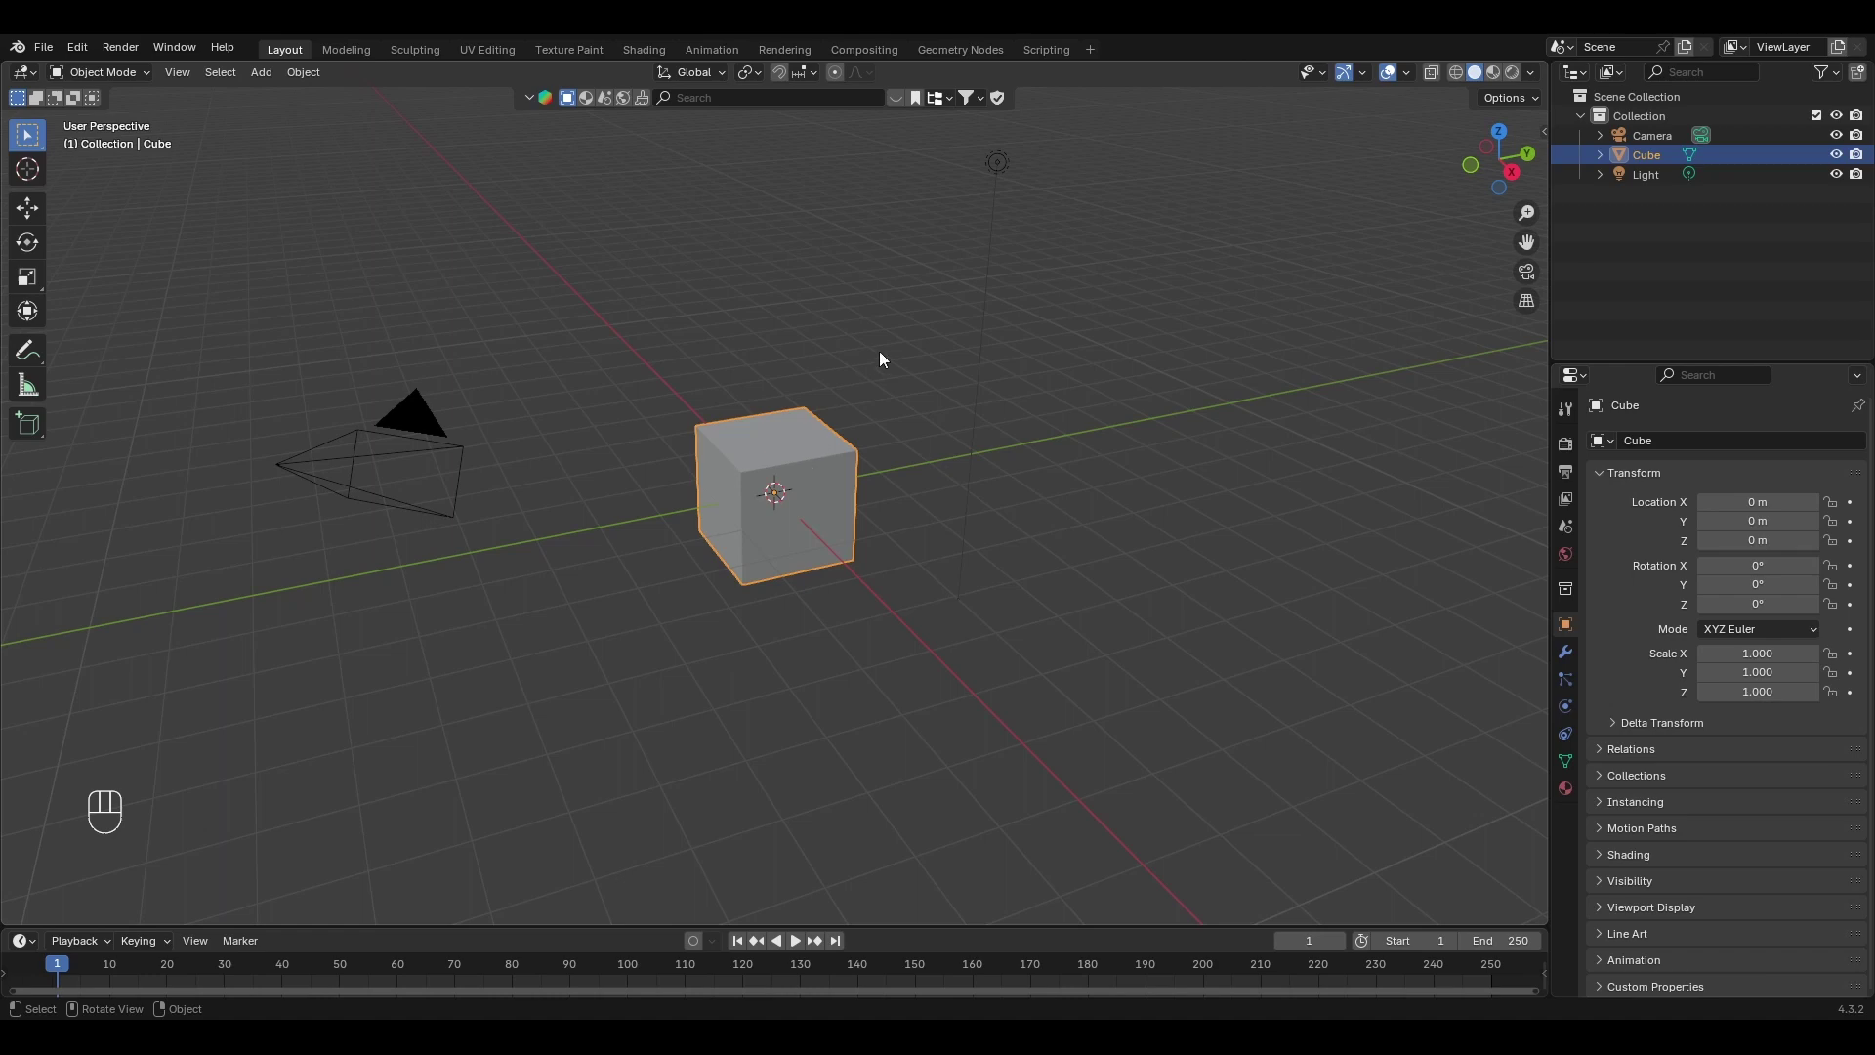
Delete the default cube and add a UV sphere at the origin.
key("Delete")
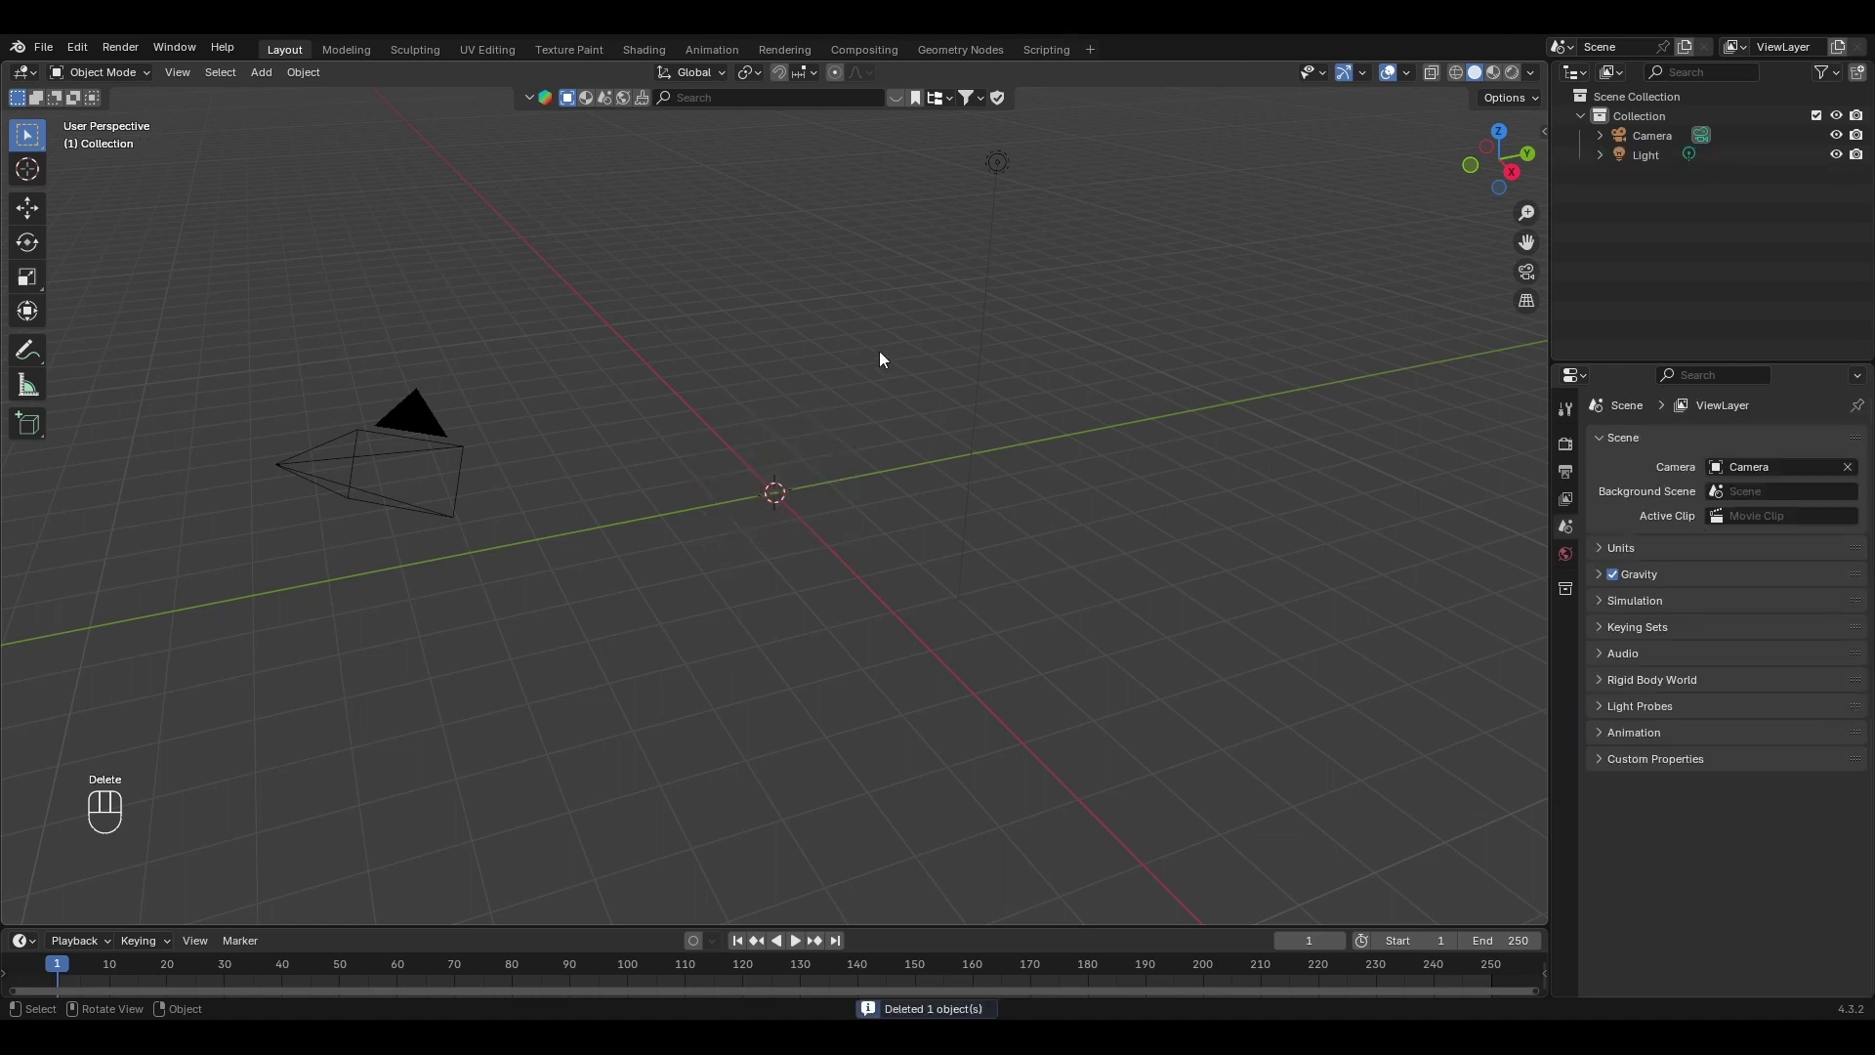
key("shift+a")
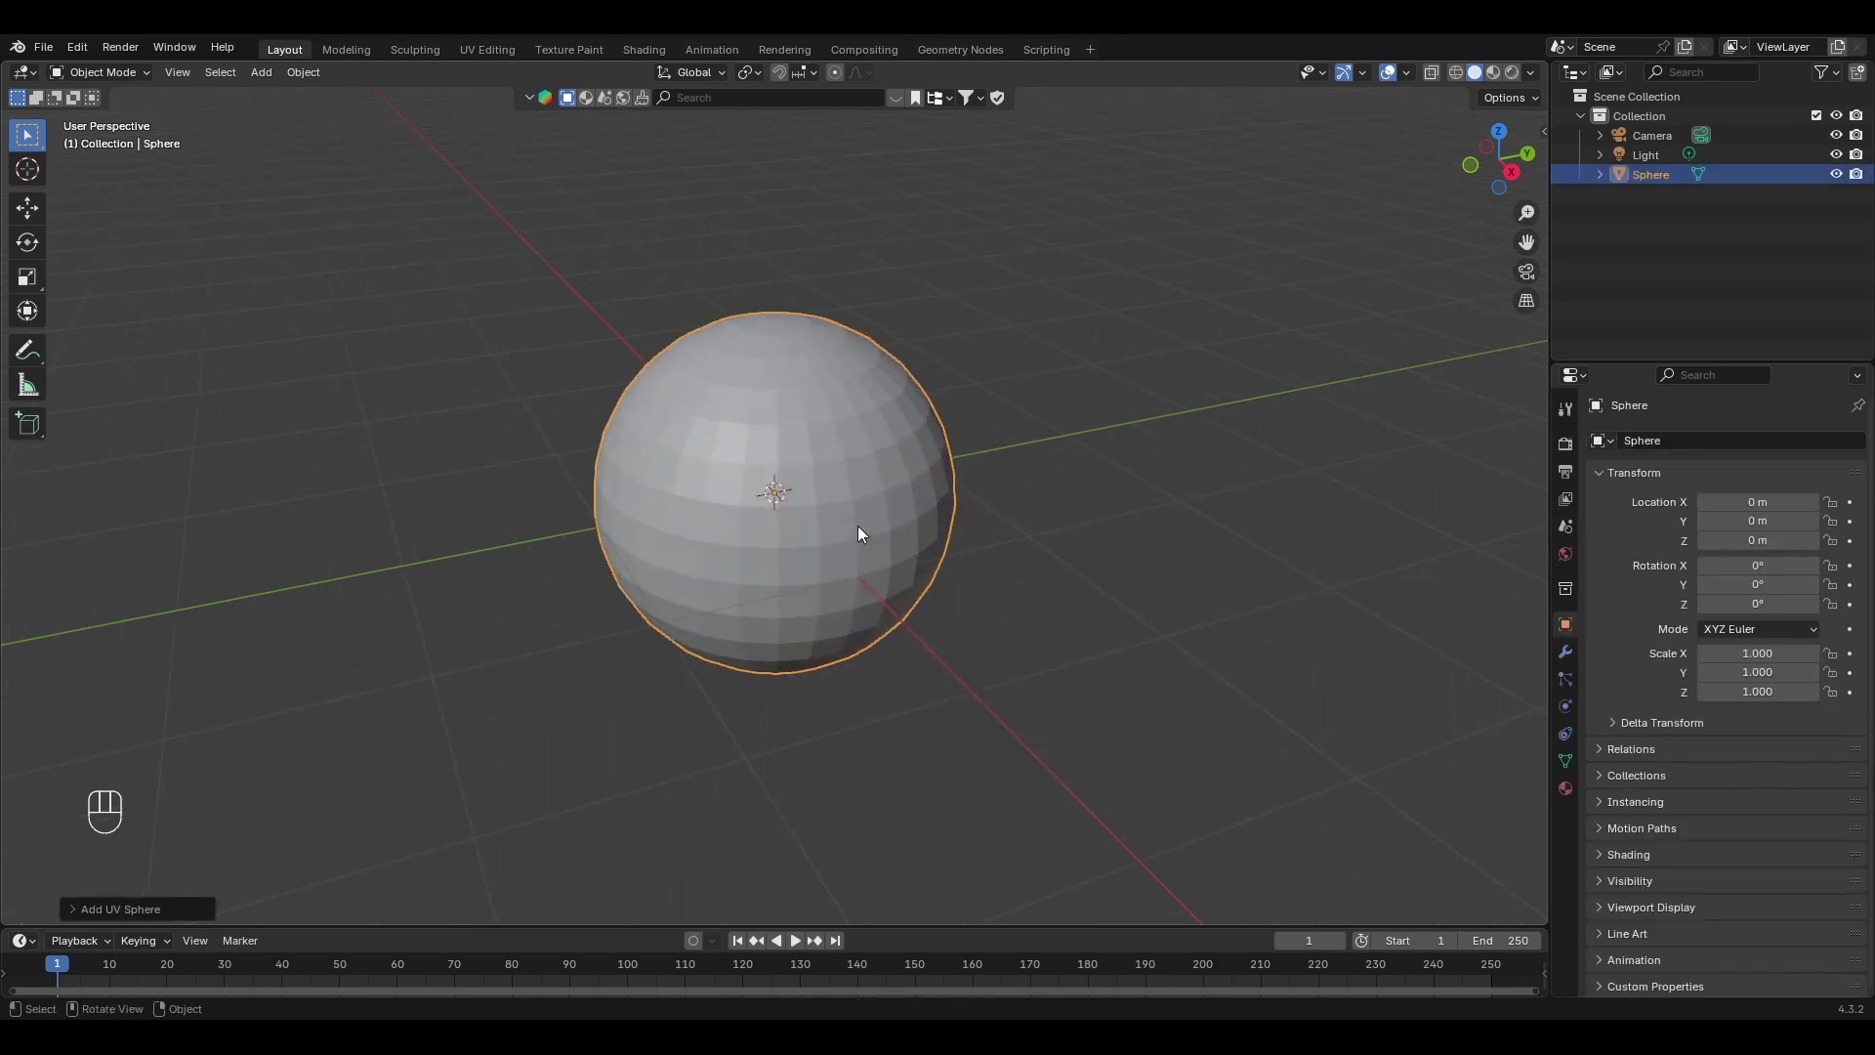
left_click(966, 519)
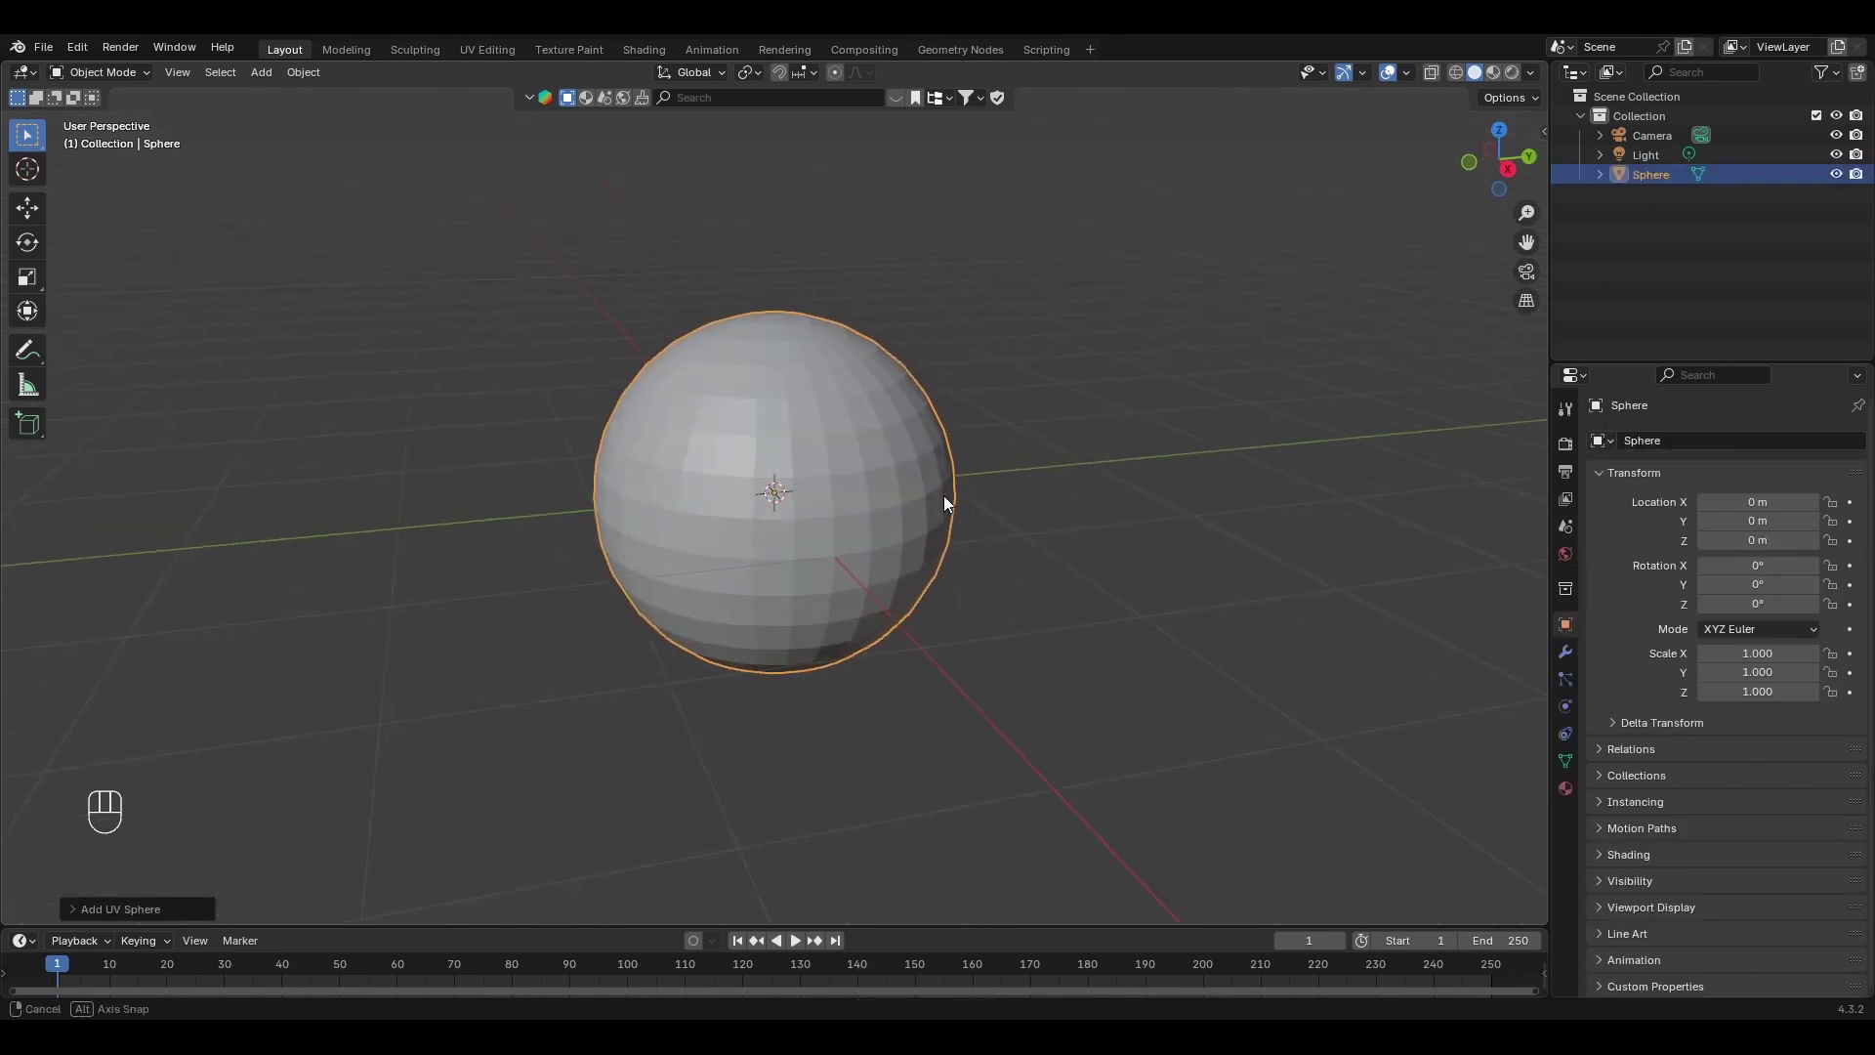
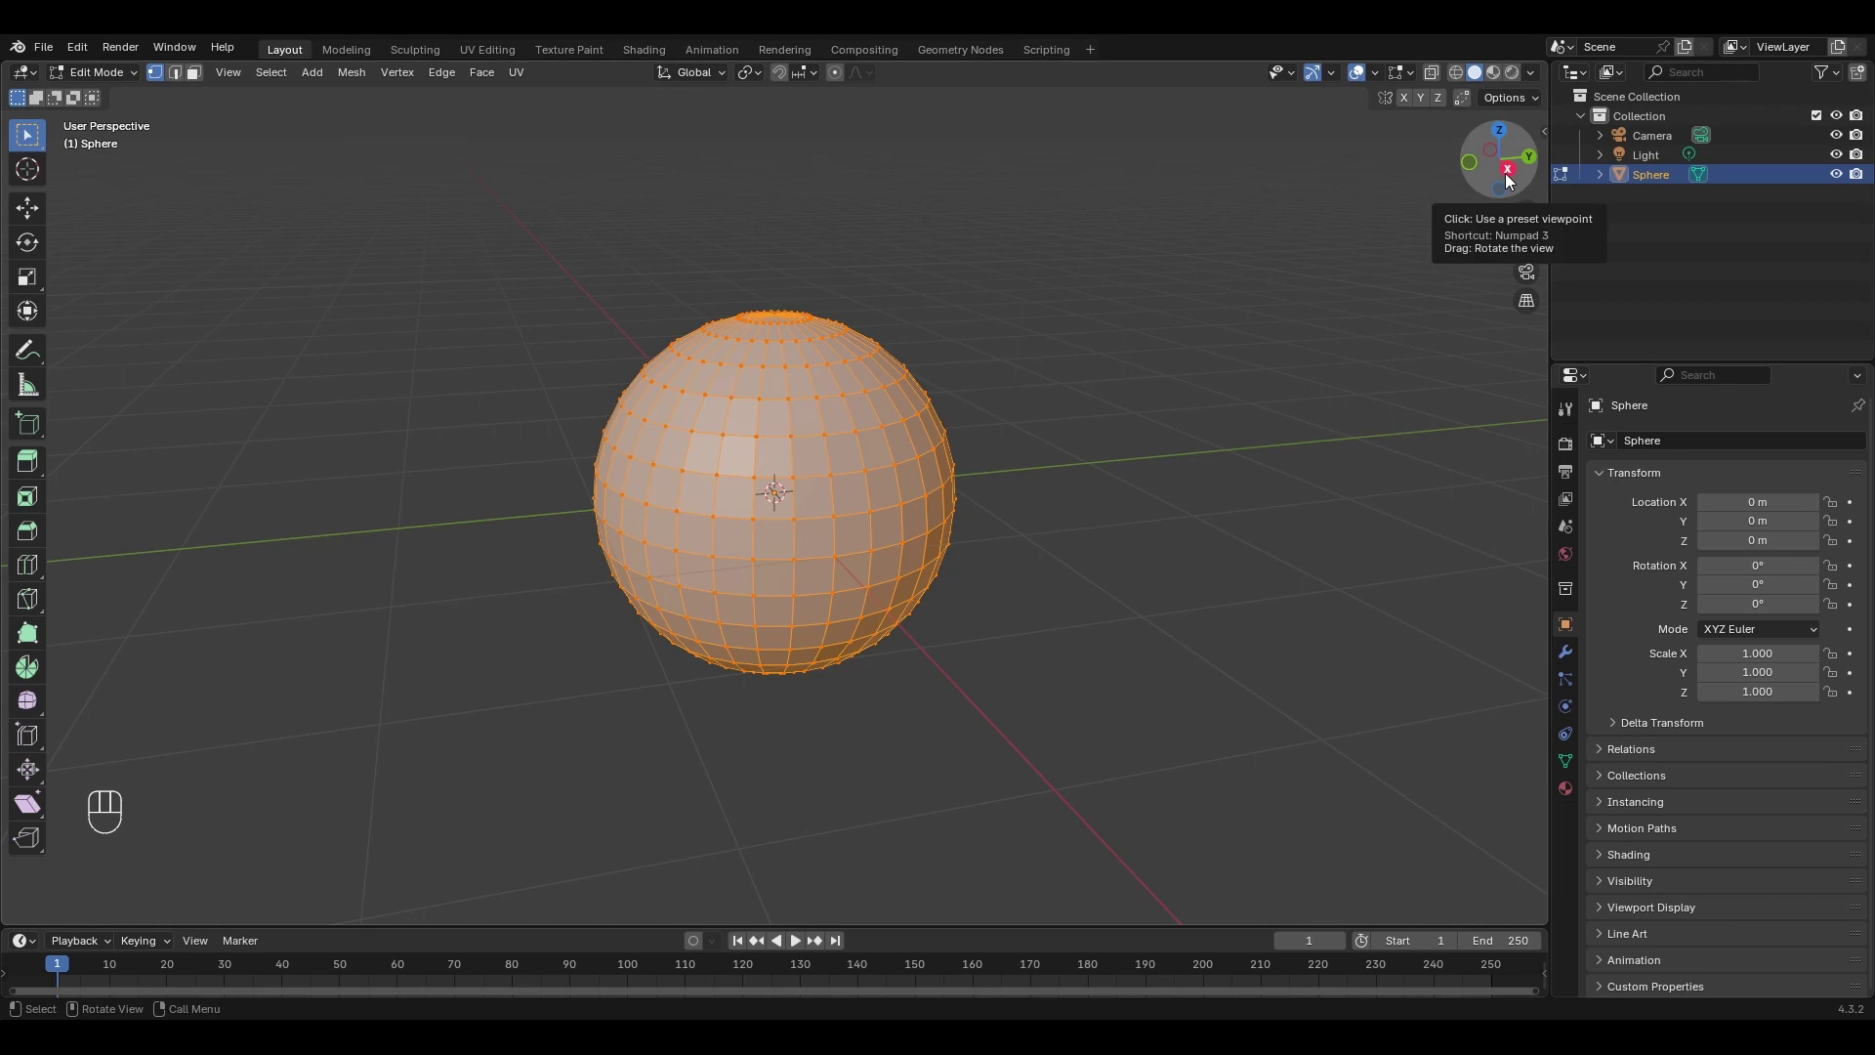
From the side view, select one half of the sphere's vertices and delete them.
left_click(1515, 180)
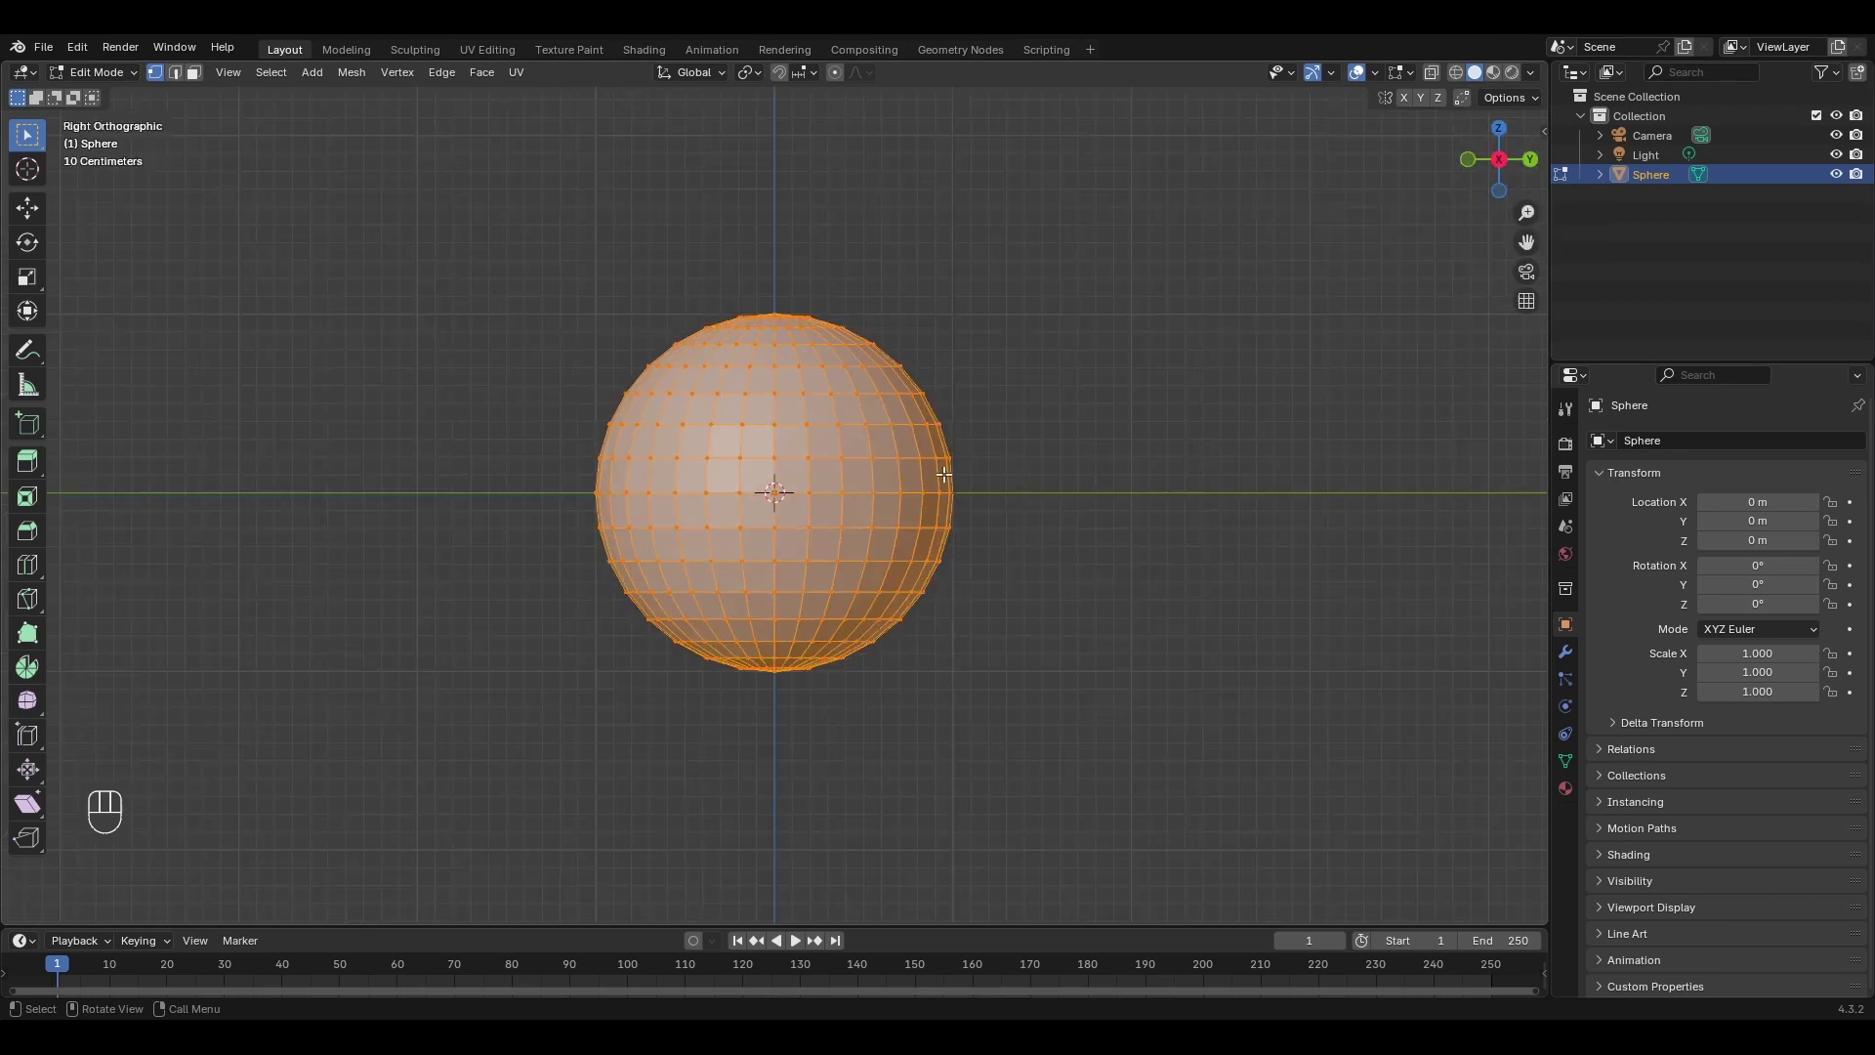
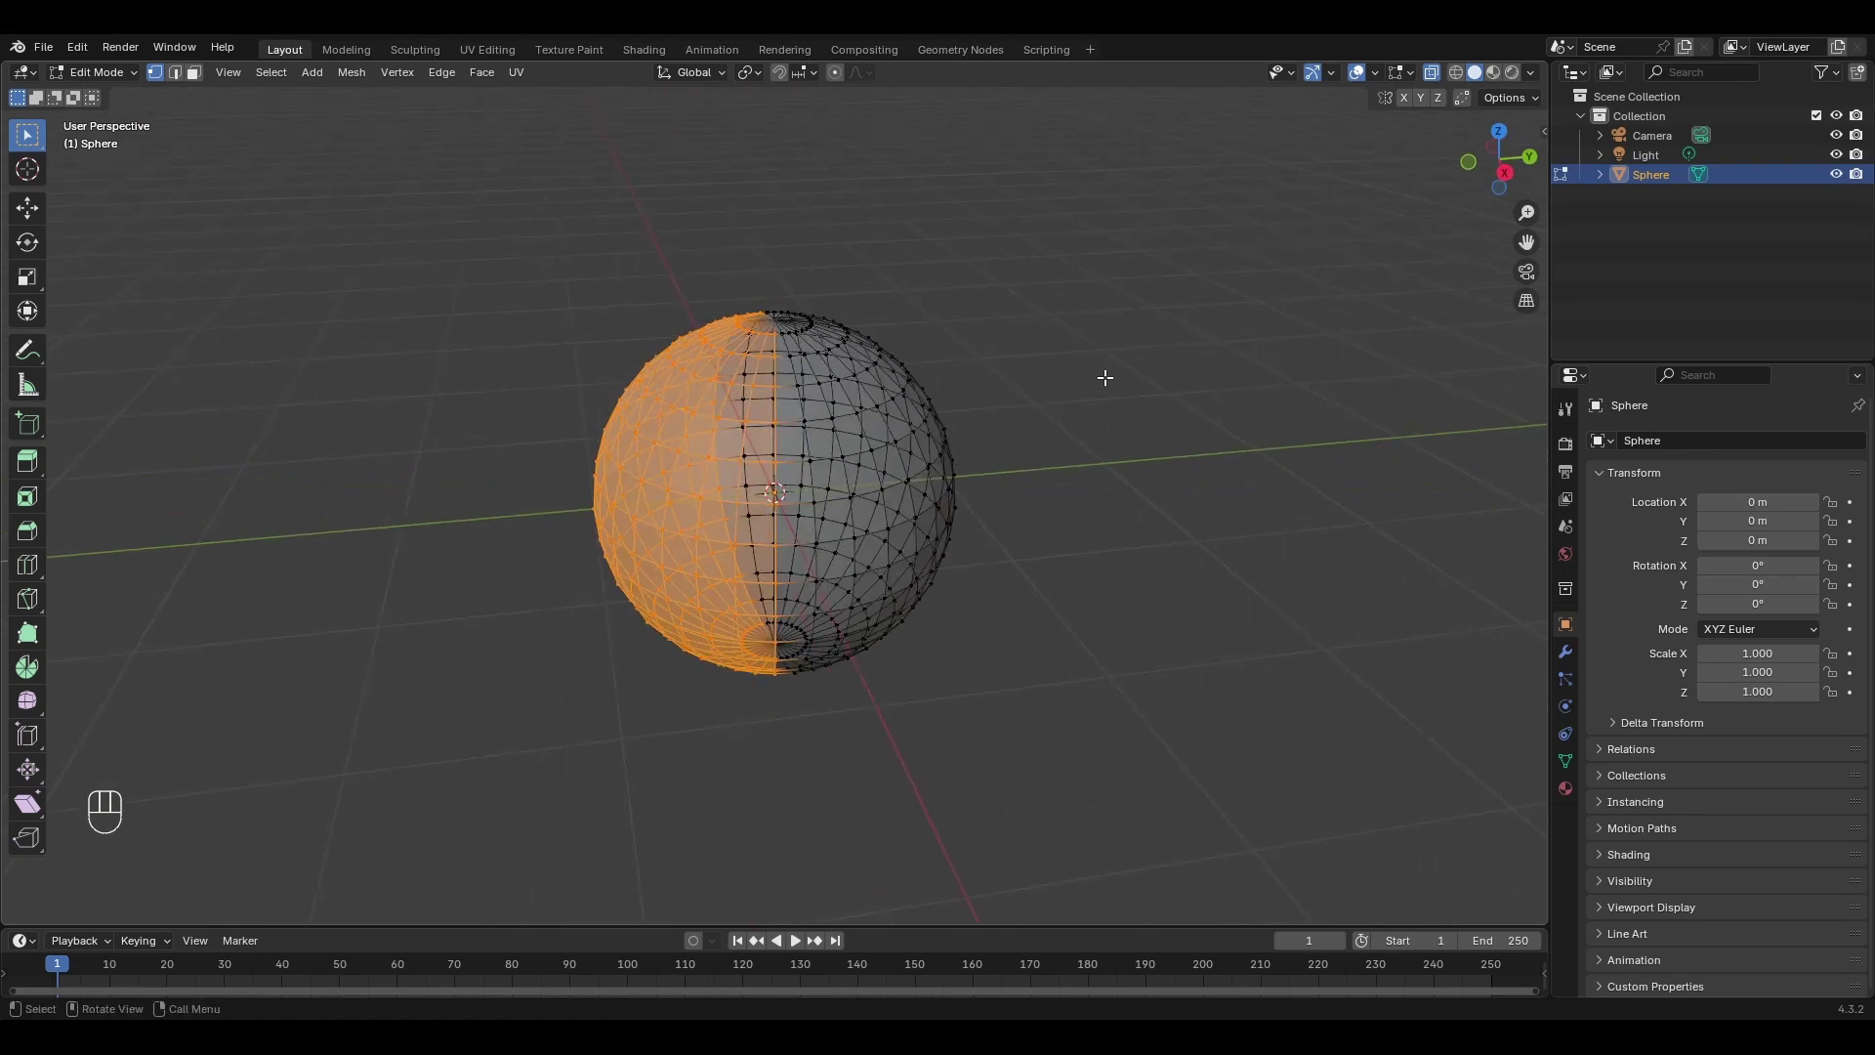
key("x")
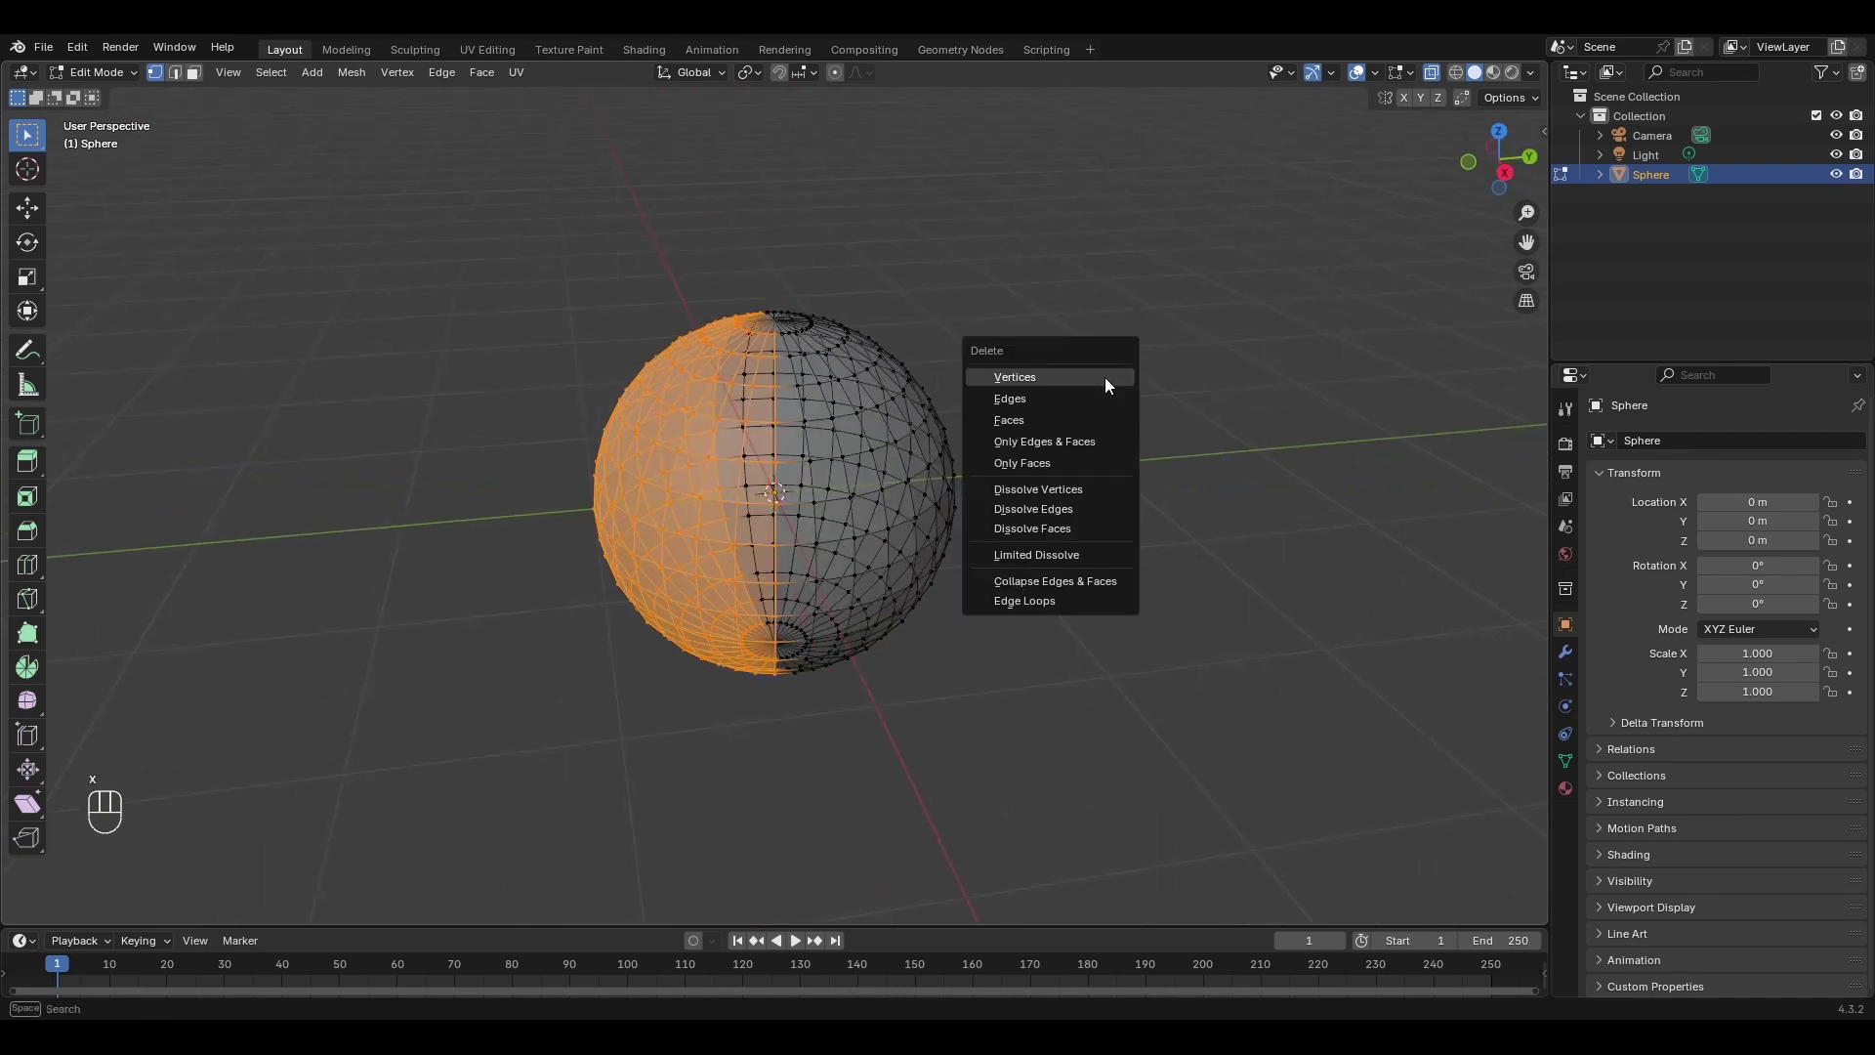
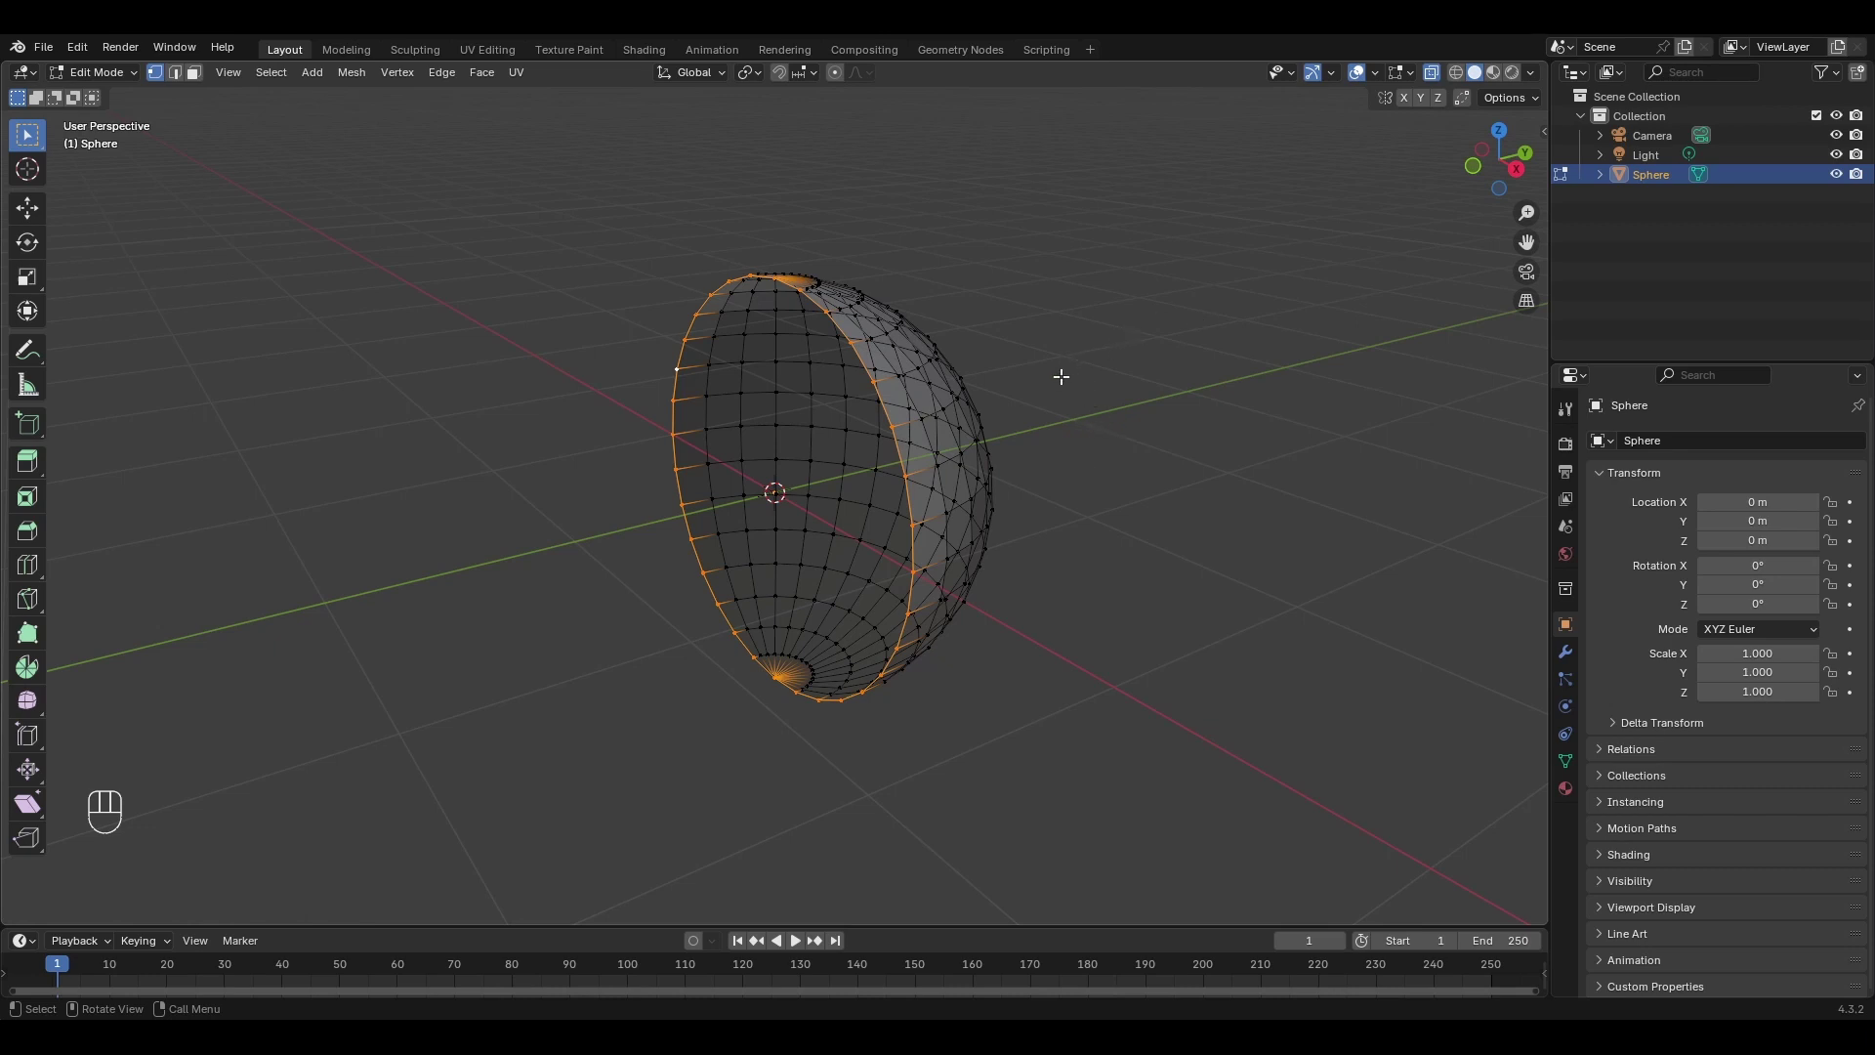
Extrude the hemisphere's open rim loop and scale it slightly inward into a lip.
key("e")
key("s")
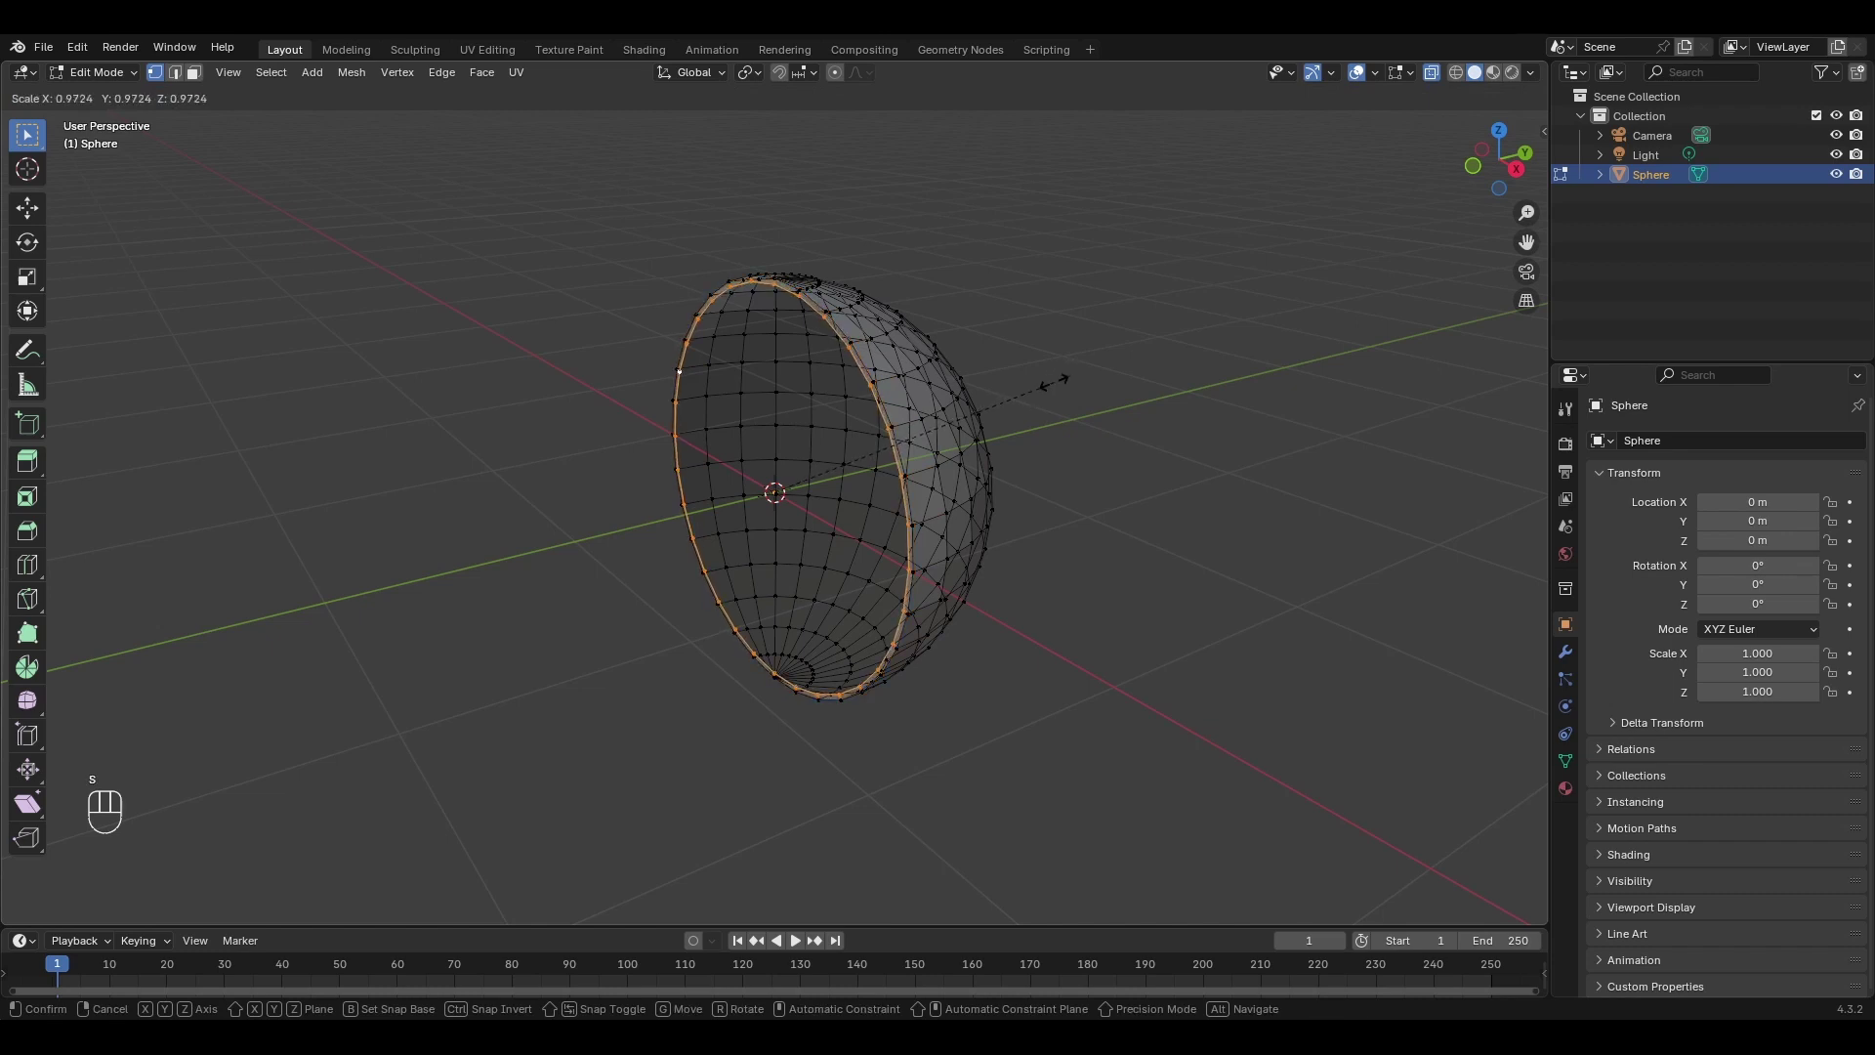
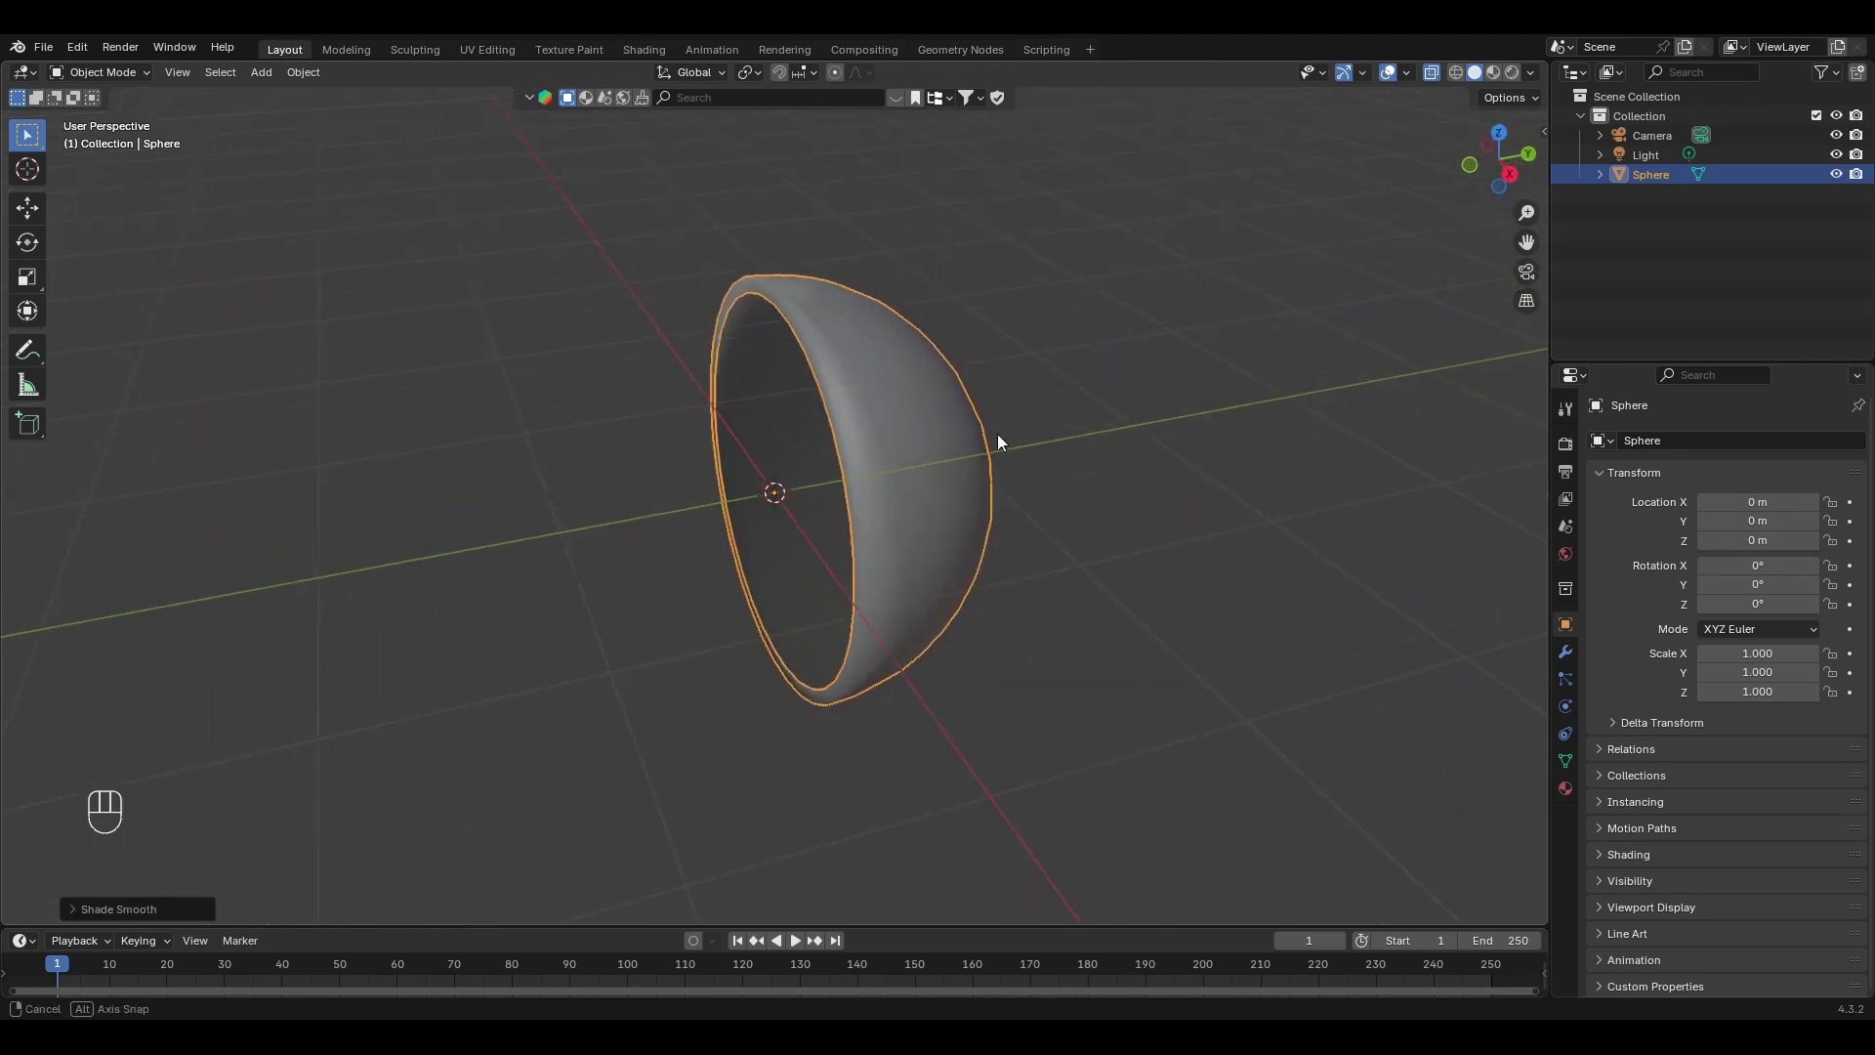
Add a Subdivision modifier with viewport level 2 to the hemisphere.
left_click(1569, 660)
left_click_drag(1733, 441, 1514, 772)
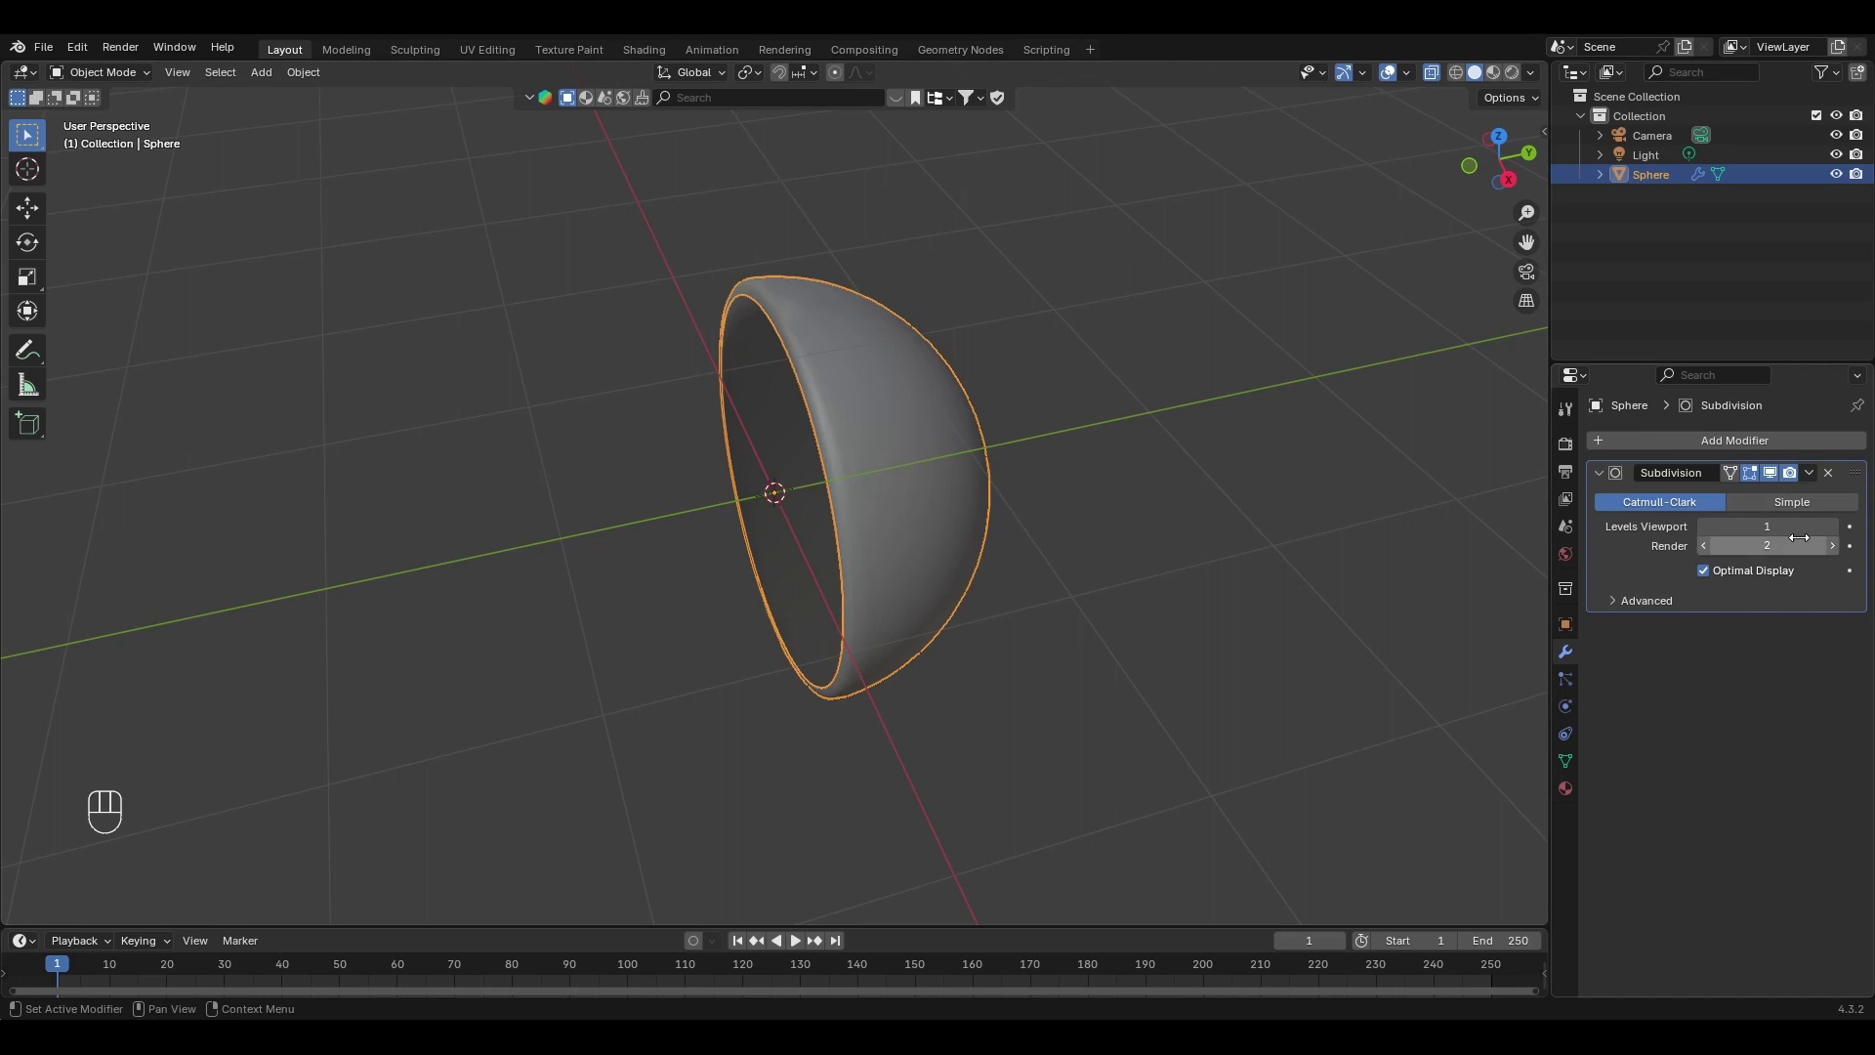
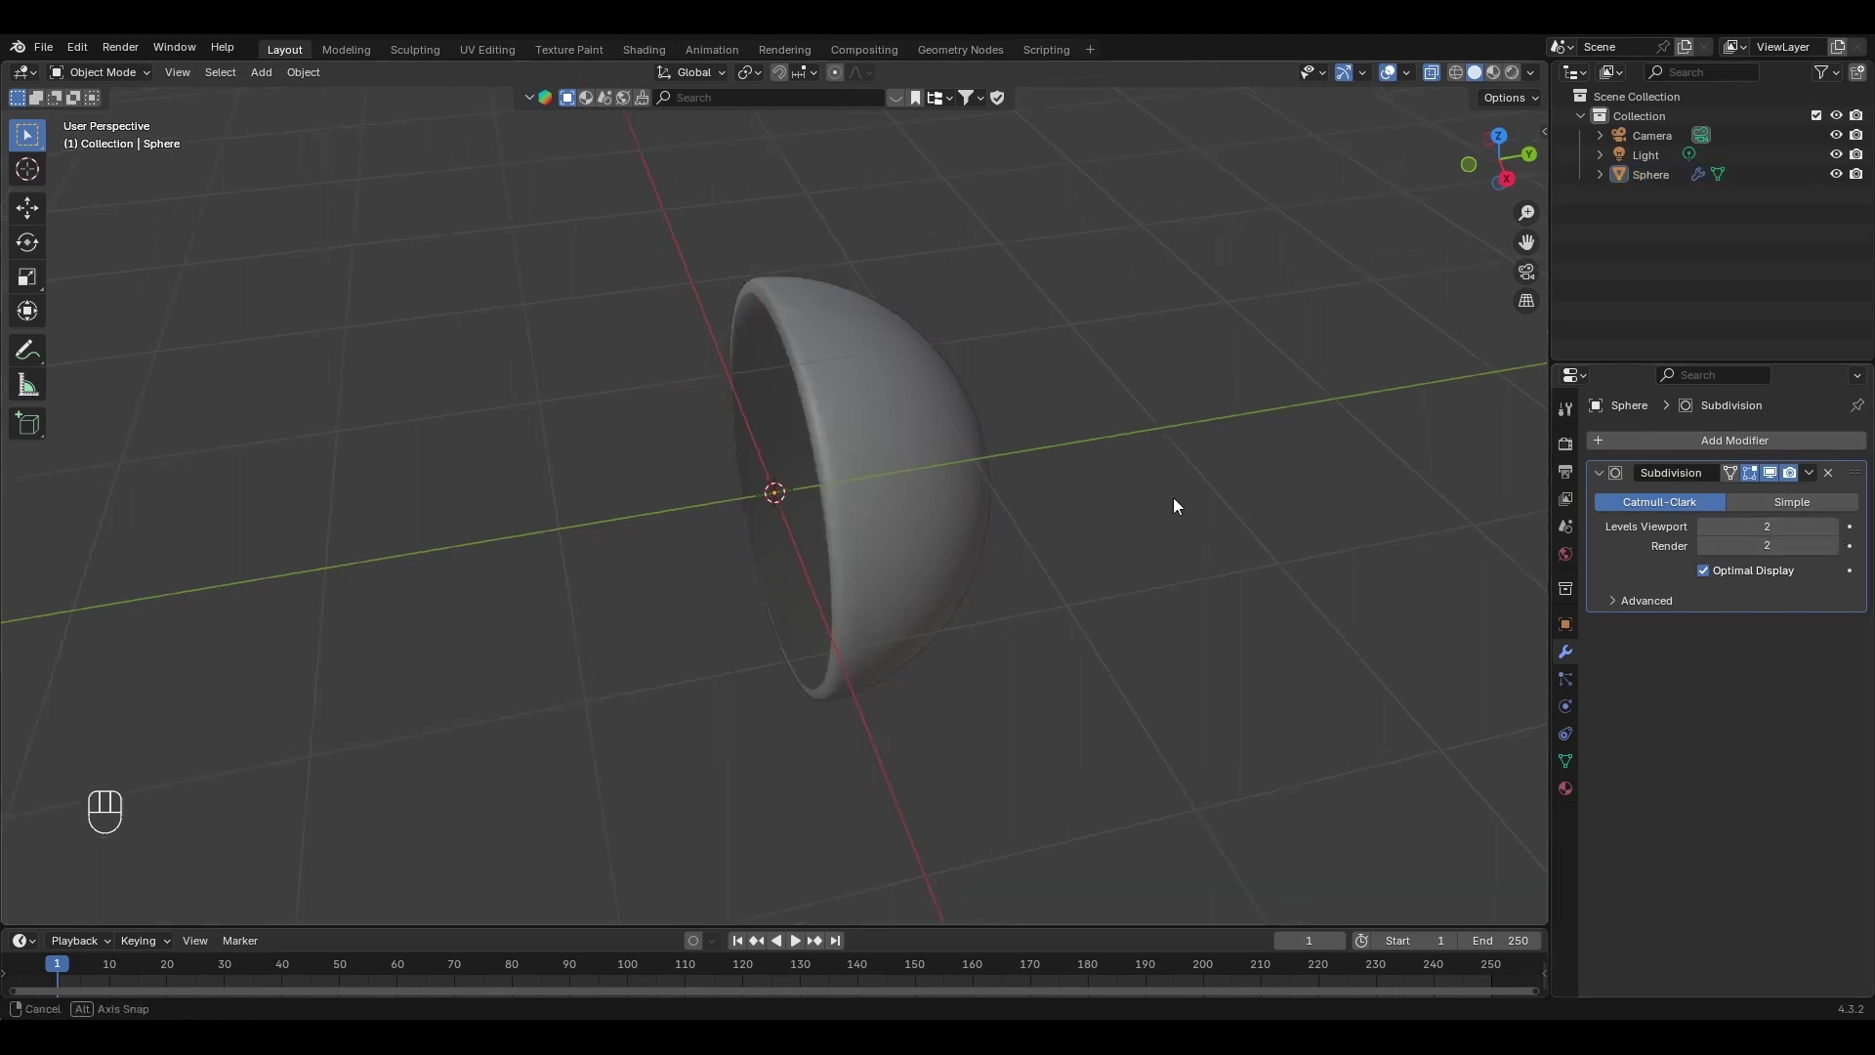
left_click_drag(1763, 444, 1524, 579)
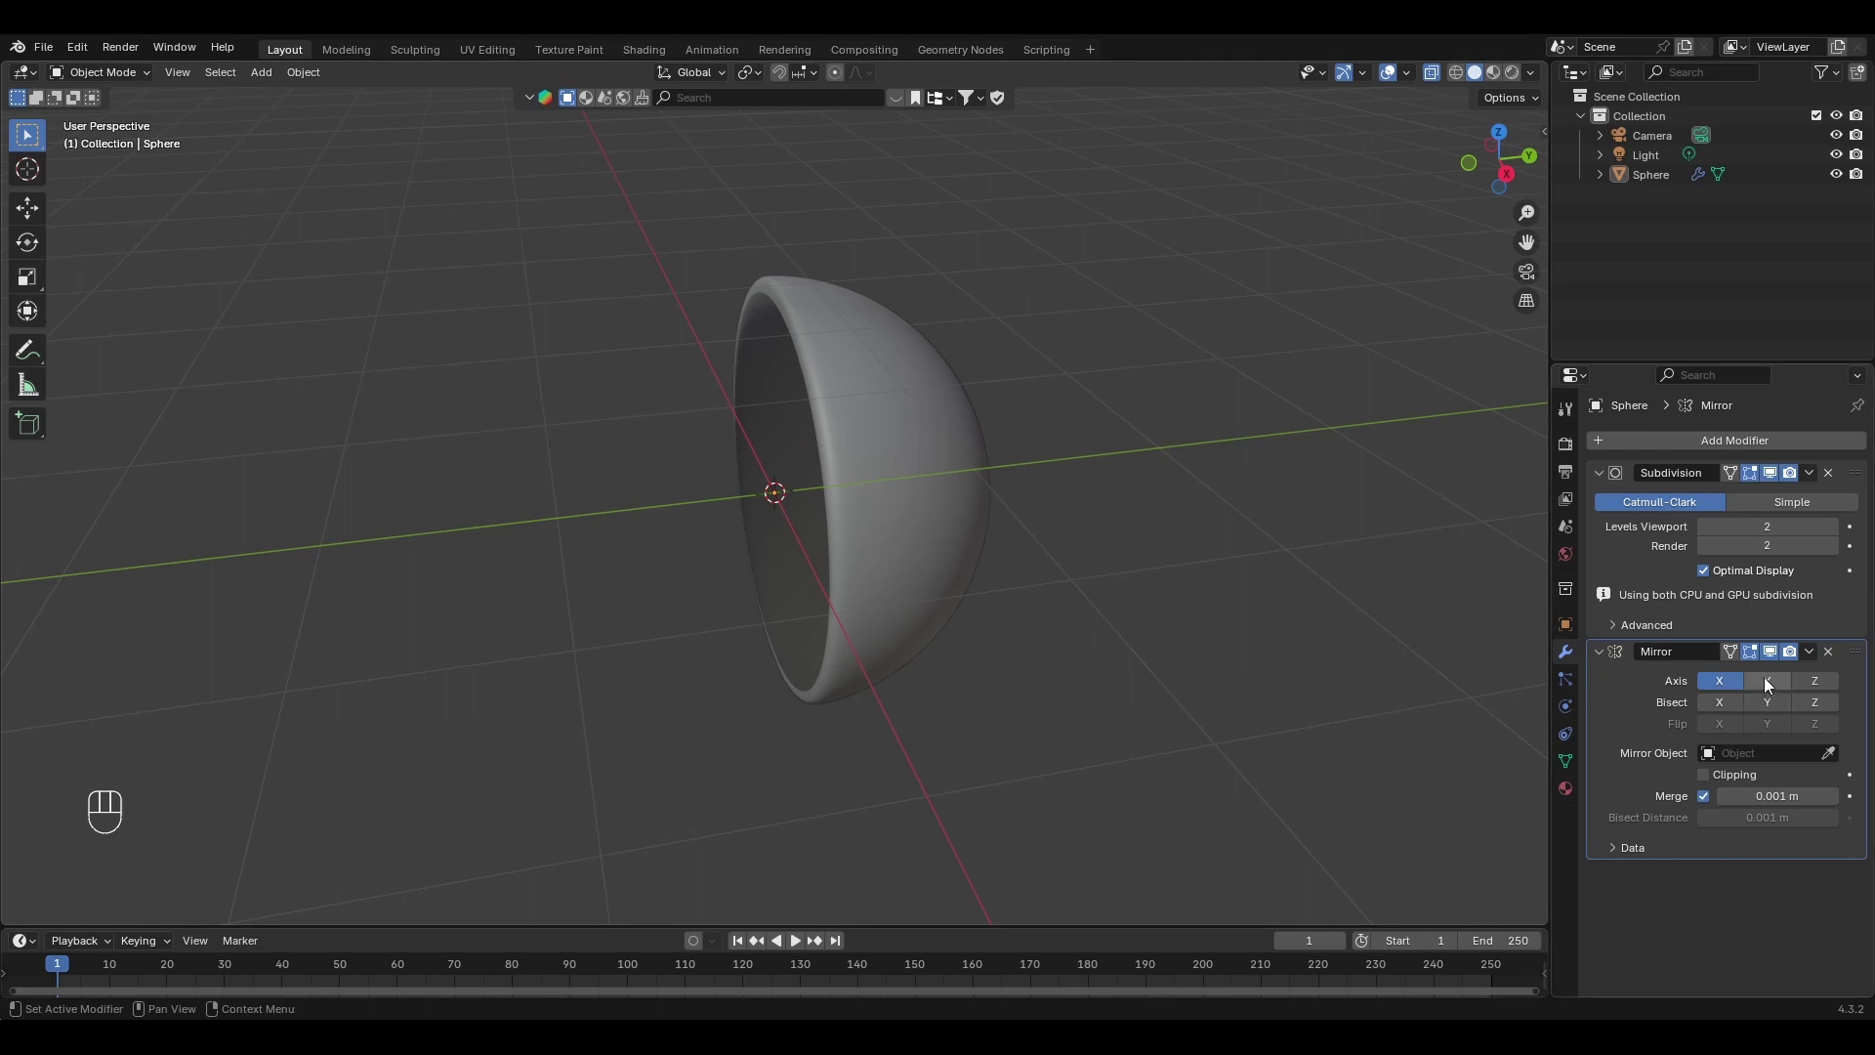
Add a Mirror modifier on the Y axis only and hide its viewport display.
left_click(1771, 683)
left_click(1726, 666)
middle_click(1089, 535)
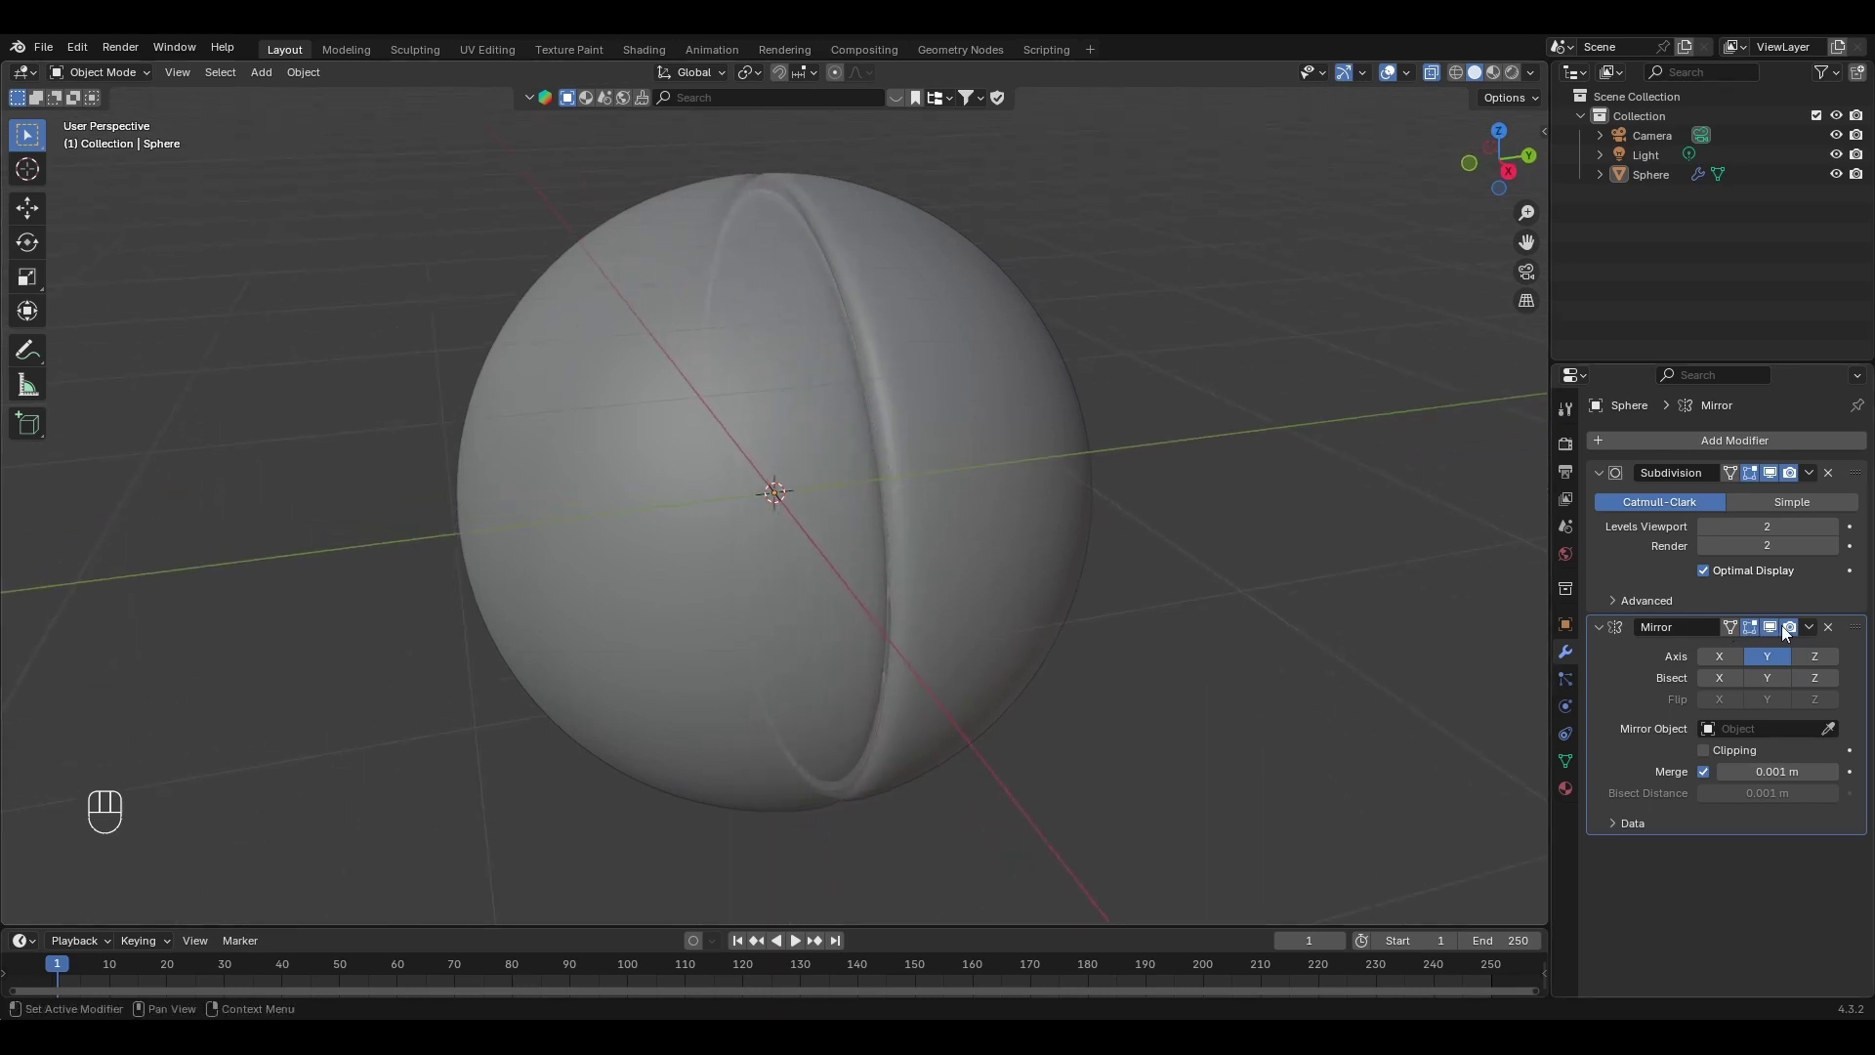
left_click(1775, 630)
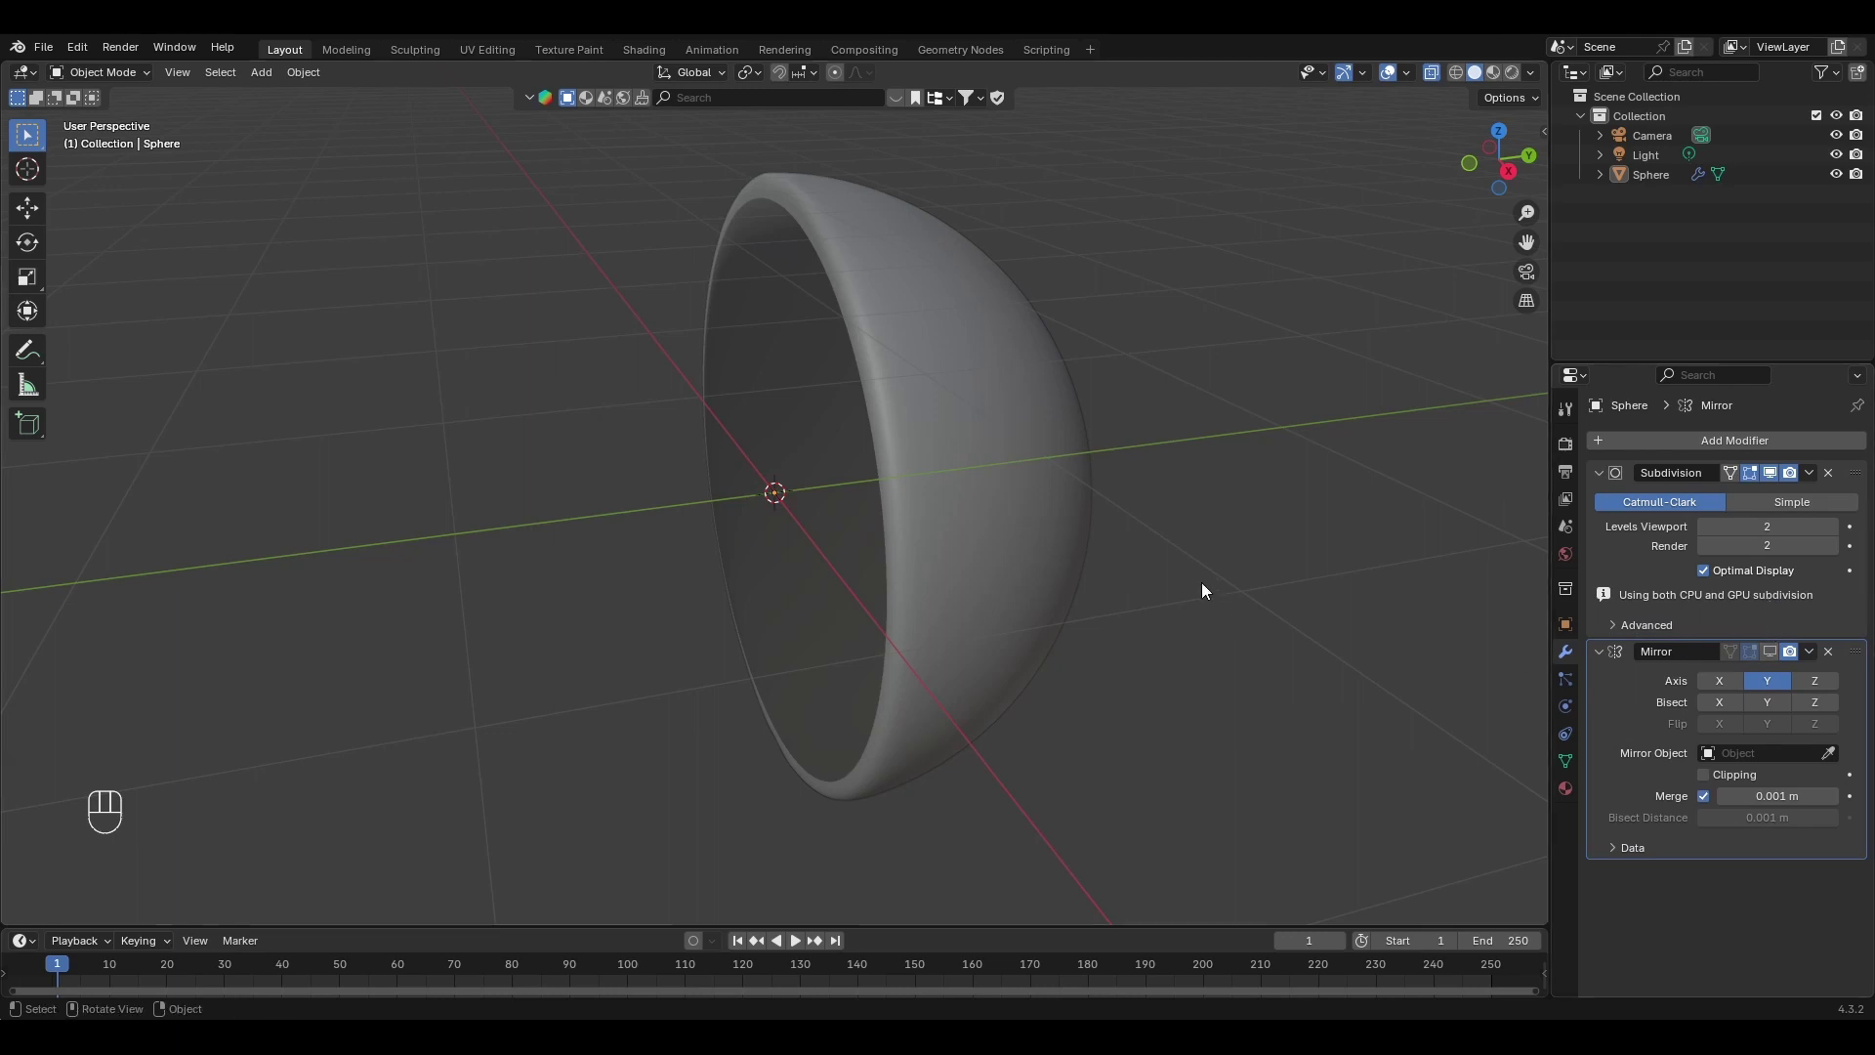
left_click(1014, 425)
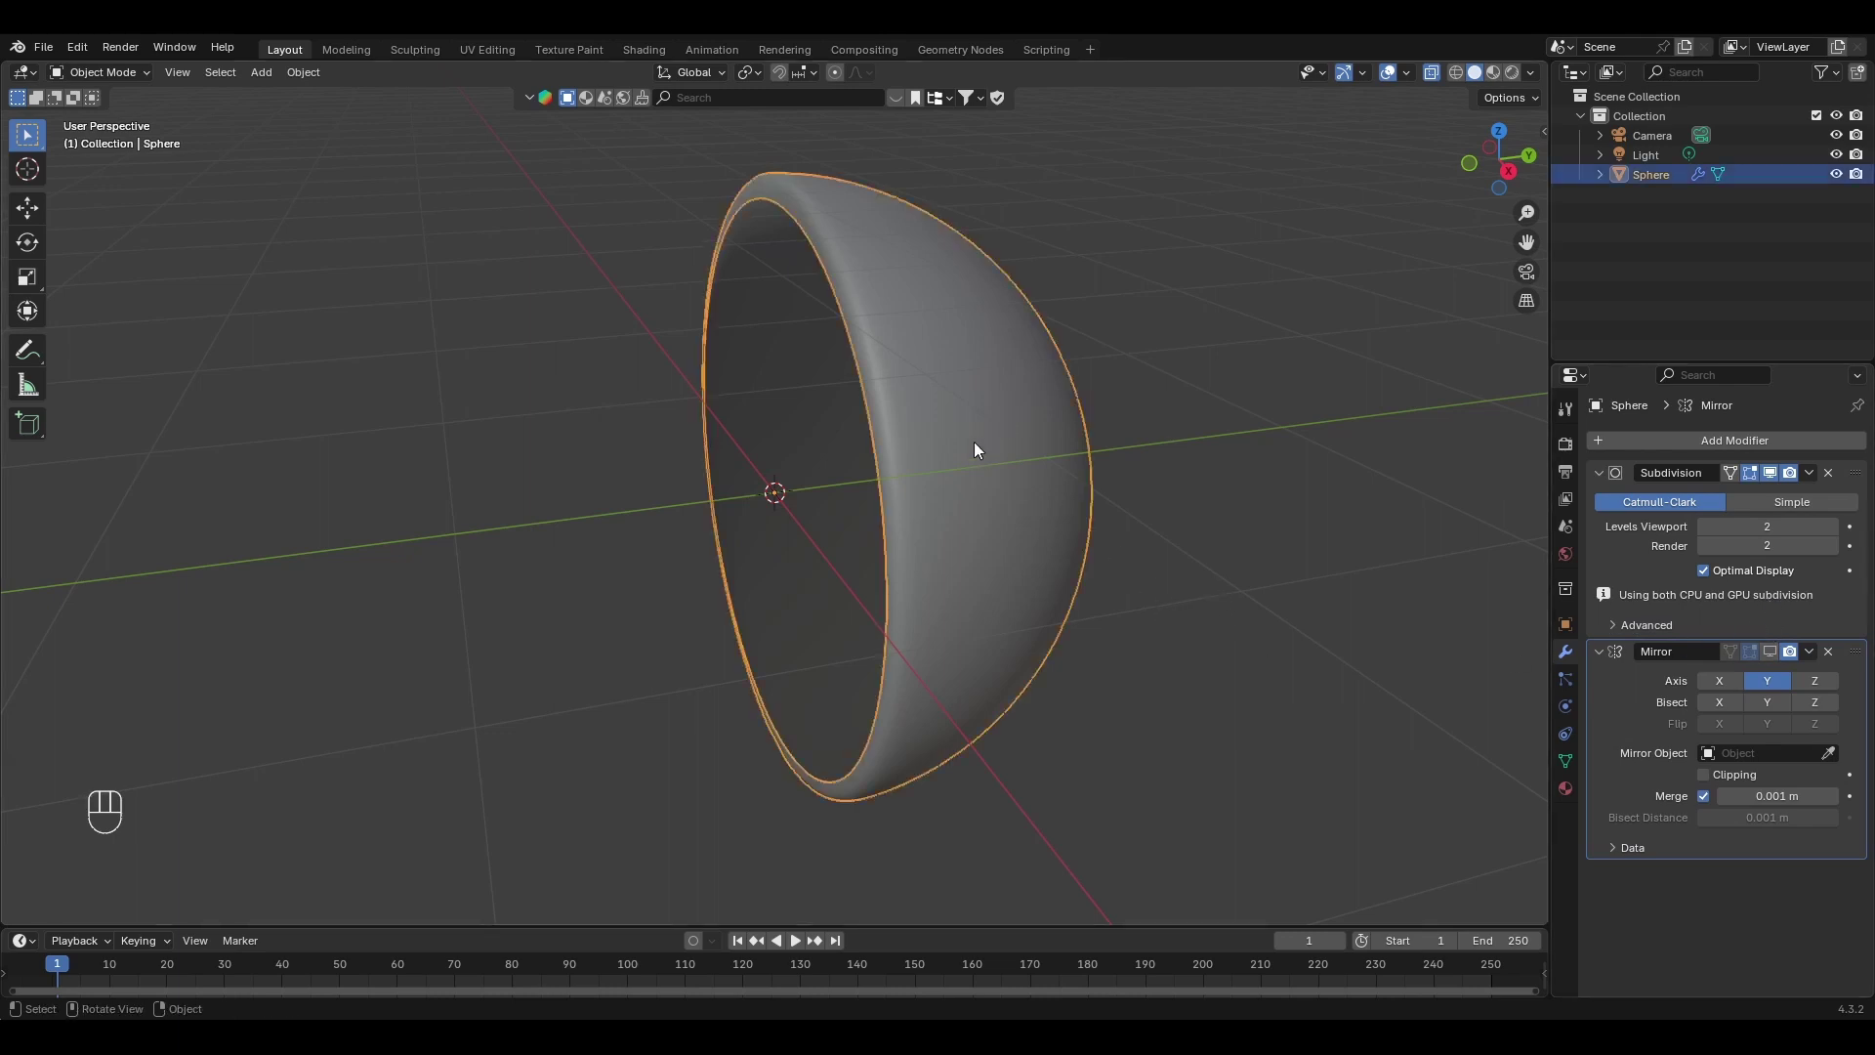
Insert supporting edge loops slid close to the hemisphere's open rim.
key("Tab")
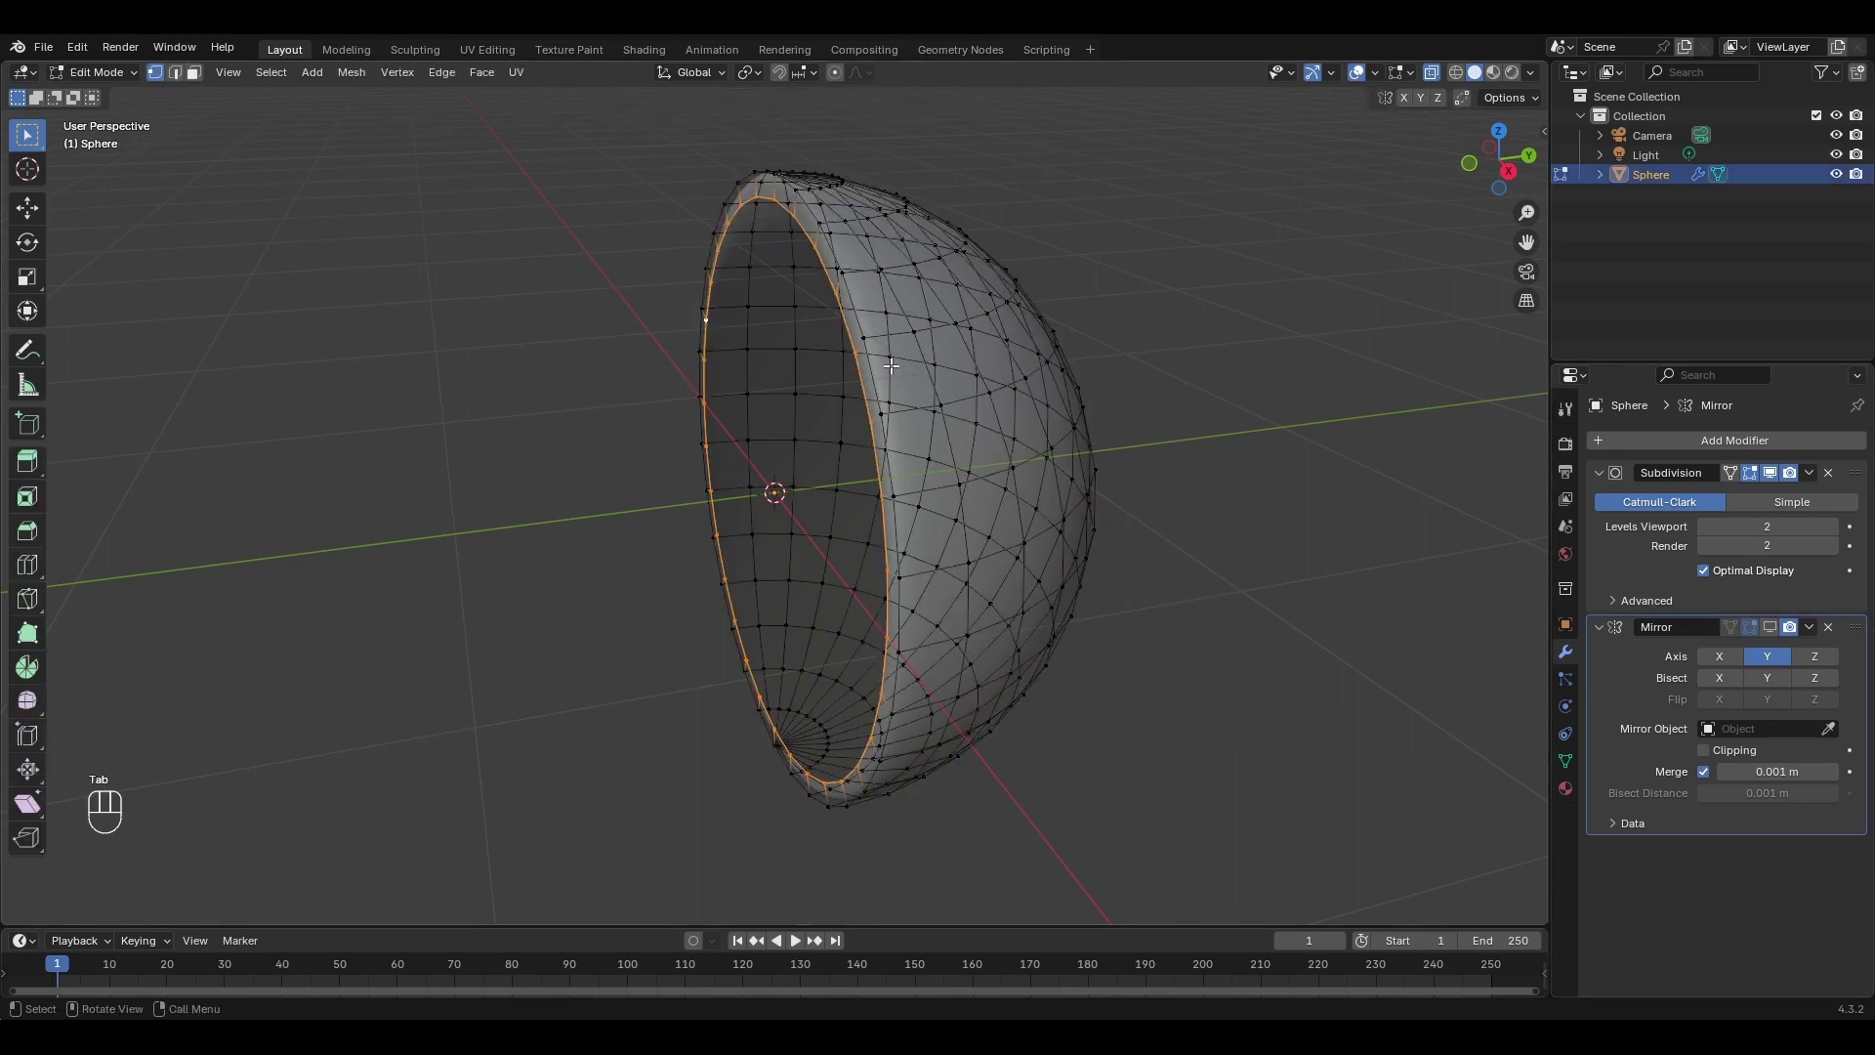
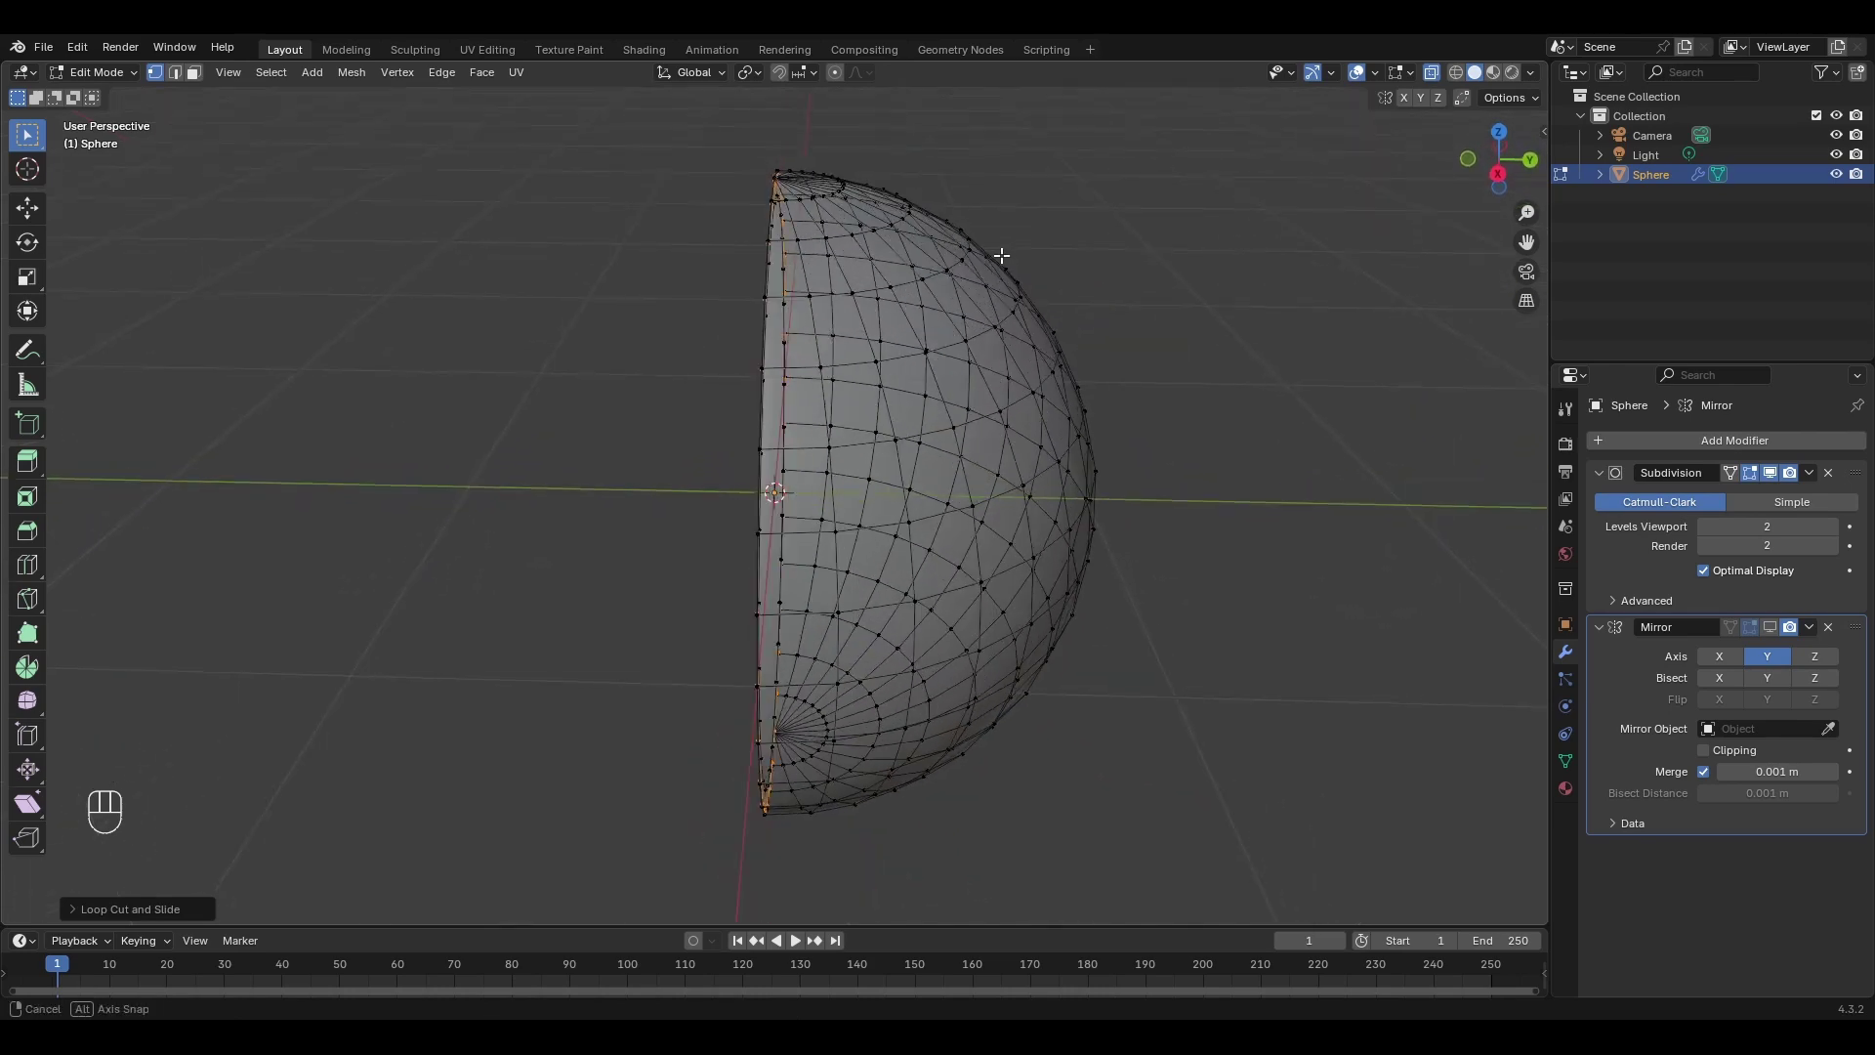
key("ctrl+r")
left_click(786, 194)
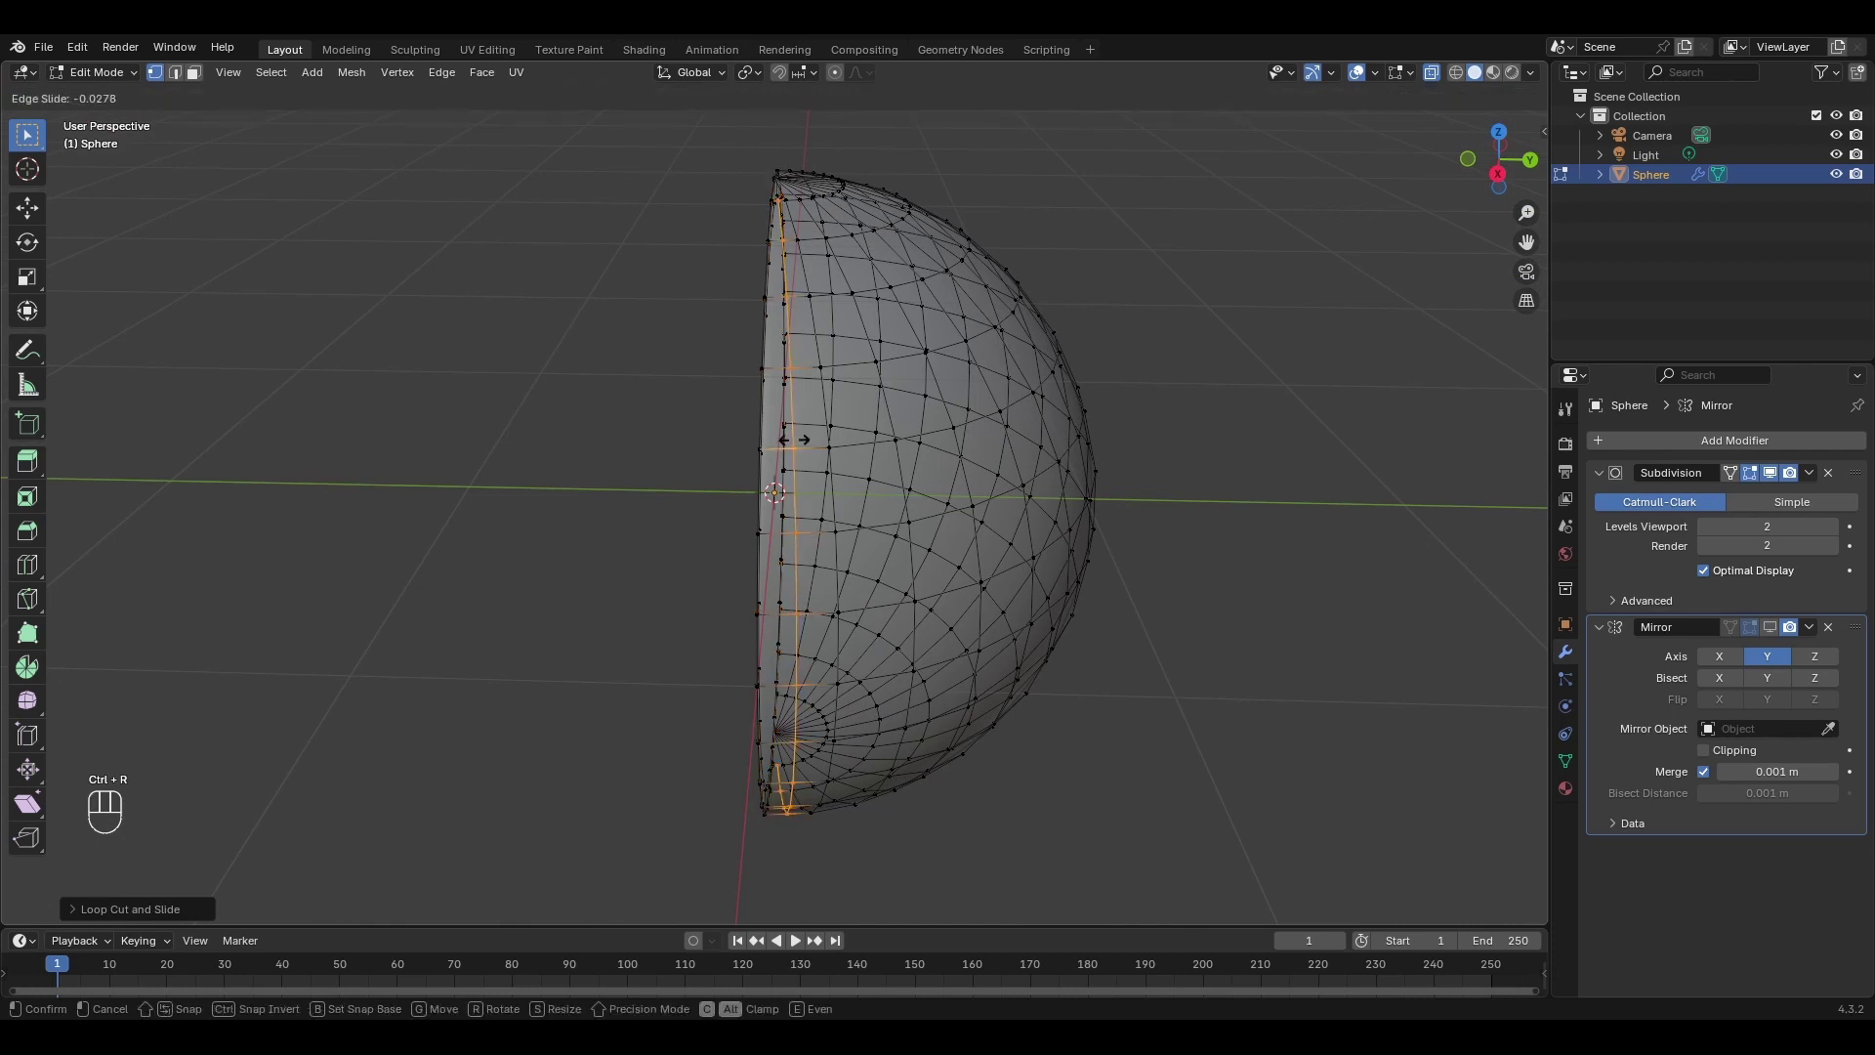
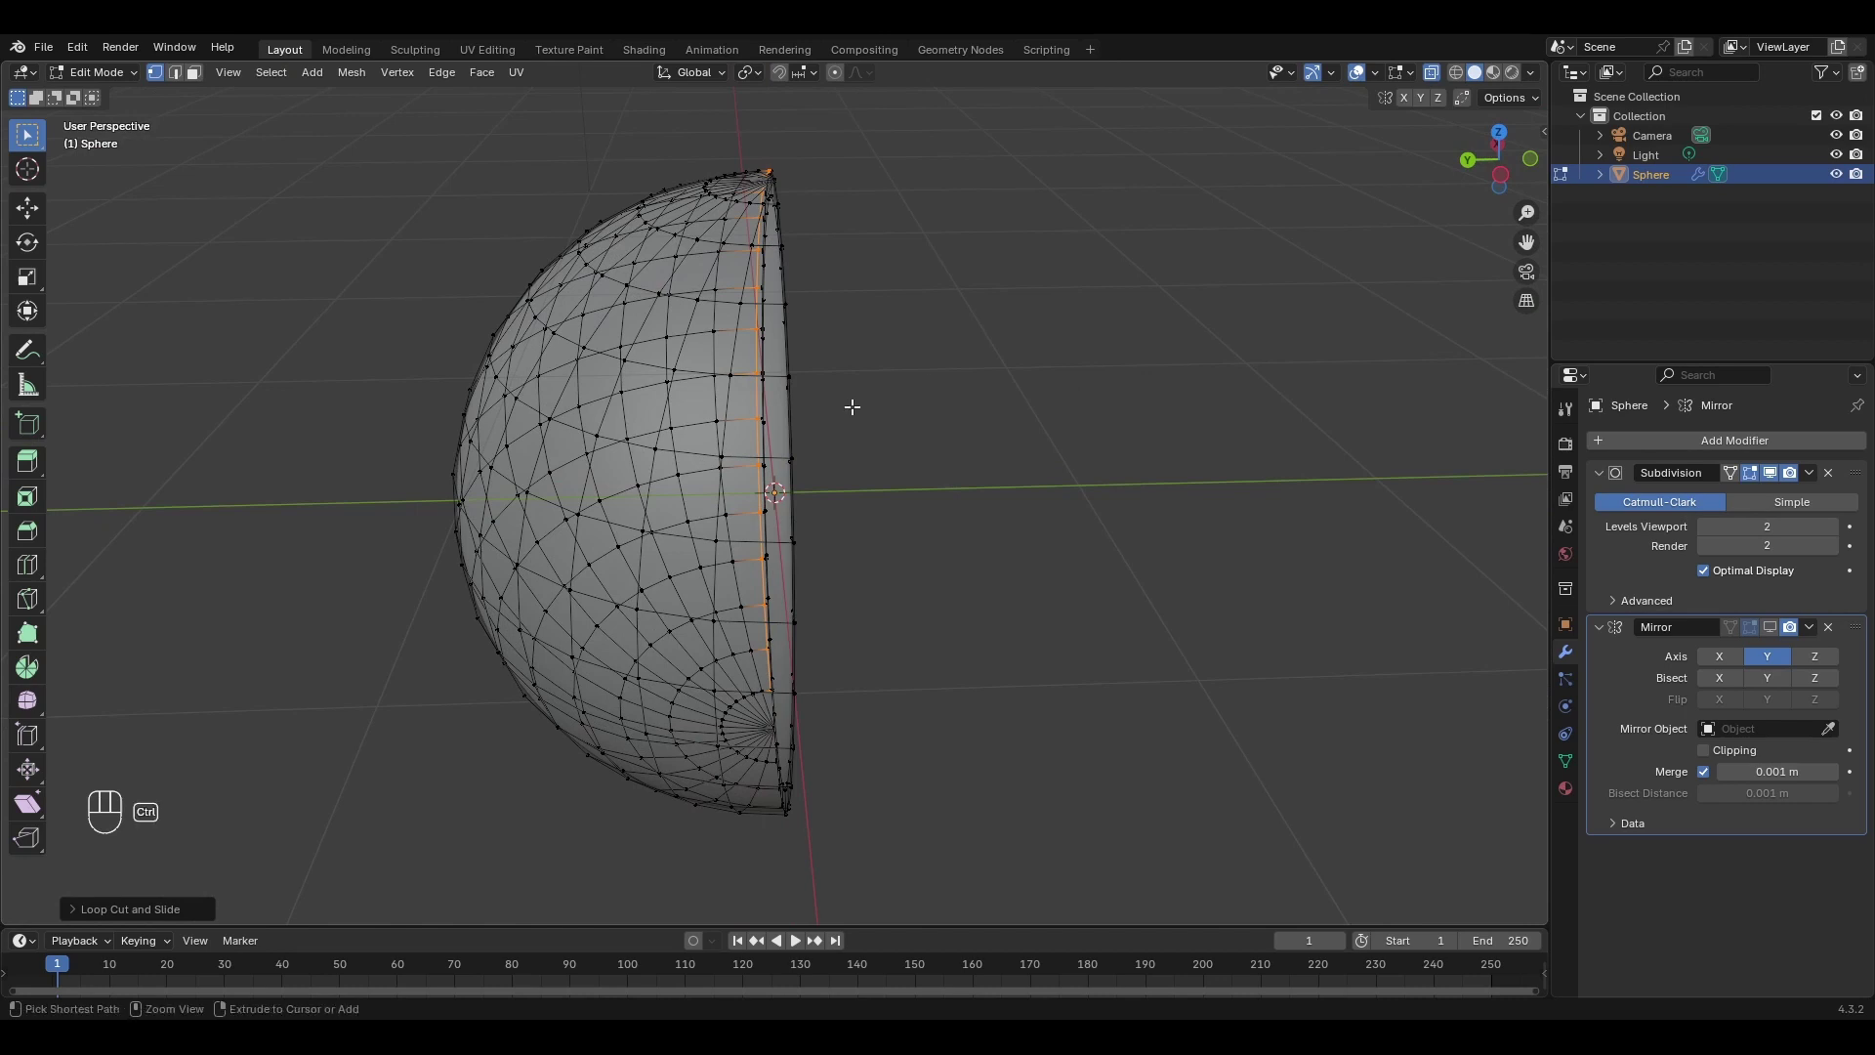
key("ctrl+r")
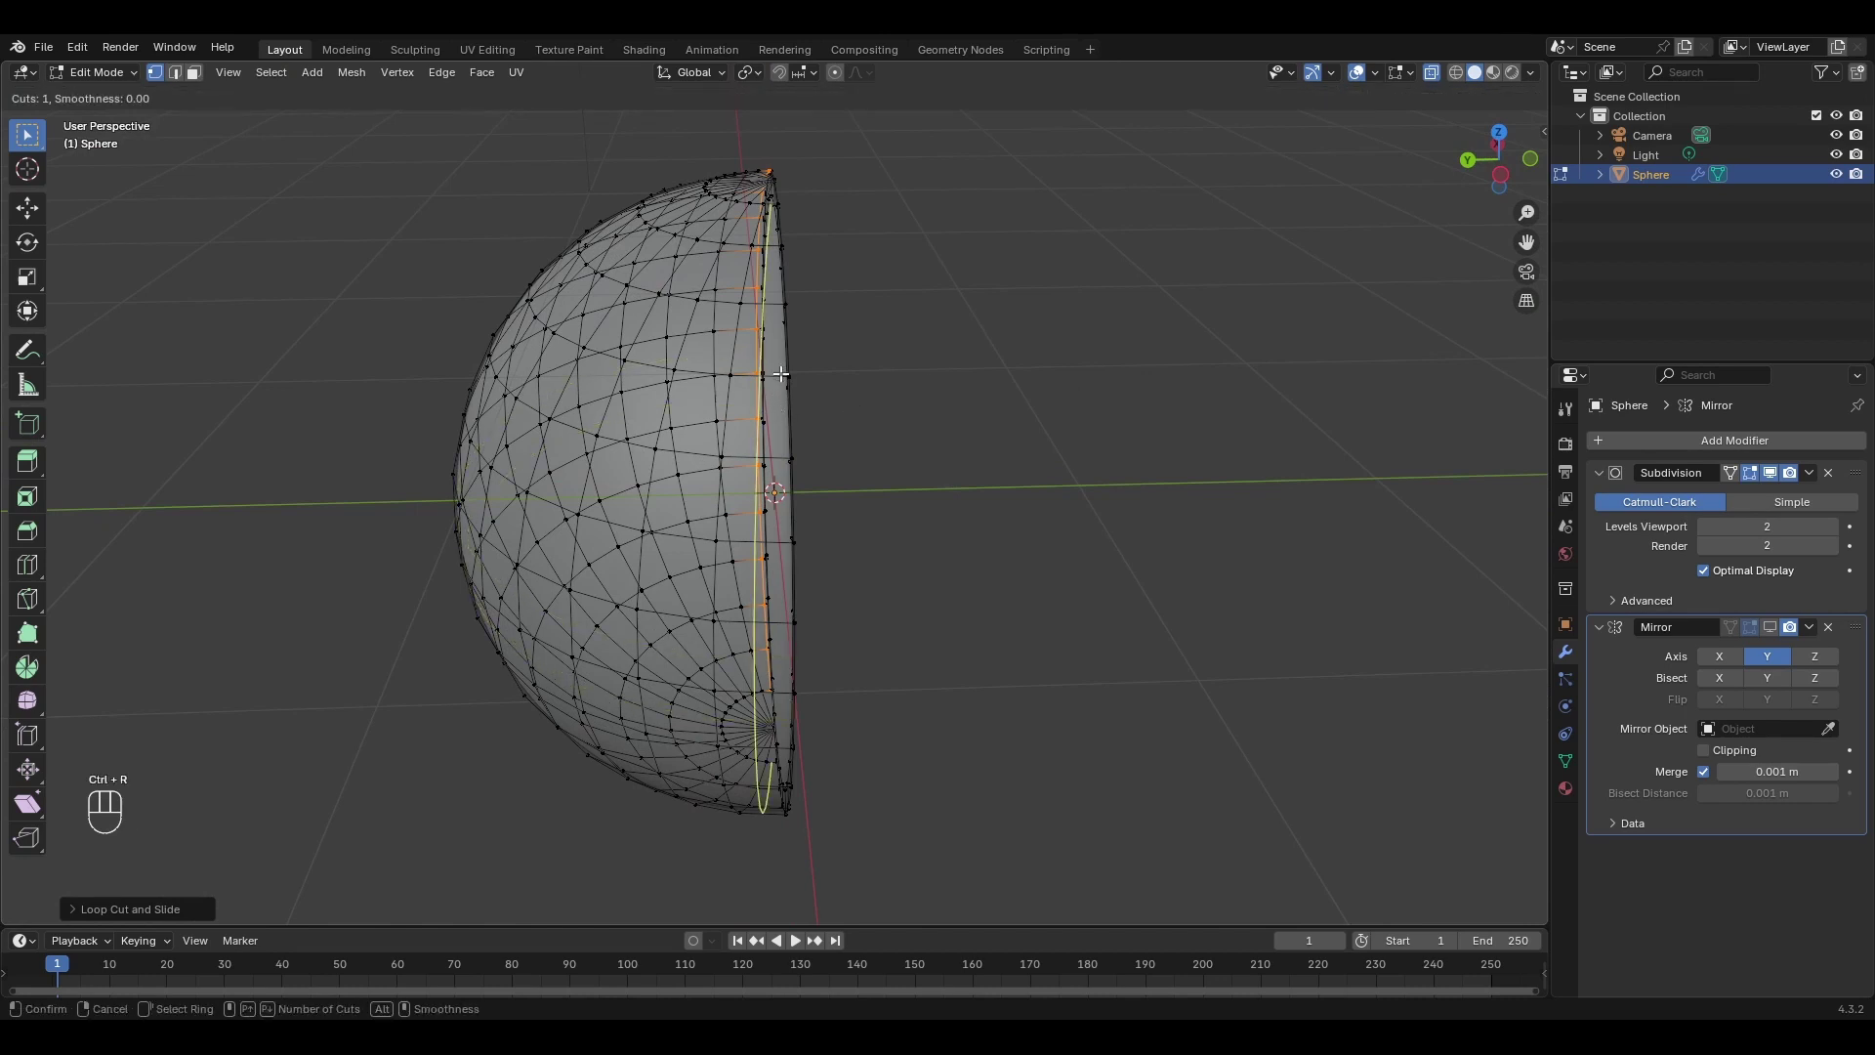
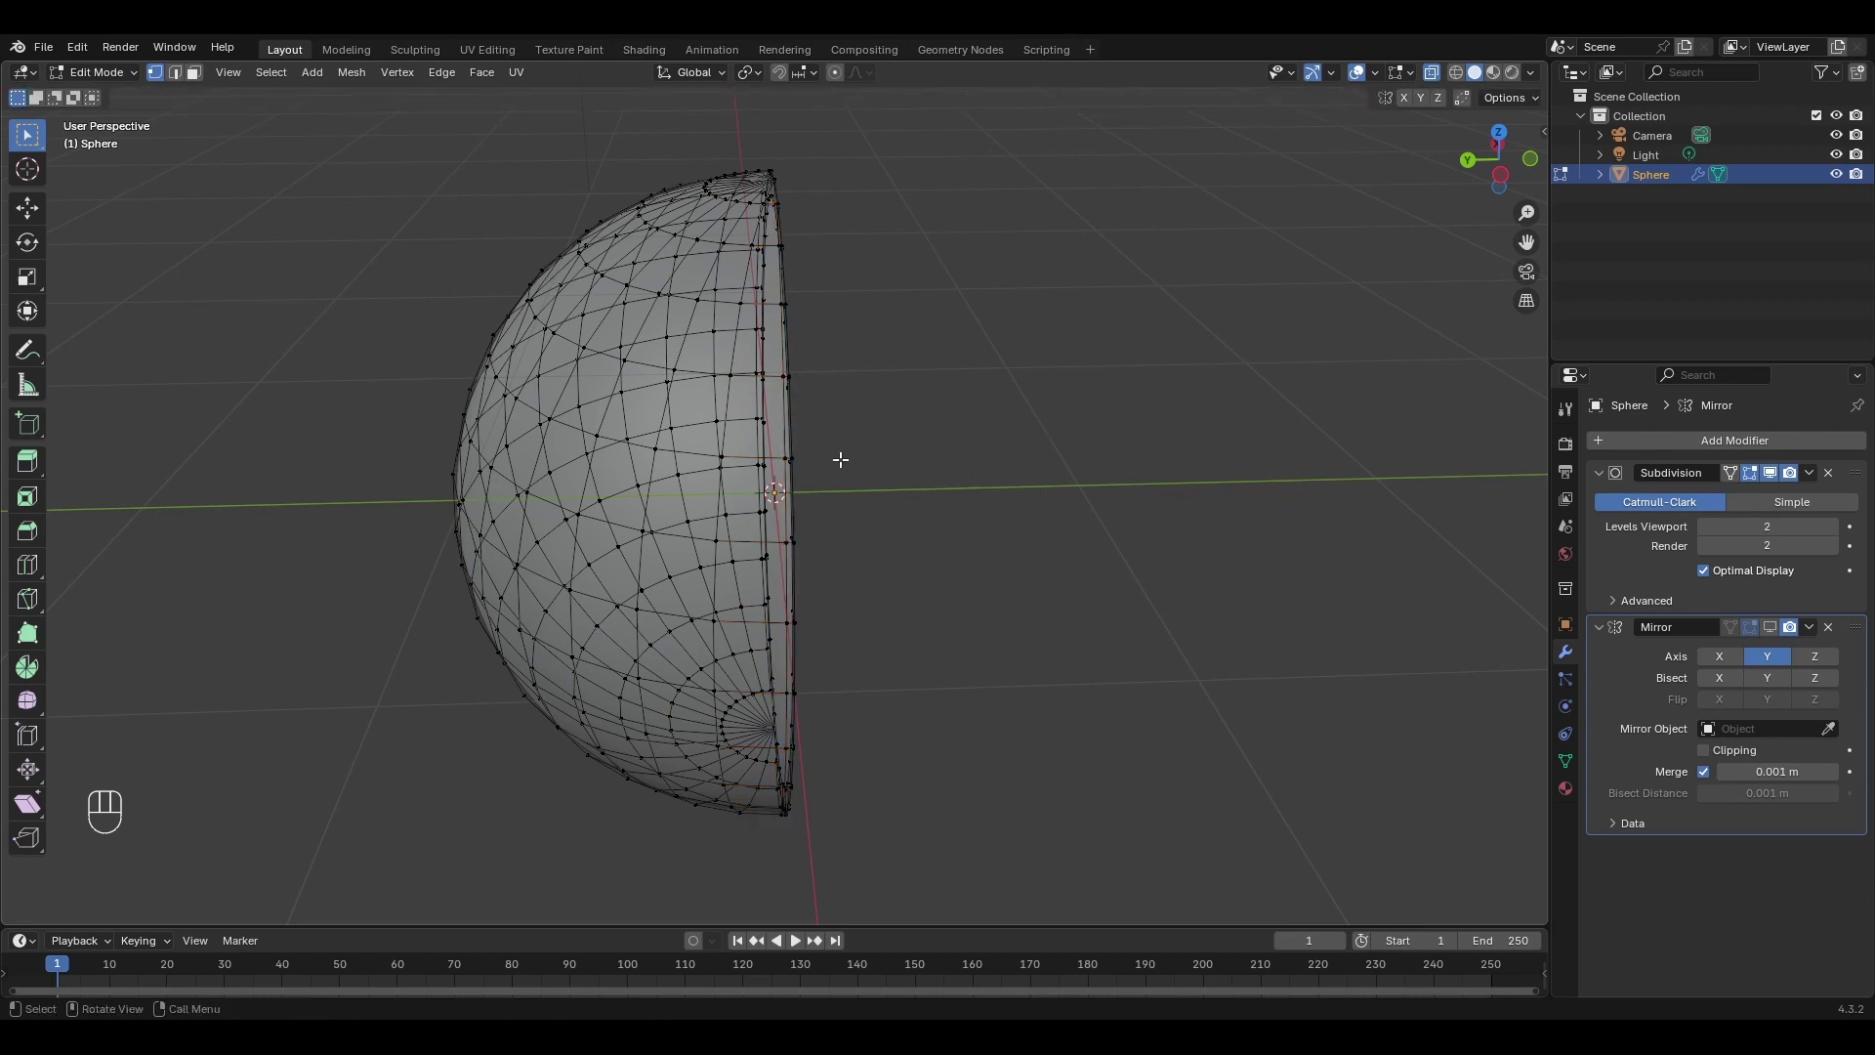
key("Tab")
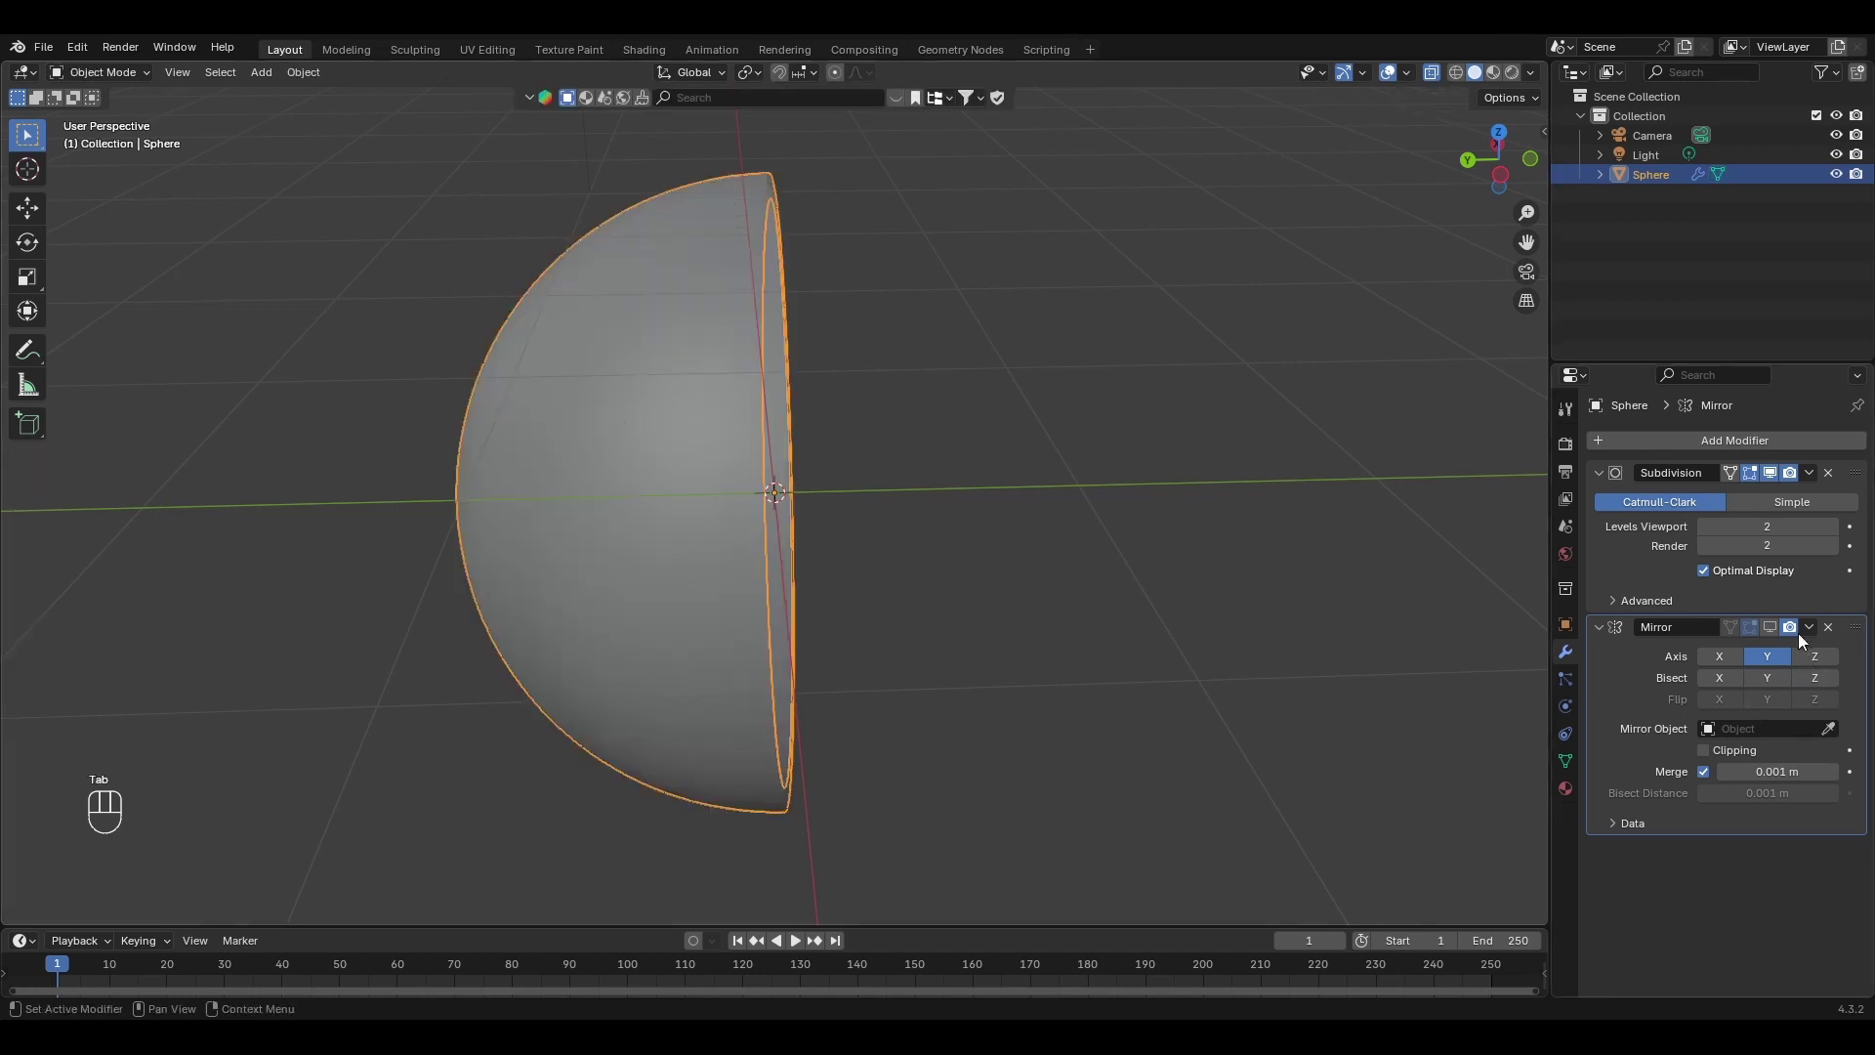
Show the mirrored half to reveal the full ball, then hide the sphere in the Outliner.
left_click(1774, 630)
middle_click(1213, 510)
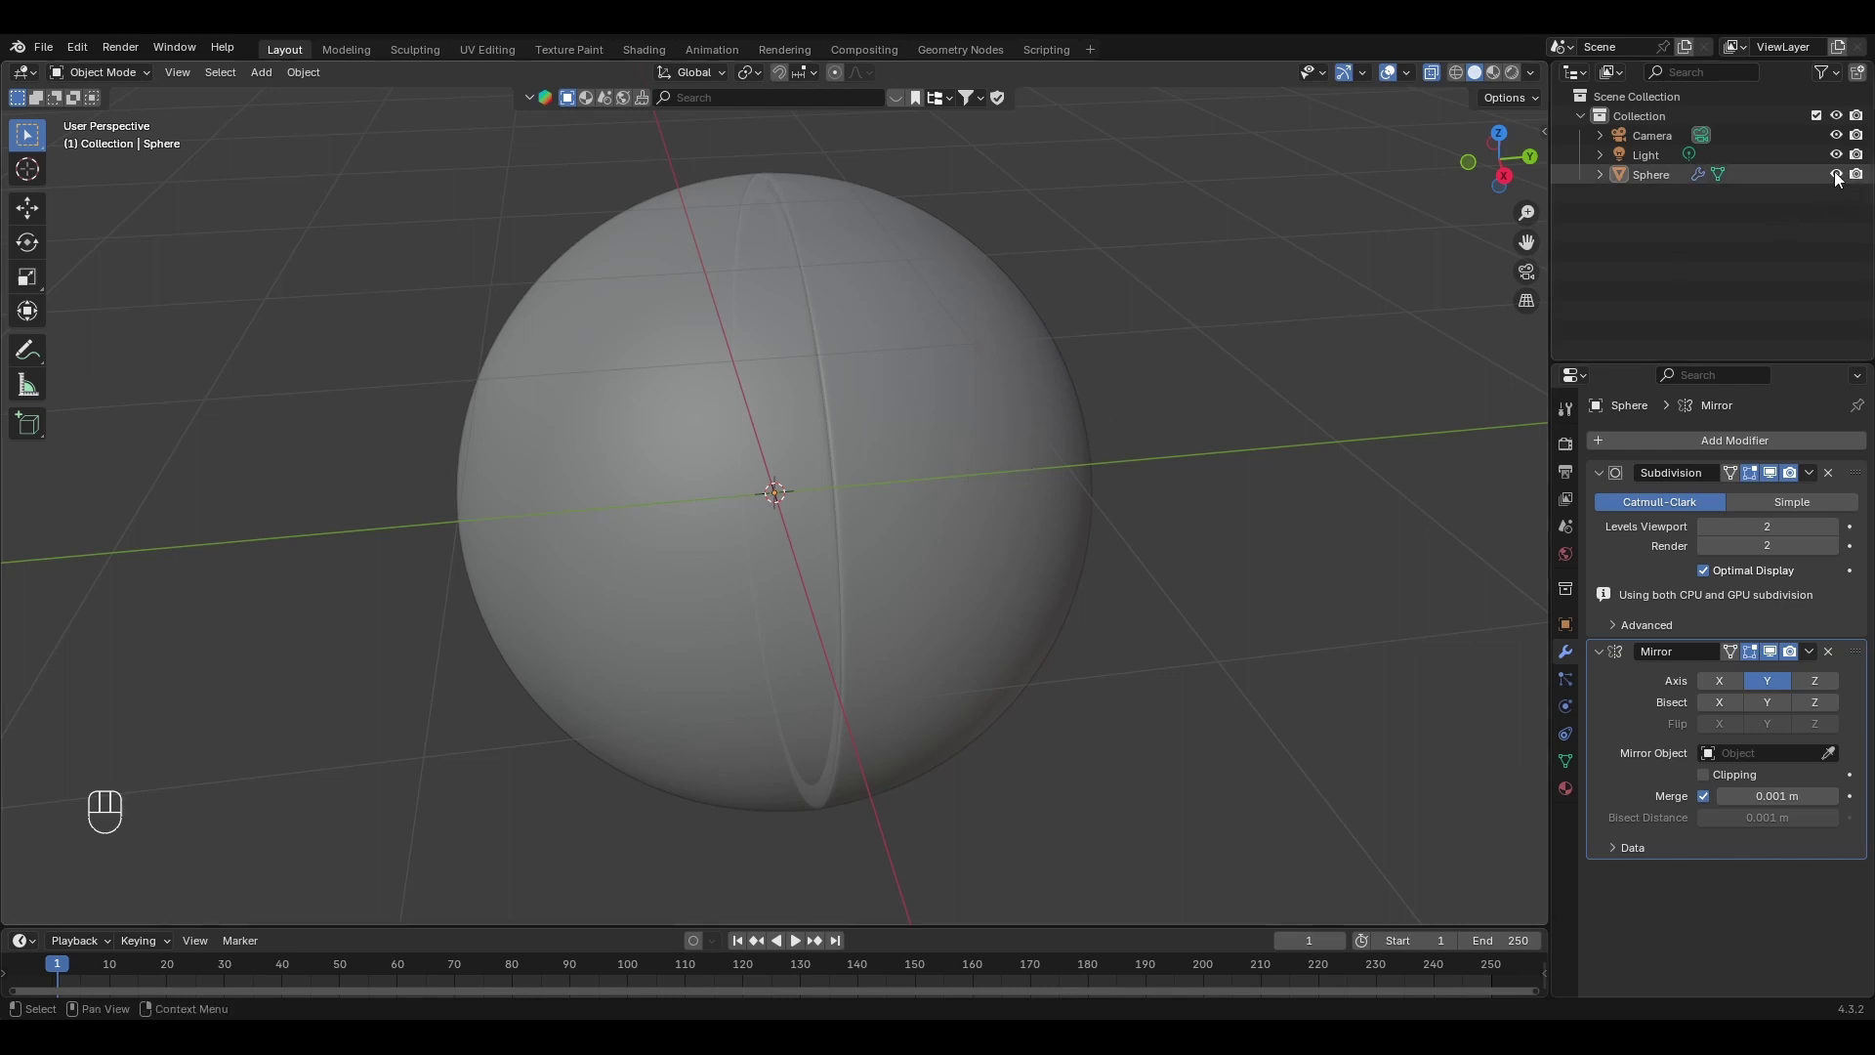
left_click(1842, 178)
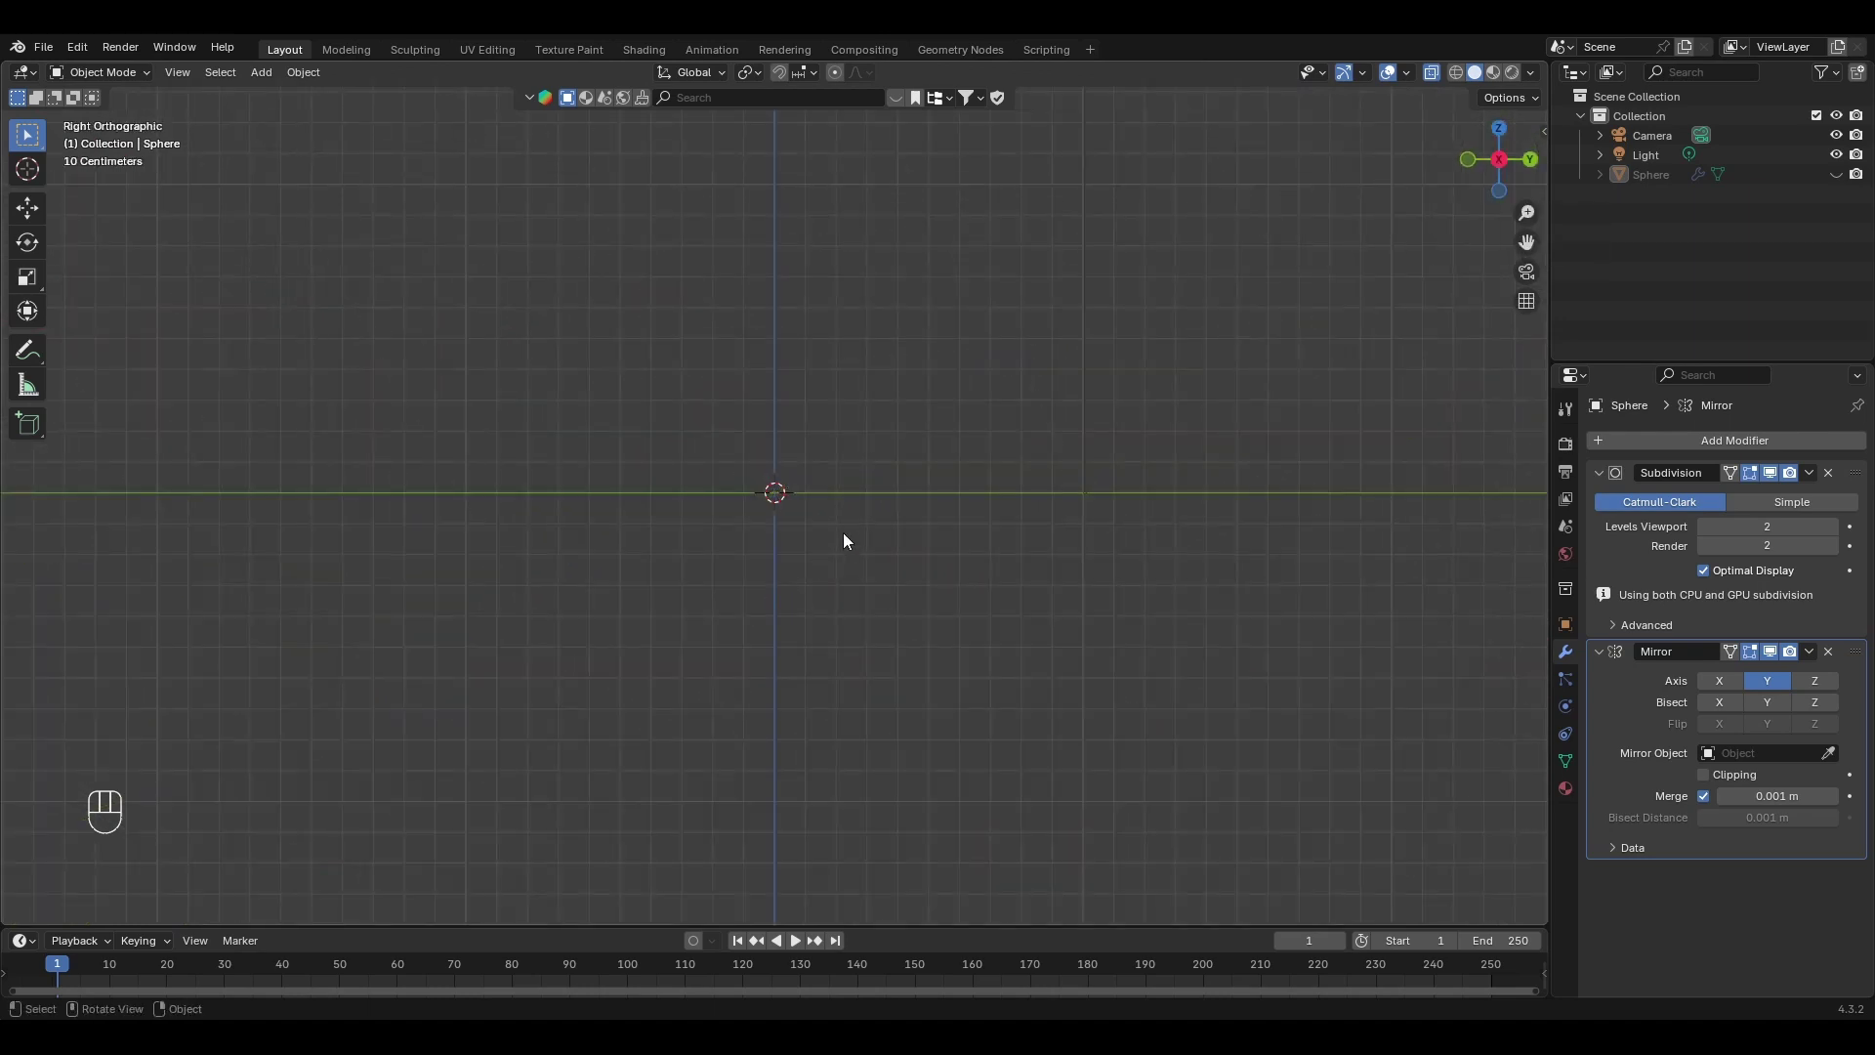
Add a cylinder and scale it down to suit the ball.
key("shift+a")
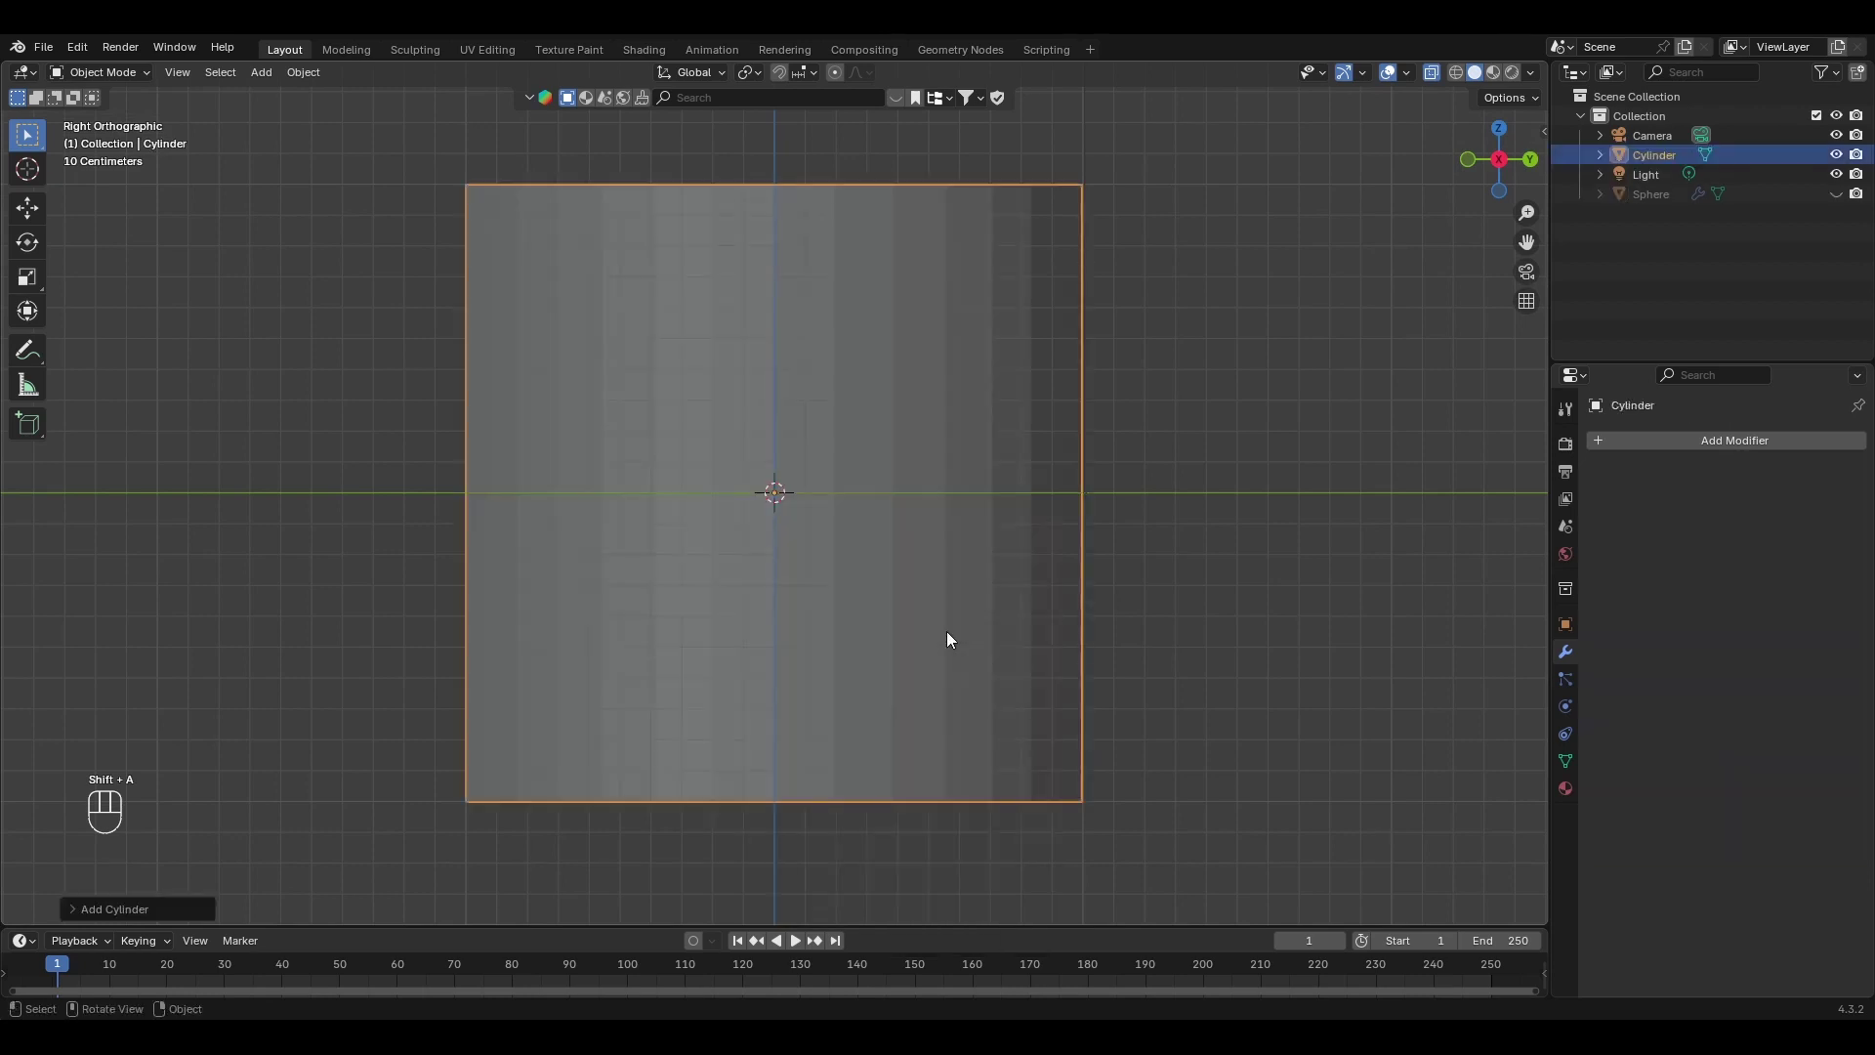
key("s")
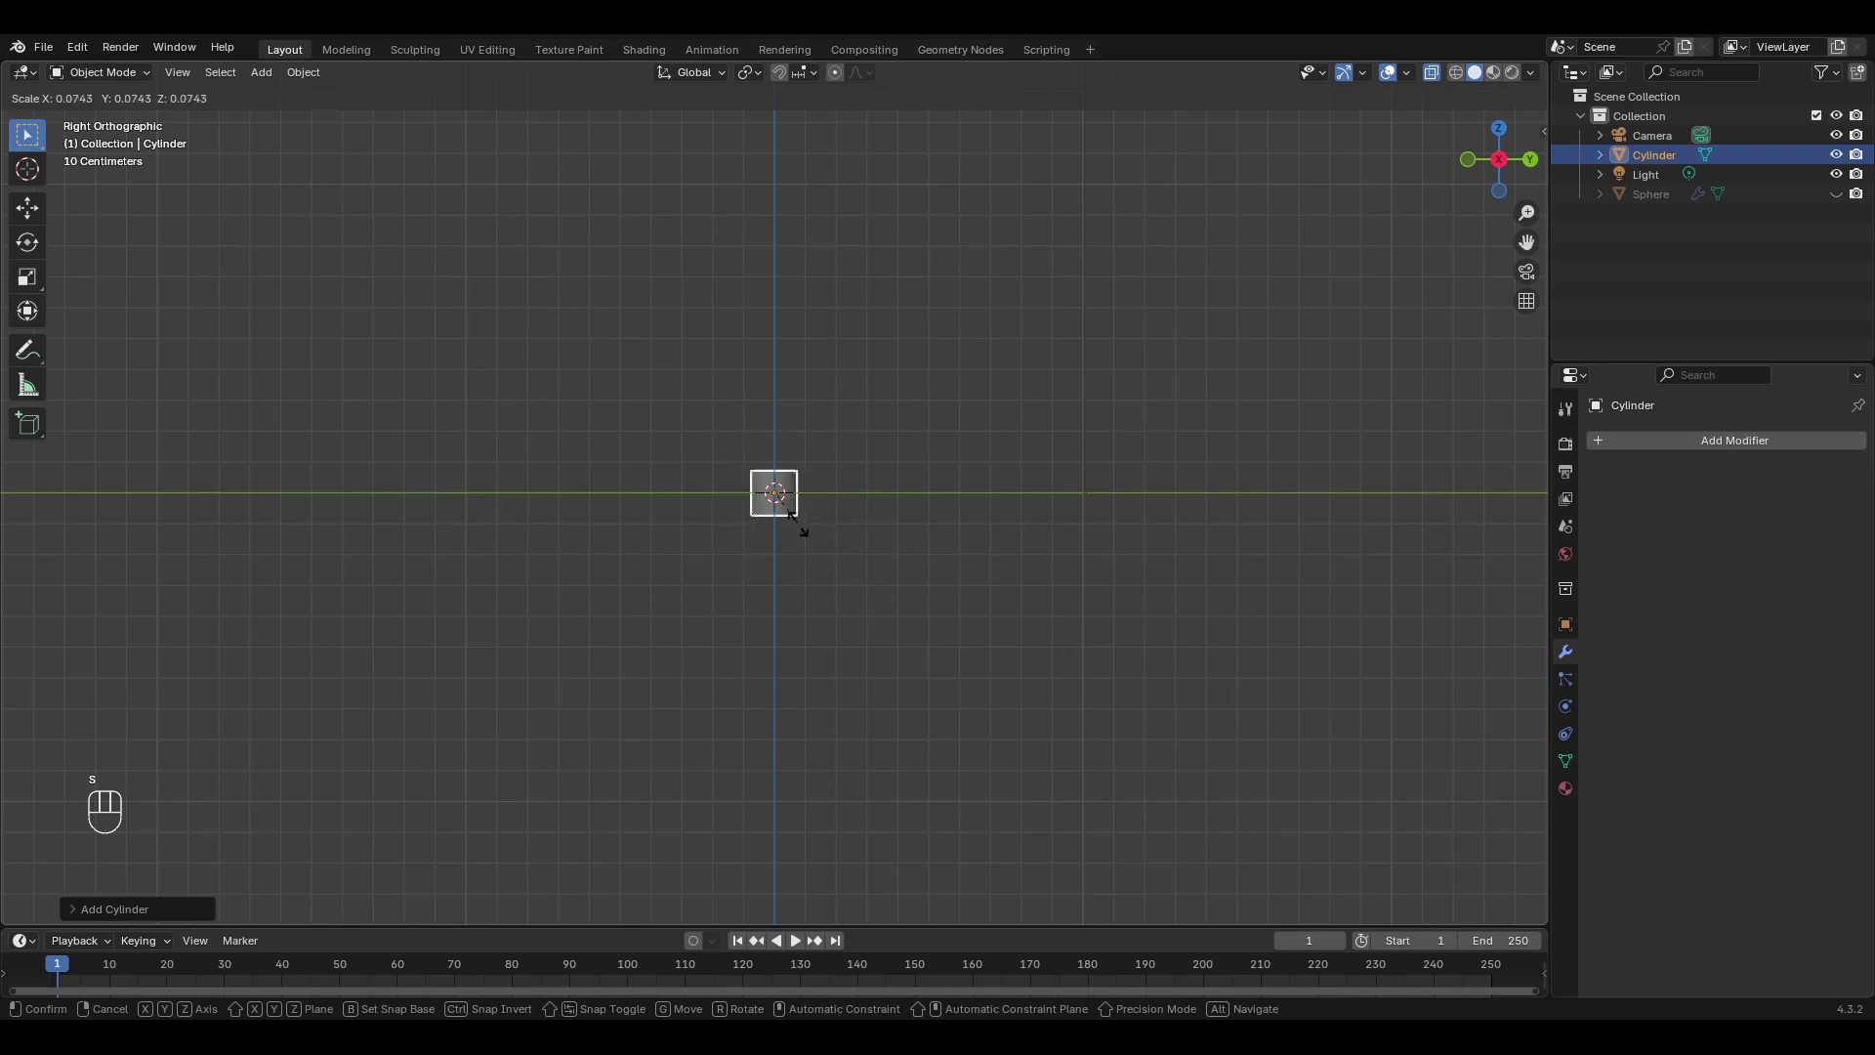
left_click(816, 536)
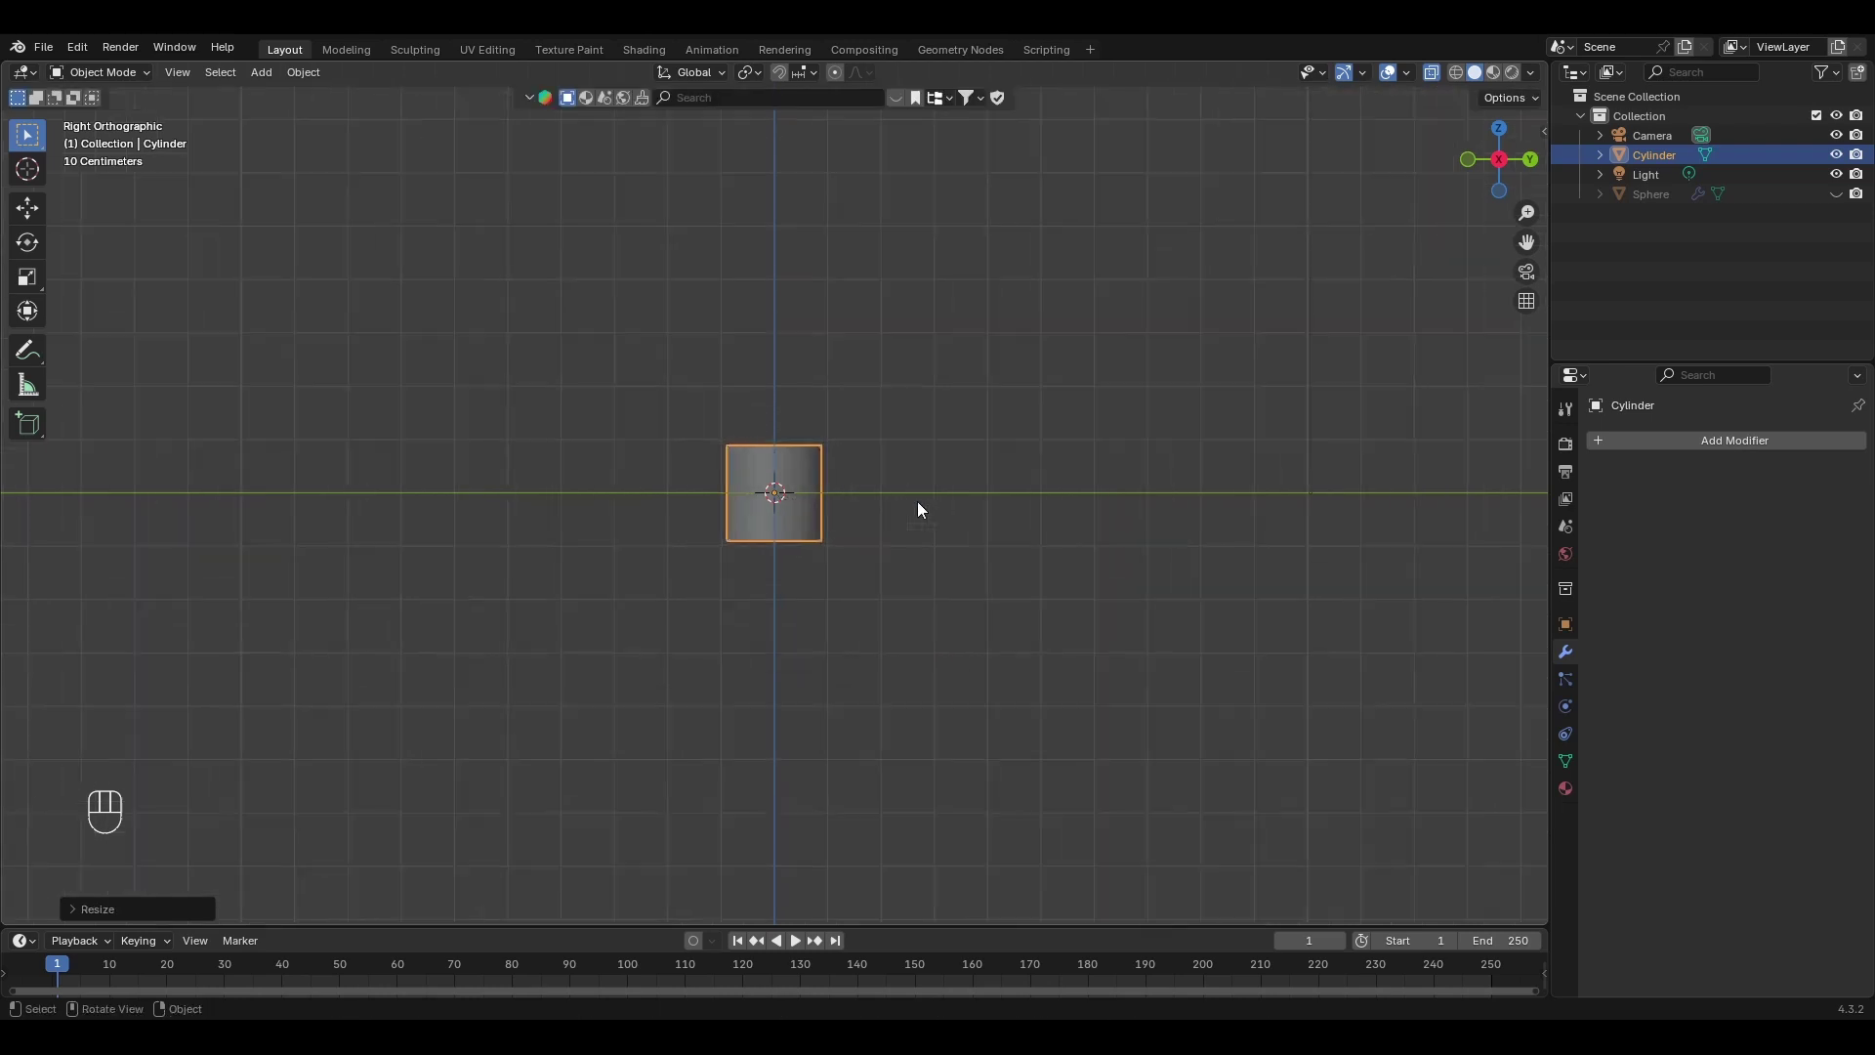
Briefly show the sphere to compare sizes, hide it again and enter the cylinder's Edit Mode.
left_click(1837, 196)
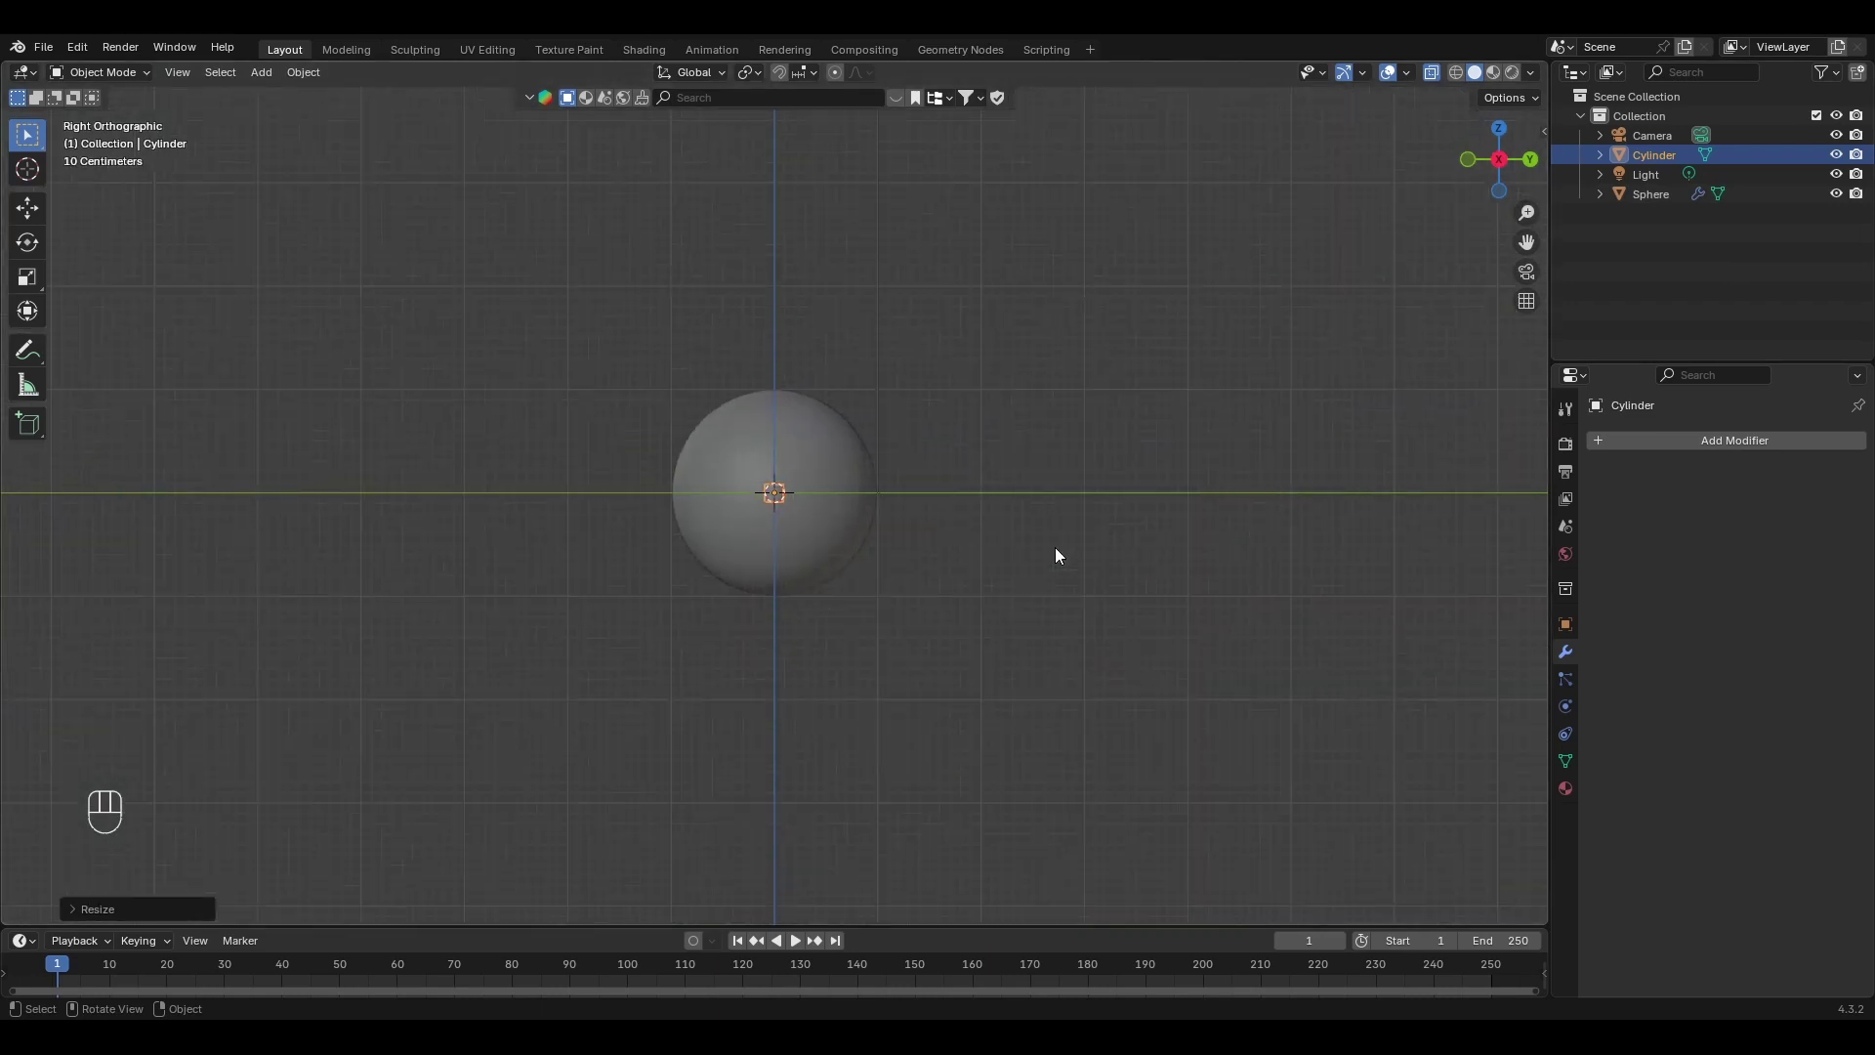
left_click(1839, 197)
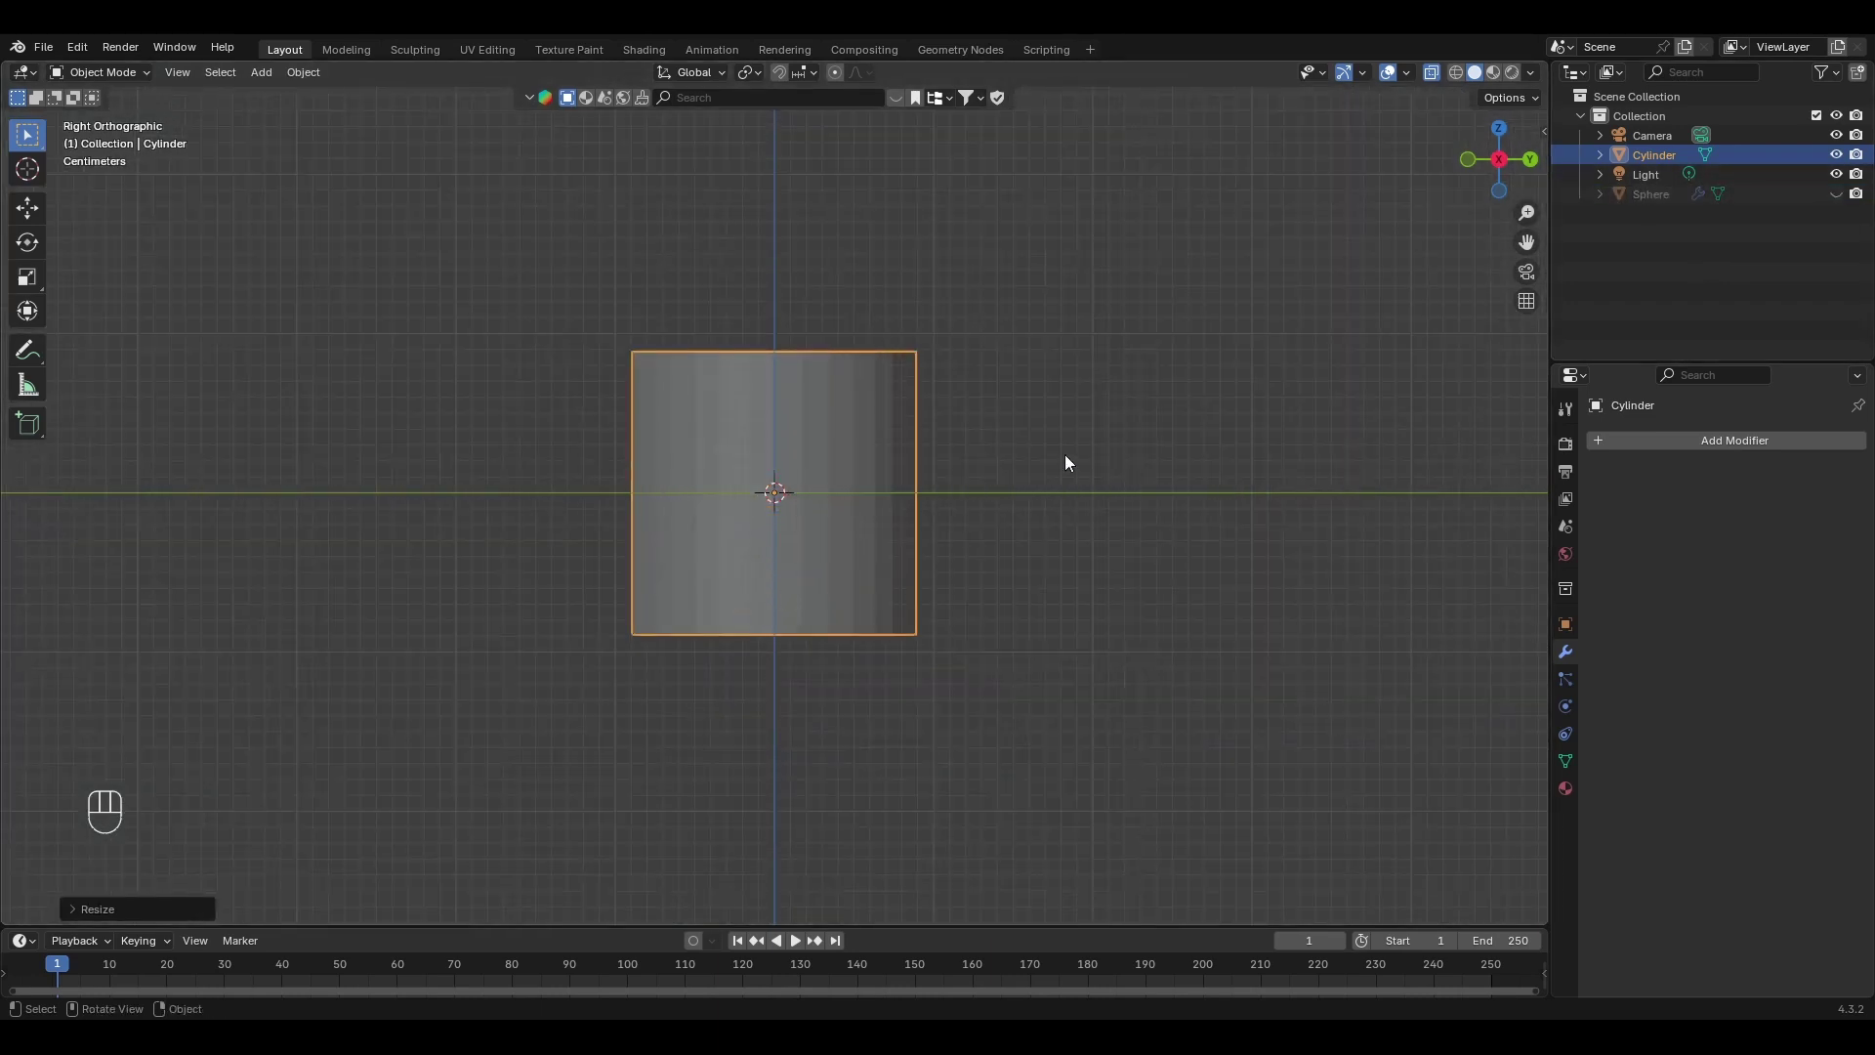
key("Tab")
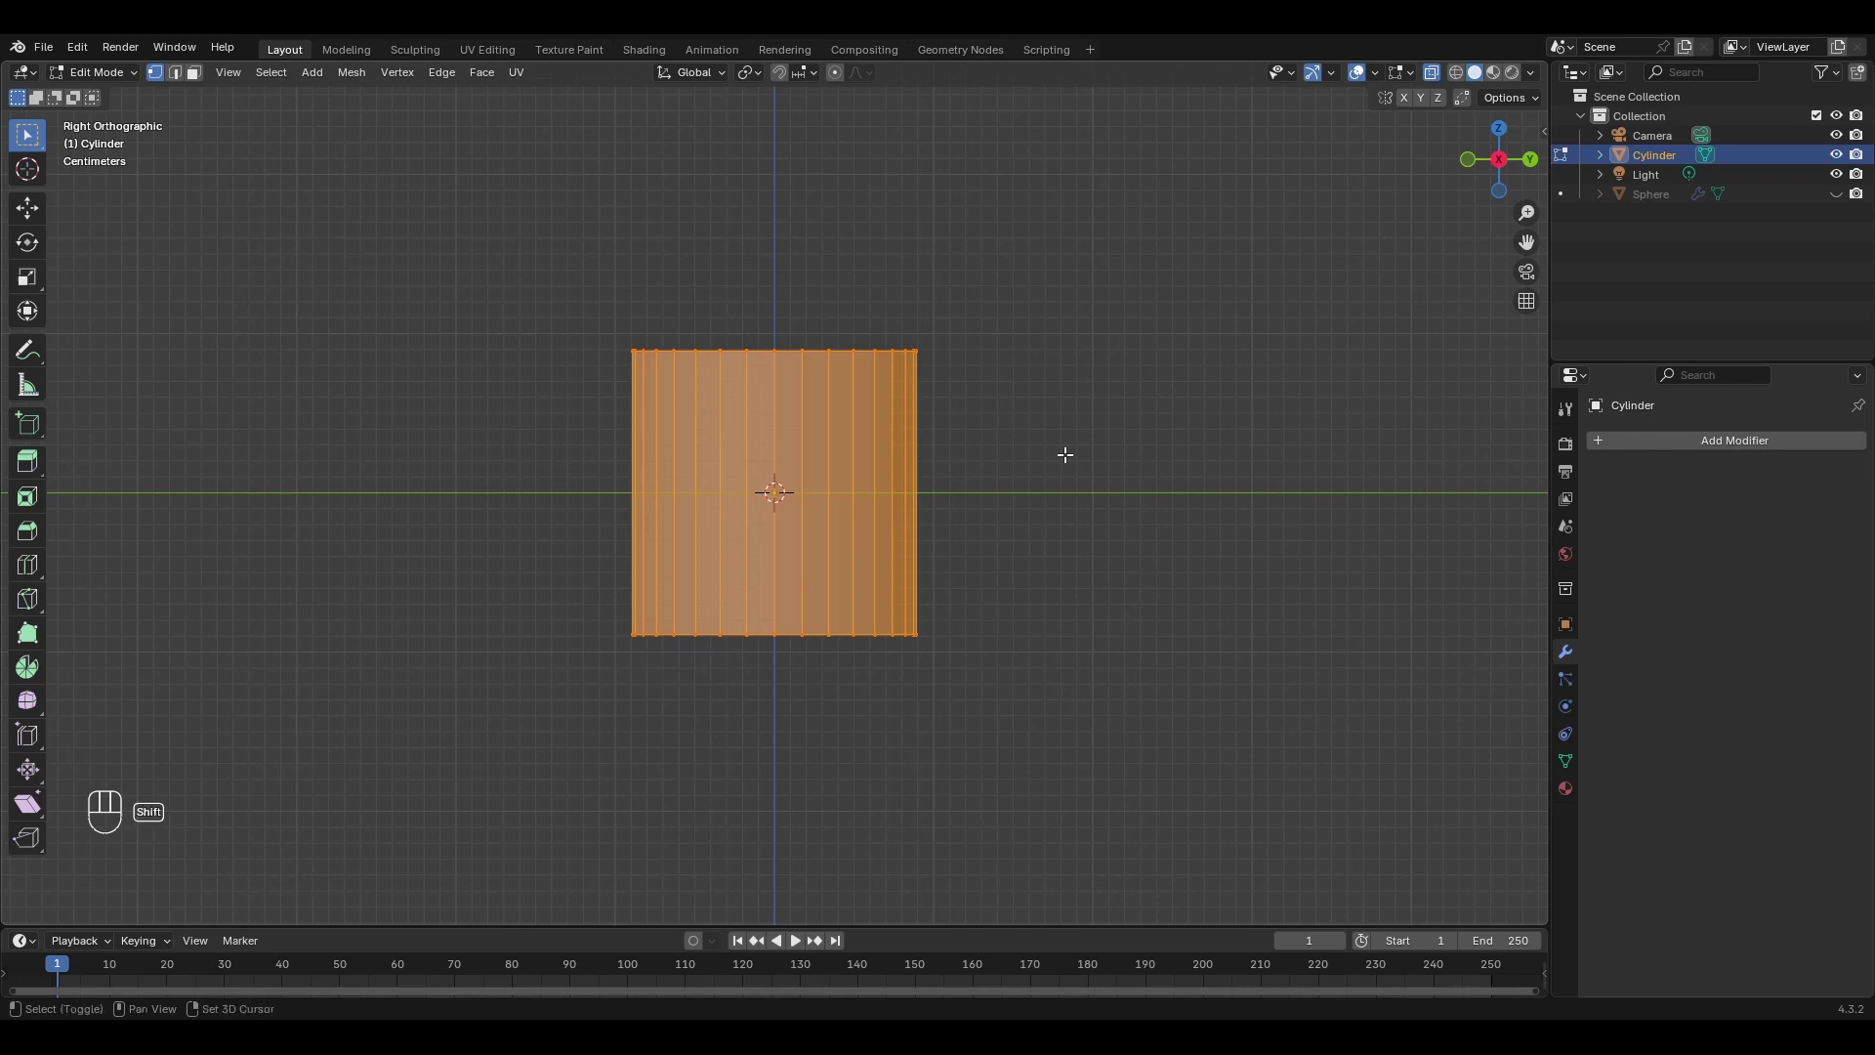
Duplicate the cylinder mesh and slide the copy sideways along the Y axis.
key("shift+d")
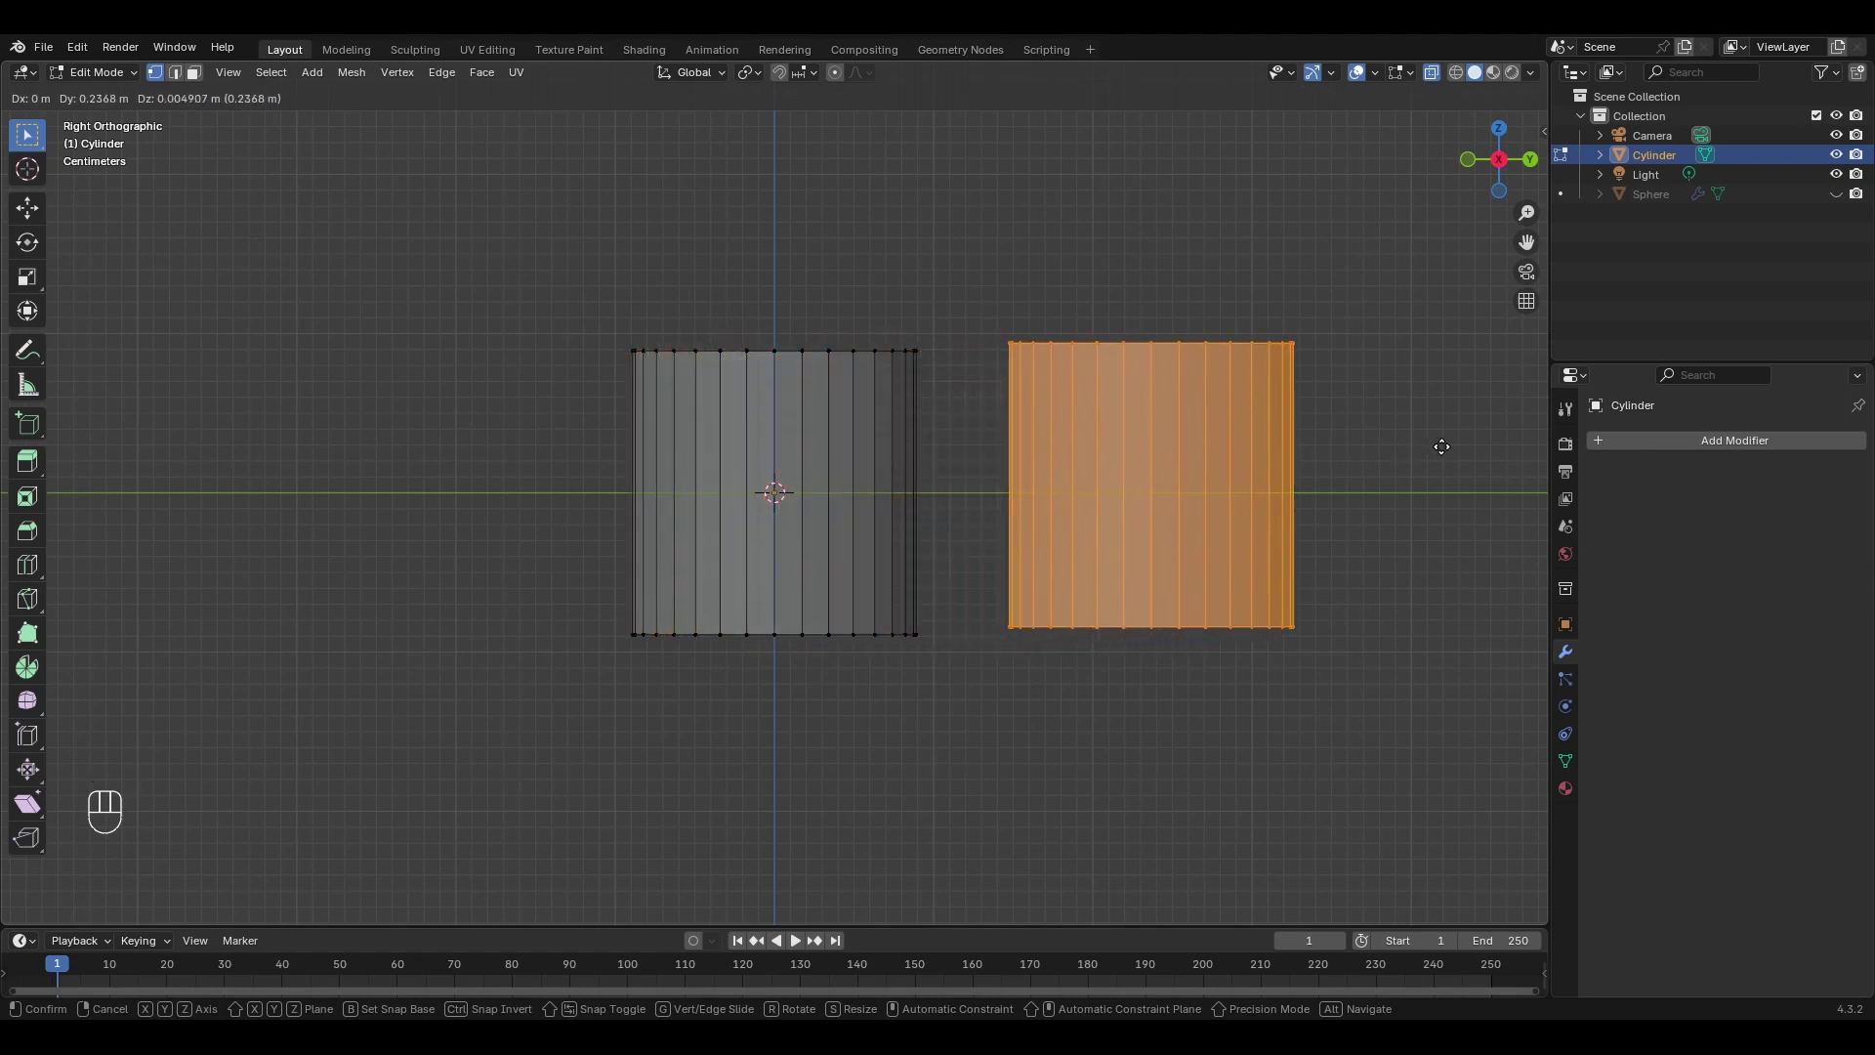
key("y")
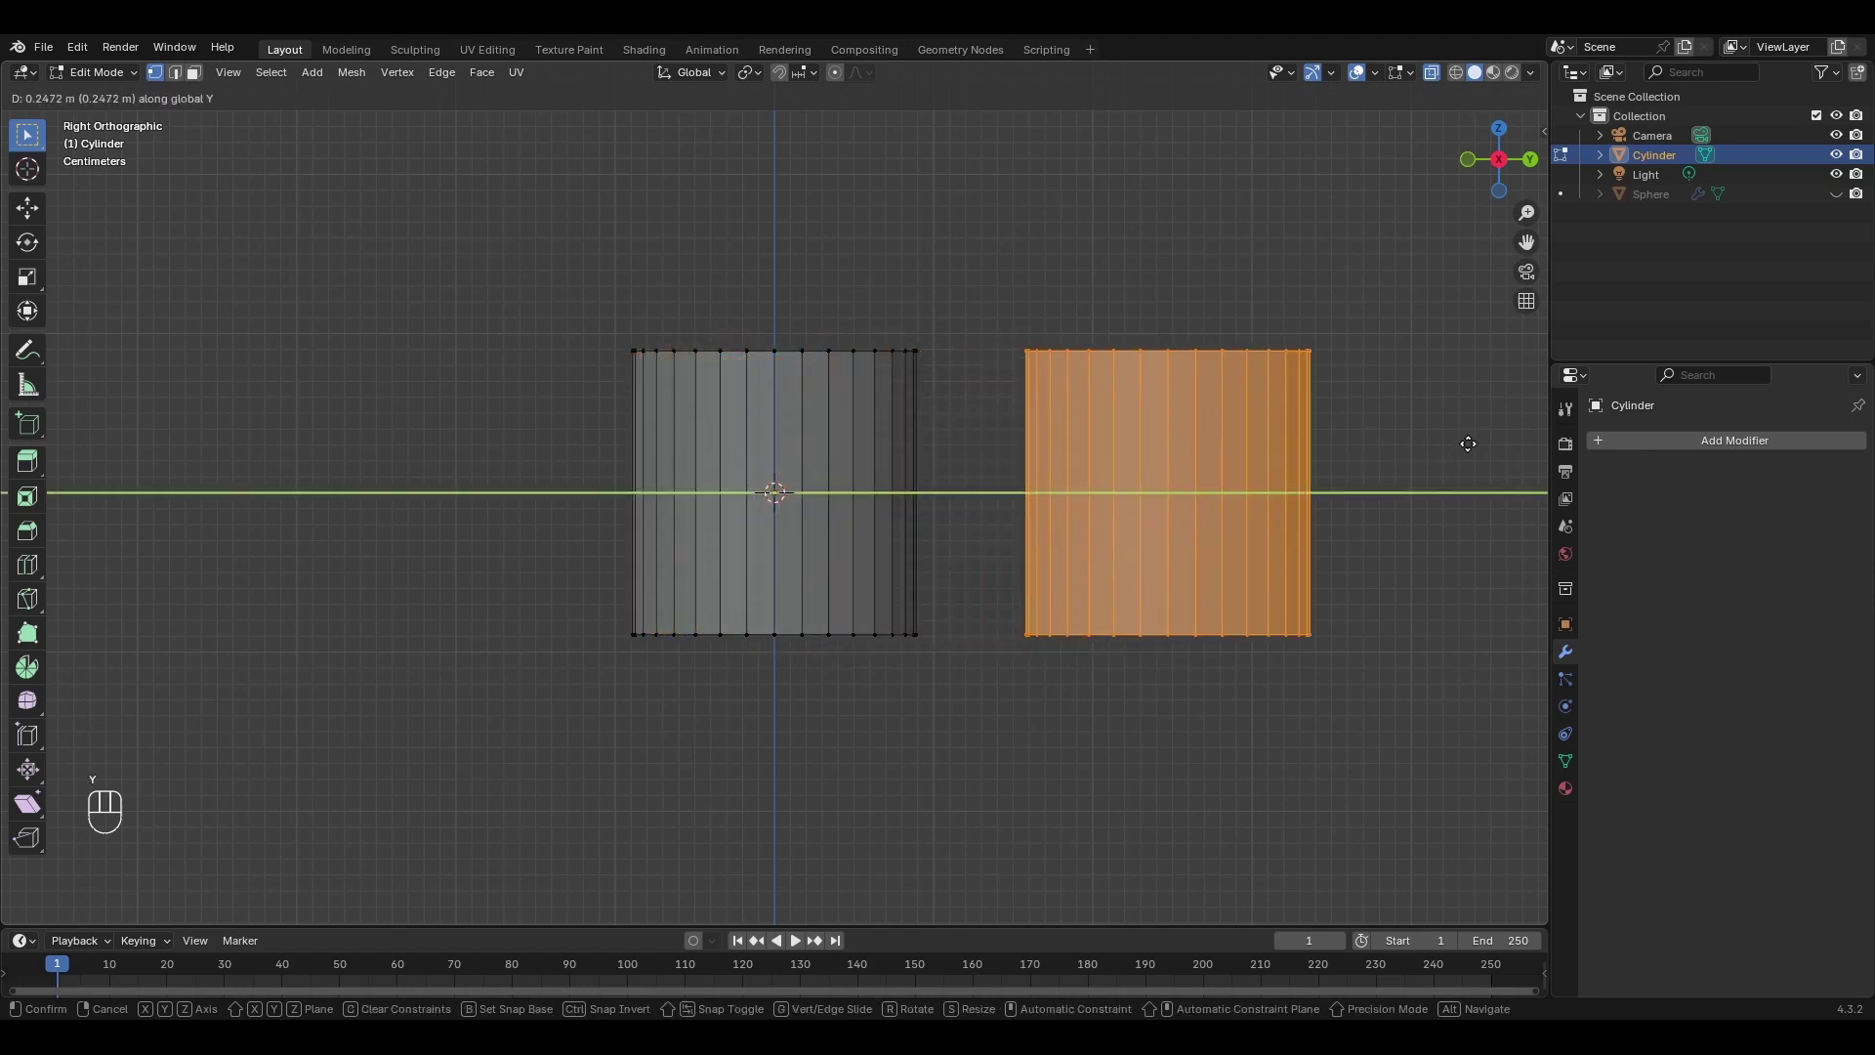
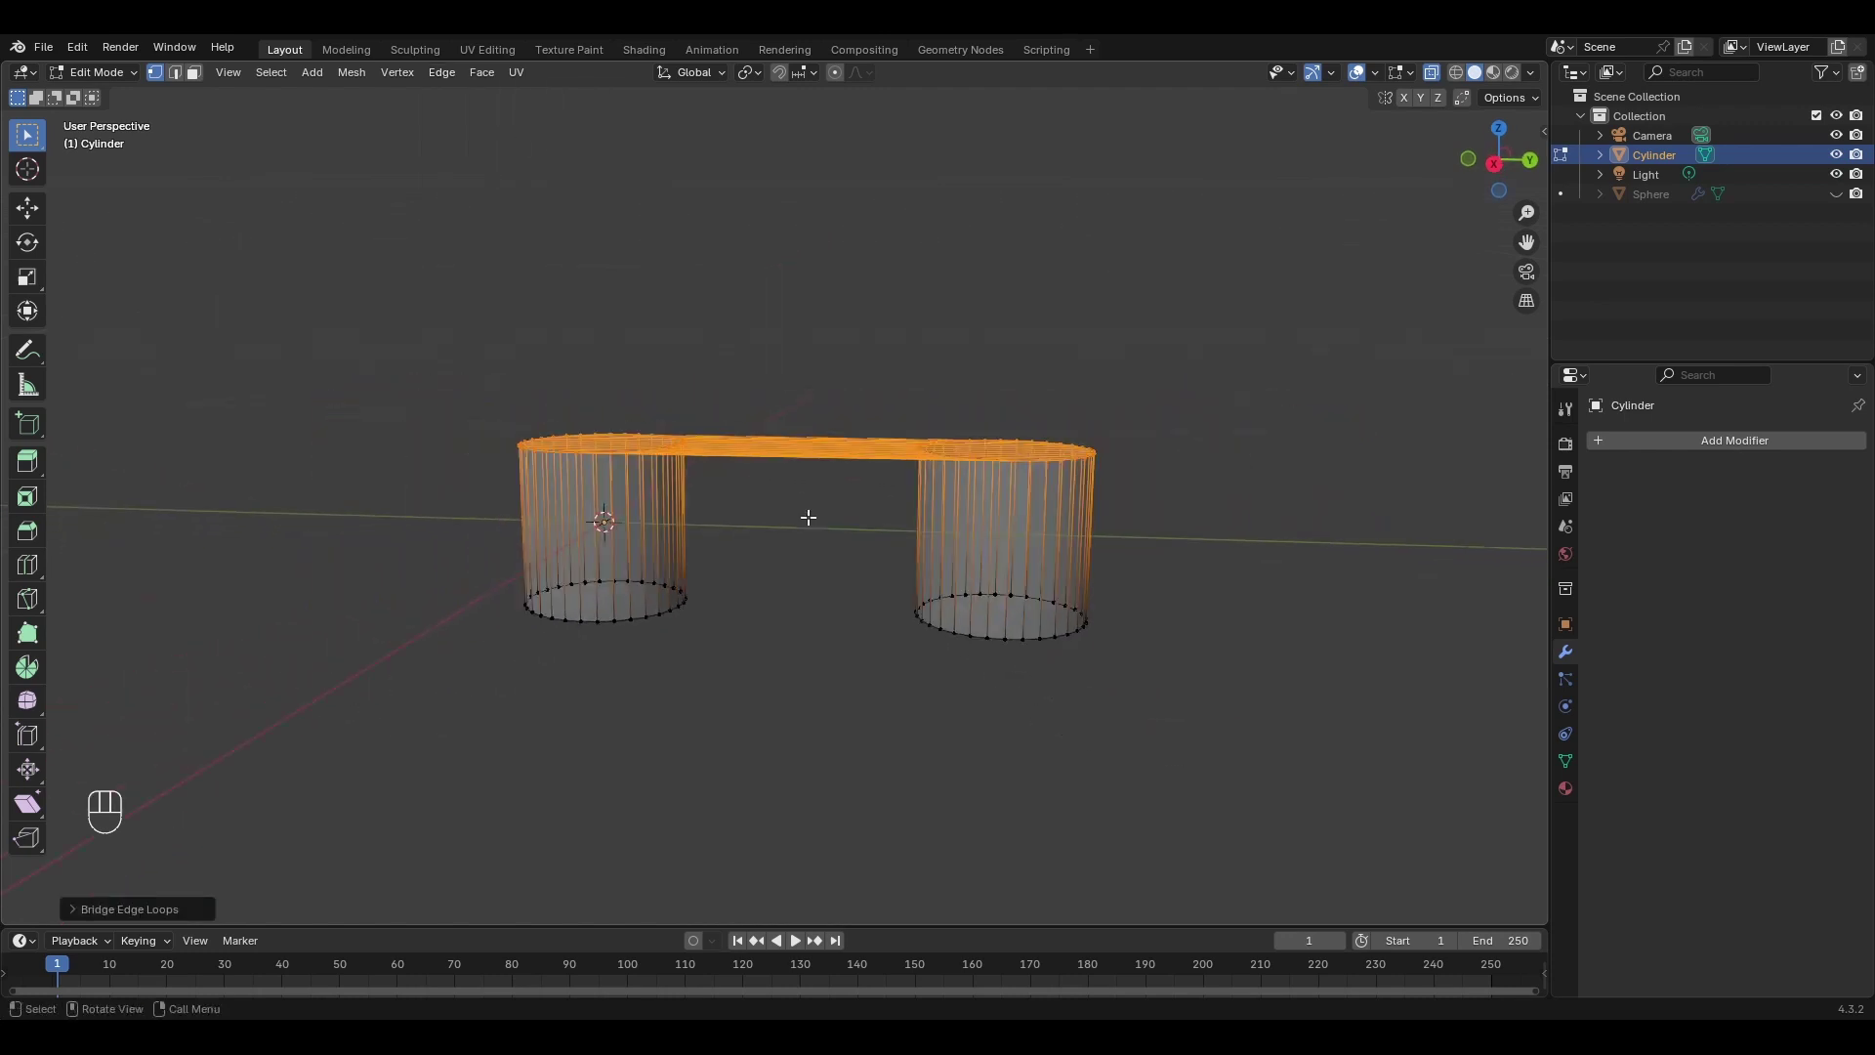
Set the Bridge Edge Loops profile to a smooth shape and raise its factor into an arch.
left_click(80, 916)
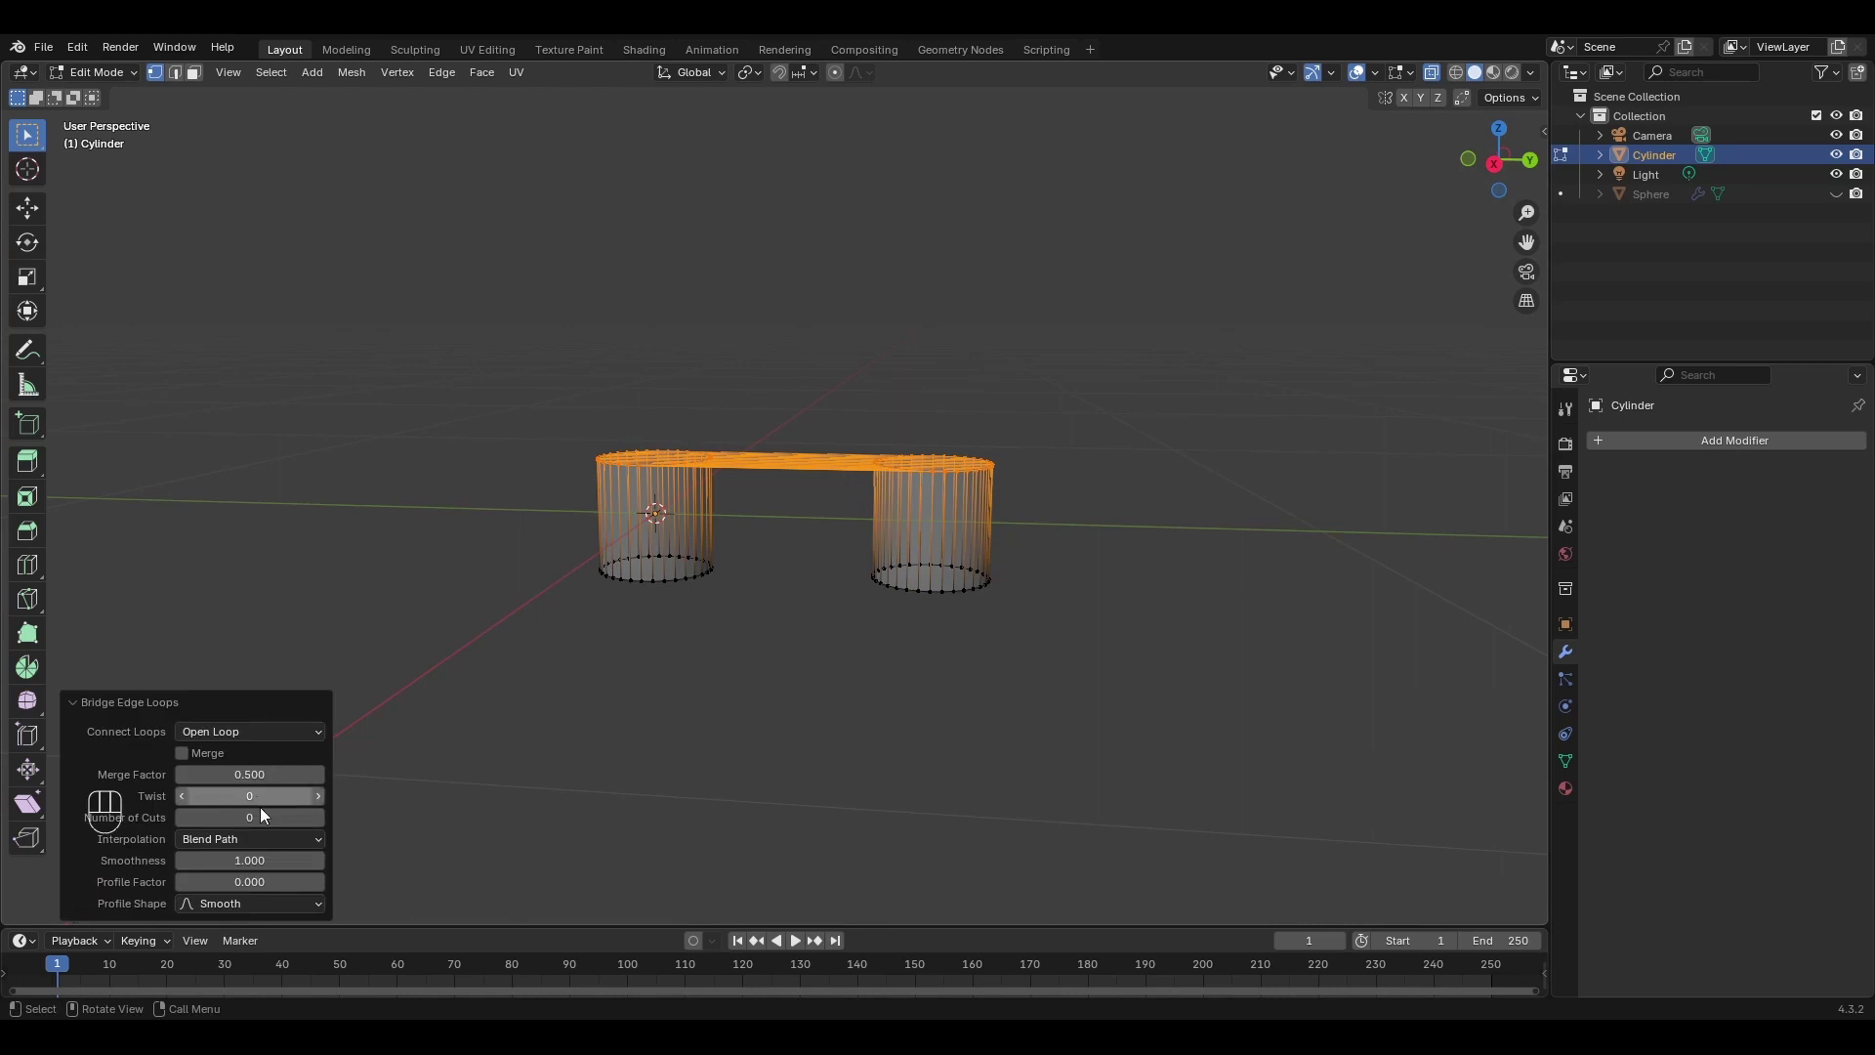
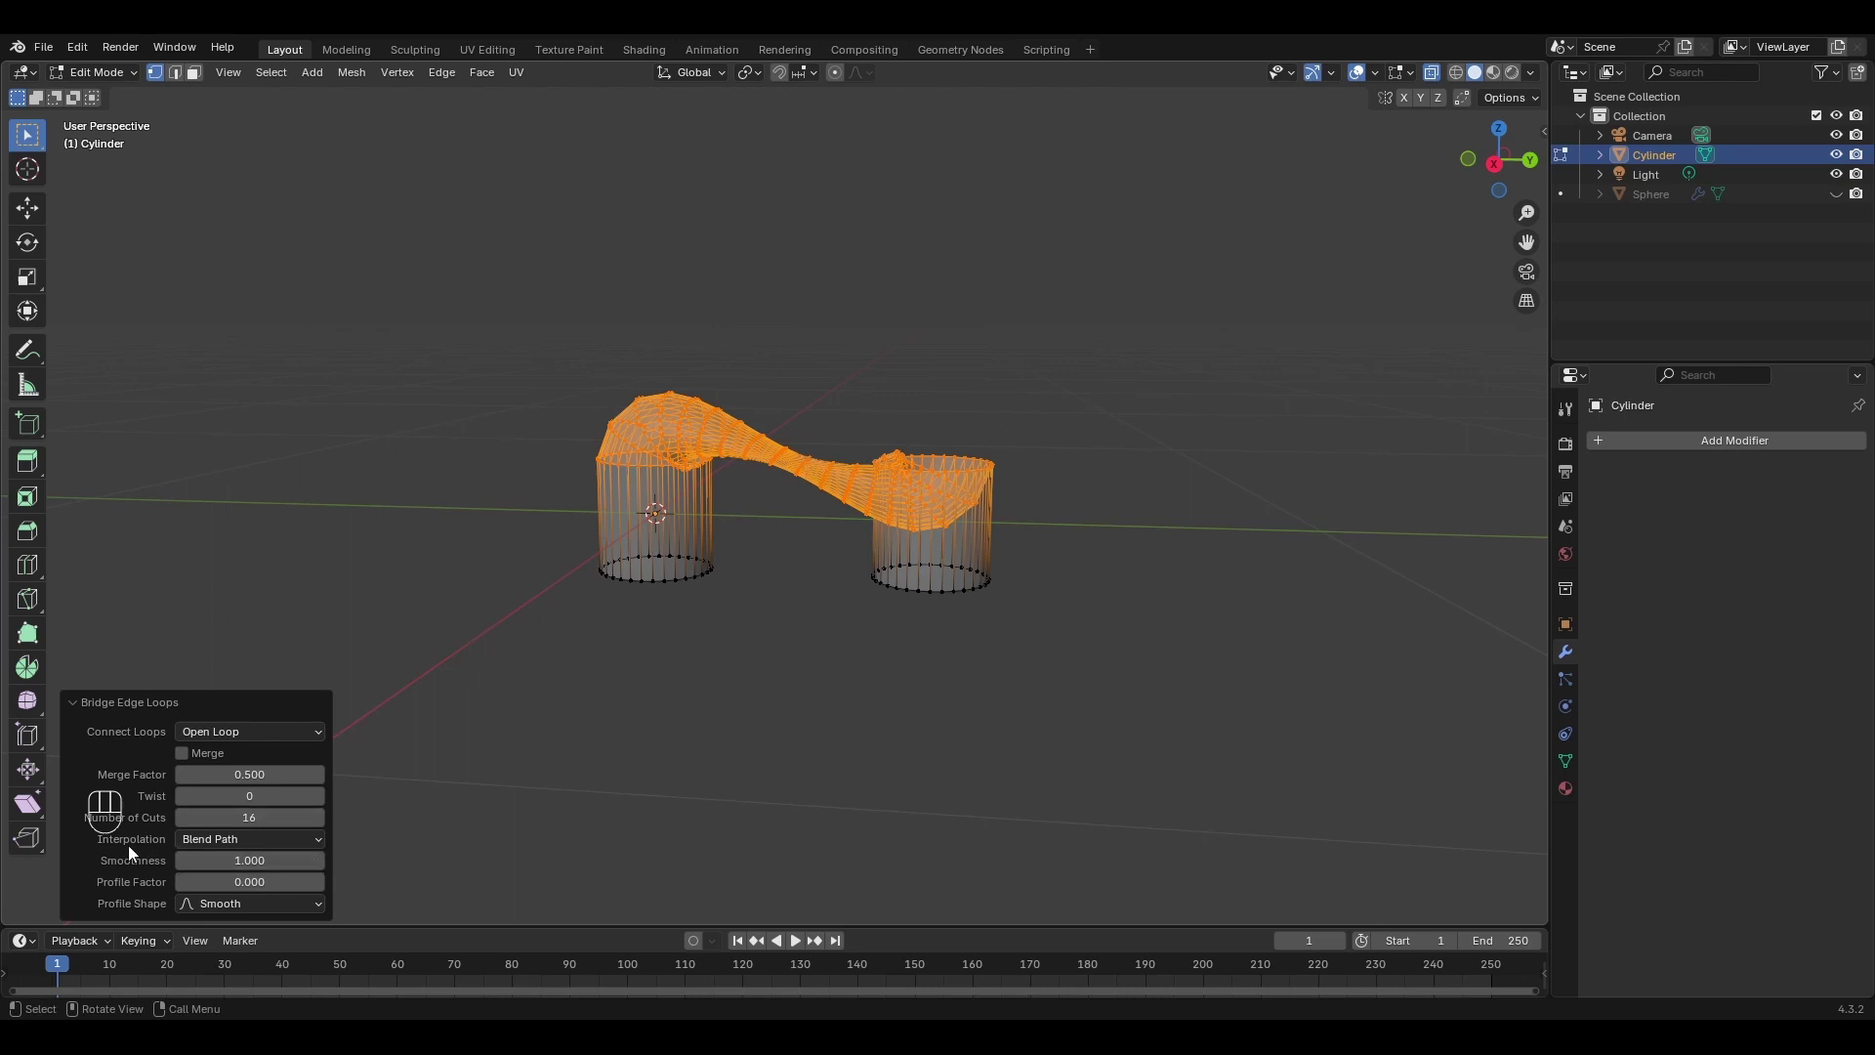
left_click_drag(235, 848, 248, 906)
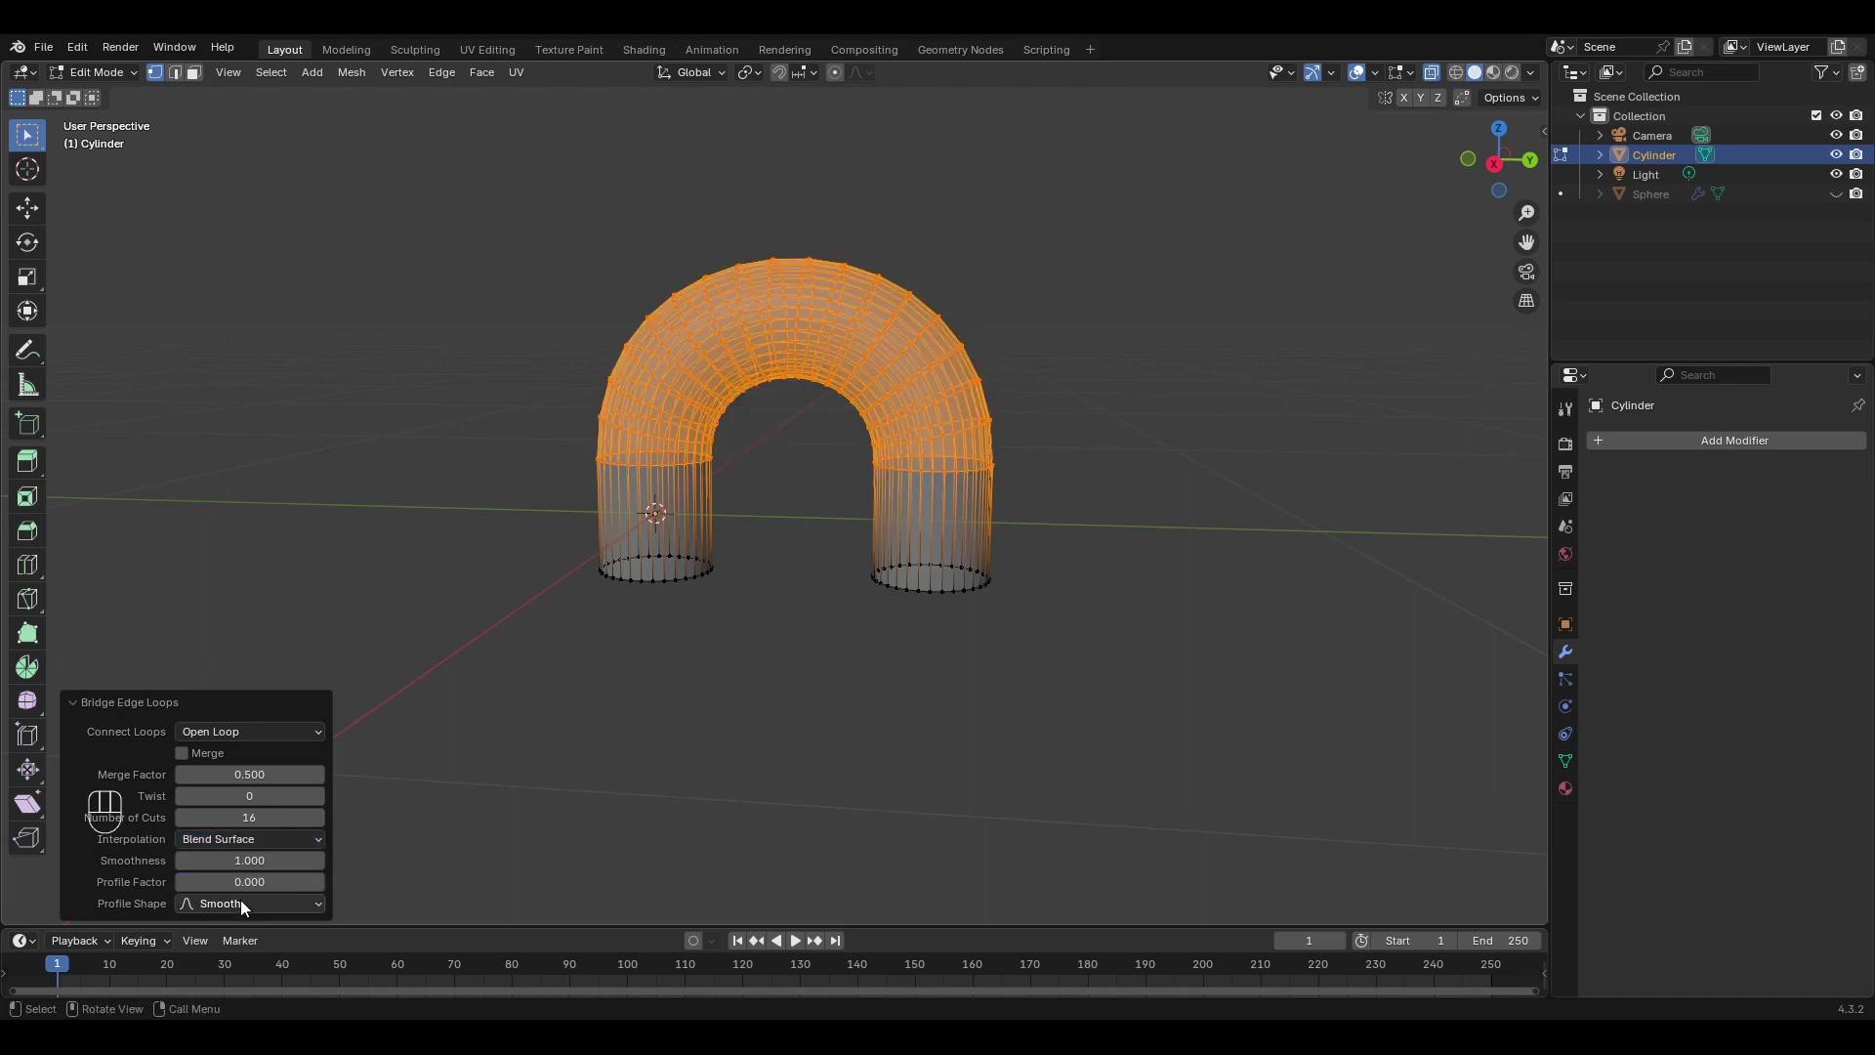
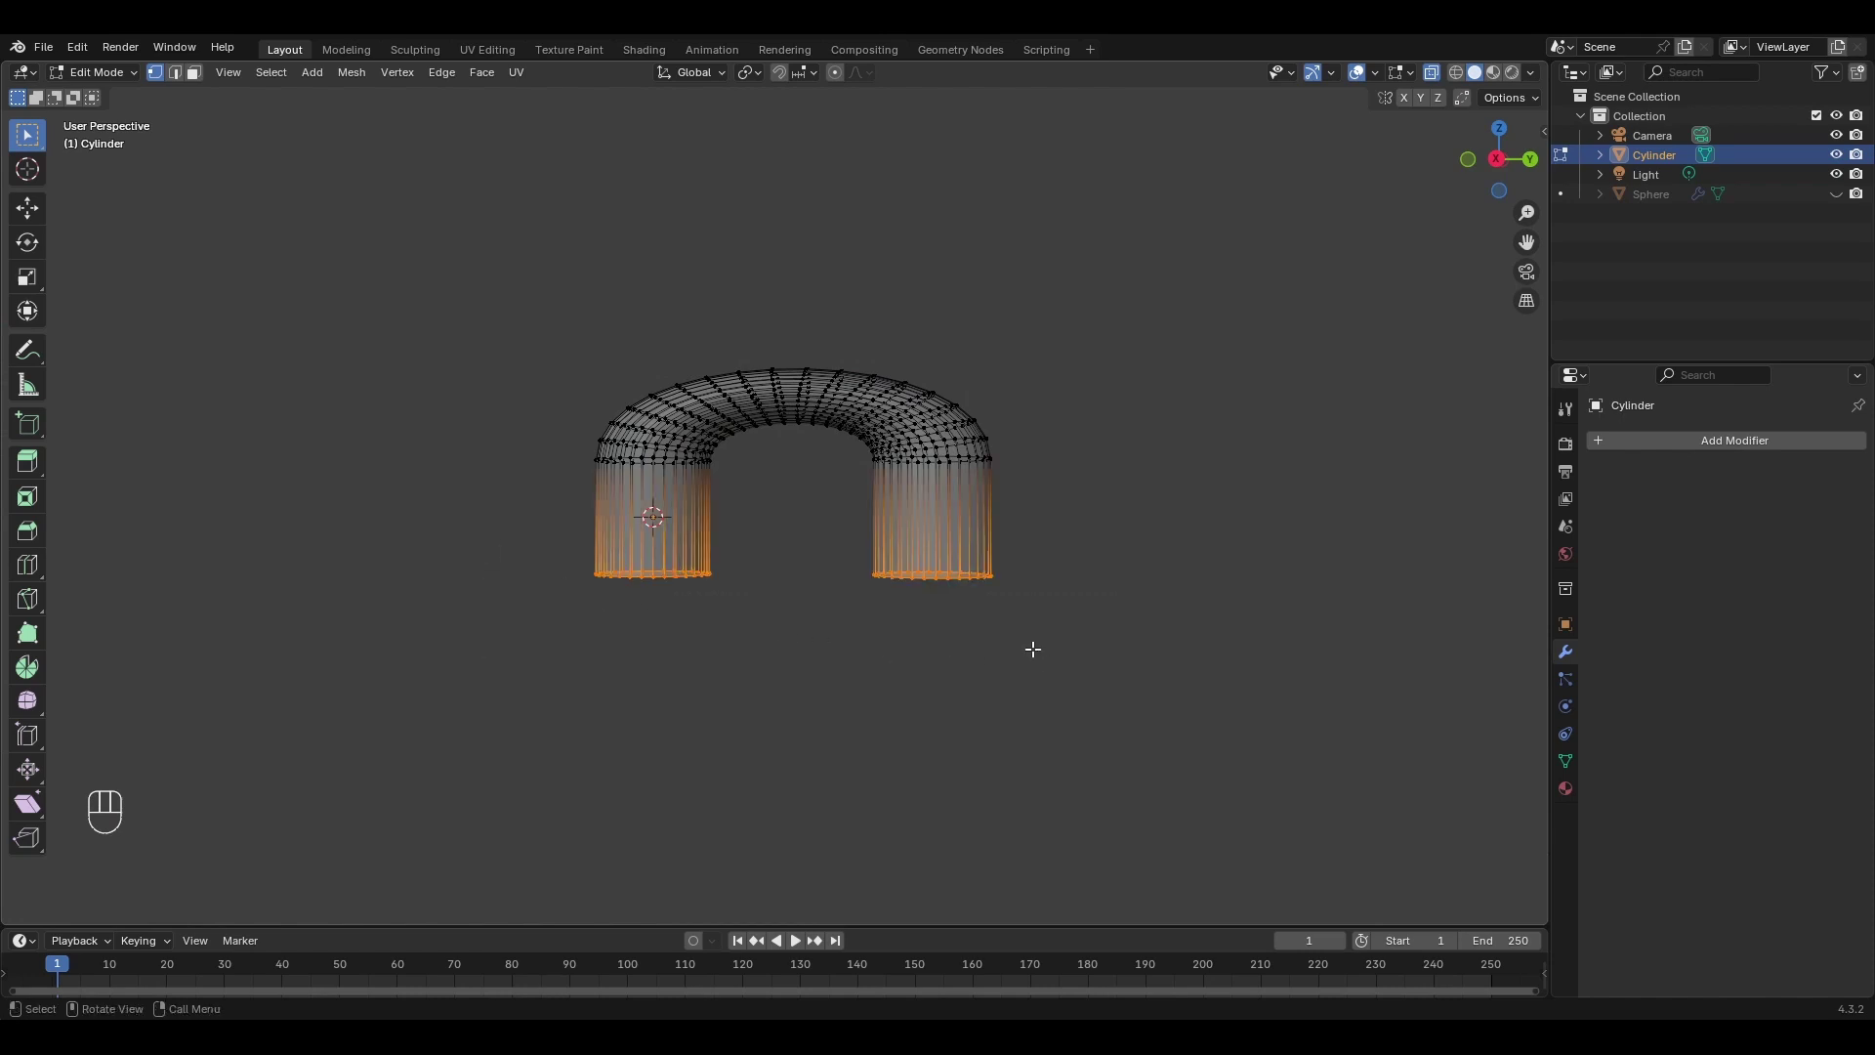
Move the legs' bottom rings upward along Z to shorten them.
key("g")
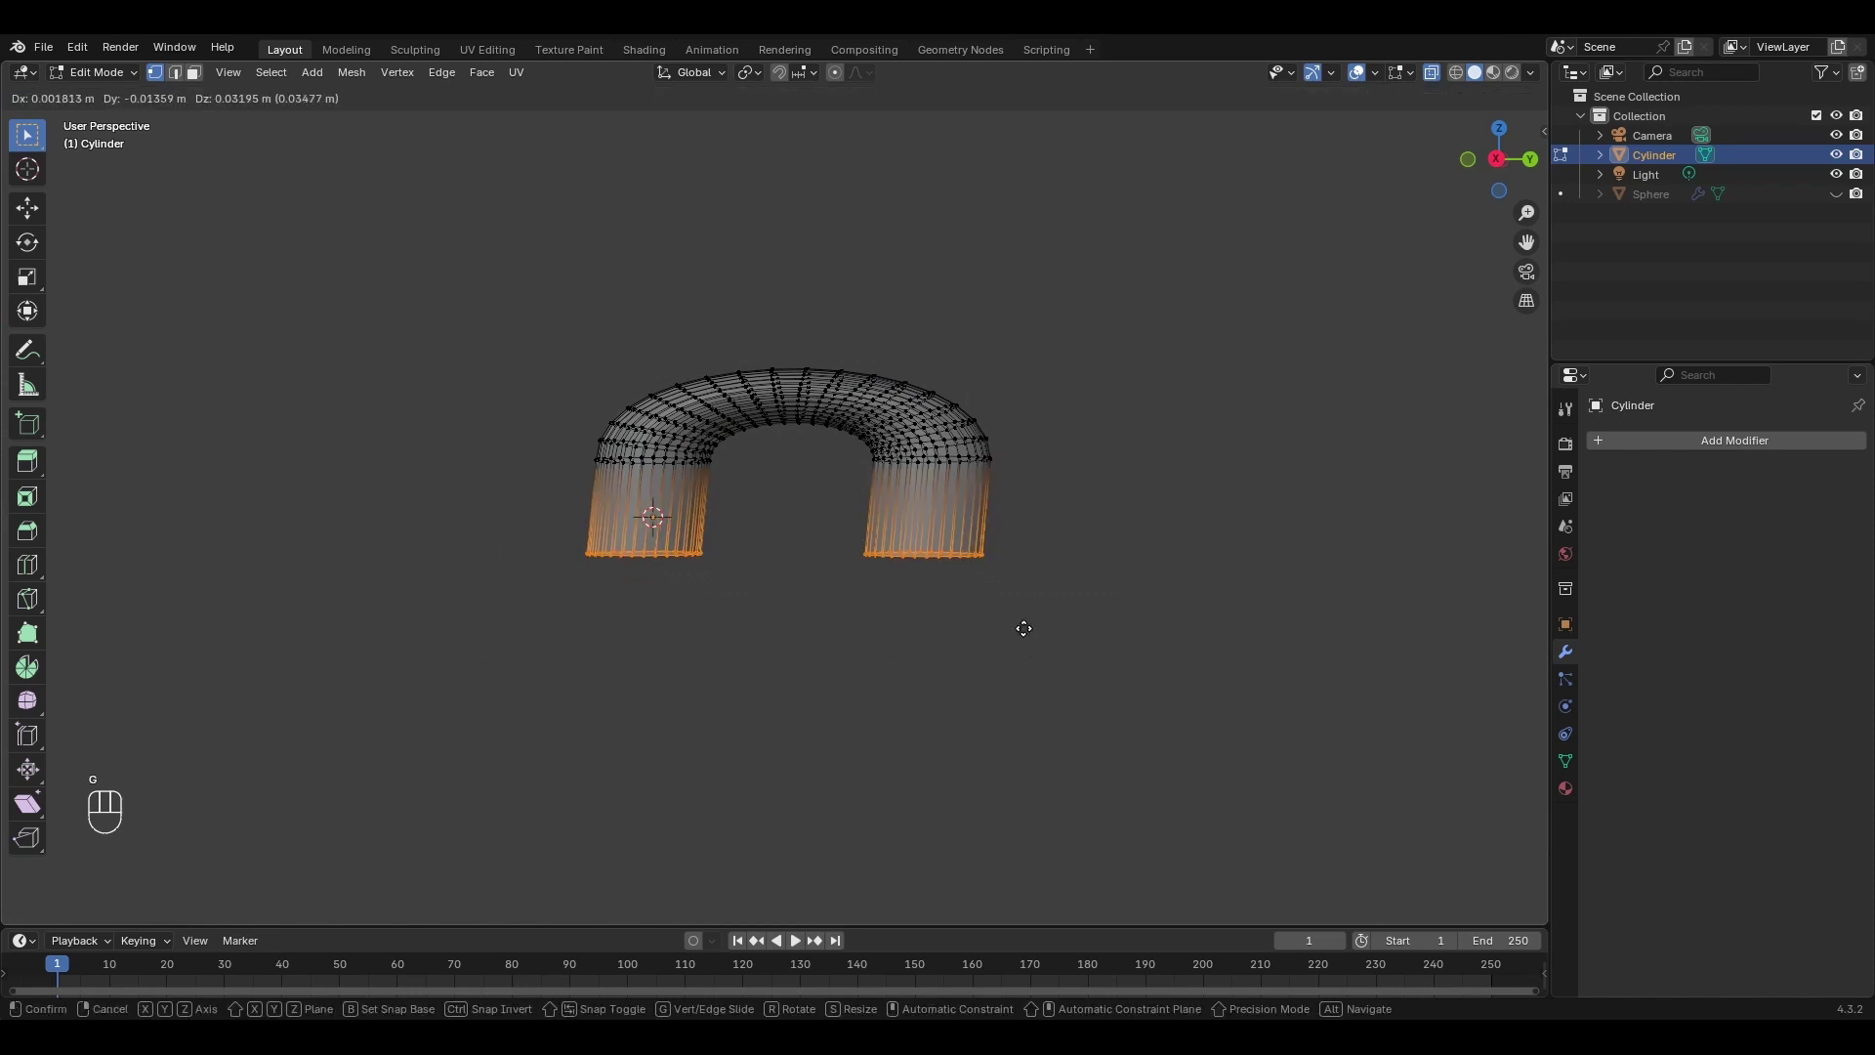
key("z")
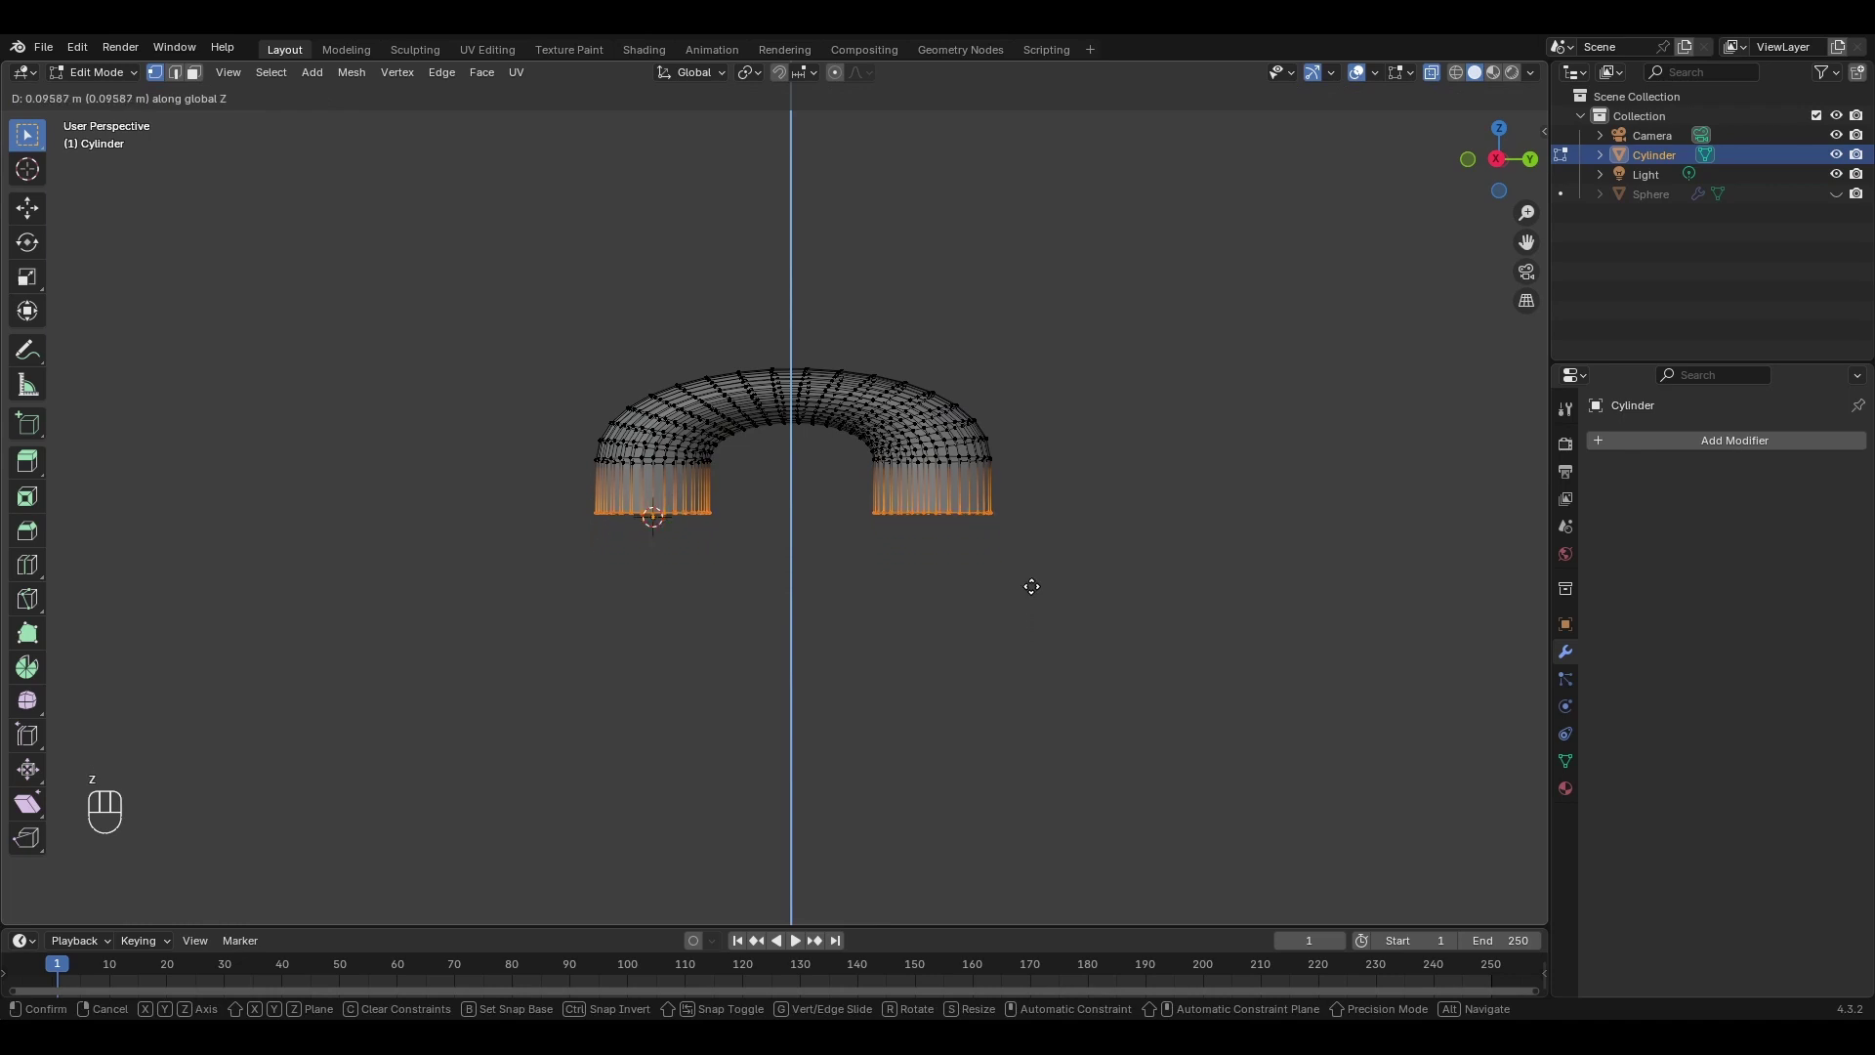
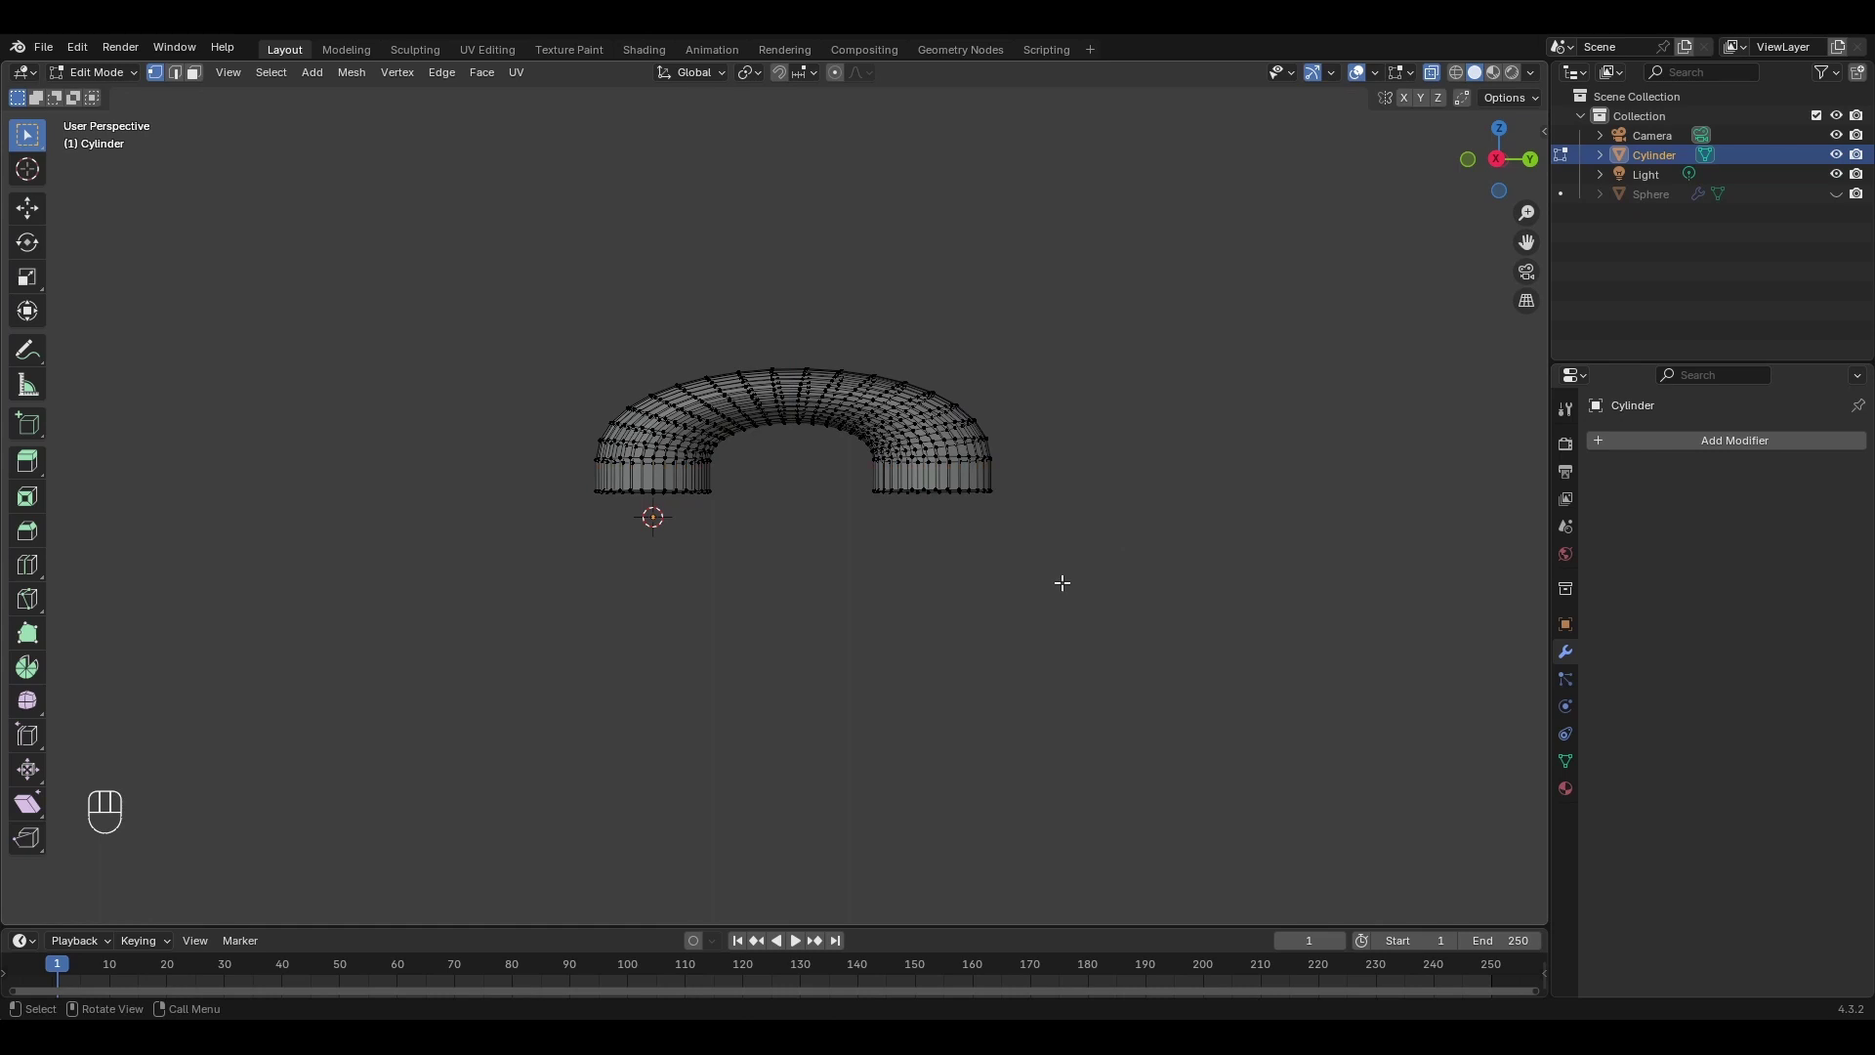
Shade the arch smooth and add a Subdivision Surface modifier.
key("Tab")
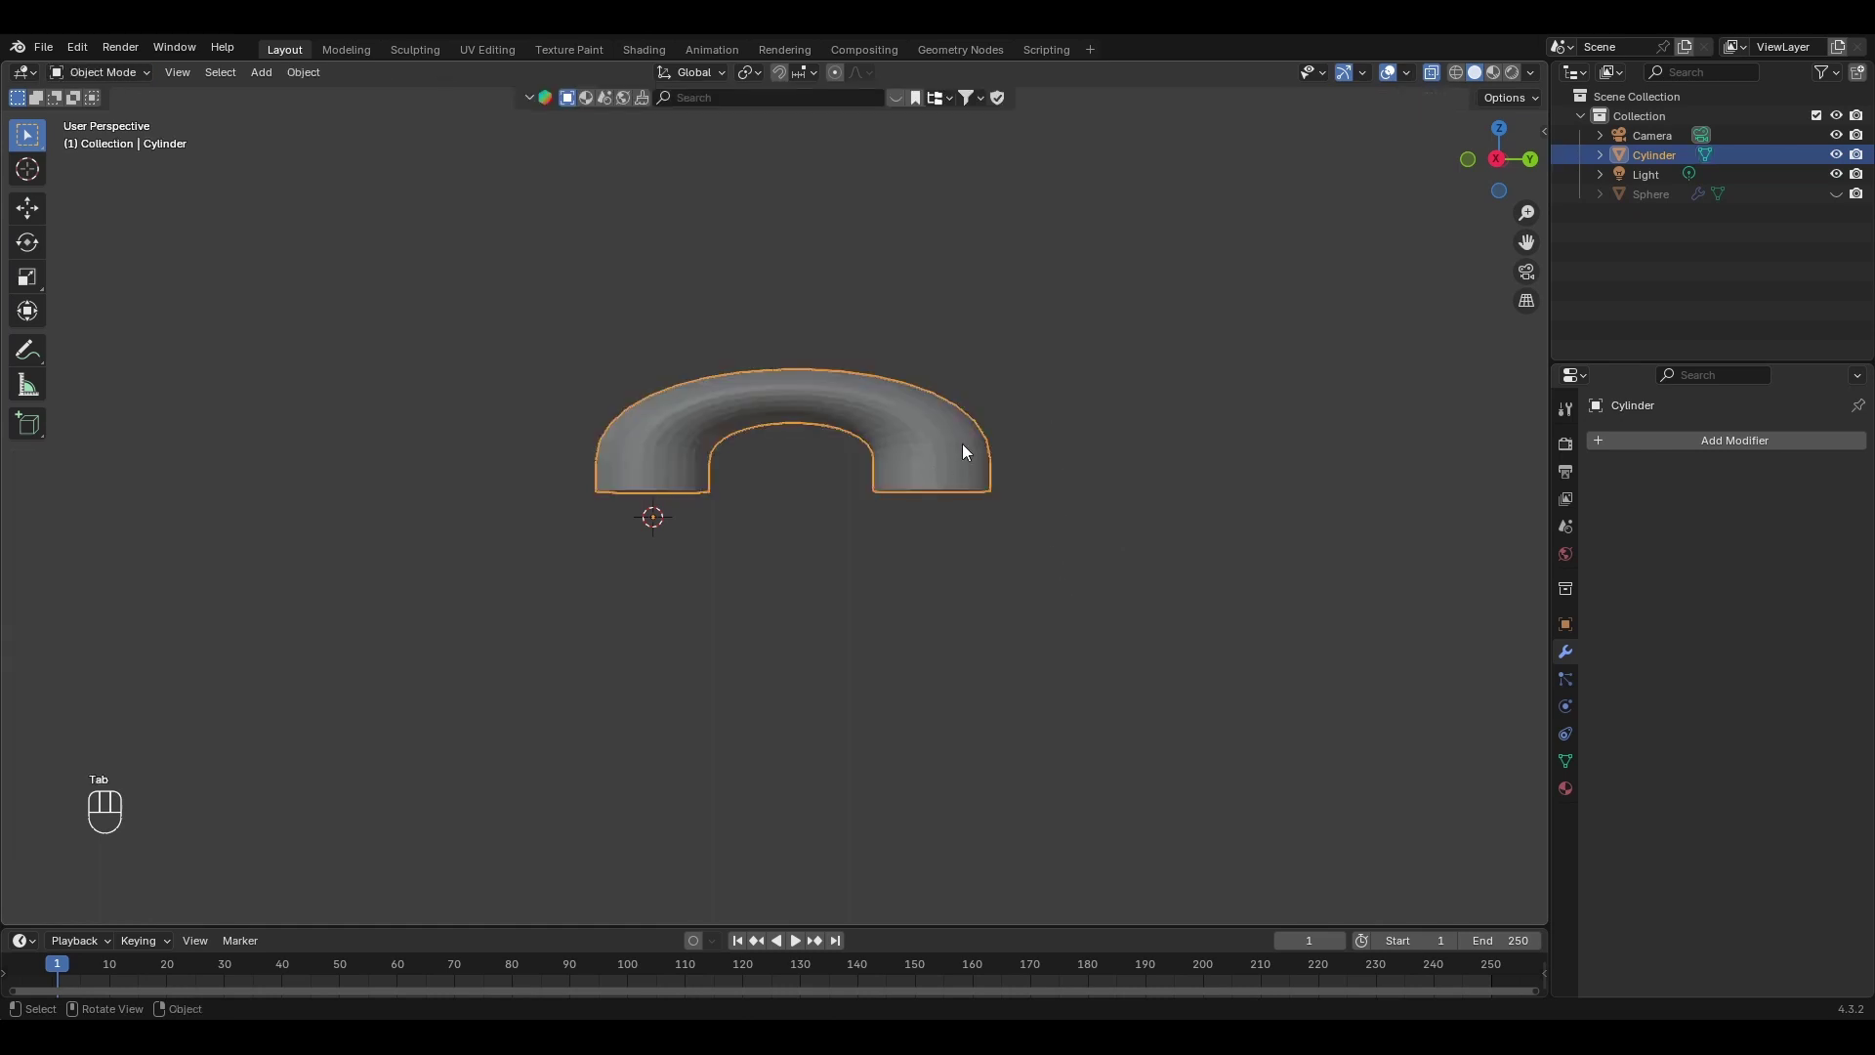
right_click(967, 448)
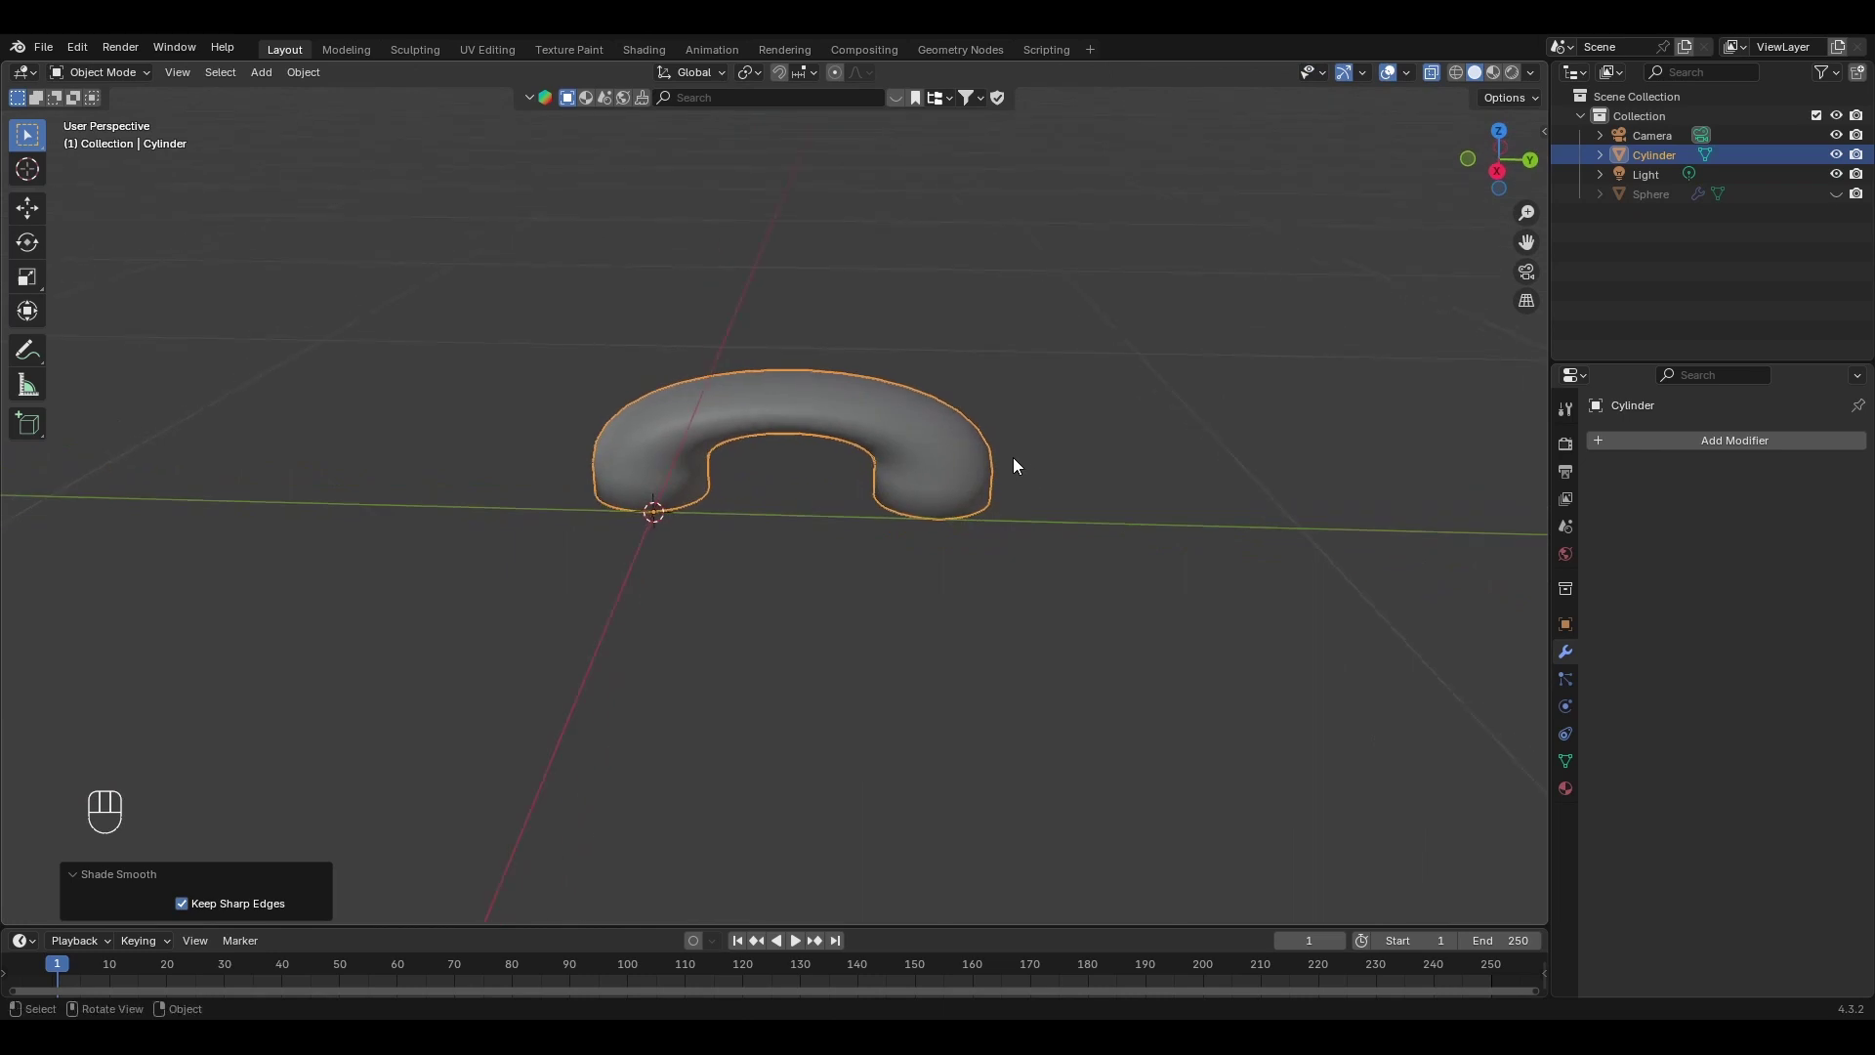
left_click_drag(1743, 442, 1536, 693)
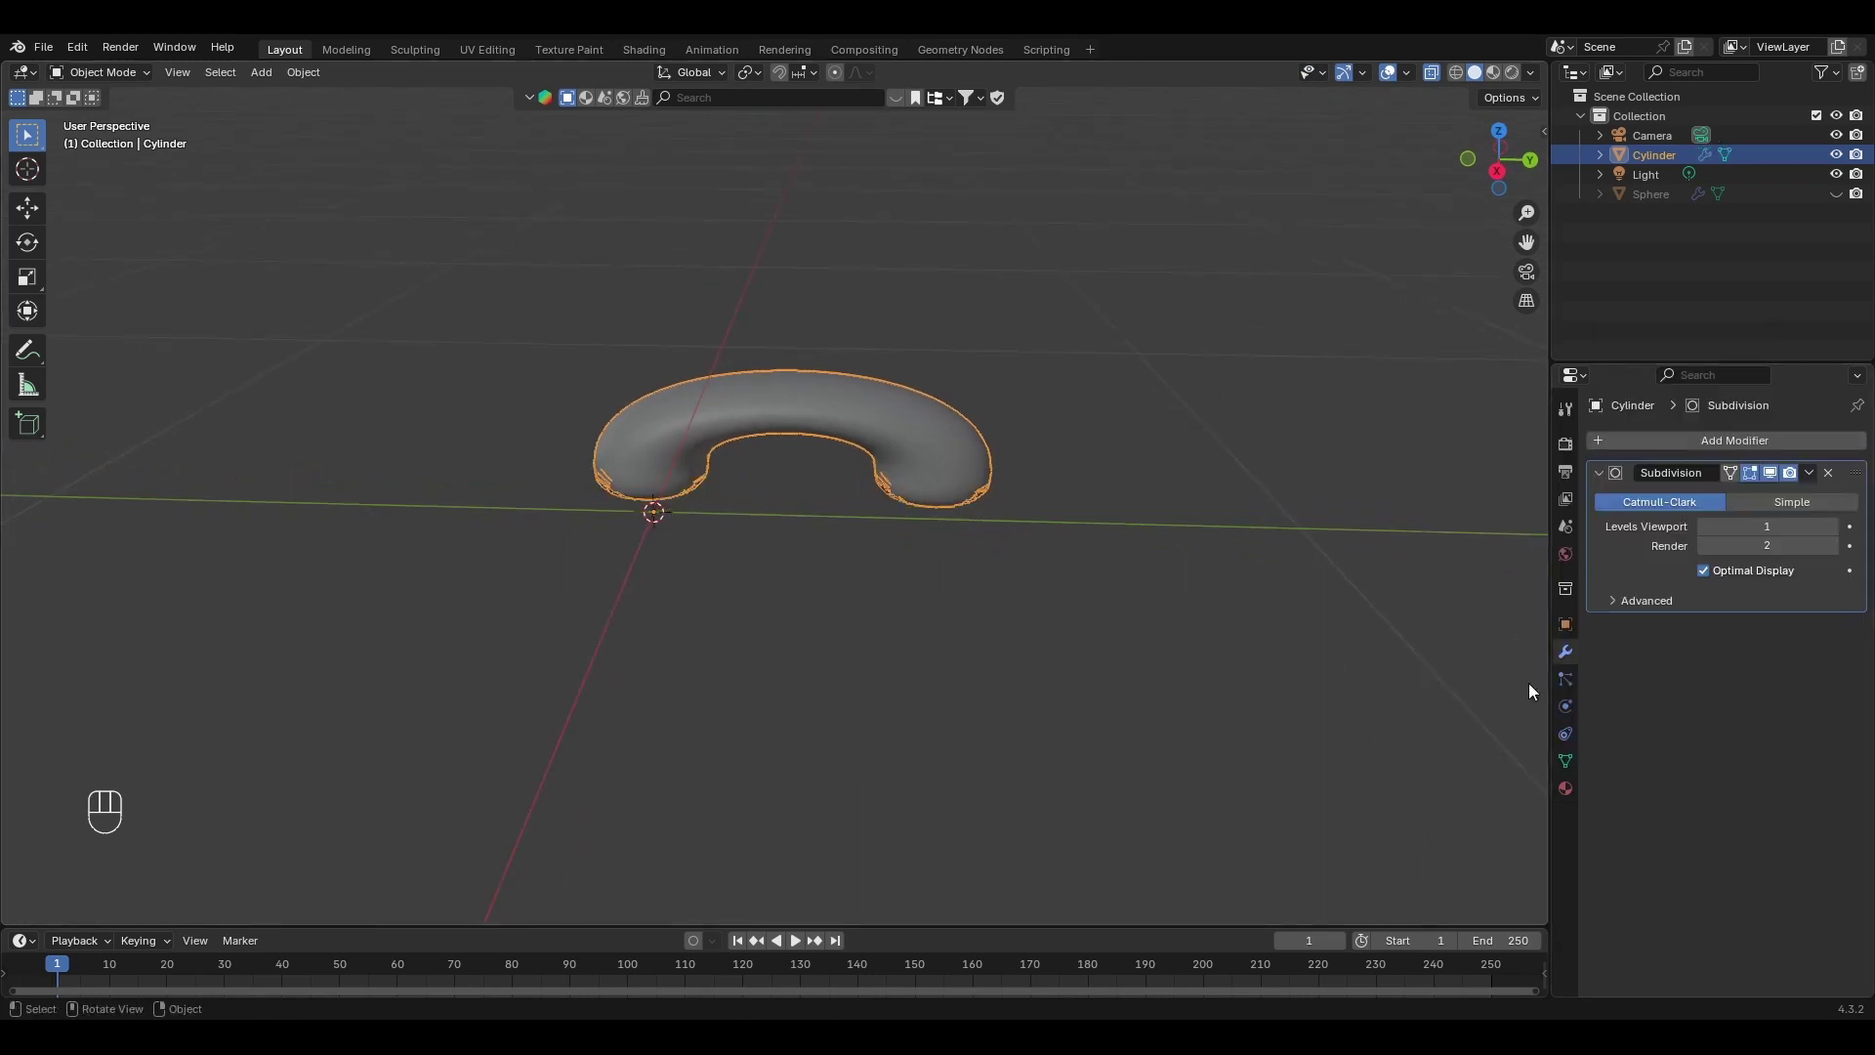
Set viewport subdivision to level 2 and add an Array modifier giving two copies.
left_click(1838, 536)
left_click(1278, 594)
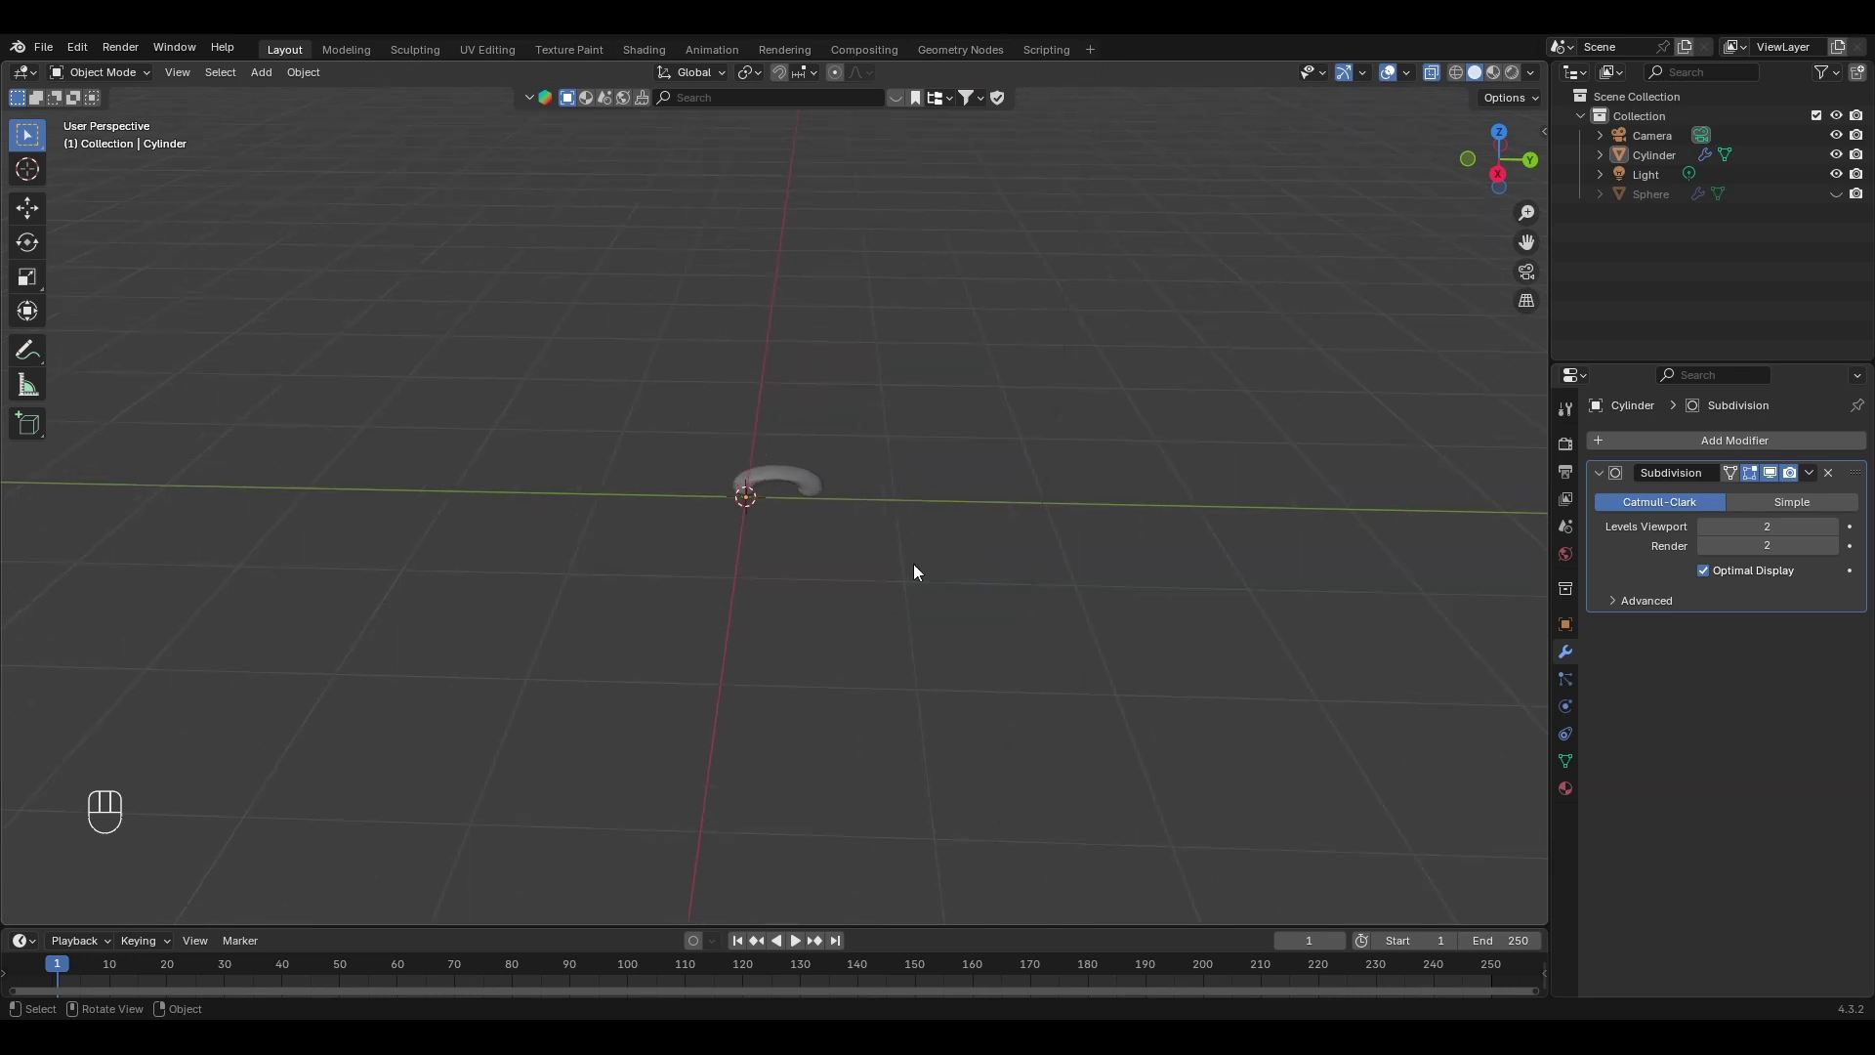
left_click_drag(1730, 452, 1512, 454)
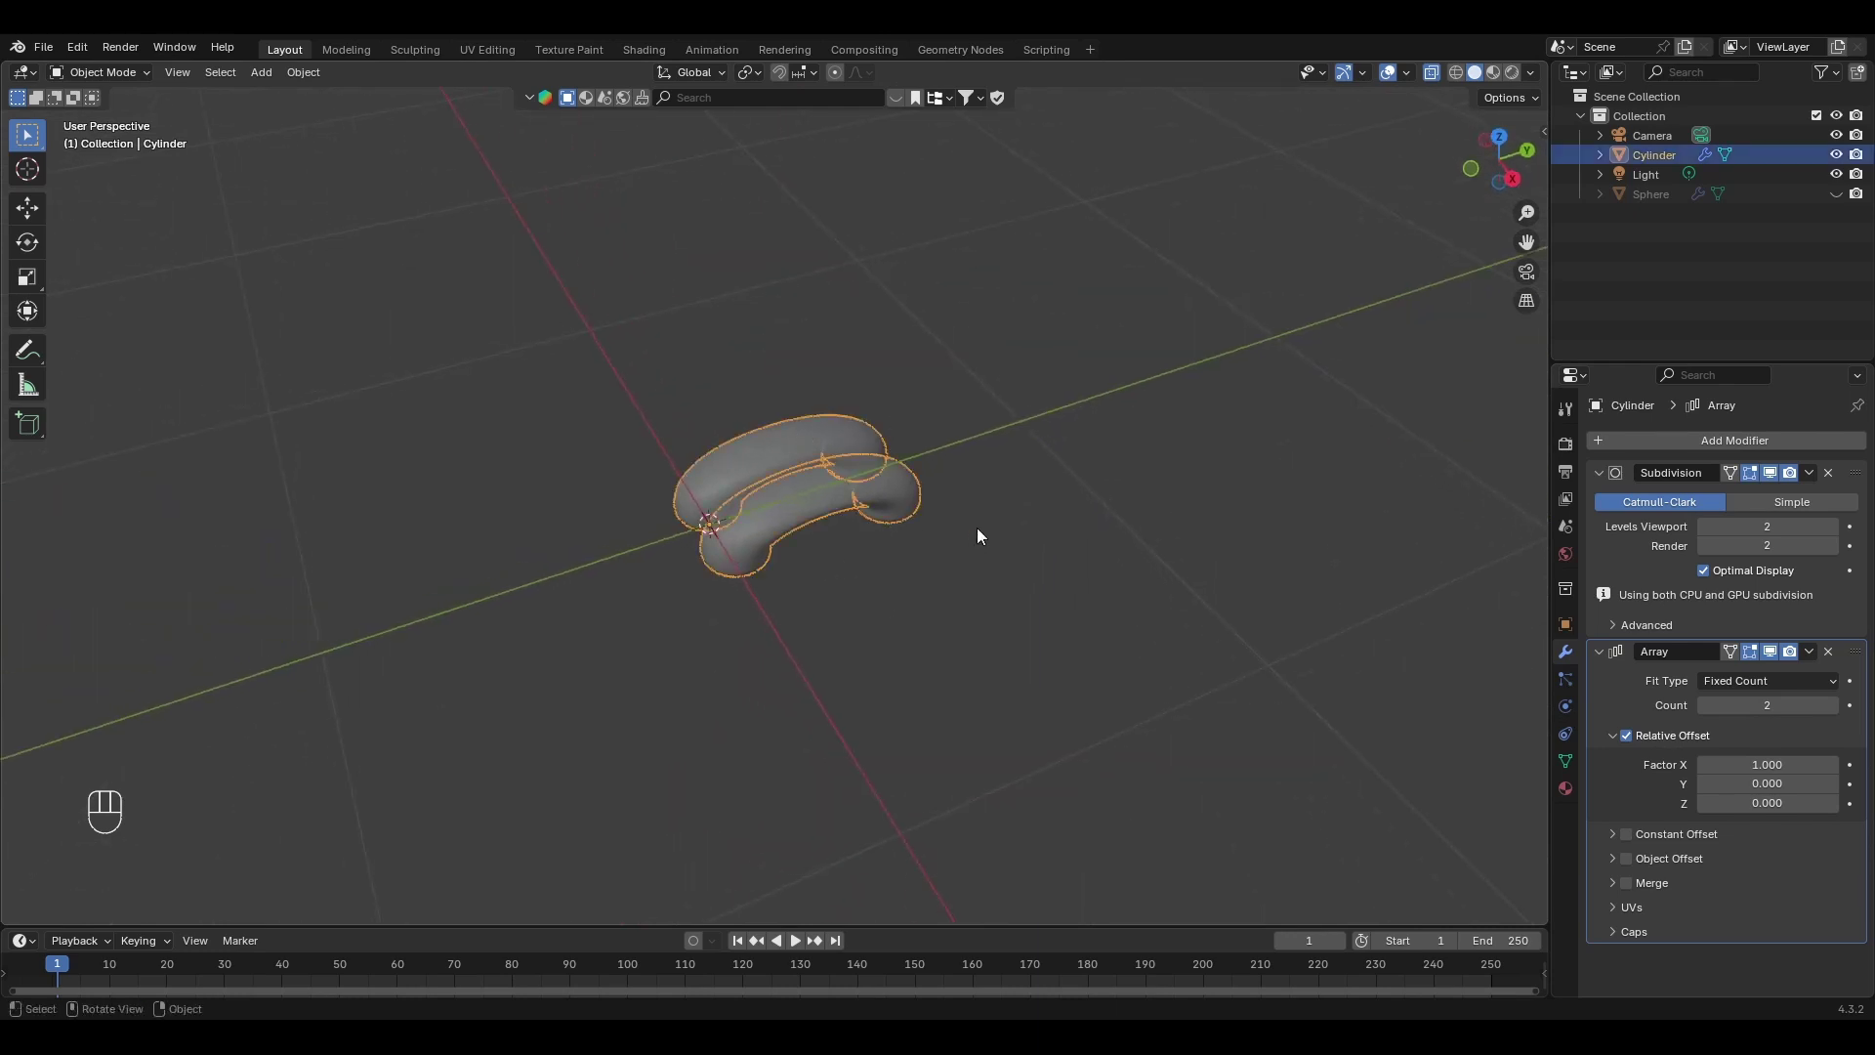
Rotate the whole stitch mesh -90° about the Z axis so the arrayed copies sit end to end.
key("Tab")
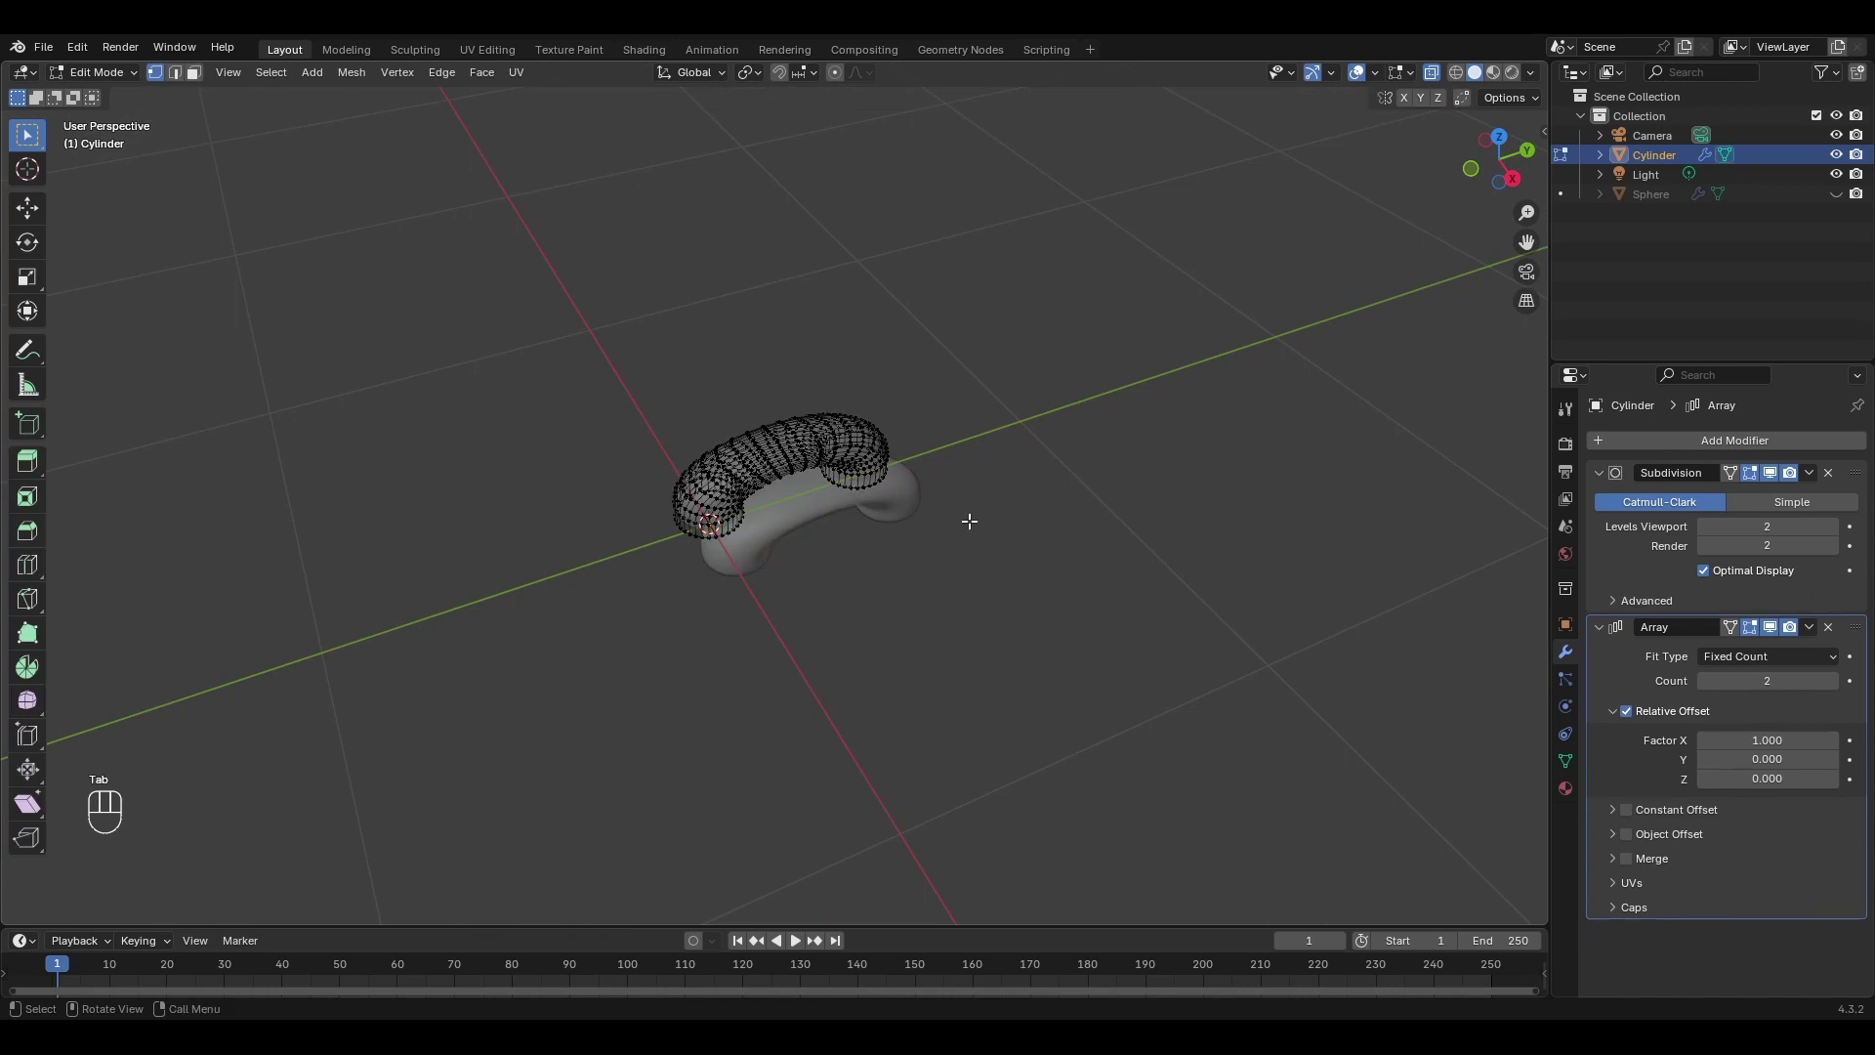
key("a")
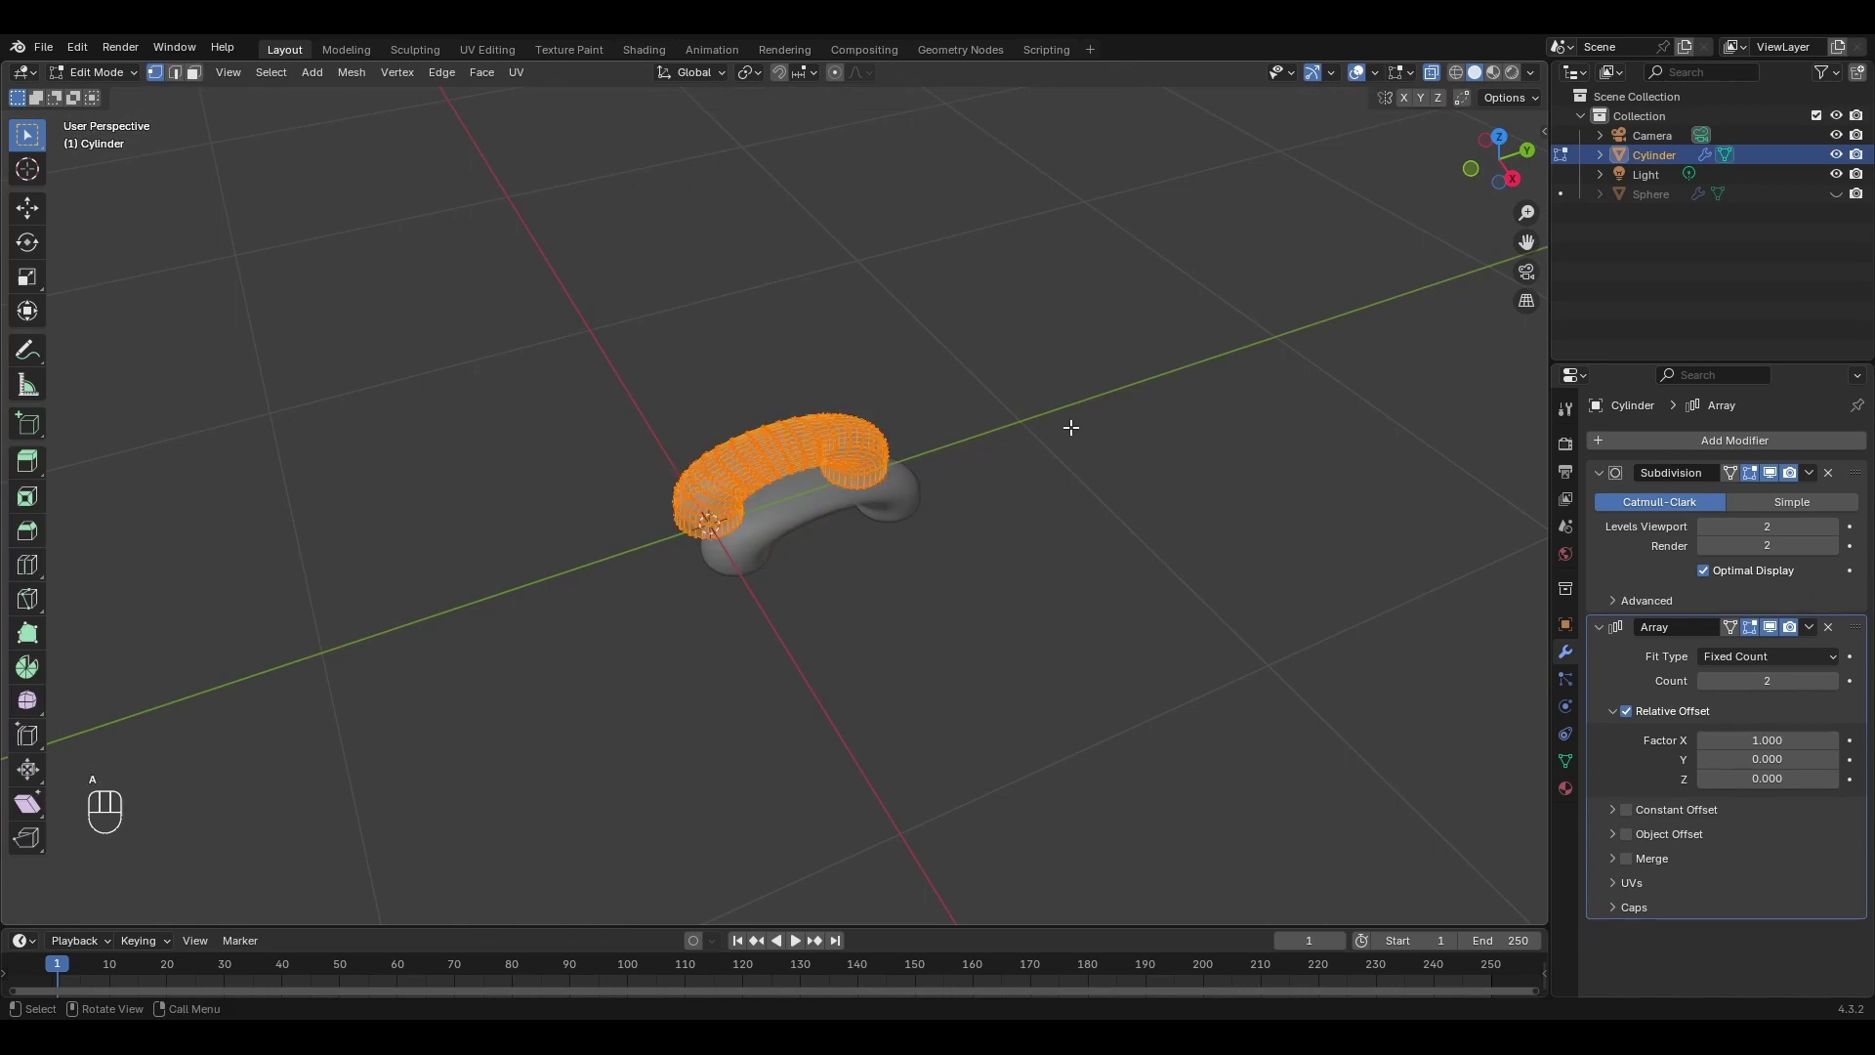
key("r")
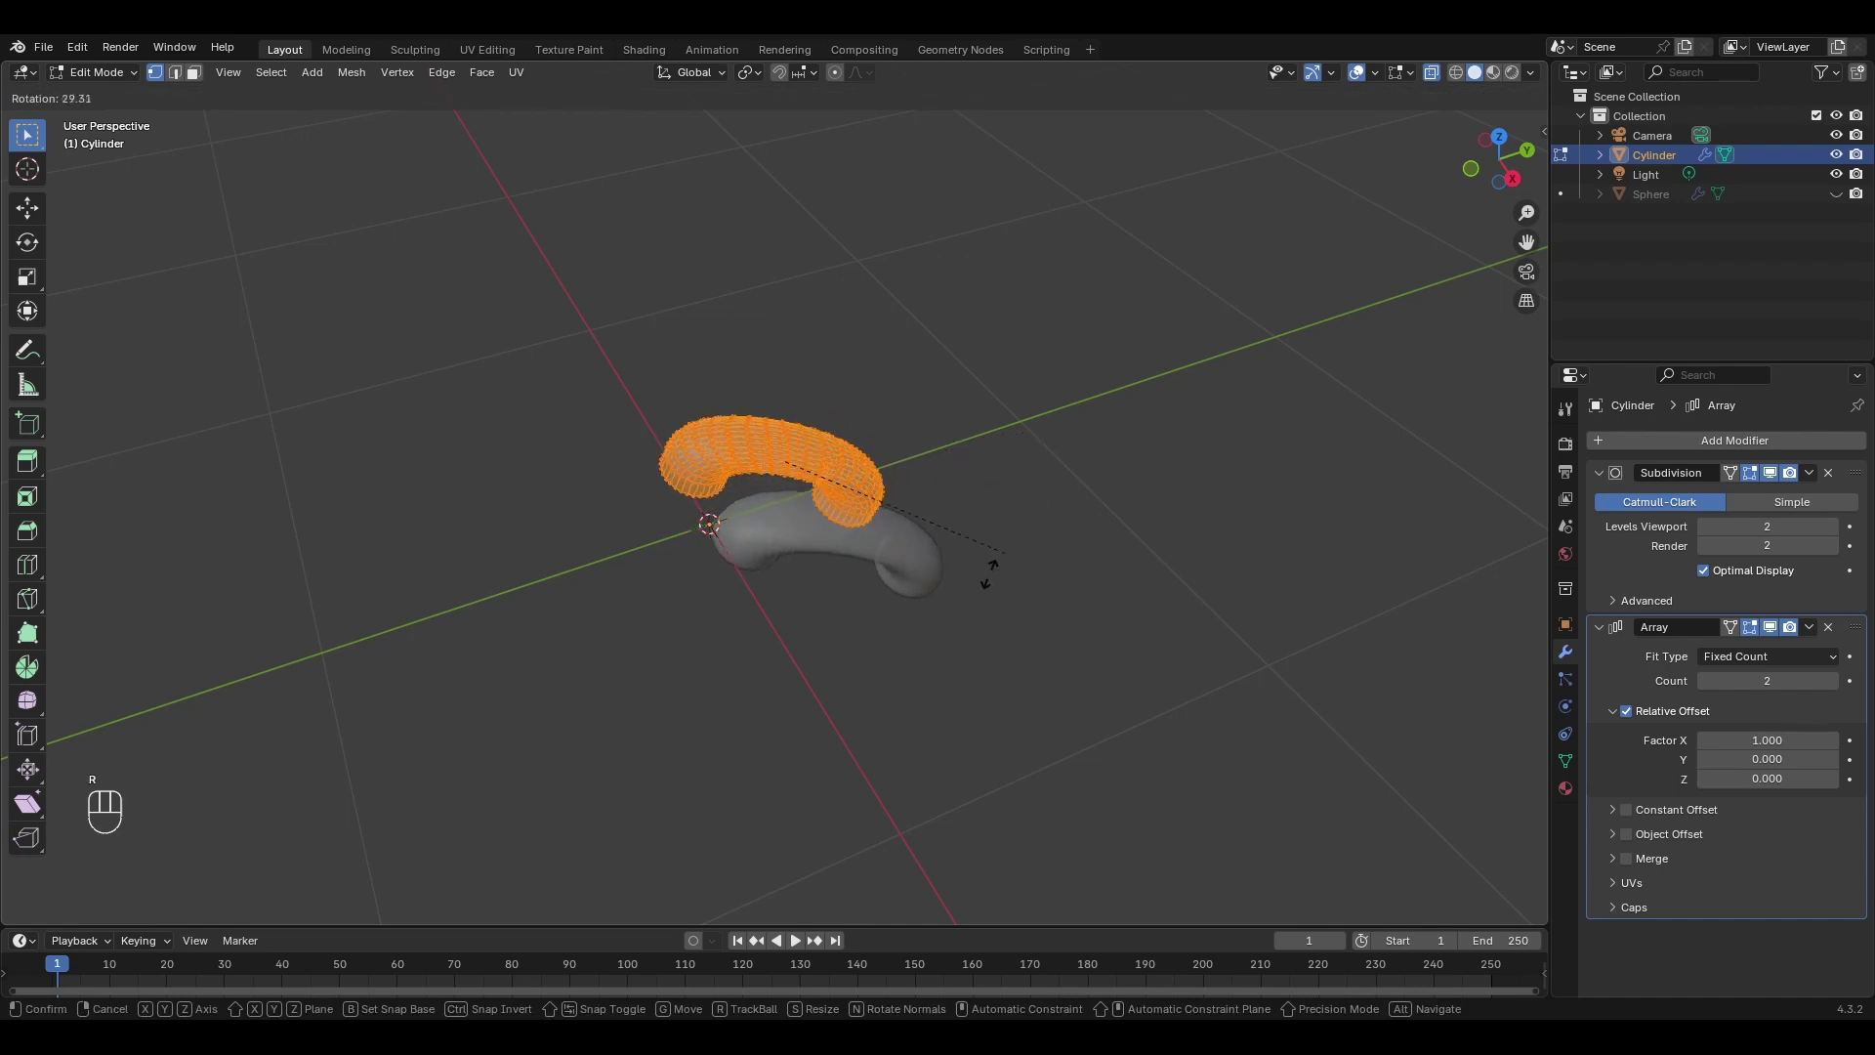
key("z")
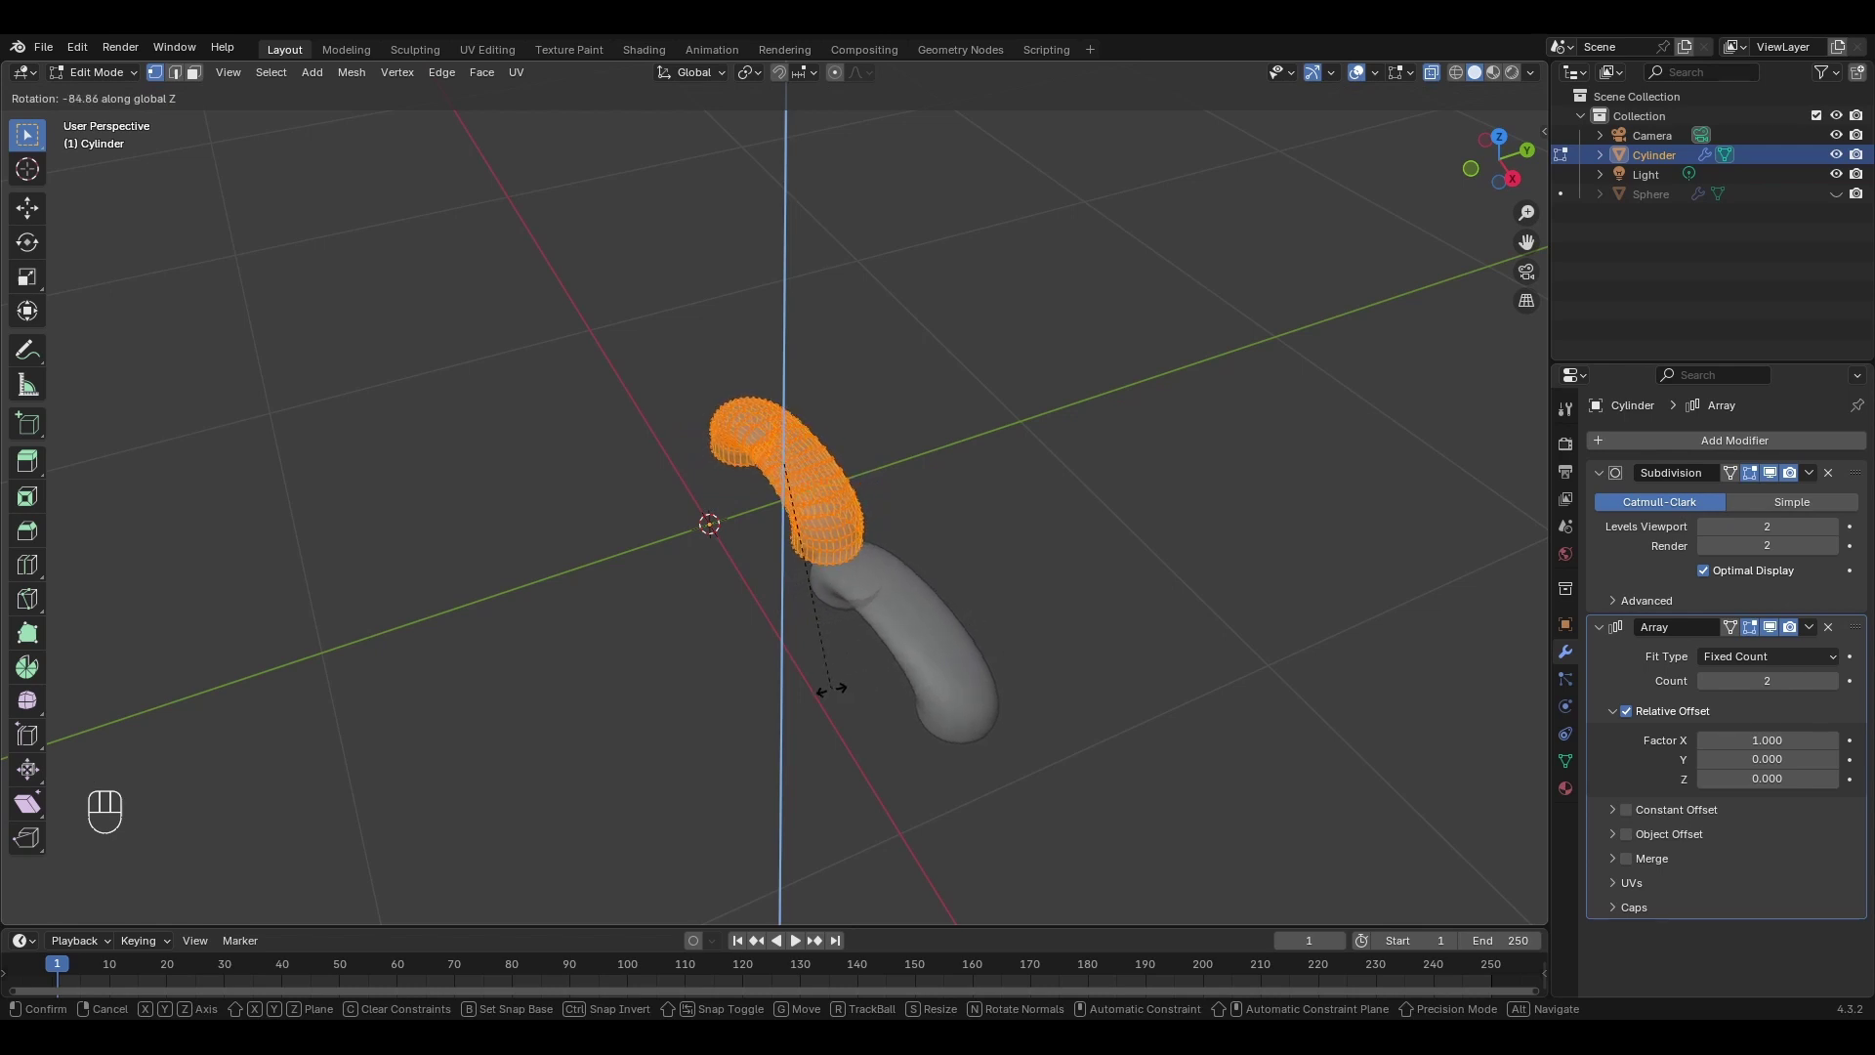
key("-")
key("9")
key("0")
key("Return")
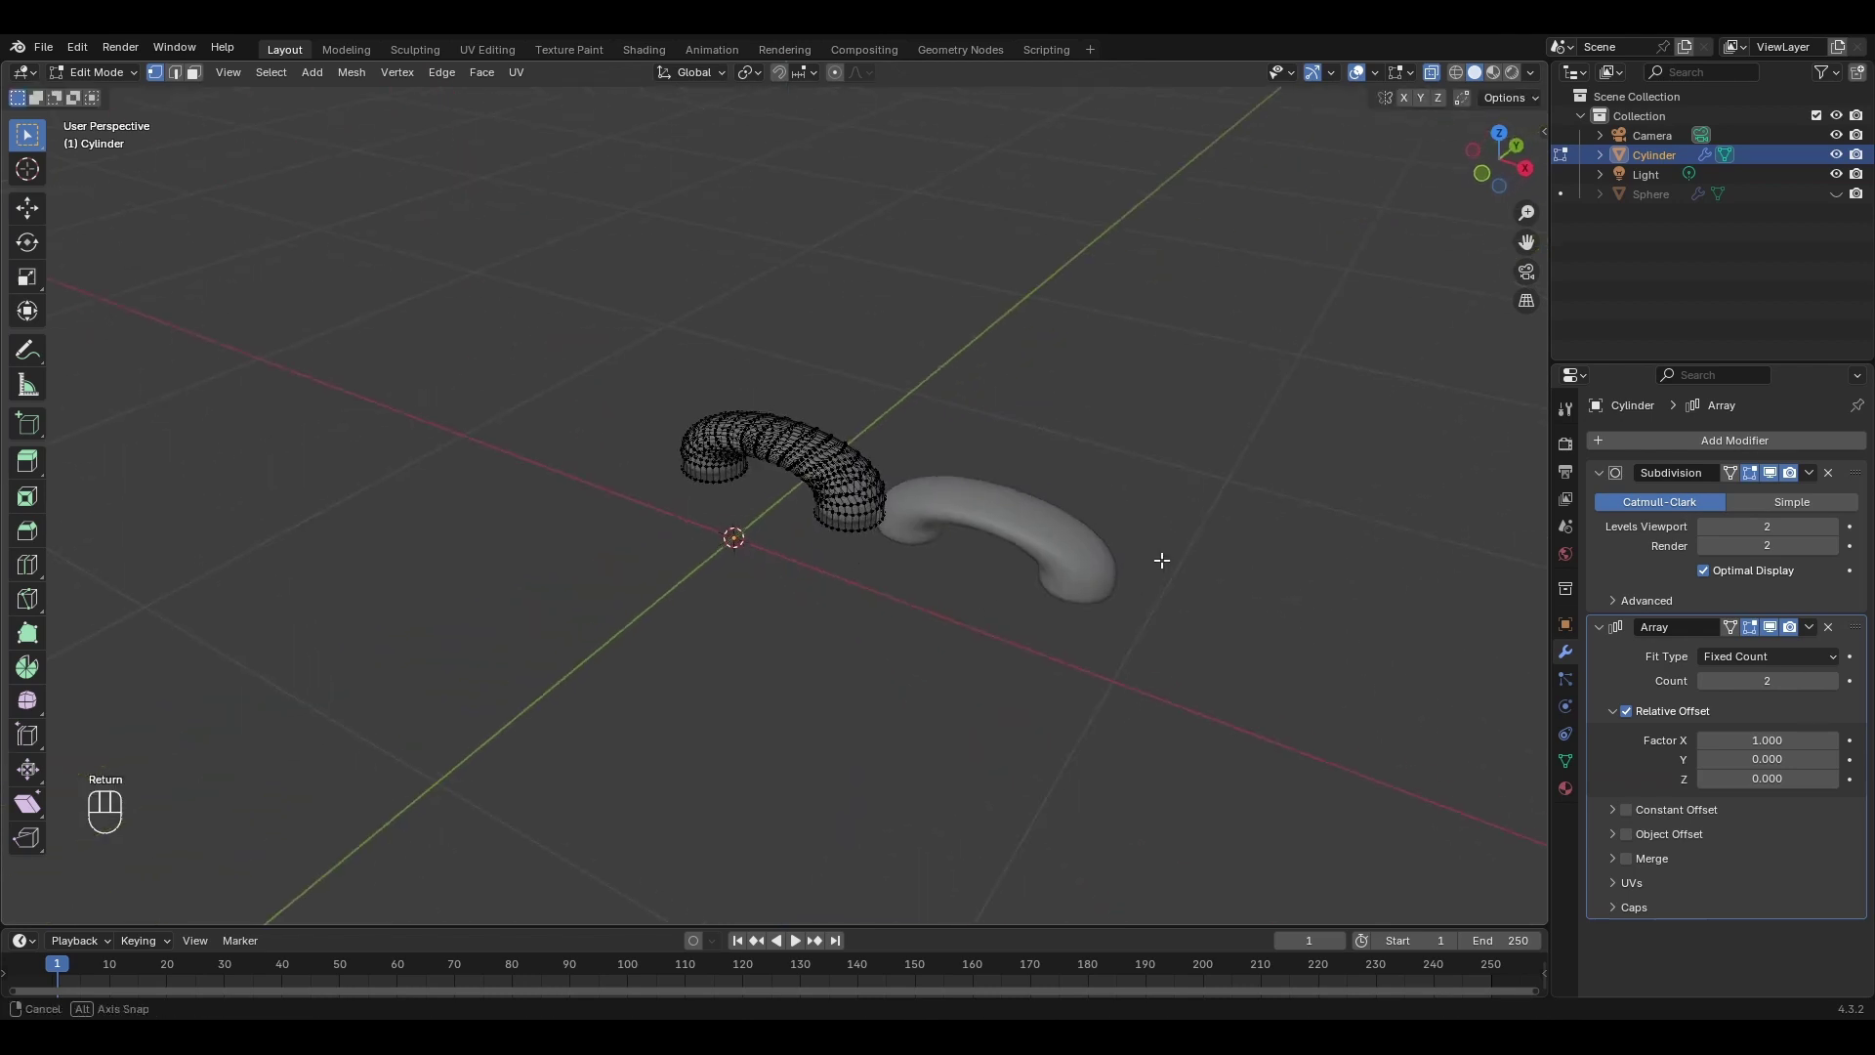
key("Tab")
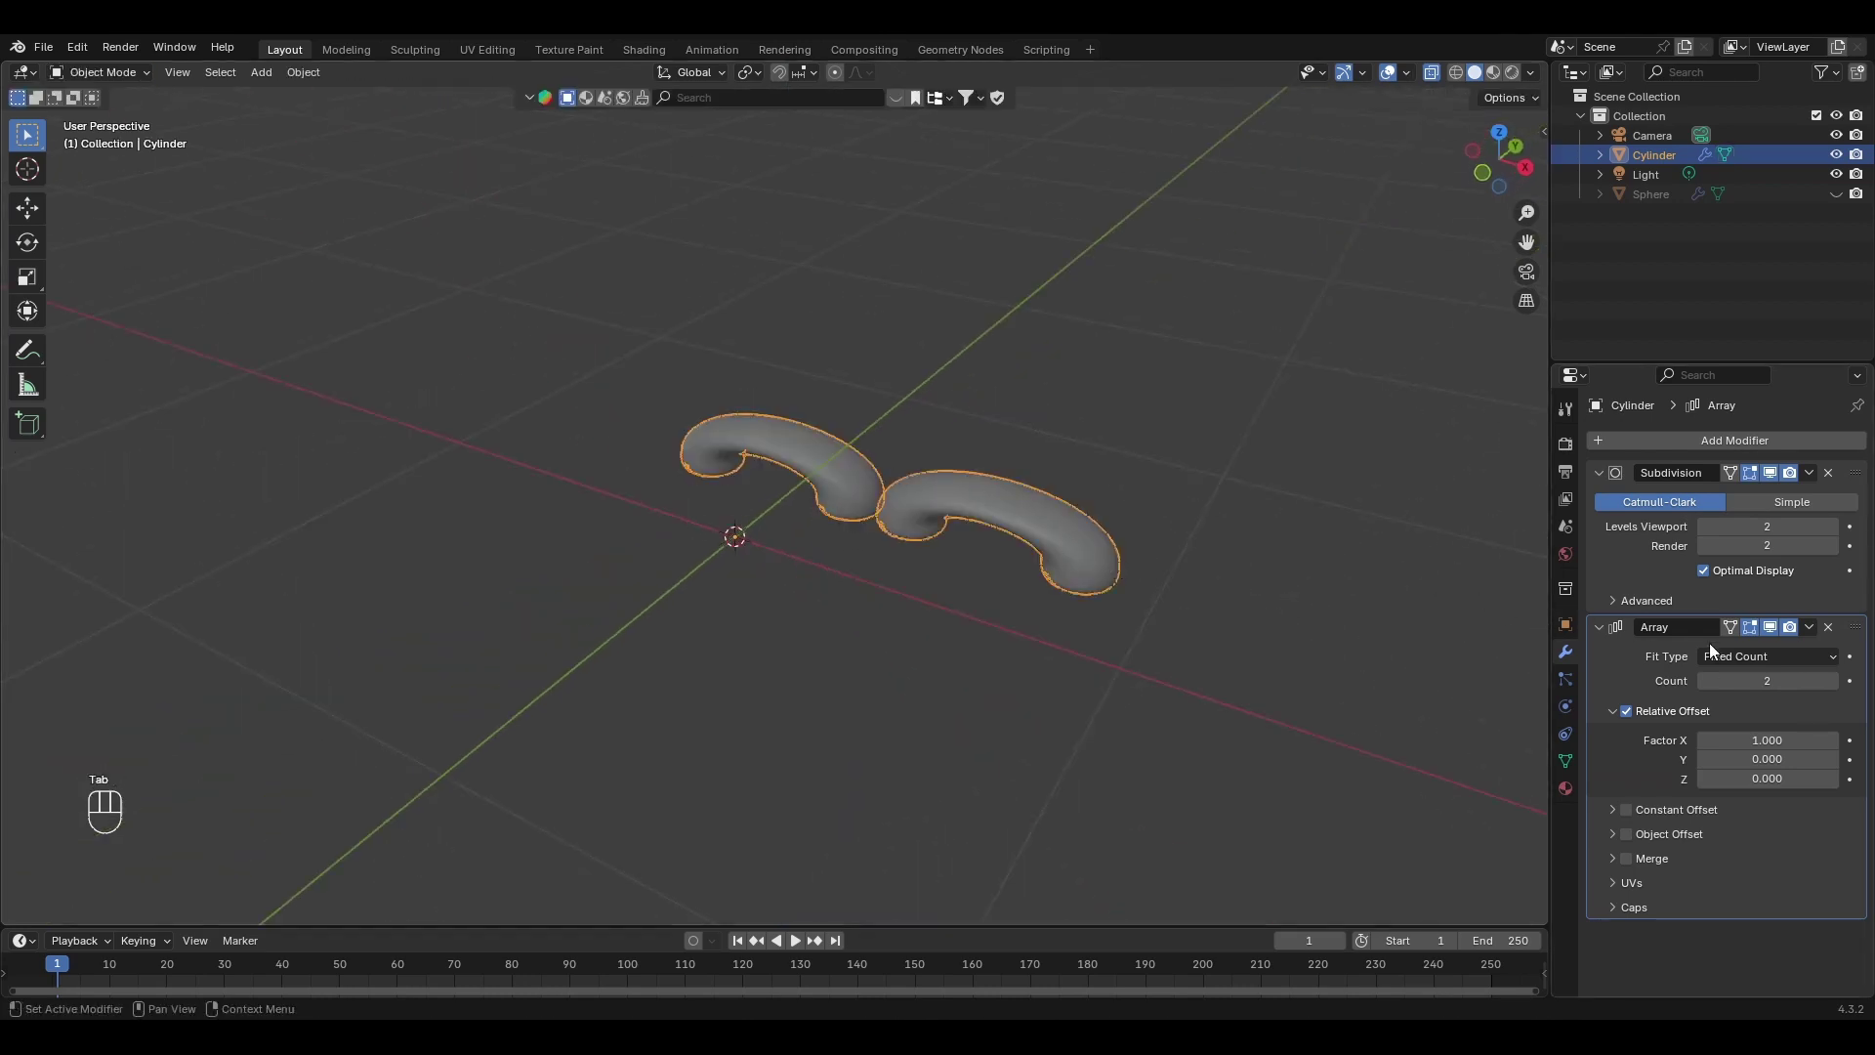
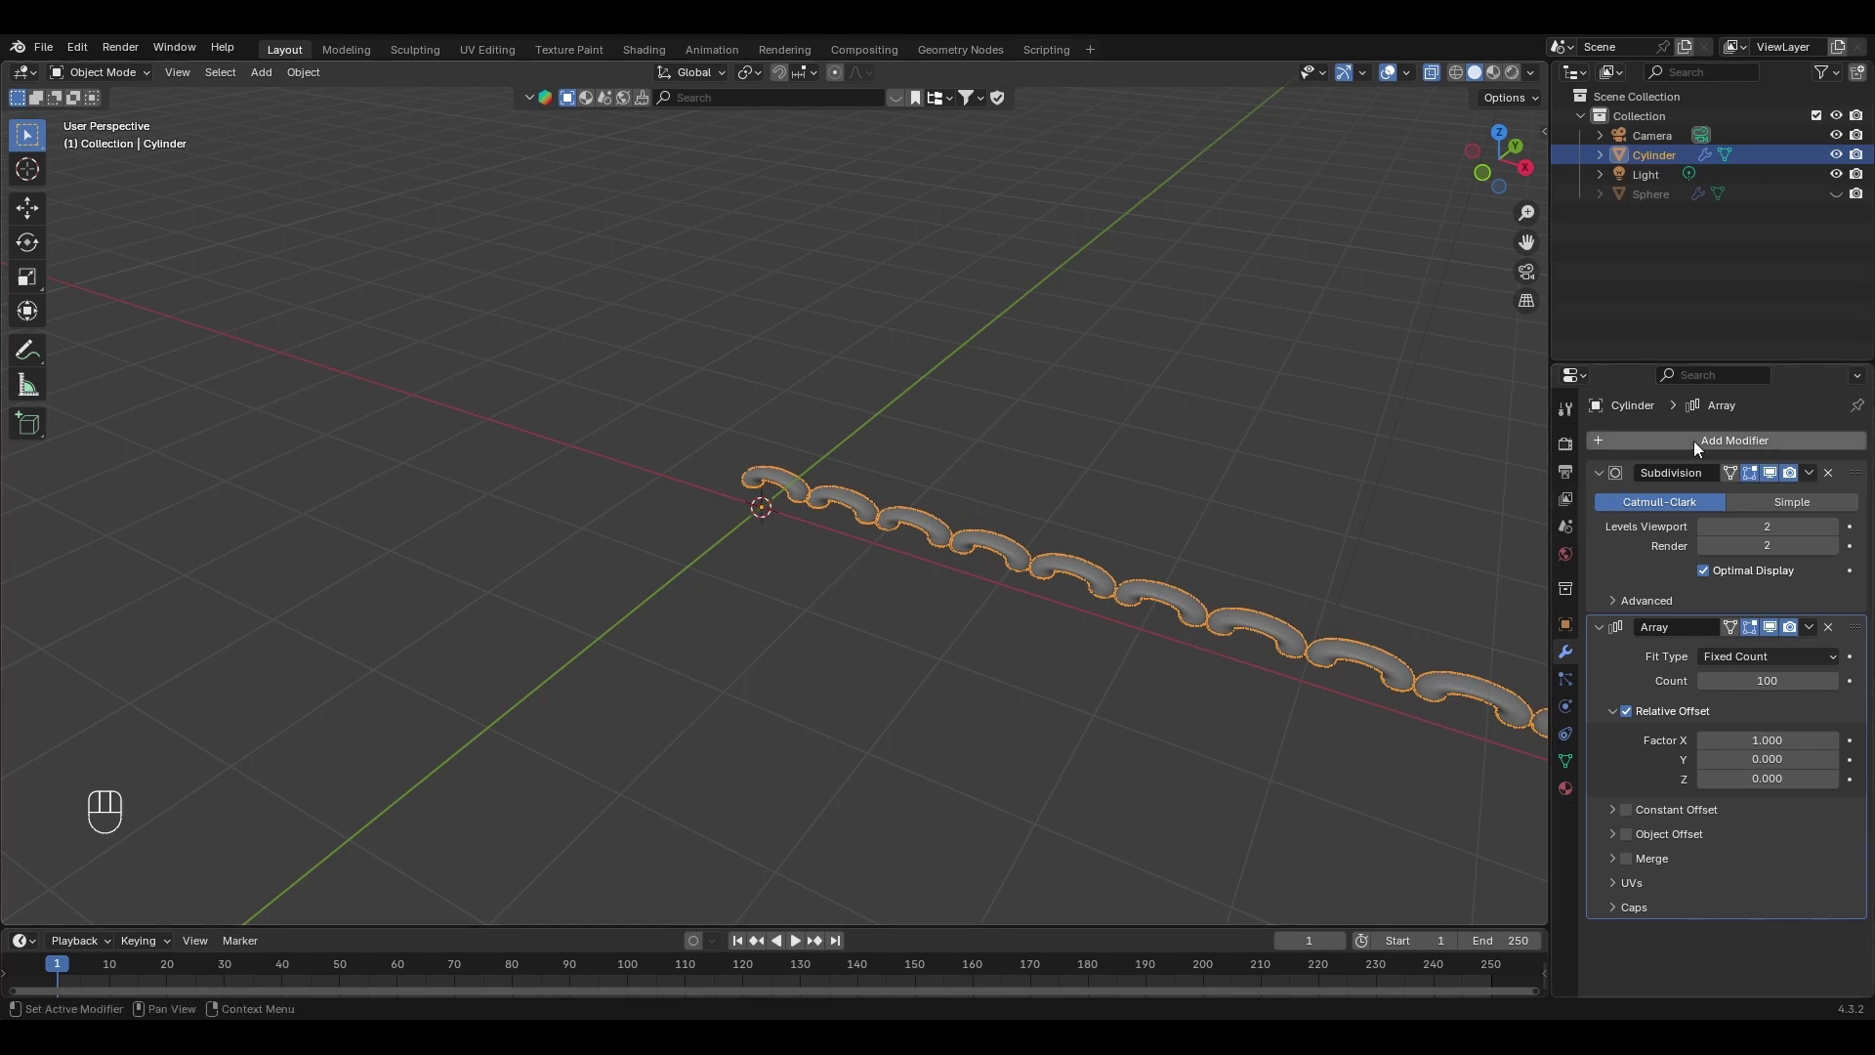
Add a Simple Deform modifier set to Bend 360° around the Z axis, closing the stitch row into a ring.
left_click_drag(1701, 451, 1471, 642)
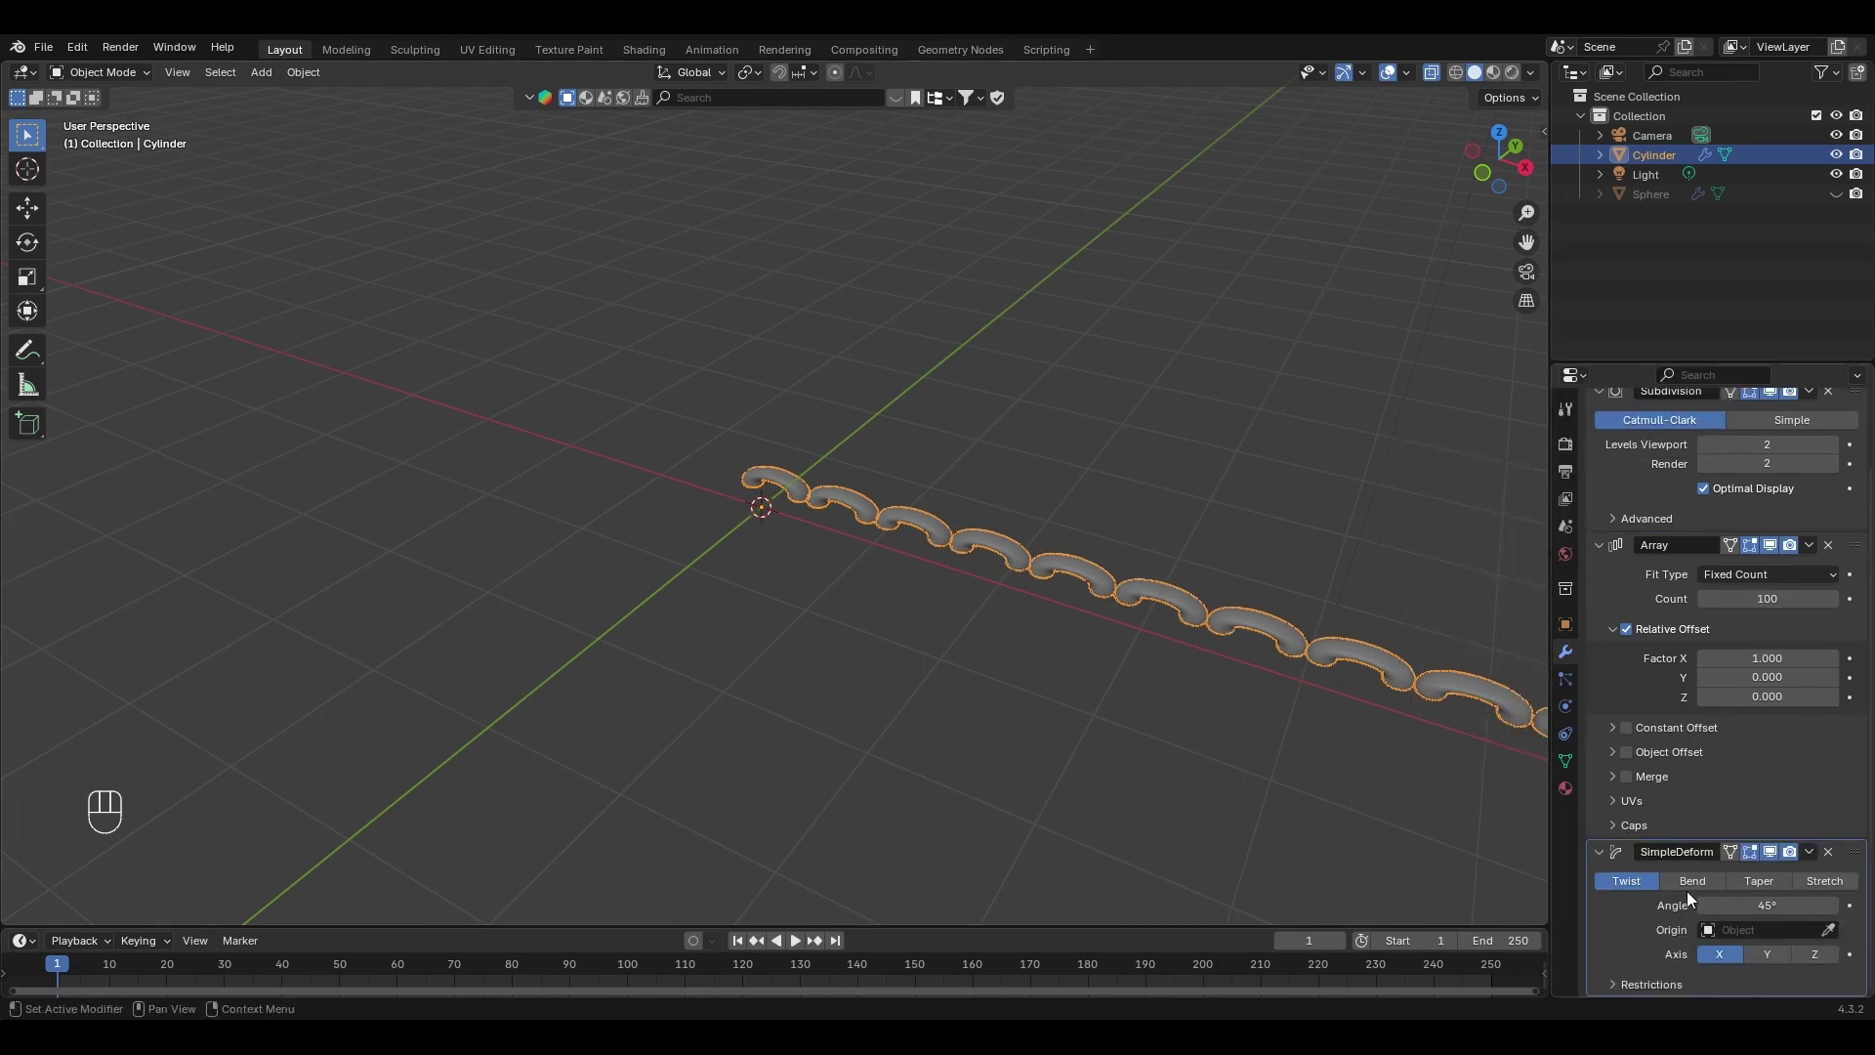
left_click(1697, 893)
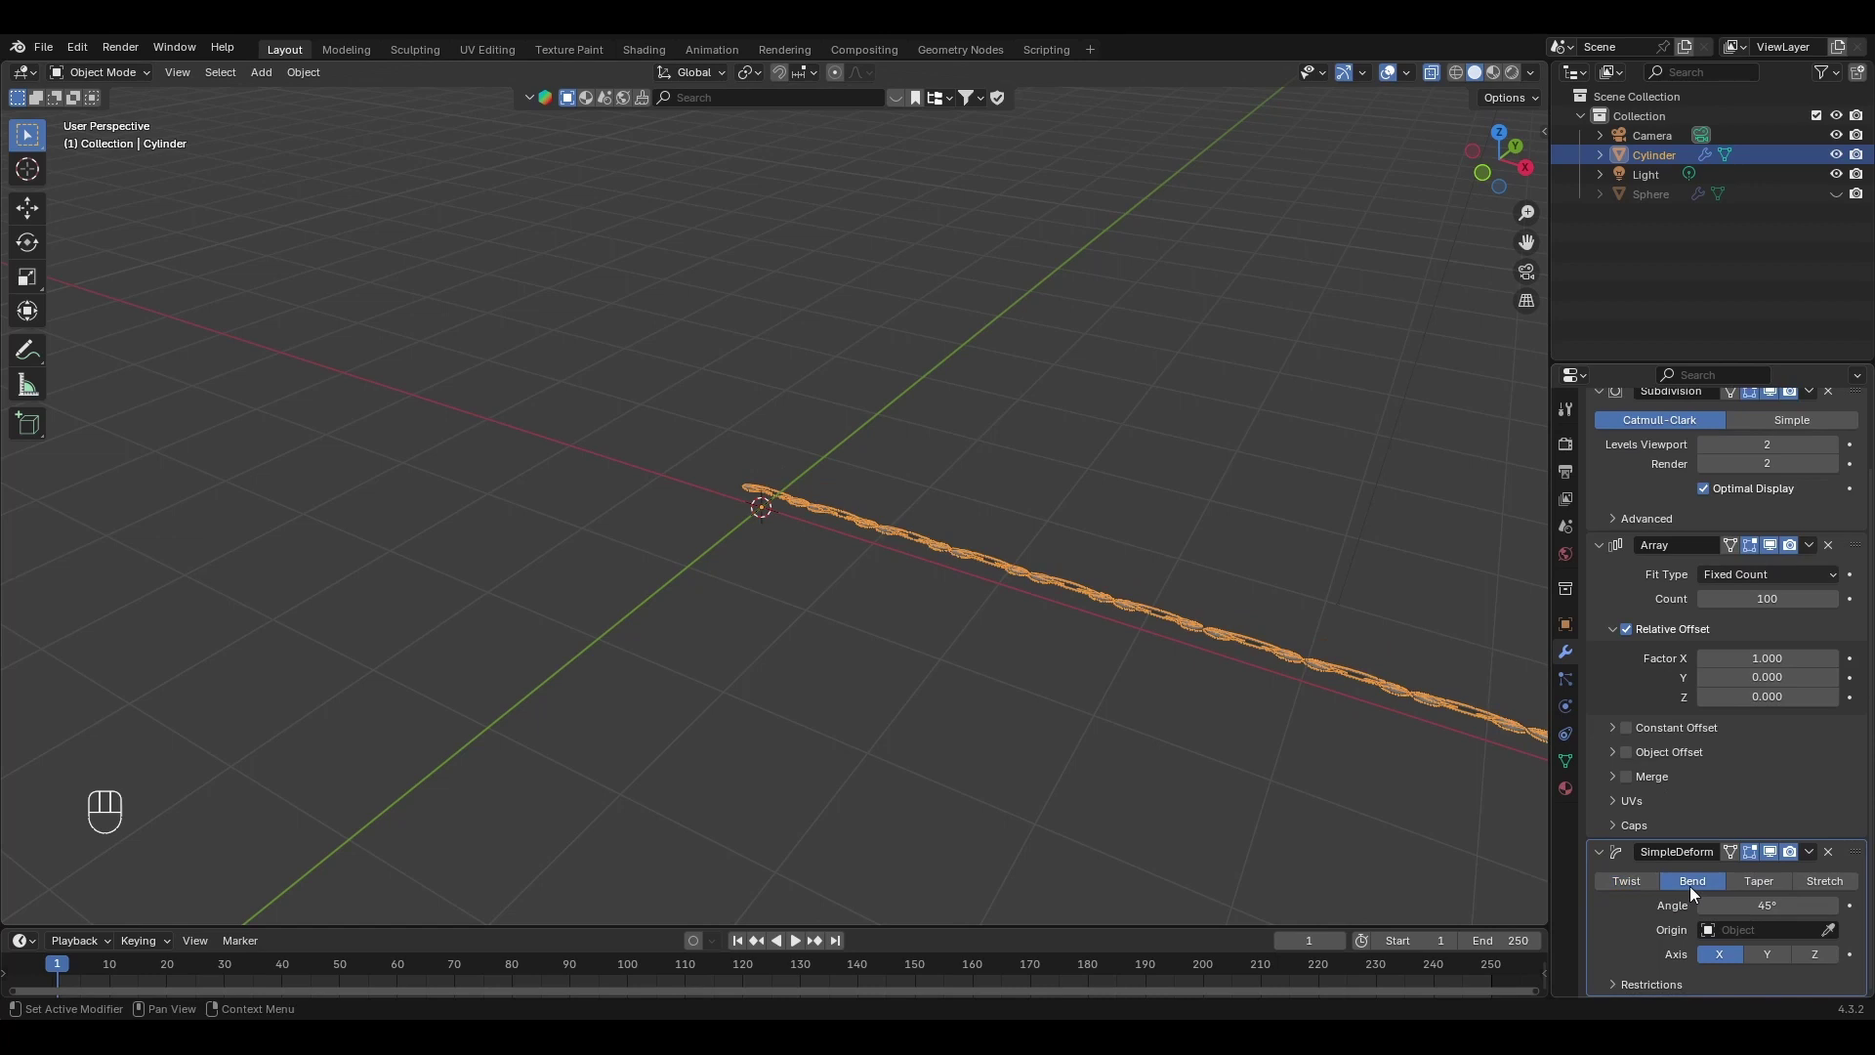
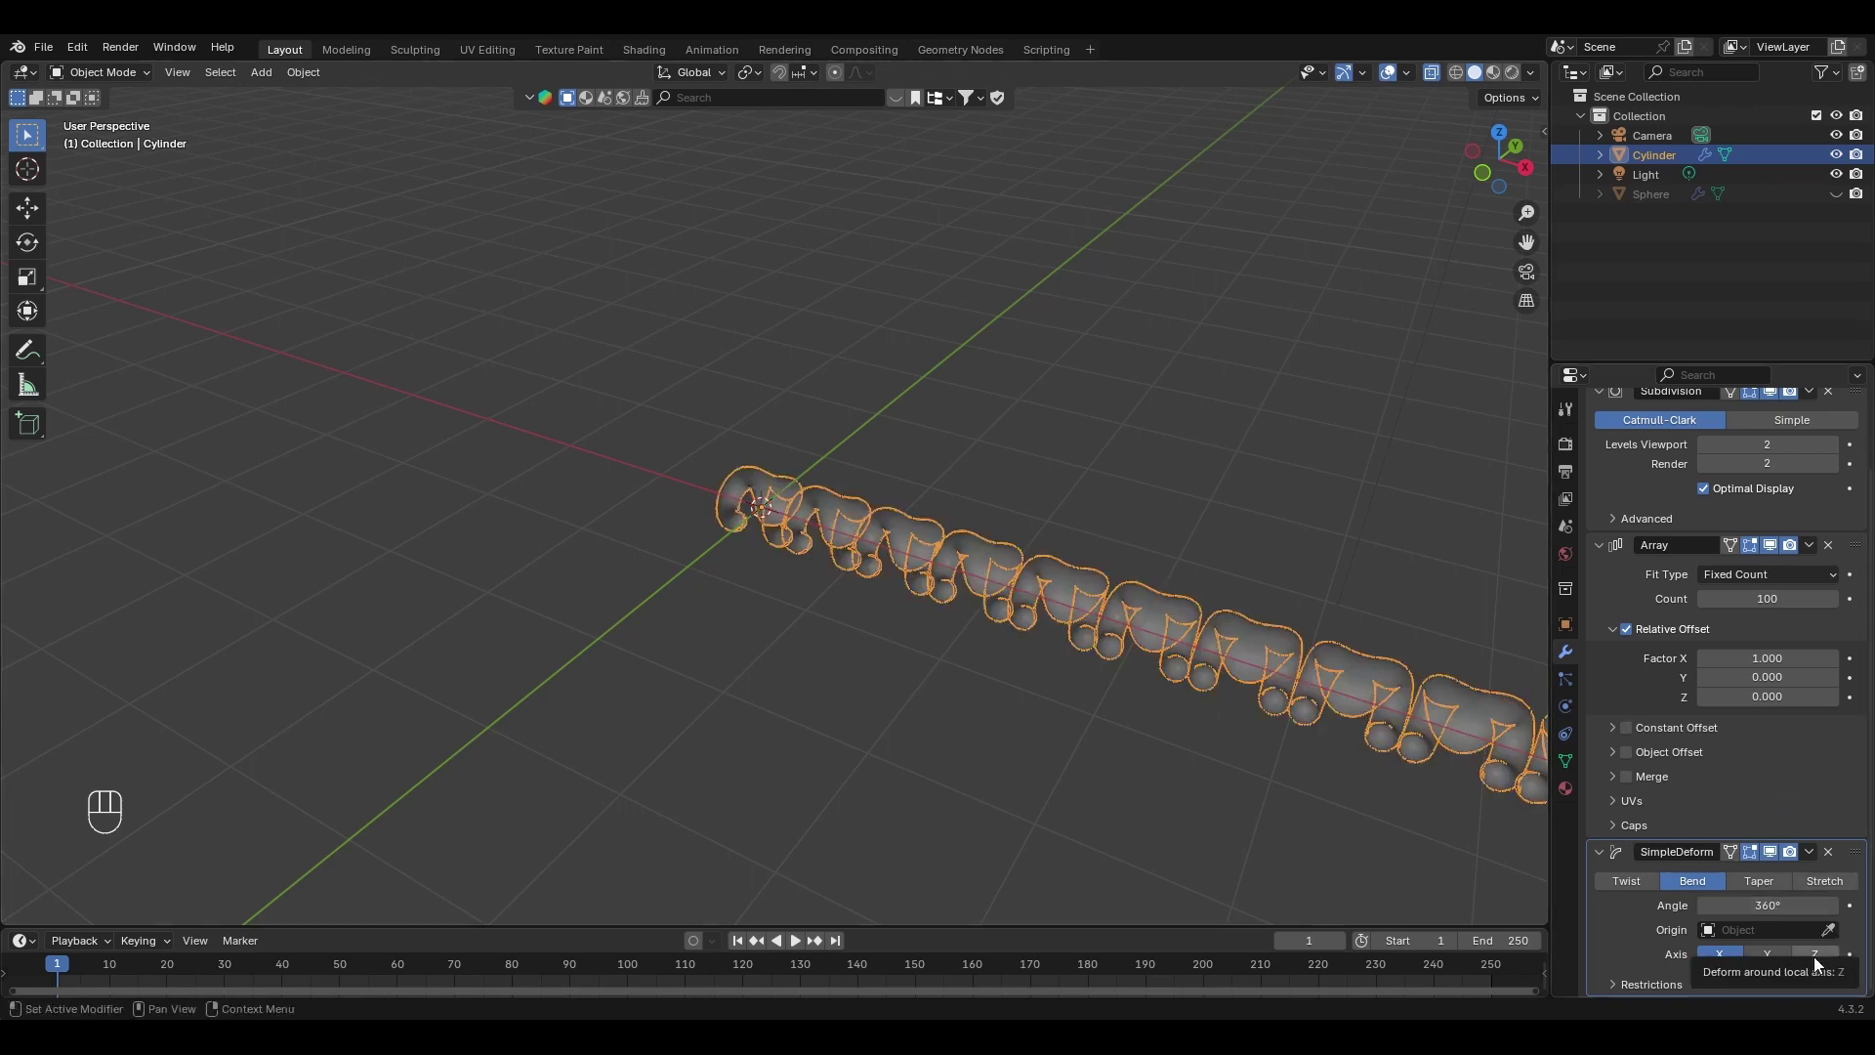
left_click(1821, 966)
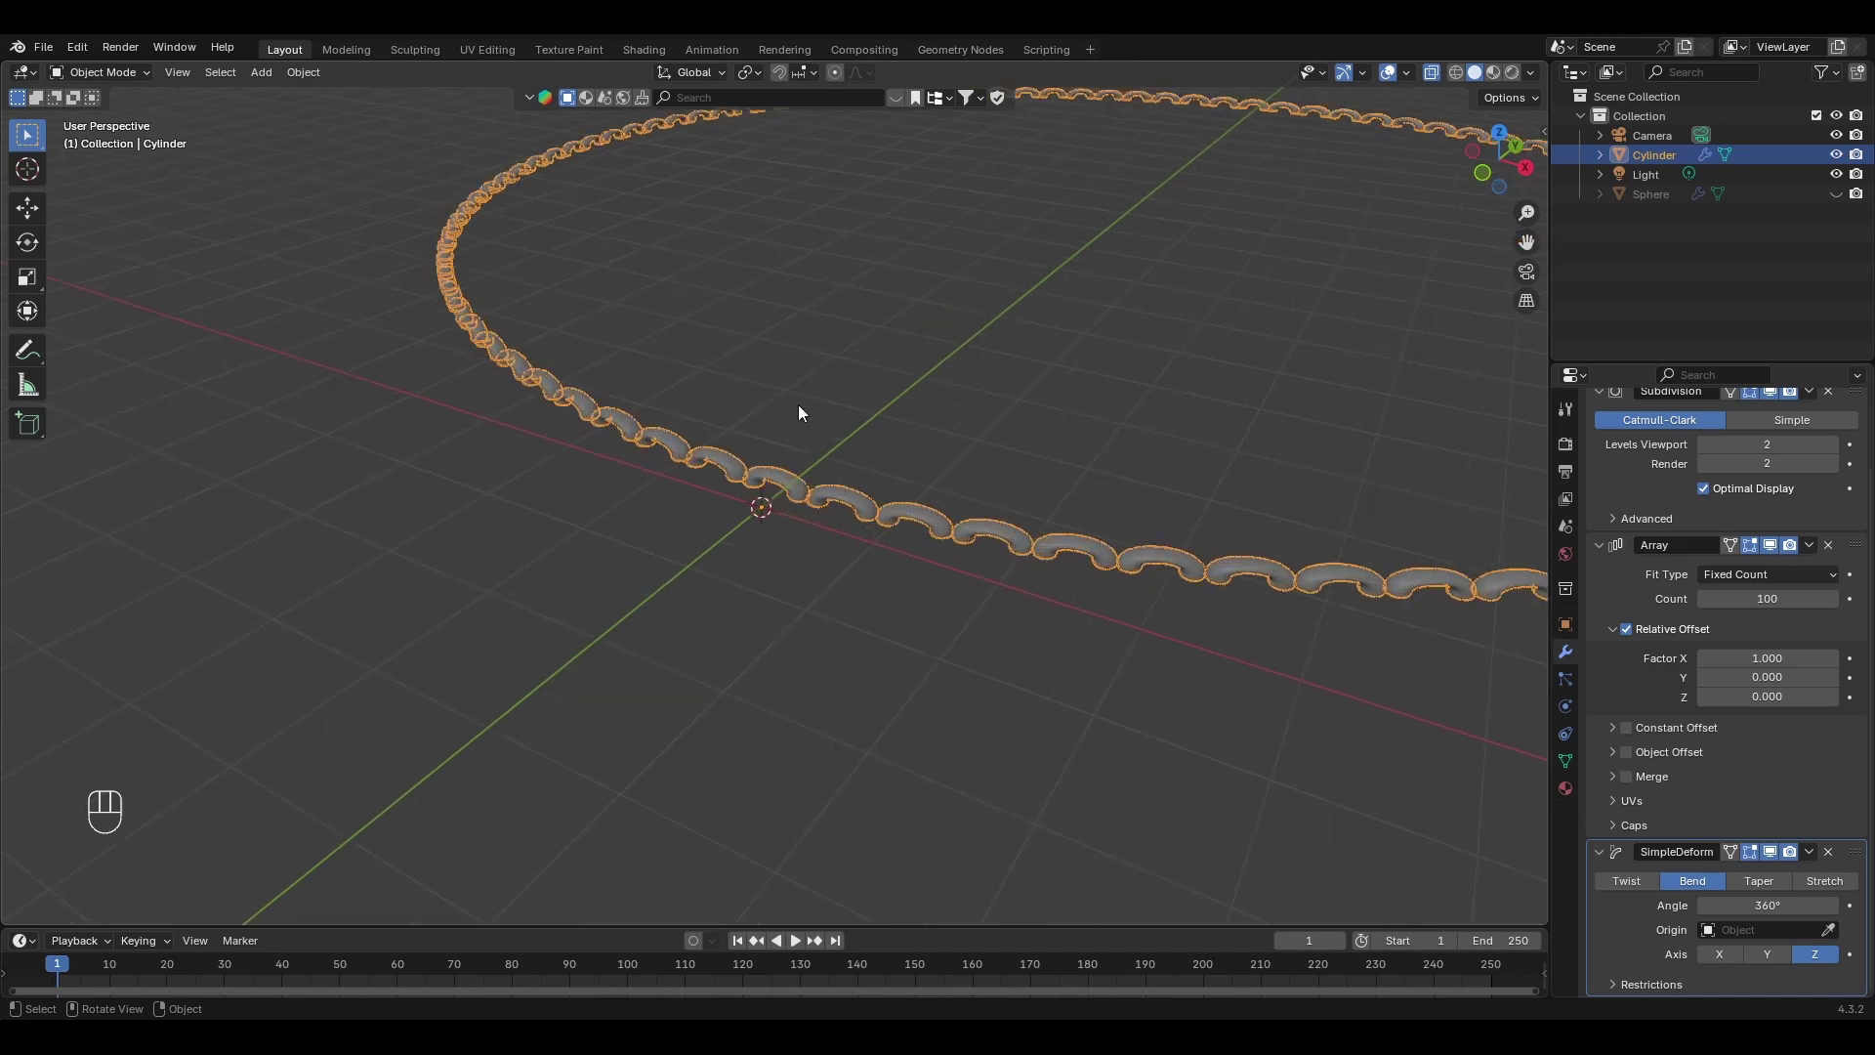
Rotate the whole stitch mesh 90° about the X axis so the ring's stitches lean flat.
key("Tab")
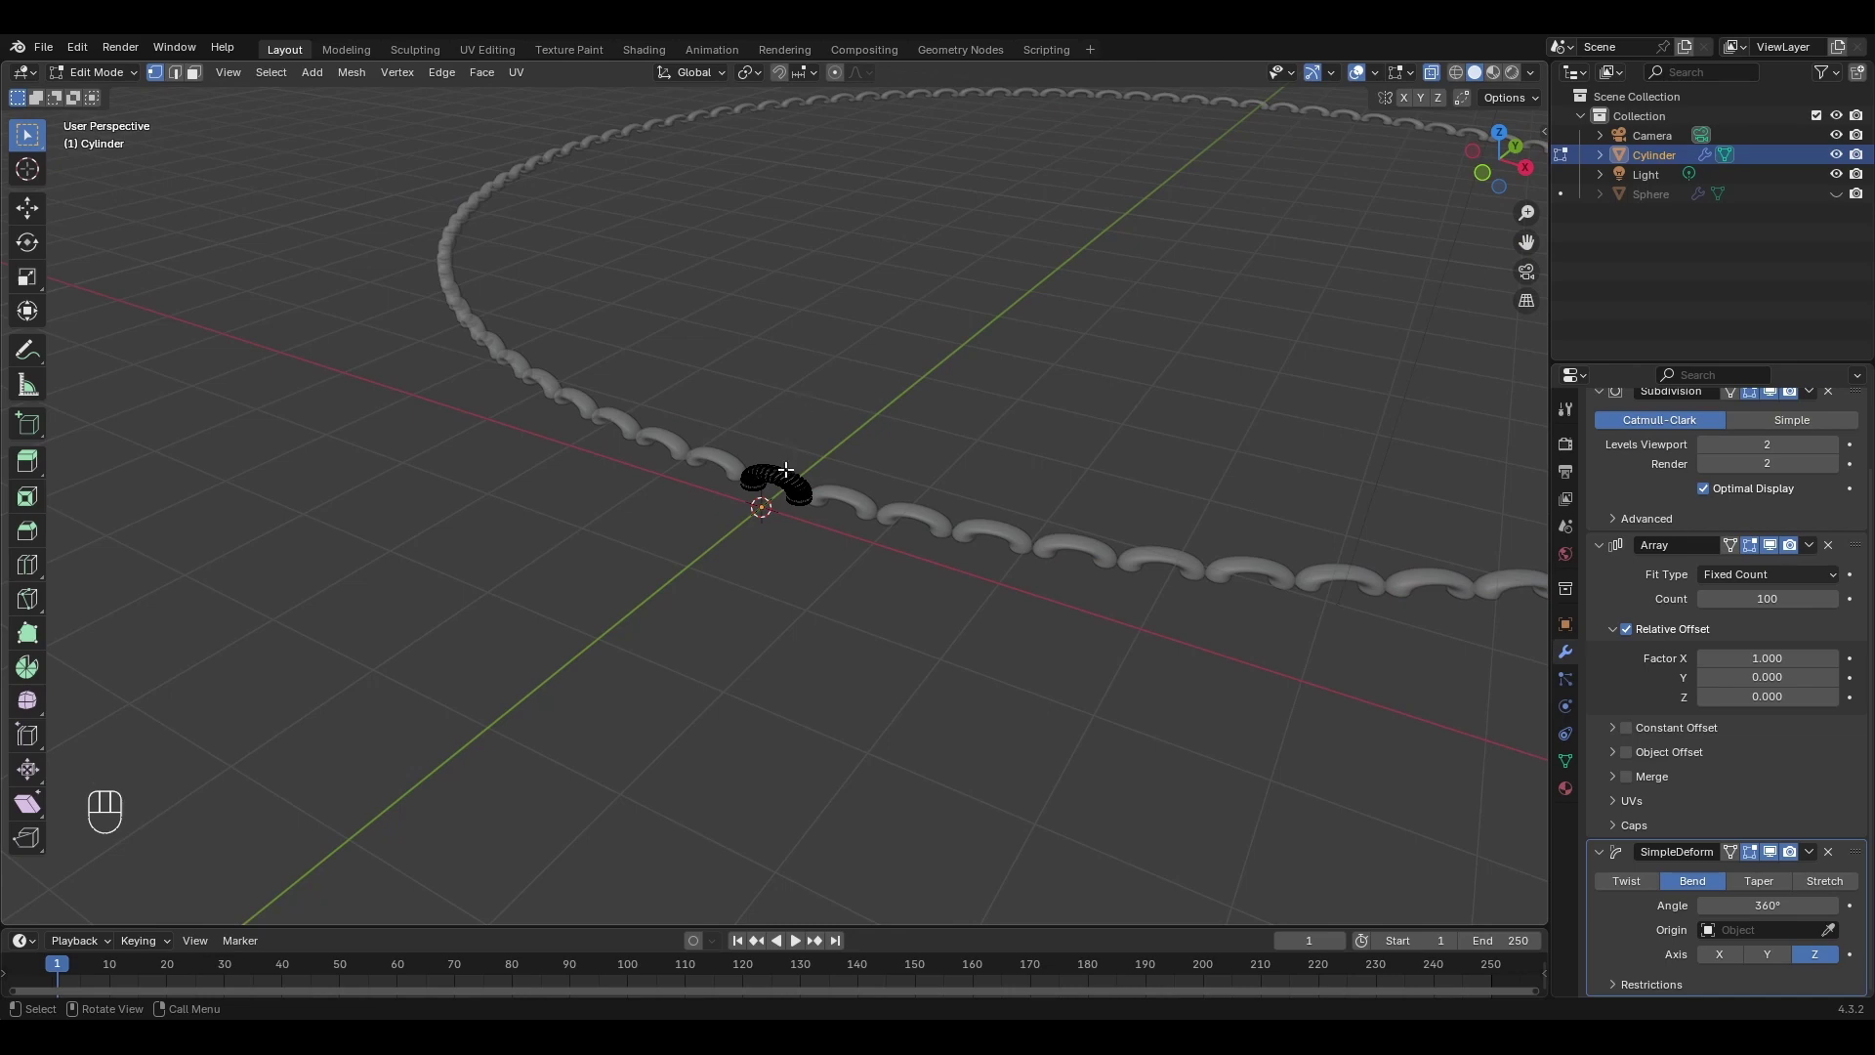
key("a")
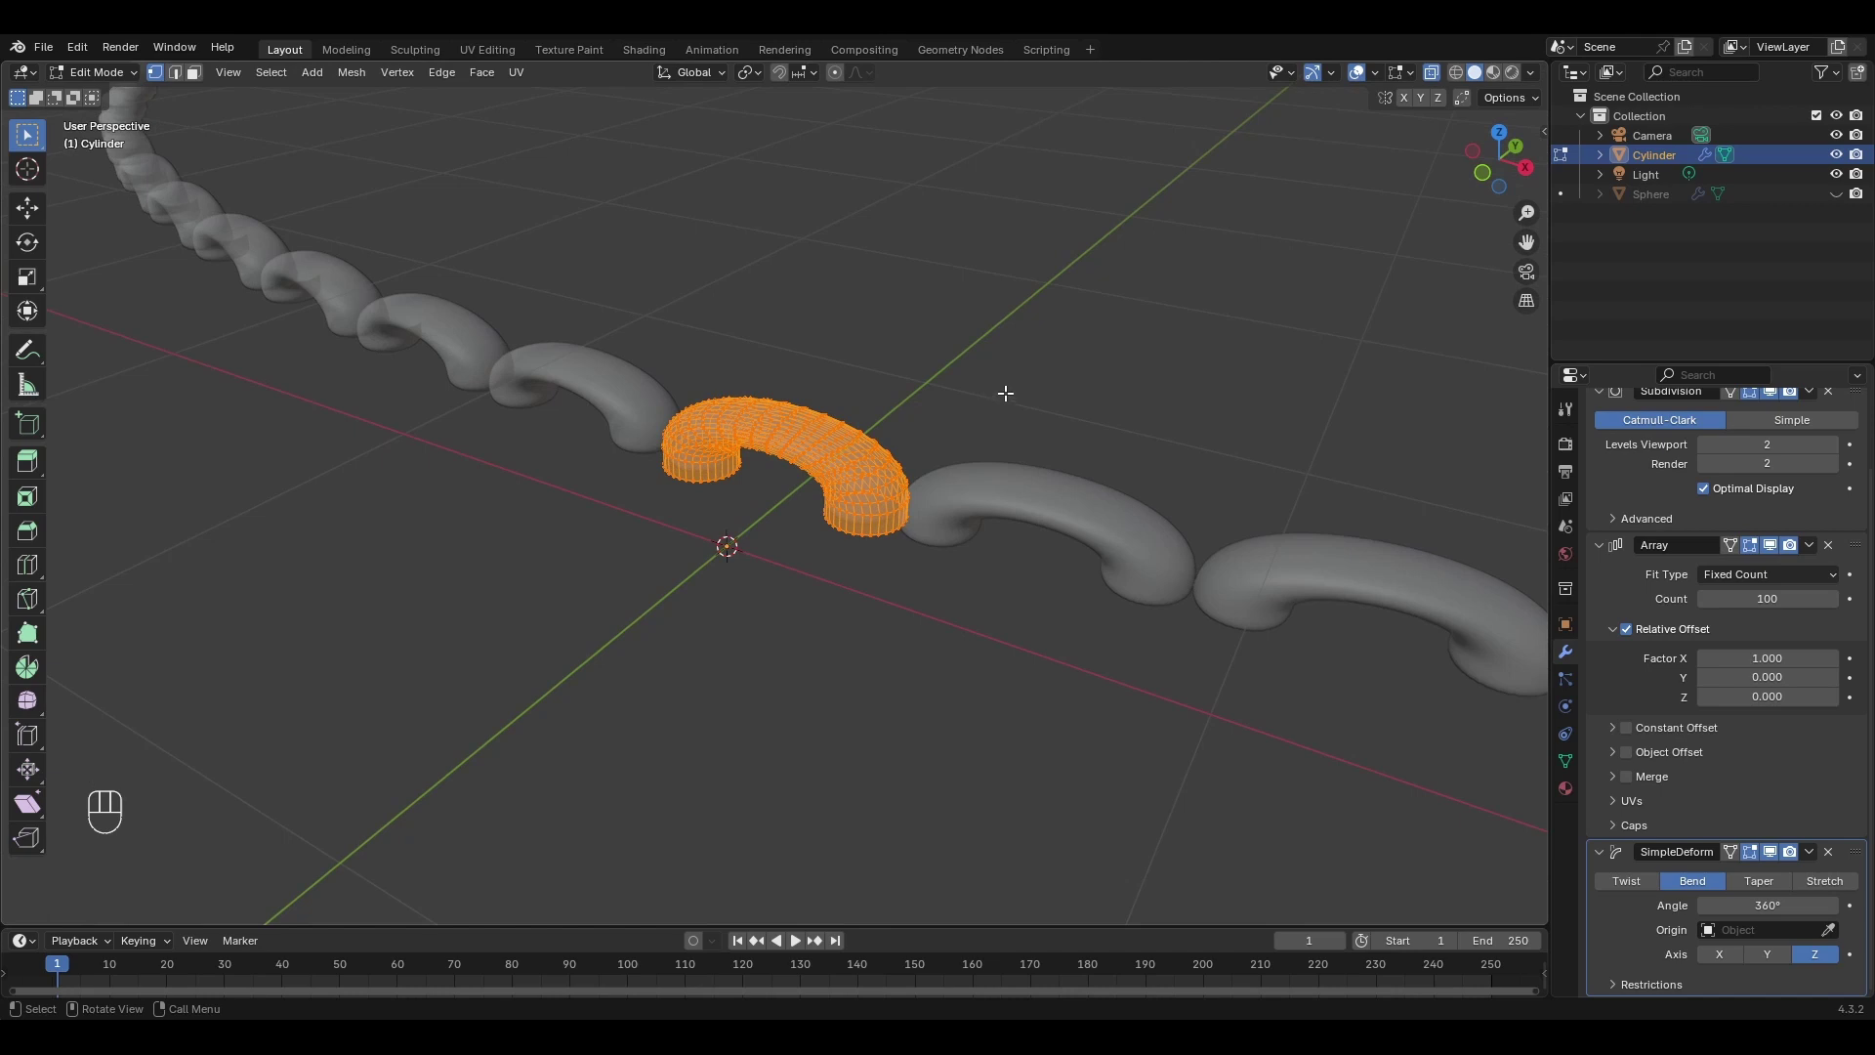
key("r")
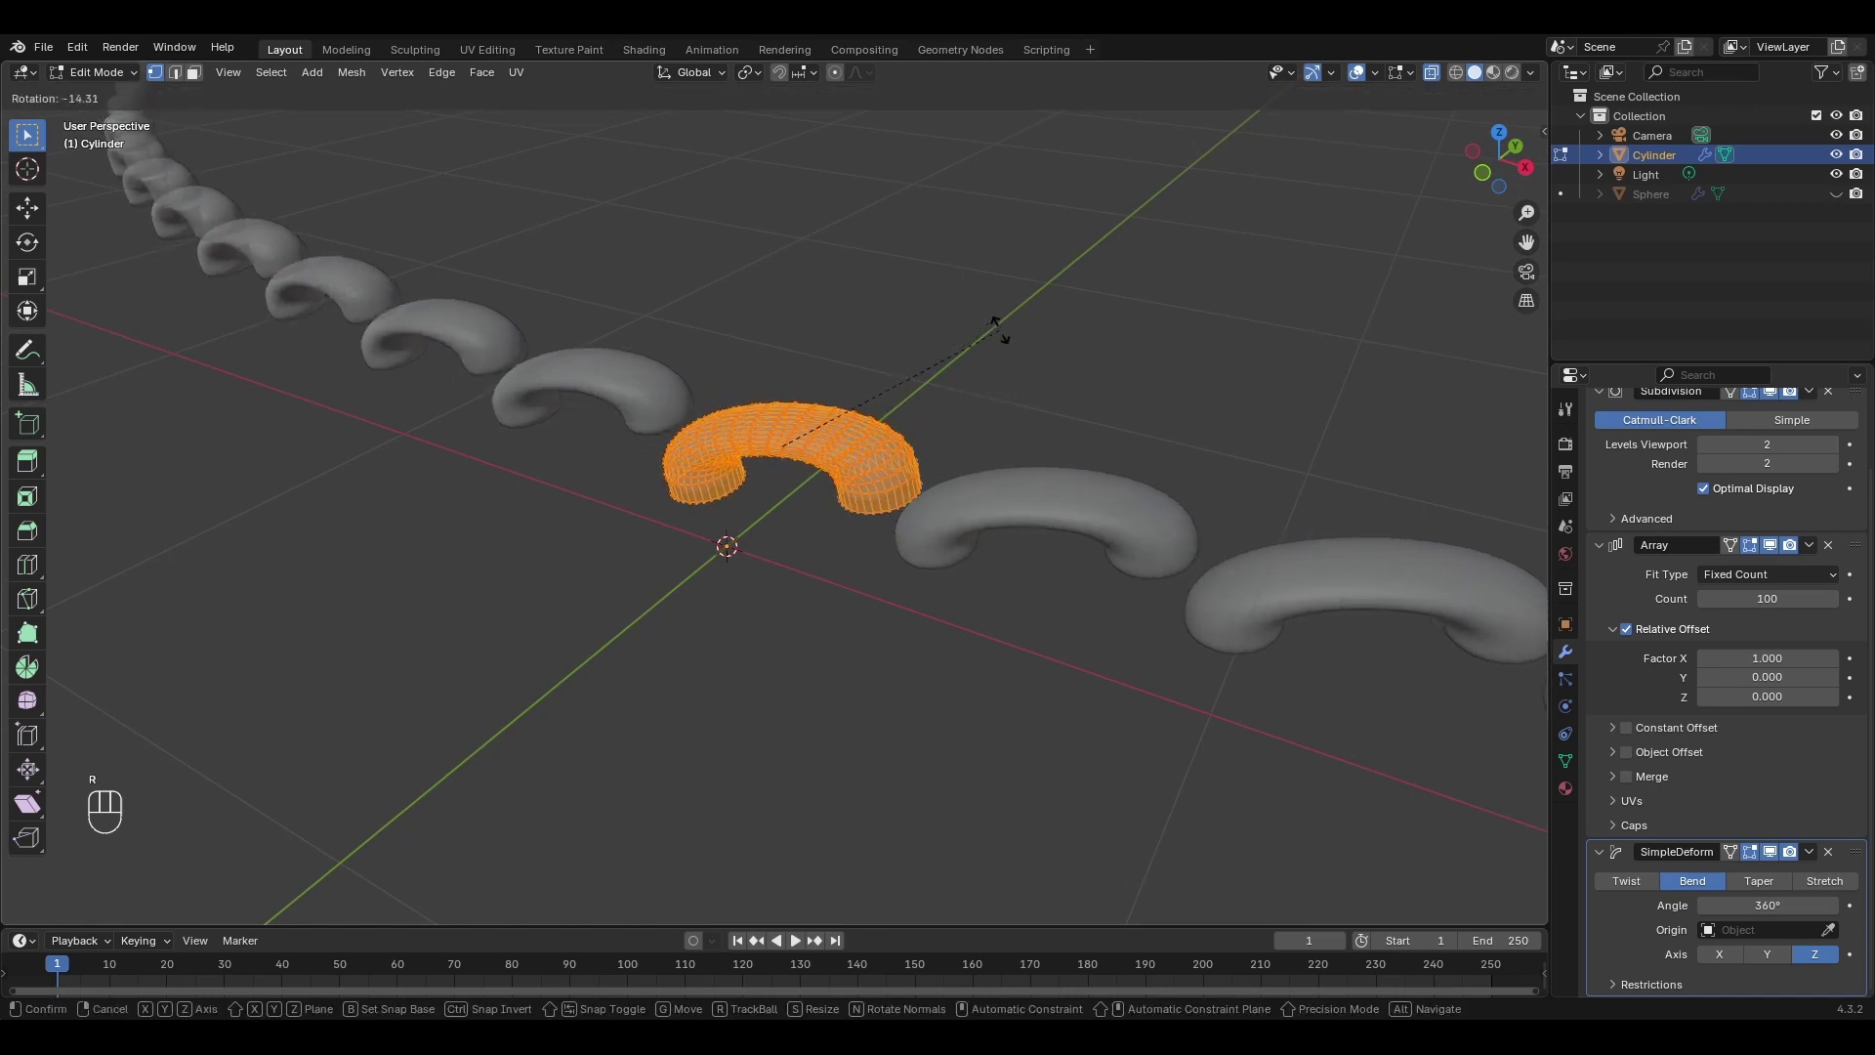
key("x")
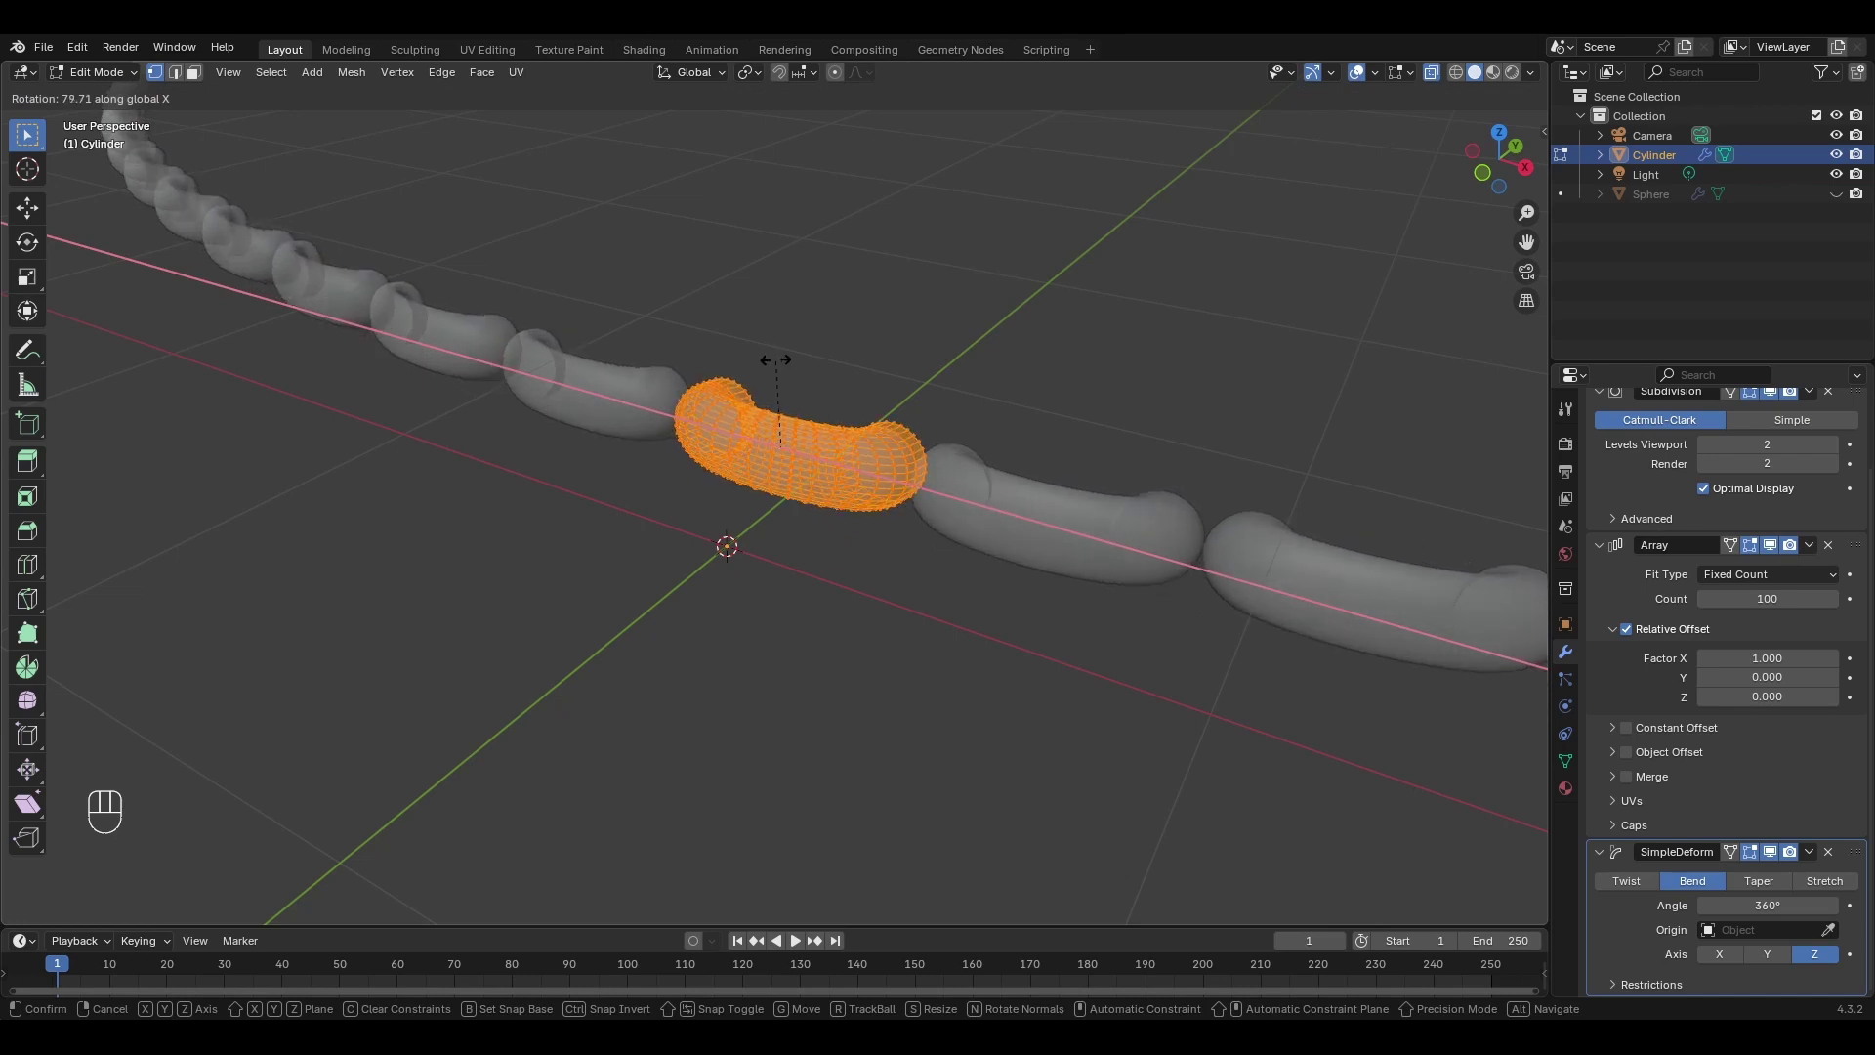
key("9")
key("0")
key("Return")
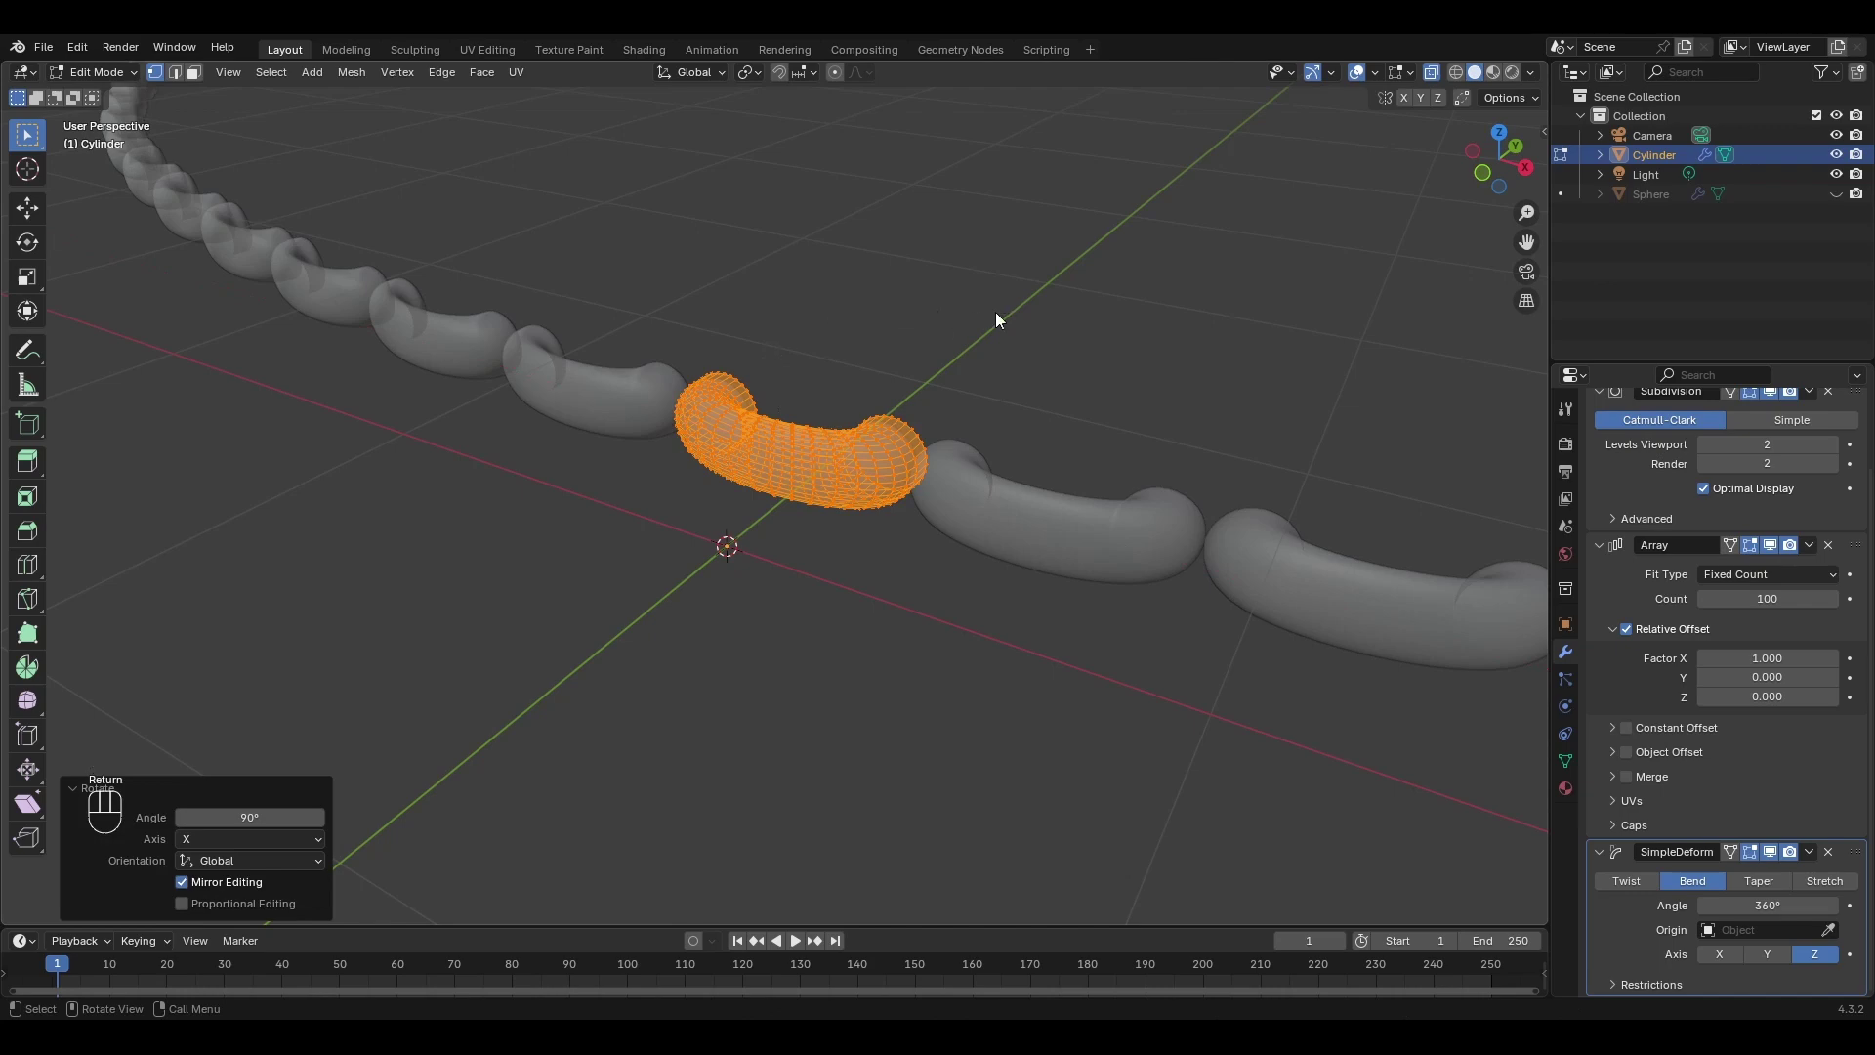
key("Tab")
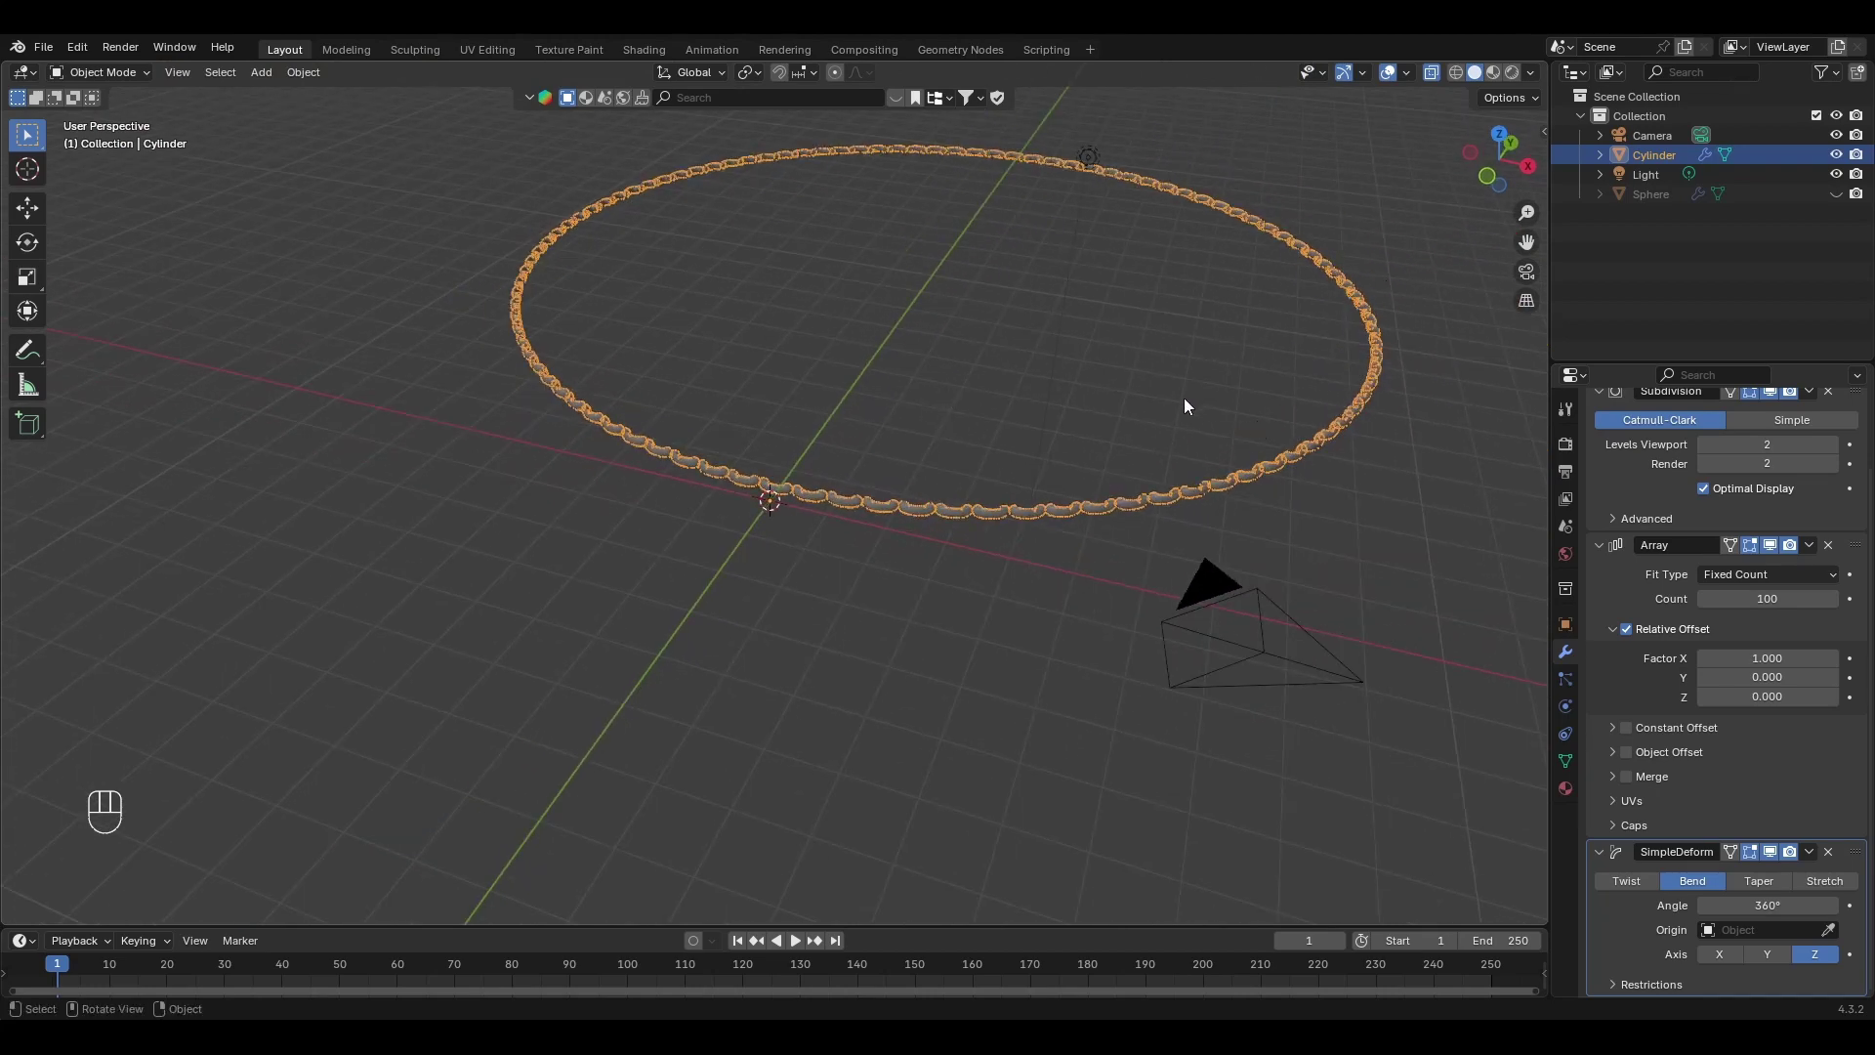
Unhide the sphere and rotate the stitch ring 90° about X to stand it upright.
left_click(1841, 203)
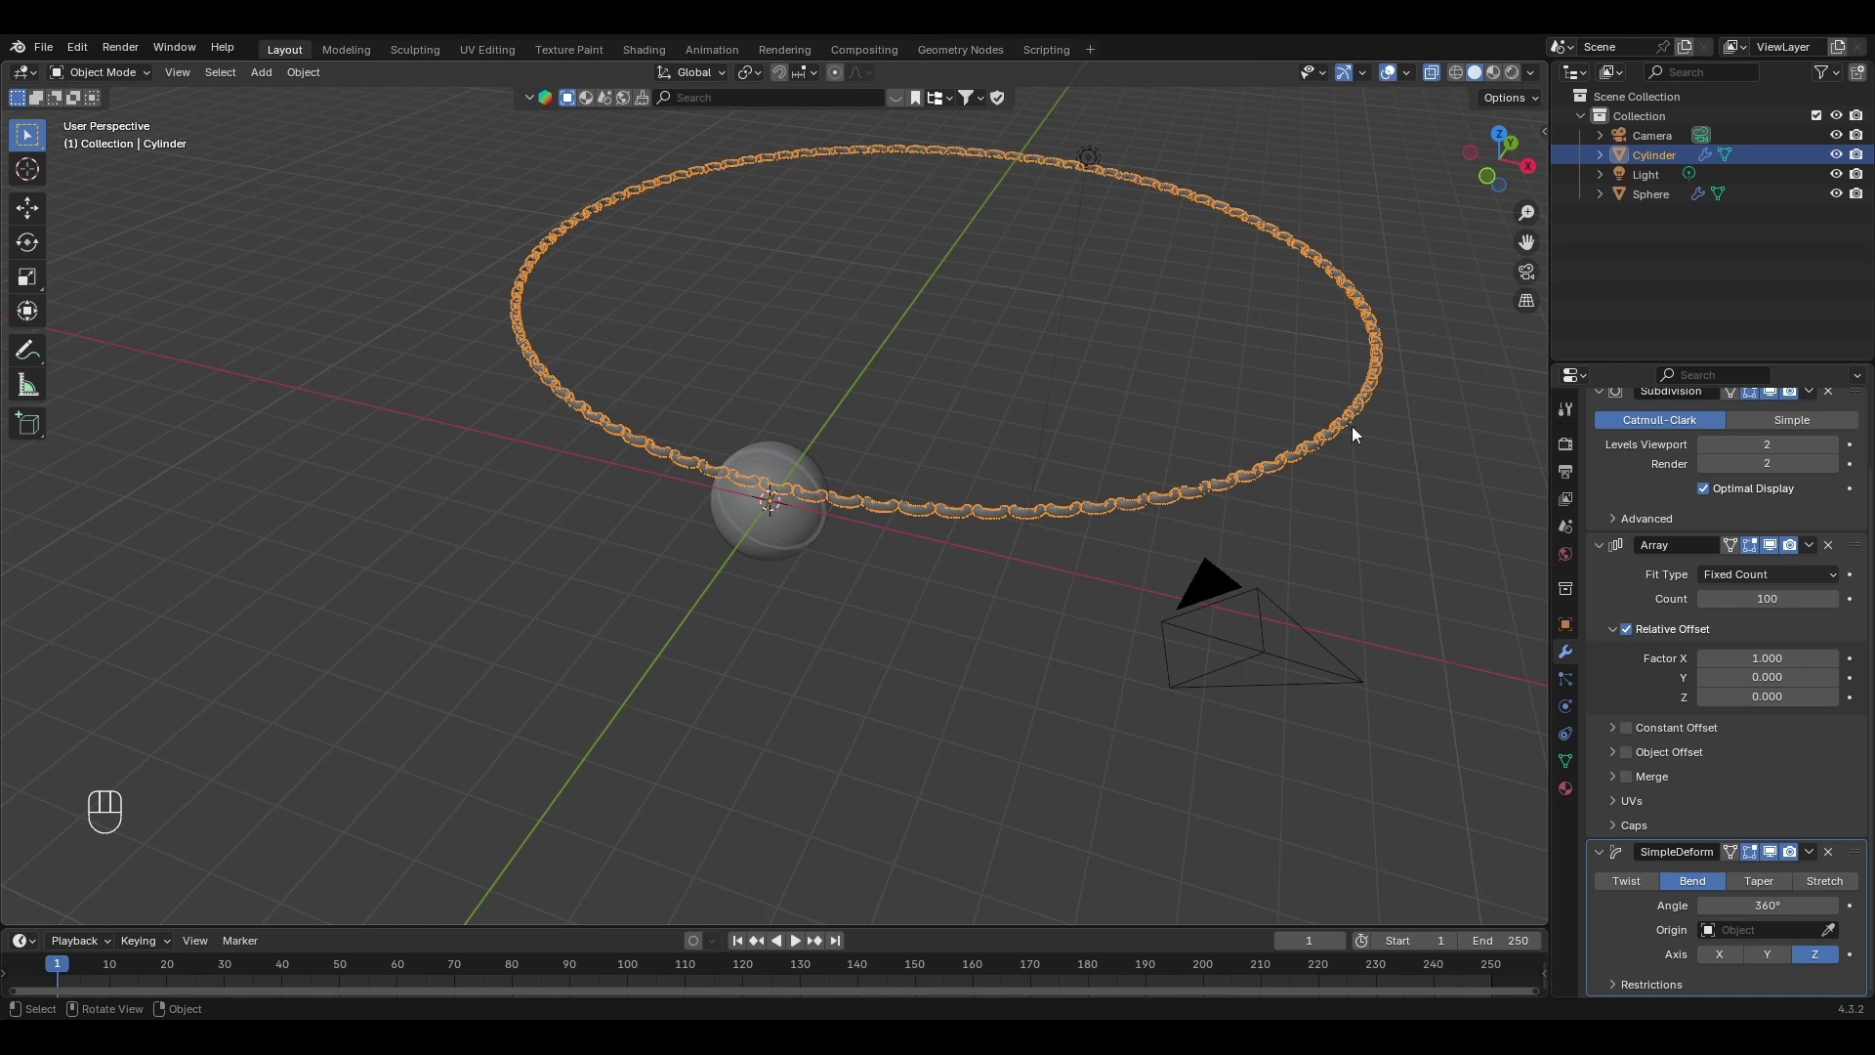
key("r")
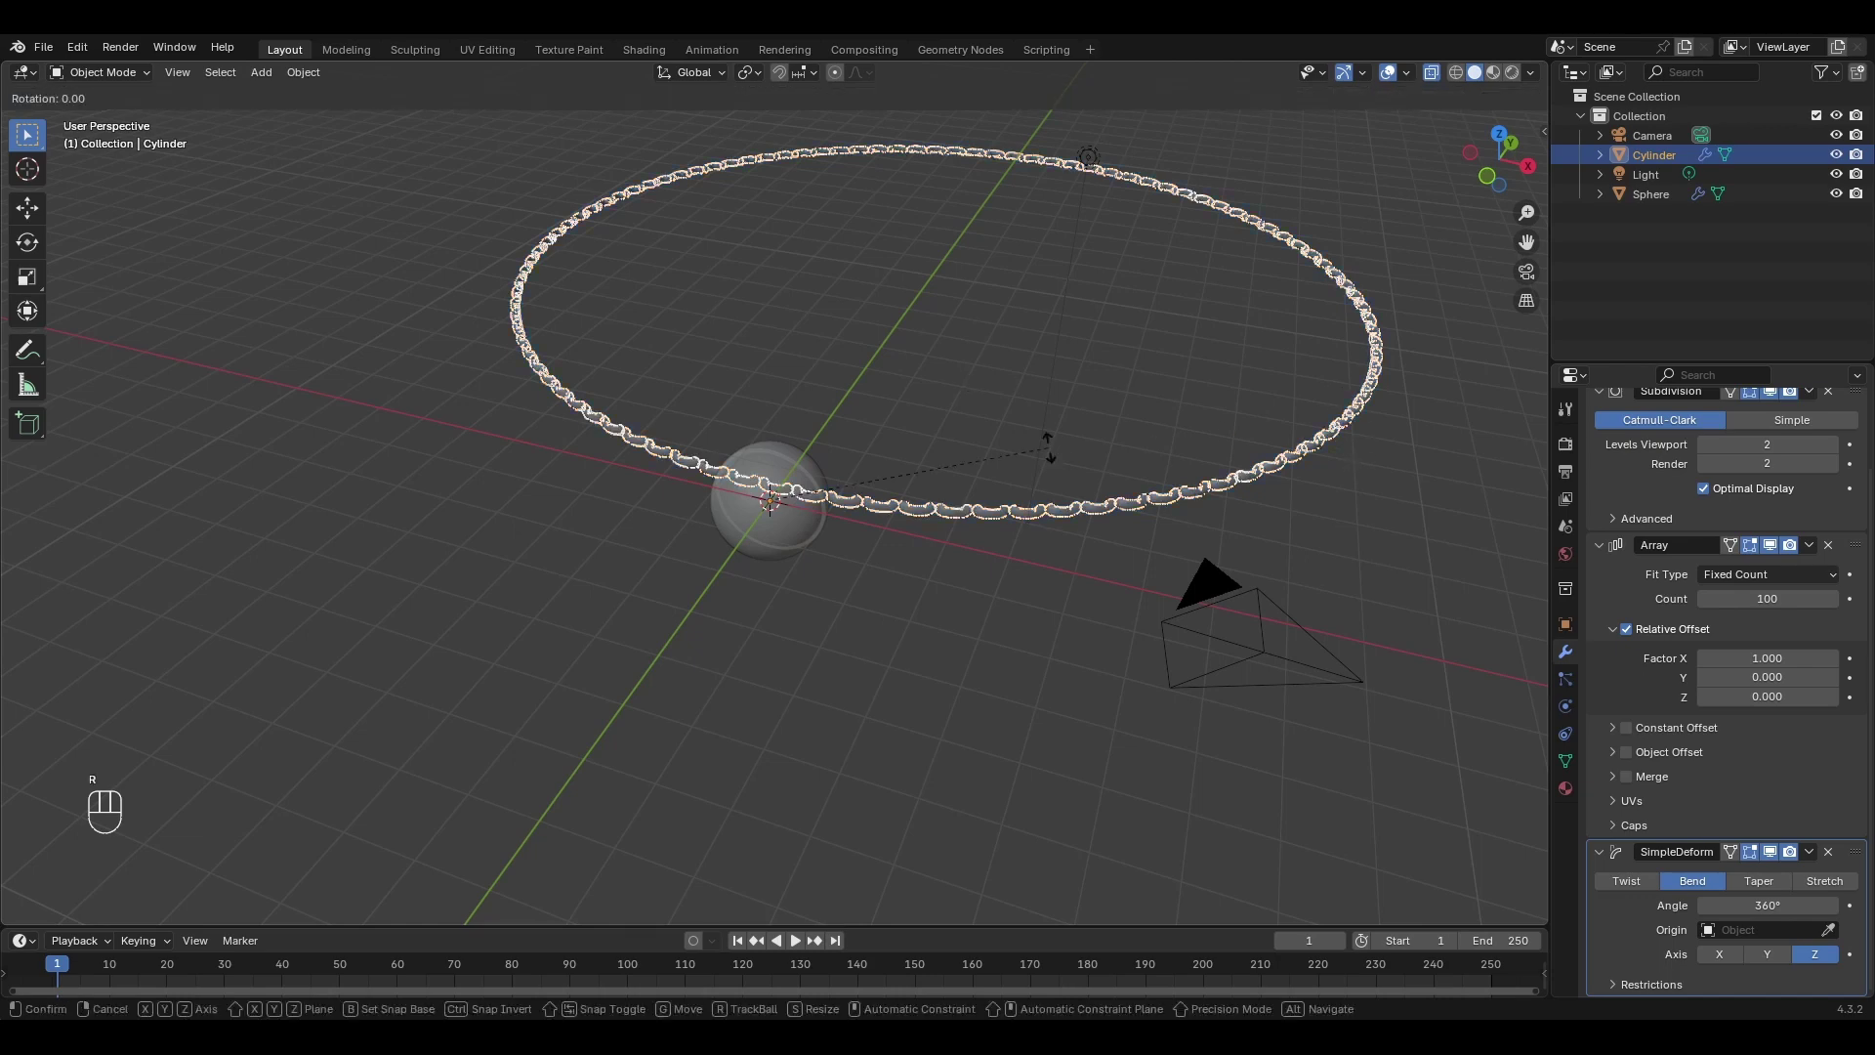
key("y")
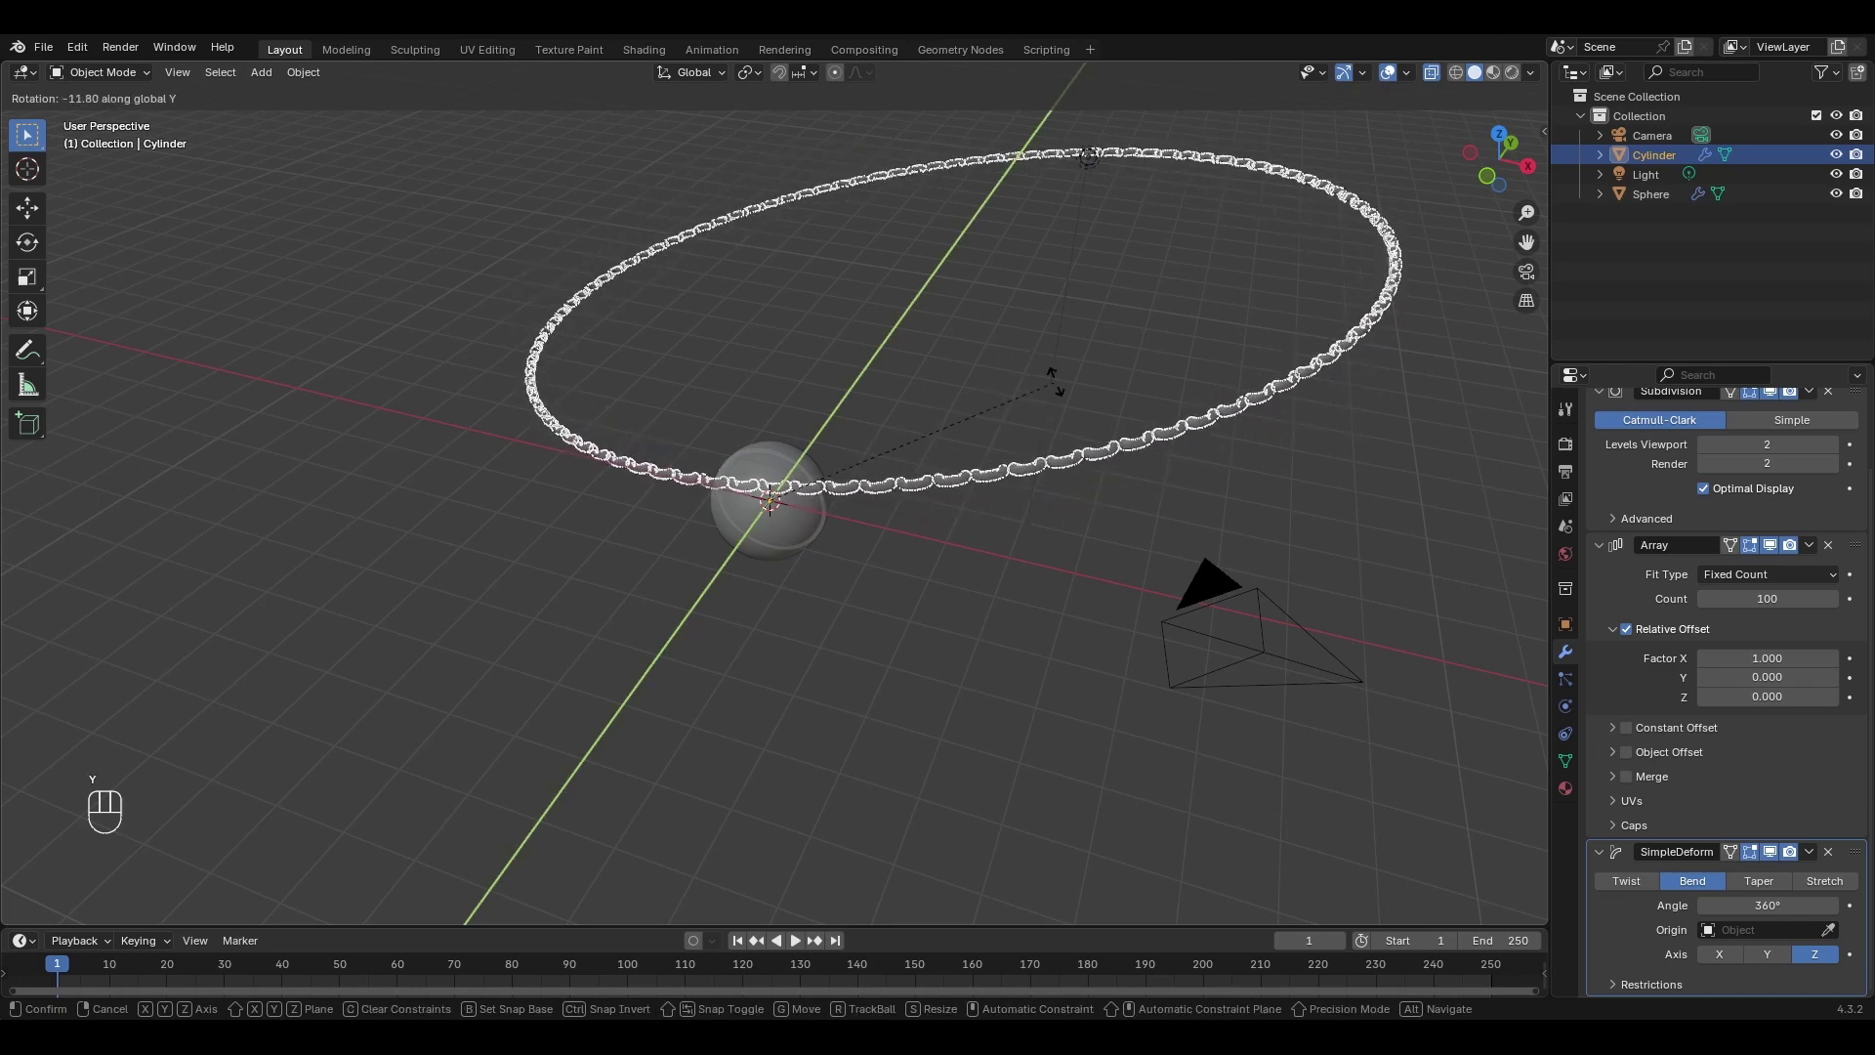
key("x")
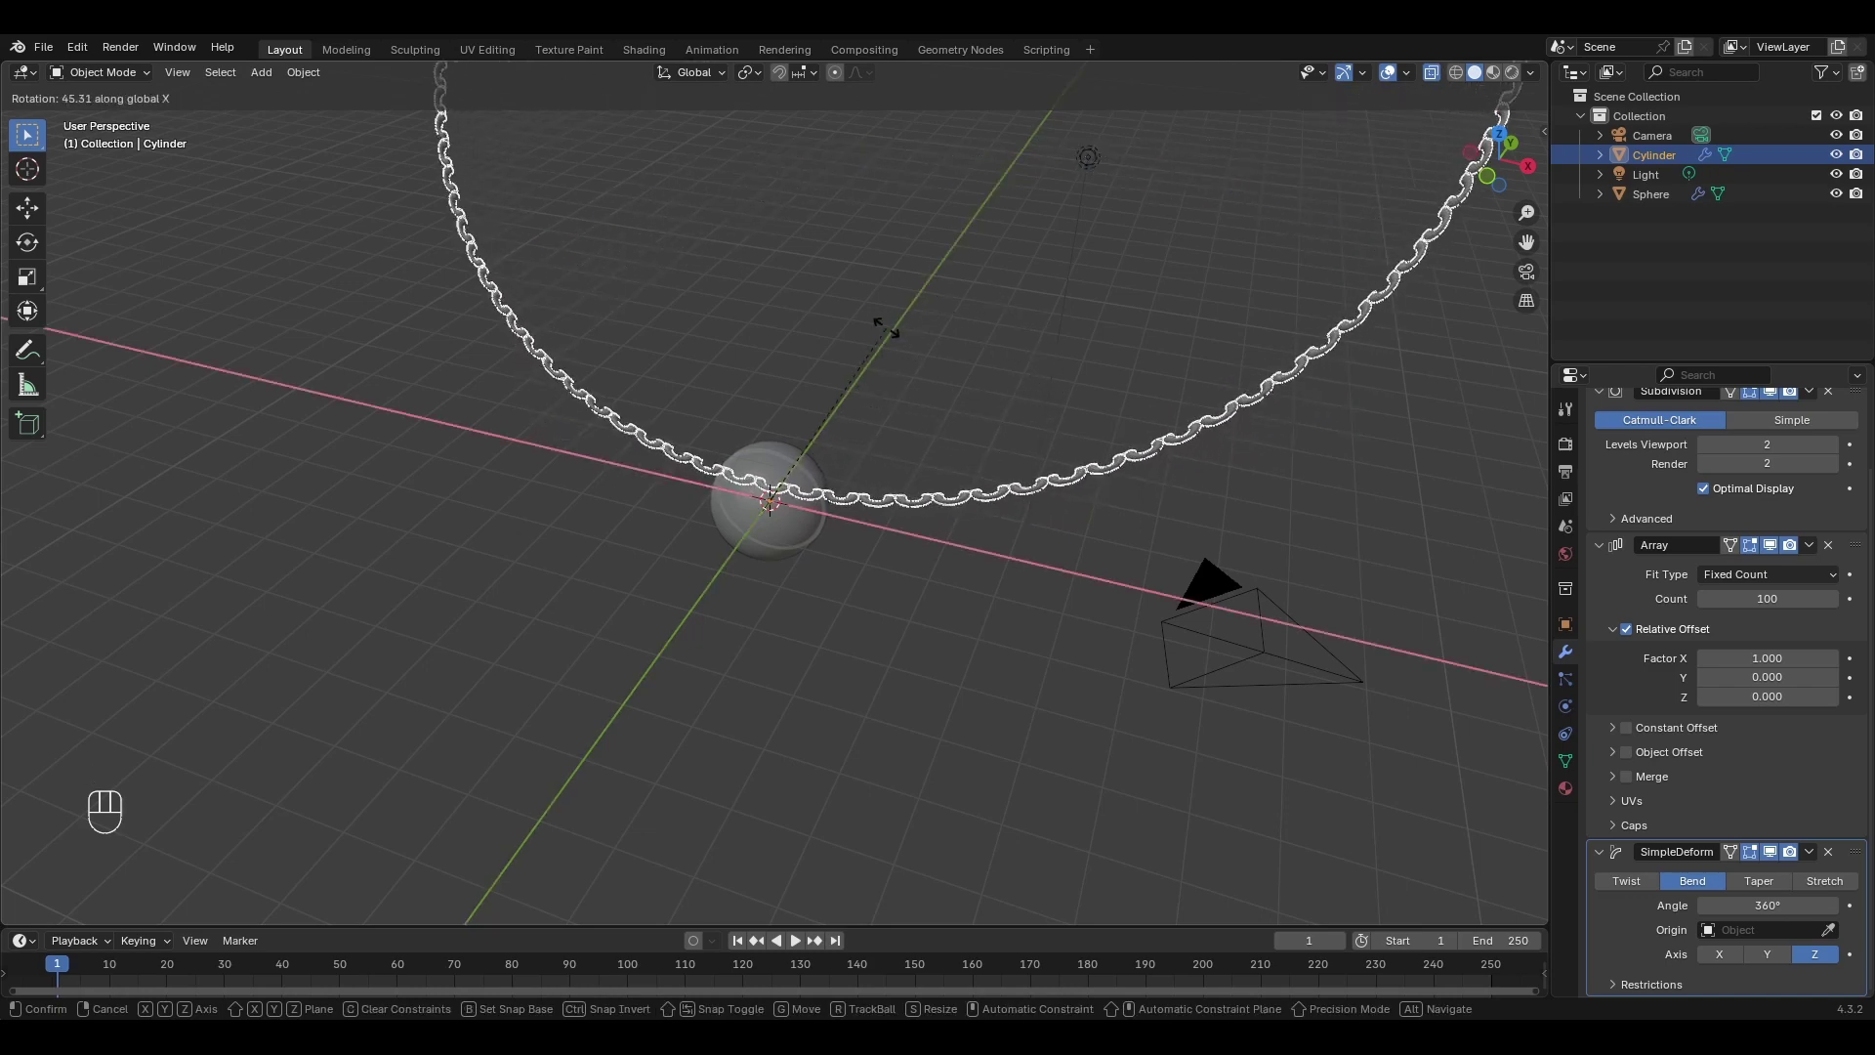
key("9")
key("0")
key("Return")
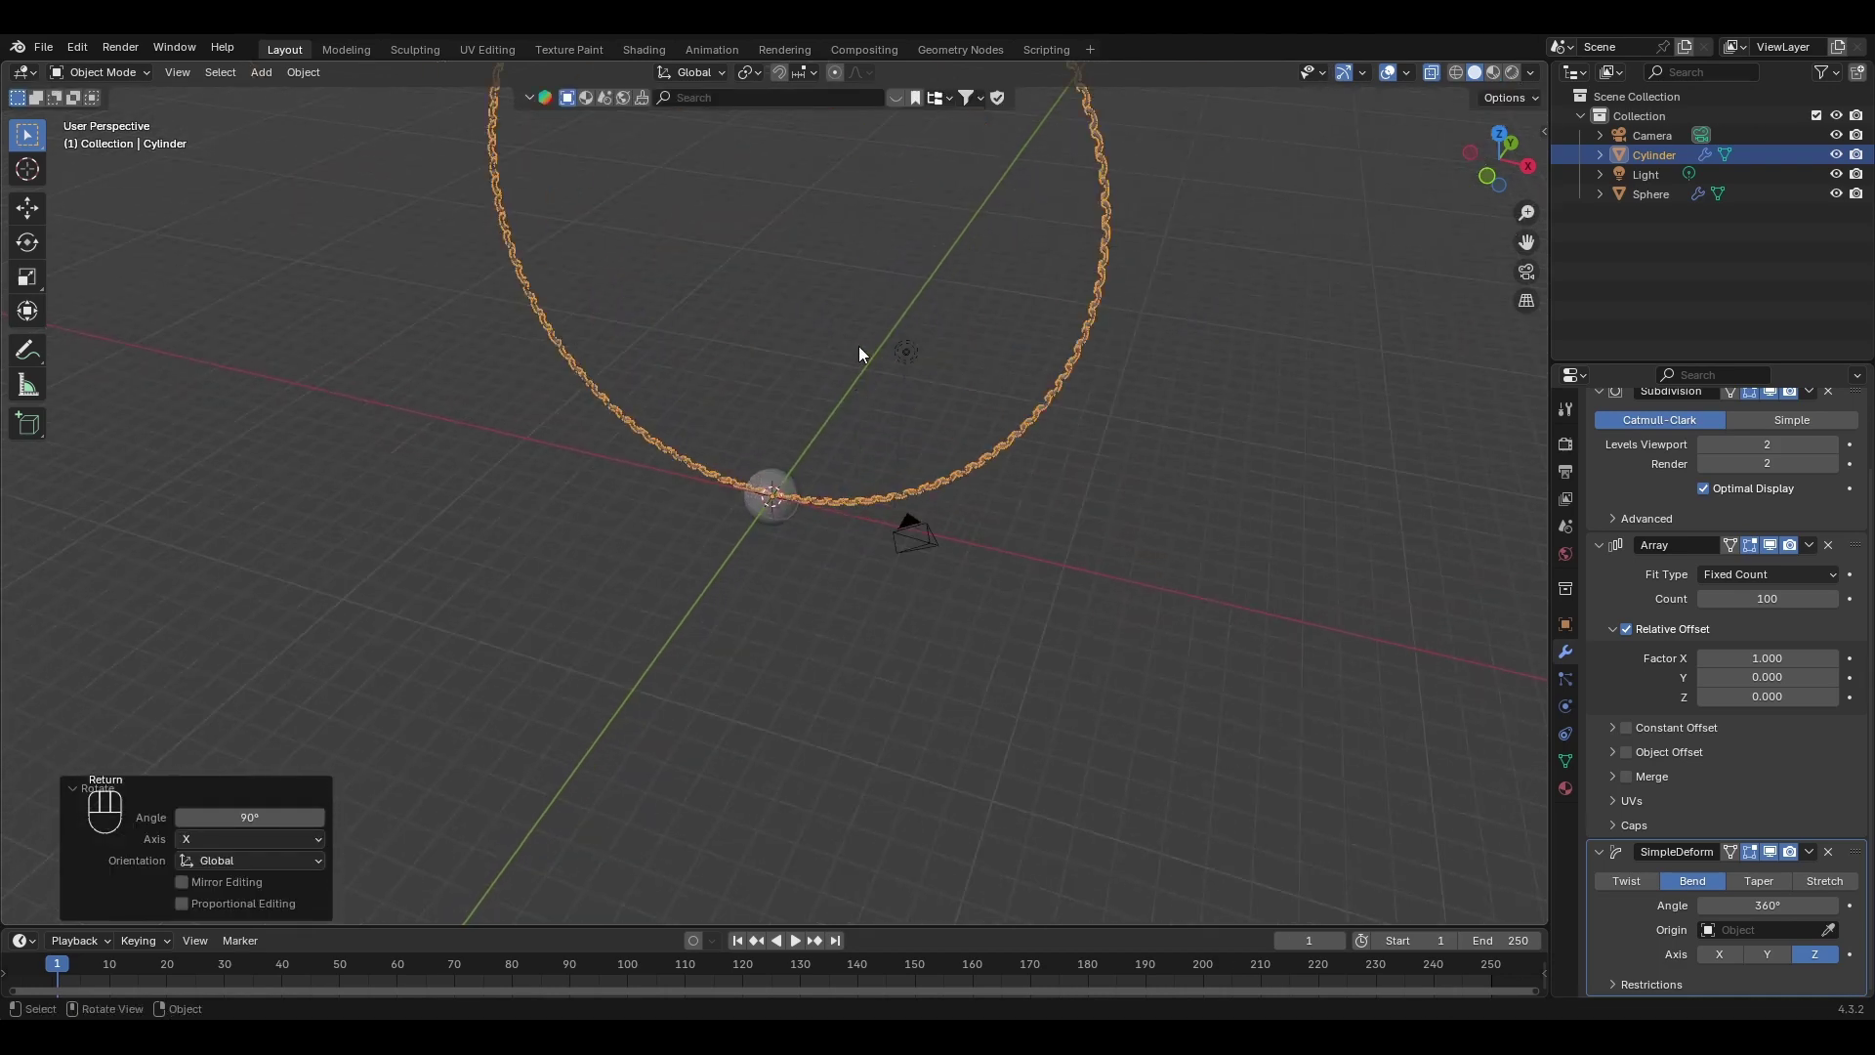
Scale the ring down to about 0.9 so it wraps just around the sphere.
key("s")
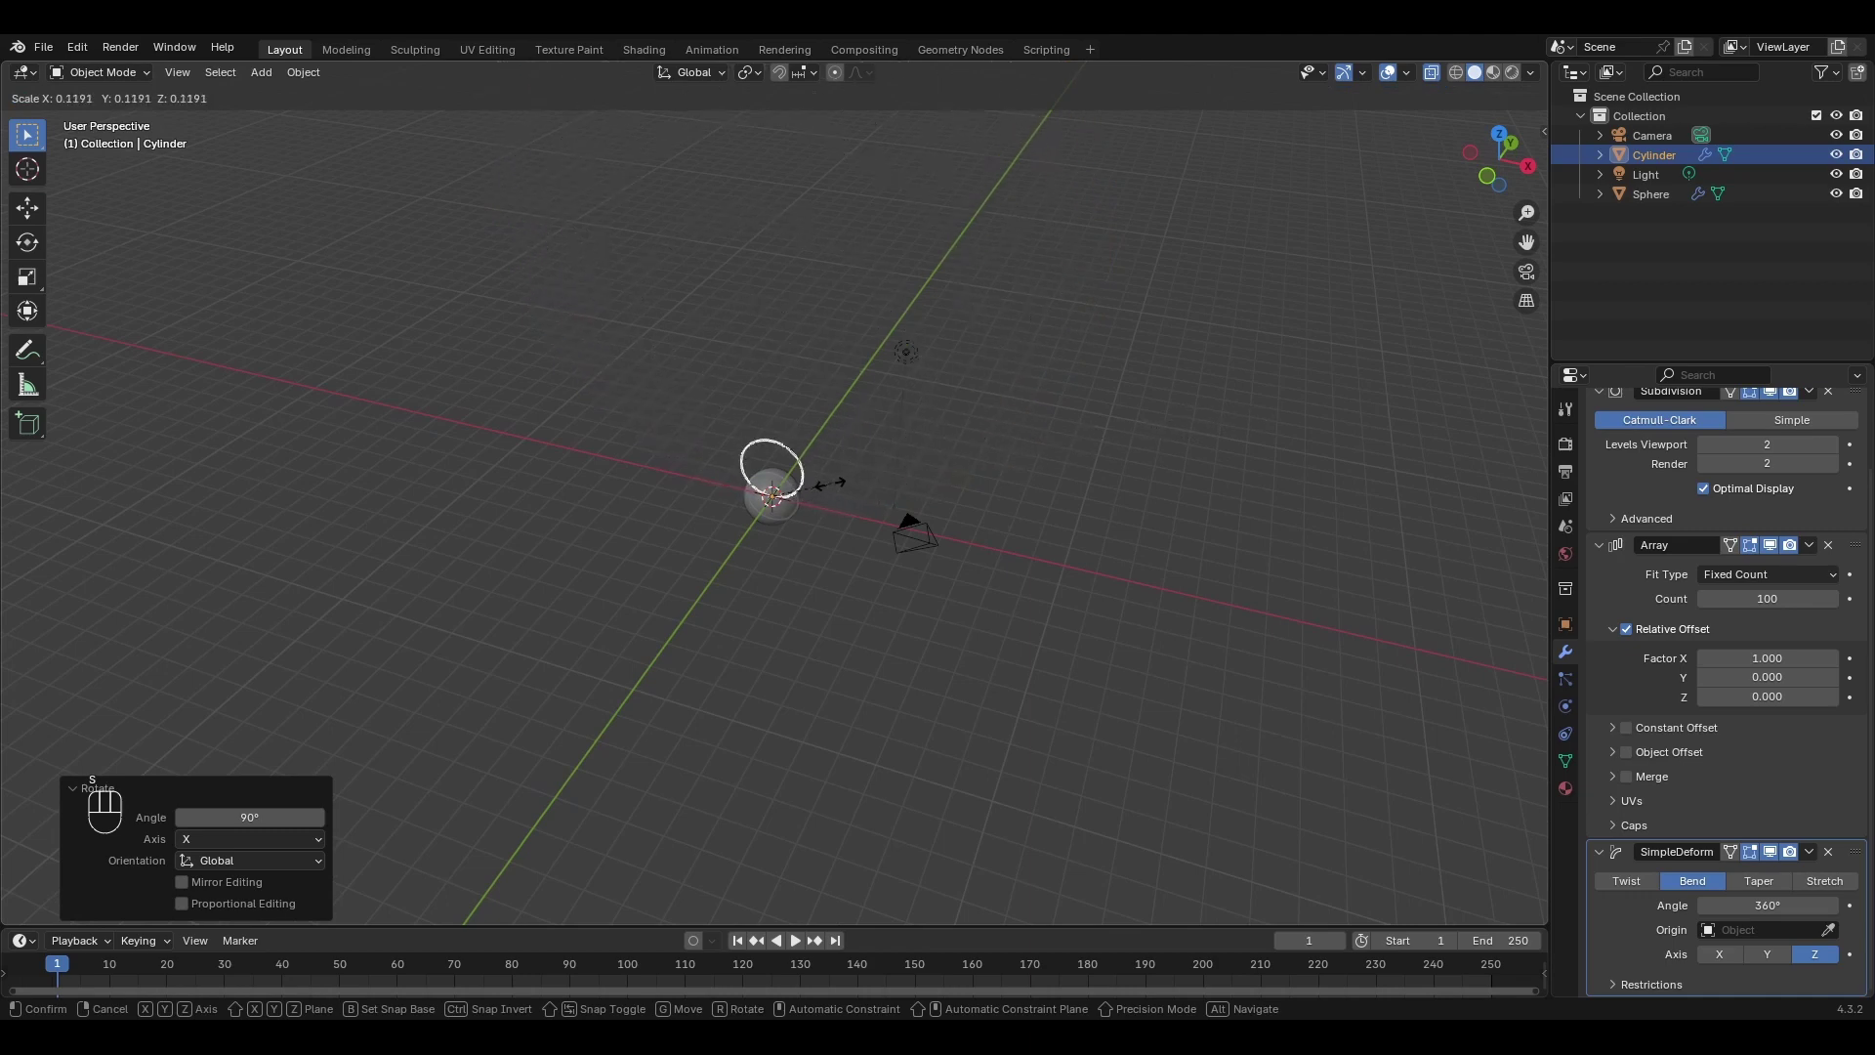
left_click(835, 488)
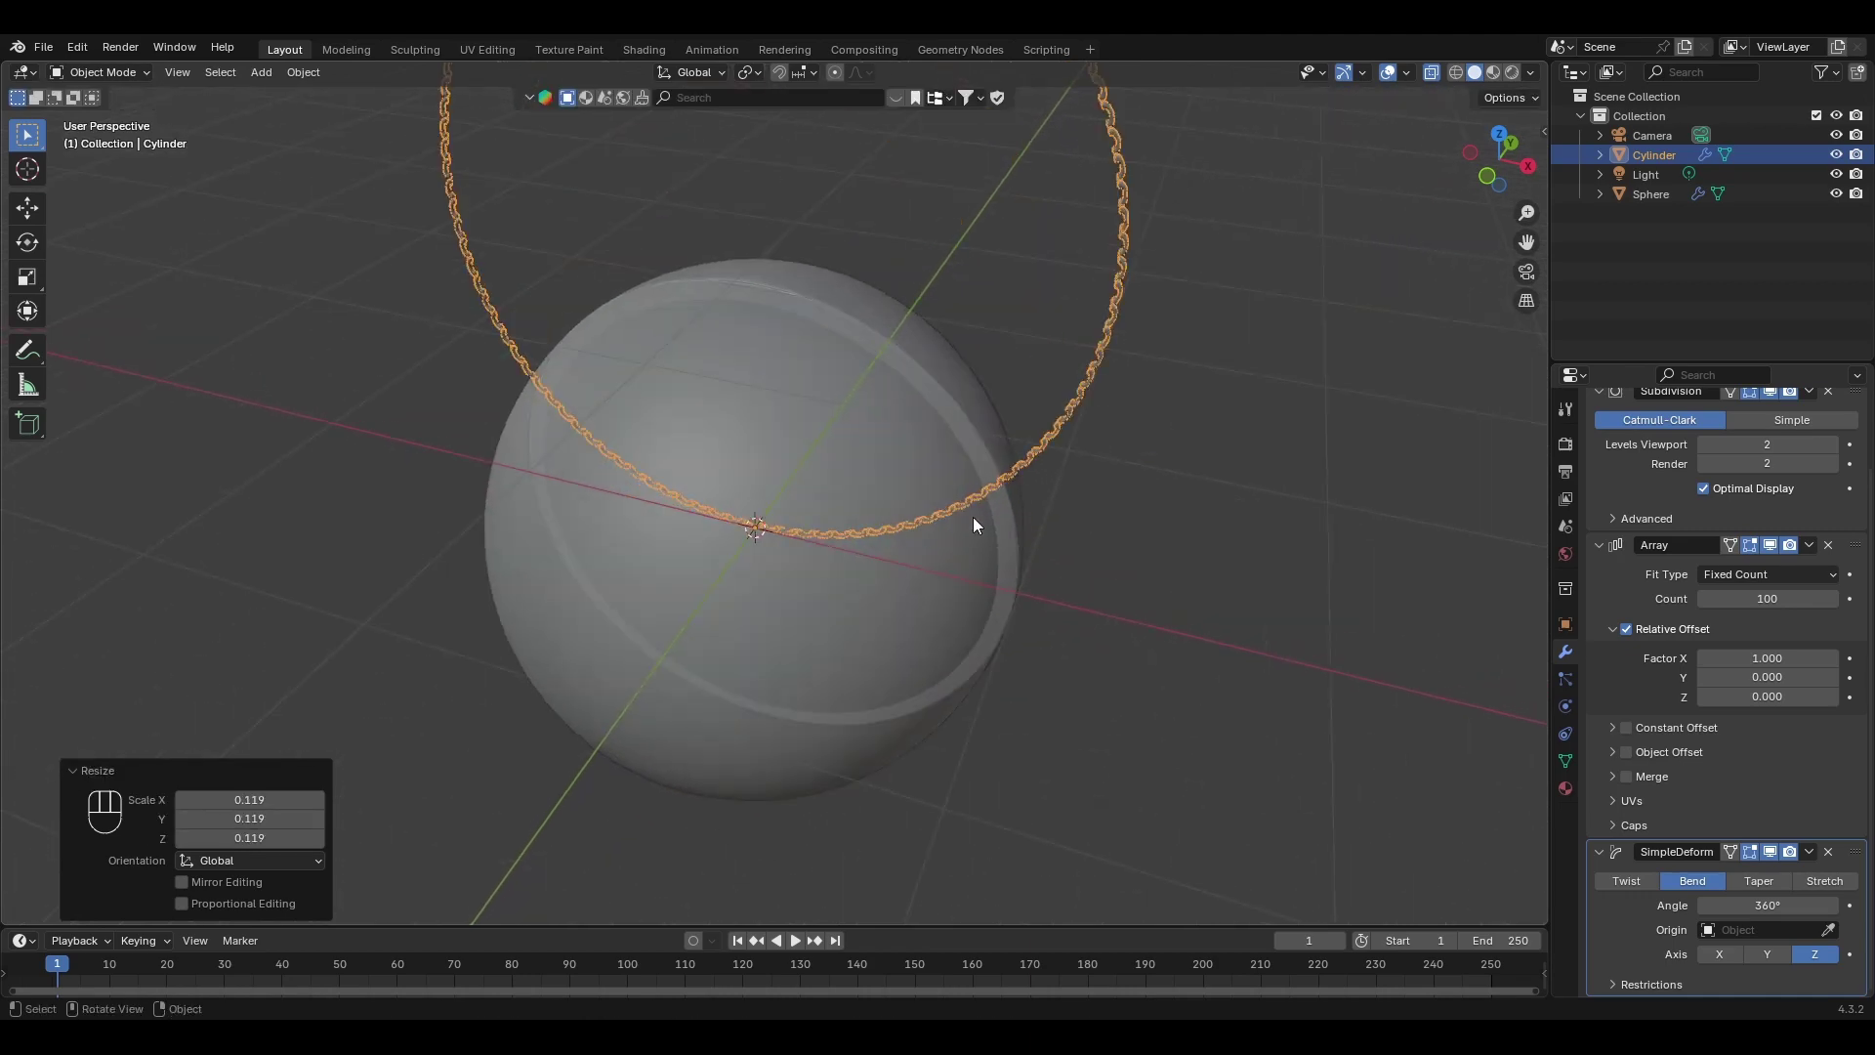
key("s")
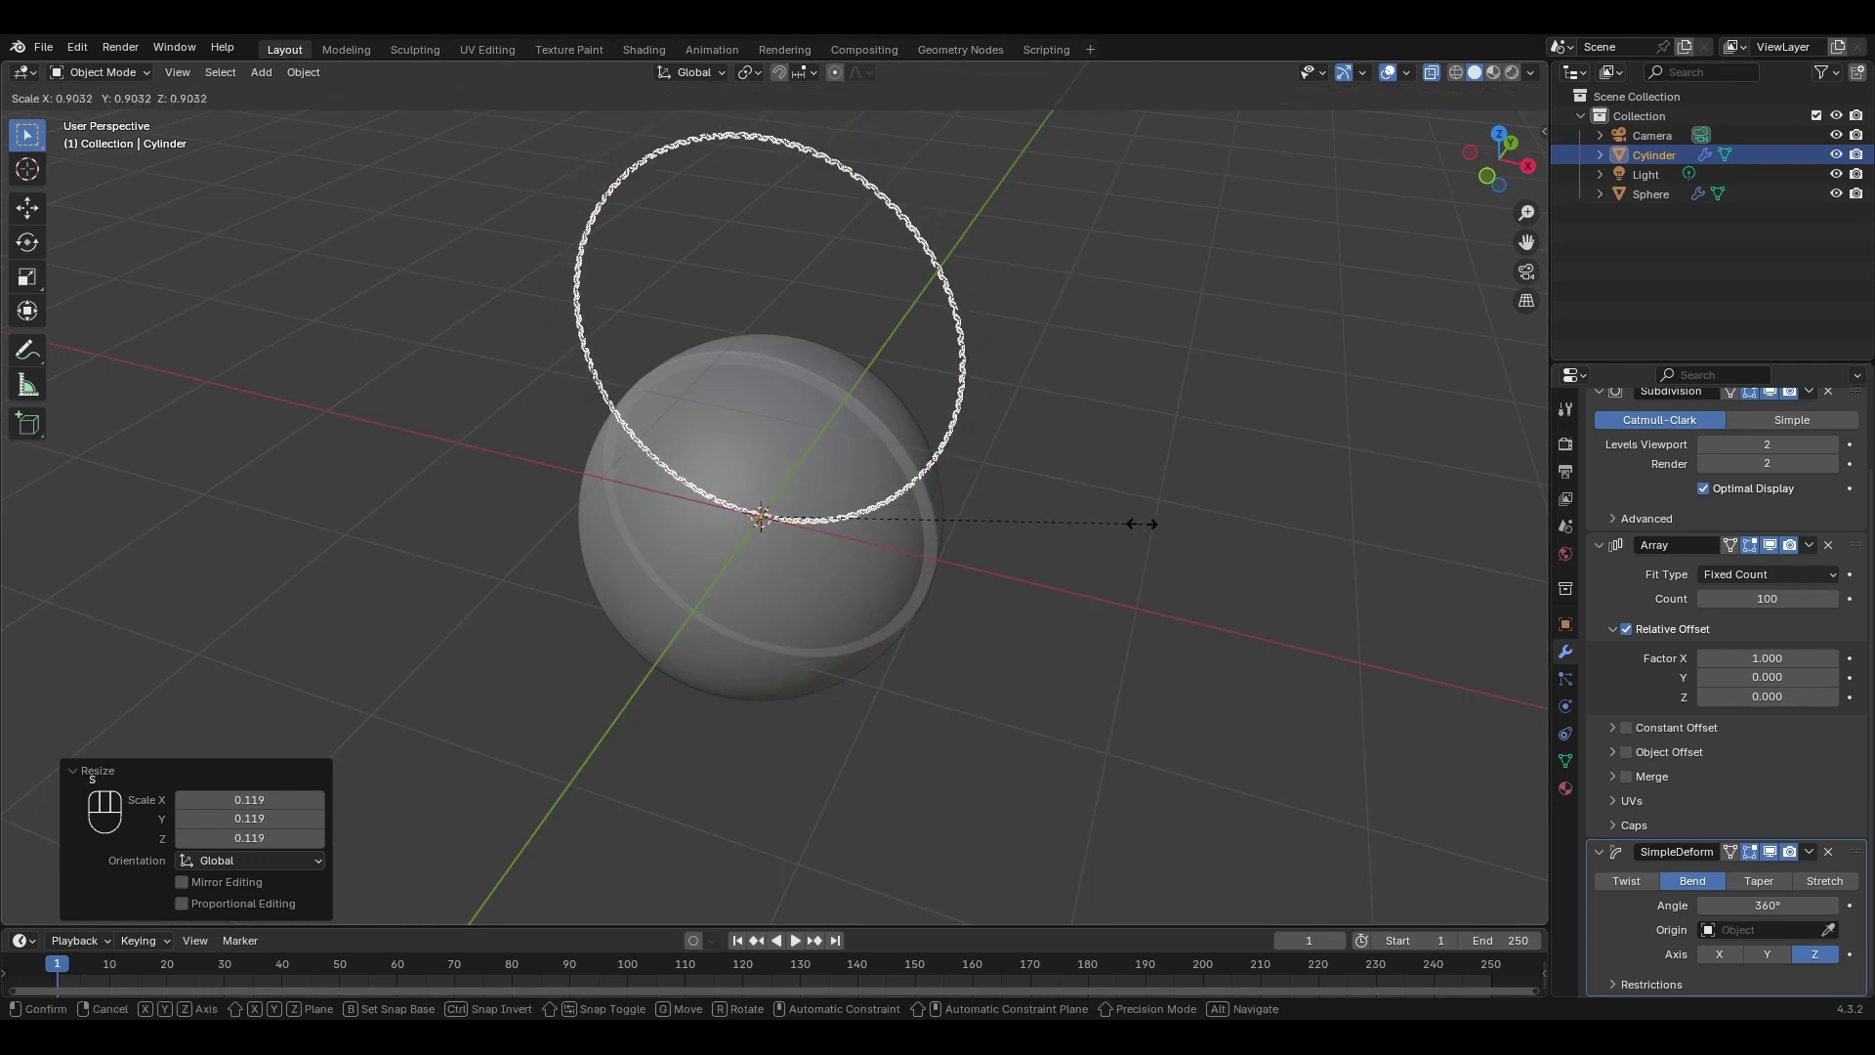
left_click(1146, 528)
middle_click(1100, 358)
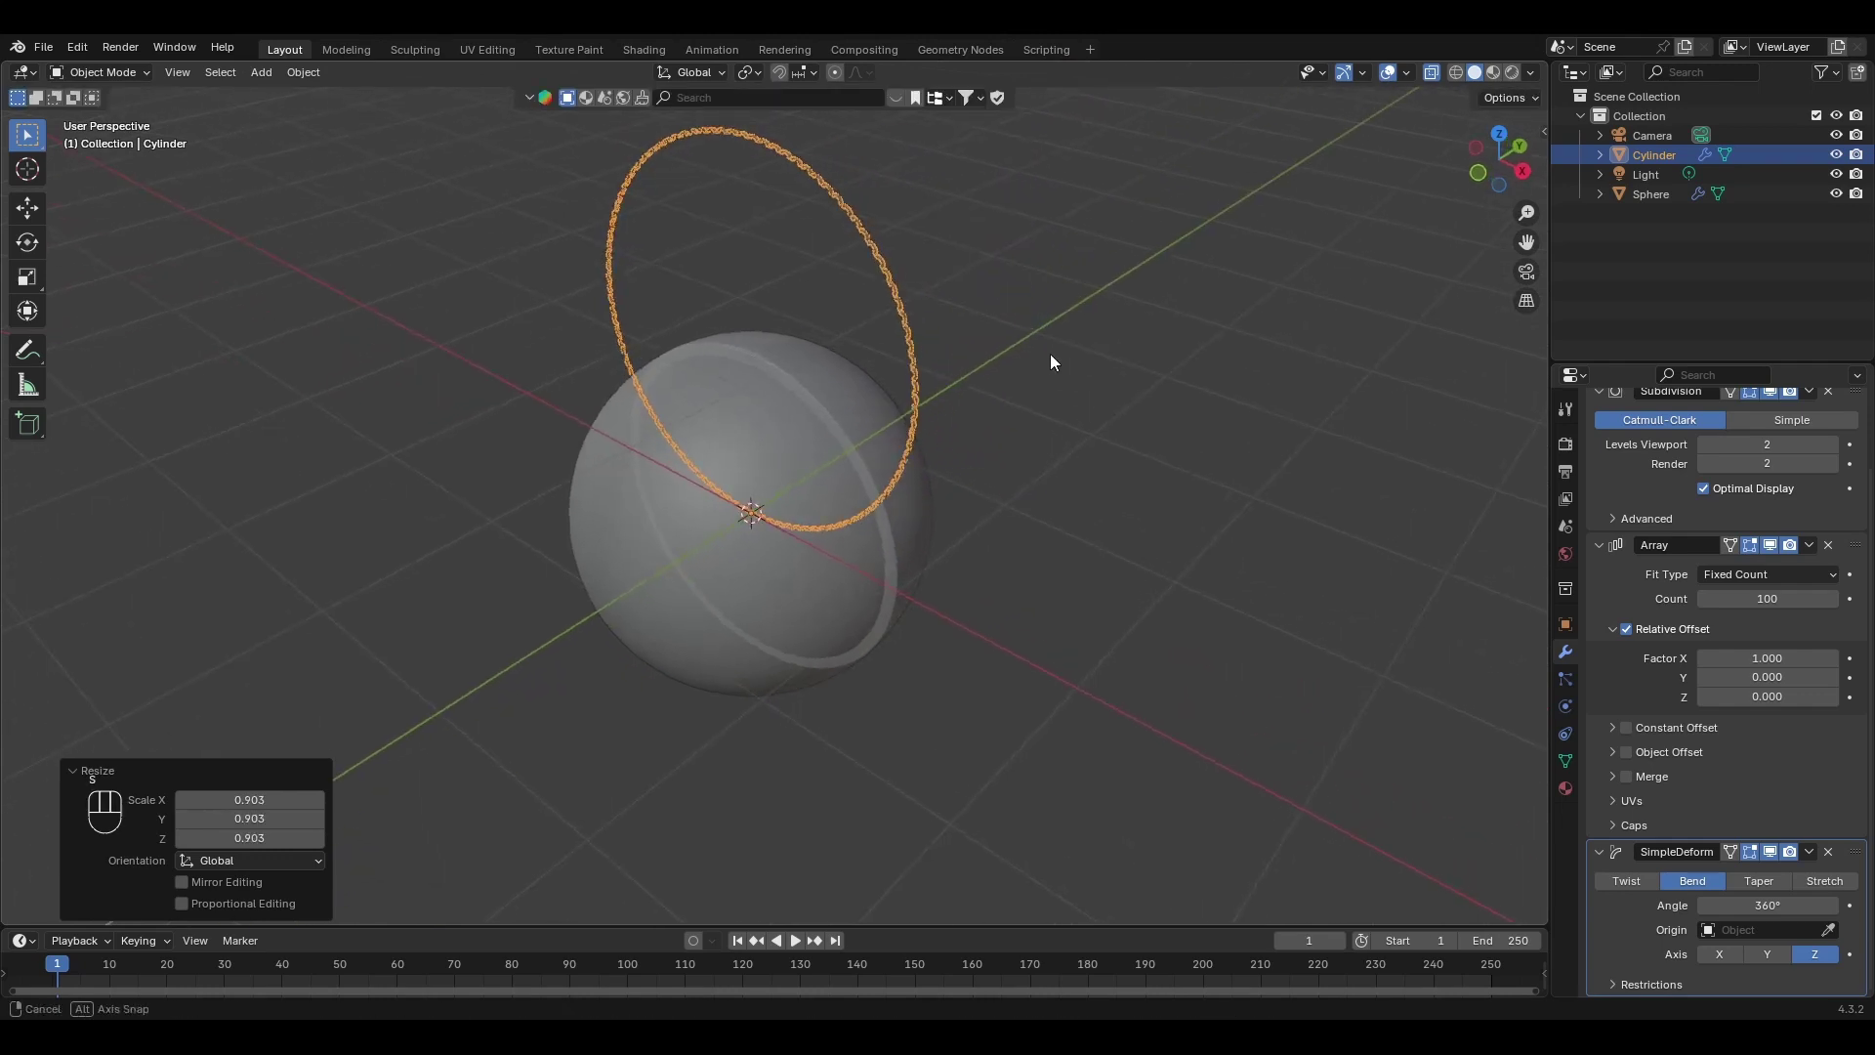
left_click(910, 329)
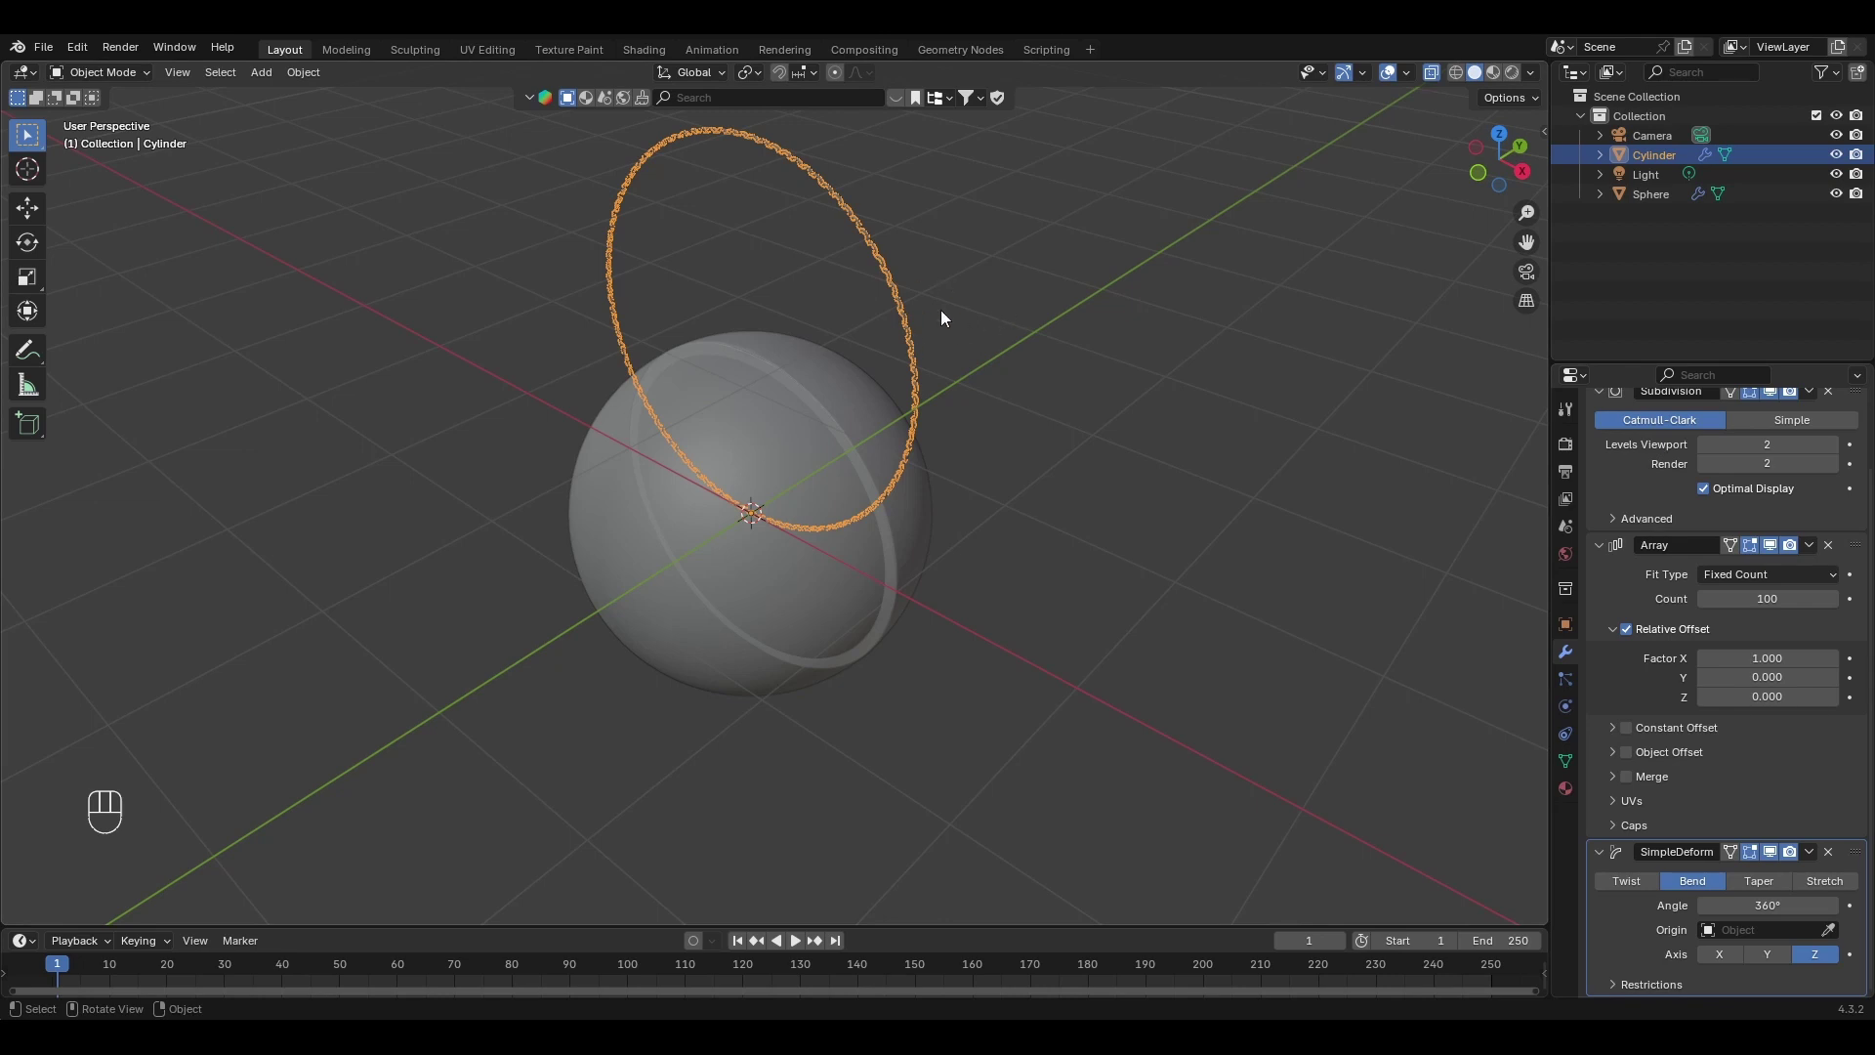
Duplicate the stitch ring offset along Y and reselect the original ring.
key("shift+d")
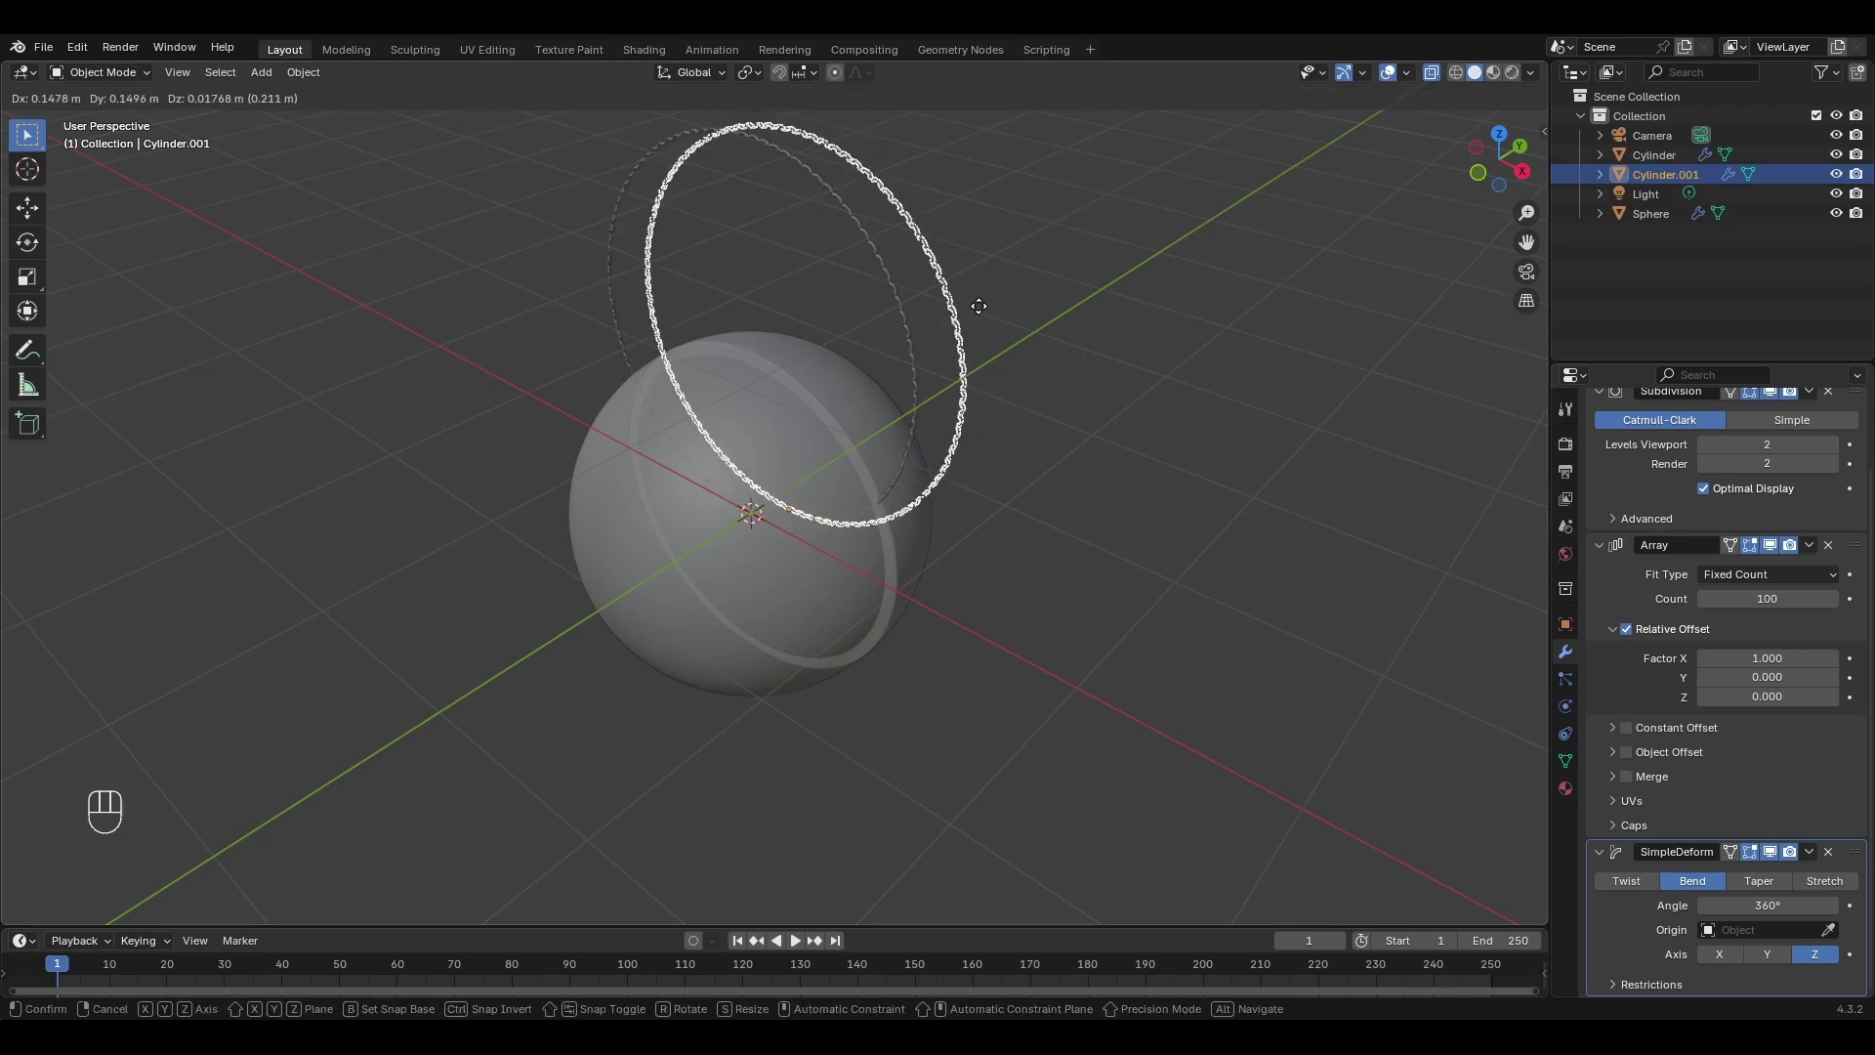
key("y")
left_click(1004, 301)
left_click(1082, 367)
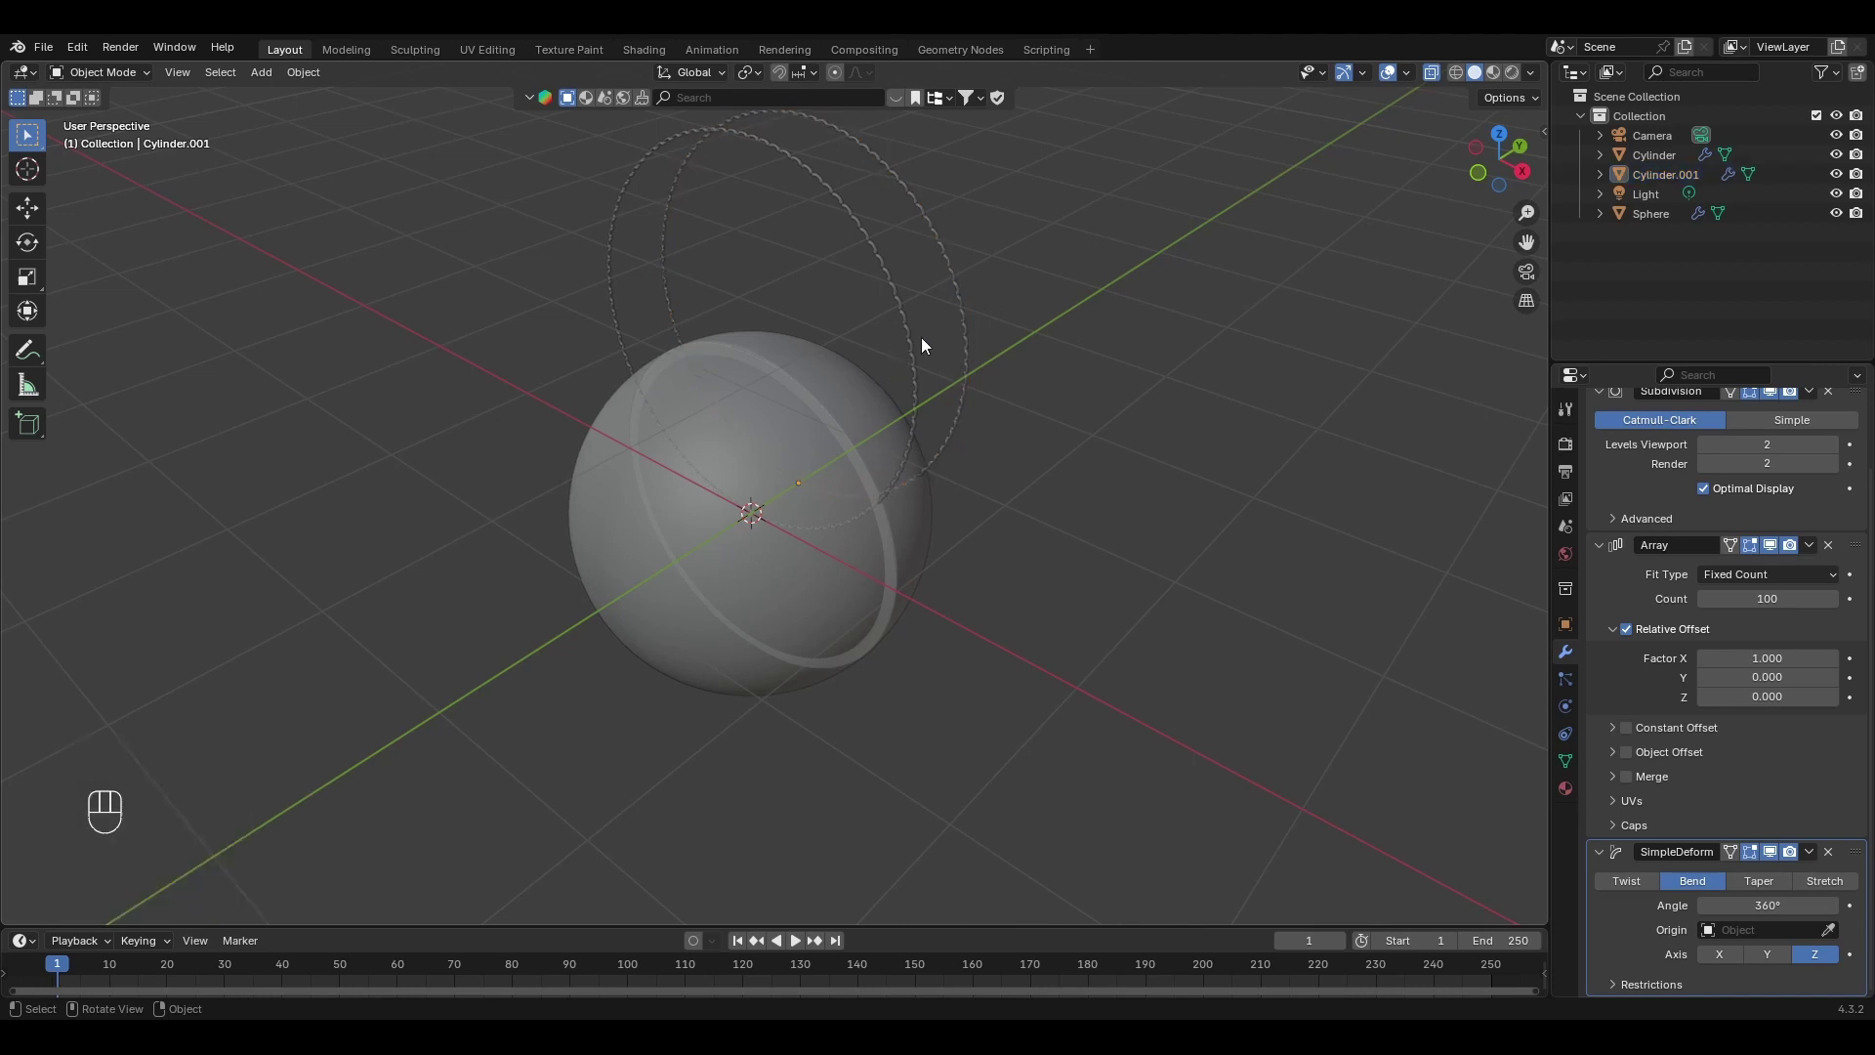
left_click(911, 334)
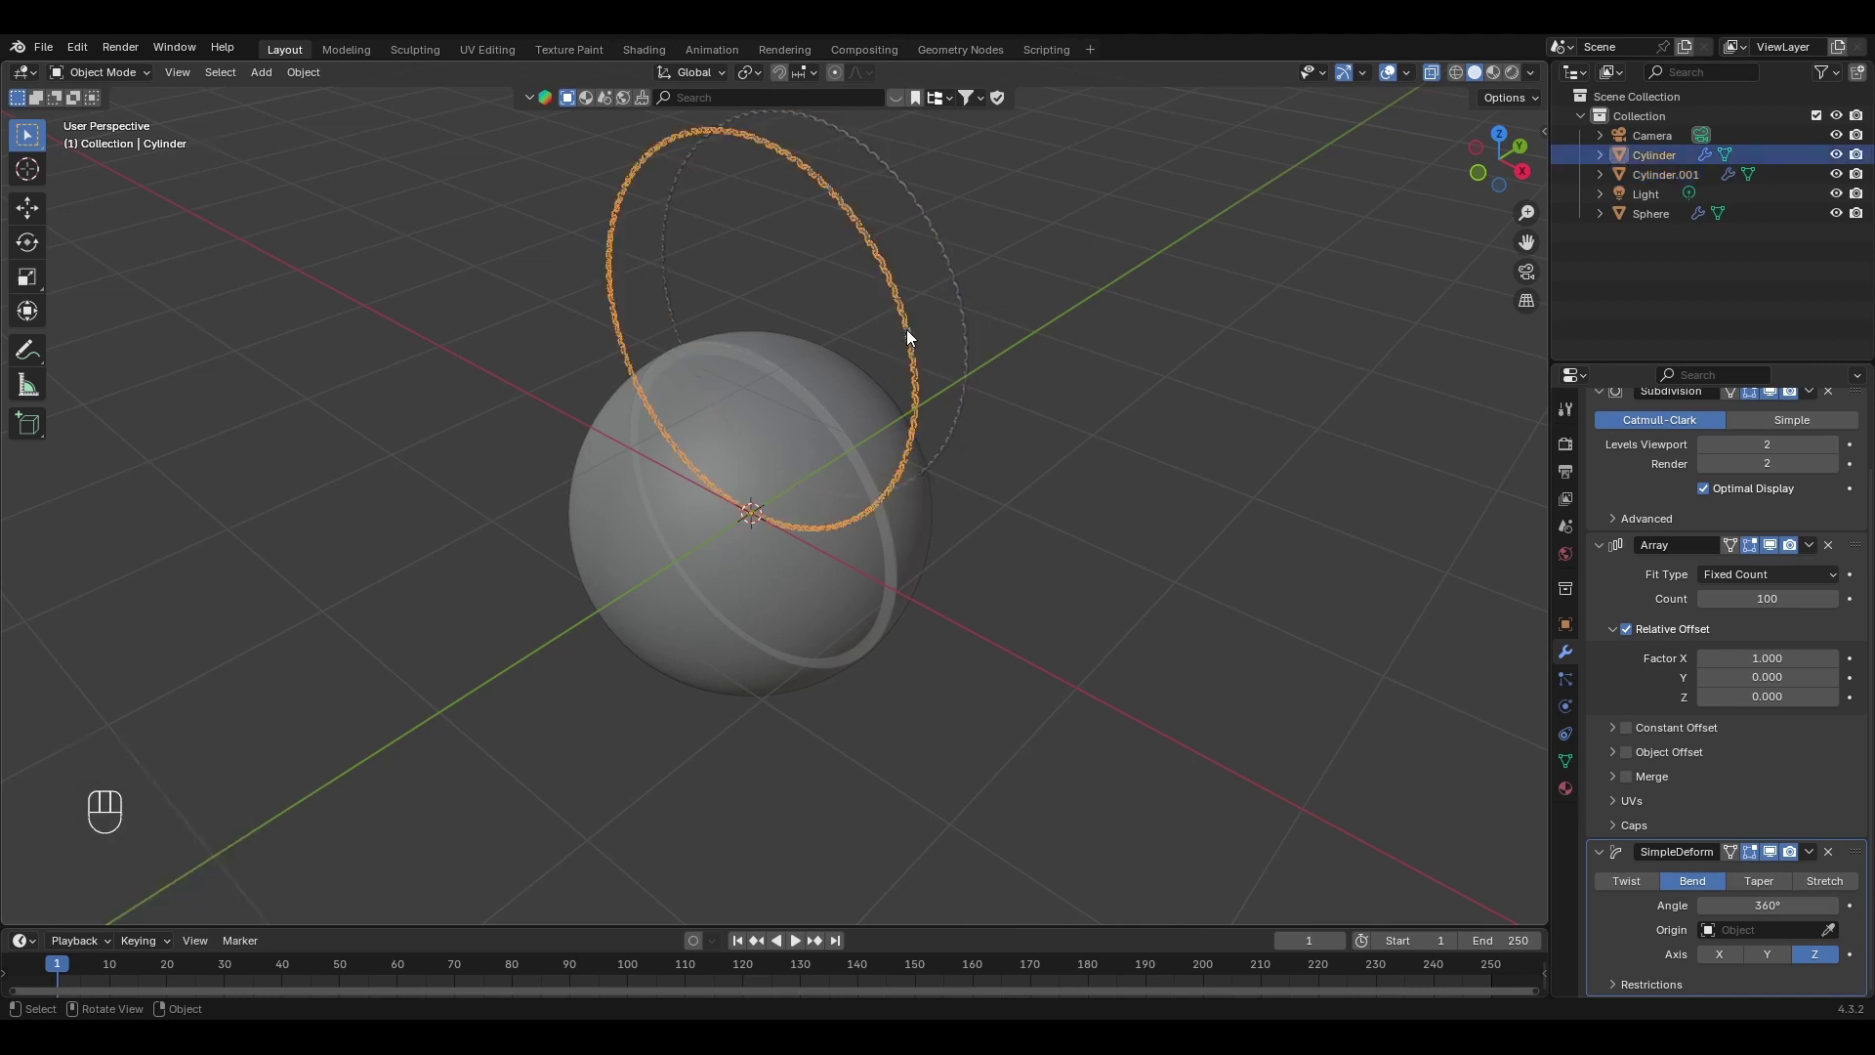
Apply the Array and Simple Deform modifiers to bake the original ring's geometry.
left_click_drag(1816, 551, 1732, 571)
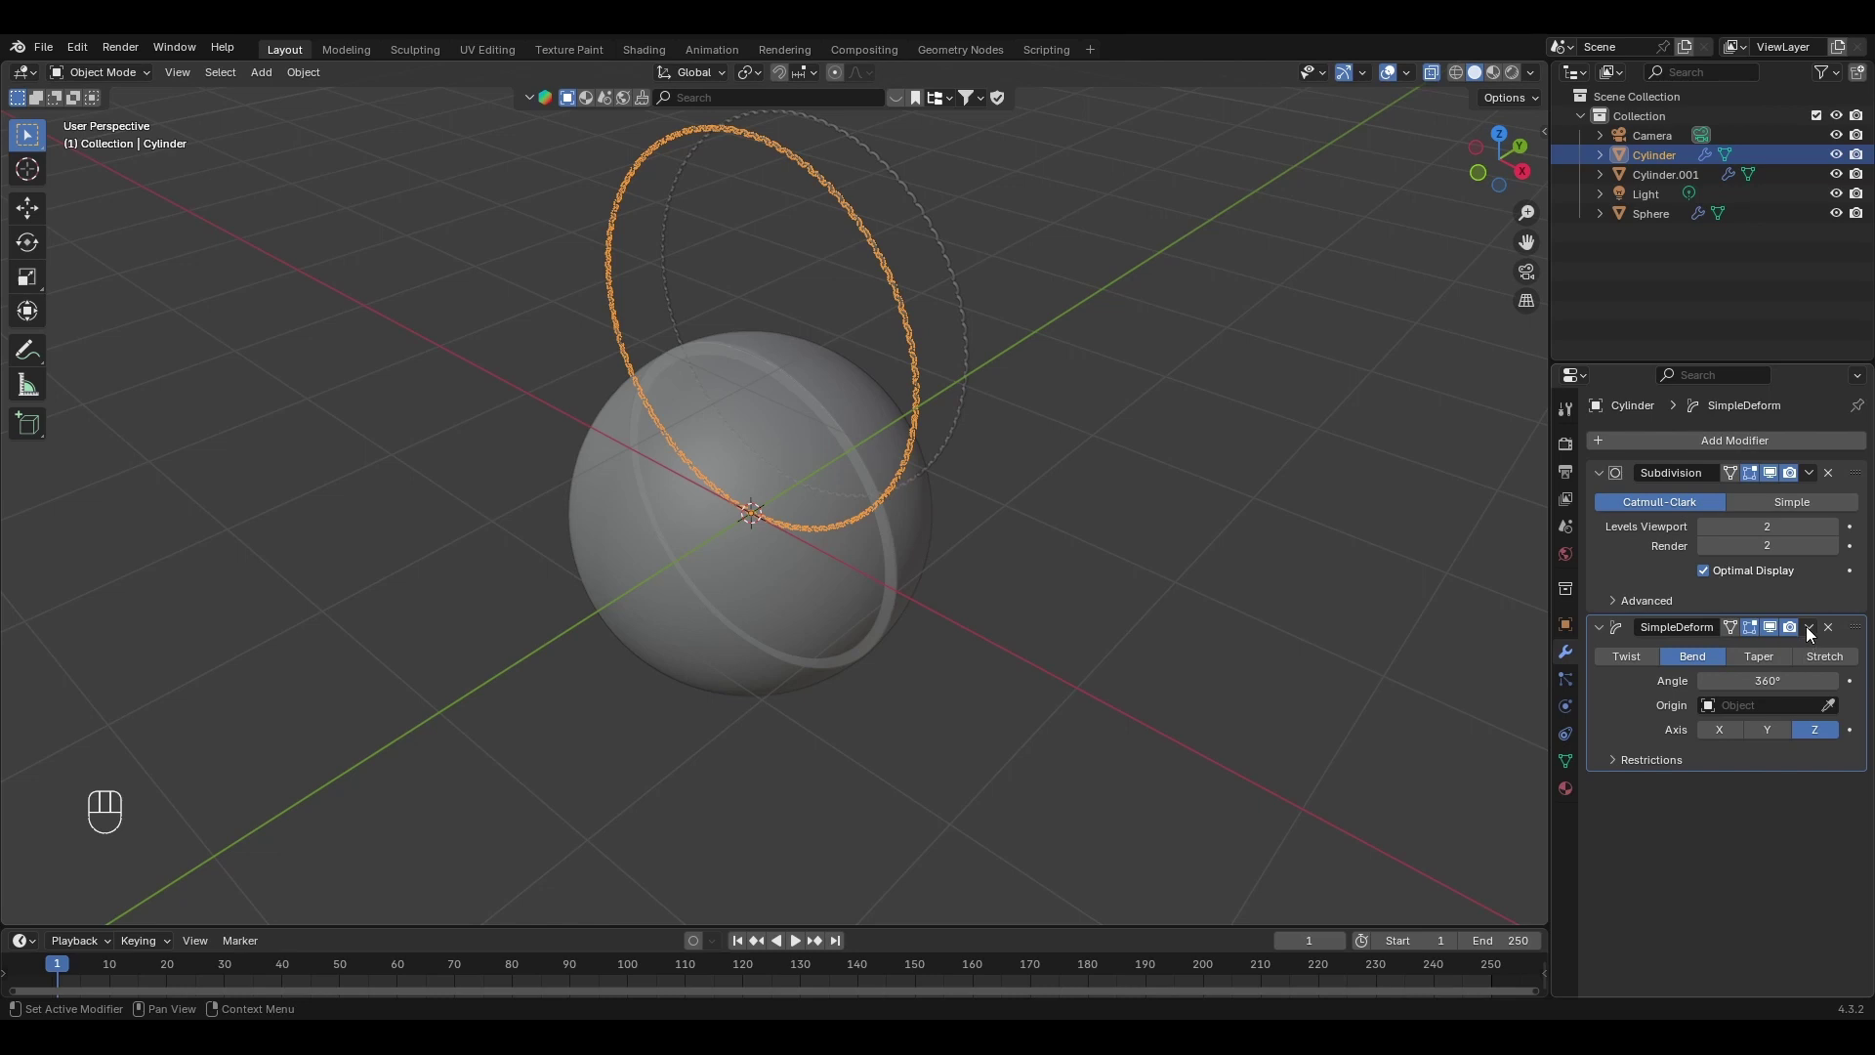
left_click_drag(1812, 630, 1751, 648)
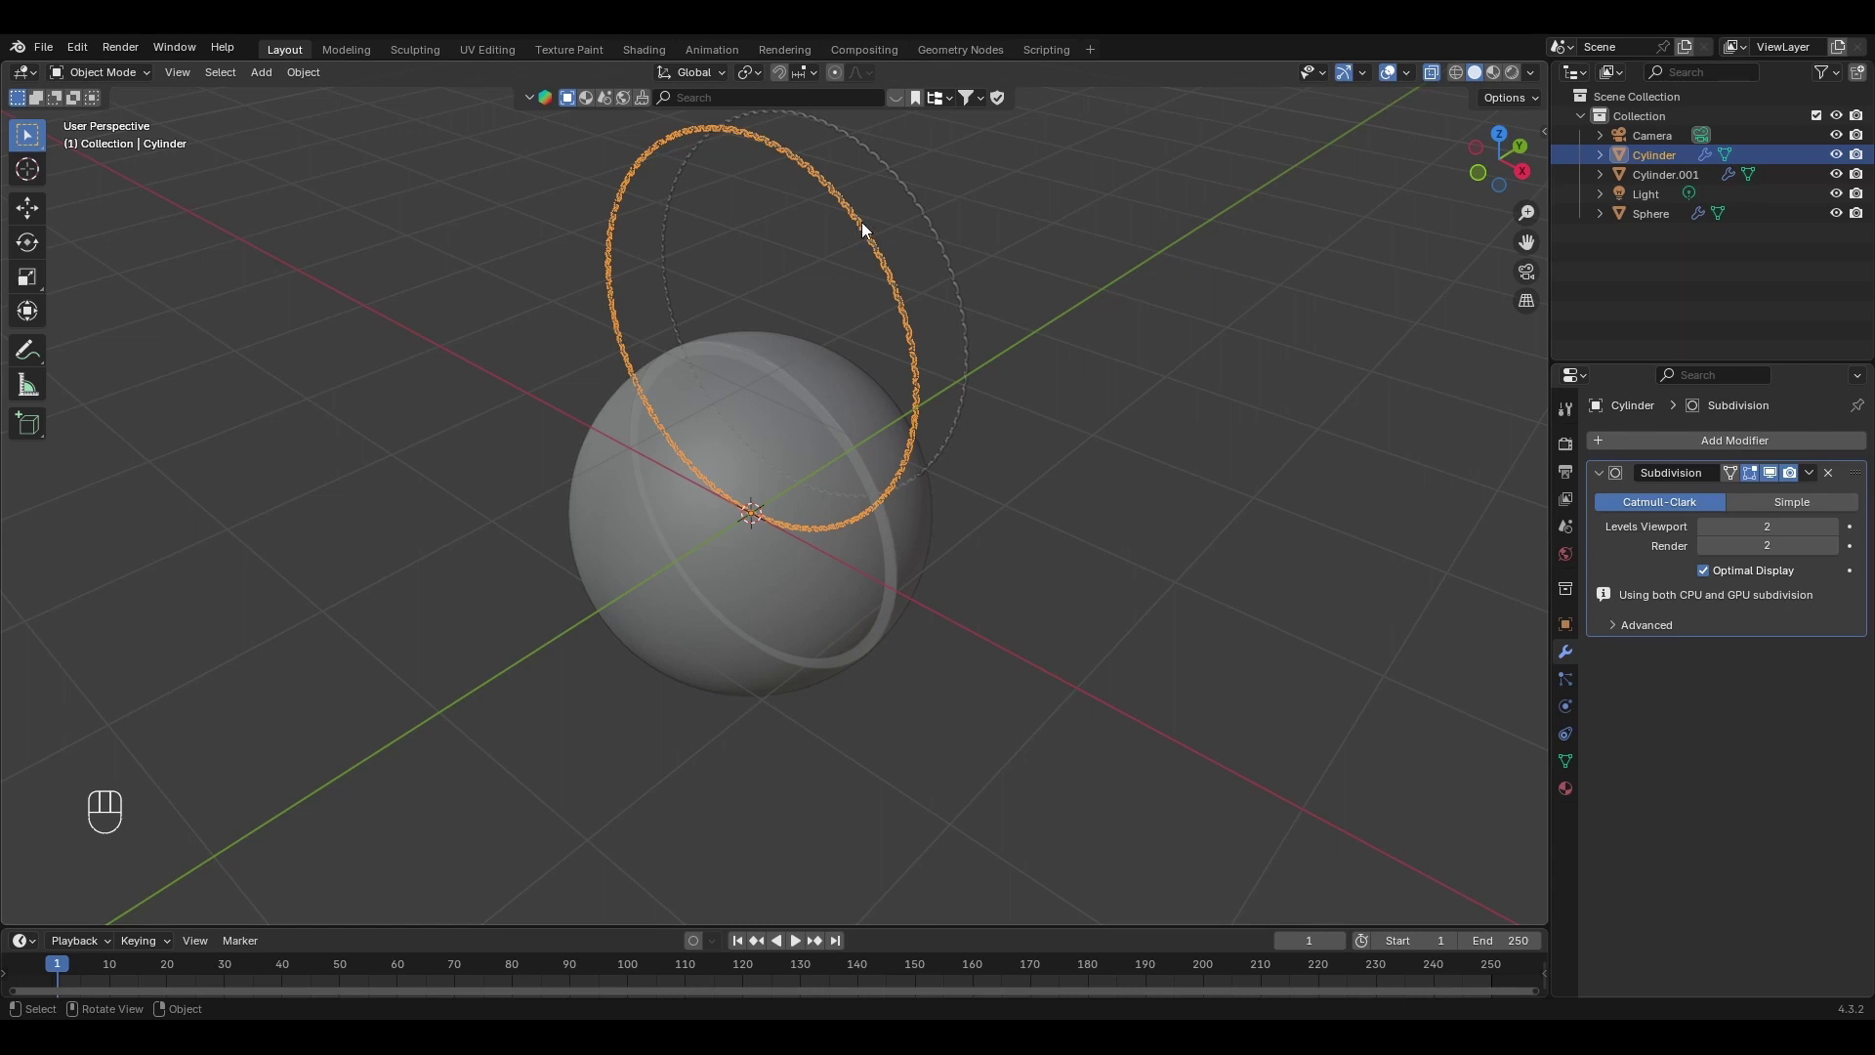
Centre the ring's geometry on the sphere and move it along Y from a side view.
left_click(864, 226)
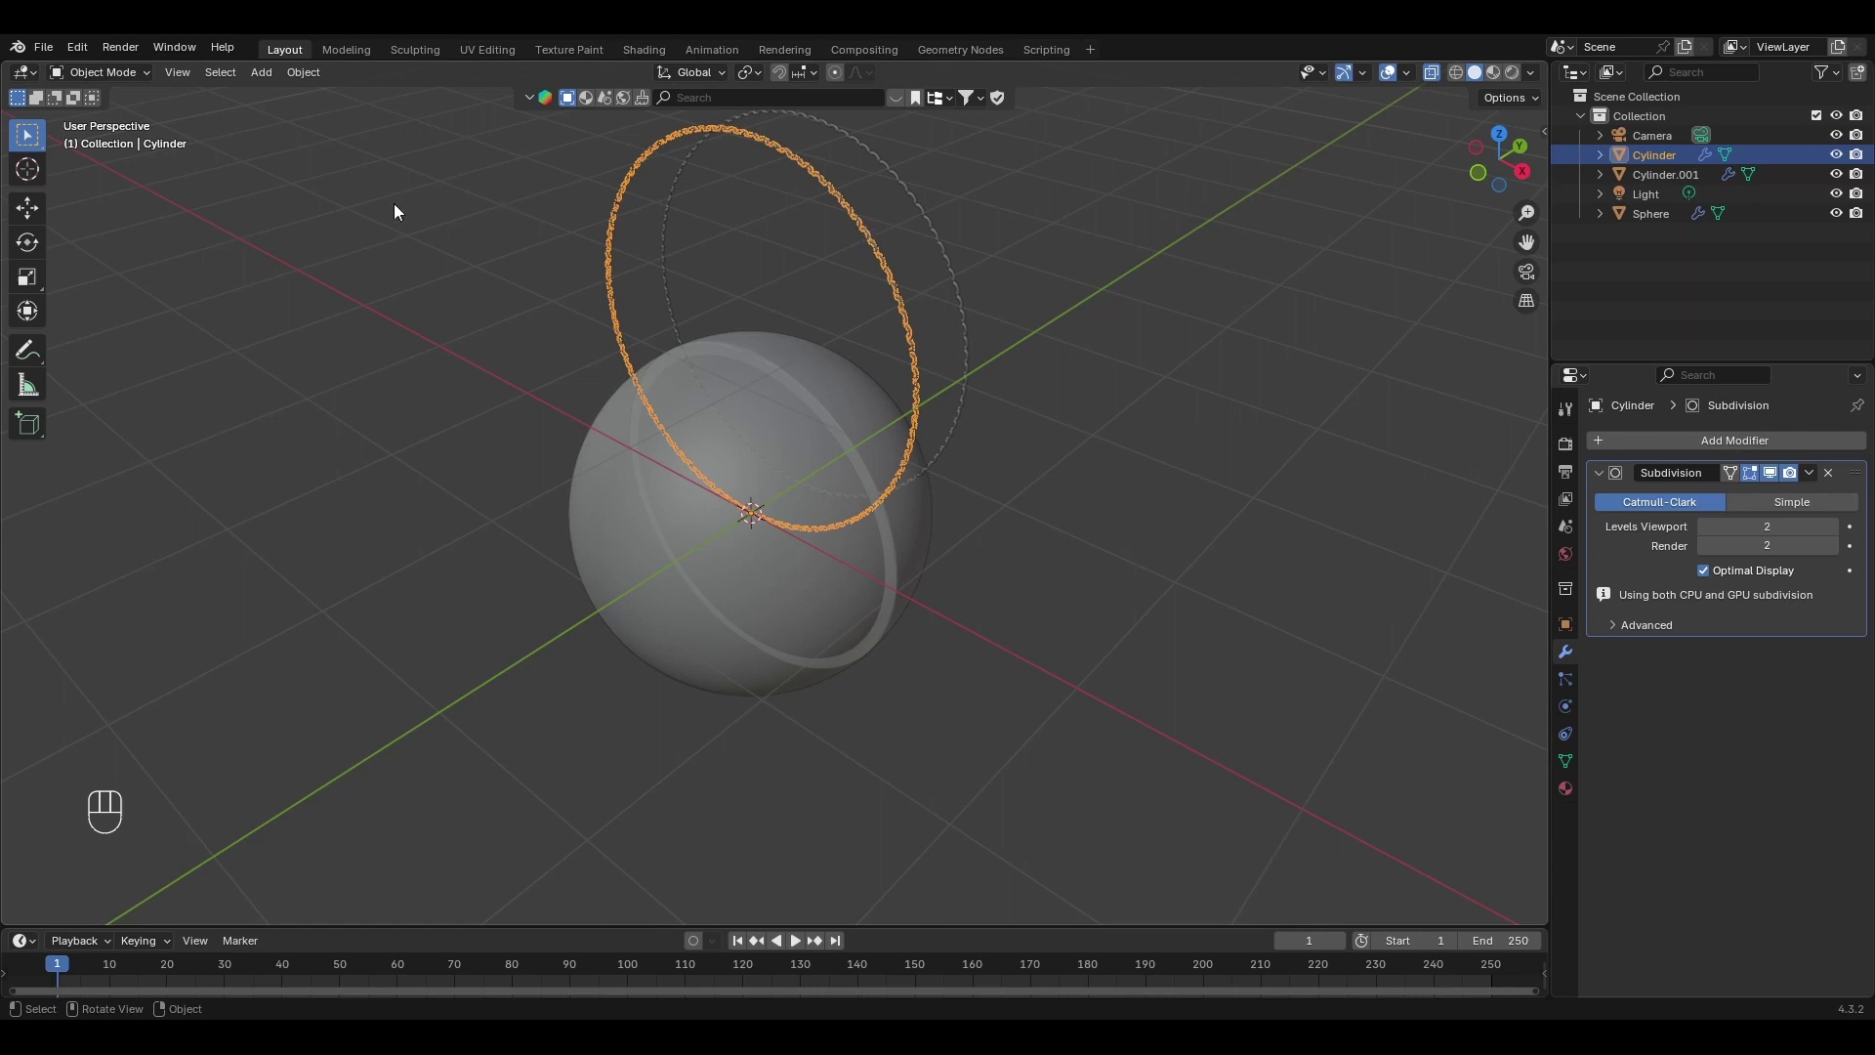
left_click_drag(299, 71, 513, 125)
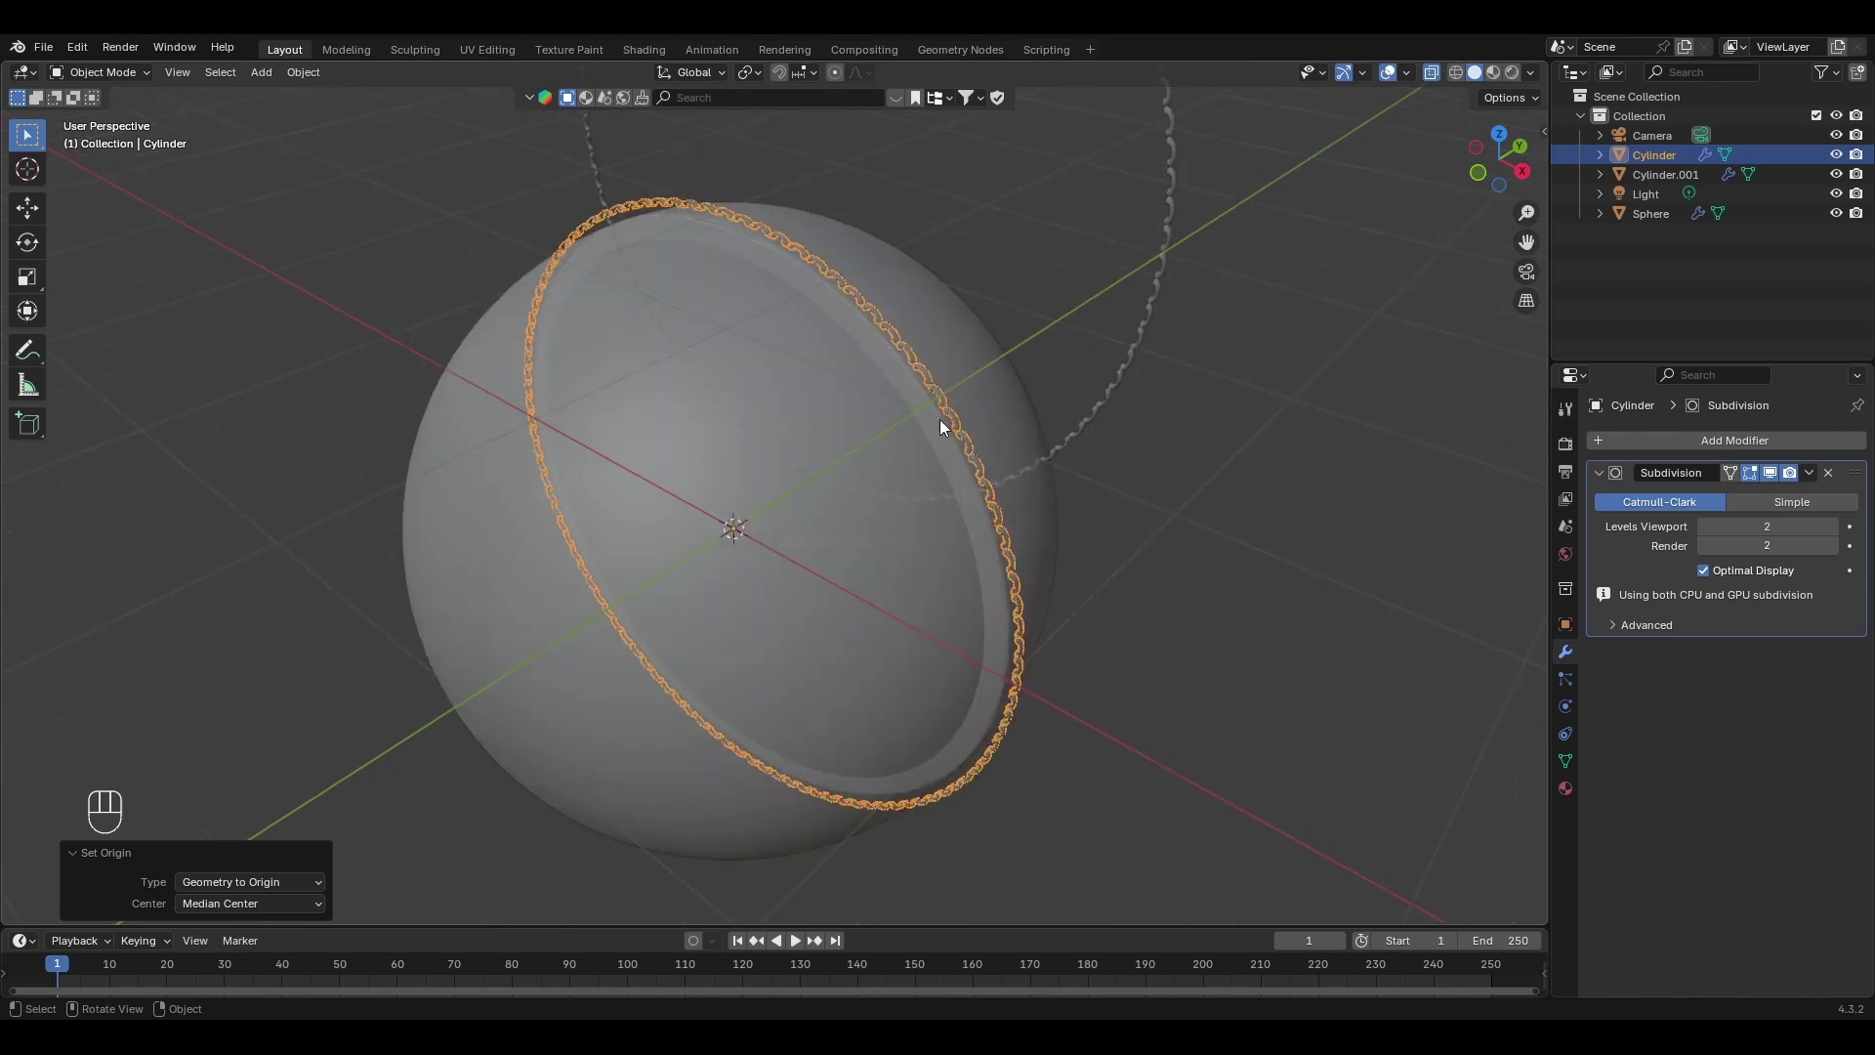
left_click(1524, 171)
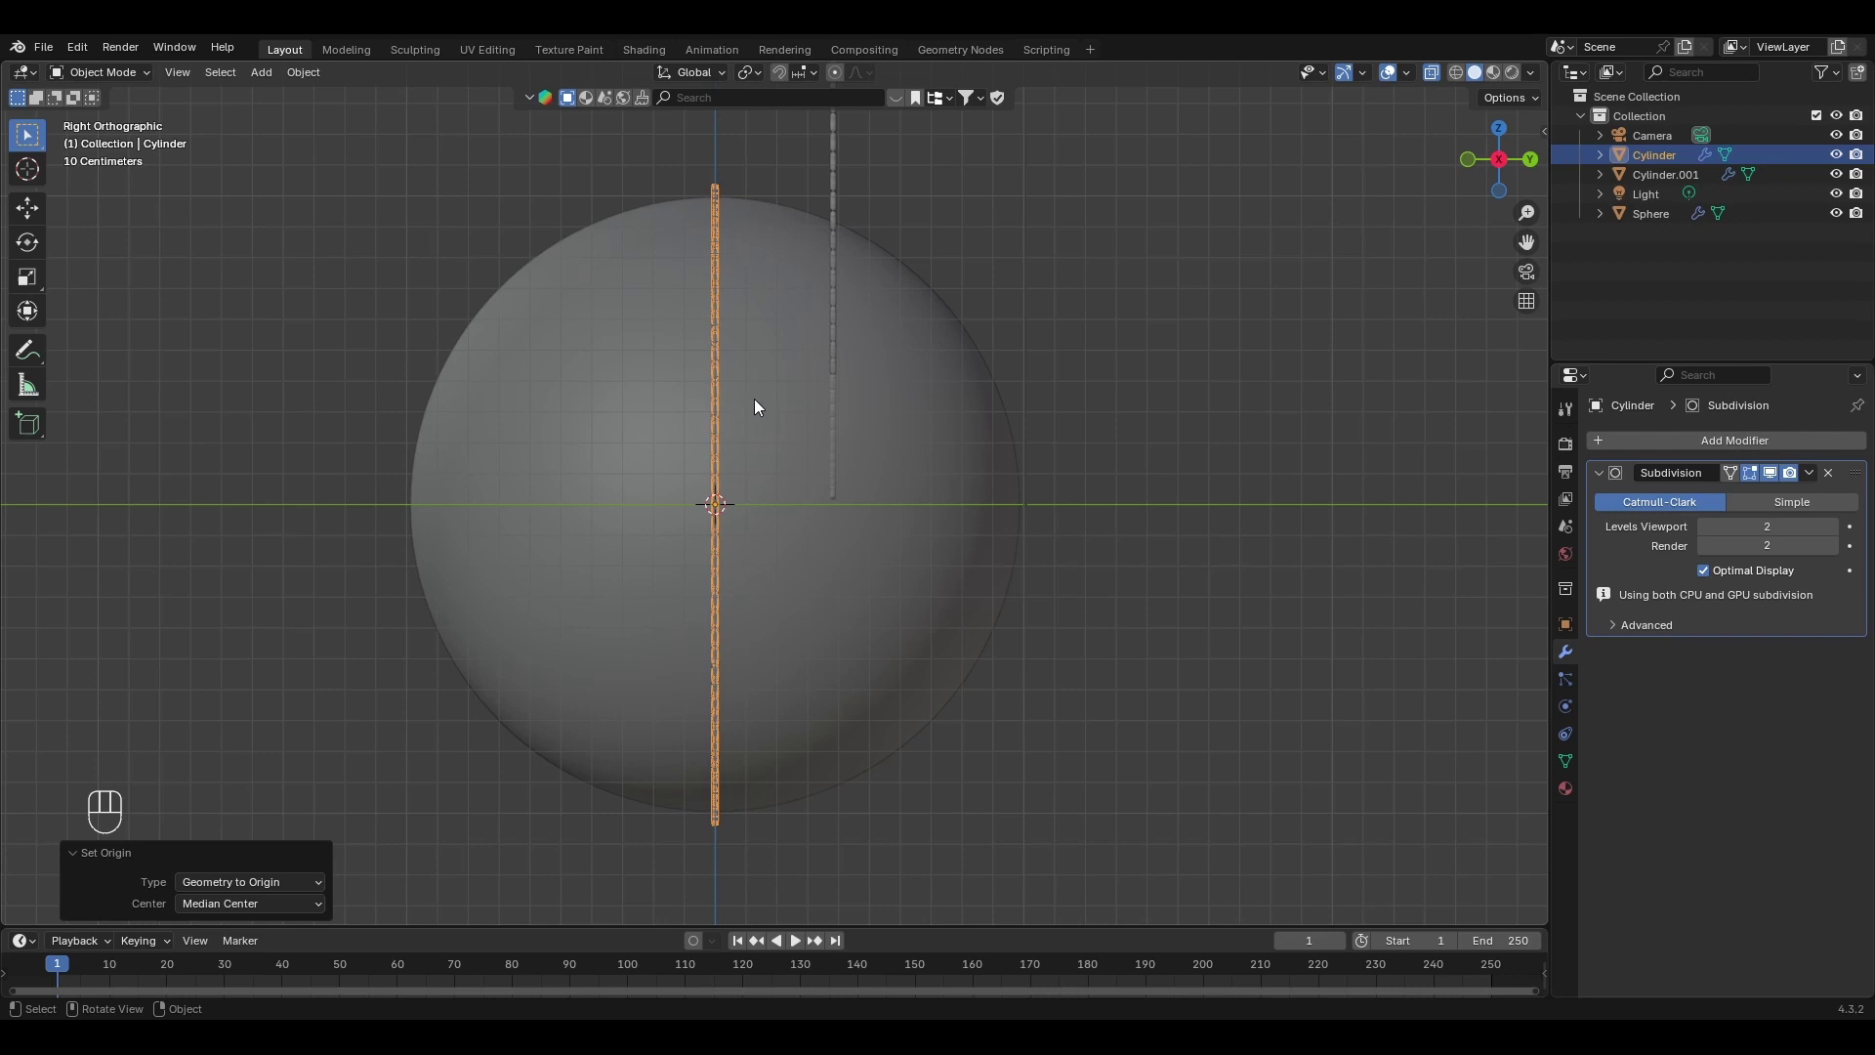
key("g")
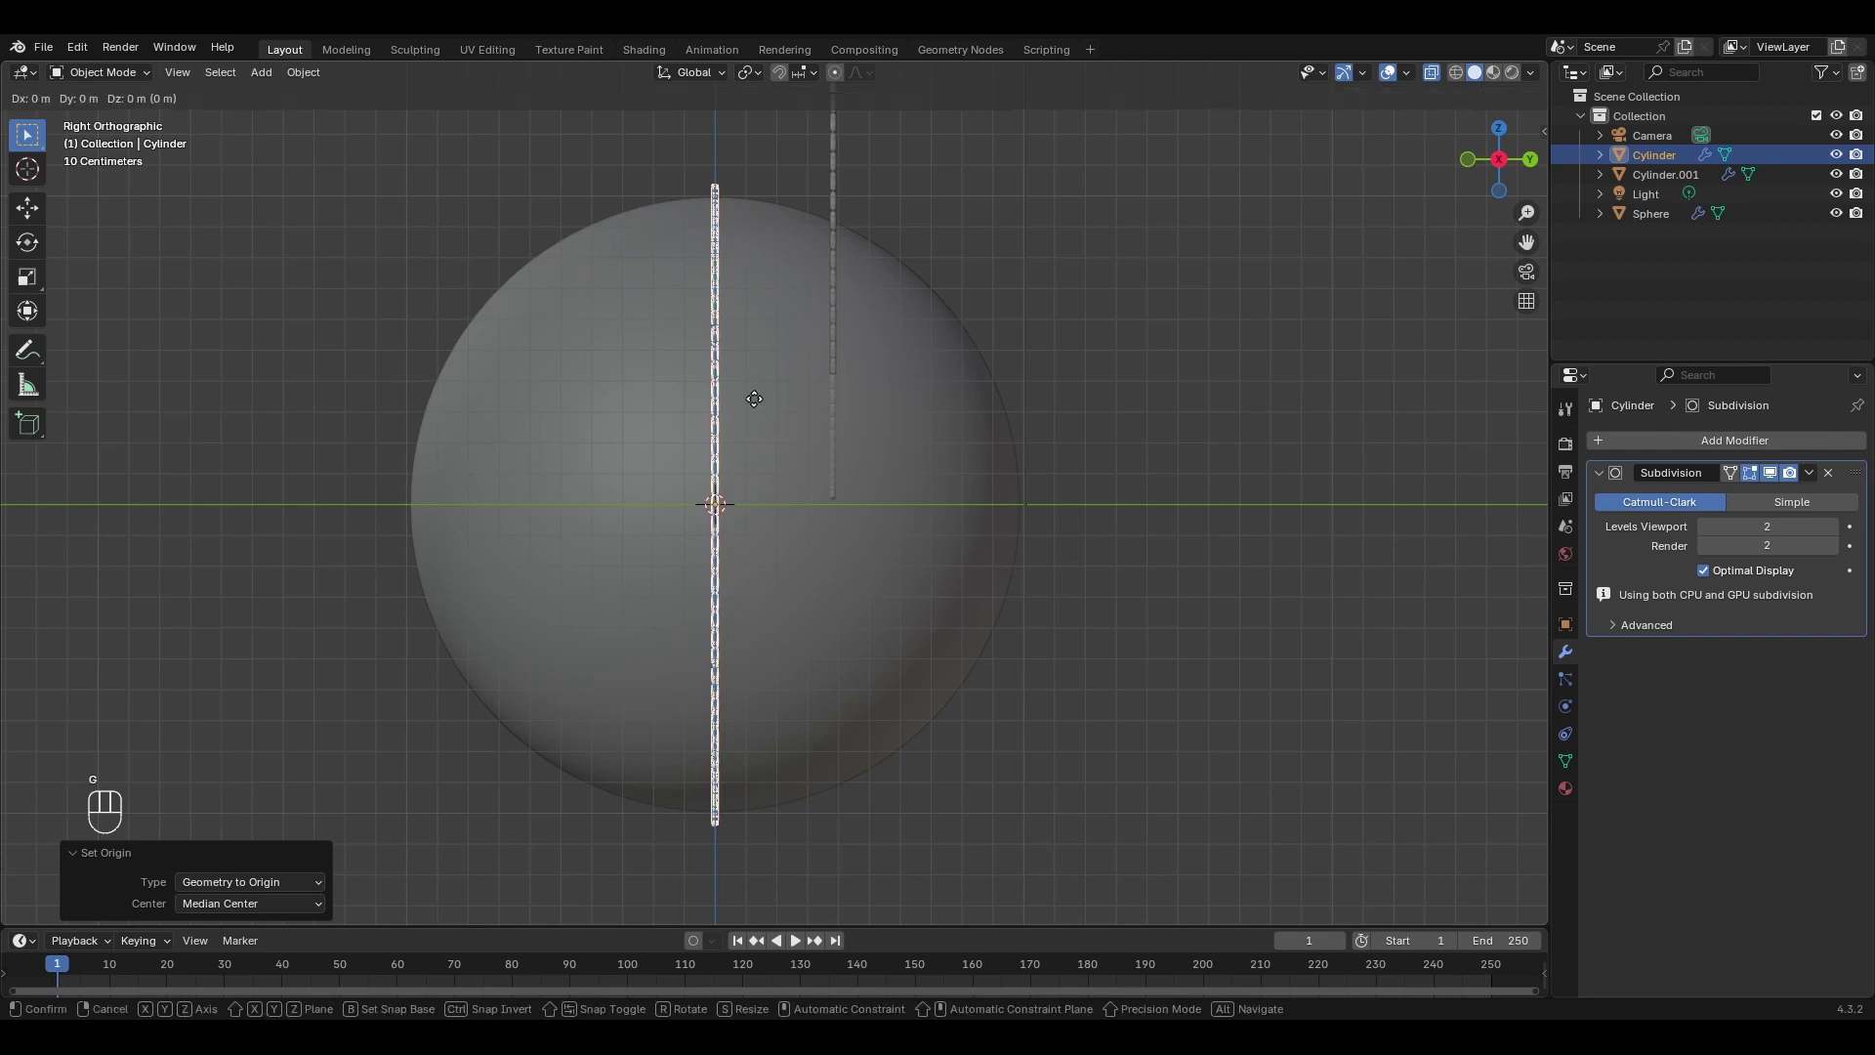
key("y")
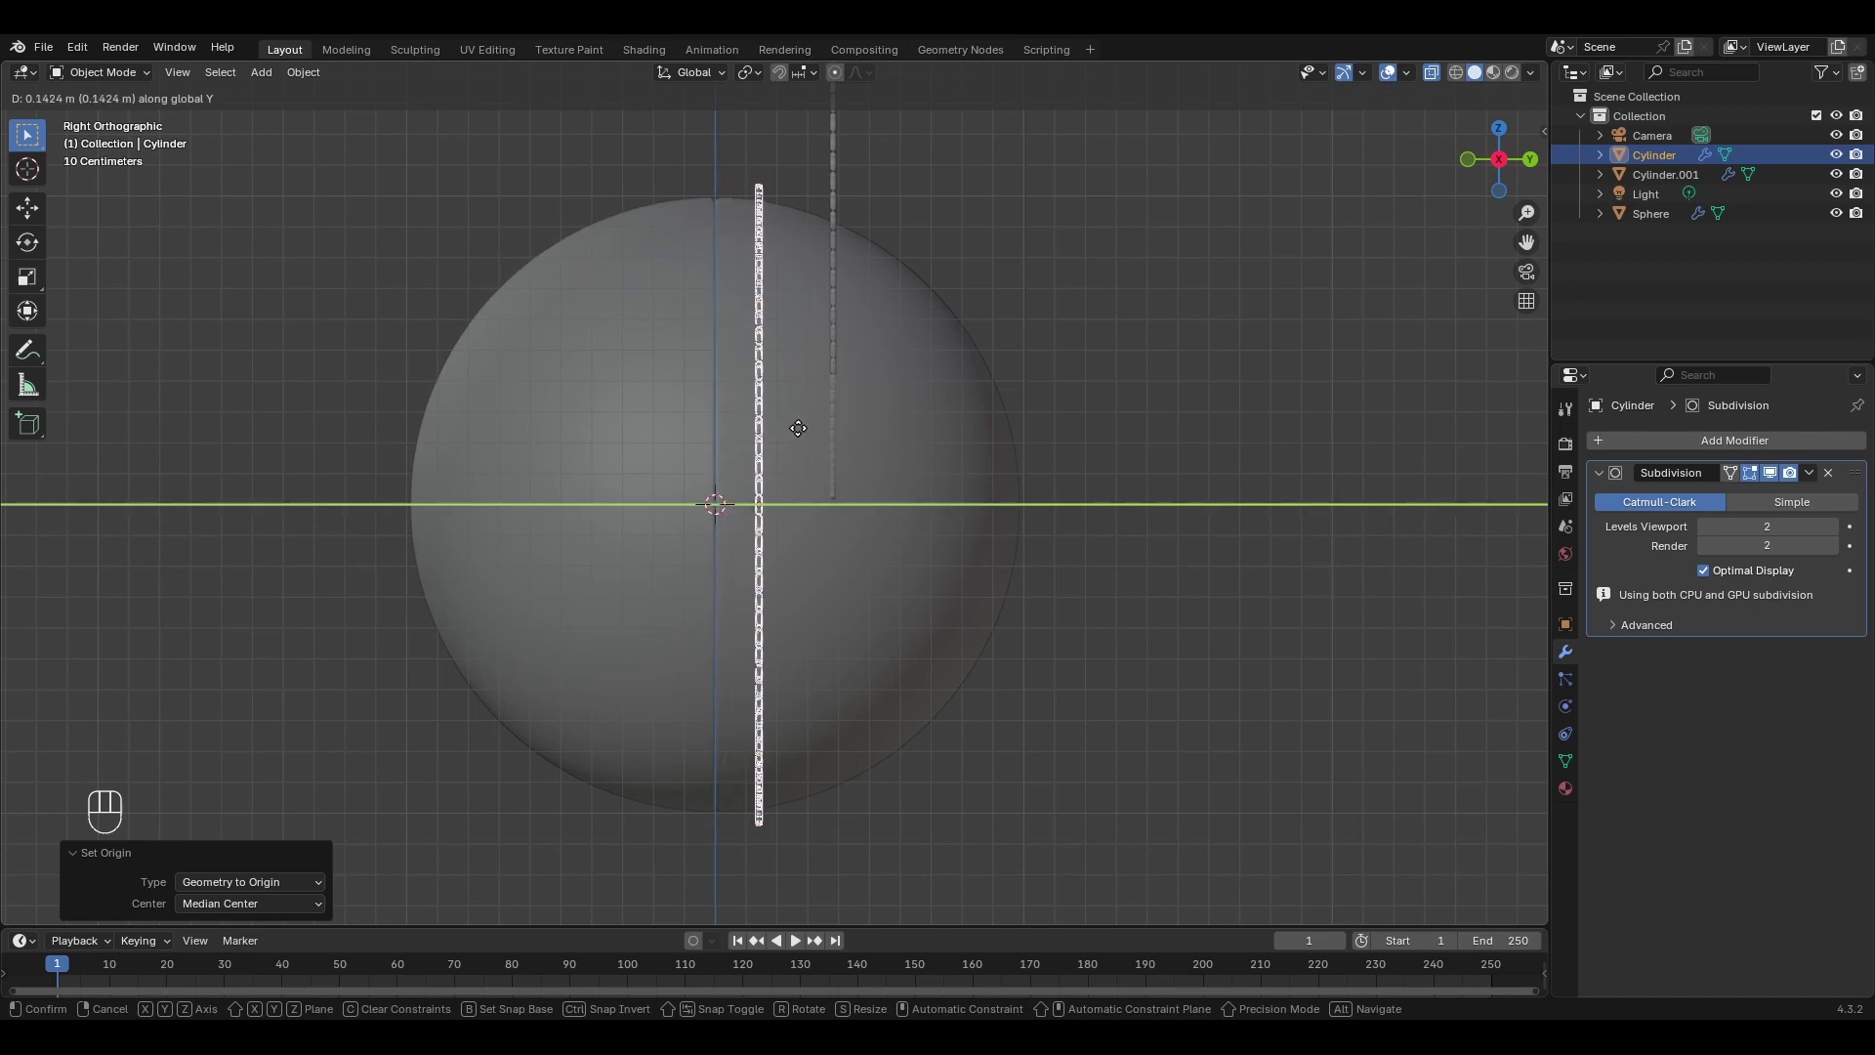
From back orthographic view, scale the seam ring toward about 0.94 to hug the sphere.
left_click(803, 433)
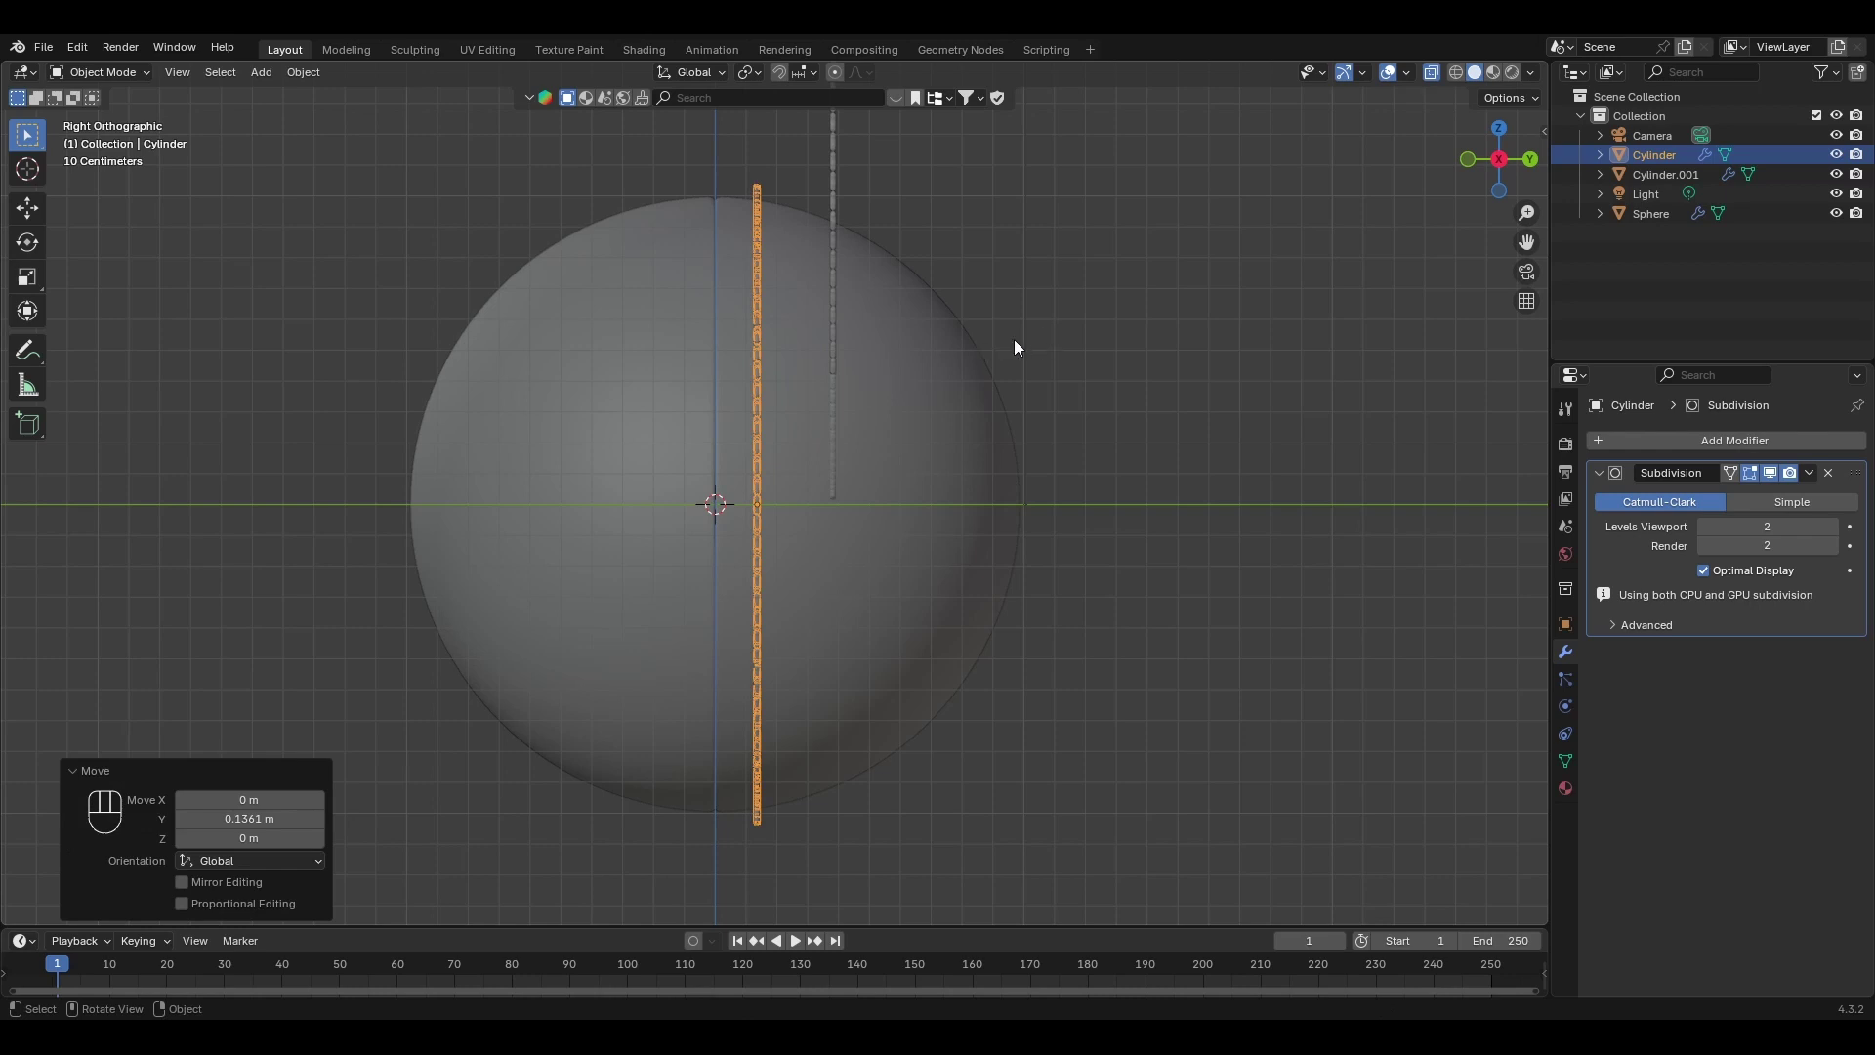
left_click(1021, 343)
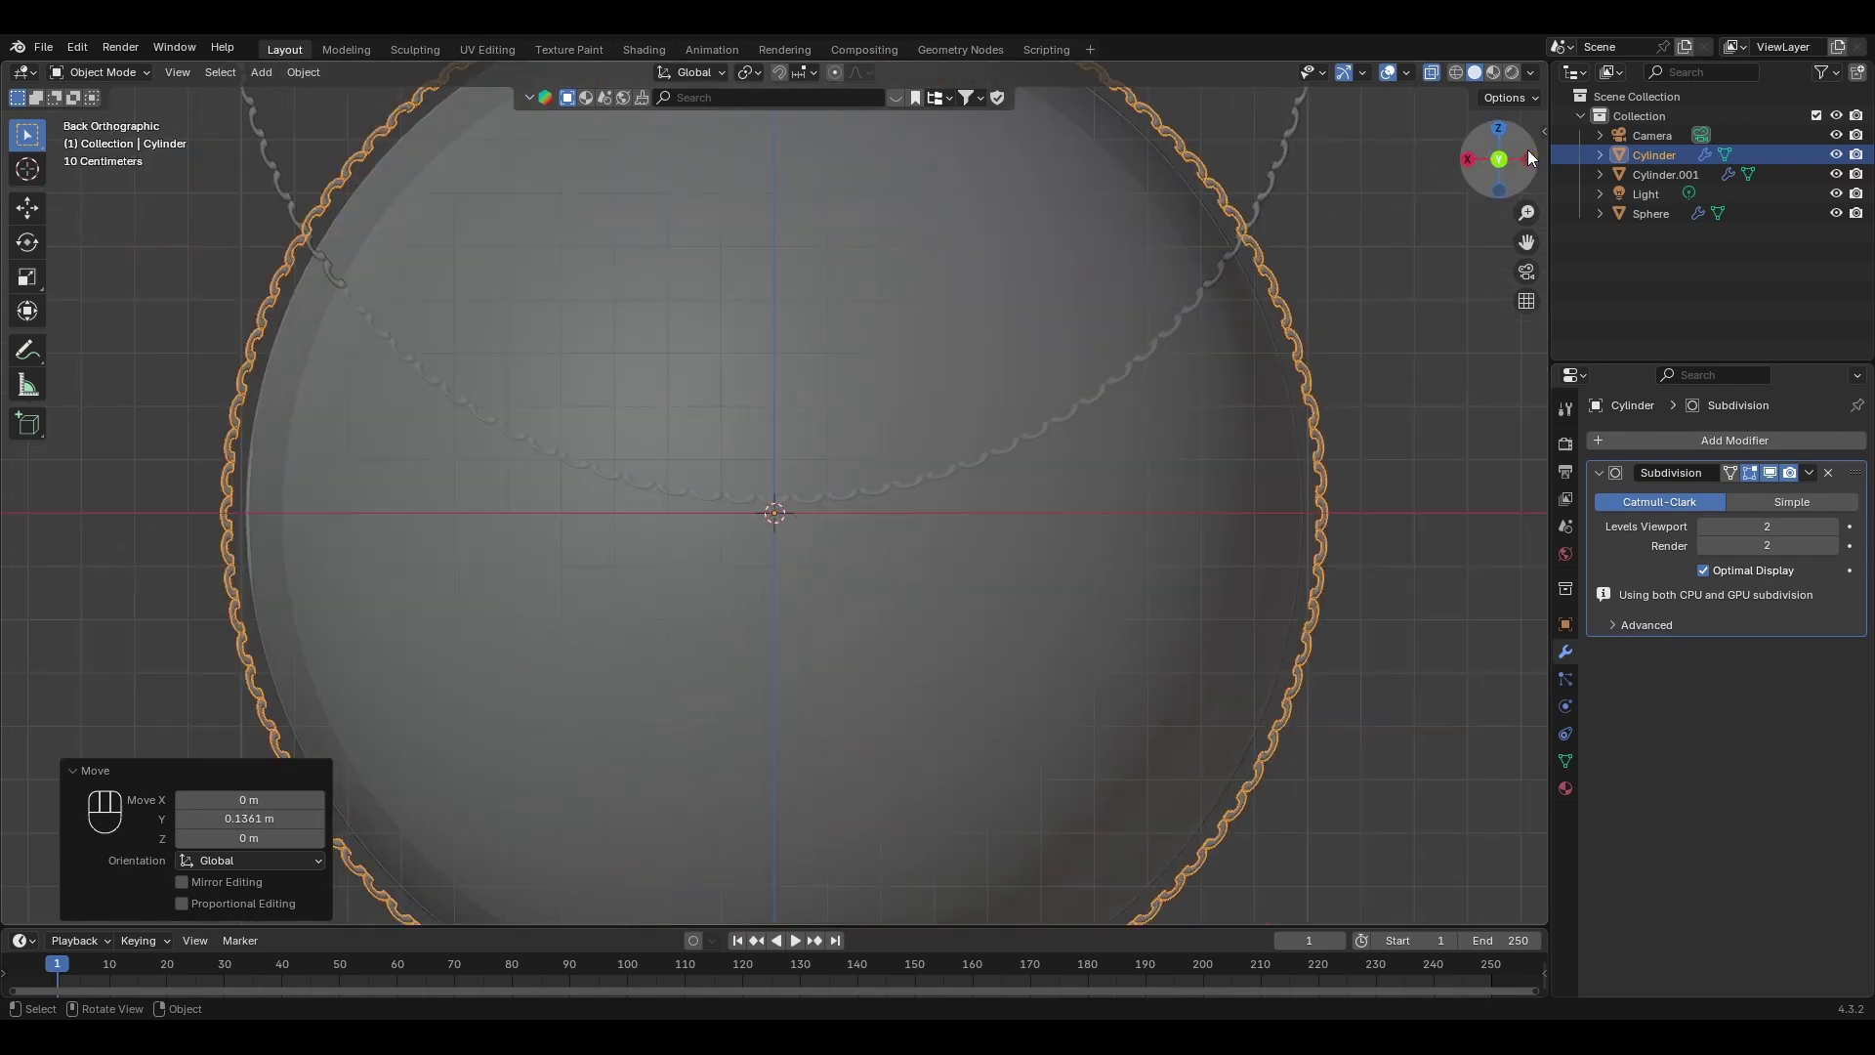
key("s")
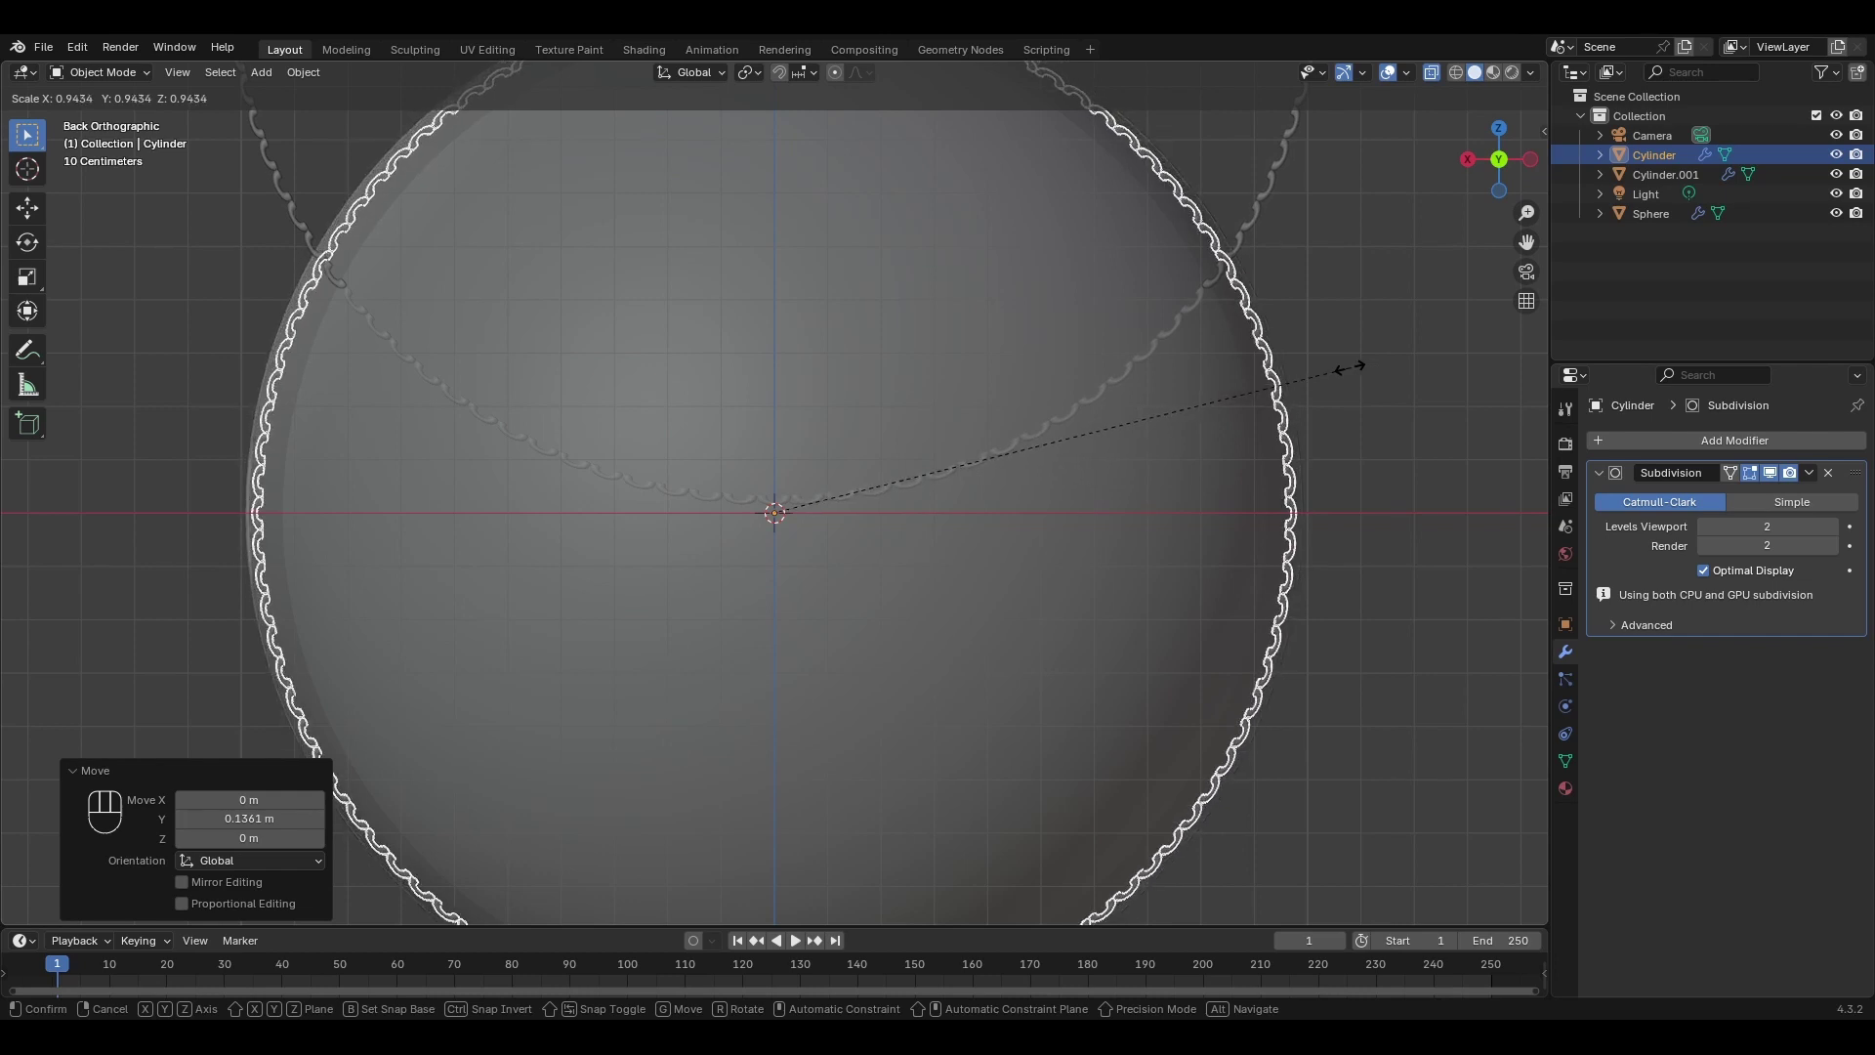
Confirm the ring's size, then select the second floating stitch ring Cylinder.001.
left_click(1364, 382)
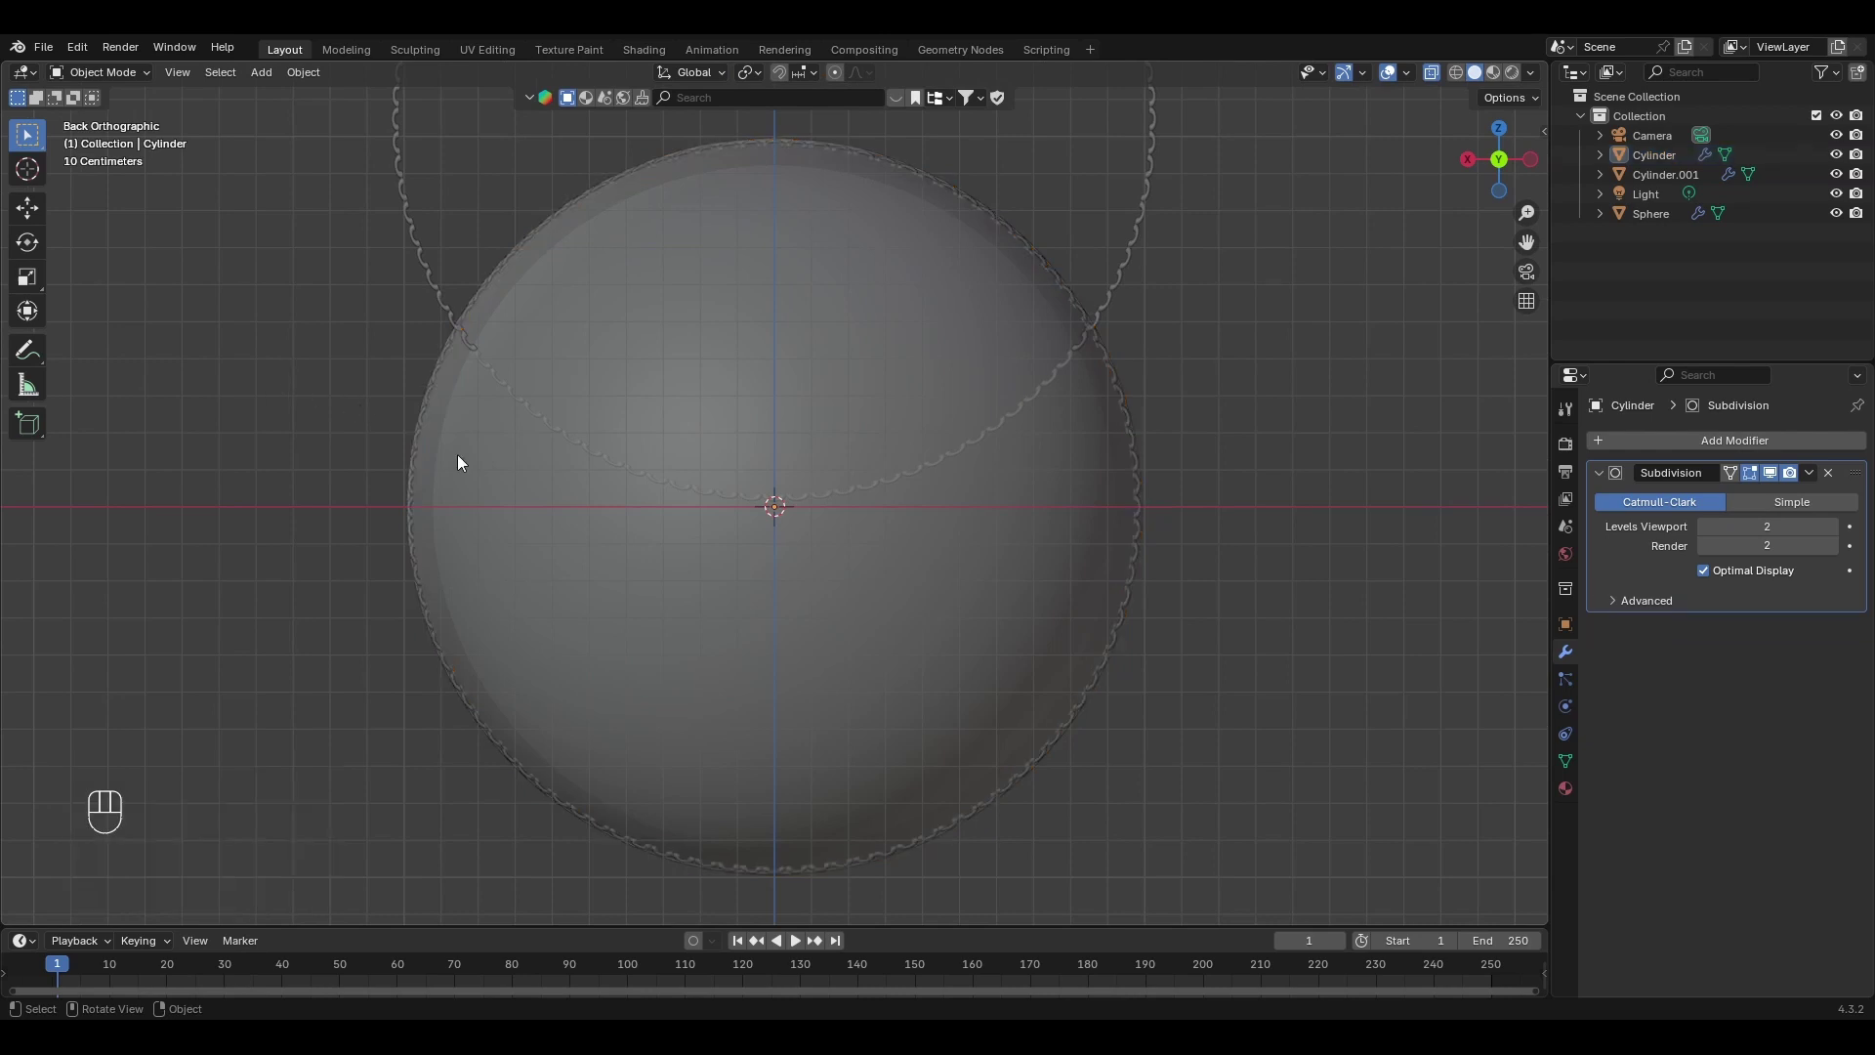
middle_click(293, 420)
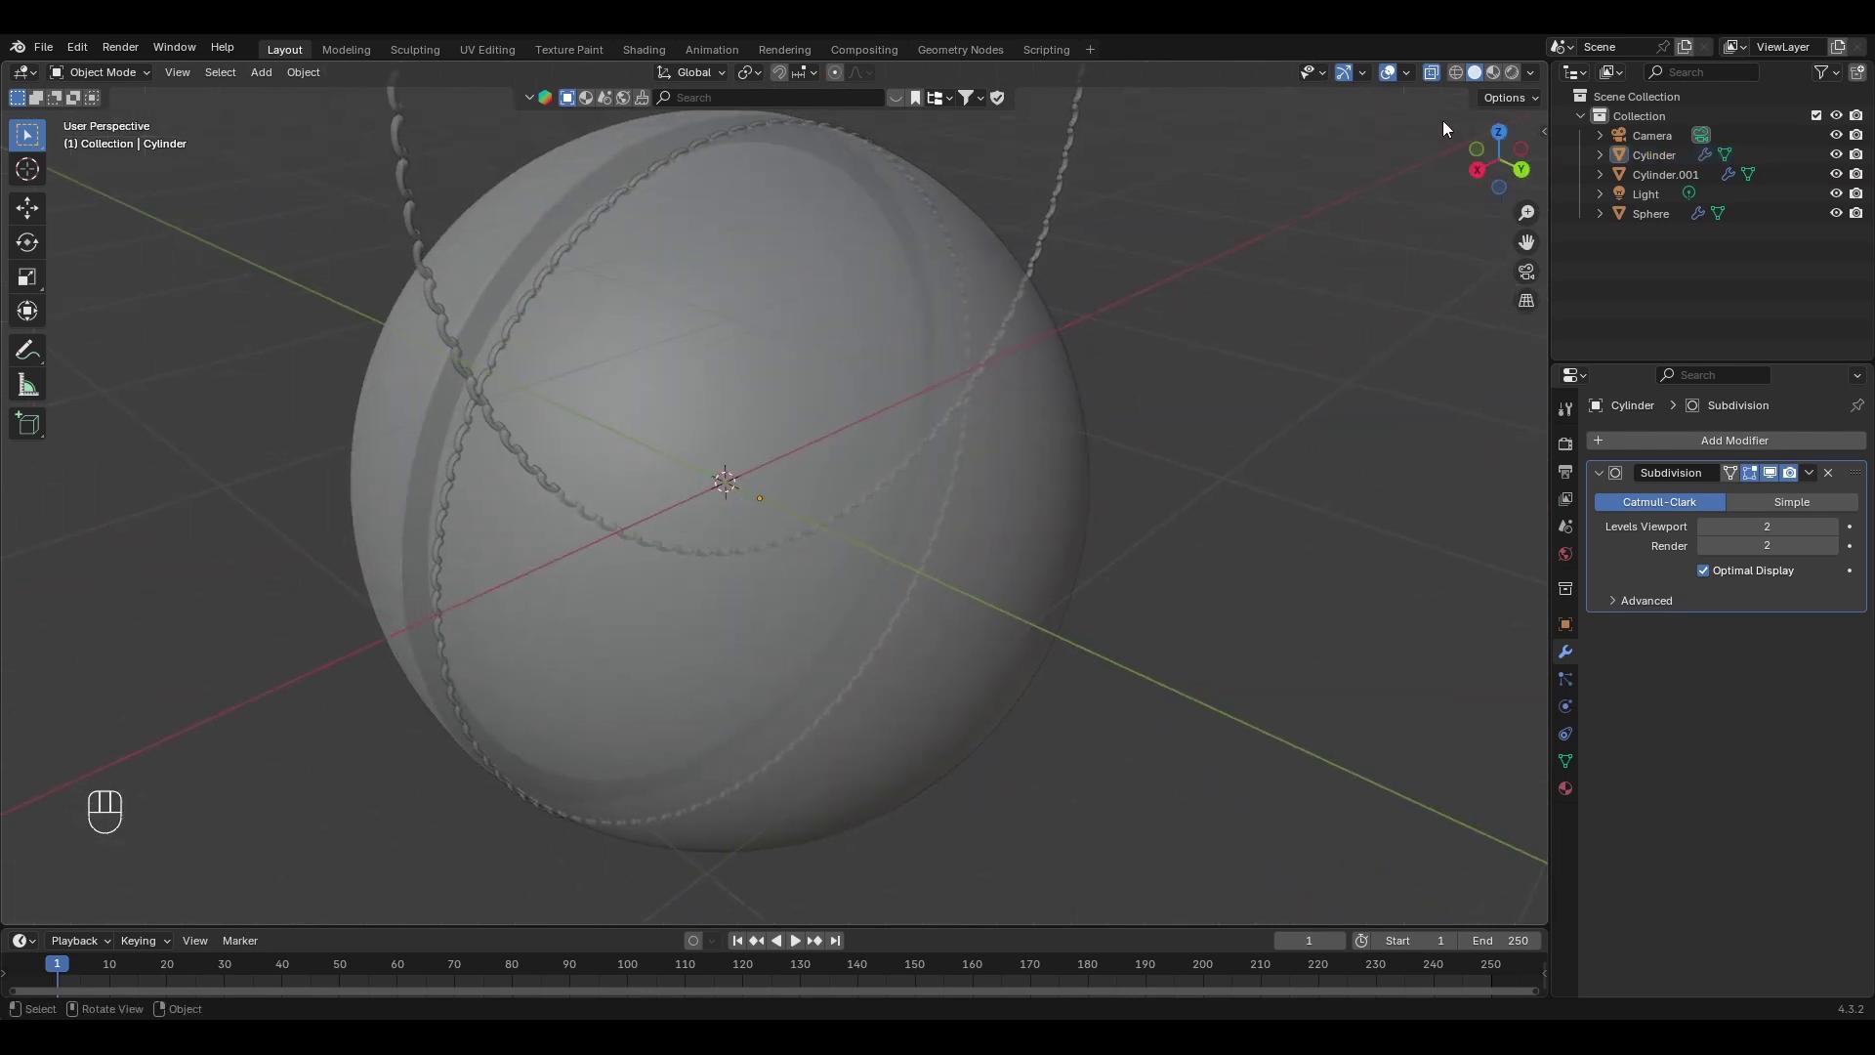
left_click(1436, 75)
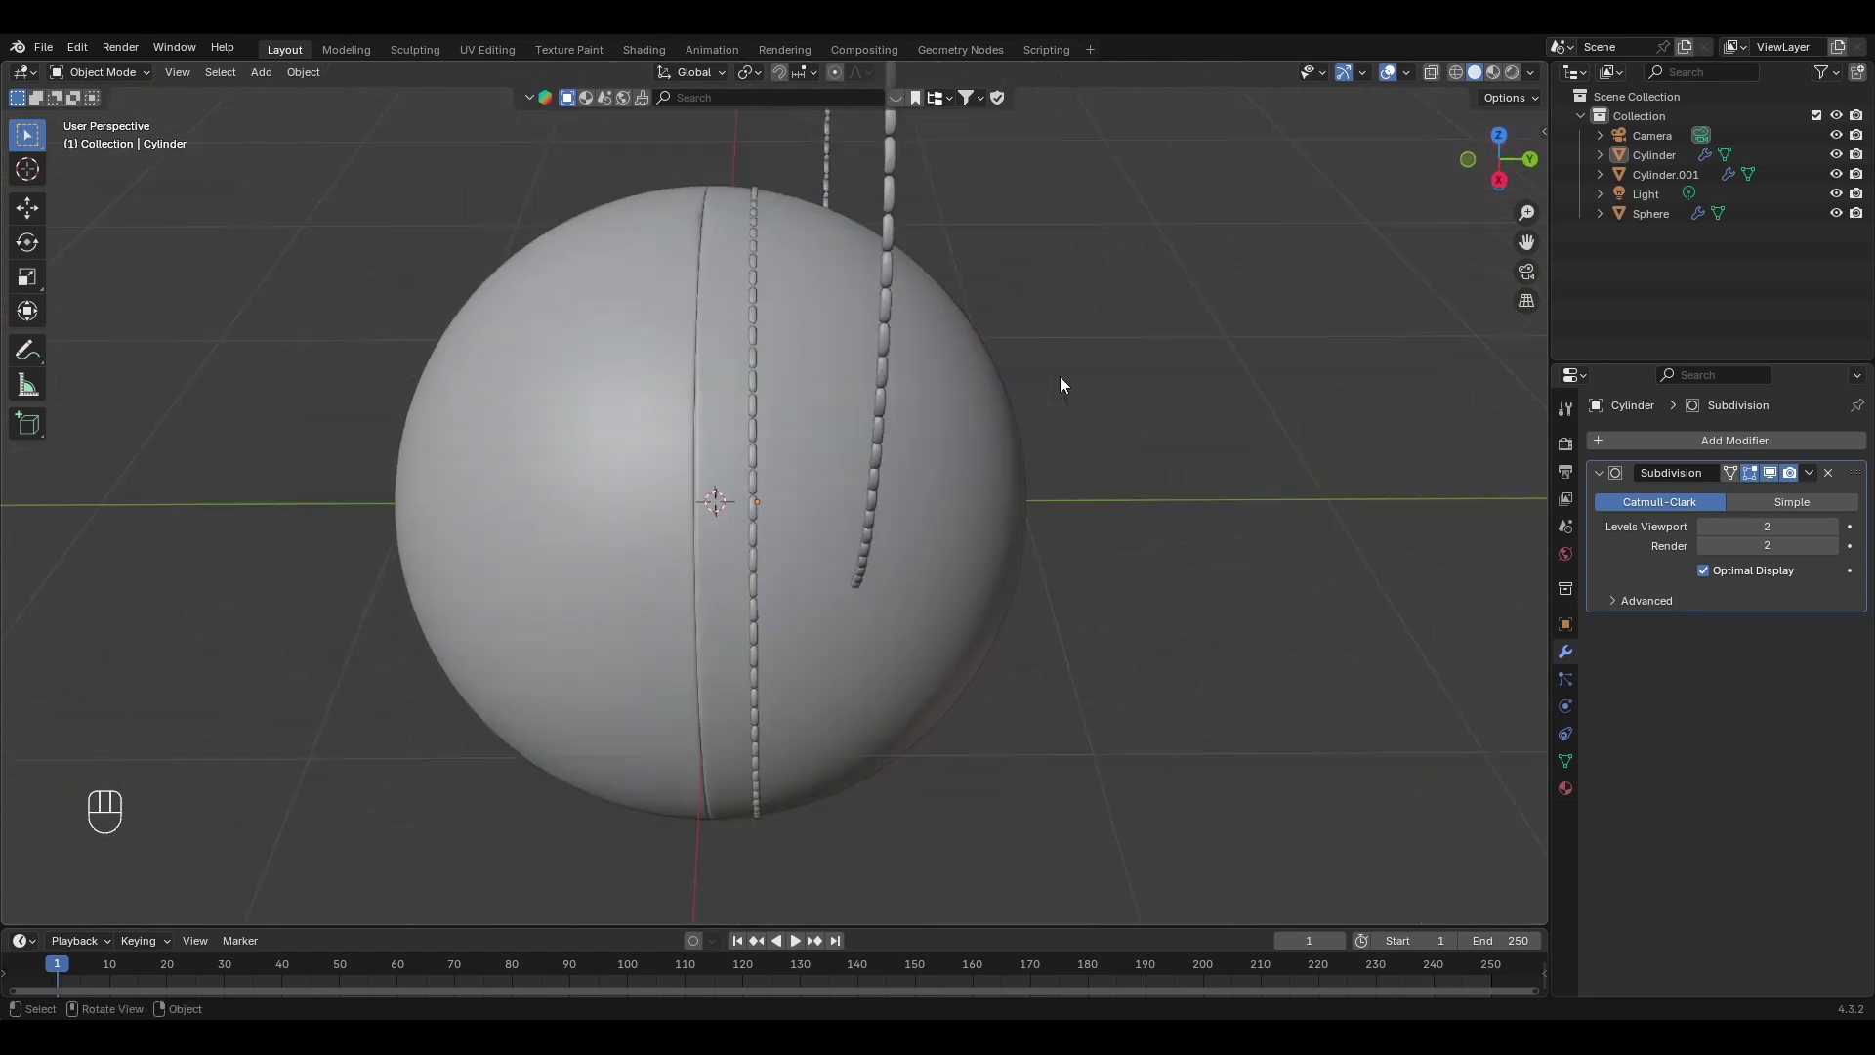
left_click_drag(909, 255, 941, 356)
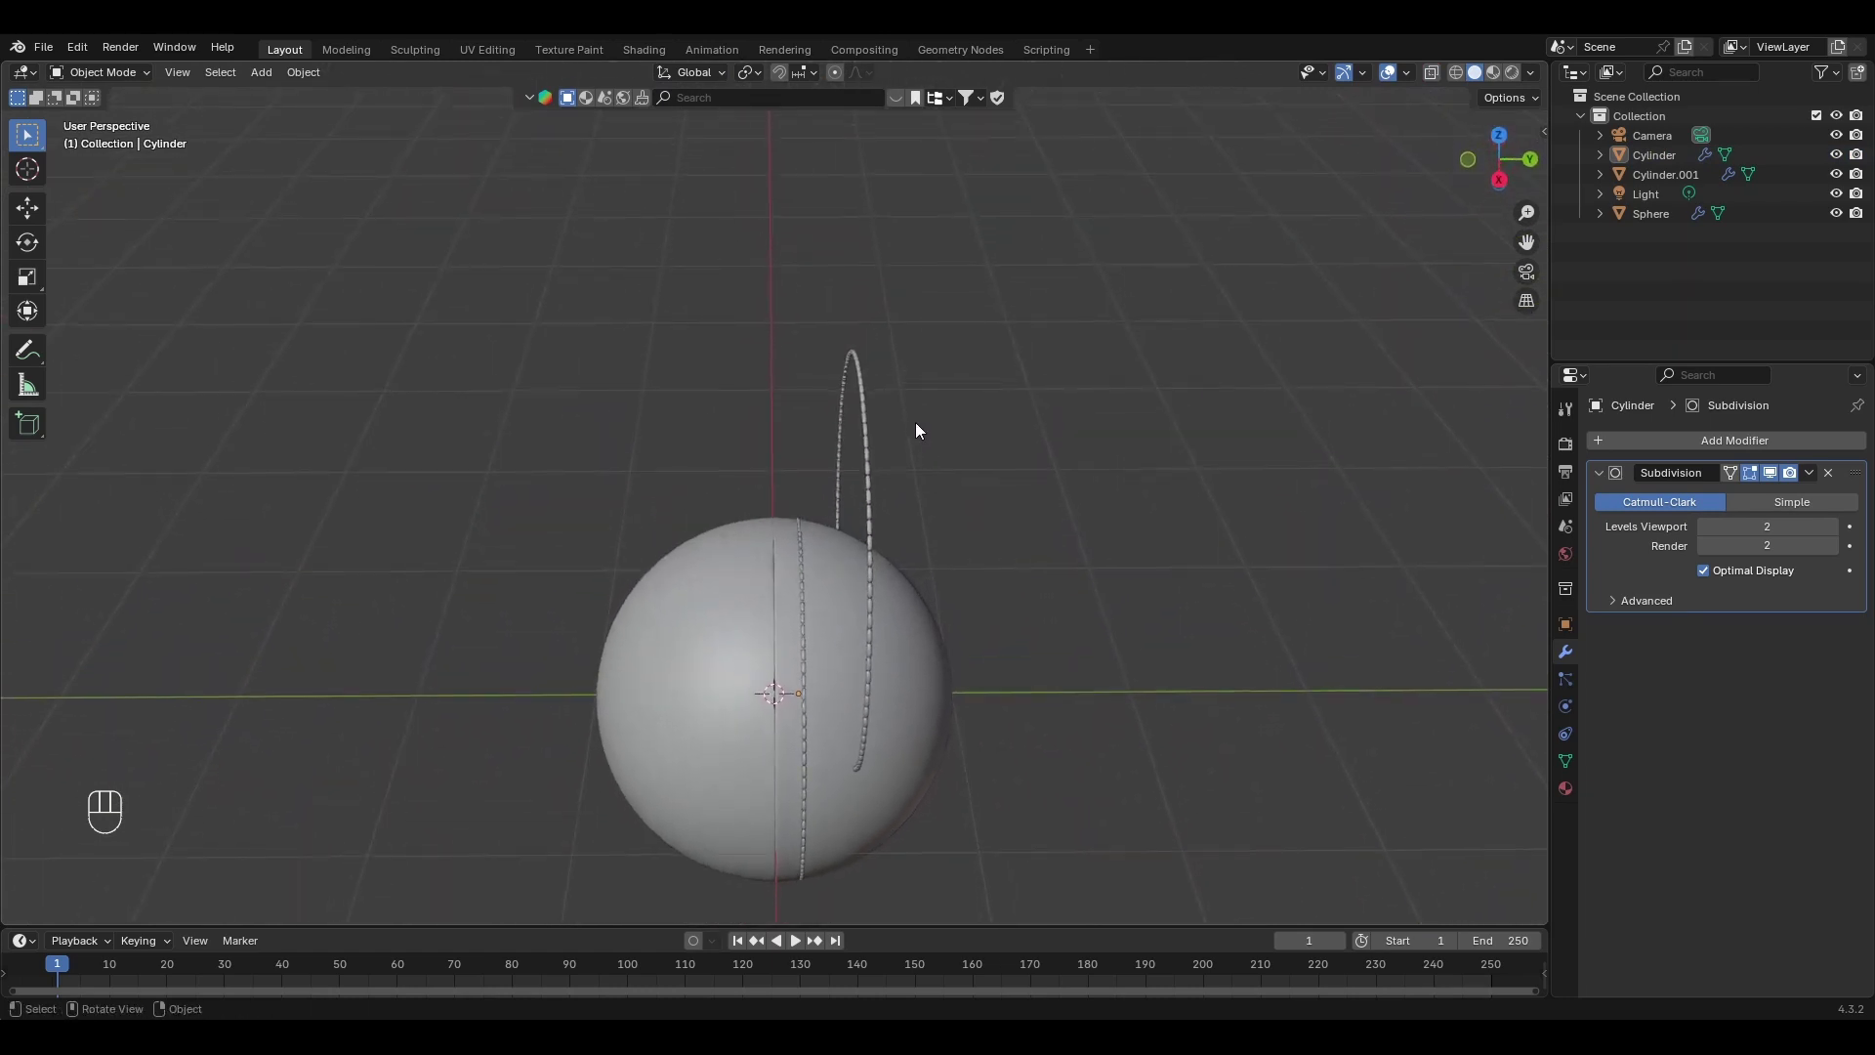
left_click(993, 379)
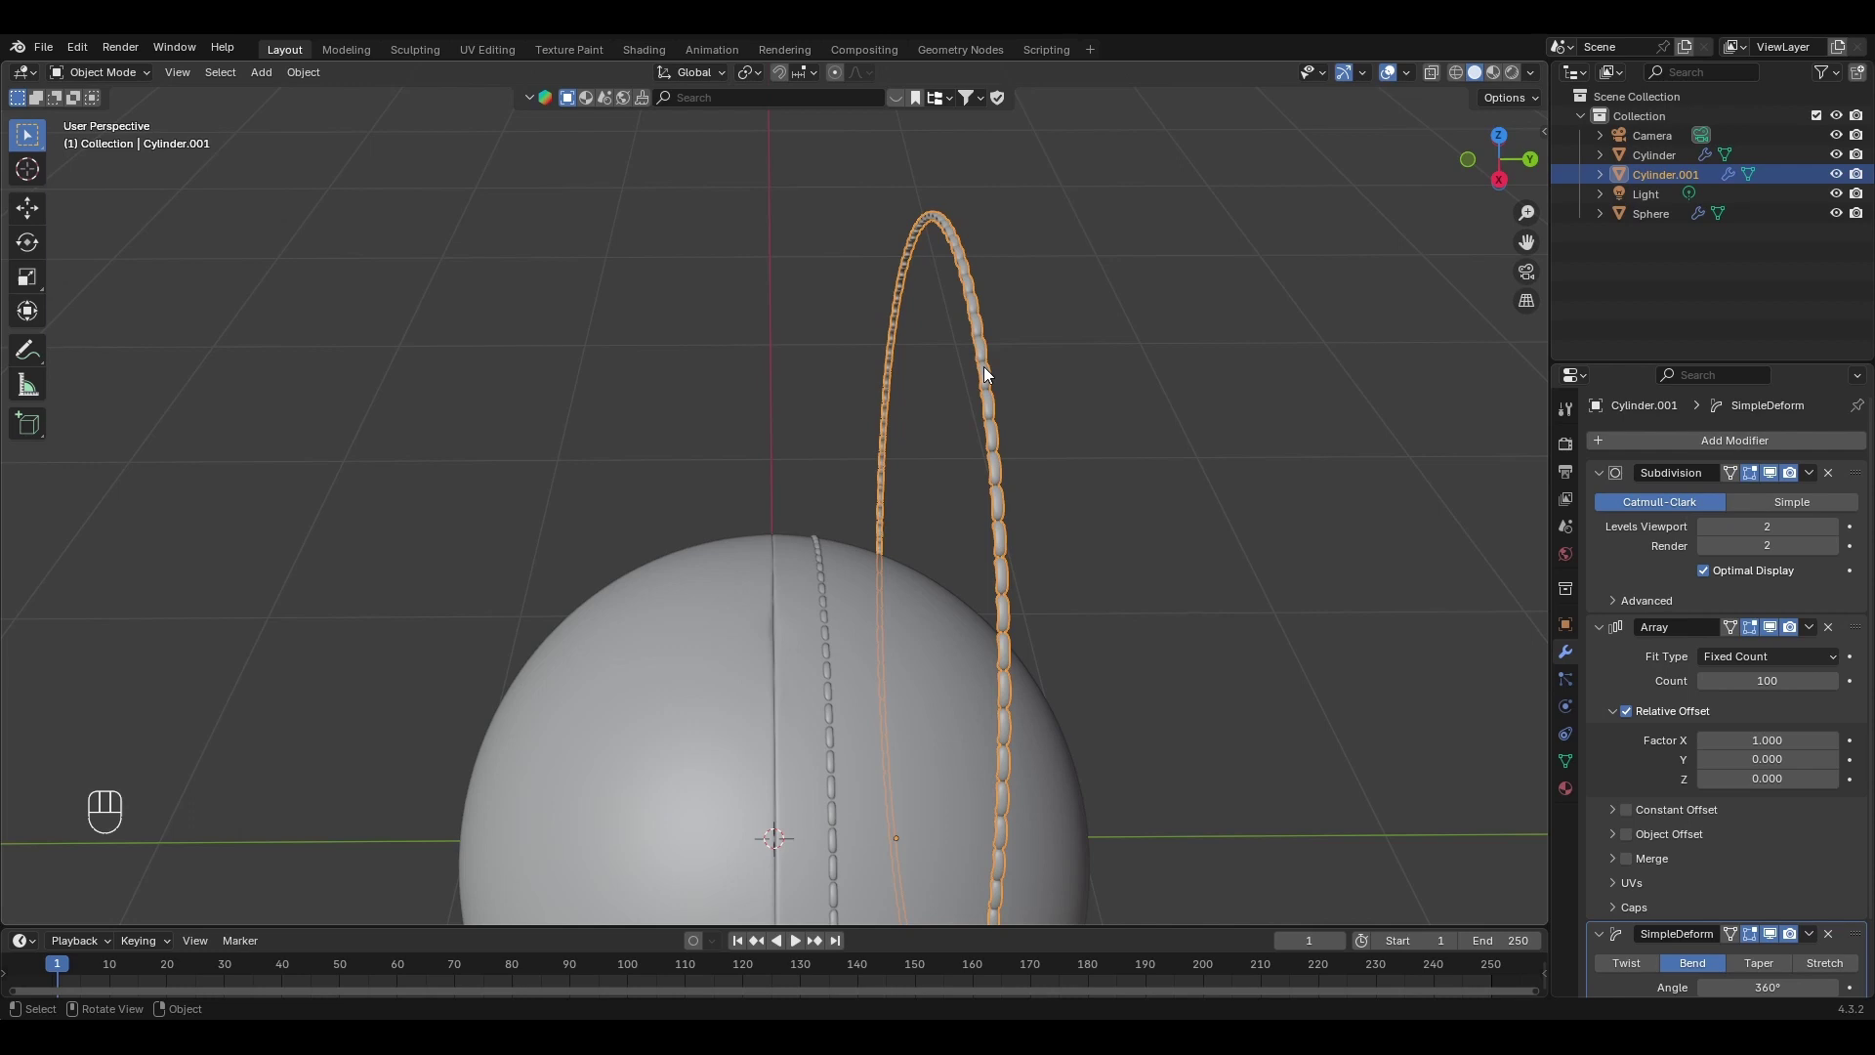
With sphere and first ring hidden, rotate the second ring's stitch about Z for slanted stitching.
key("Tab")
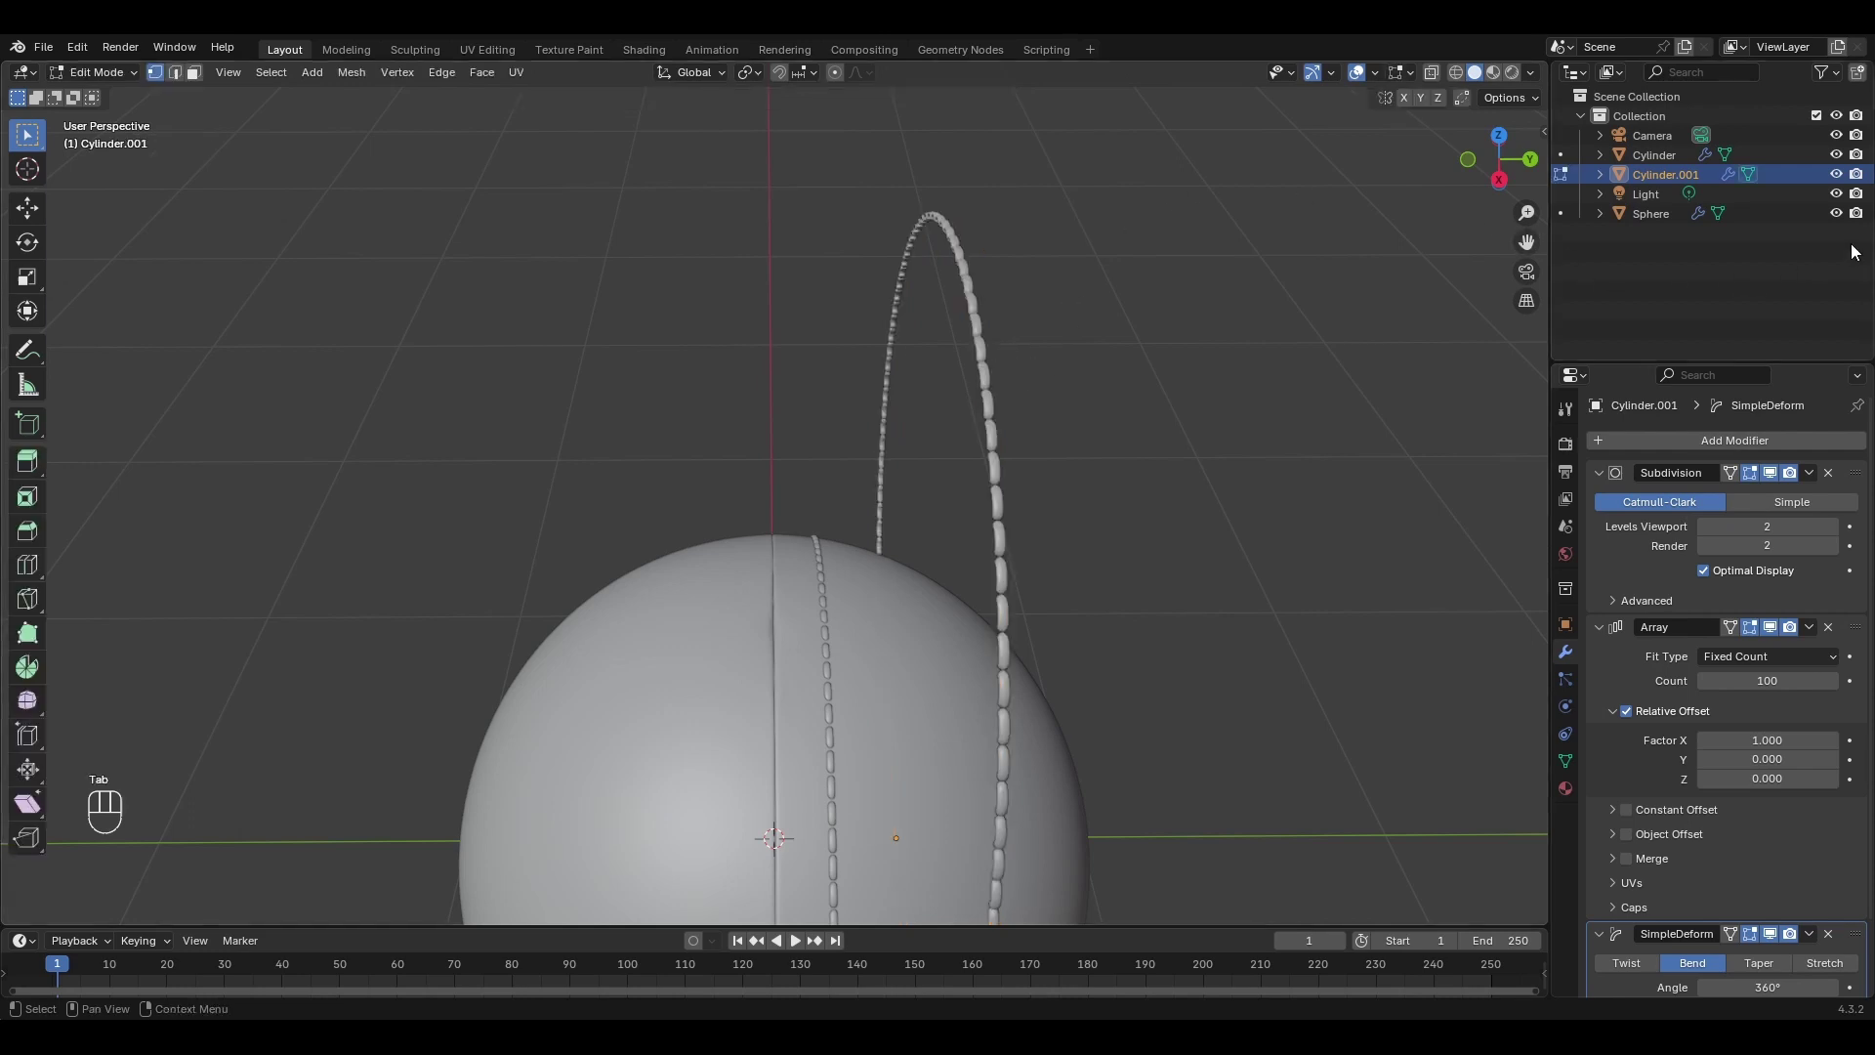
left_click(1842, 218)
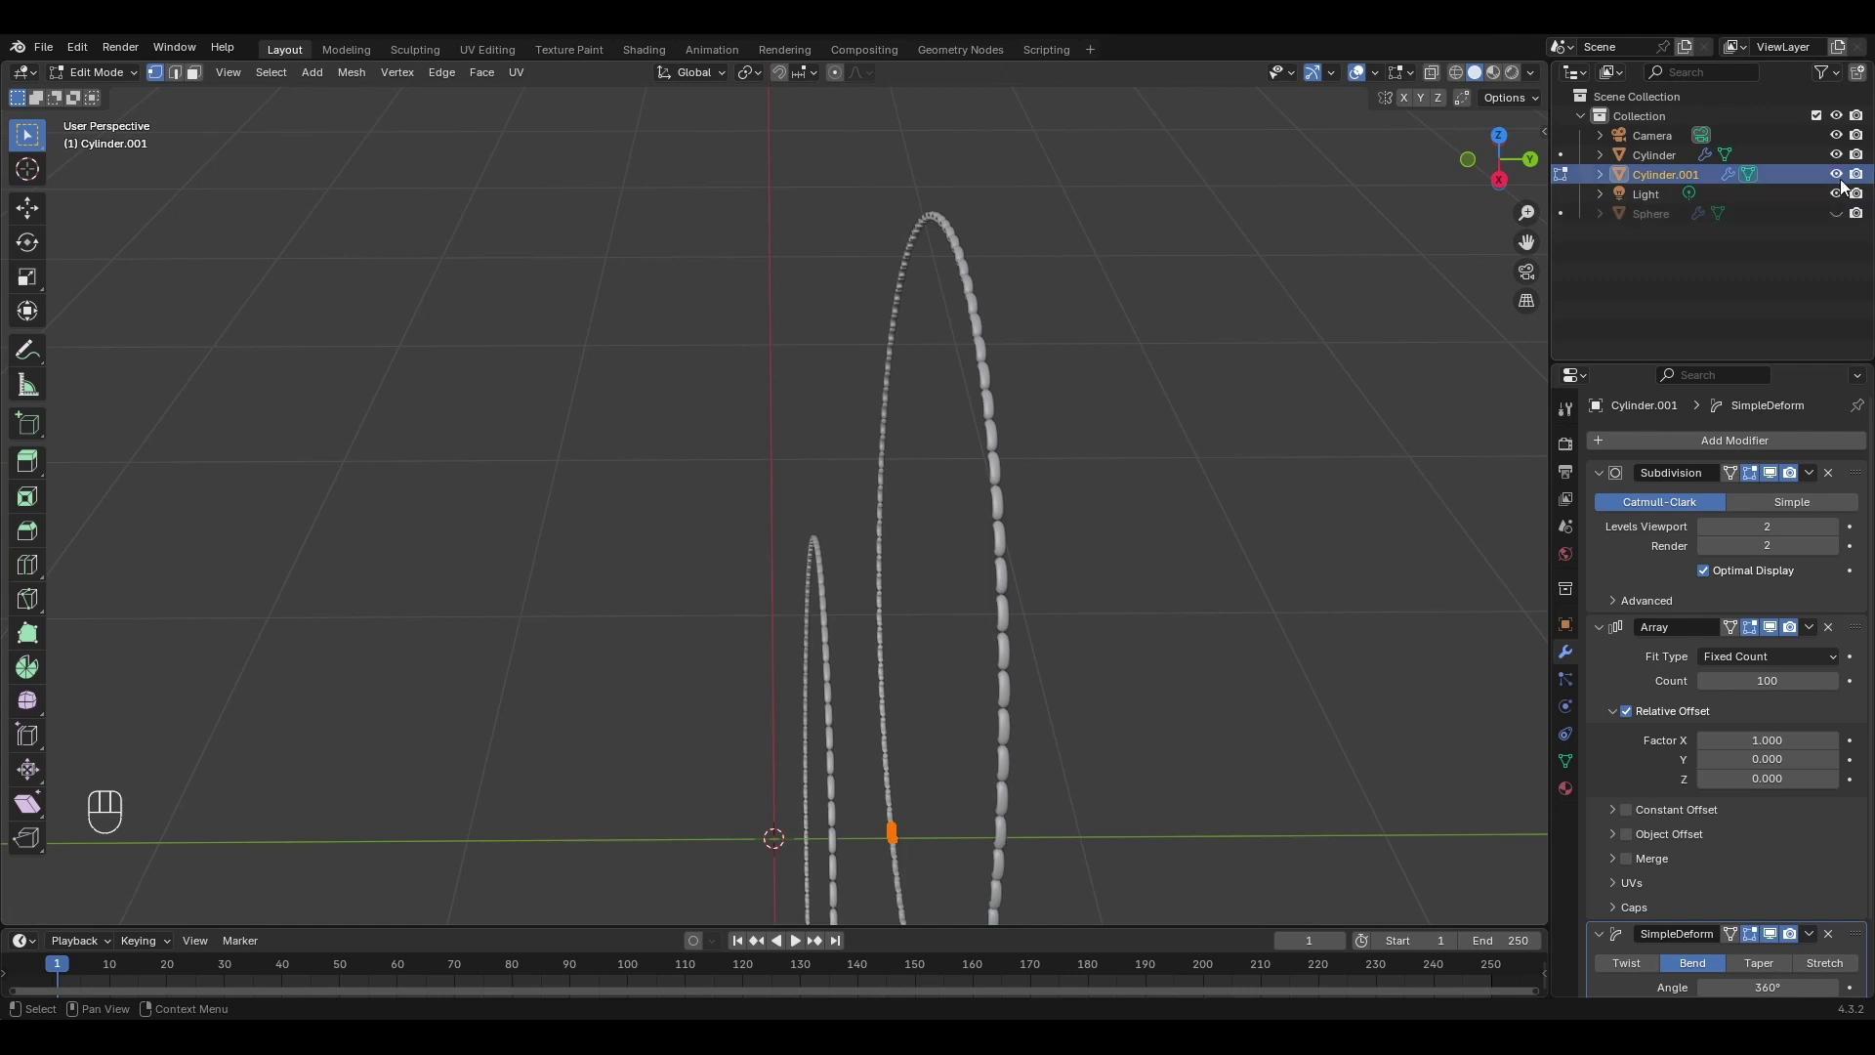
left_click(1847, 161)
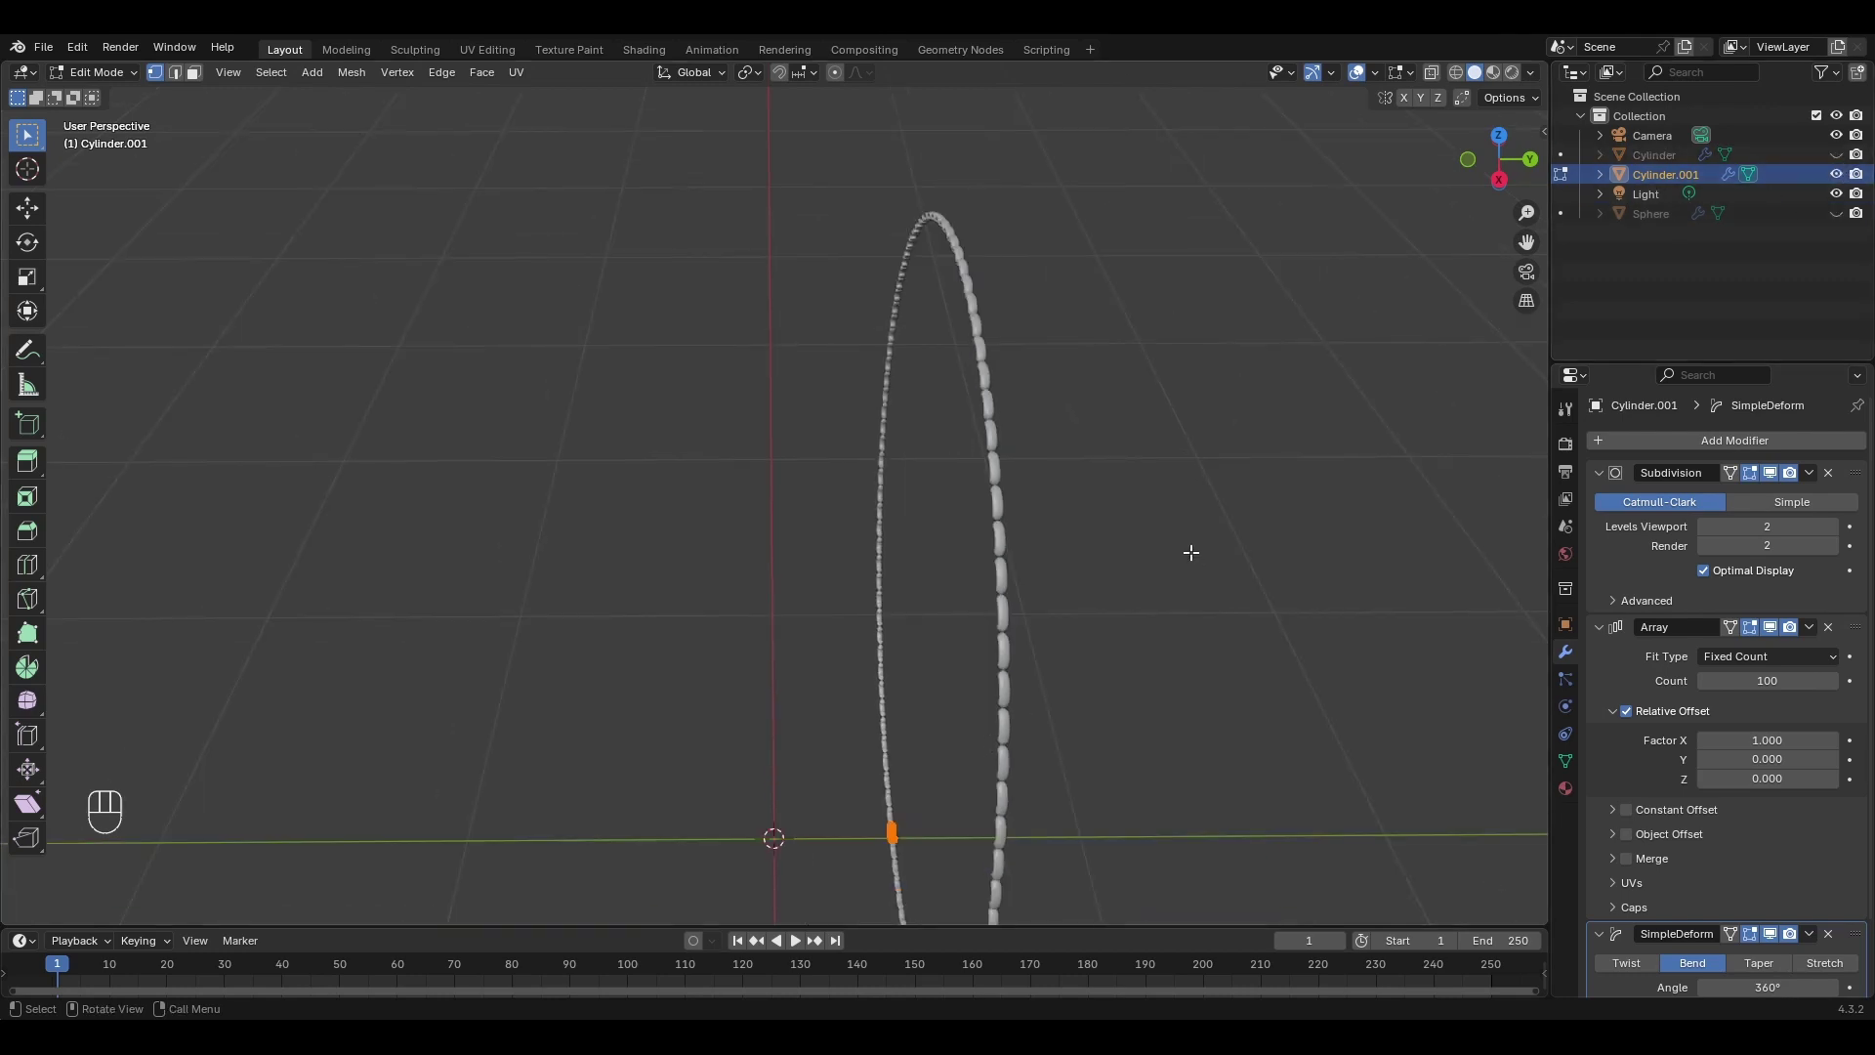
key("r")
key("z")
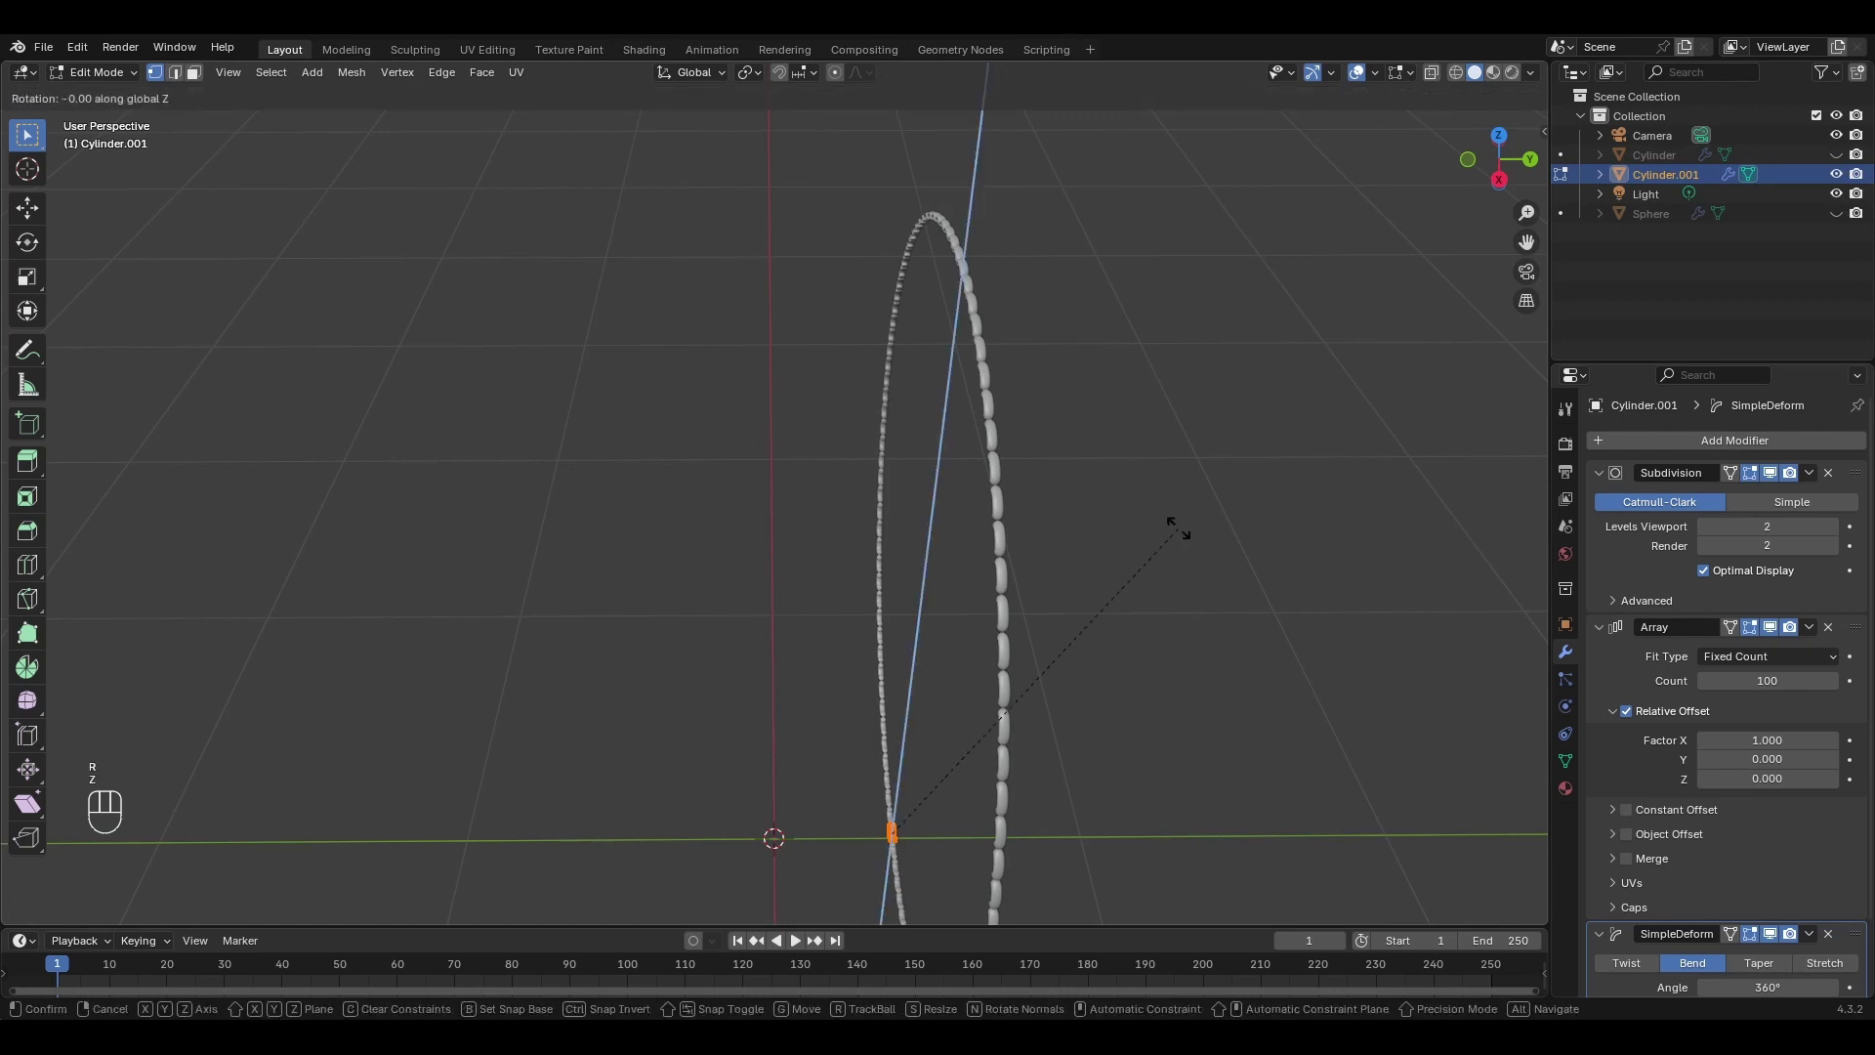
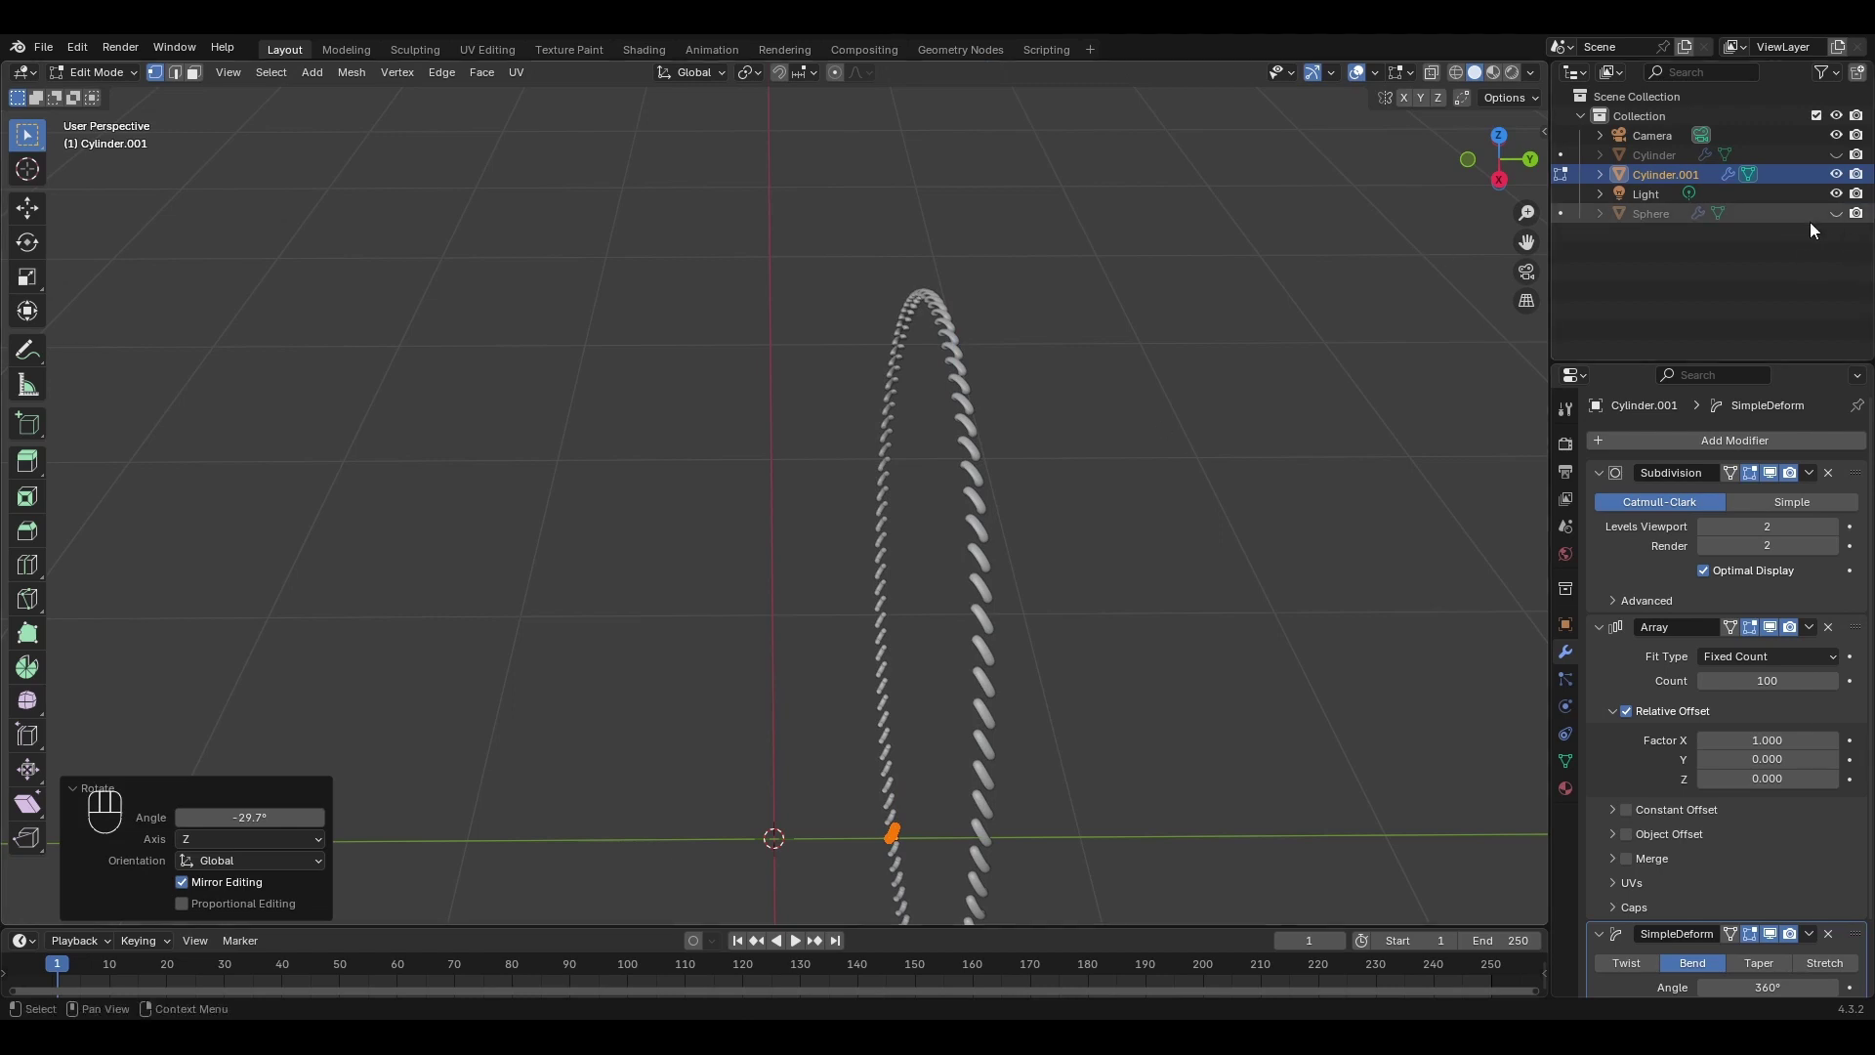
key("Tab")
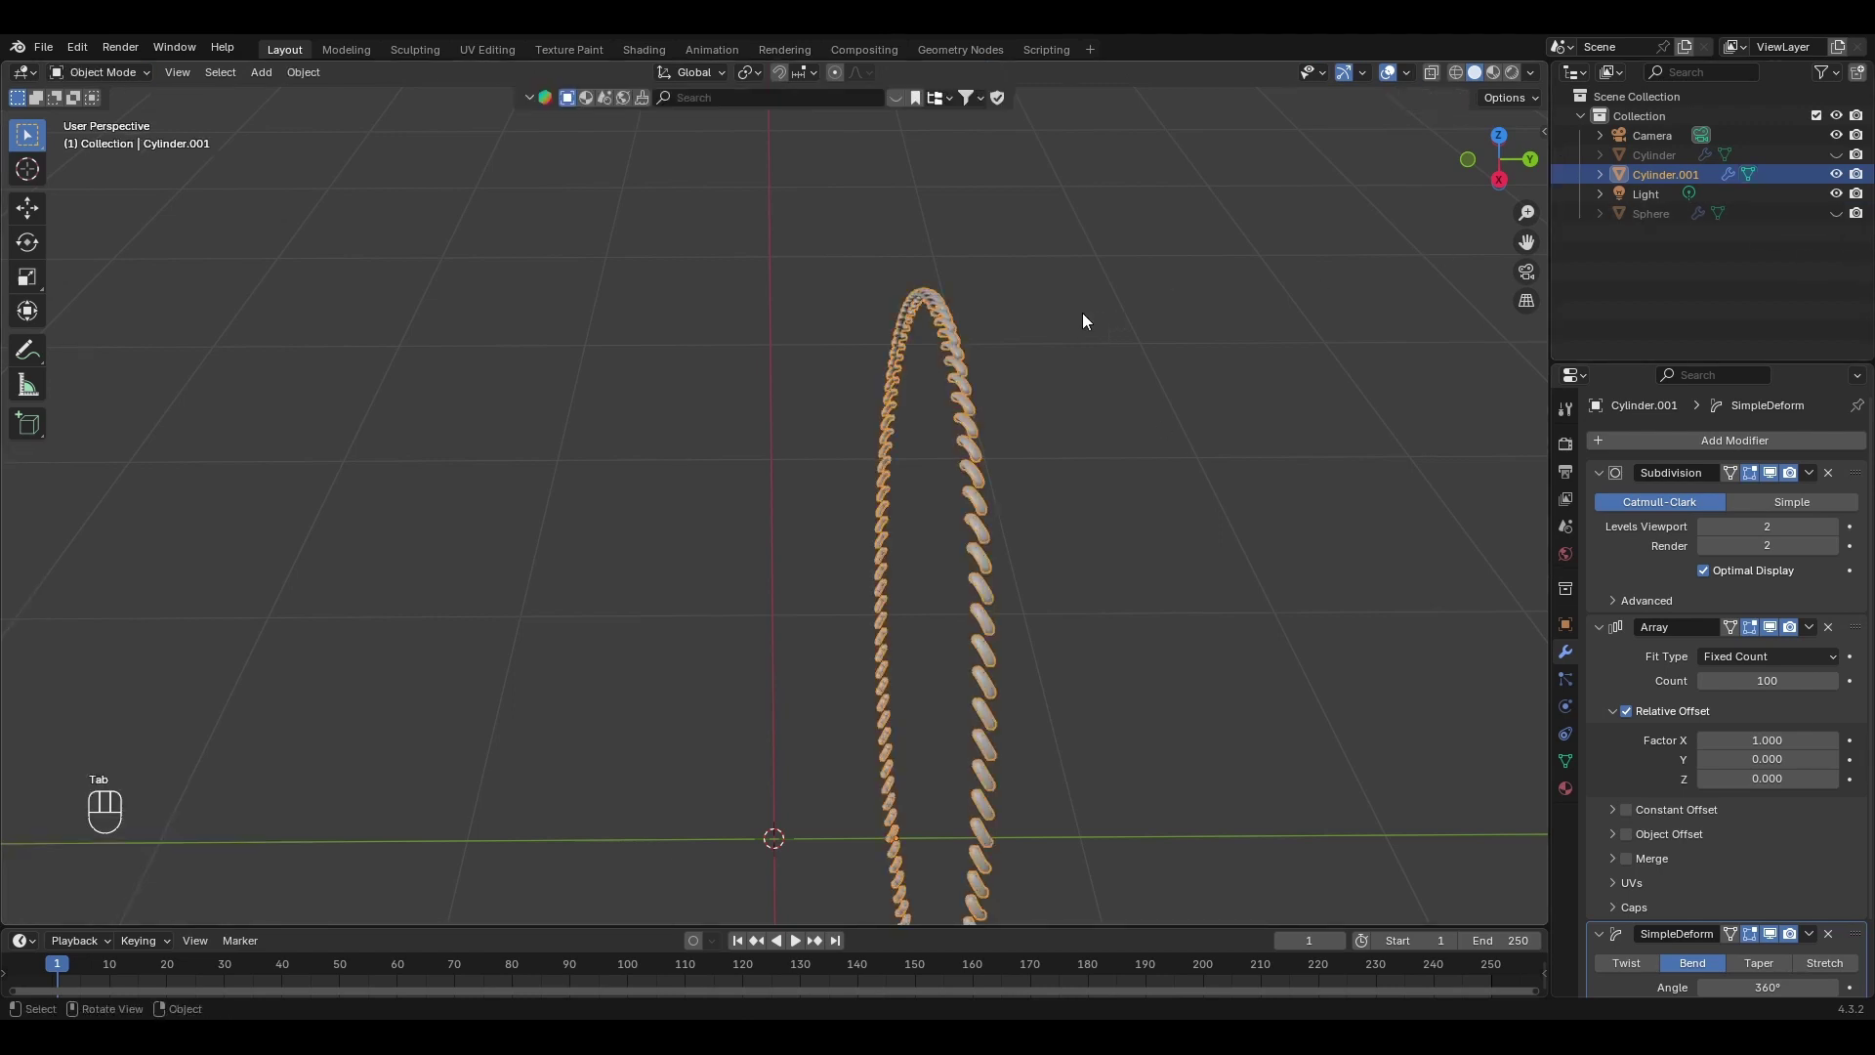
Unhide sphere and first ring, then duplicate the twisted-stitch ring offset along Y.
left_click(1846, 224)
left_click(1845, 169)
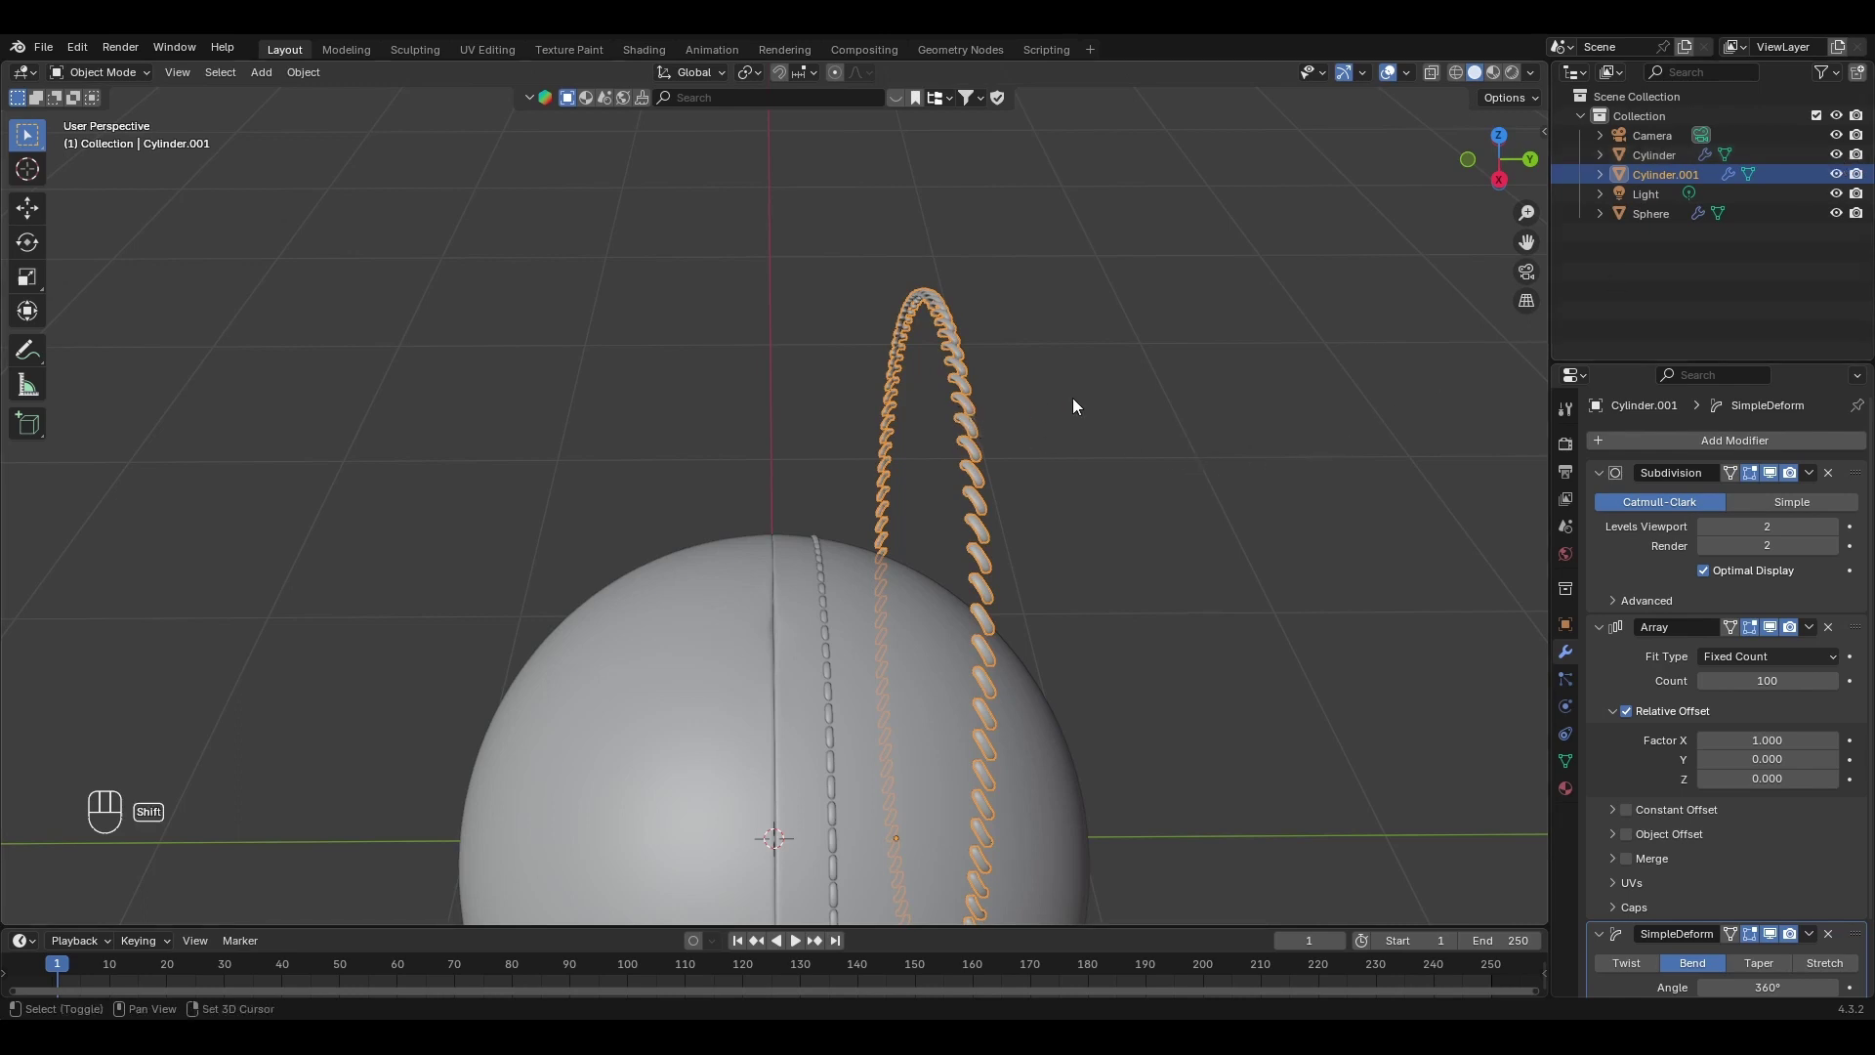
key("shift+d")
key("y")
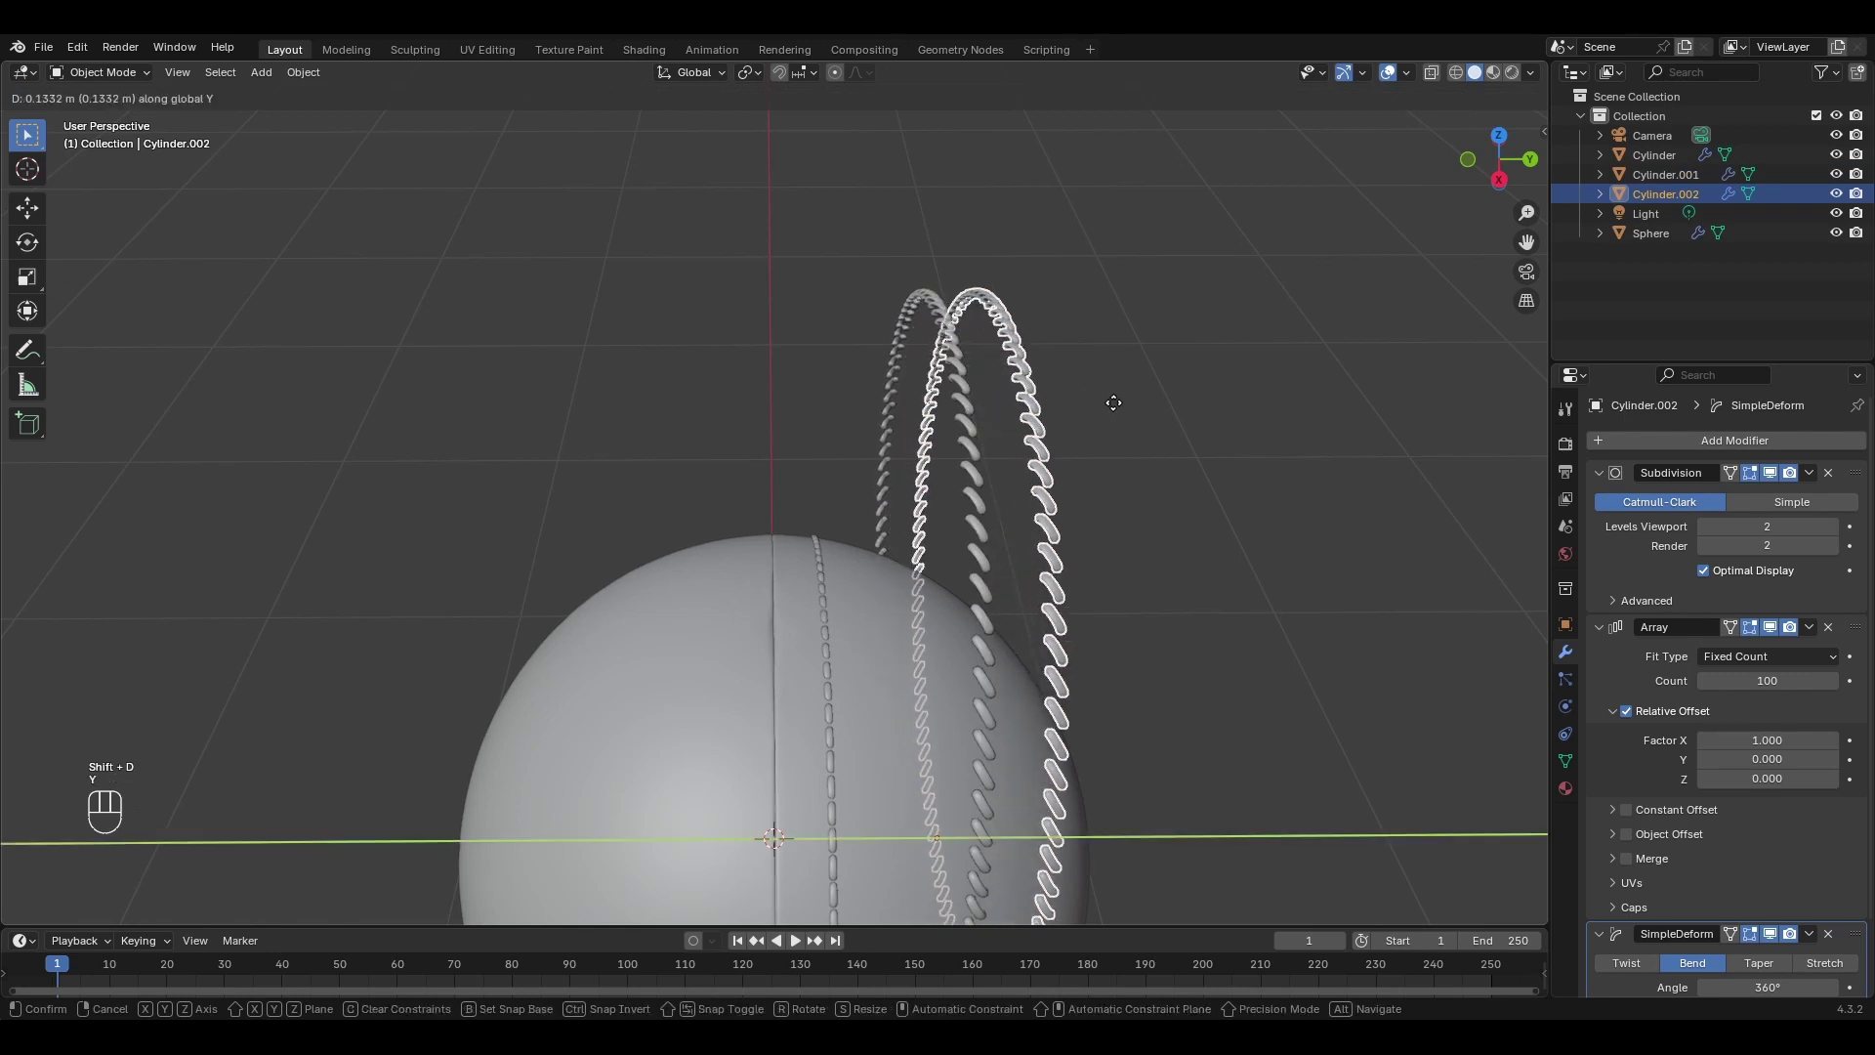
left_click(1125, 409)
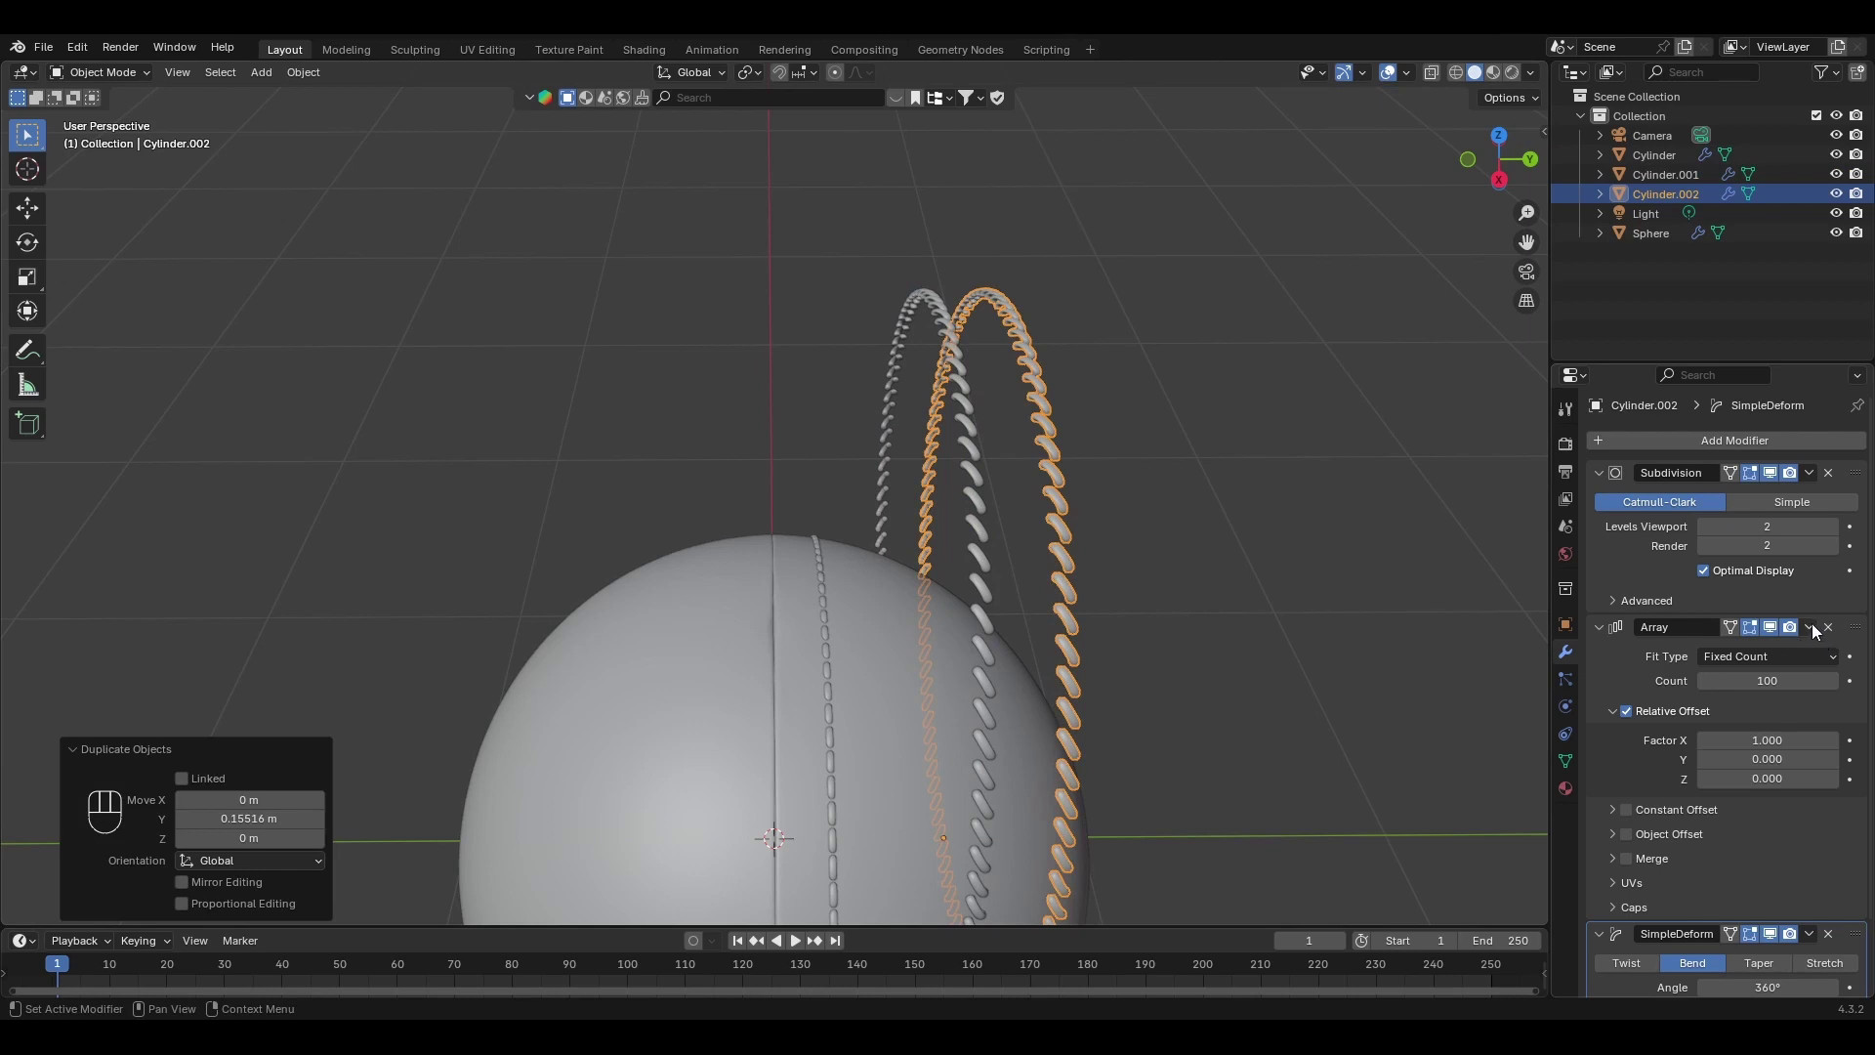
Apply the ring's Array and Simple Deform modifiers, leaving only Subdivision.
left_click_drag(1818, 630, 1756, 652)
left_click_drag(1815, 633, 1727, 654)
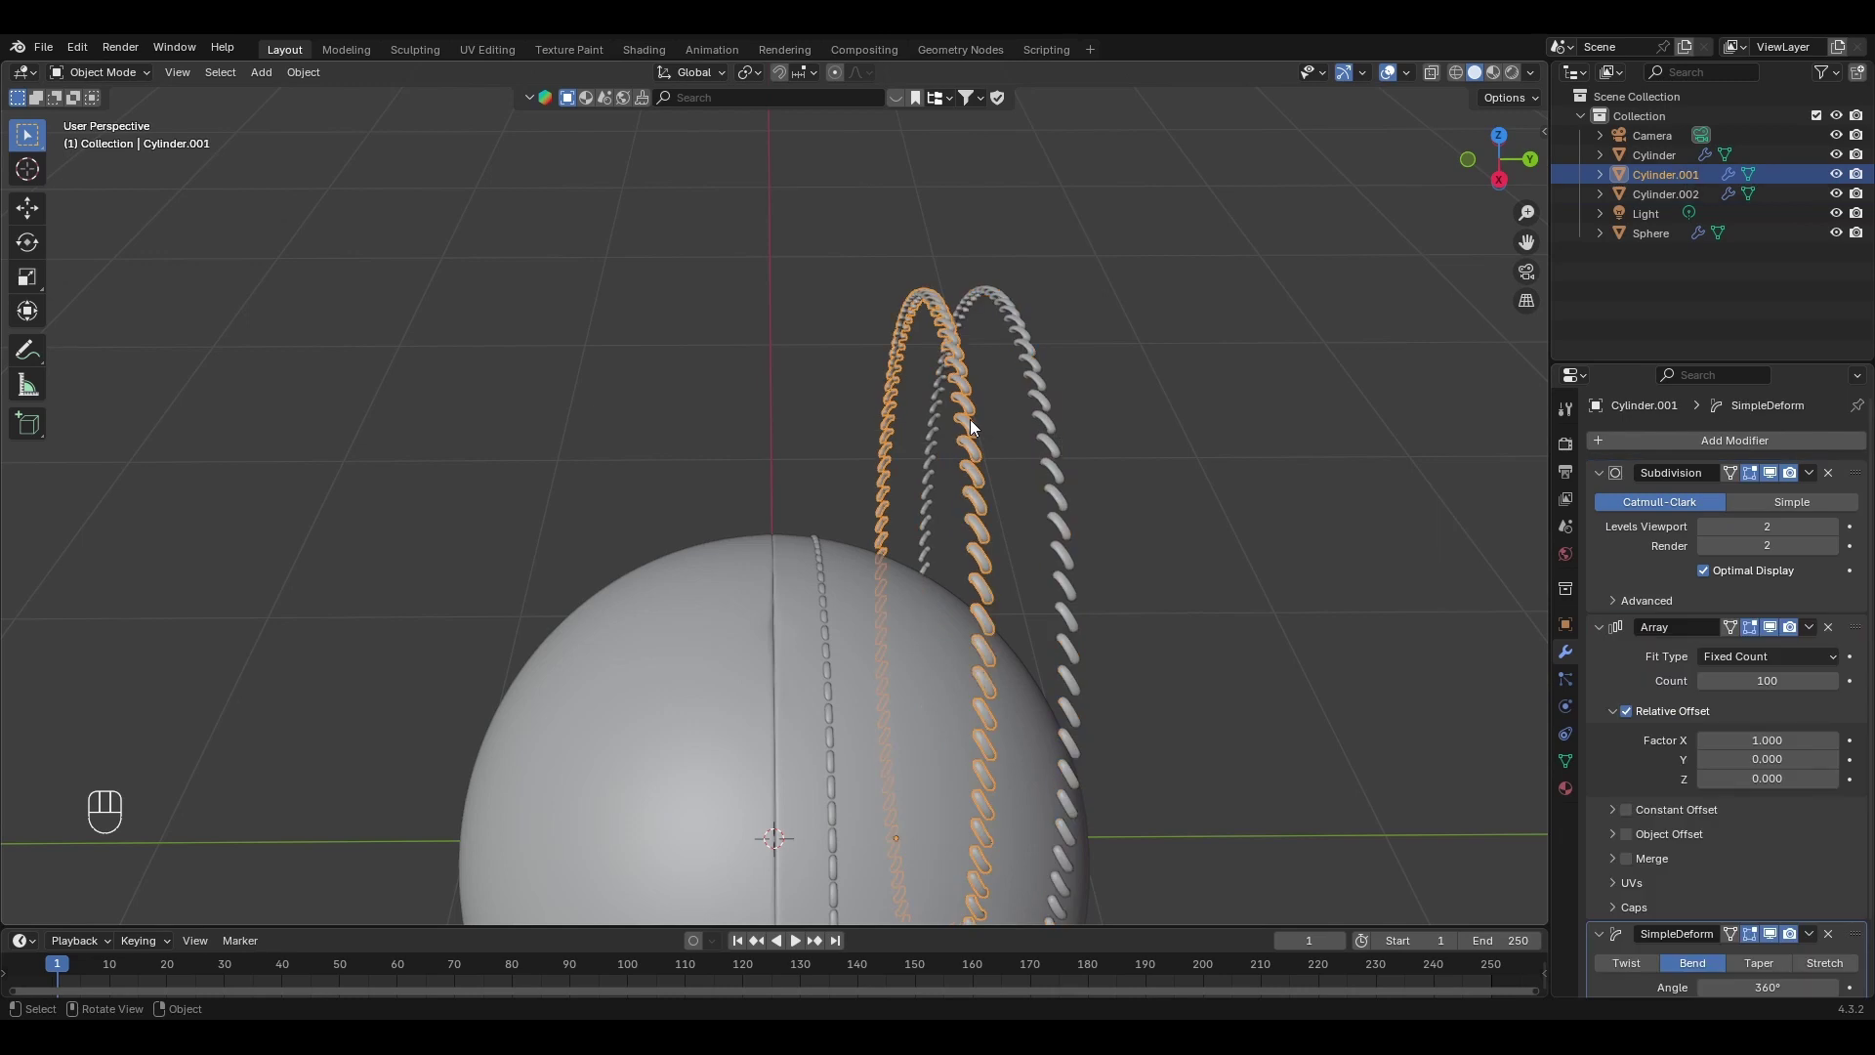
Apply the Array and SimpleDeform modifiers so the stitch repeat and bend become real mesh.
left_click_drag(1817, 642, 1744, 665)
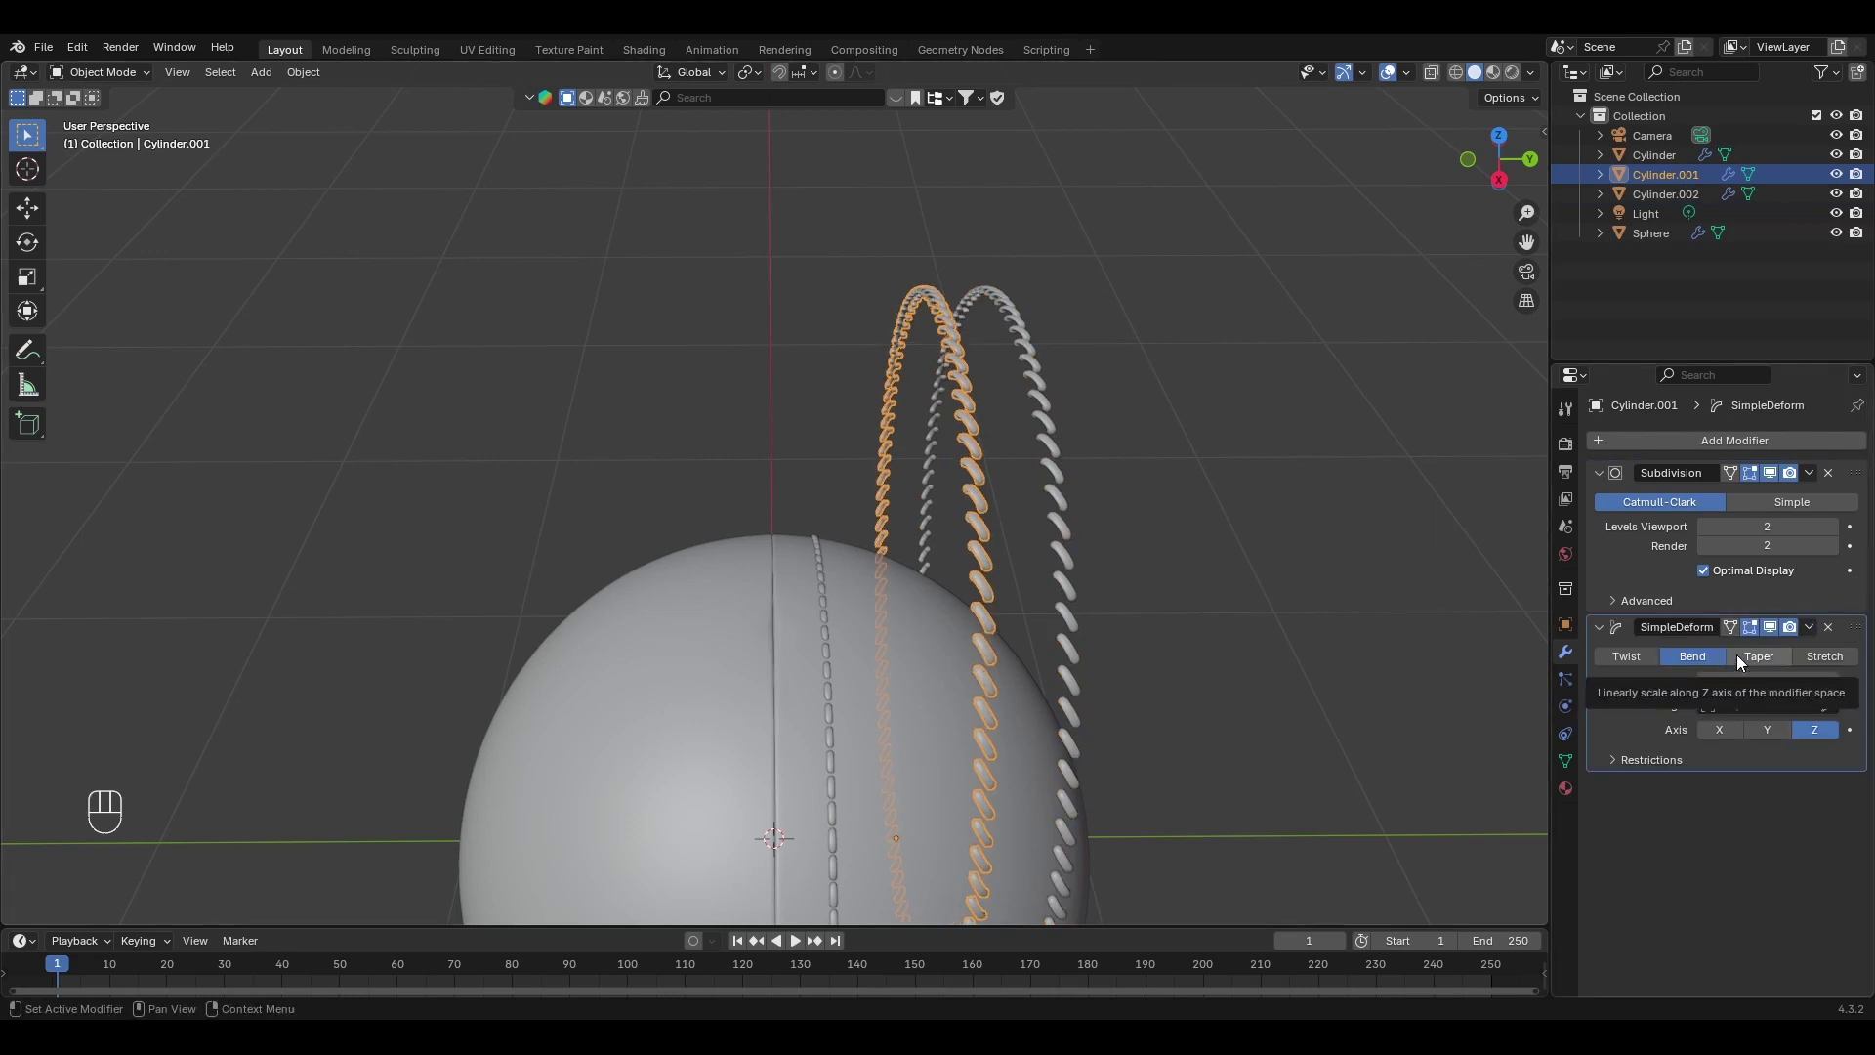
left_click_drag(1814, 641, 1318, 556)
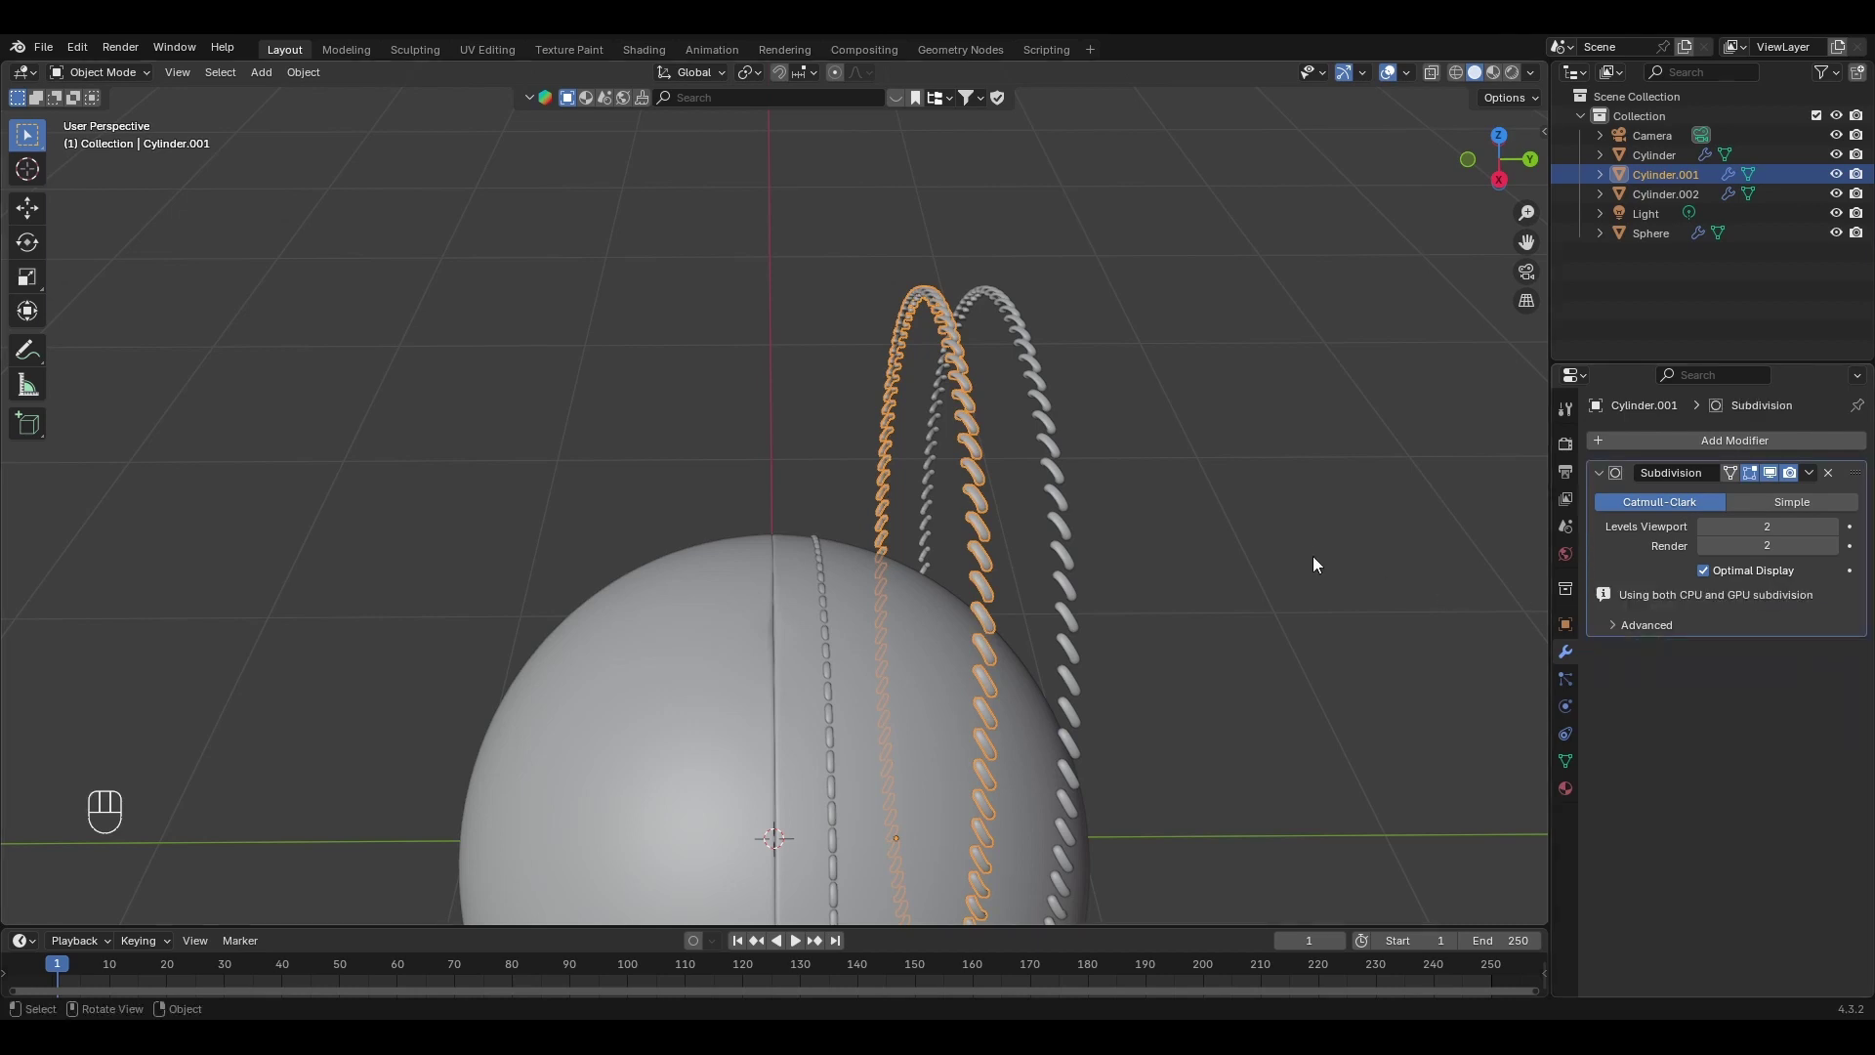
middle_click(1314, 582)
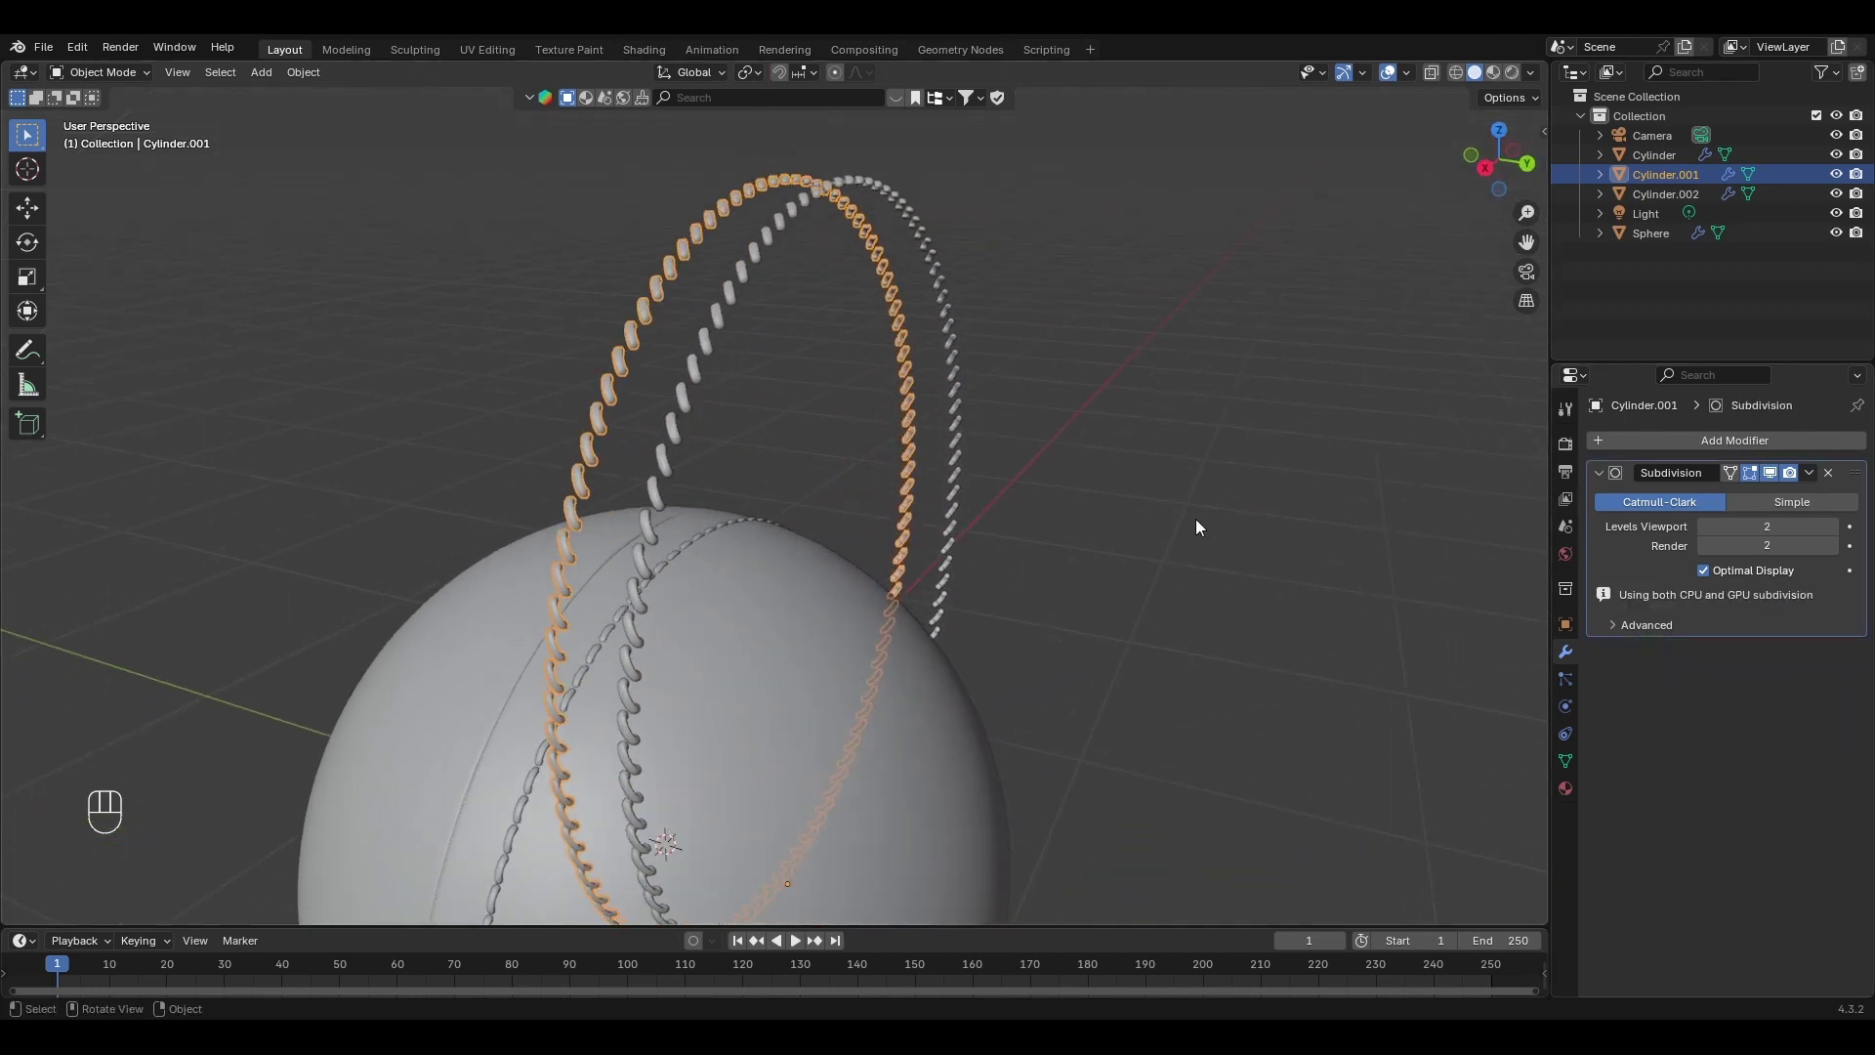
Move the rings' geometry to the origin so they sit on the ball, then select the copied ring.
left_click(638, 340)
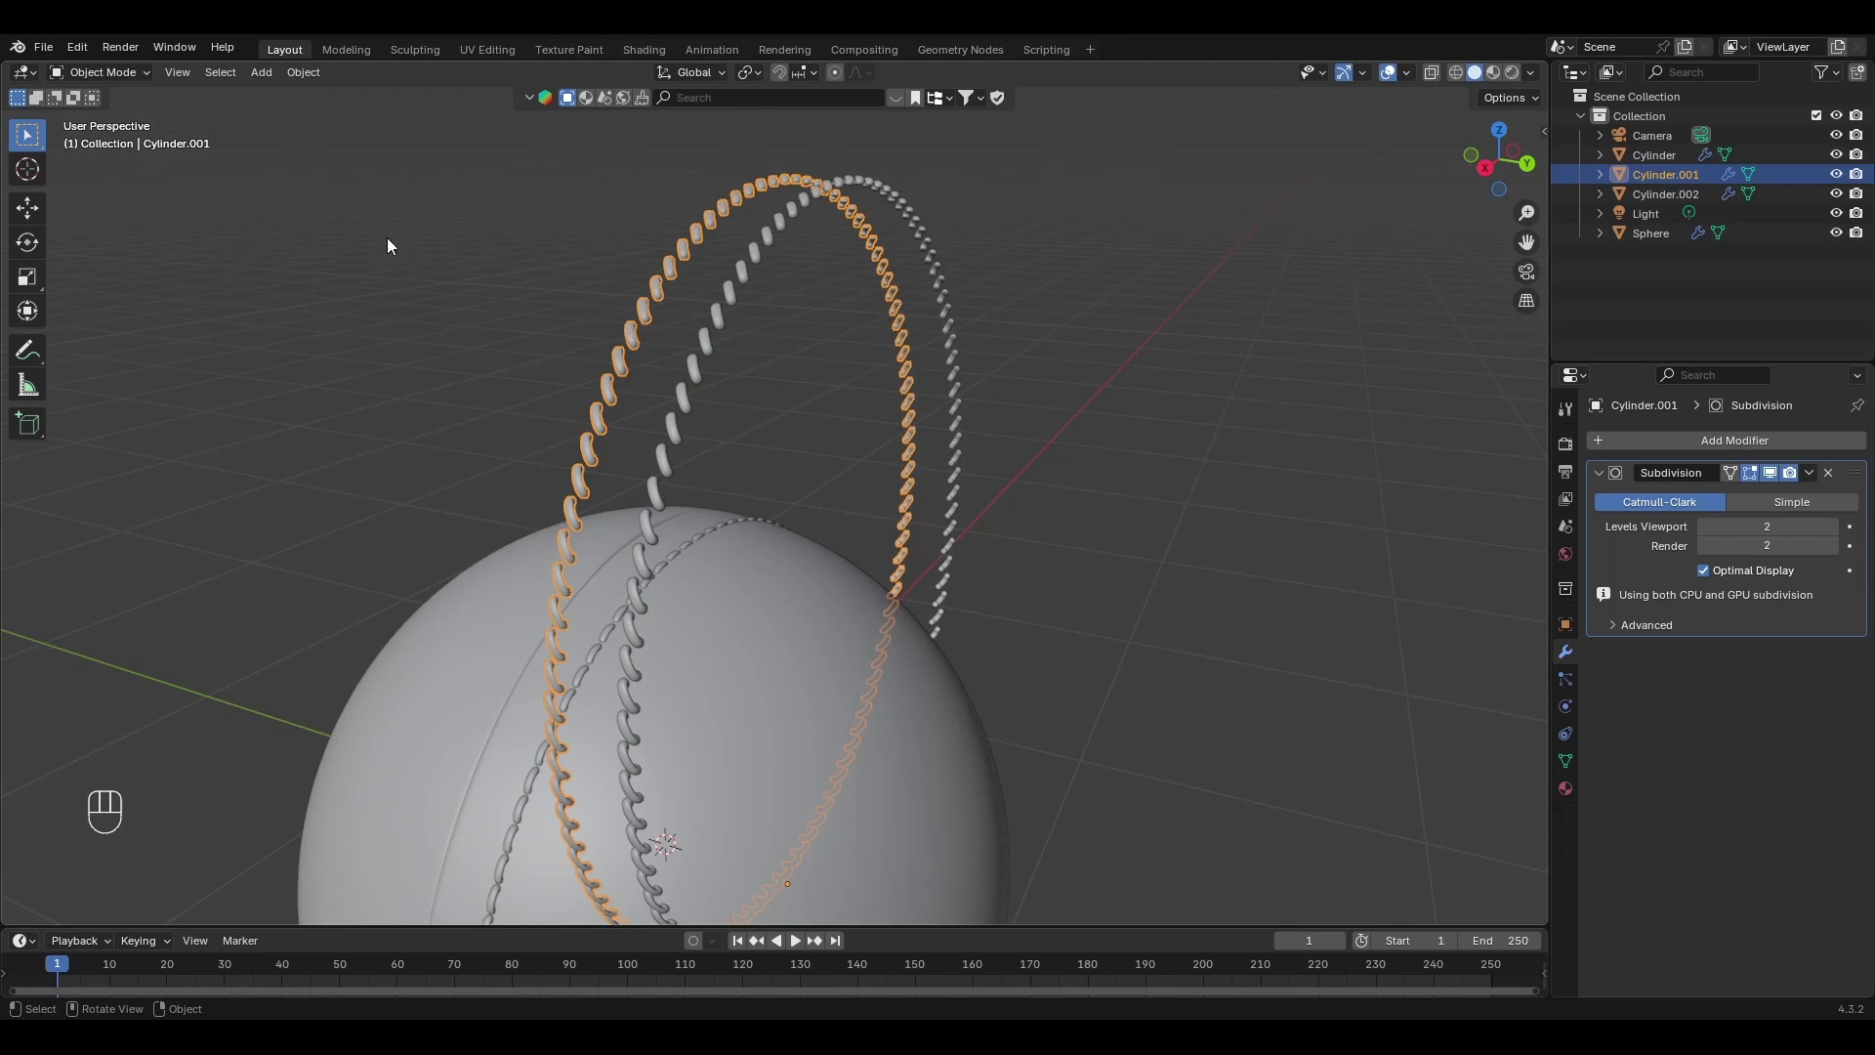
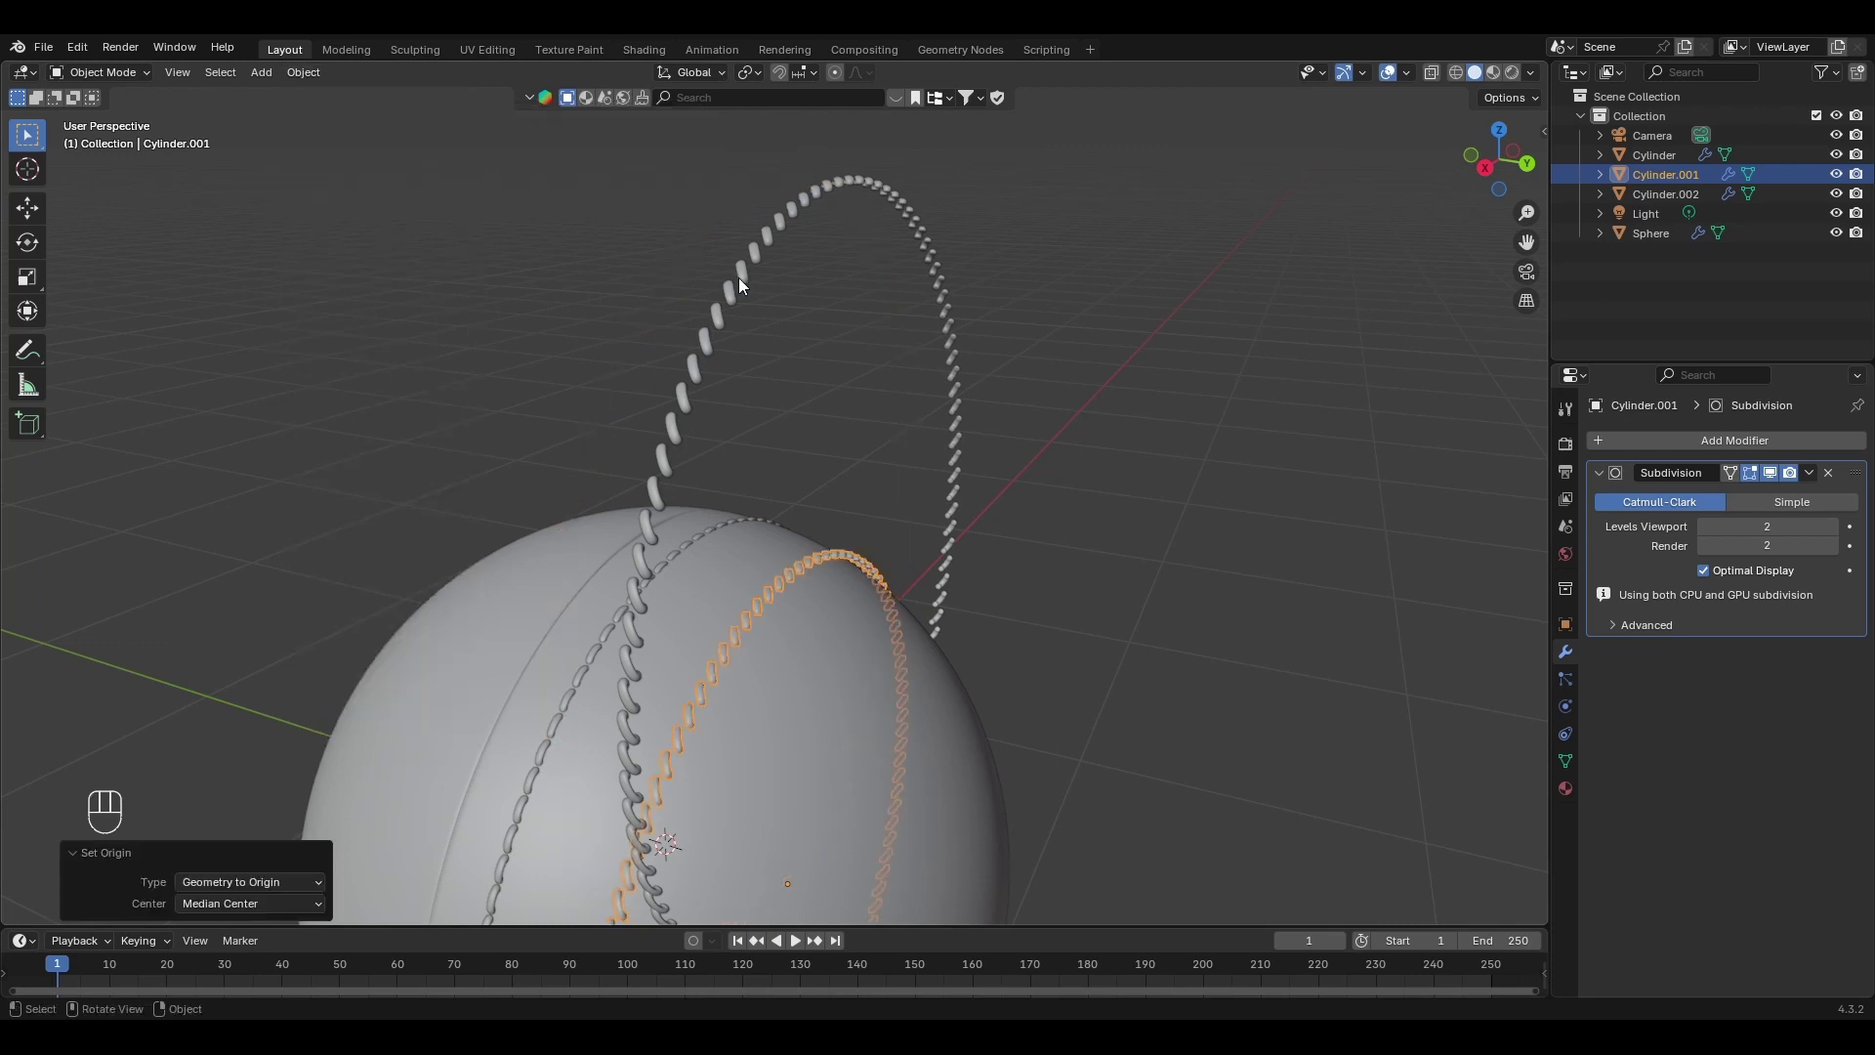
left_click_drag(301, 85, 525, 119)
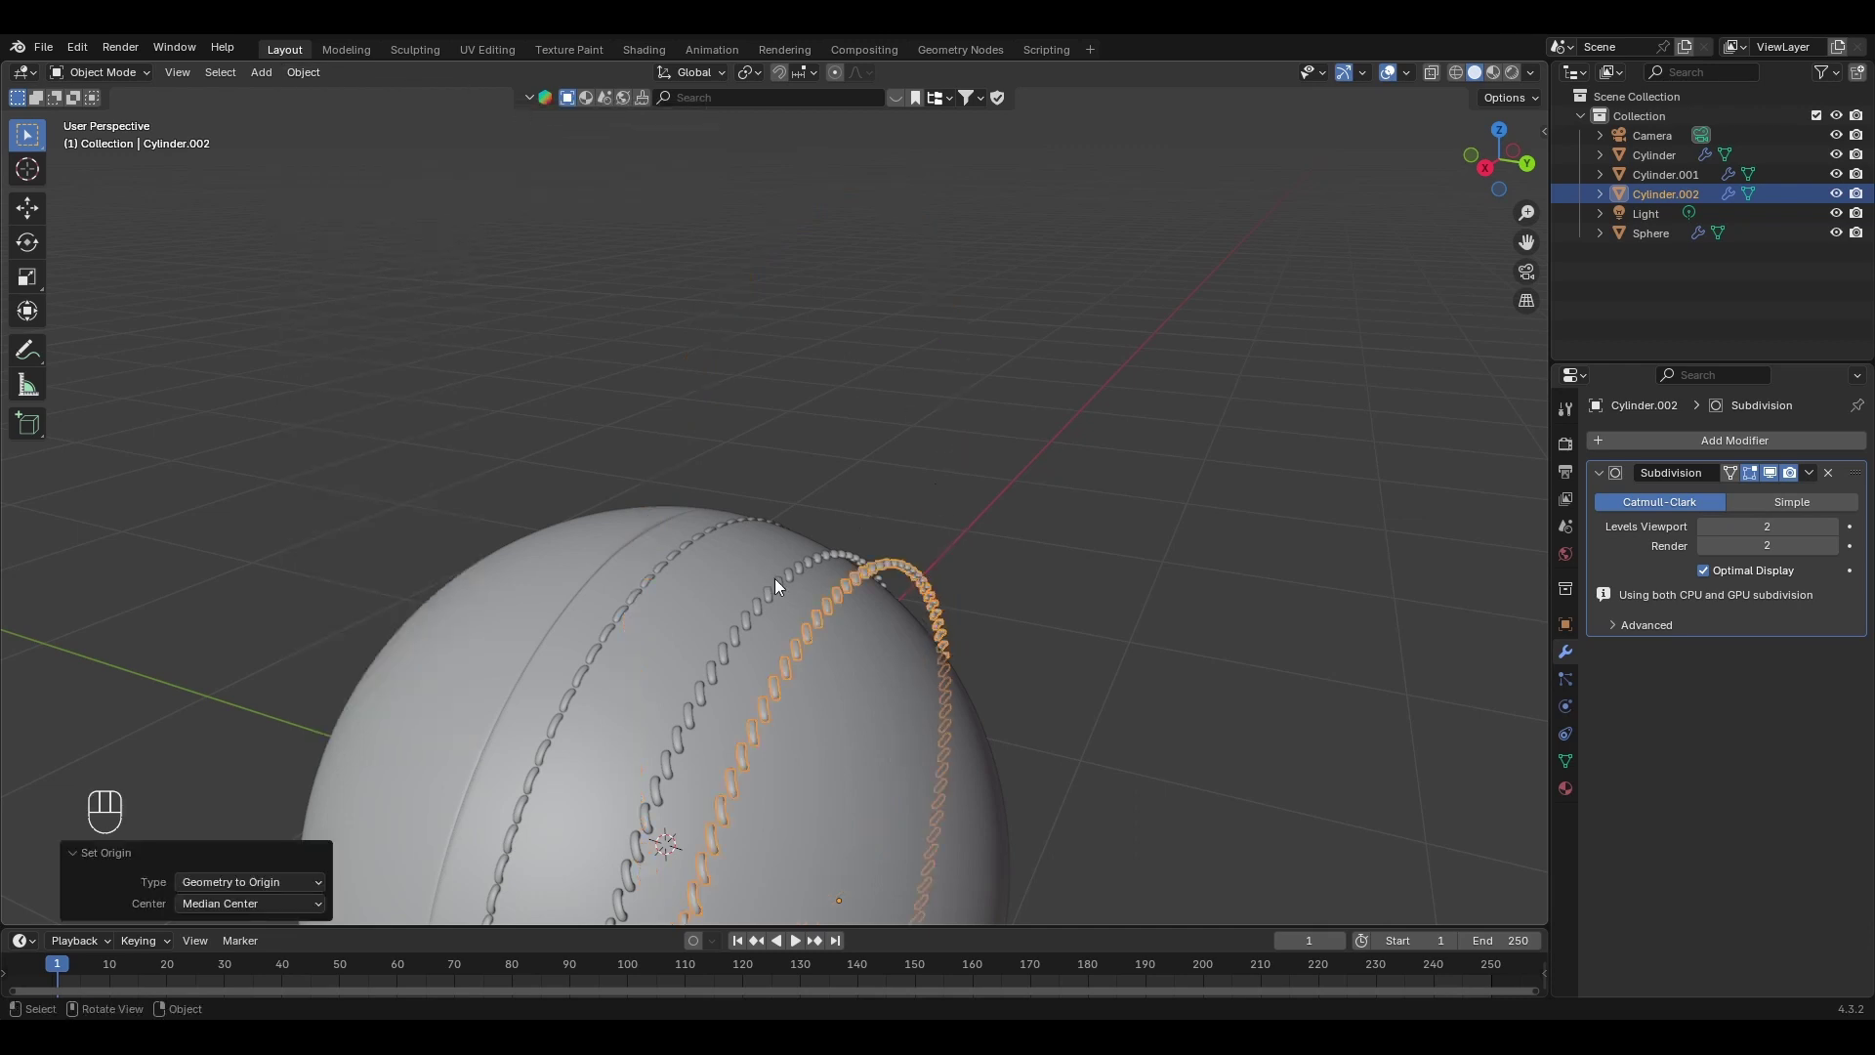
From the side view, slide Cylinder.001 along Y into place beside the seam.
left_click(1491, 175)
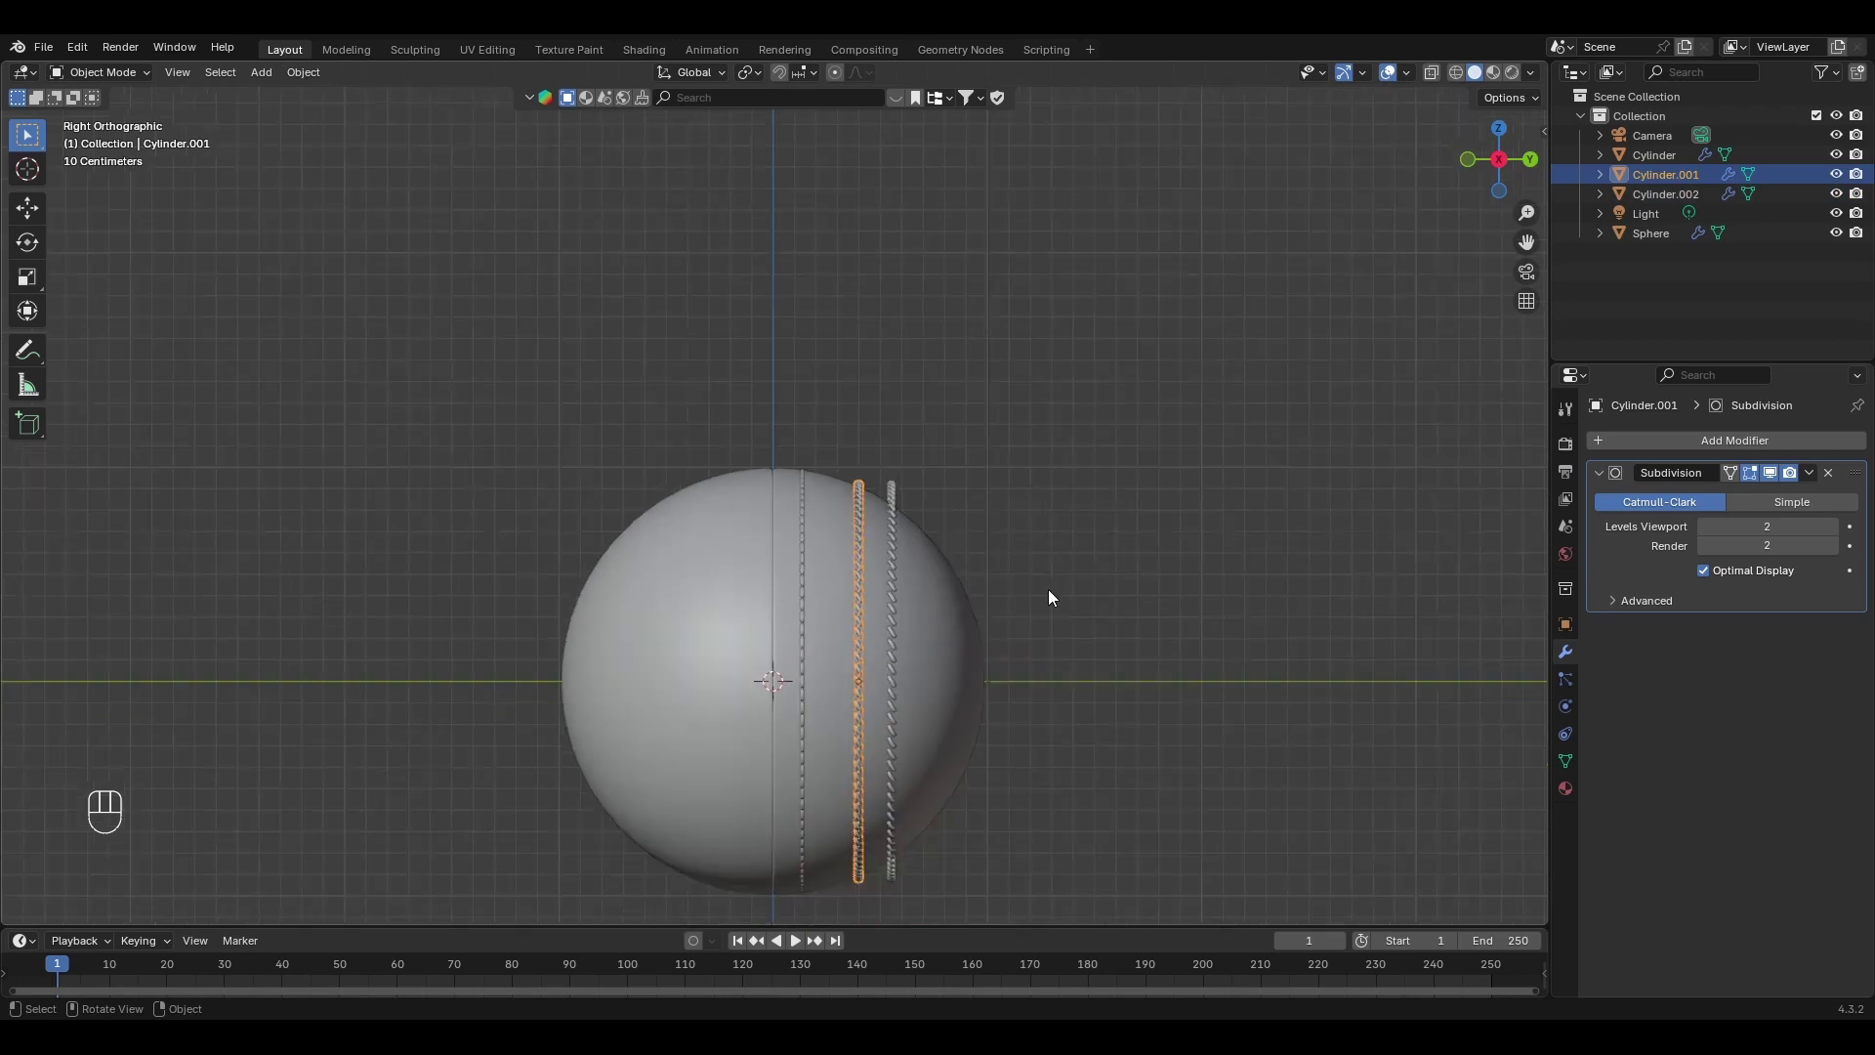
key("g")
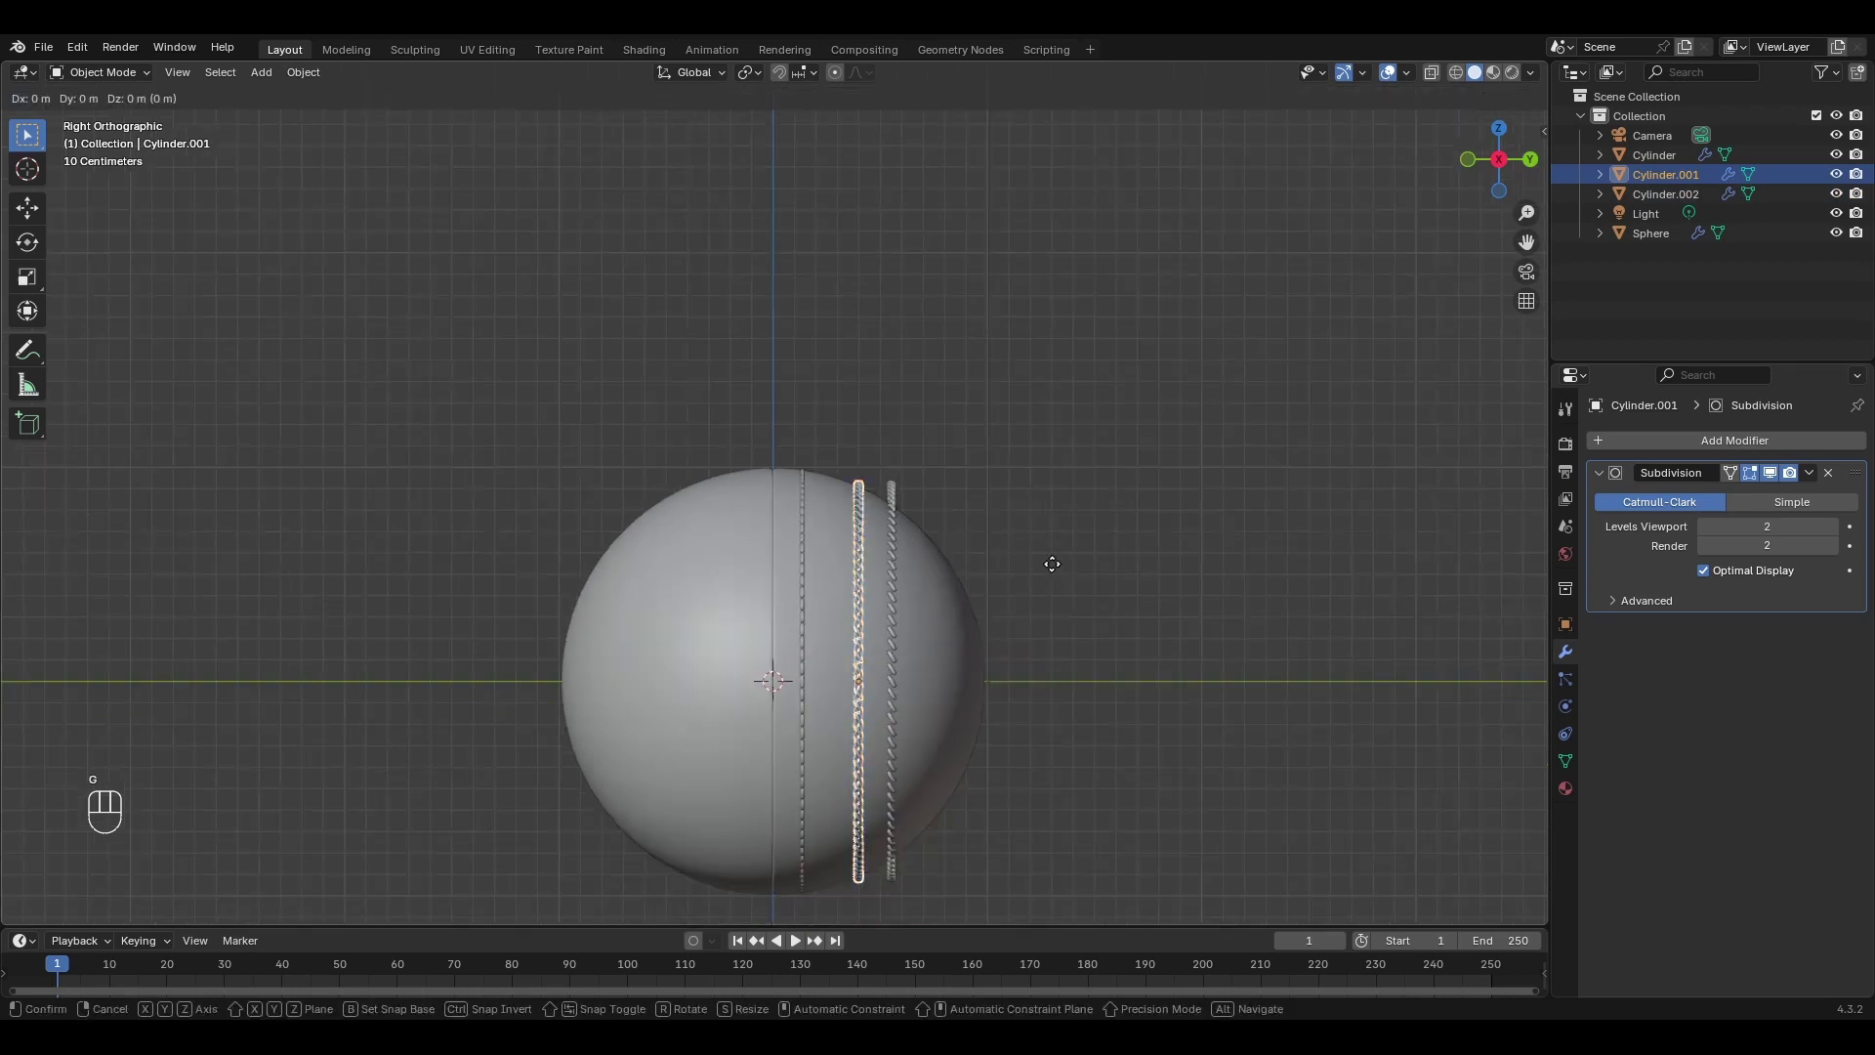
key("y")
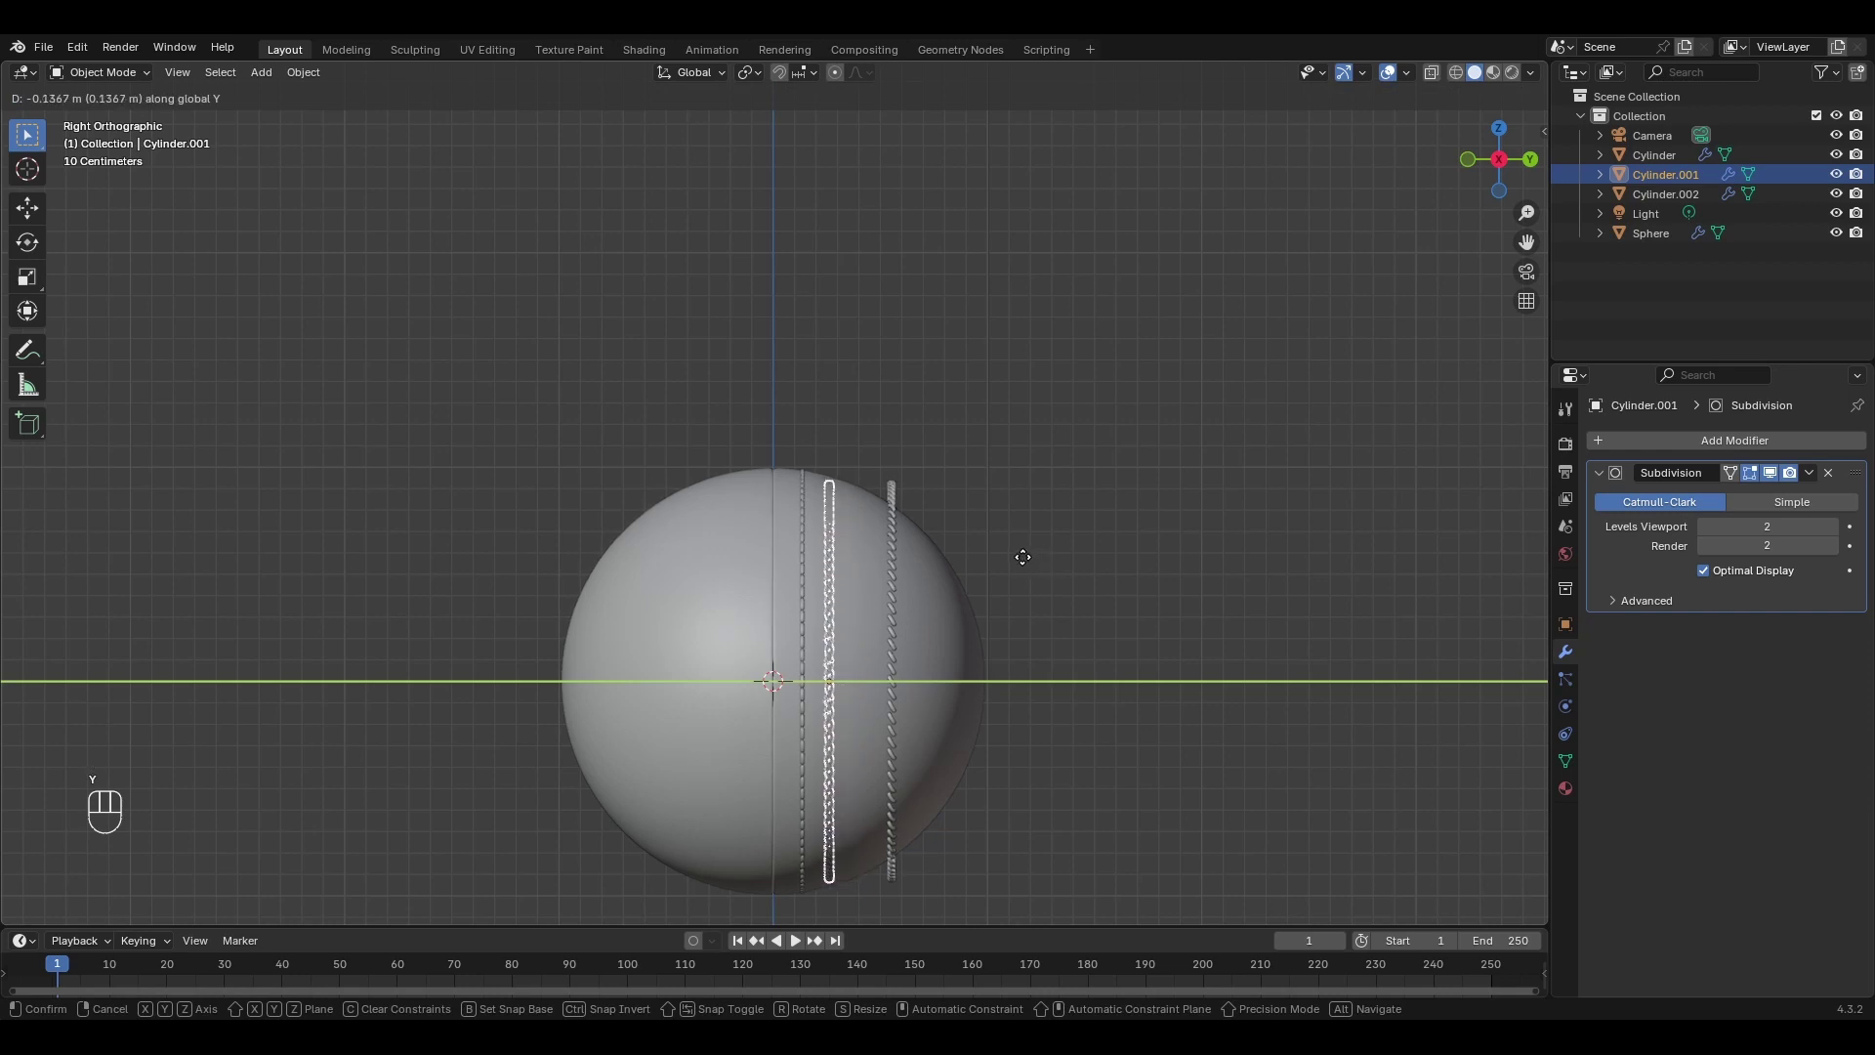
left_click(1027, 562)
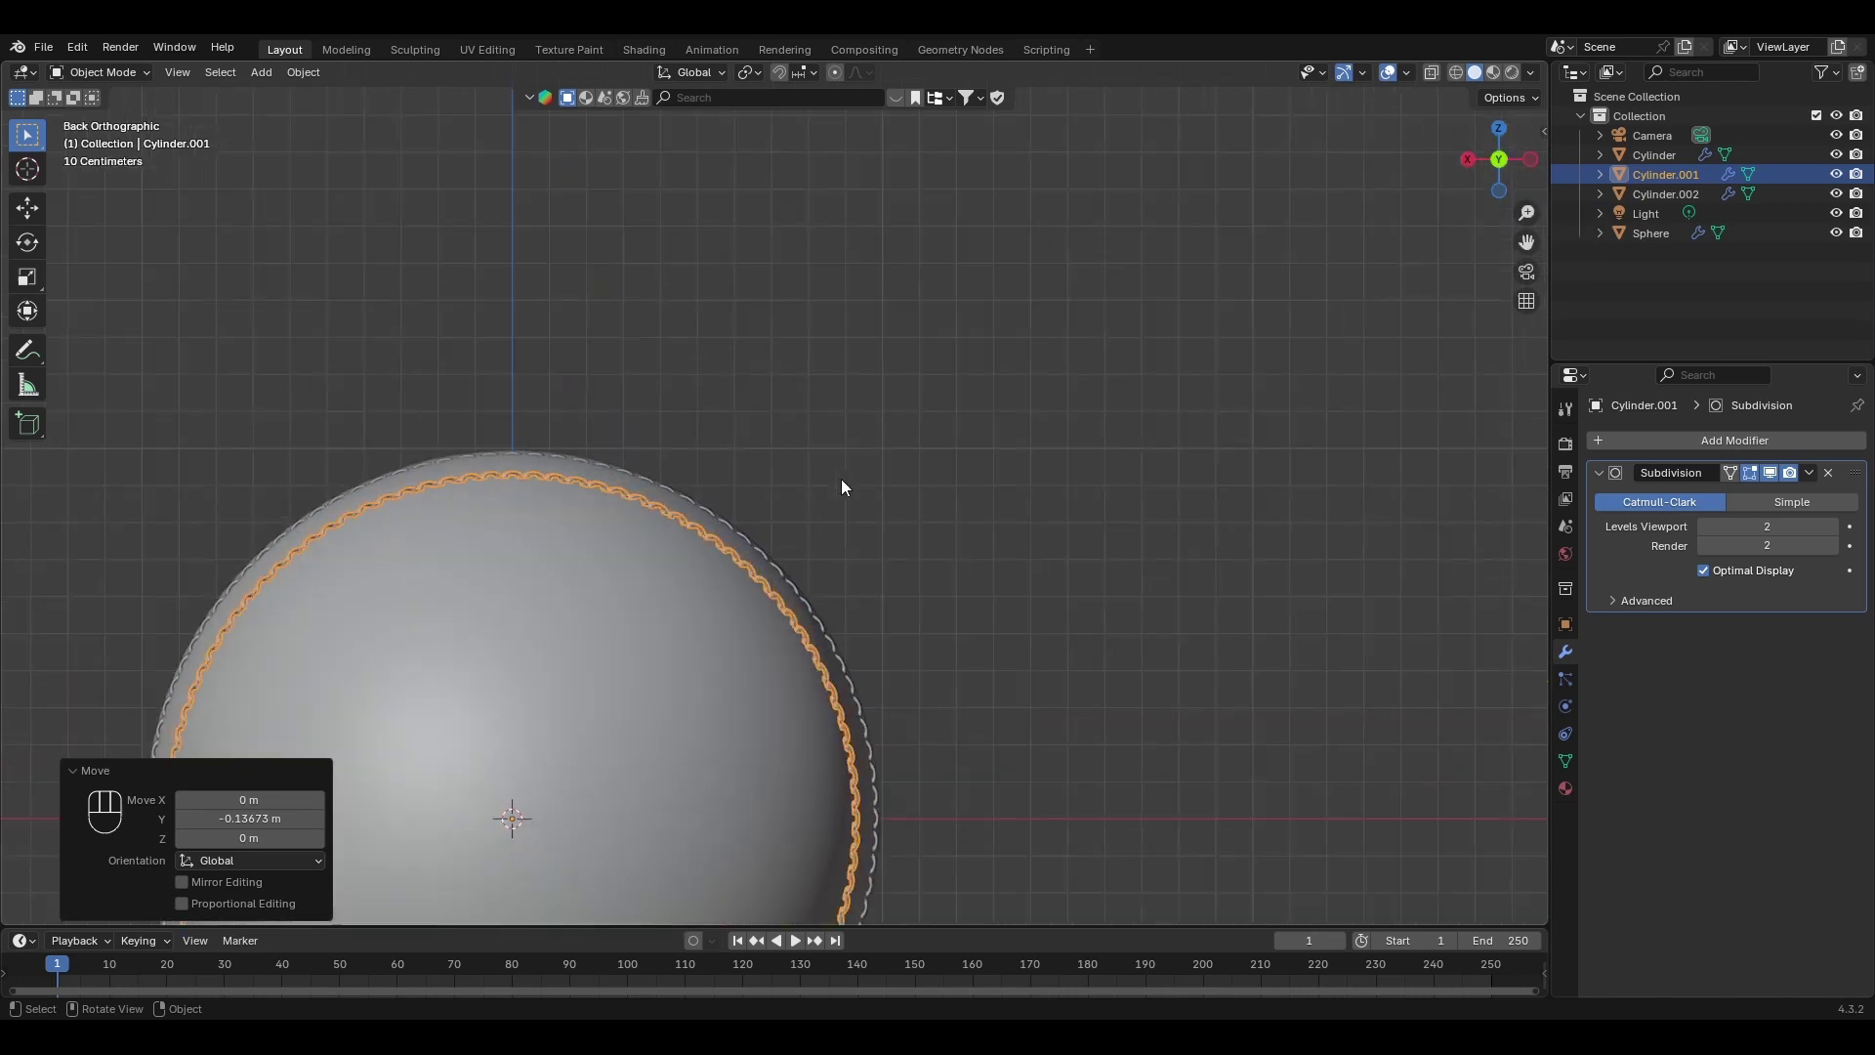
Scale Cylinder.001 up to about 1.04 so it hugs the ball's surface.
key("s")
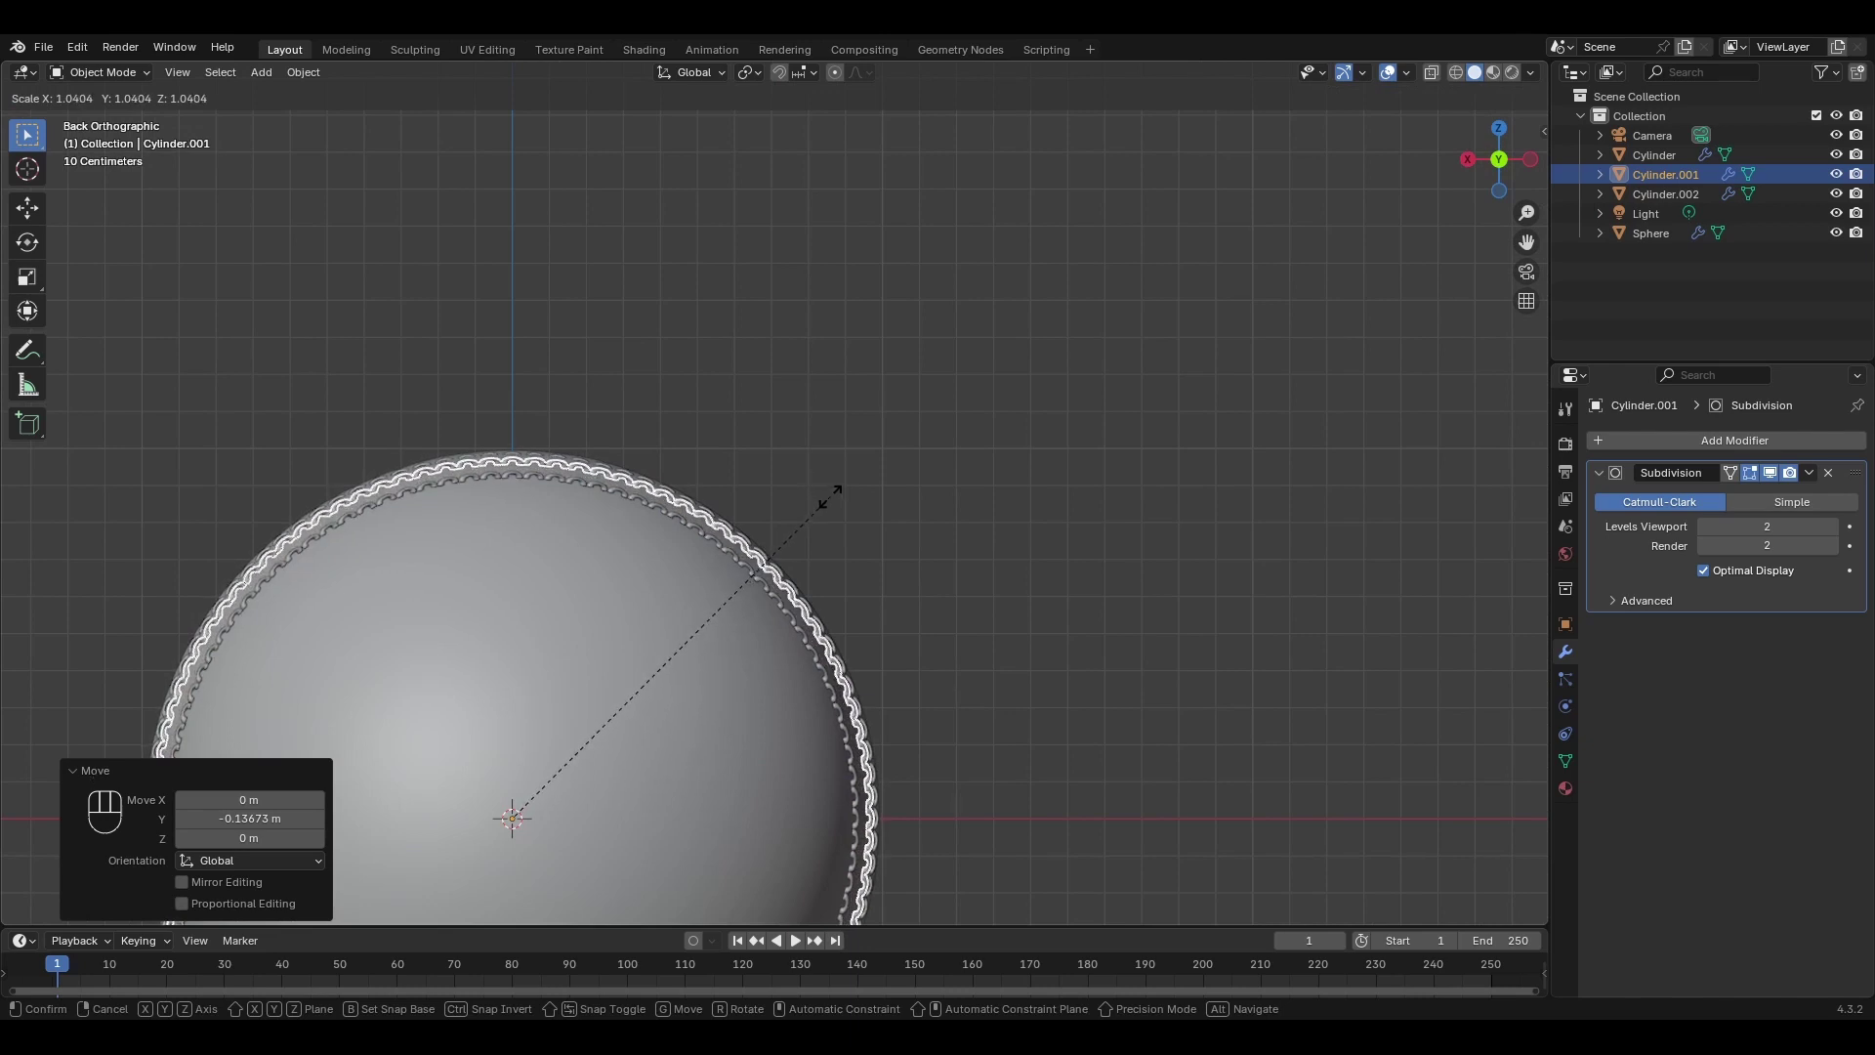
left_click(837, 503)
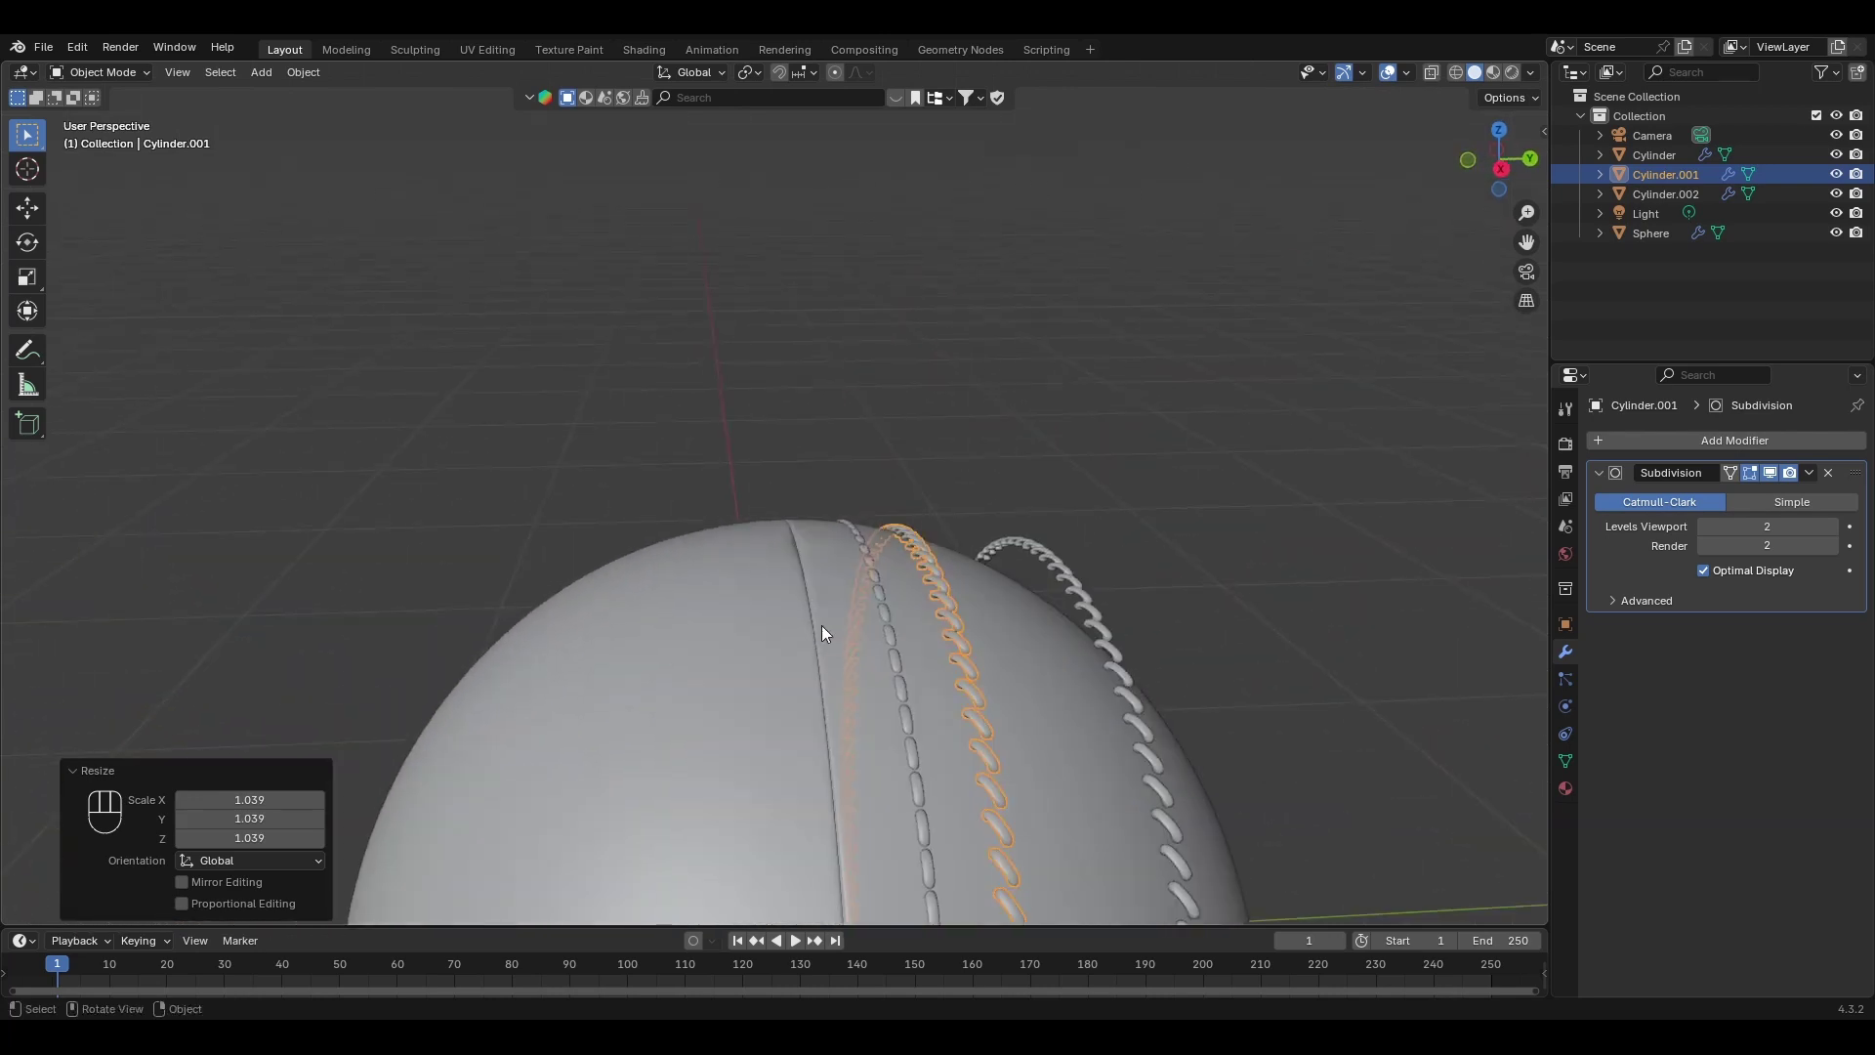
left_click(1078, 429)
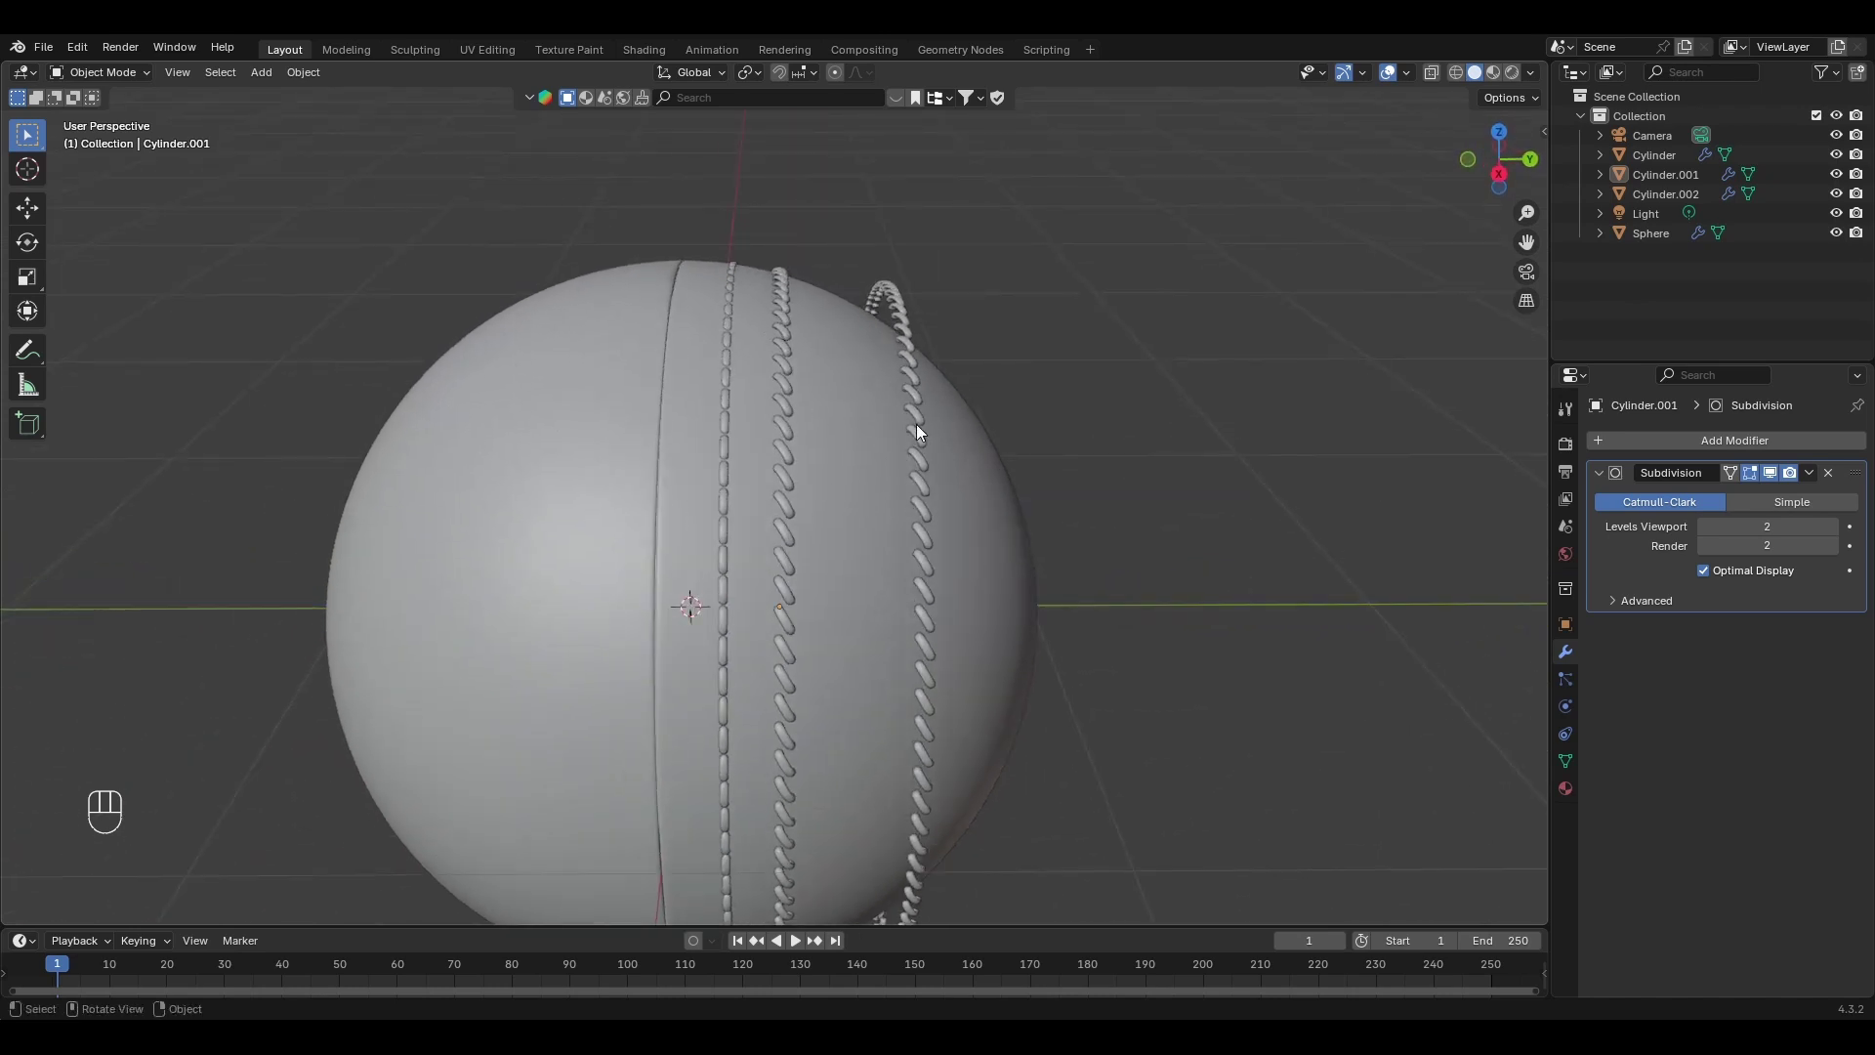
Slide the outer ring Cylinder.002 along Y closer to the seam.
left_click(926, 427)
middle_click(1037, 465)
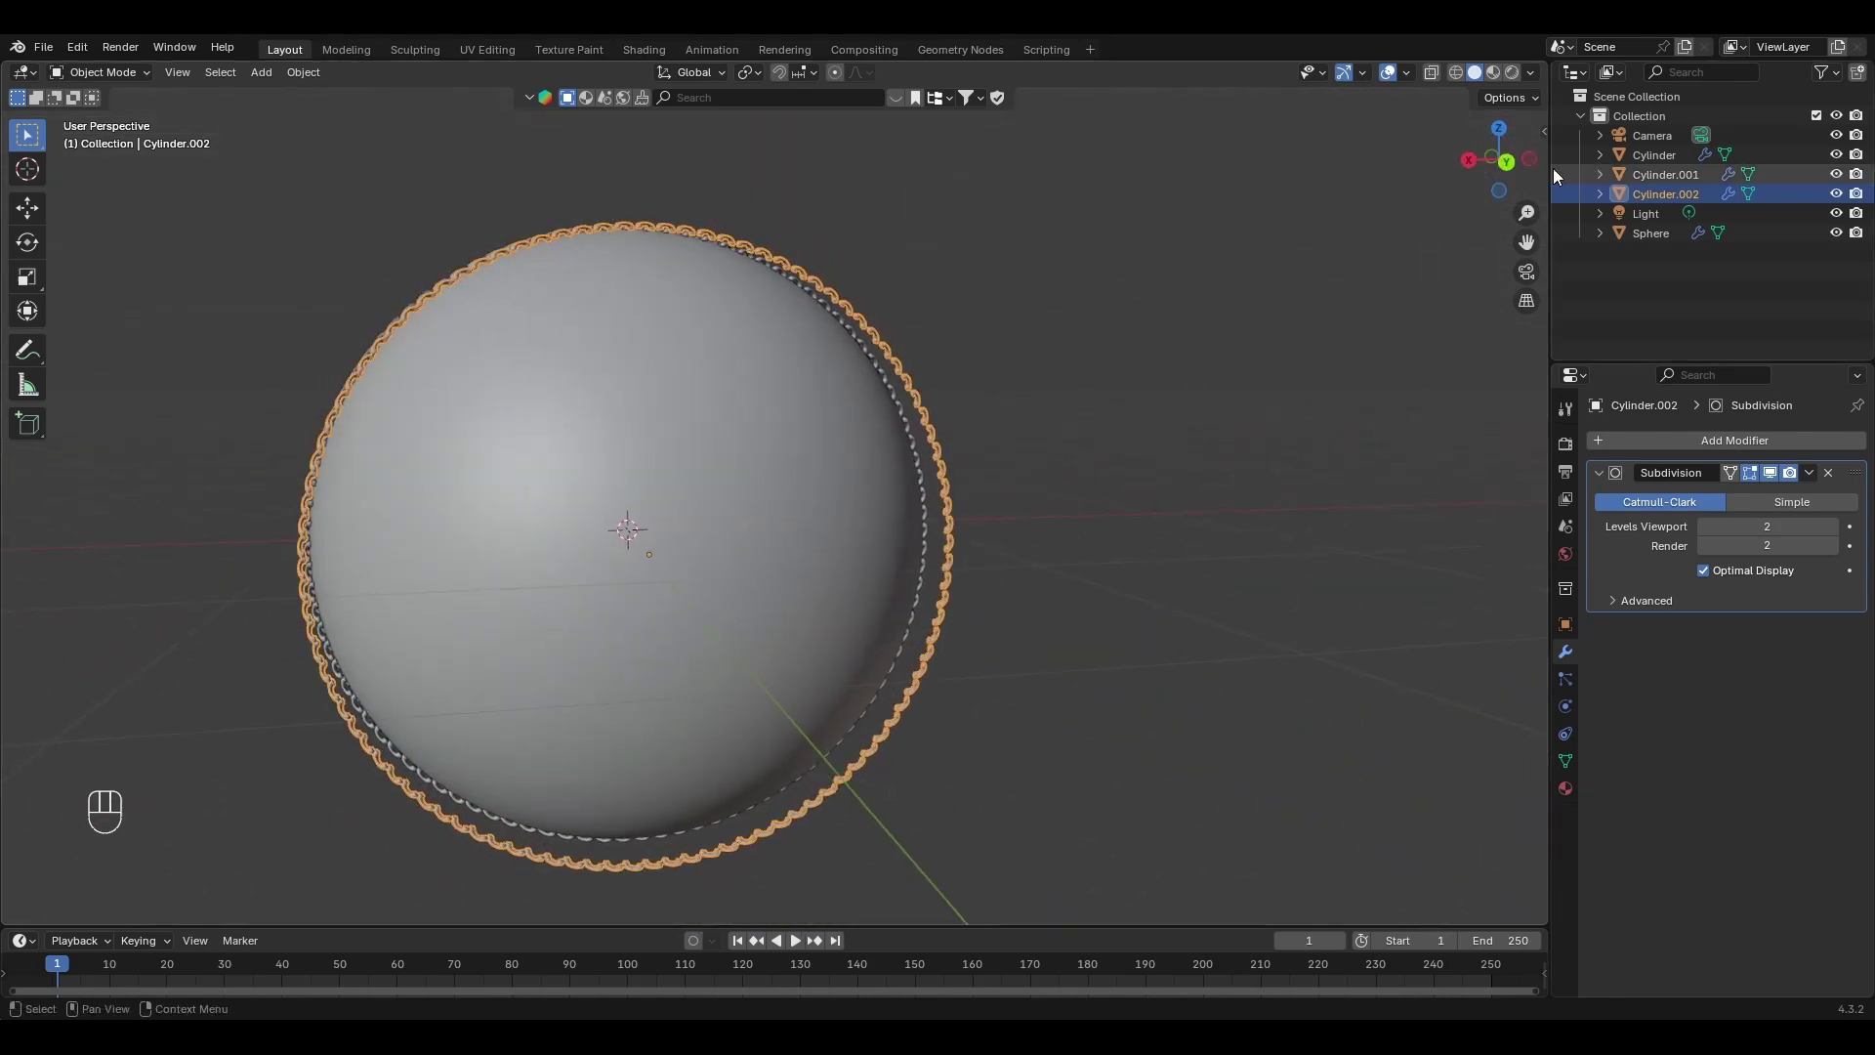
left_click(1518, 170)
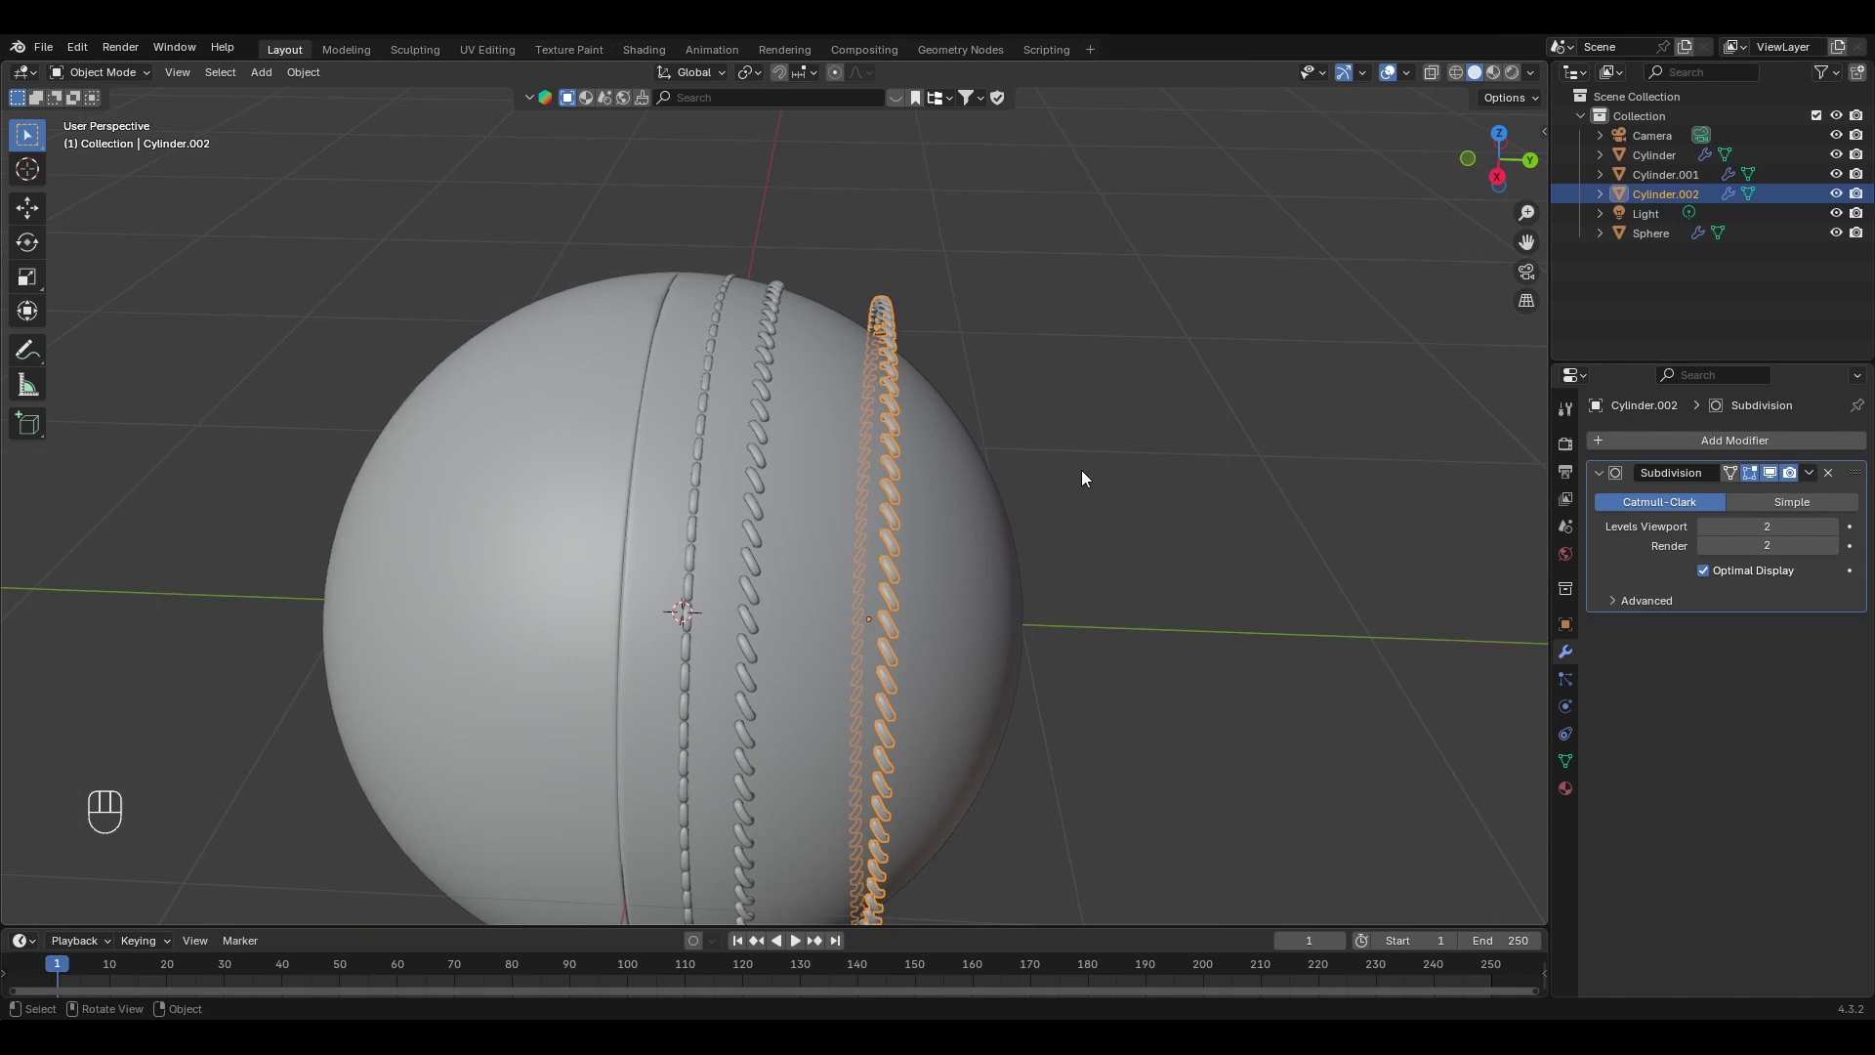
key("g")
key("y")
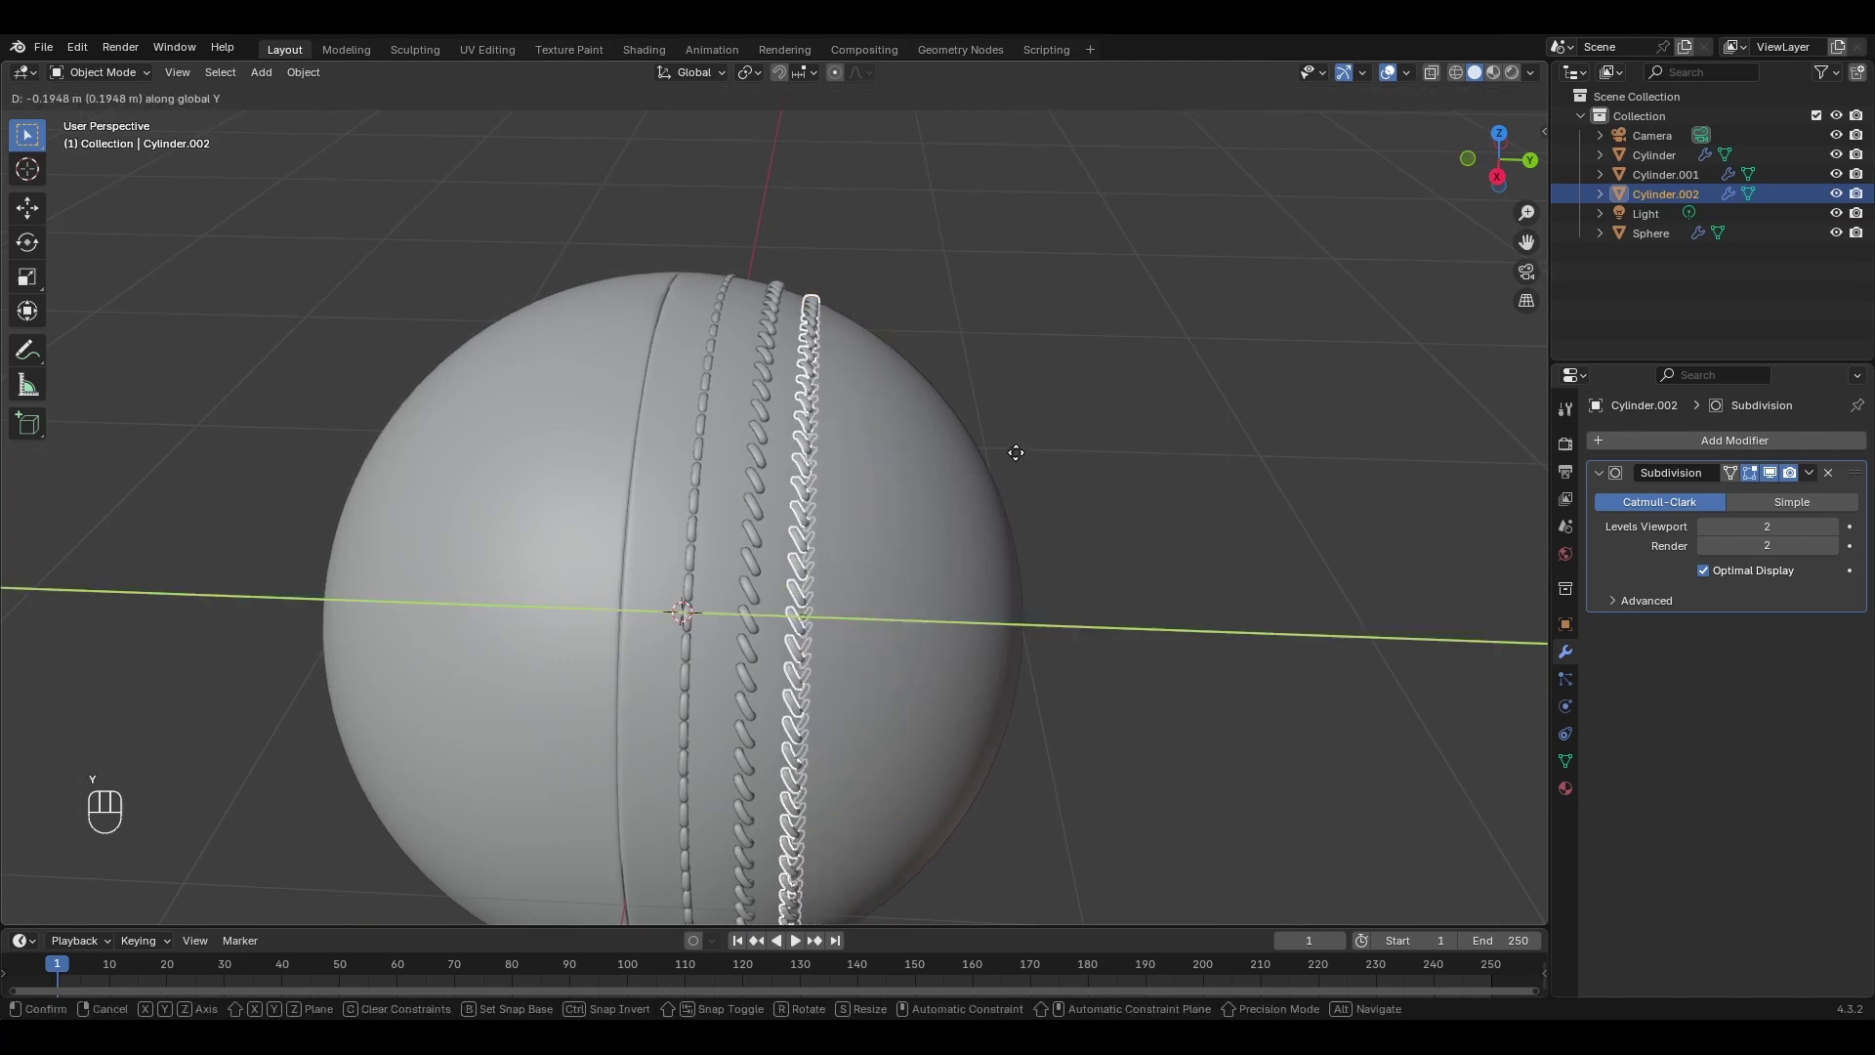
left_click(1019, 458)
left_click(1063, 446)
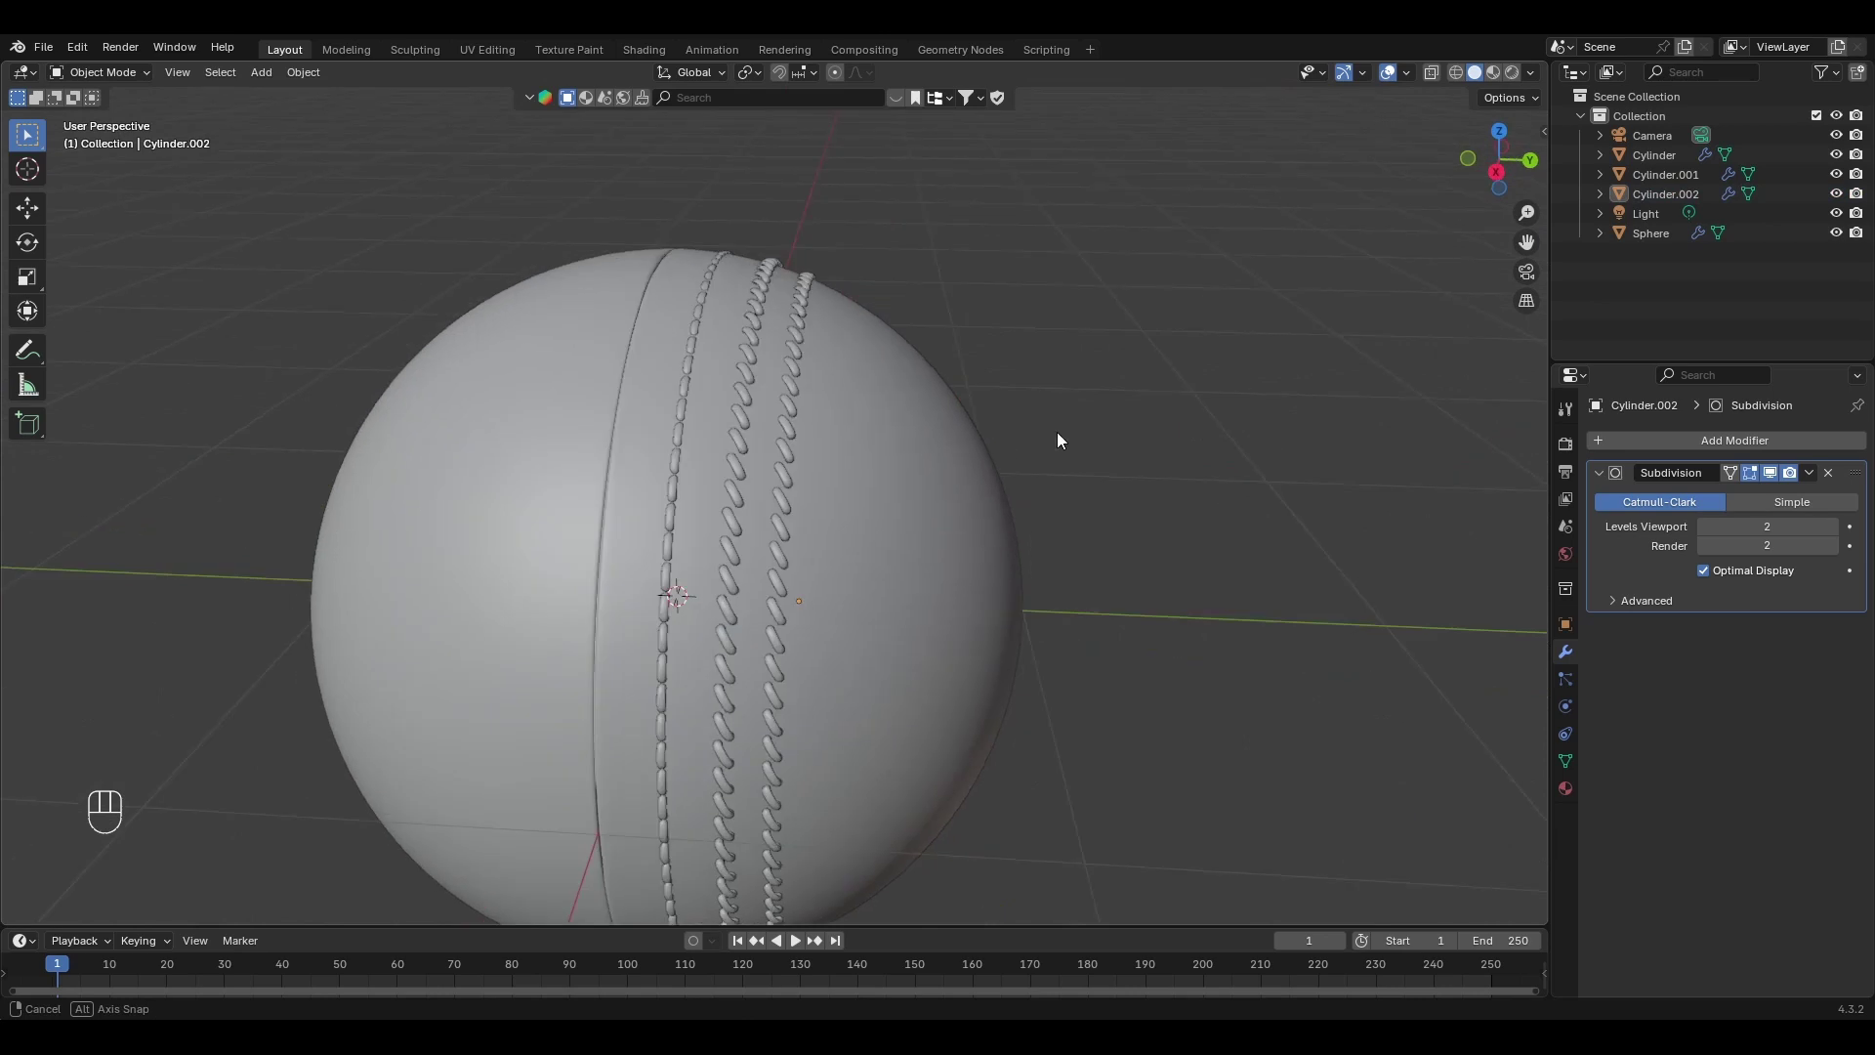
Slide the middle ring Cylinder.001 along Y to sit beside the seam, nudging it twice.
left_click(783, 428)
key("g")
key("y")
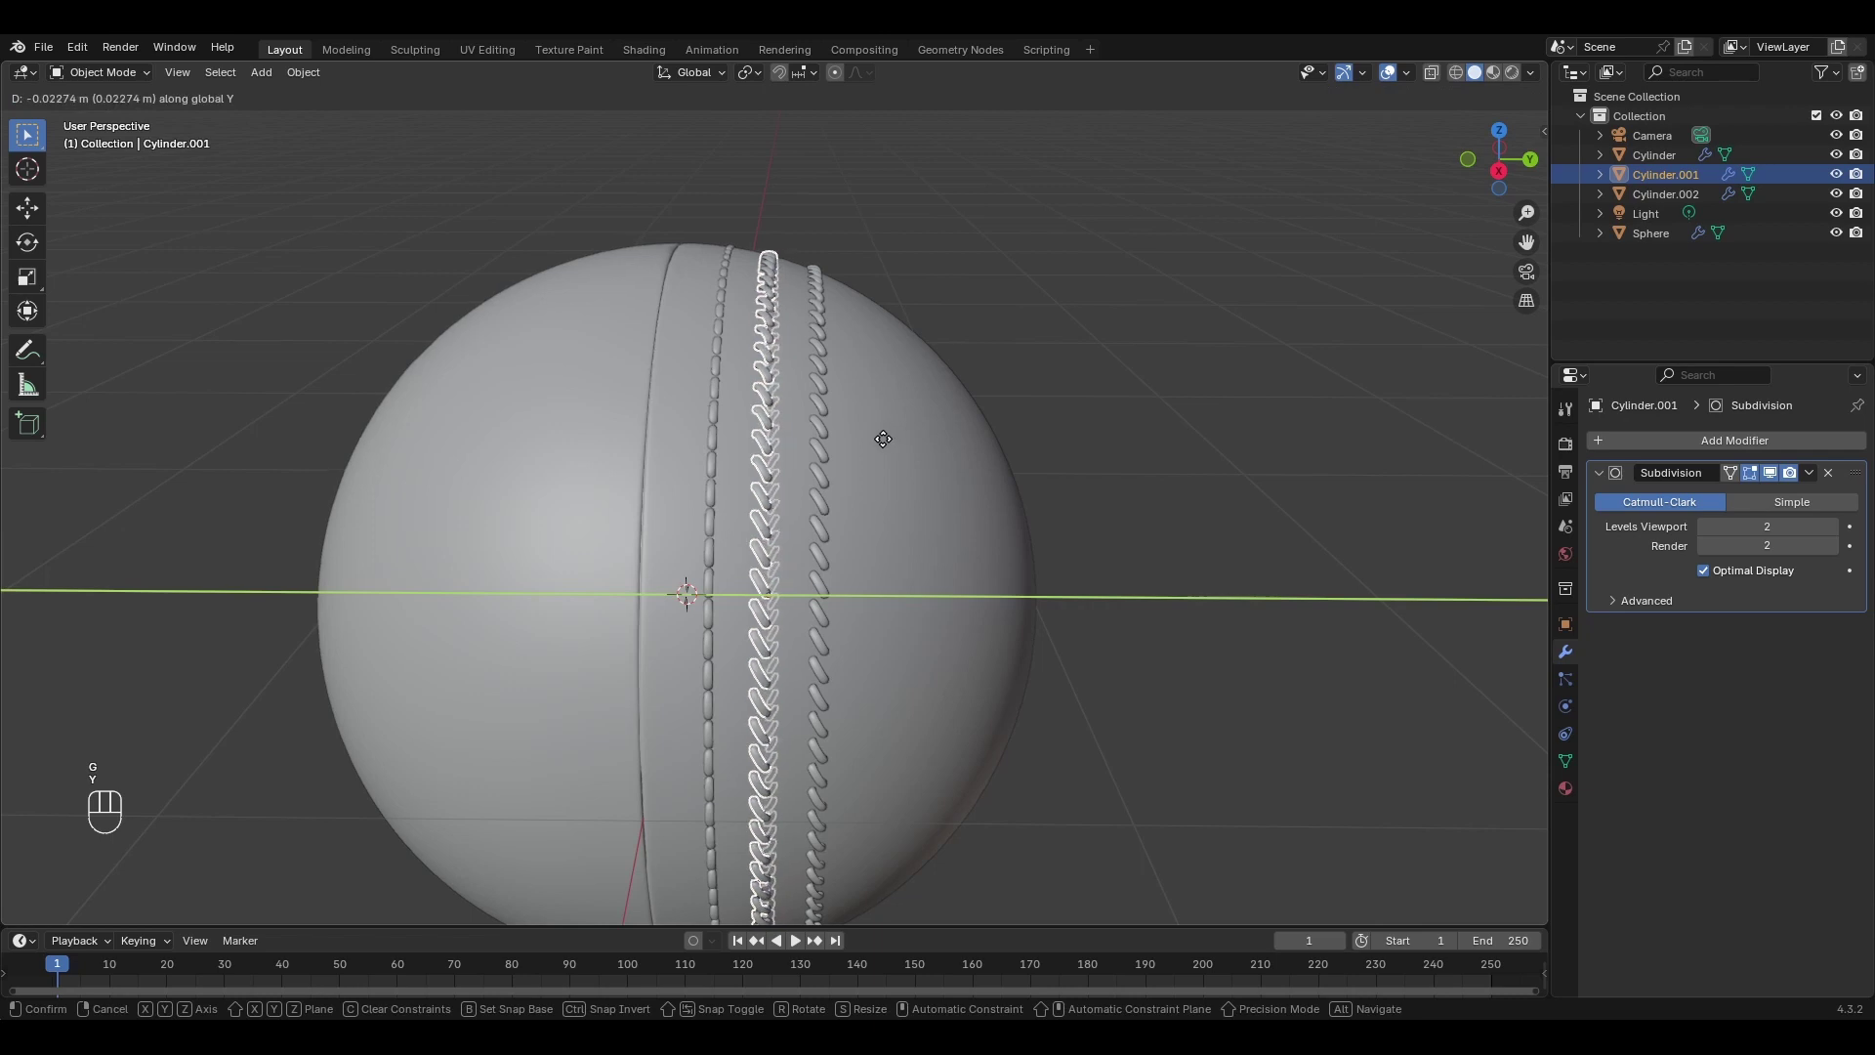
left_click(890, 444)
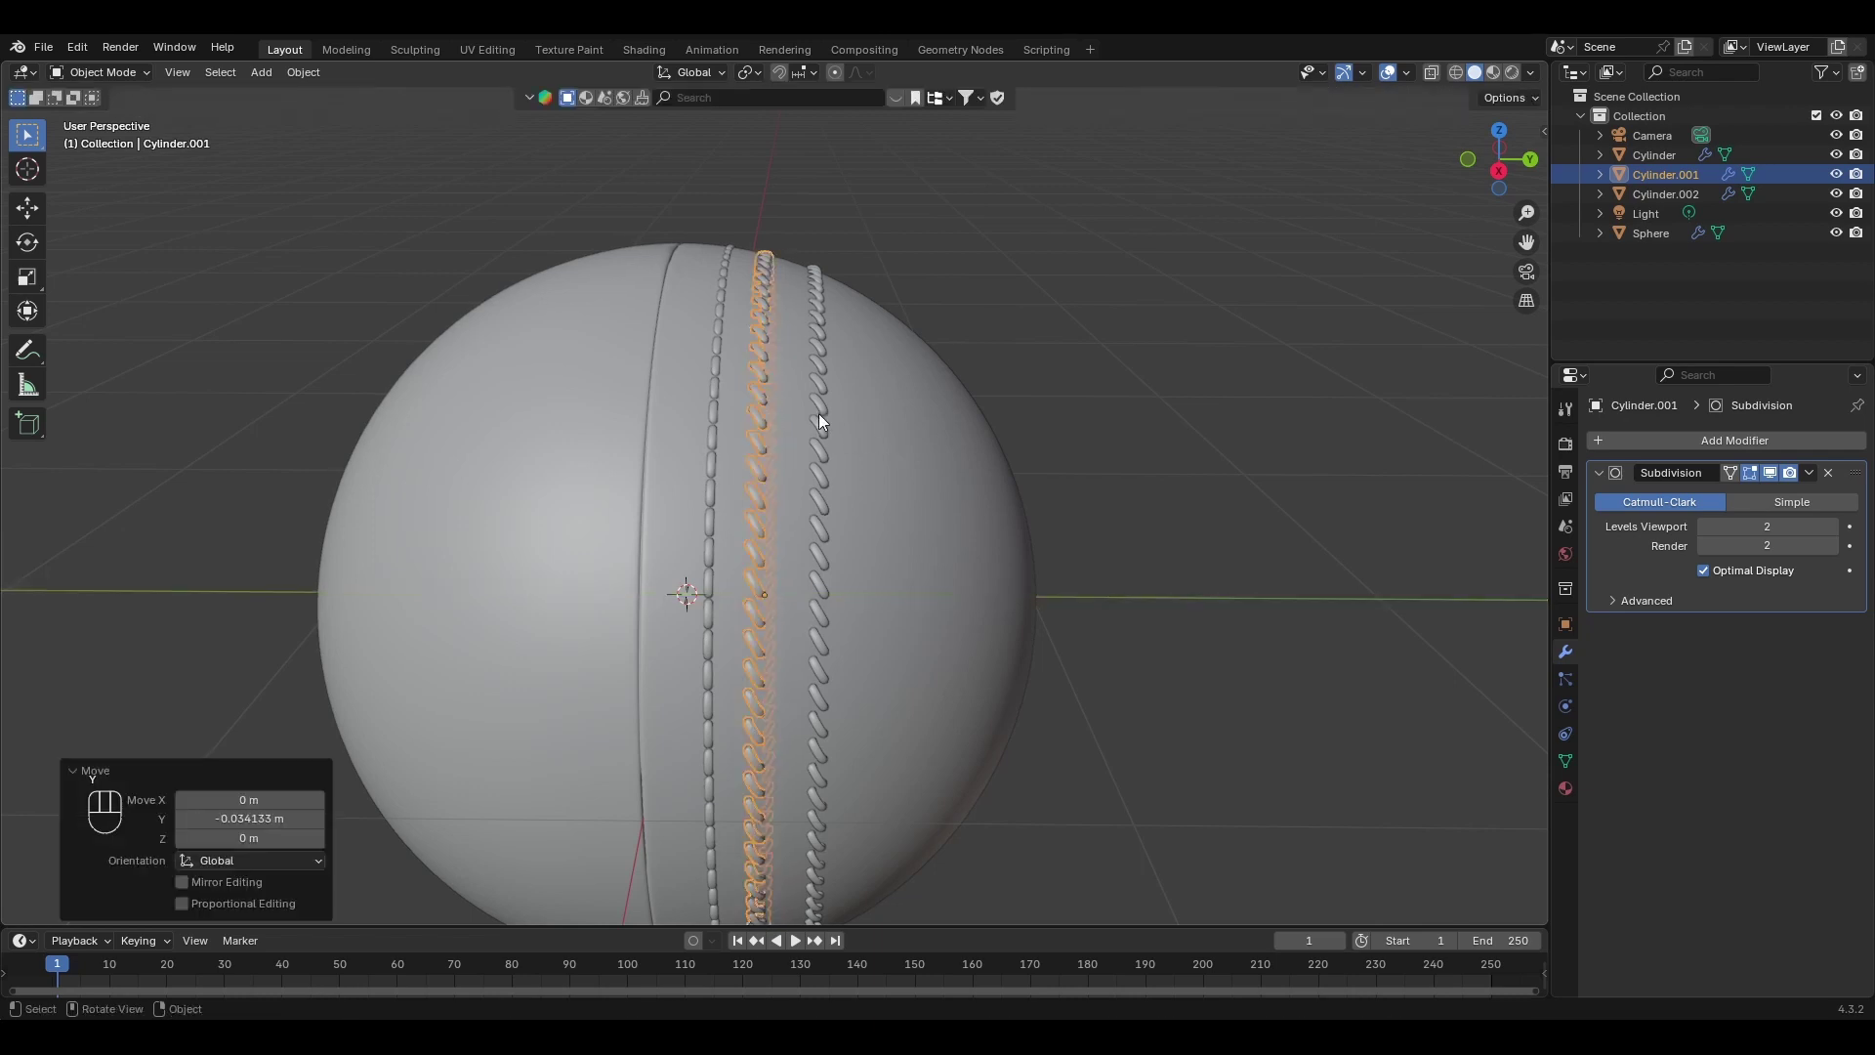
key("g")
key("y")
left_click(813, 418)
Resize the outer ring Cylinder.002 slightly so both rows fit snugly on the ball.
left_click(1029, 373)
left_click(1045, 387)
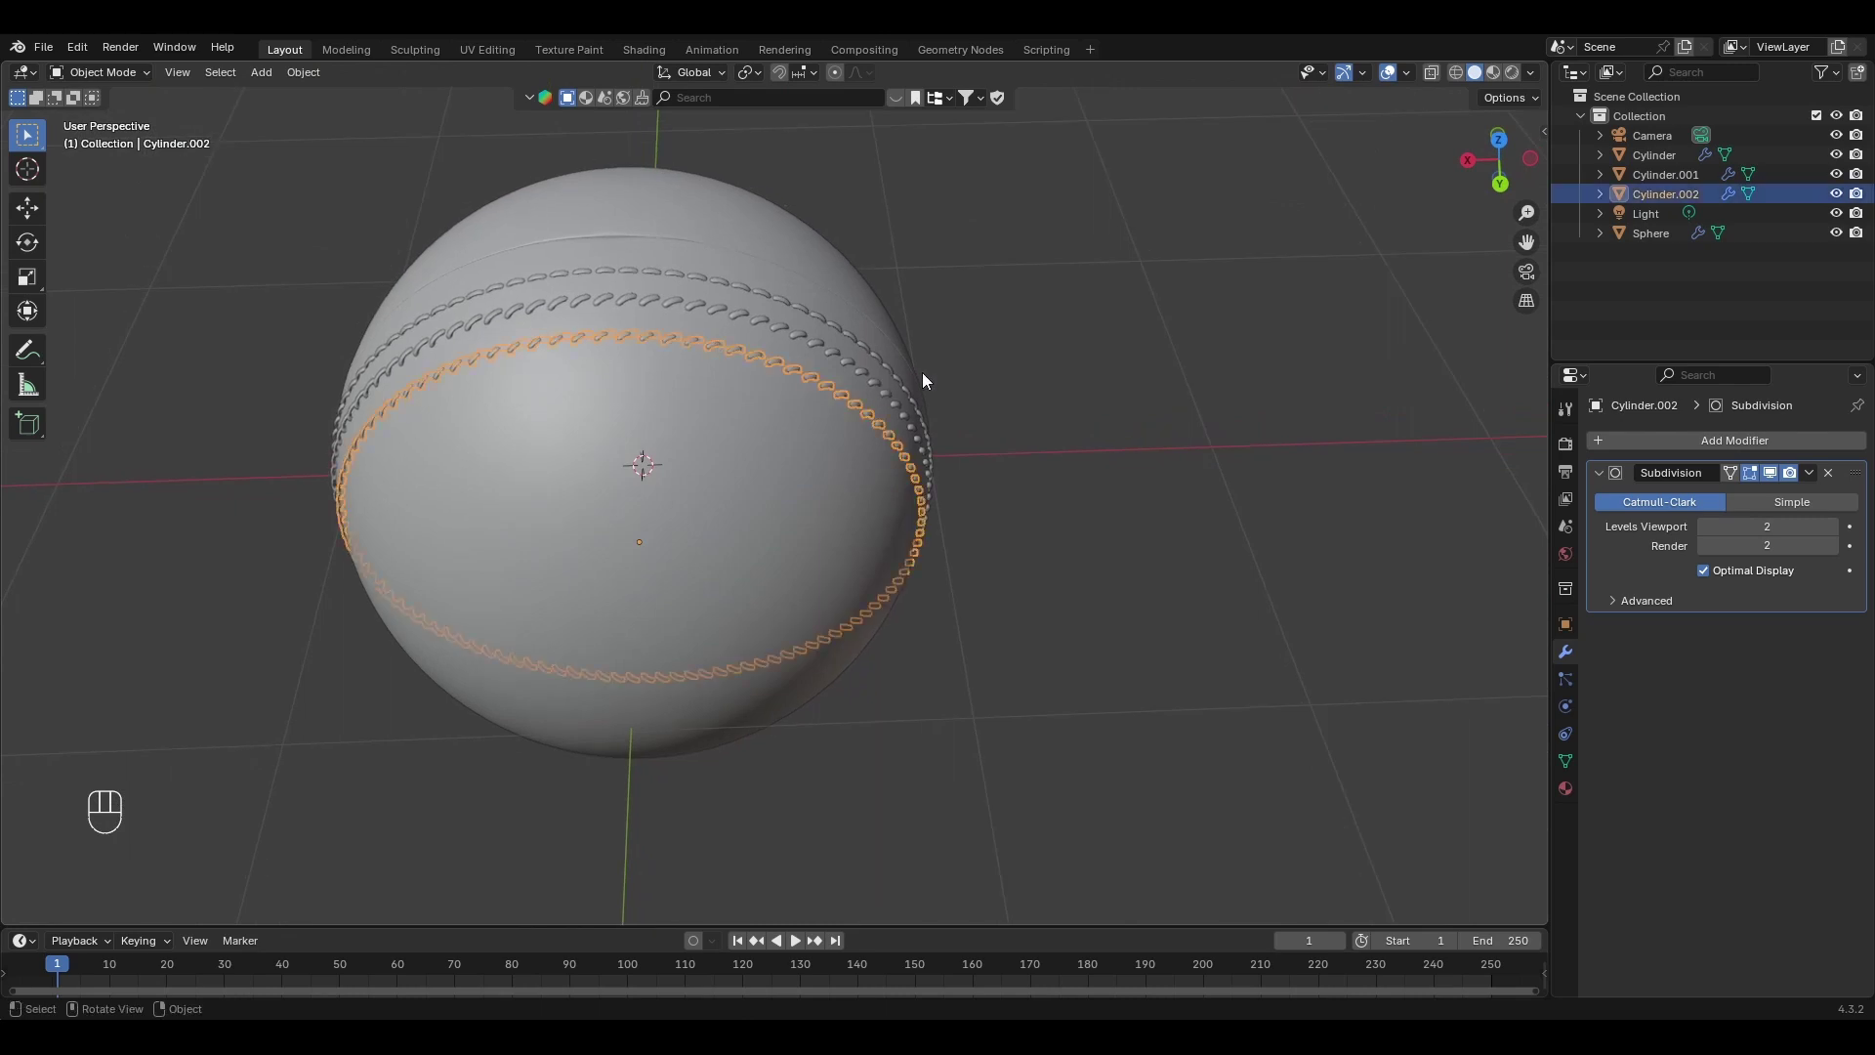
key("s")
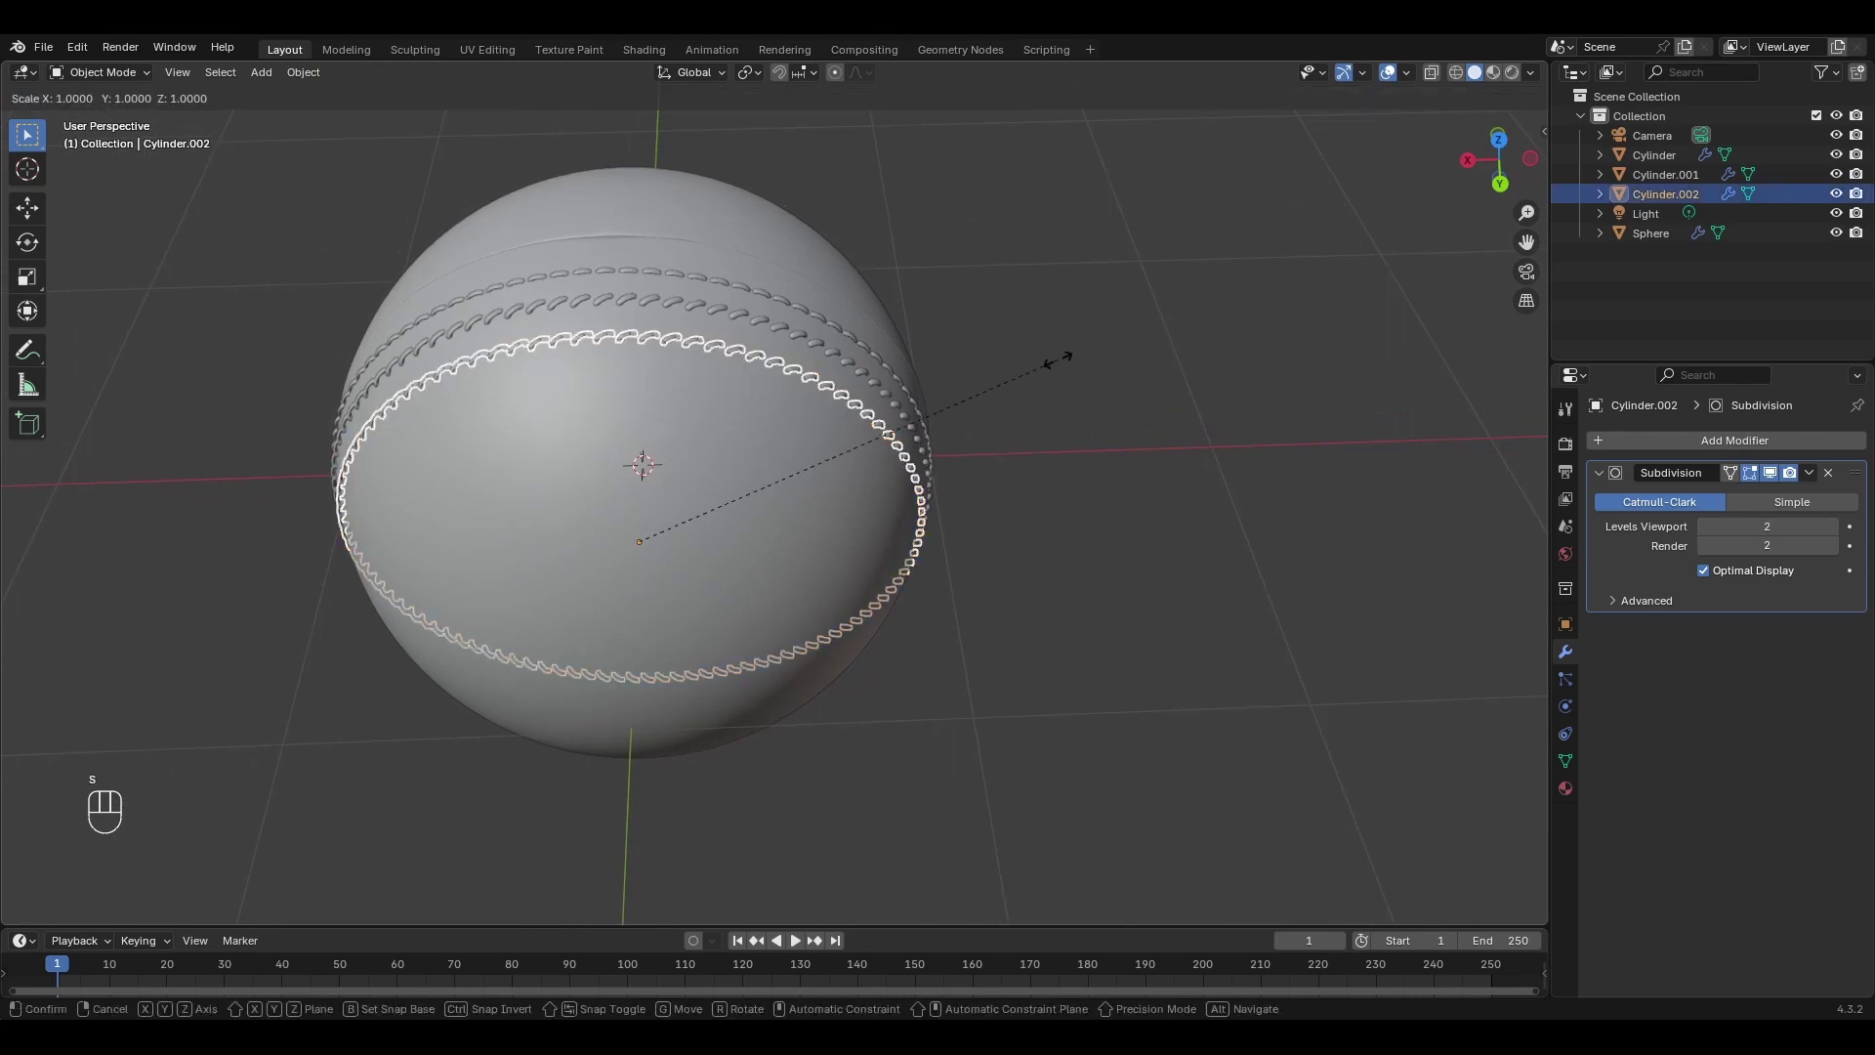
left_click(1070, 368)
Select the seam ring Cylinder, add an Array modifier and remove it again.
left_click(1109, 389)
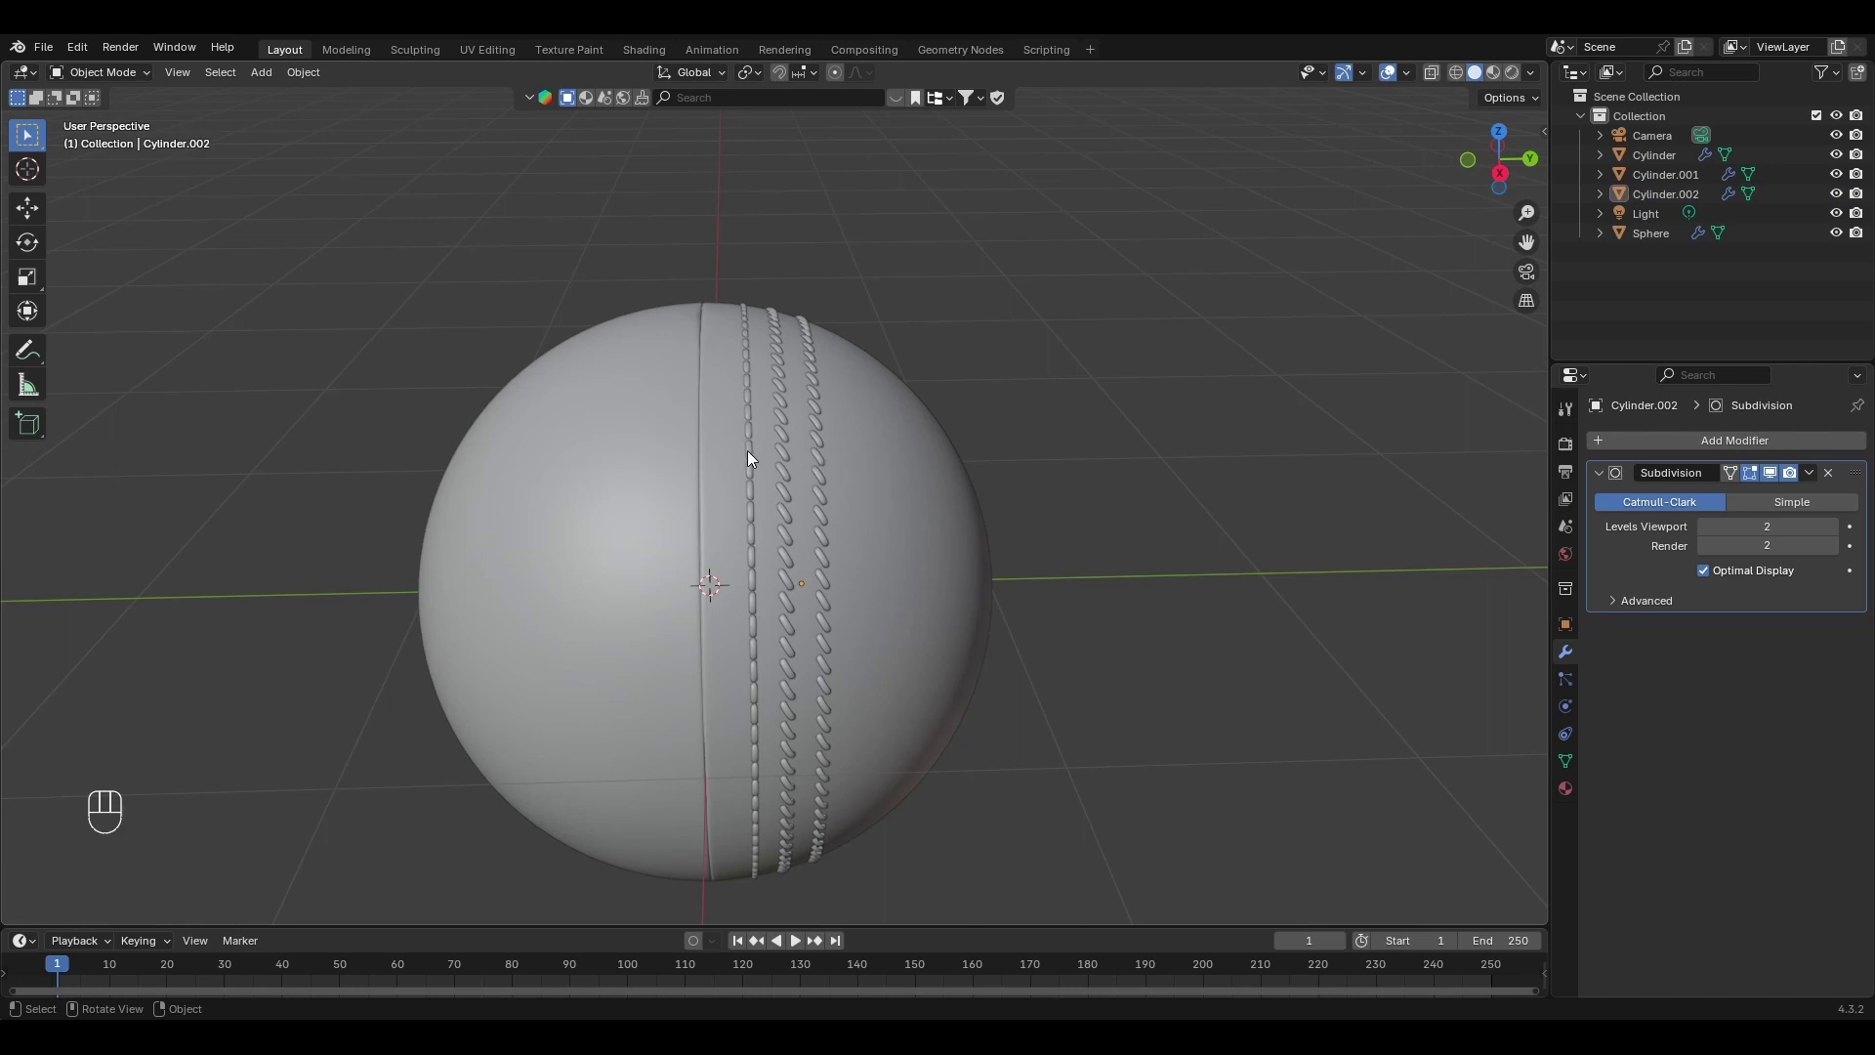
left_click(754, 461)
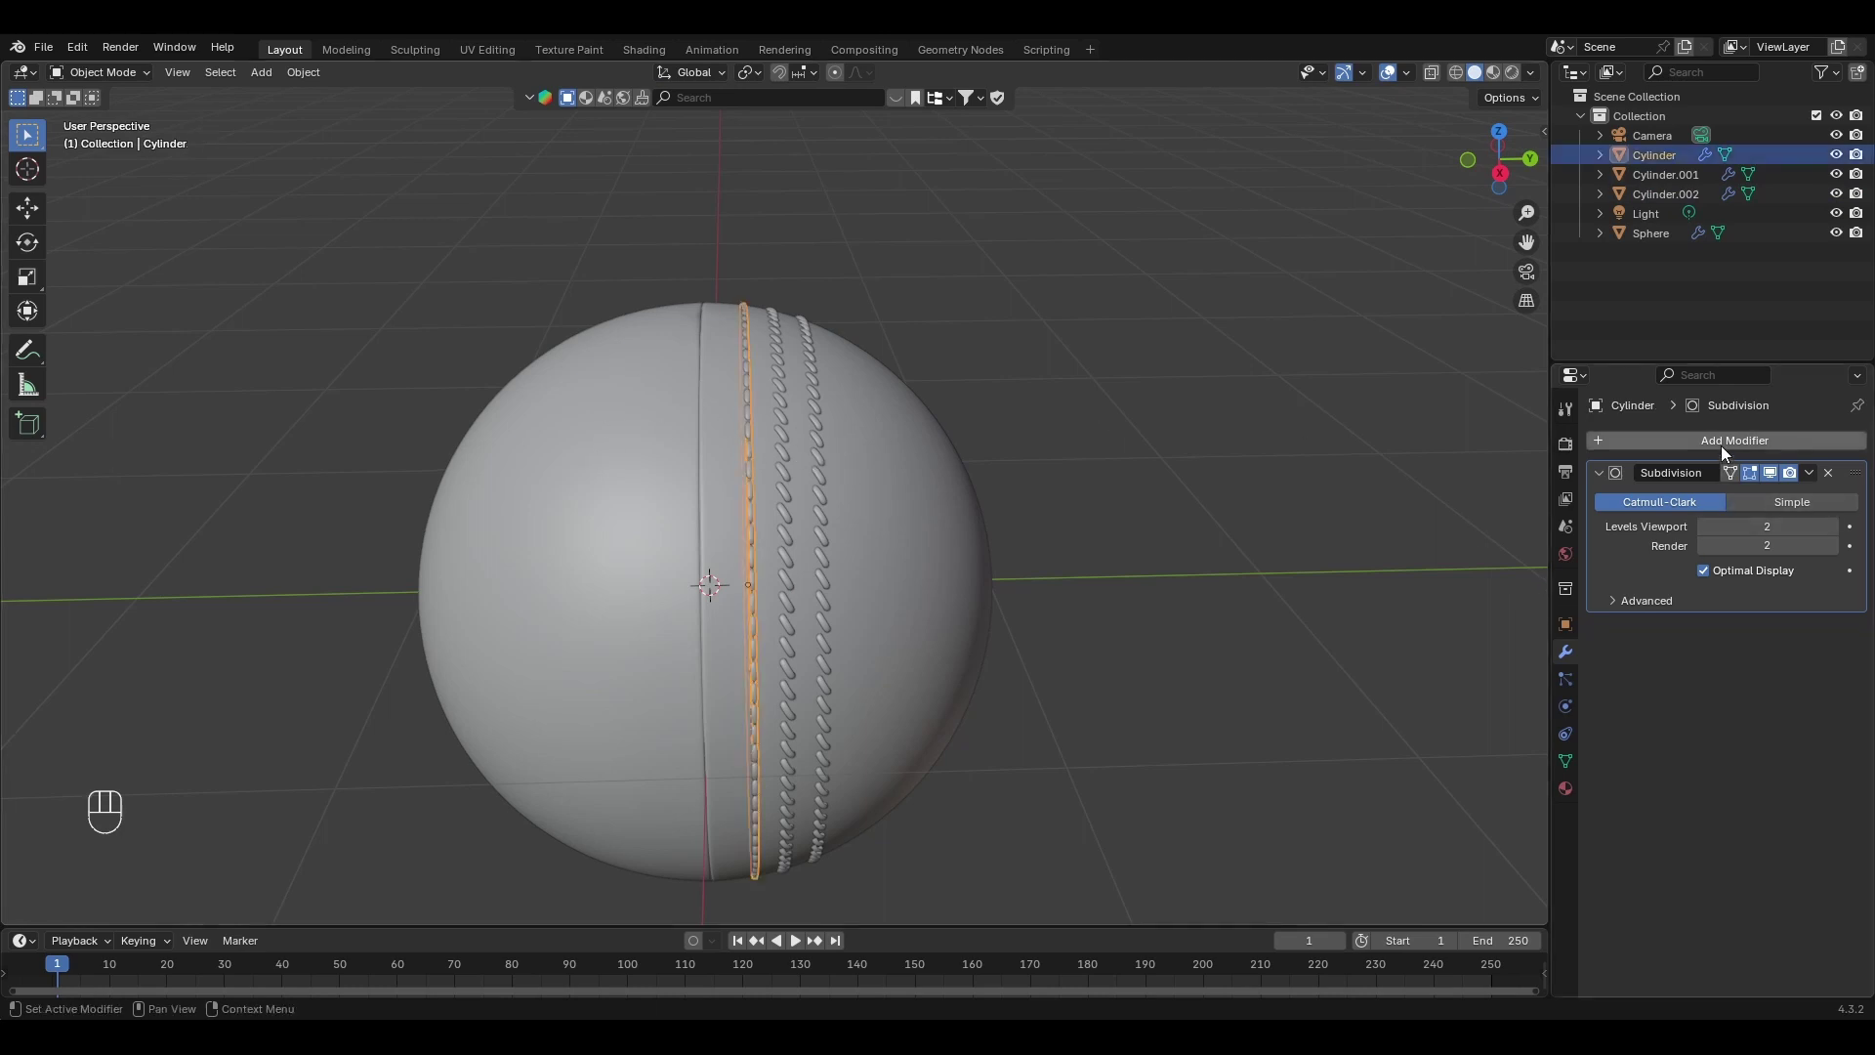
left_click_drag(1729, 446, 1486, 427)
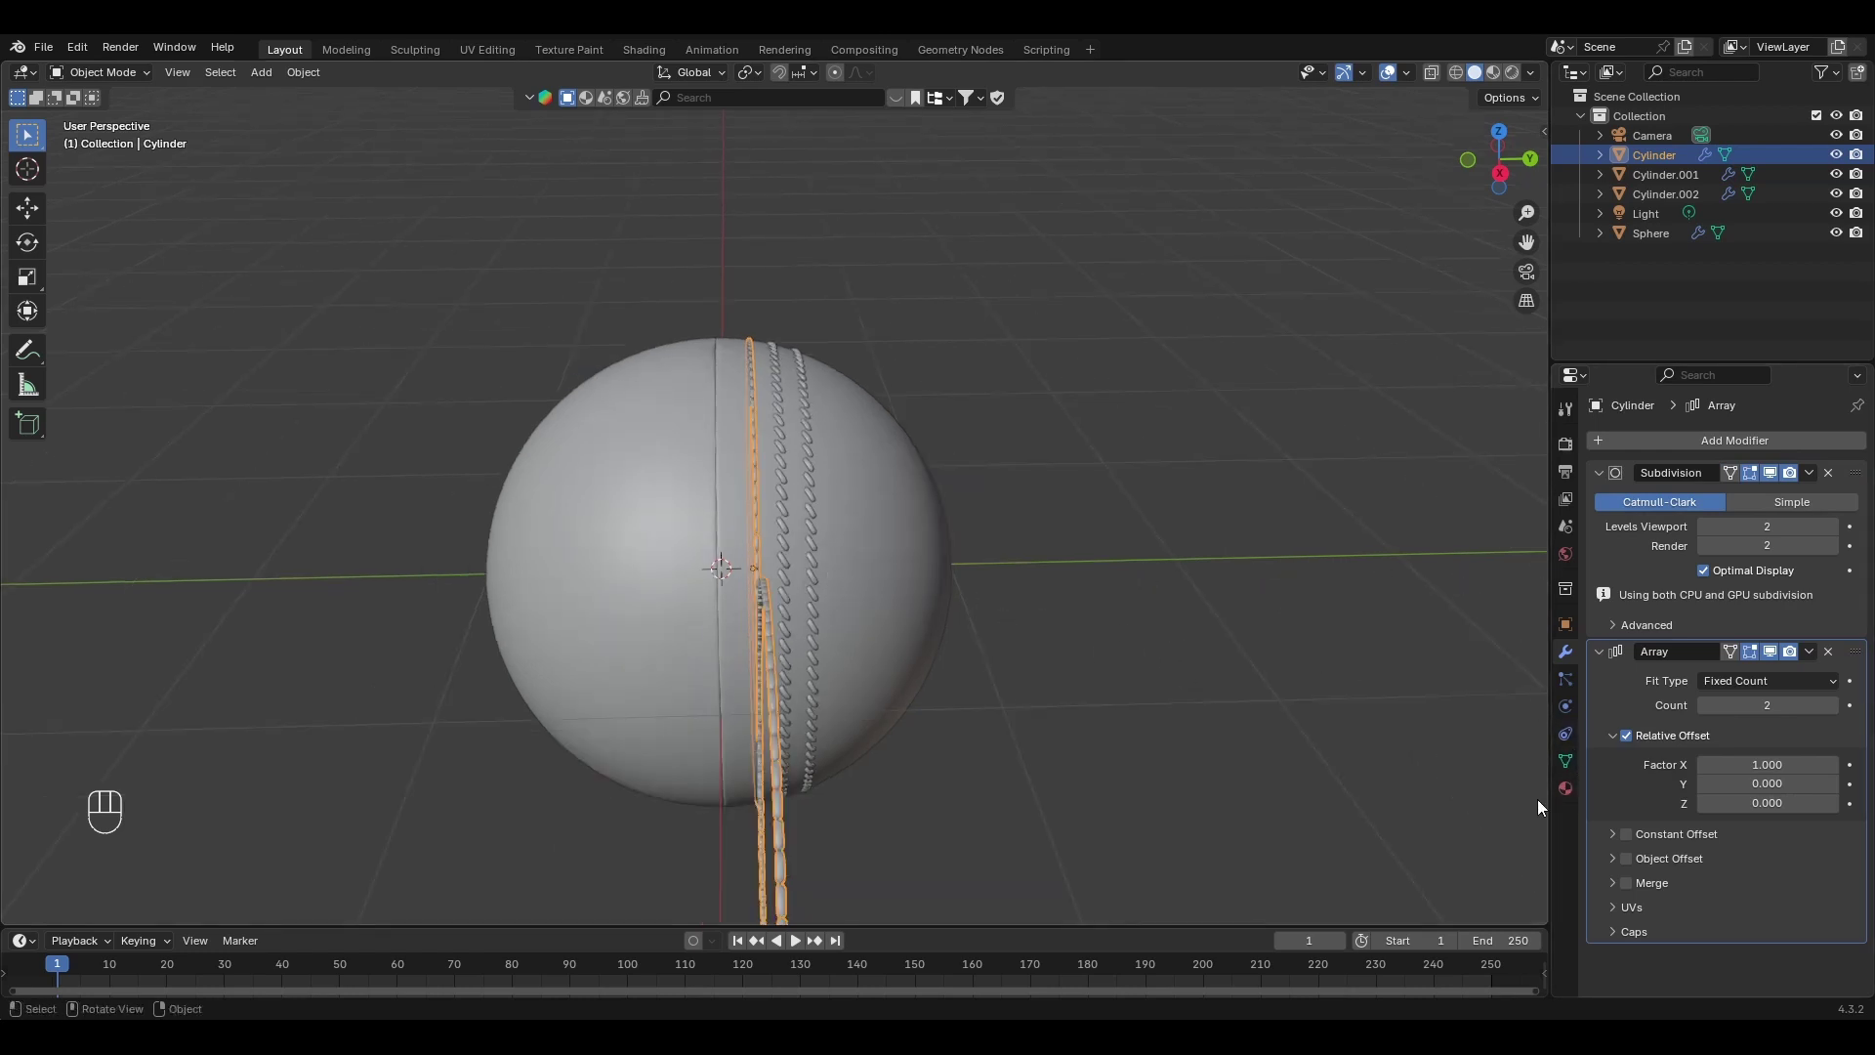
left_click(1840, 658)
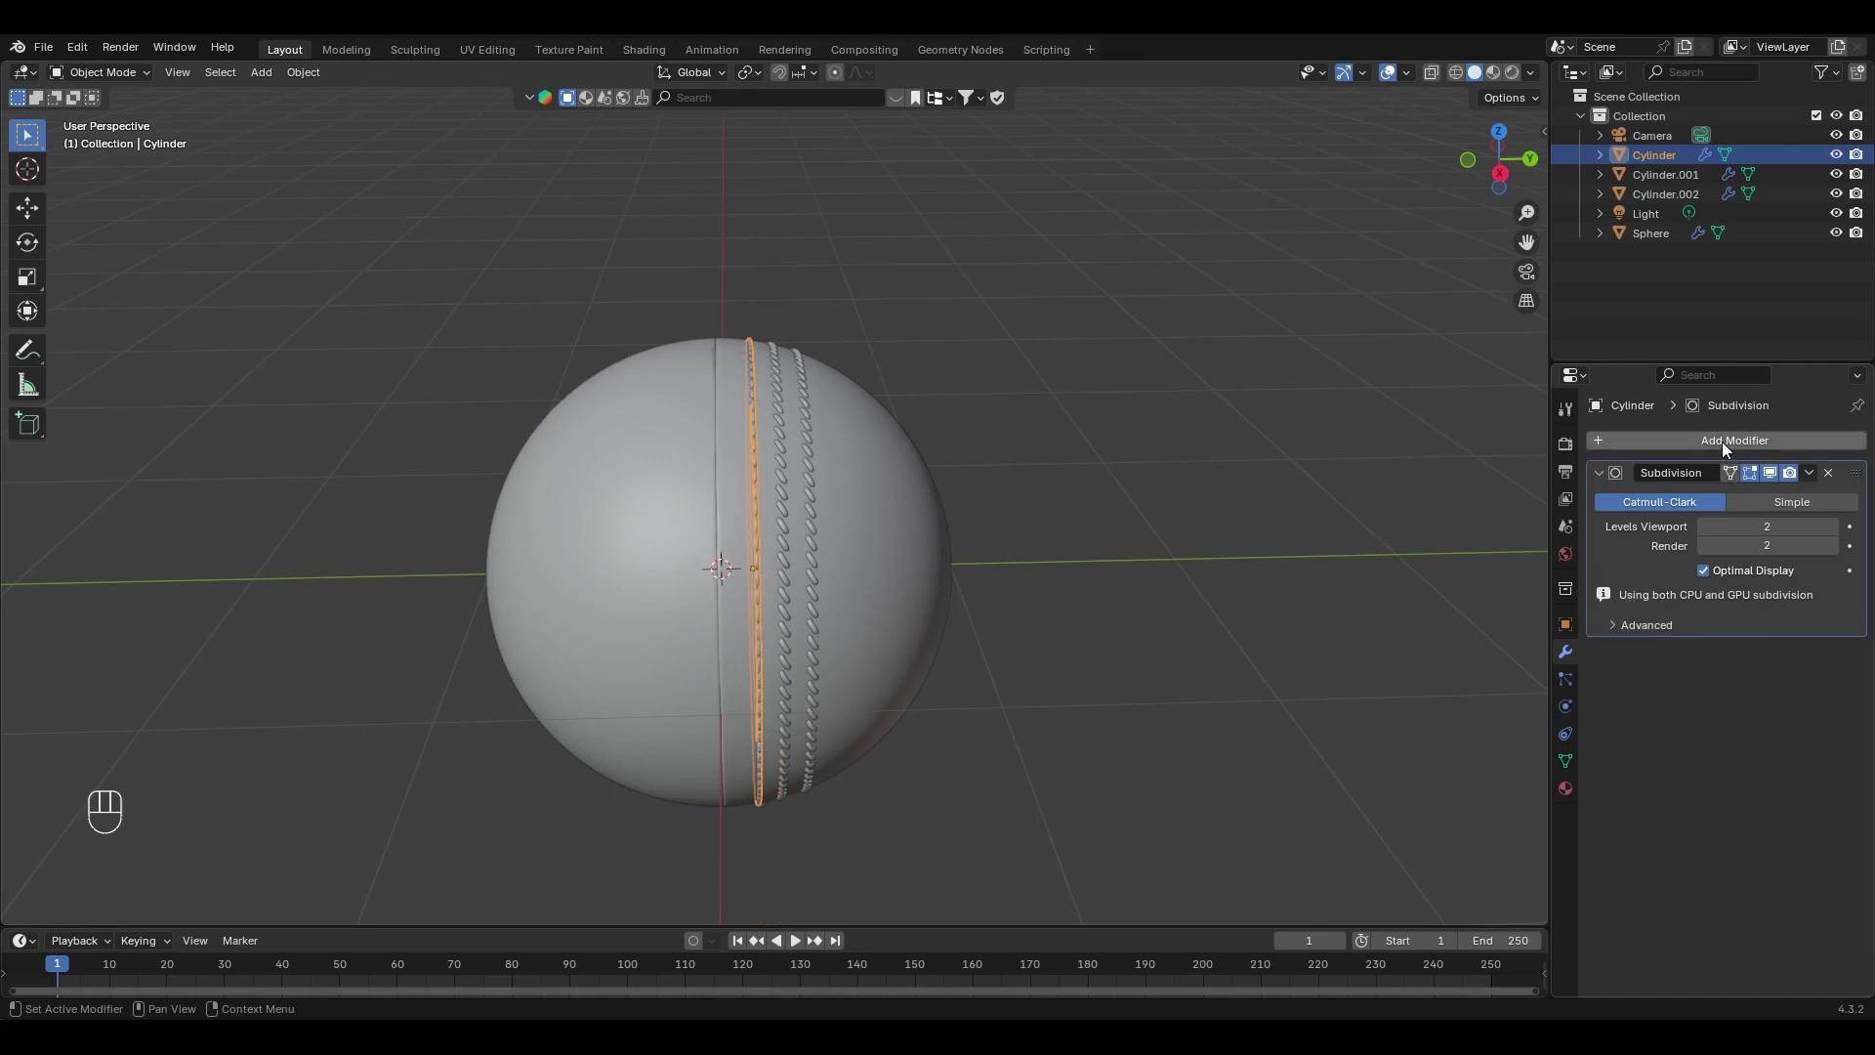
Add a Mirror modifier on Y with Bisect Y, using the Sphere as mirror object.
left_click_drag(1730, 452, 1472, 580)
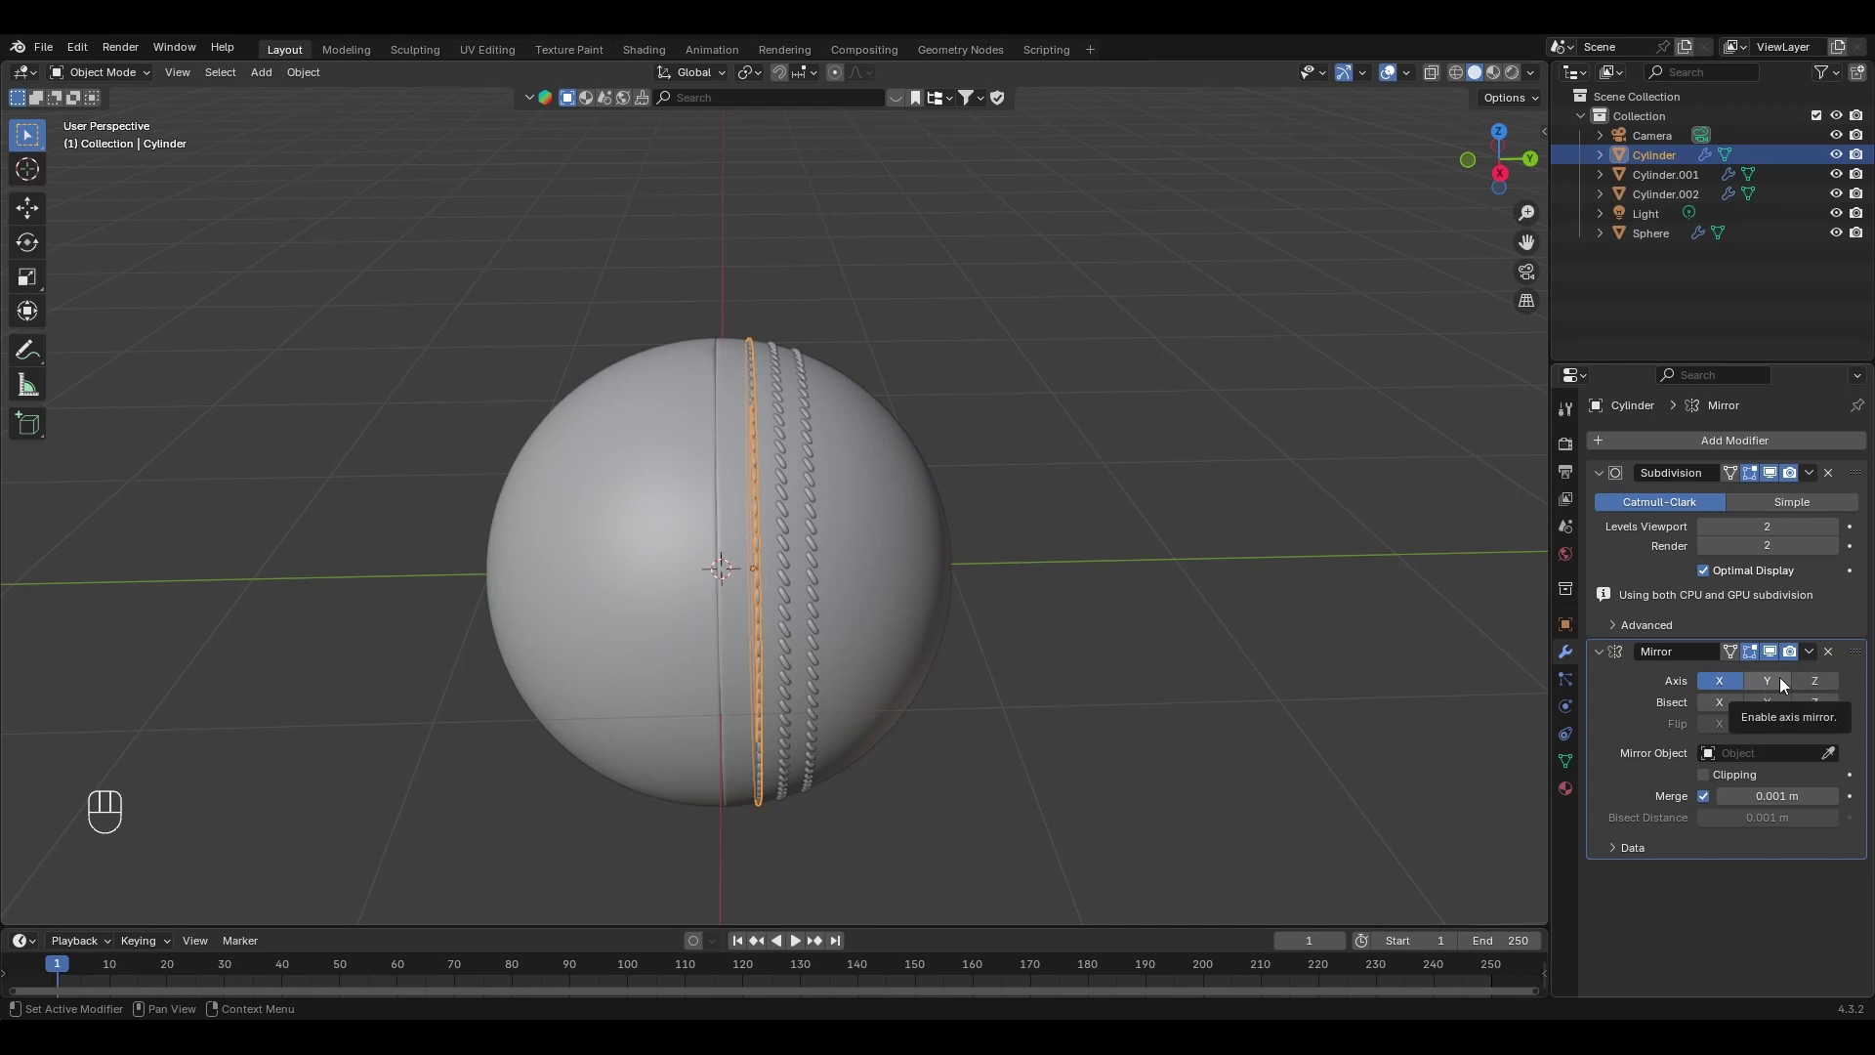
left_click(1776, 692)
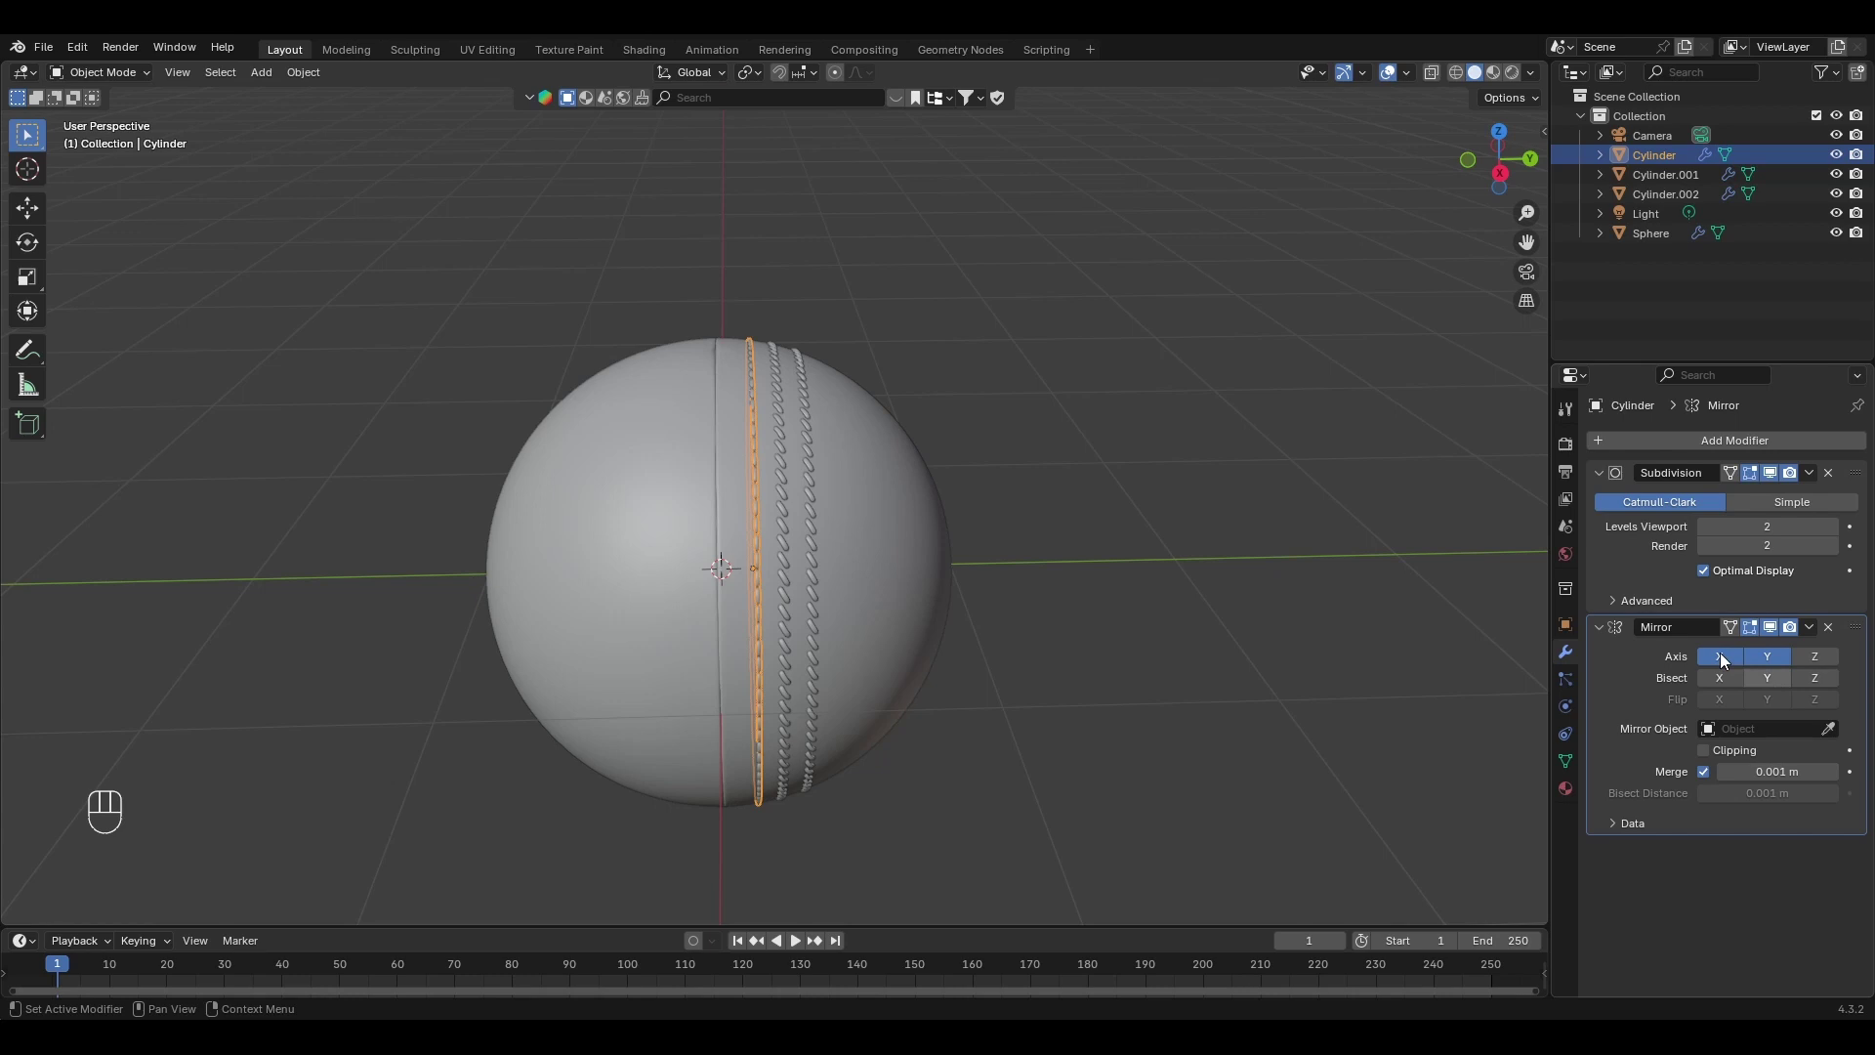
left_click_drag(1822, 728, 1726, 664)
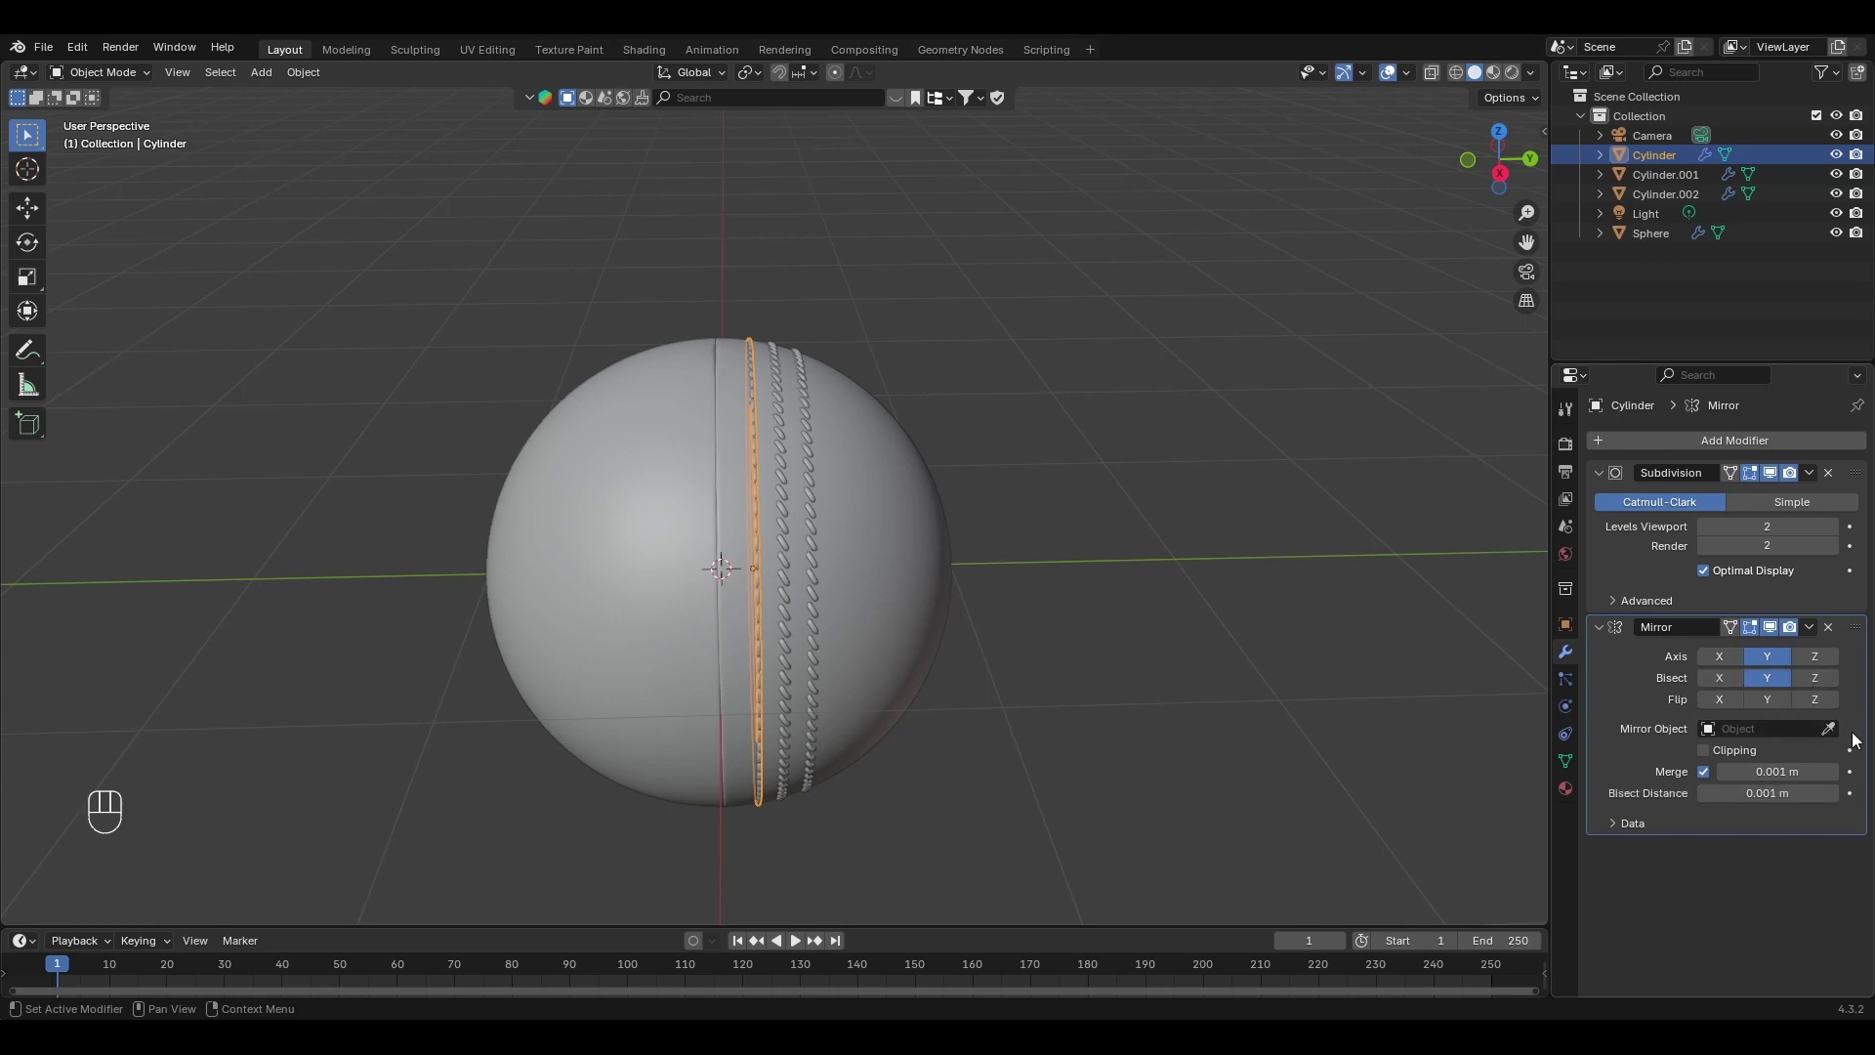
left_click(891, 502)
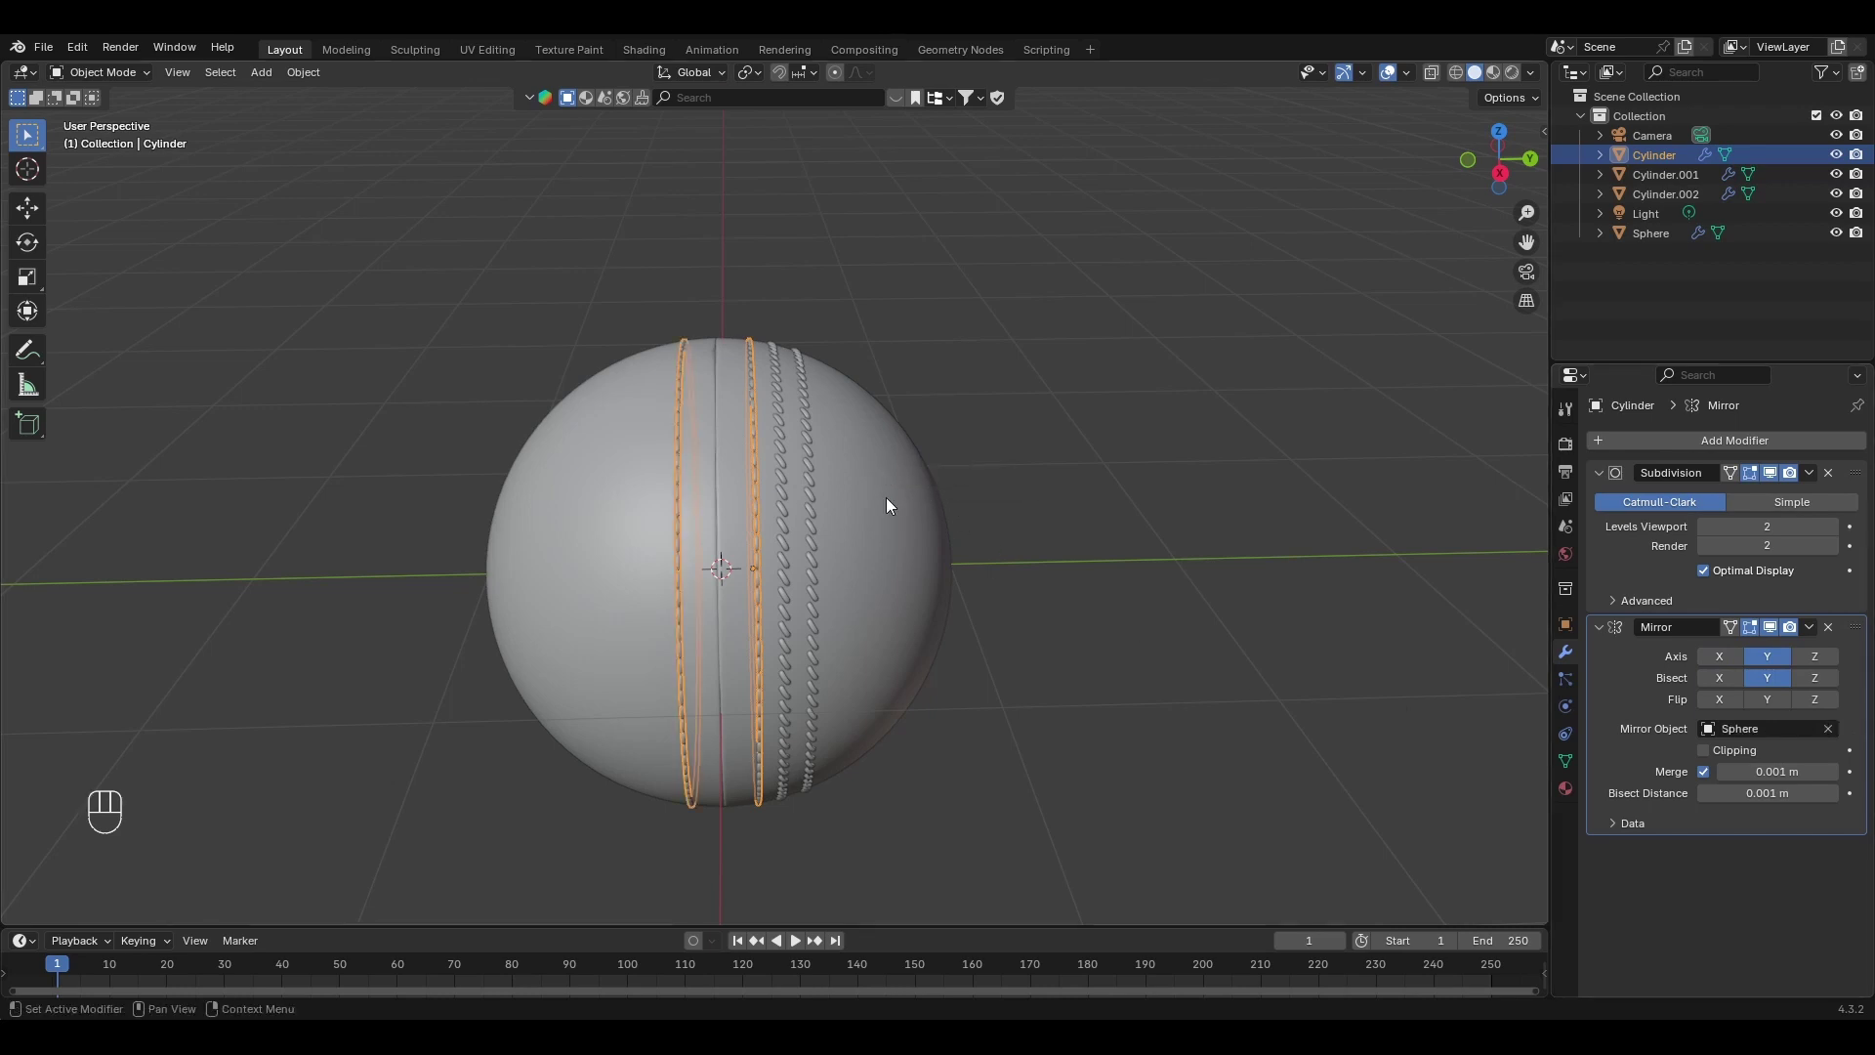
left_click(787, 471)
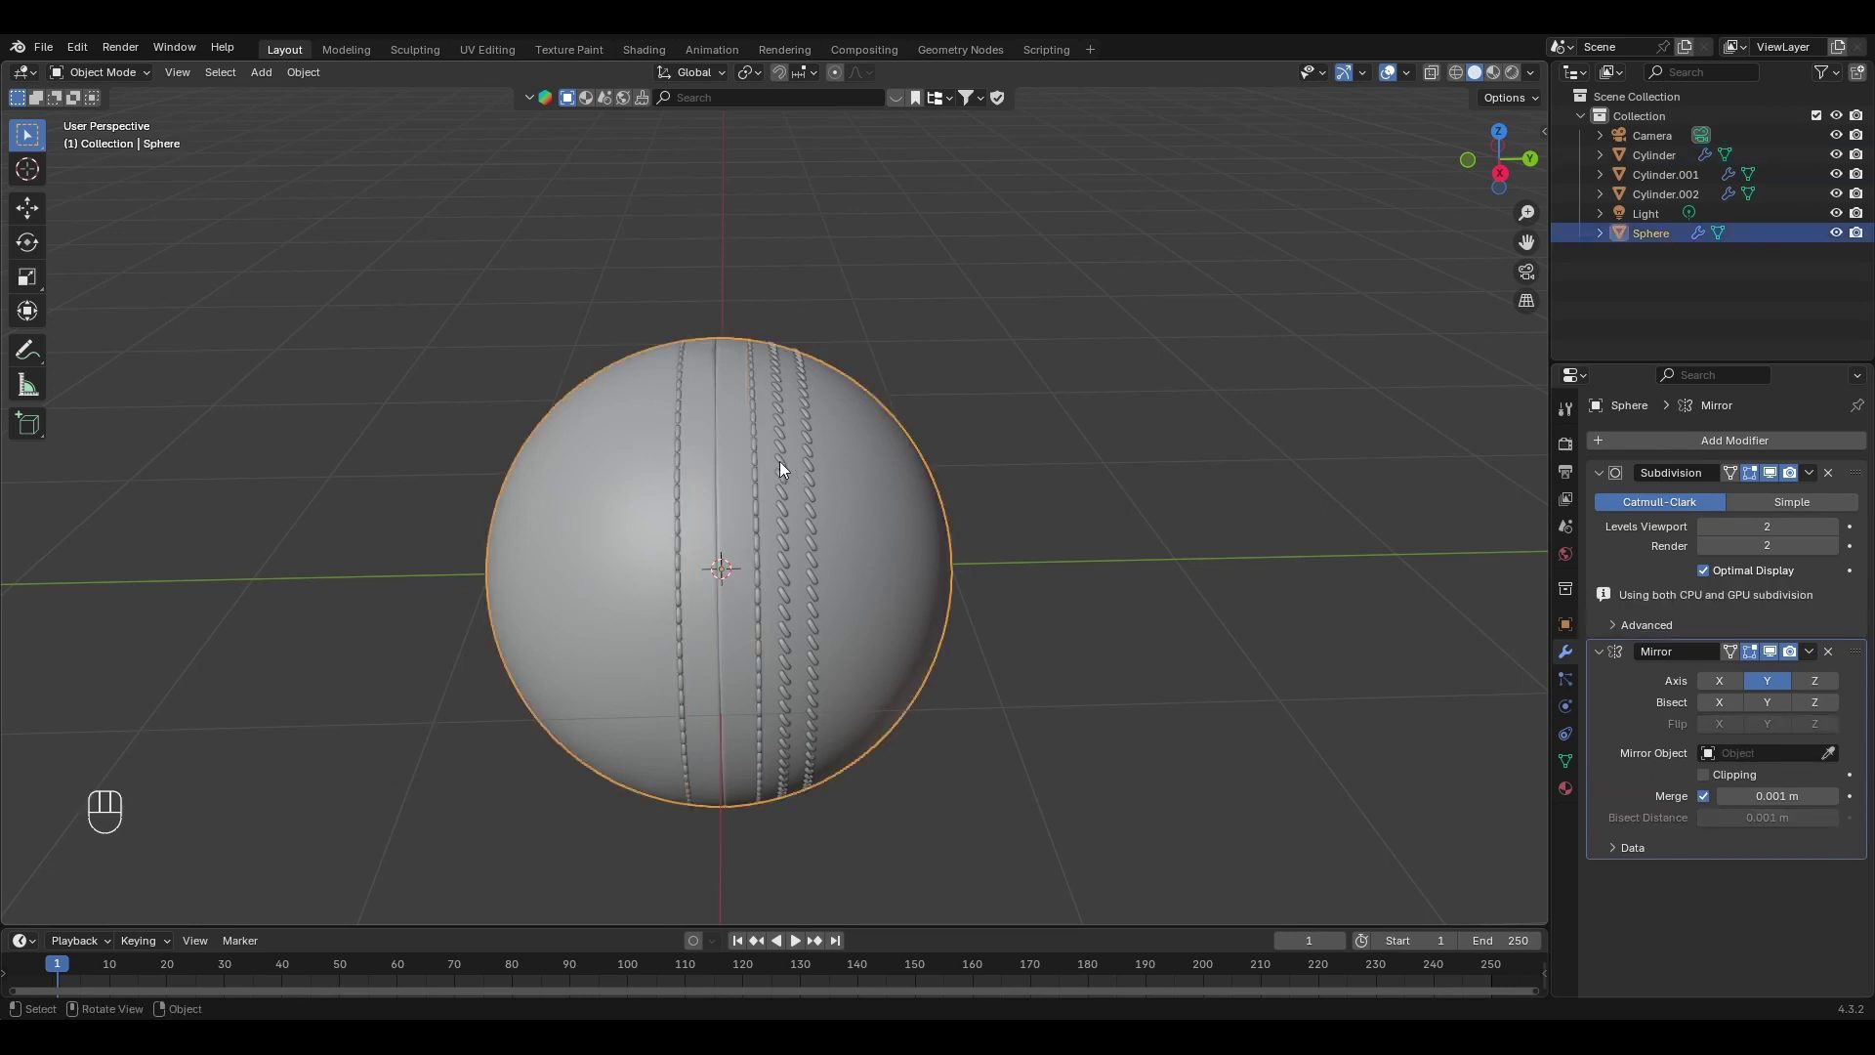
Give Cylinder.001 a Mirror modifier along Y around the Sphere, then pick Cylinder.002.
left_click(789, 472)
left_click(789, 472)
left_click_drag(1755, 446, 1508, 586)
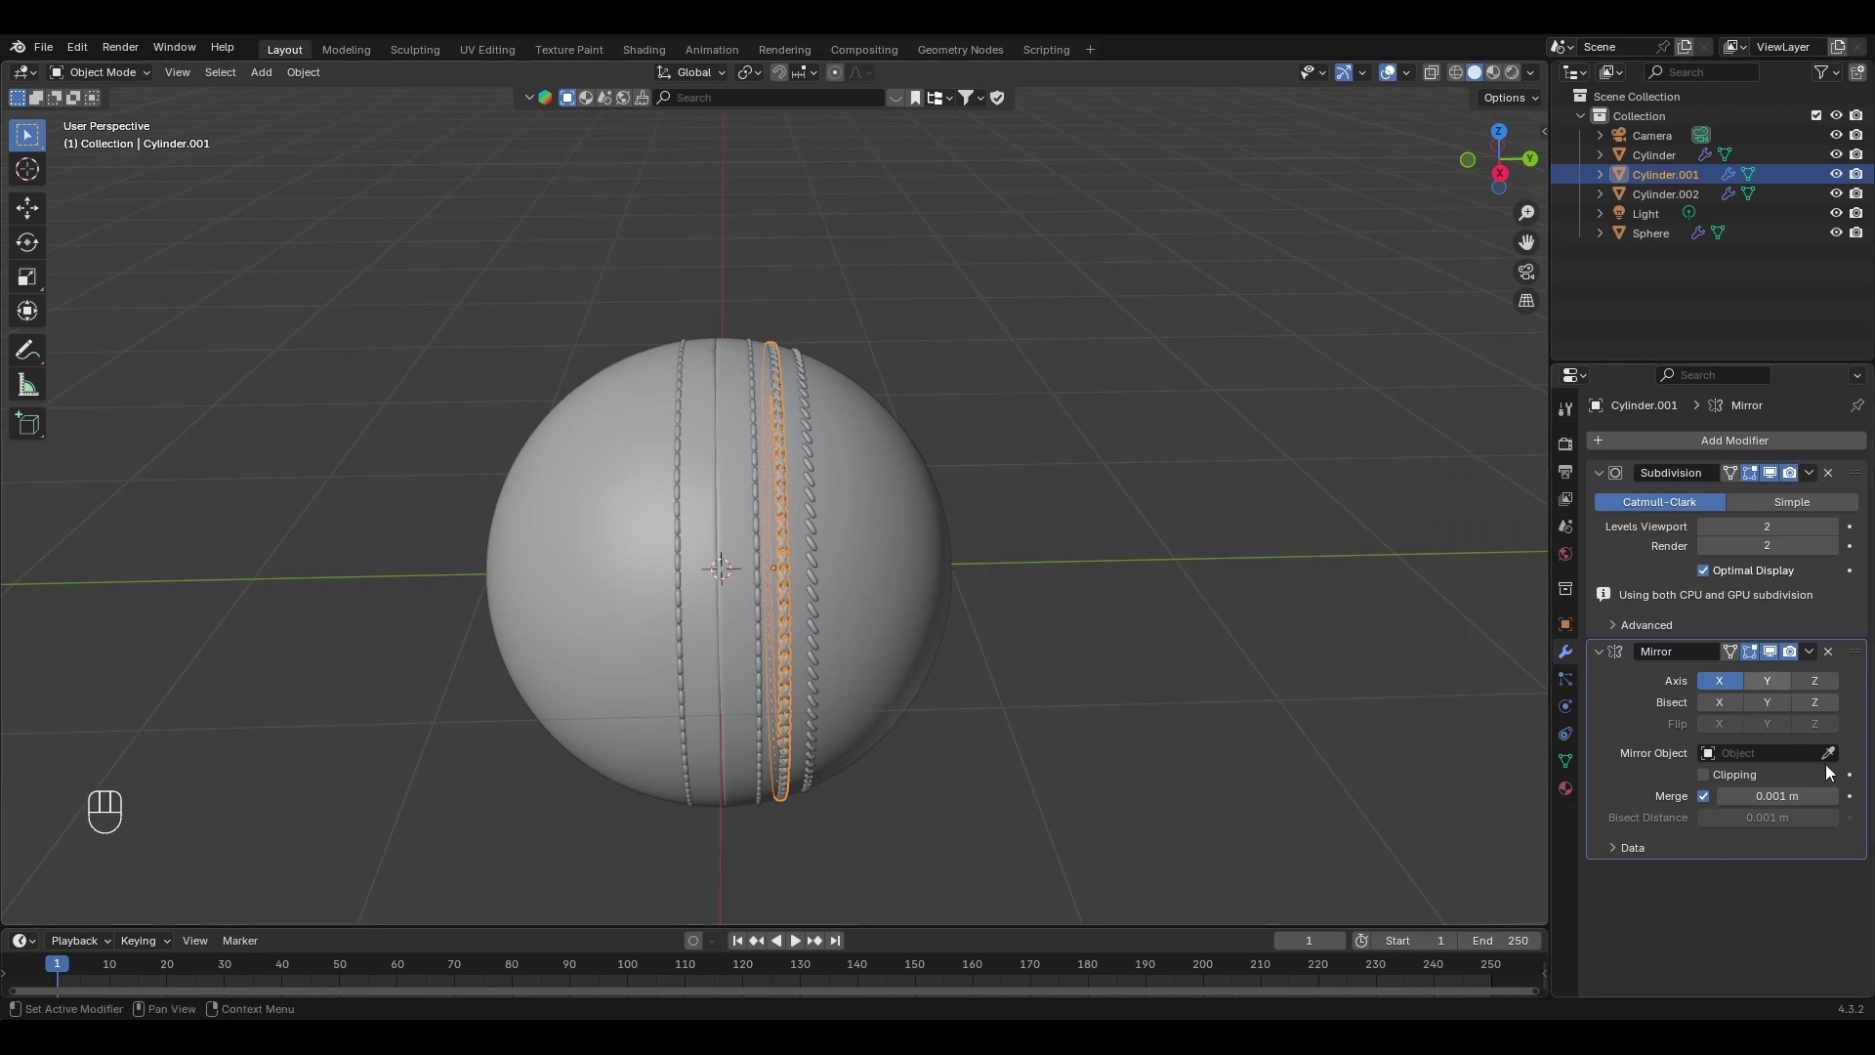
left_click(1837, 759)
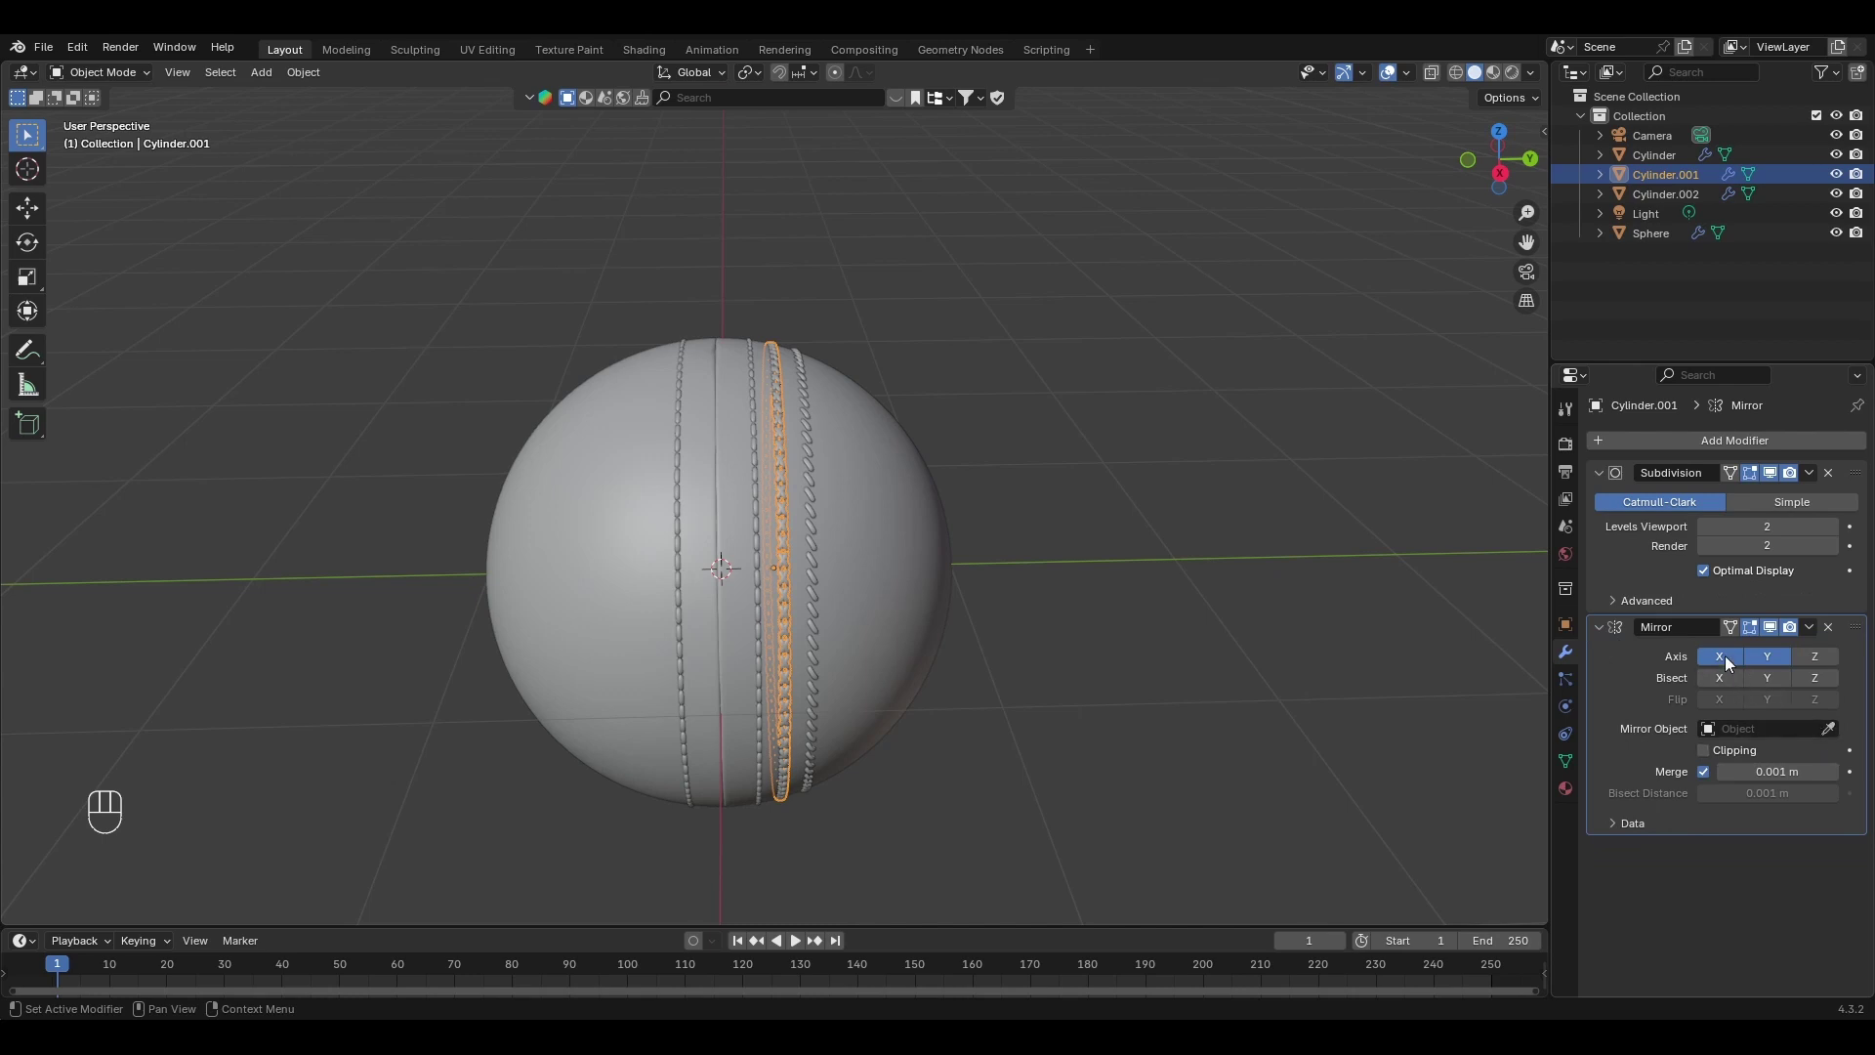
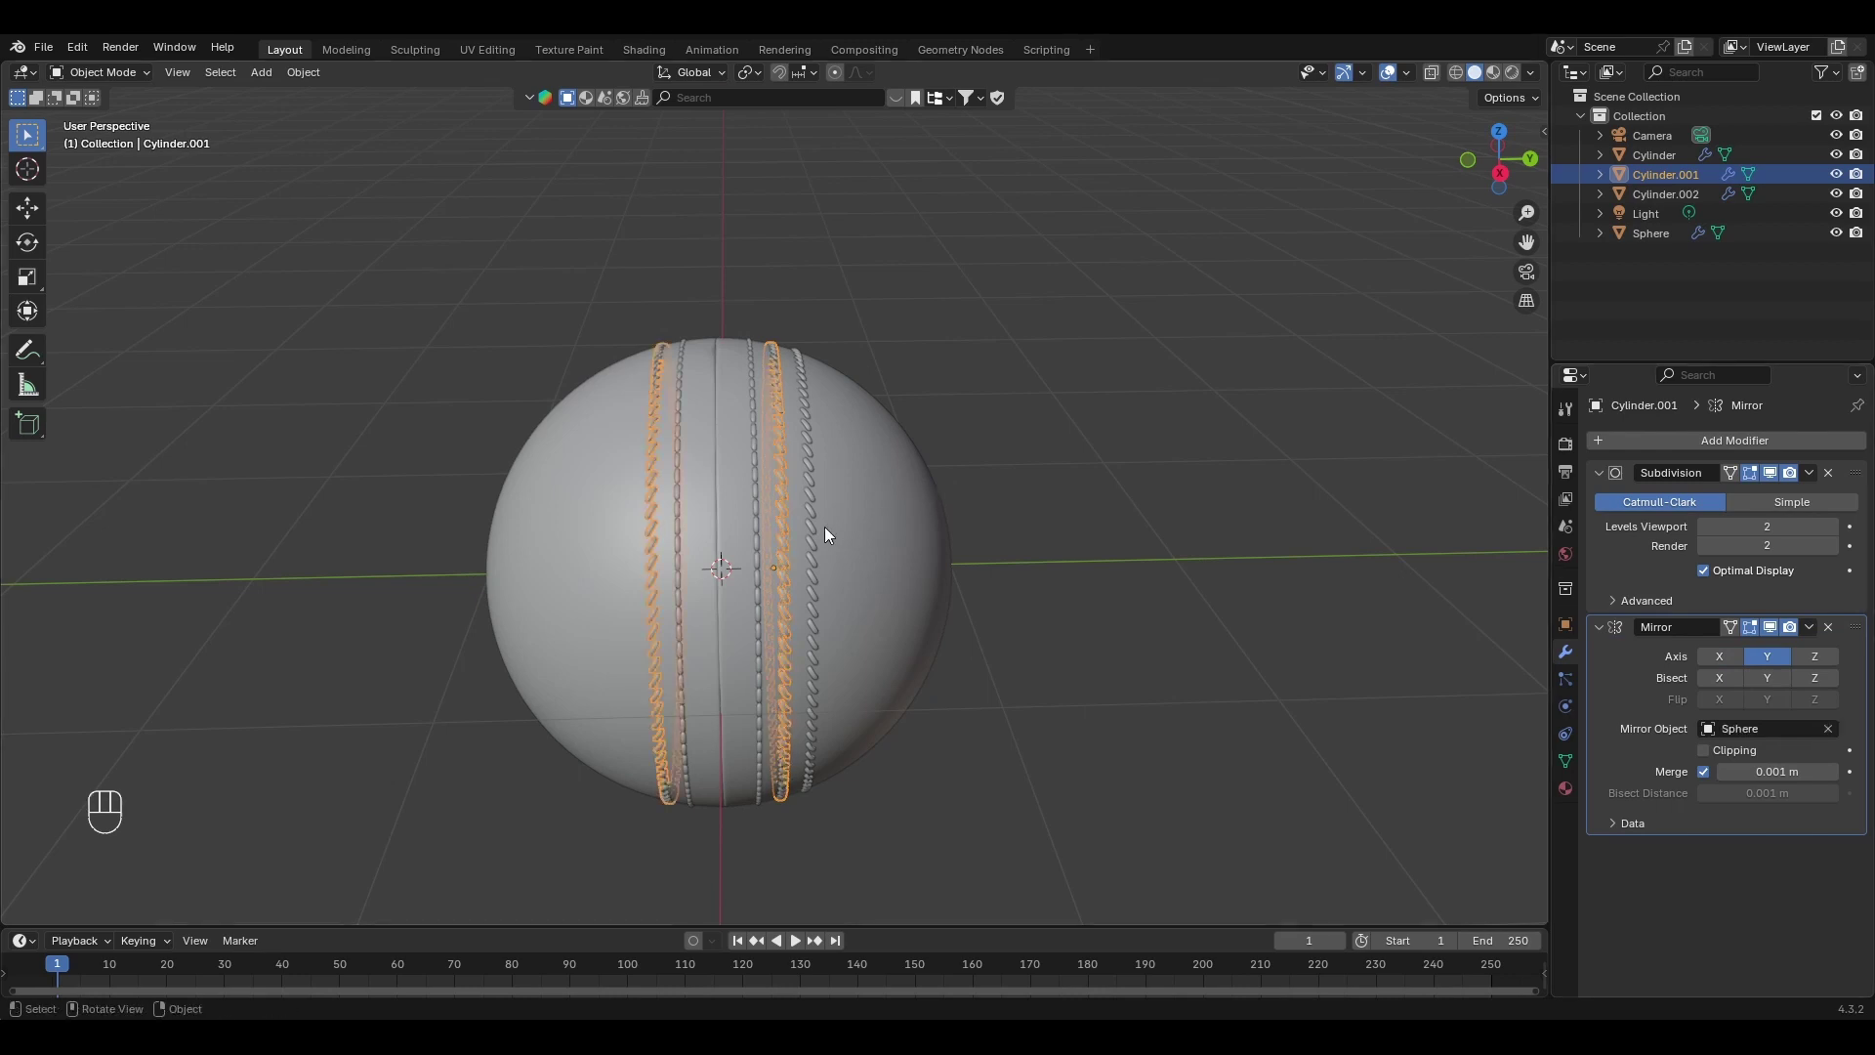
left_click(820, 501)
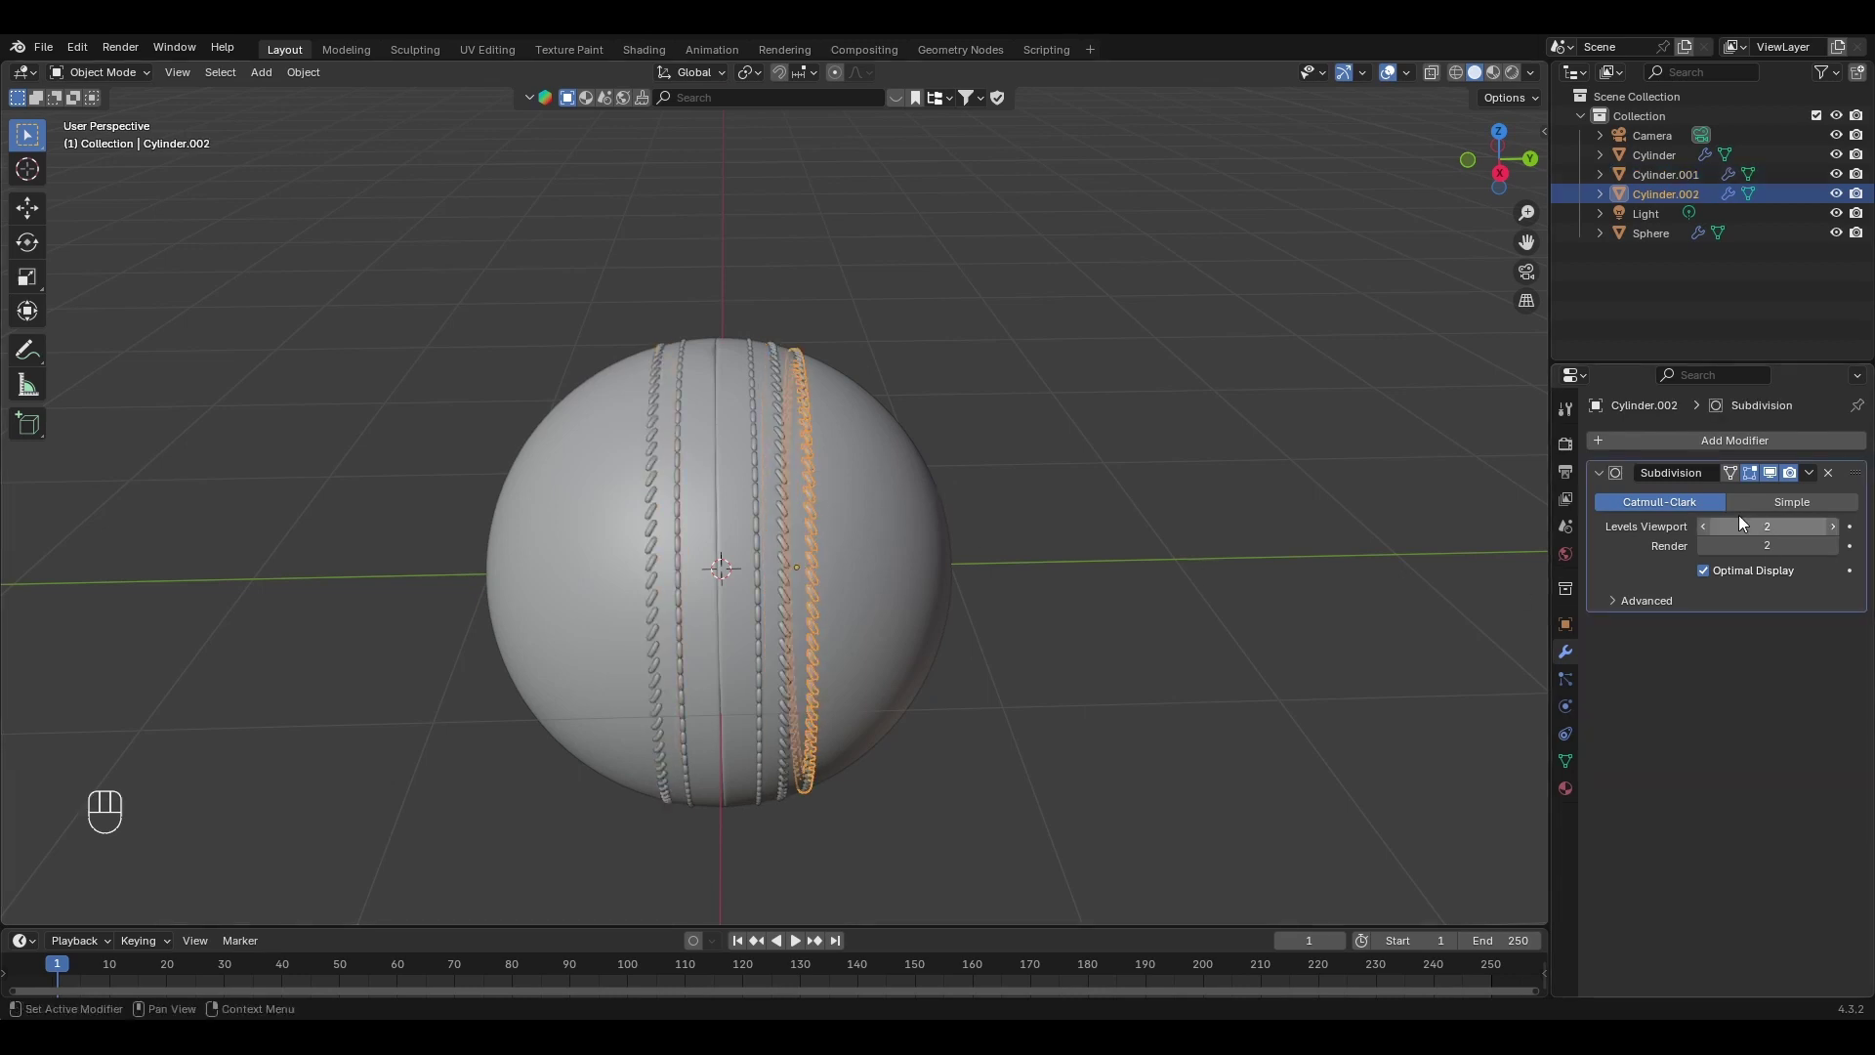
Give Cylinder.002 a Mirror modifier along Y around the Sphere.
left_click_drag(1722, 442, 1482, 572)
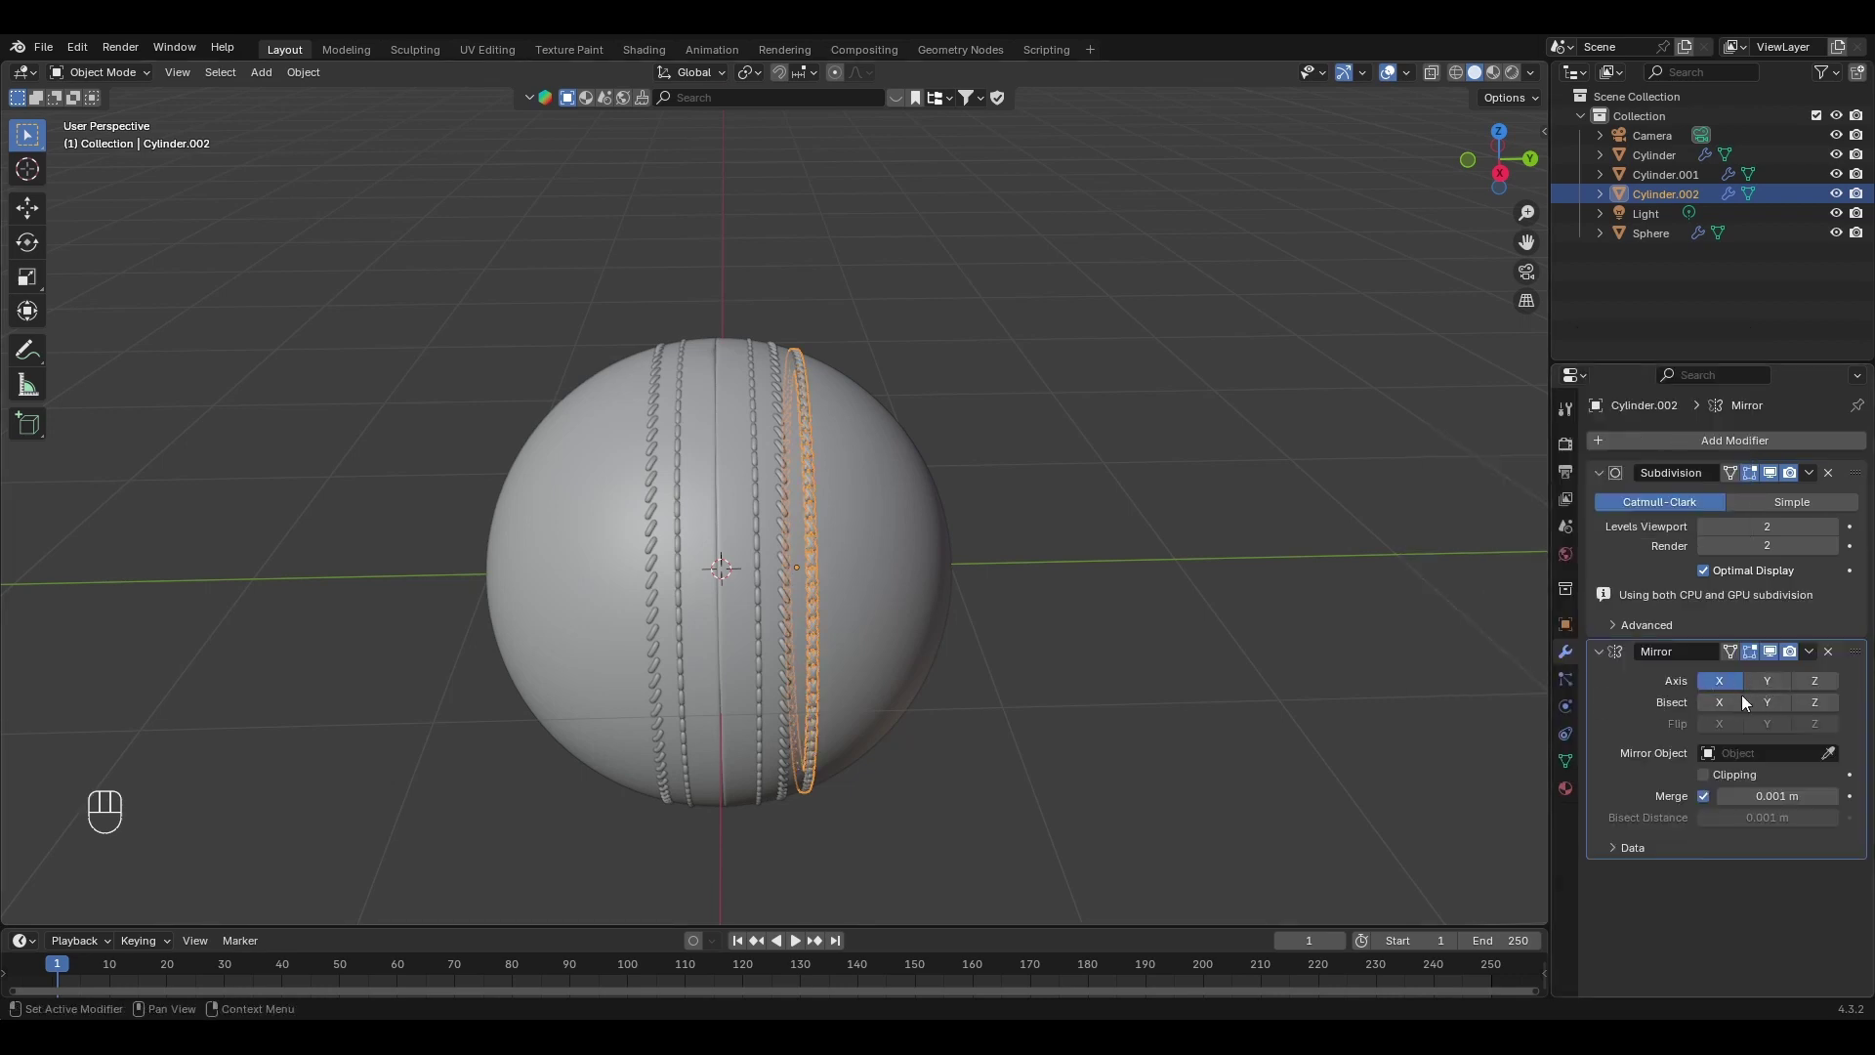
left_click(1778, 687)
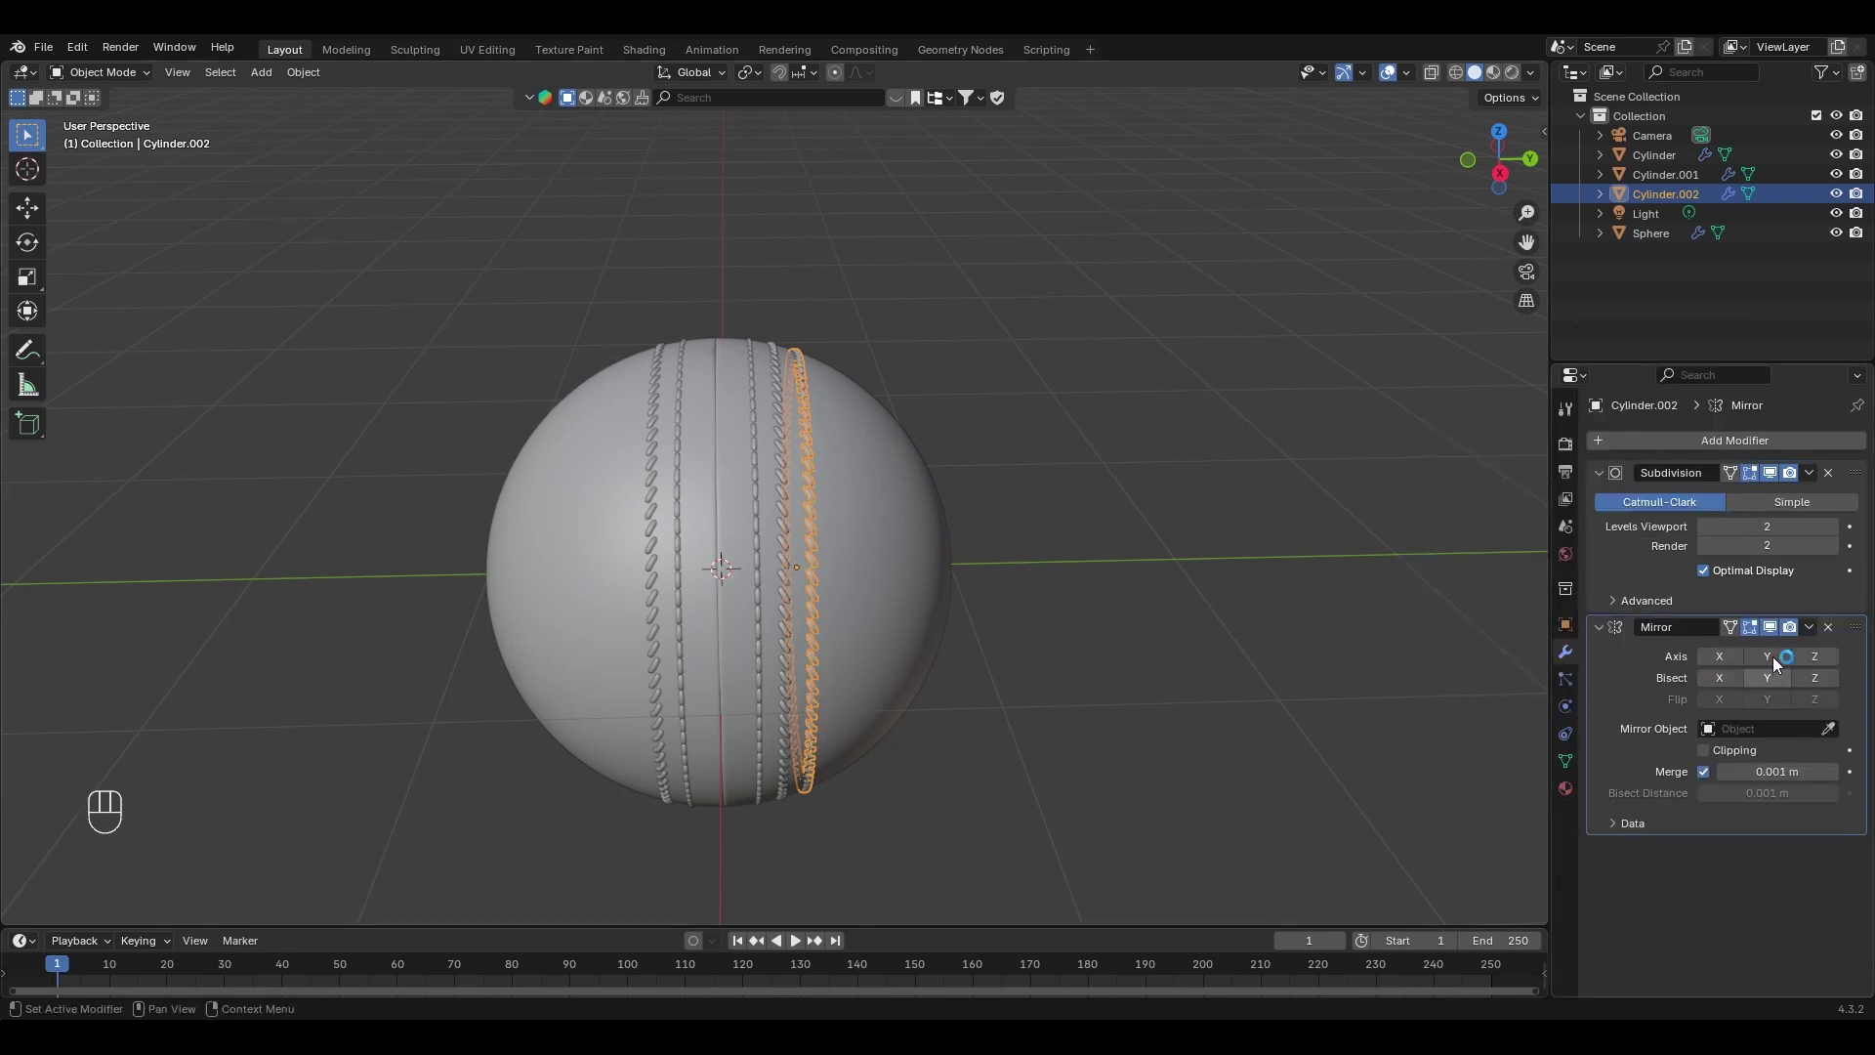
left_click(1780, 663)
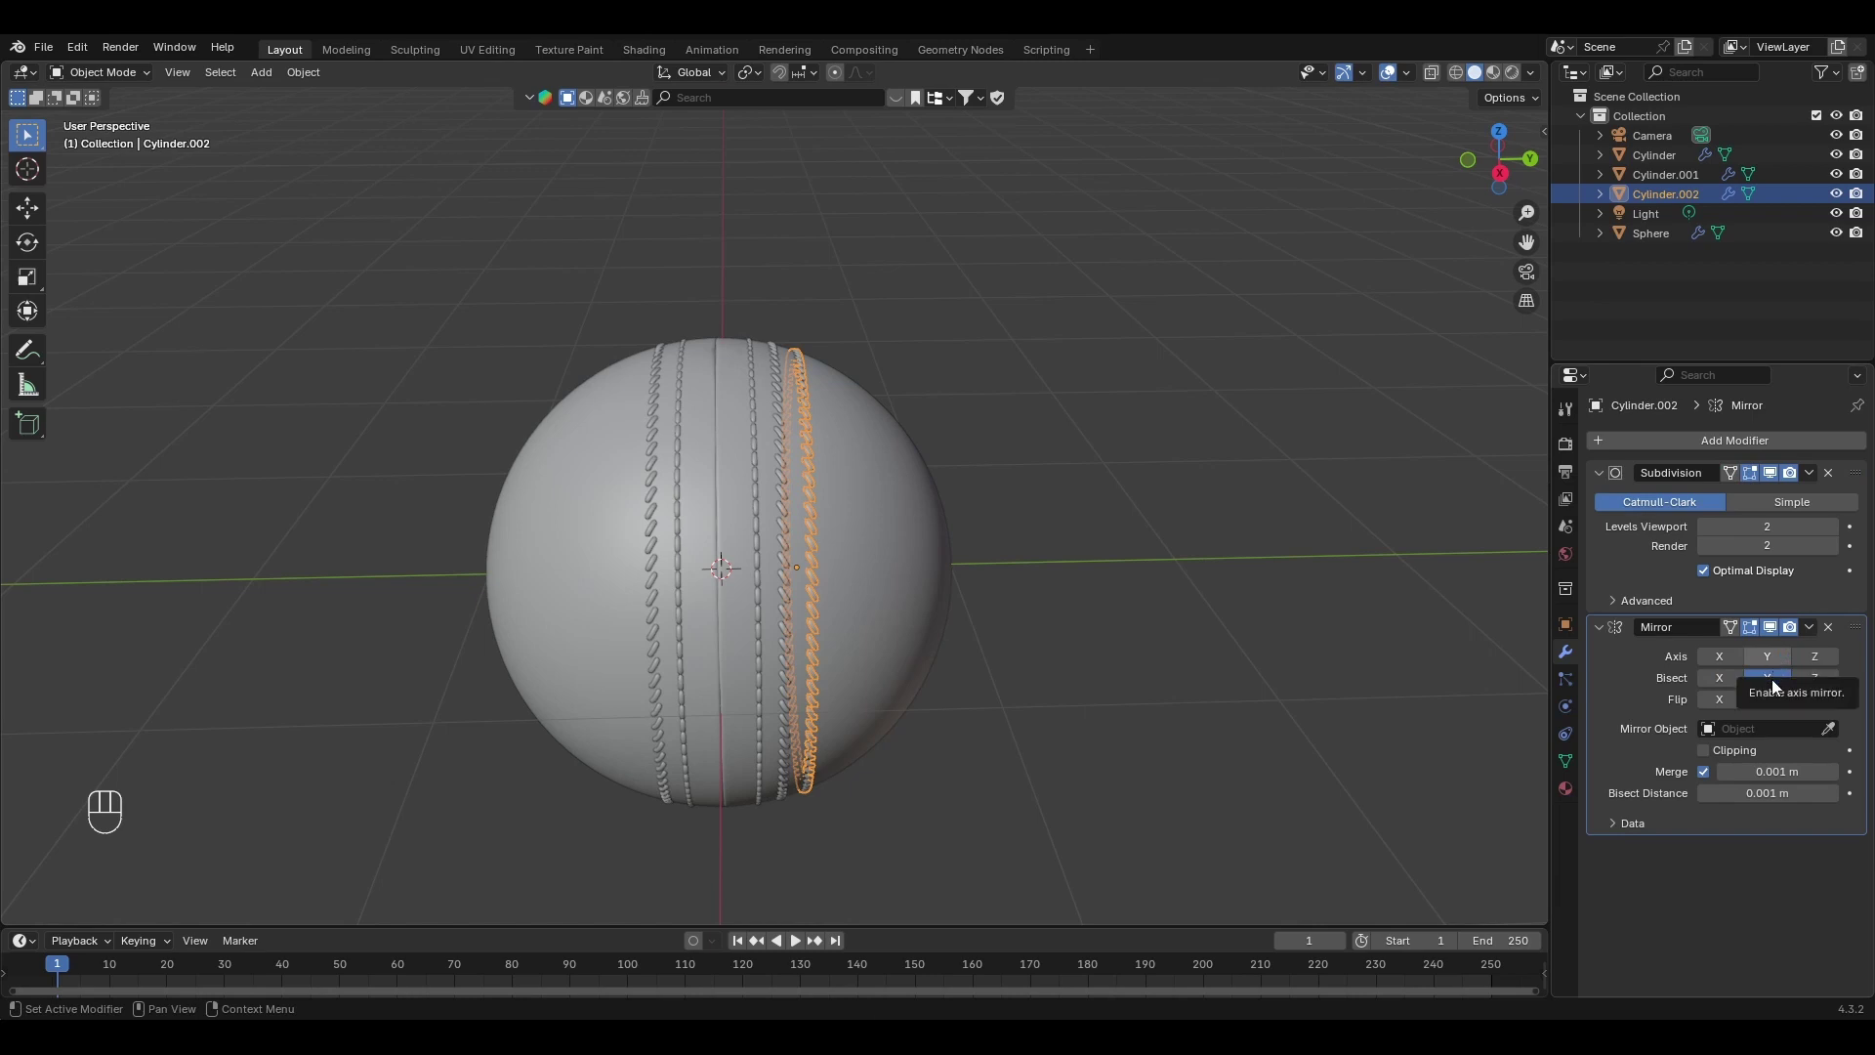
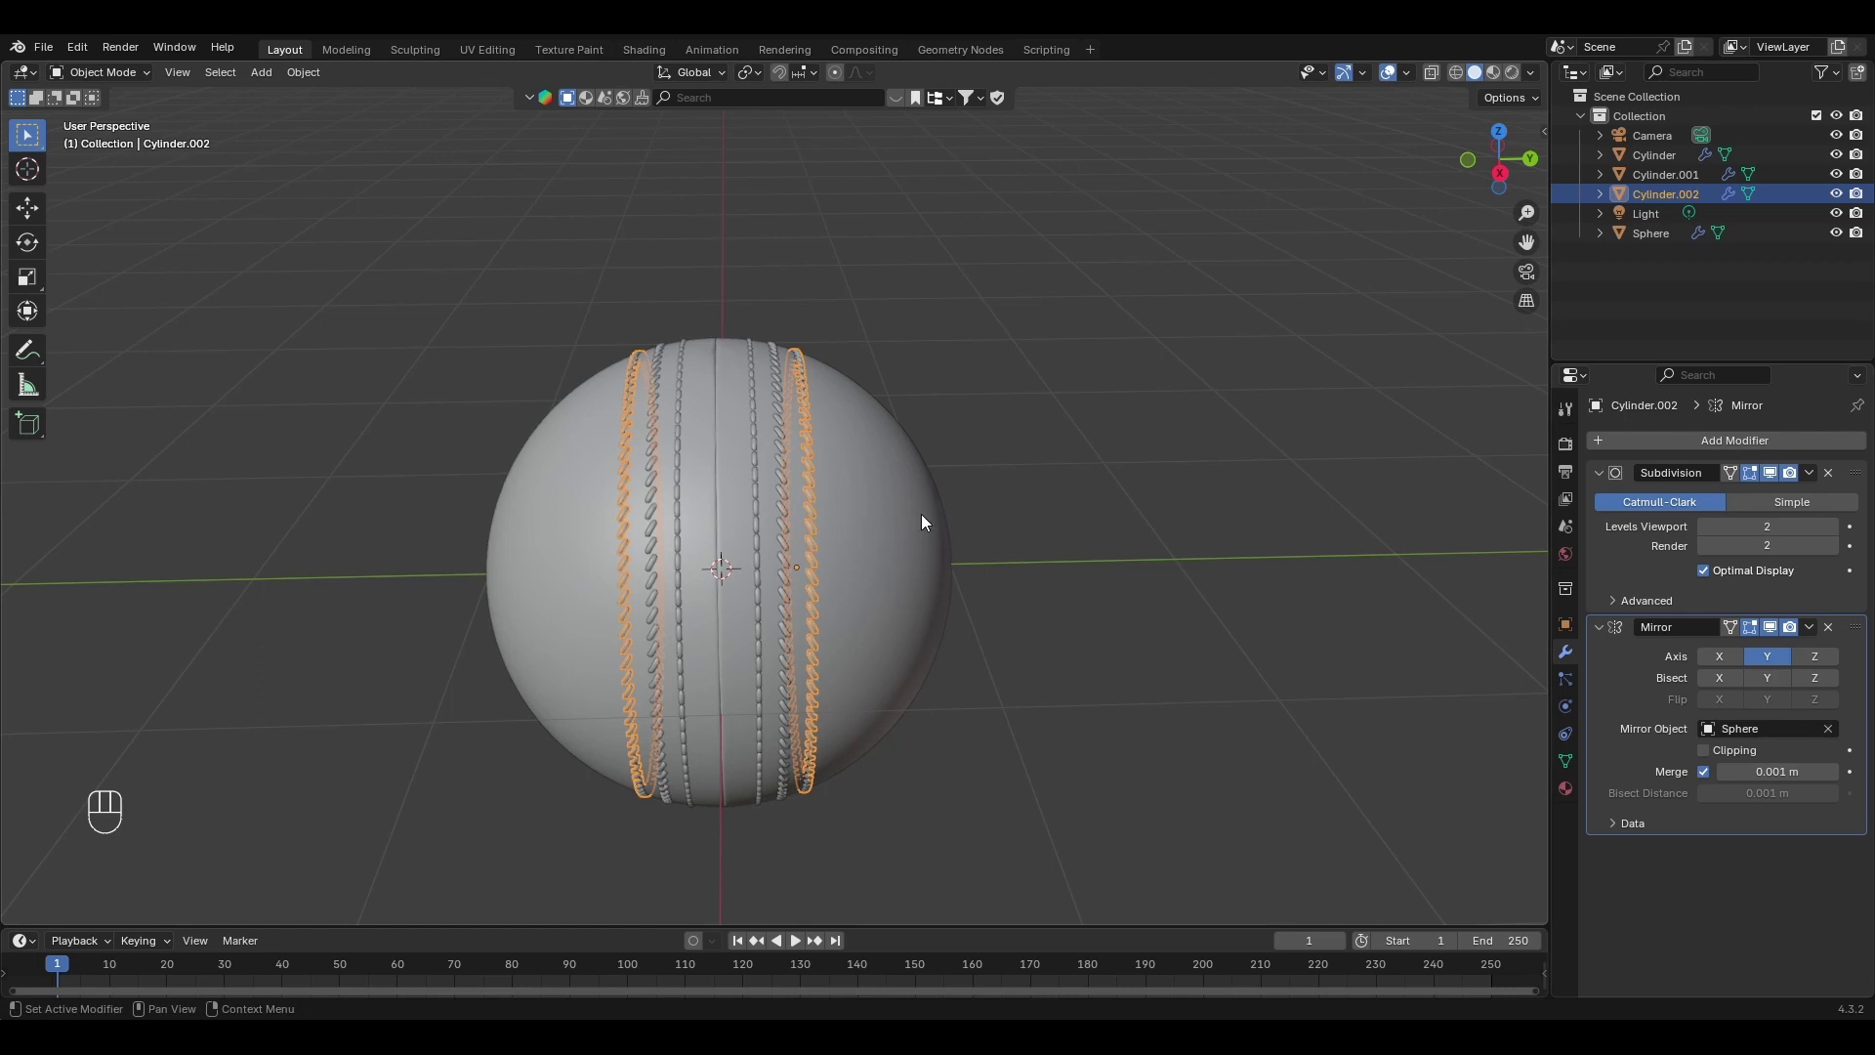
left_click(1177, 458)
Orbit to check the mirrored stitch rows and select the ball.
left_click(987, 545)
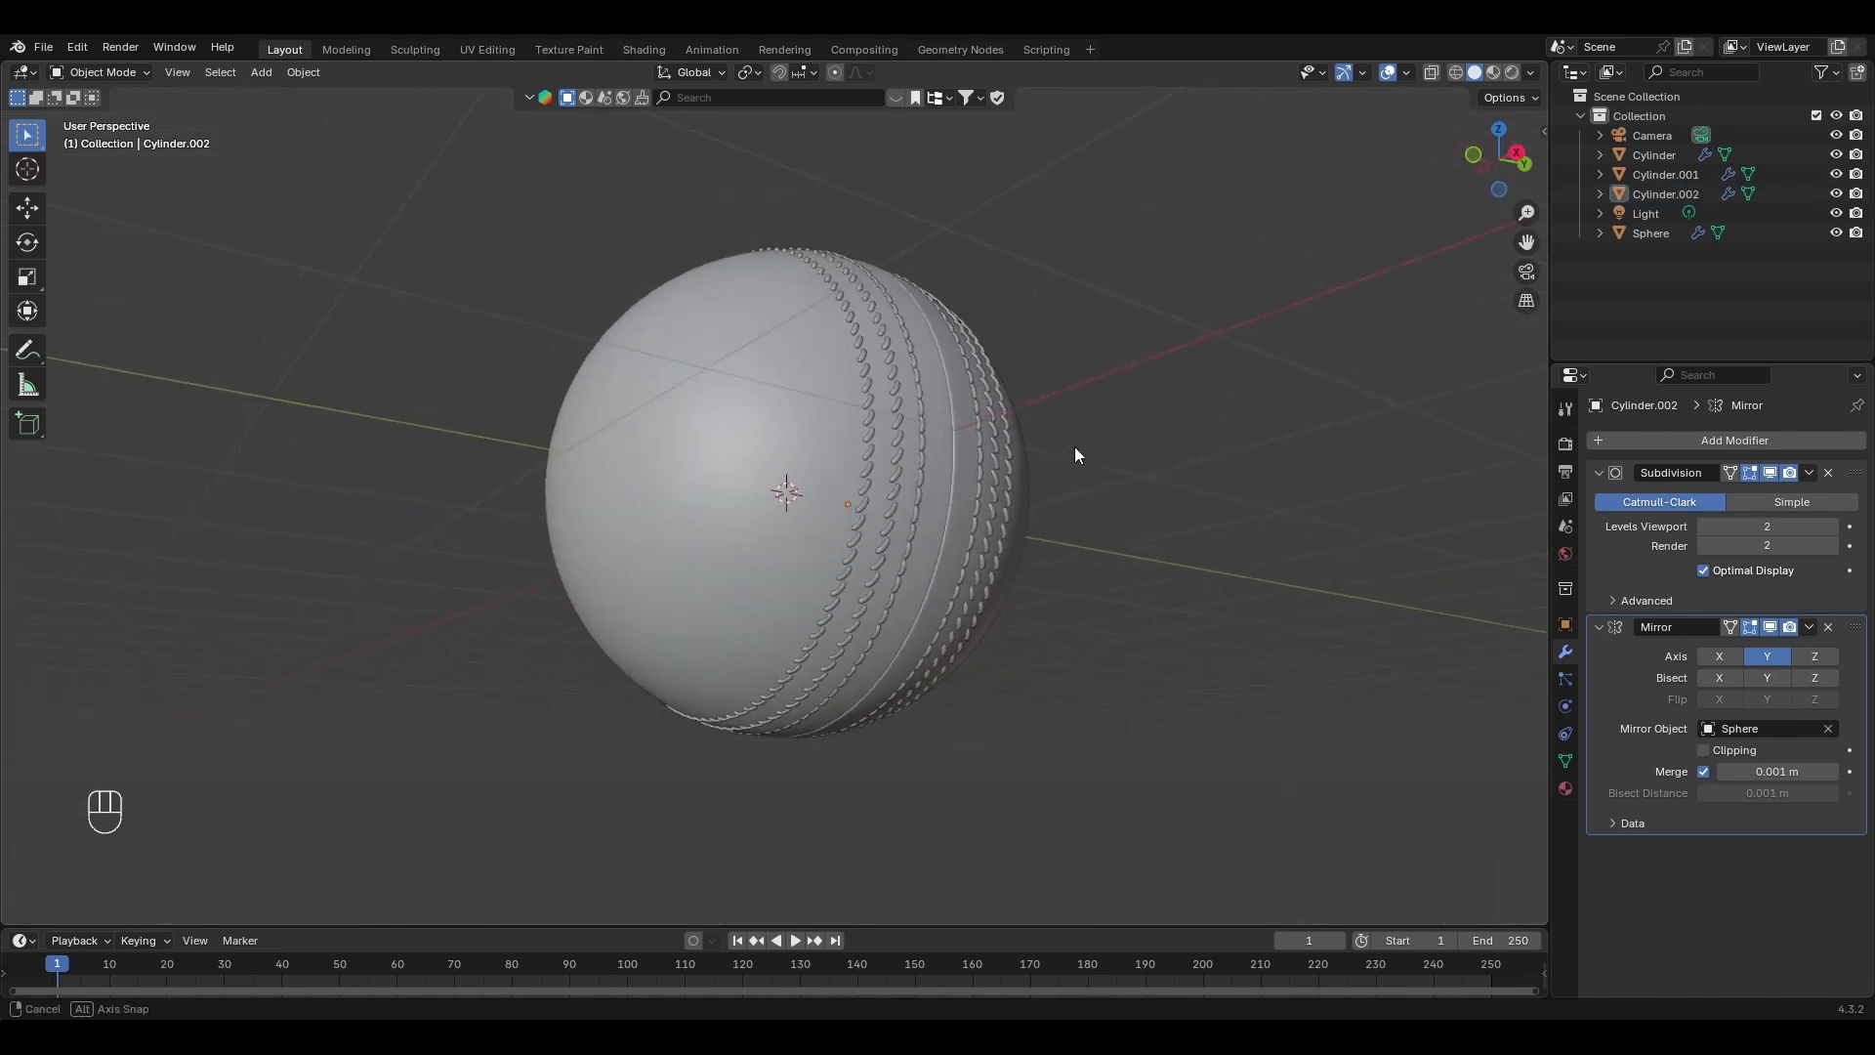
middle_click(1085, 543)
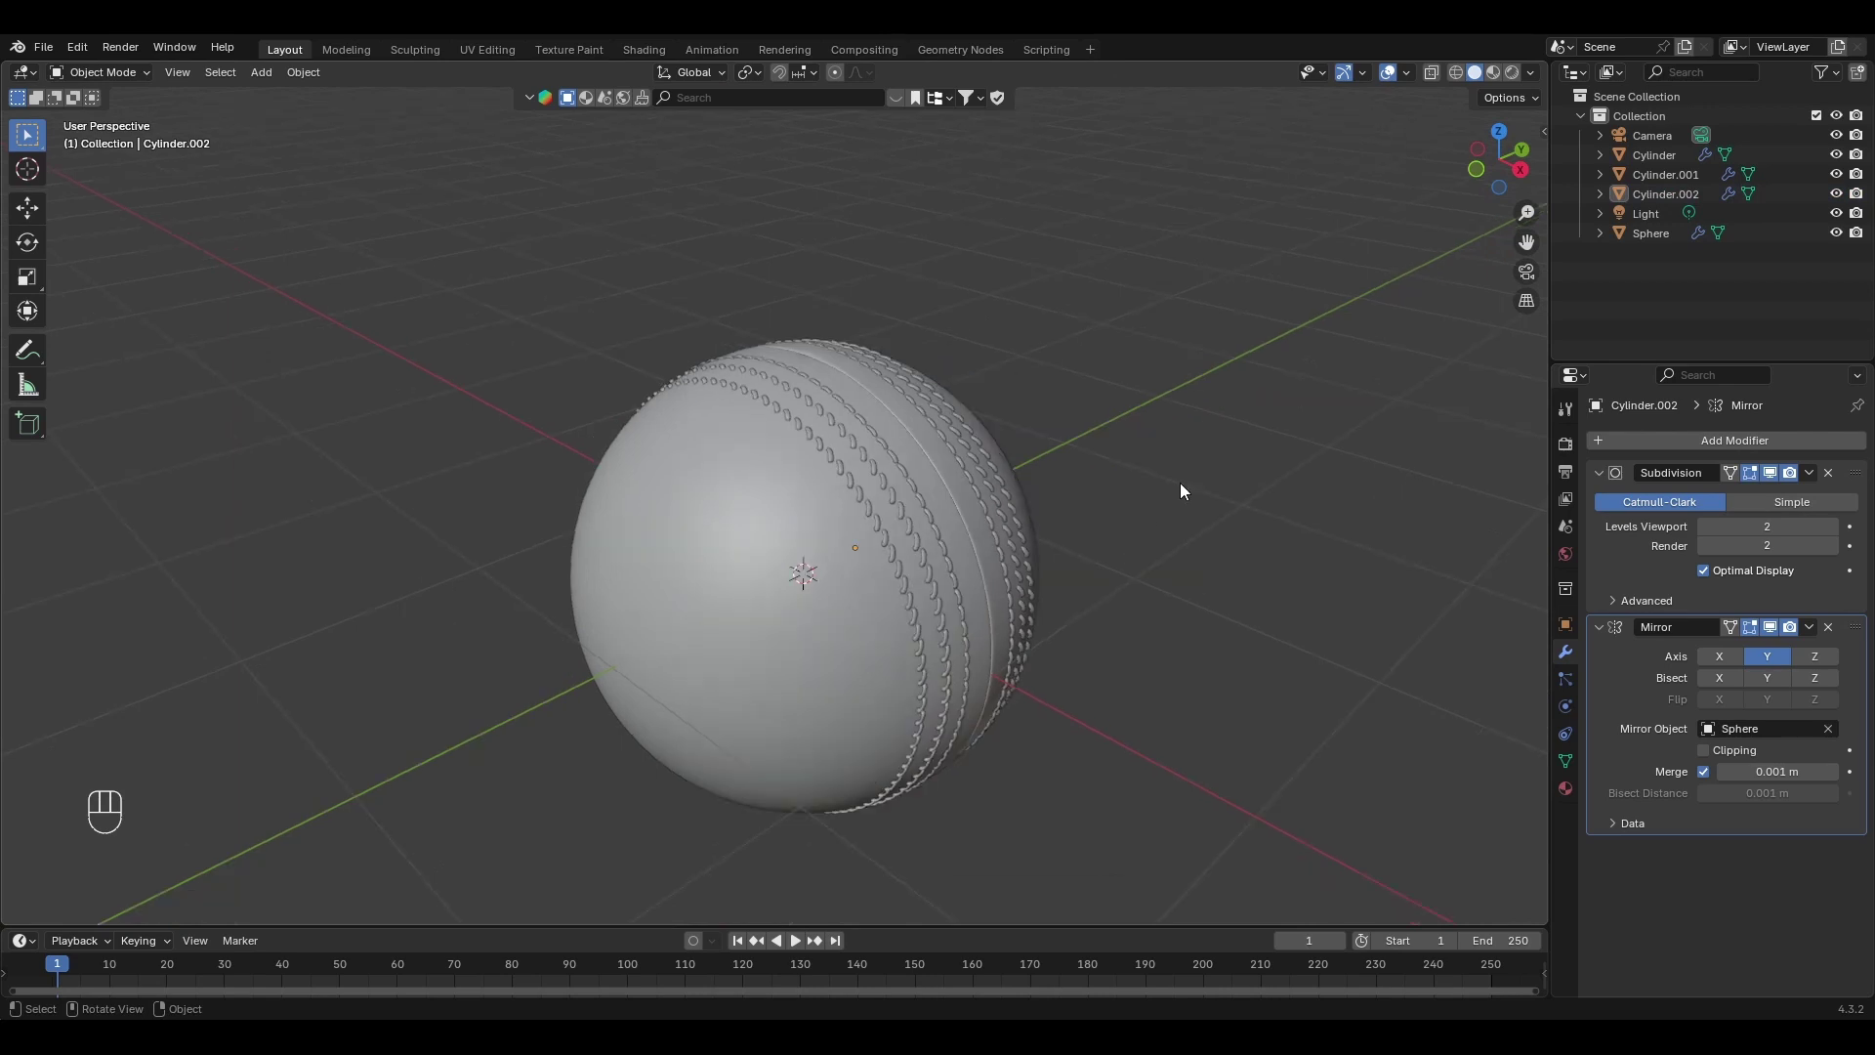
left_click(817, 574)
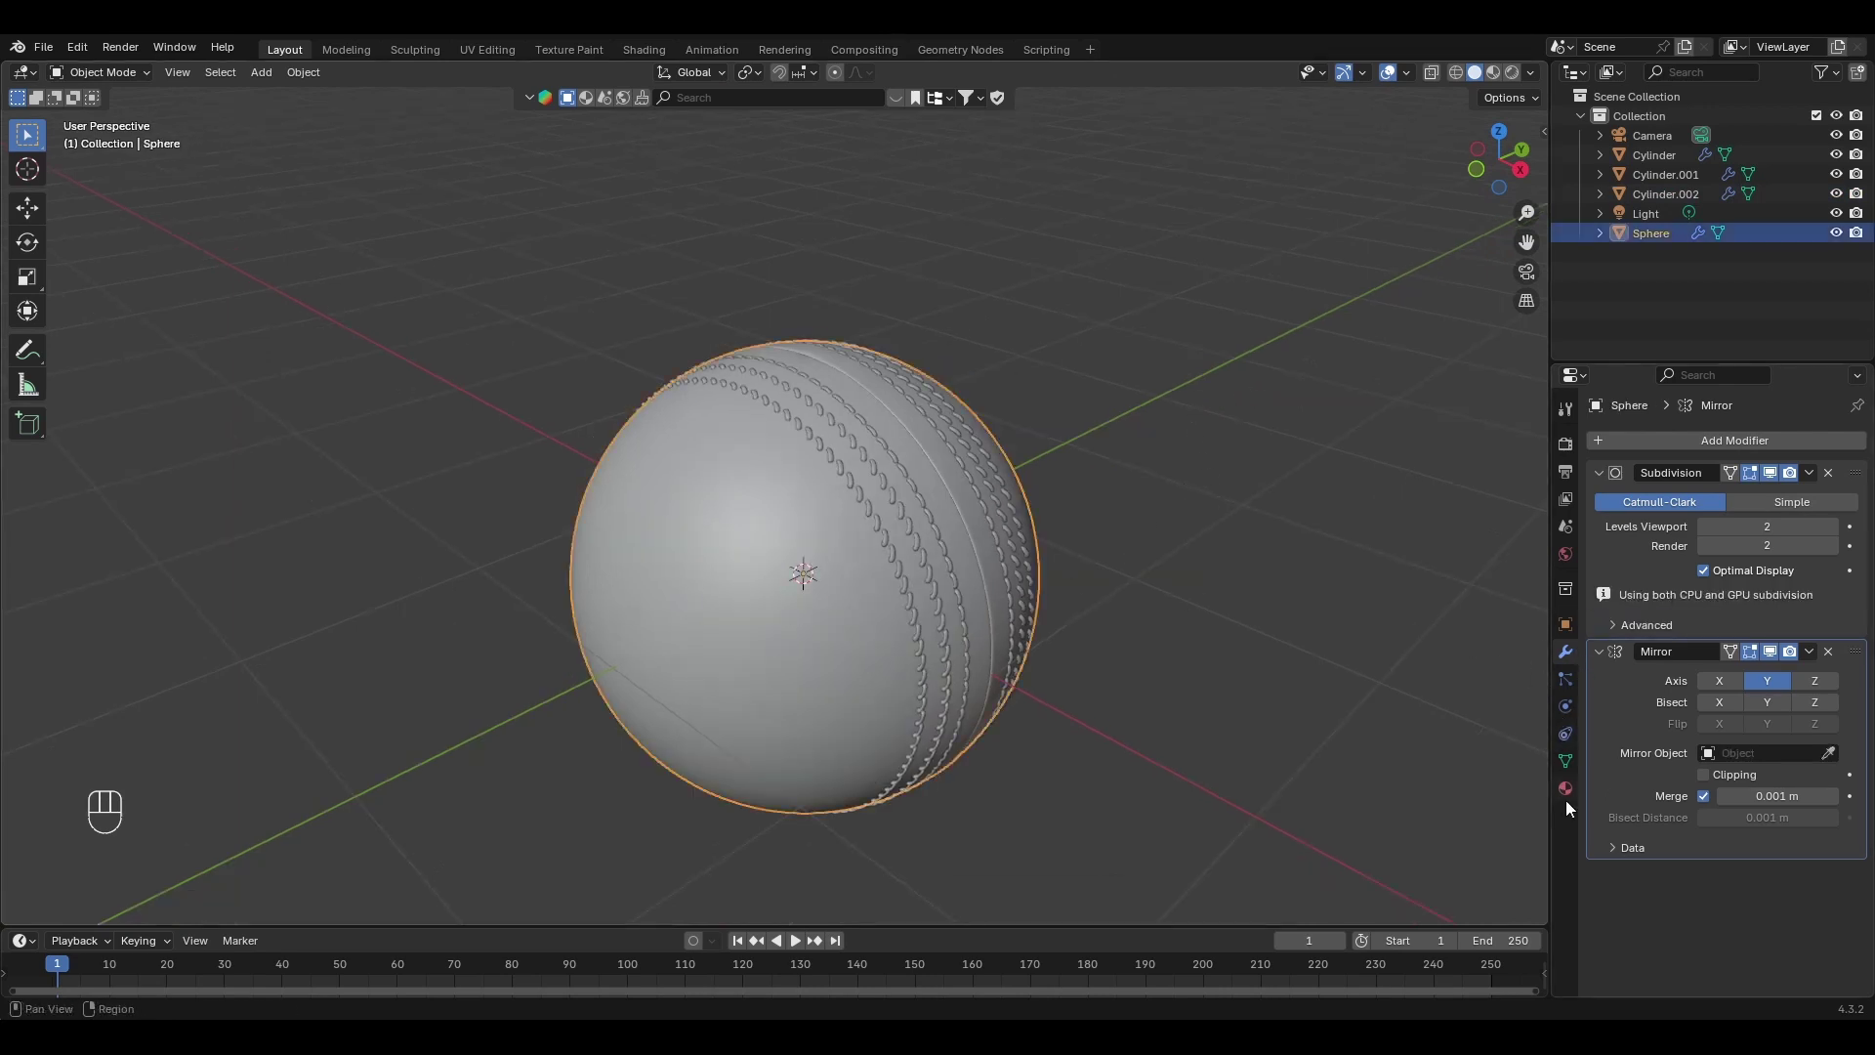
Set the ball's new material base colour to red E7000B and switch to Material Preview shading.
left_click(1742, 540)
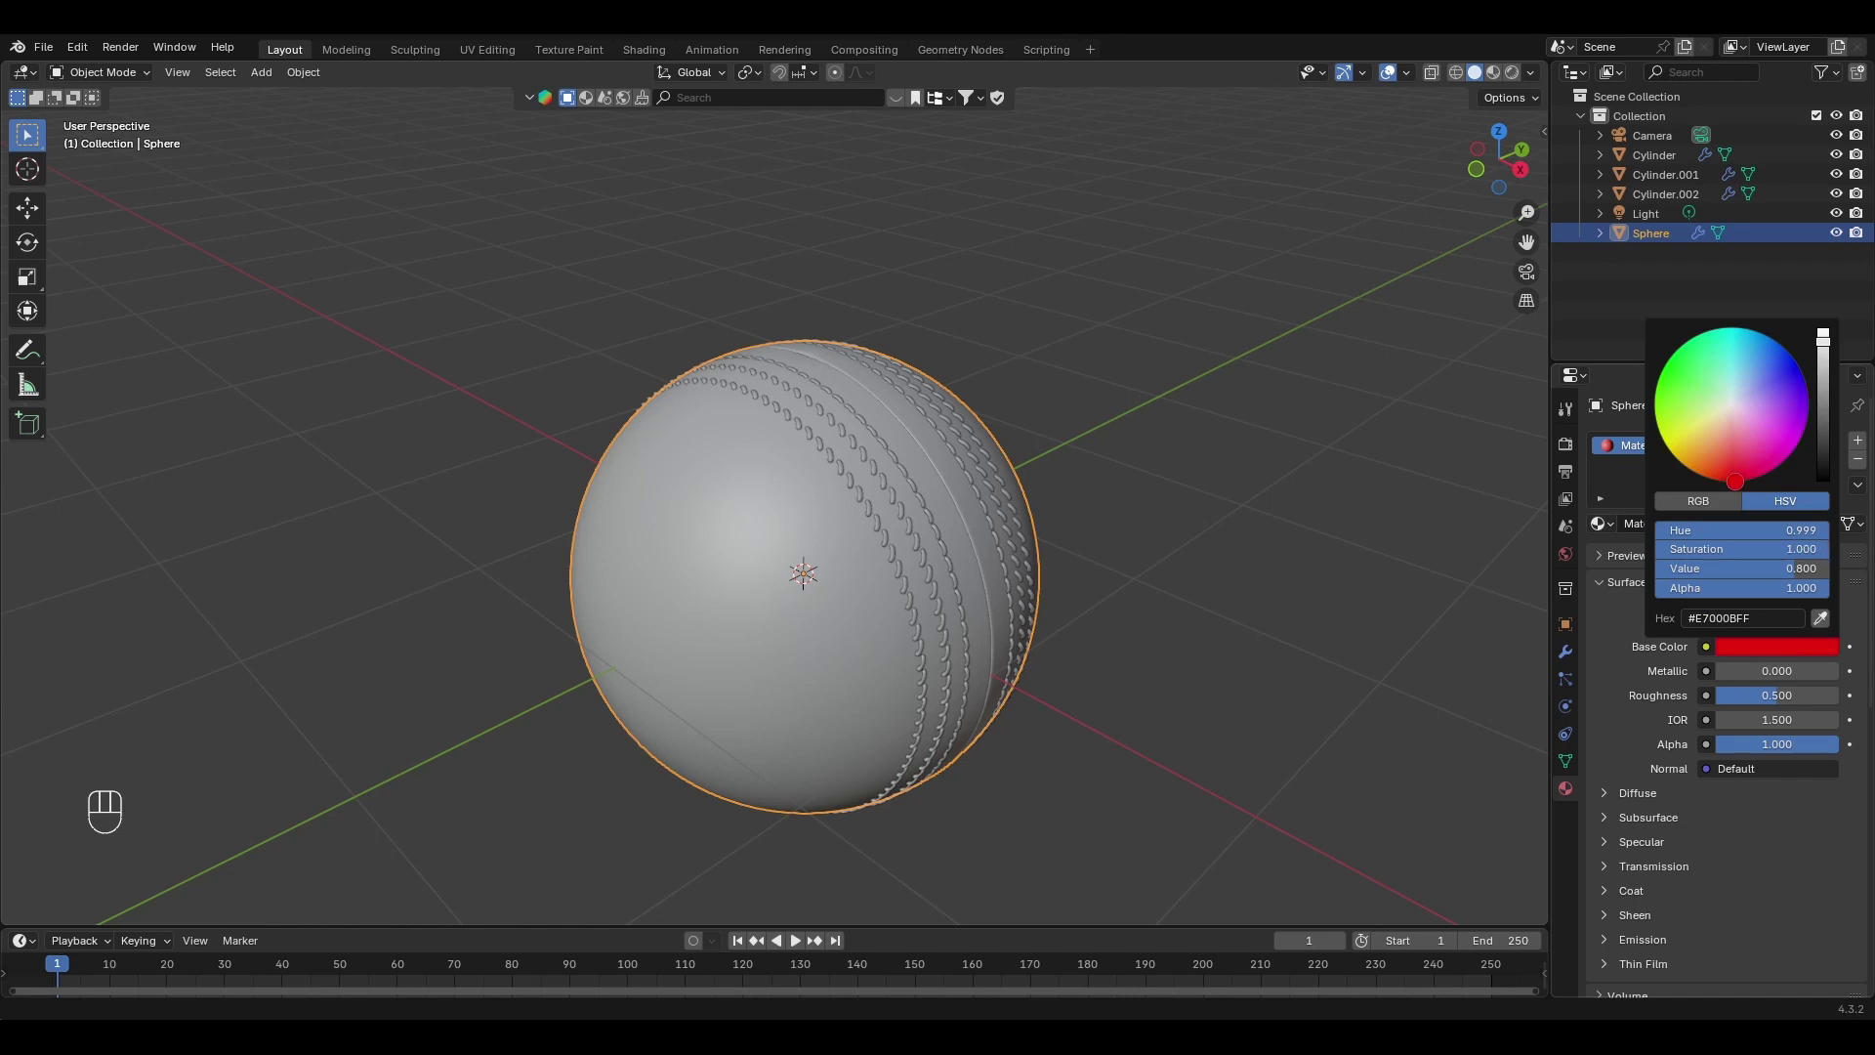
left_click(1319, 542)
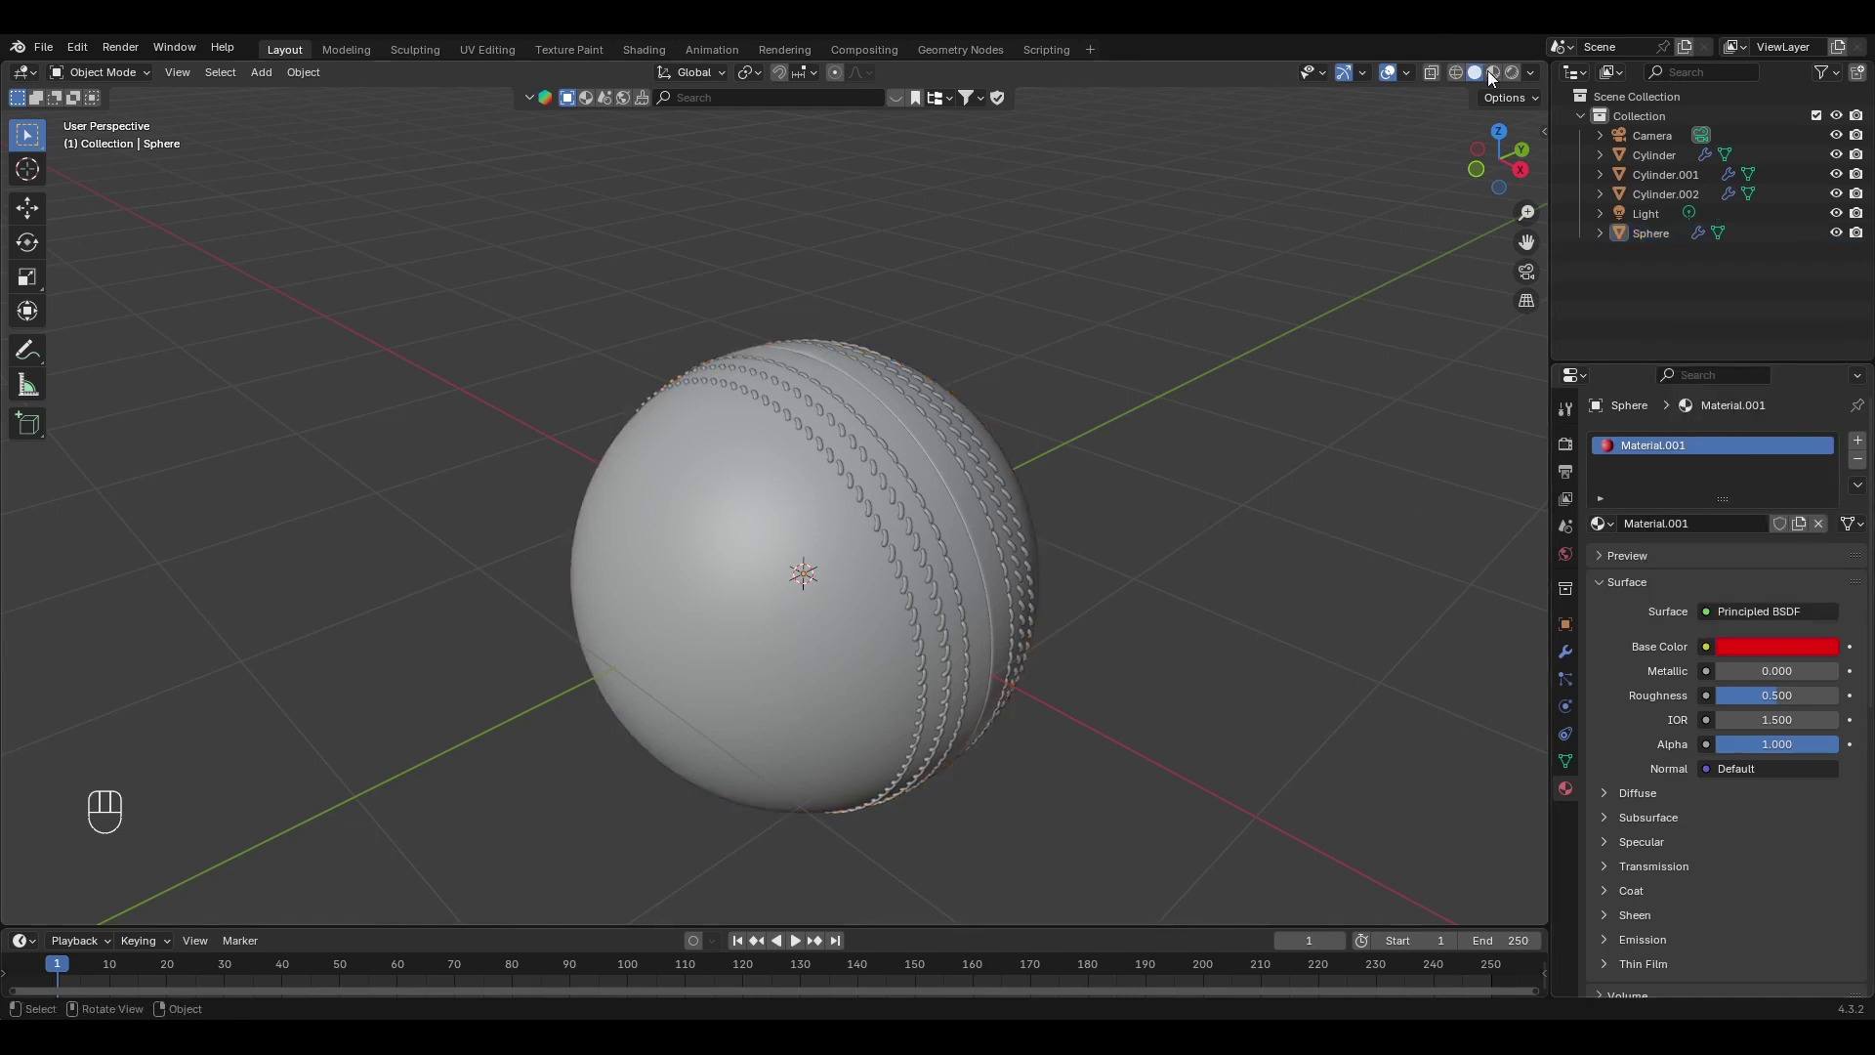
left_click(1392, 189)
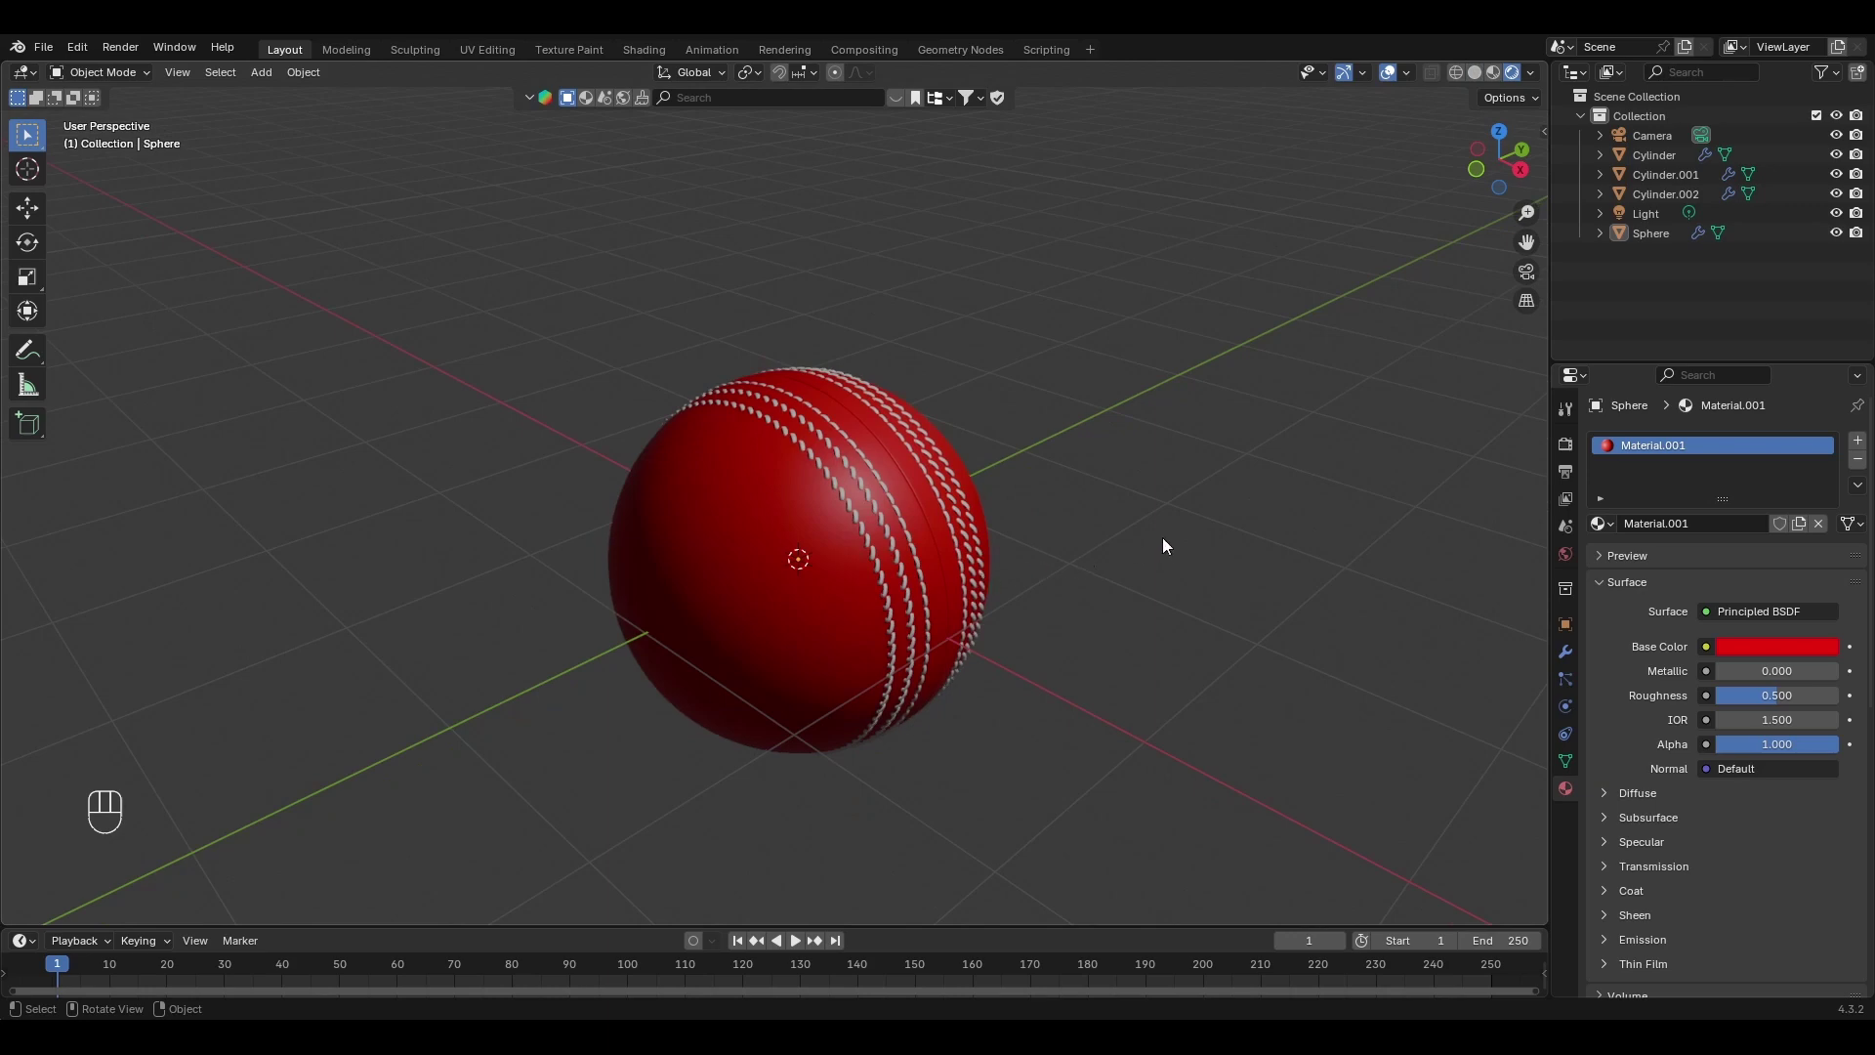
left_click(1111, 547)
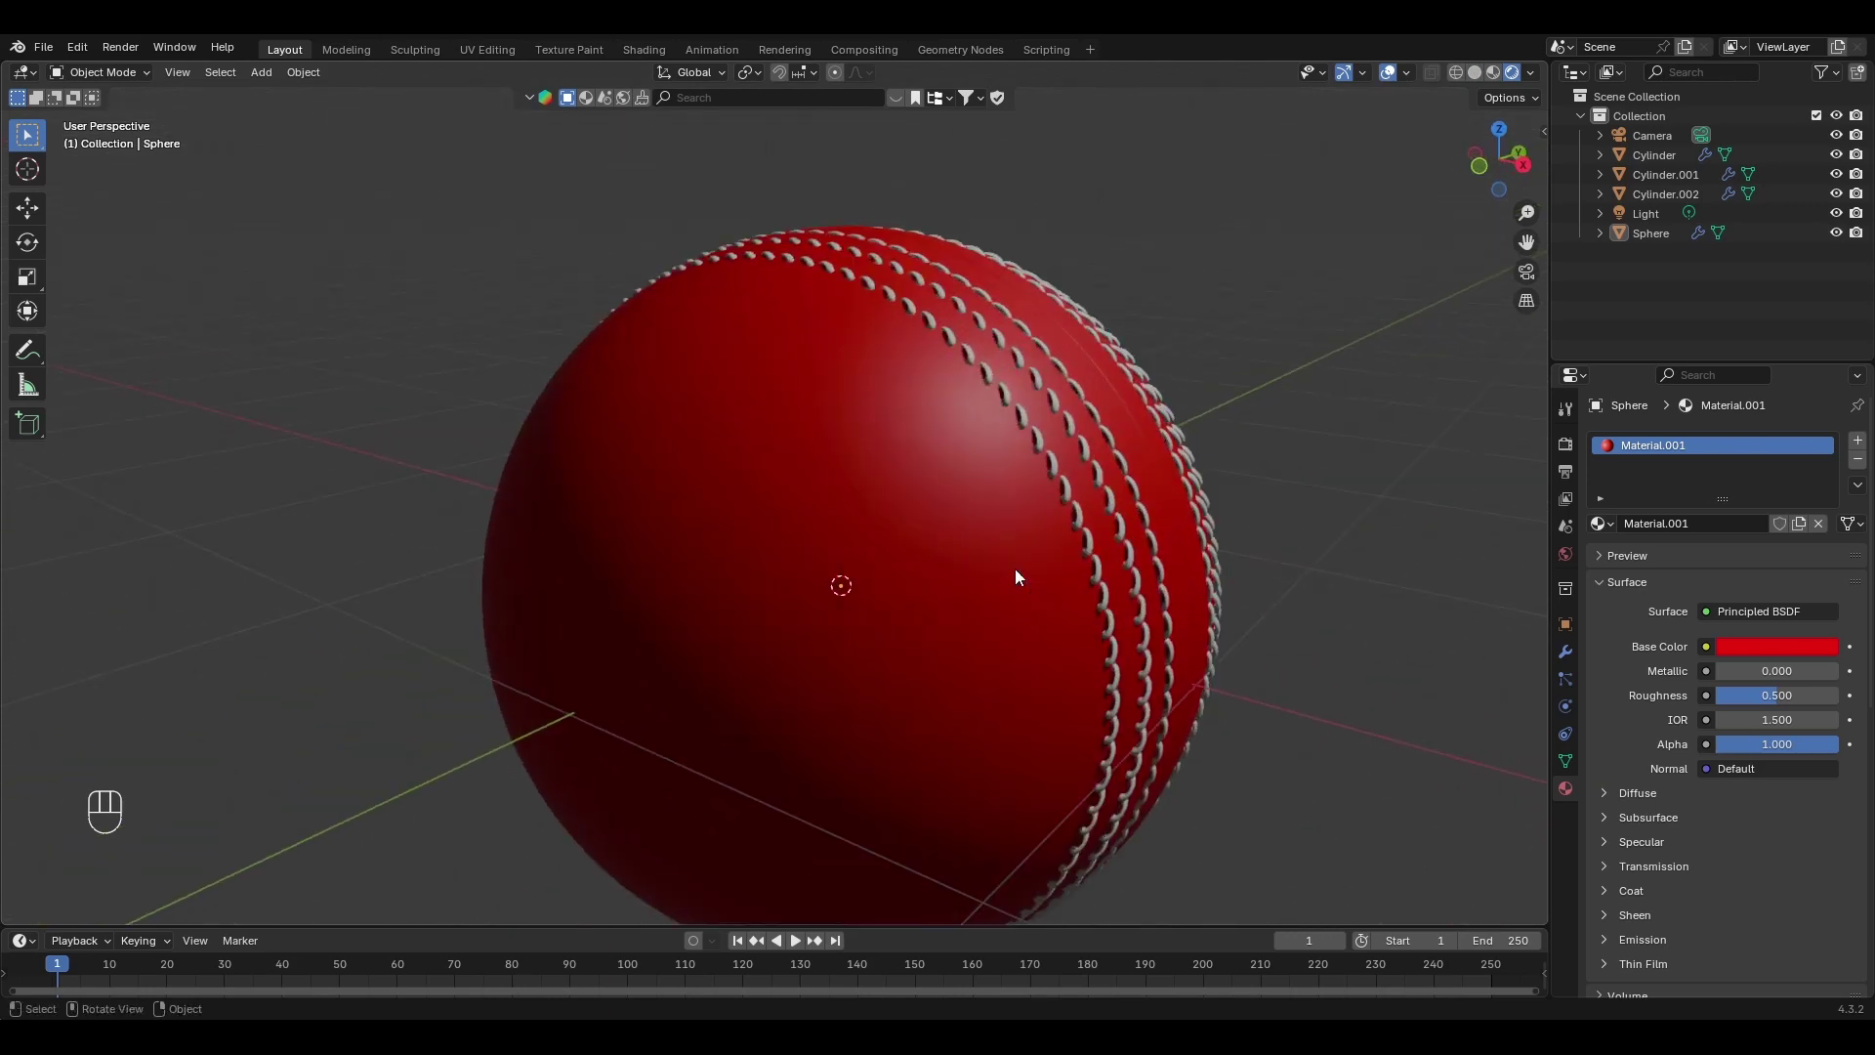
left_click(978, 529)
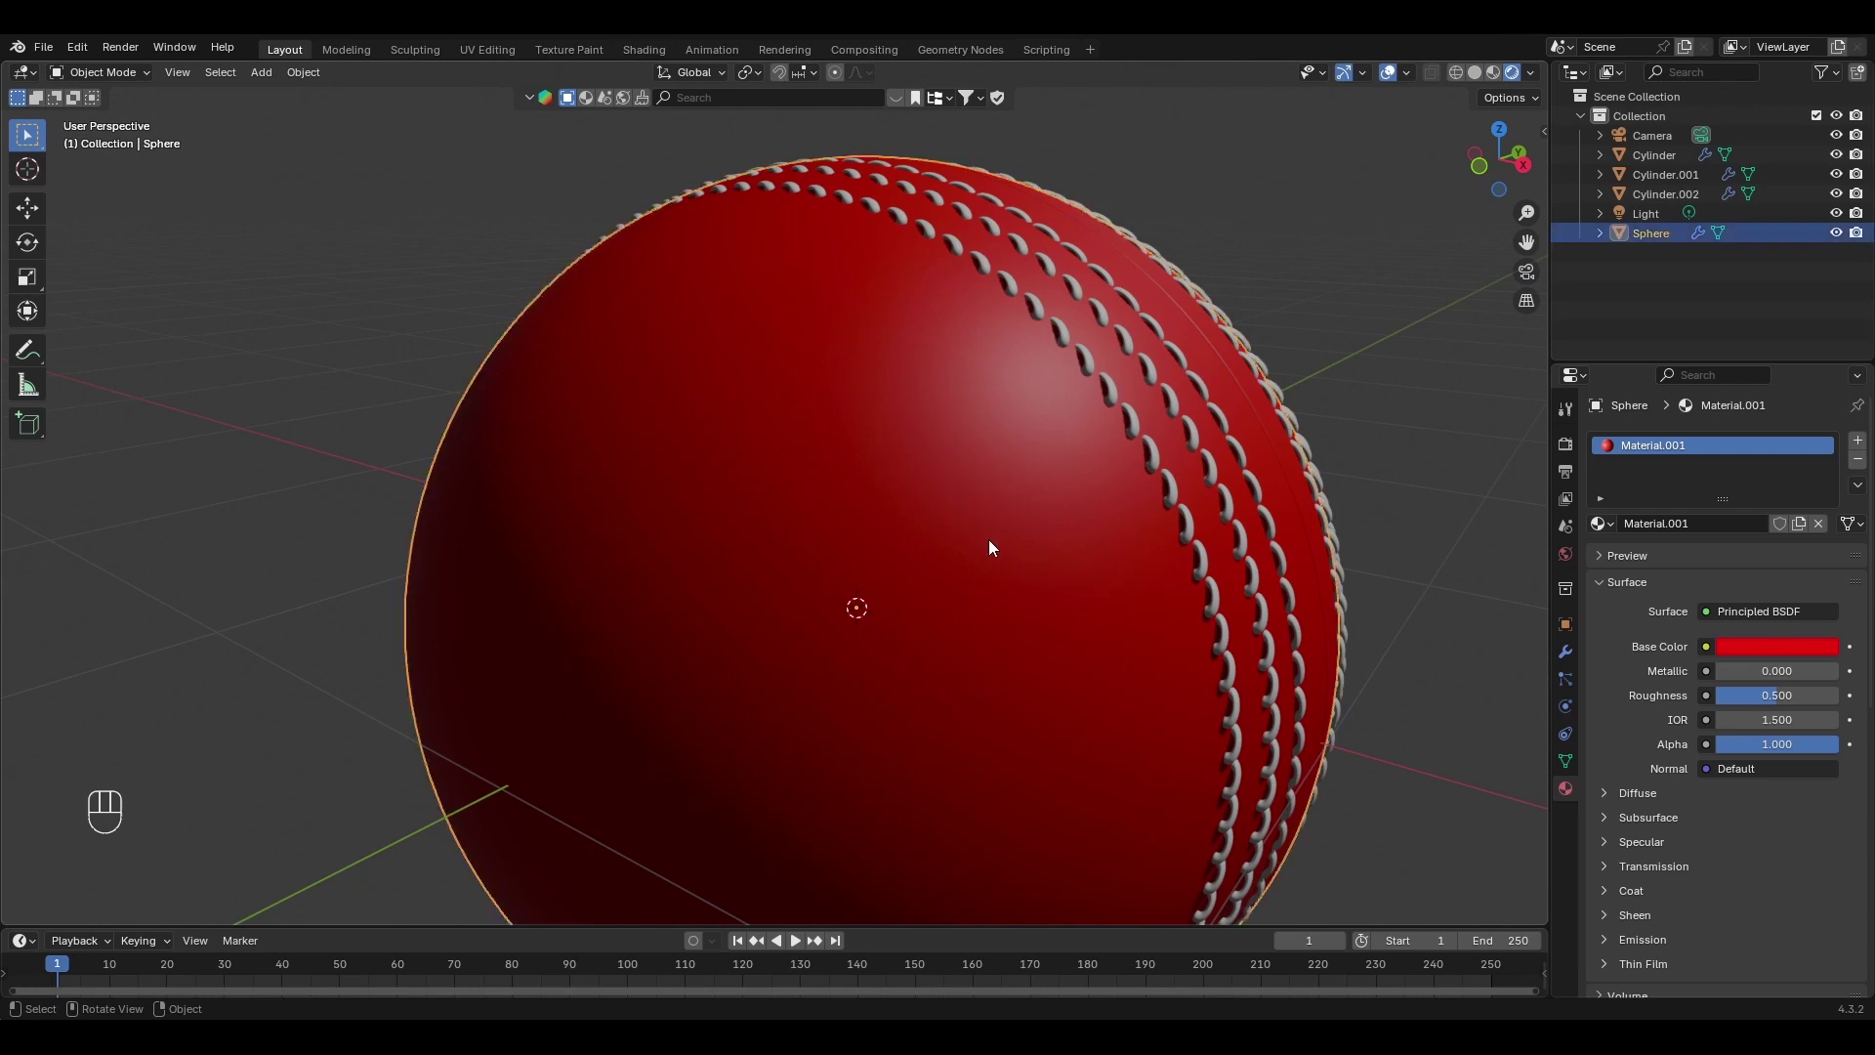
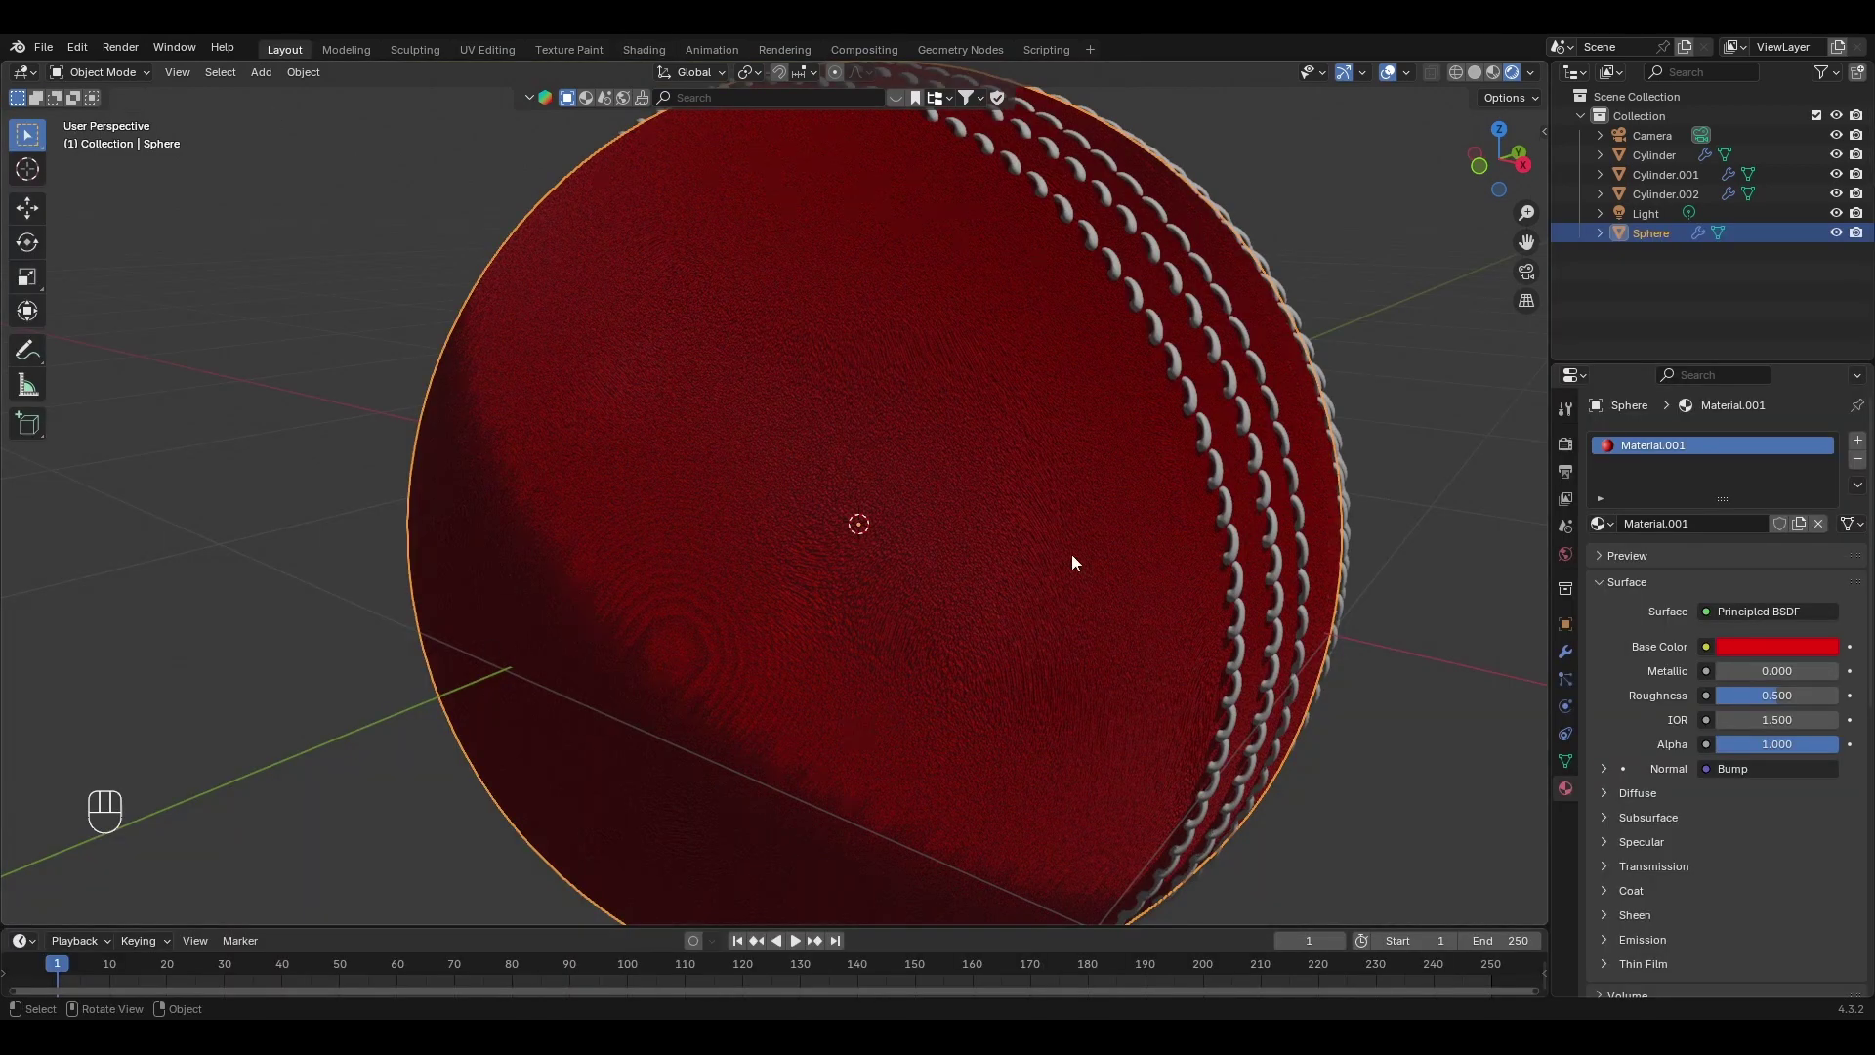
Zoom out to frame the whole bump-textured ball and go to the render settings.
left_click_drag(1021, 552, 1031, 496)
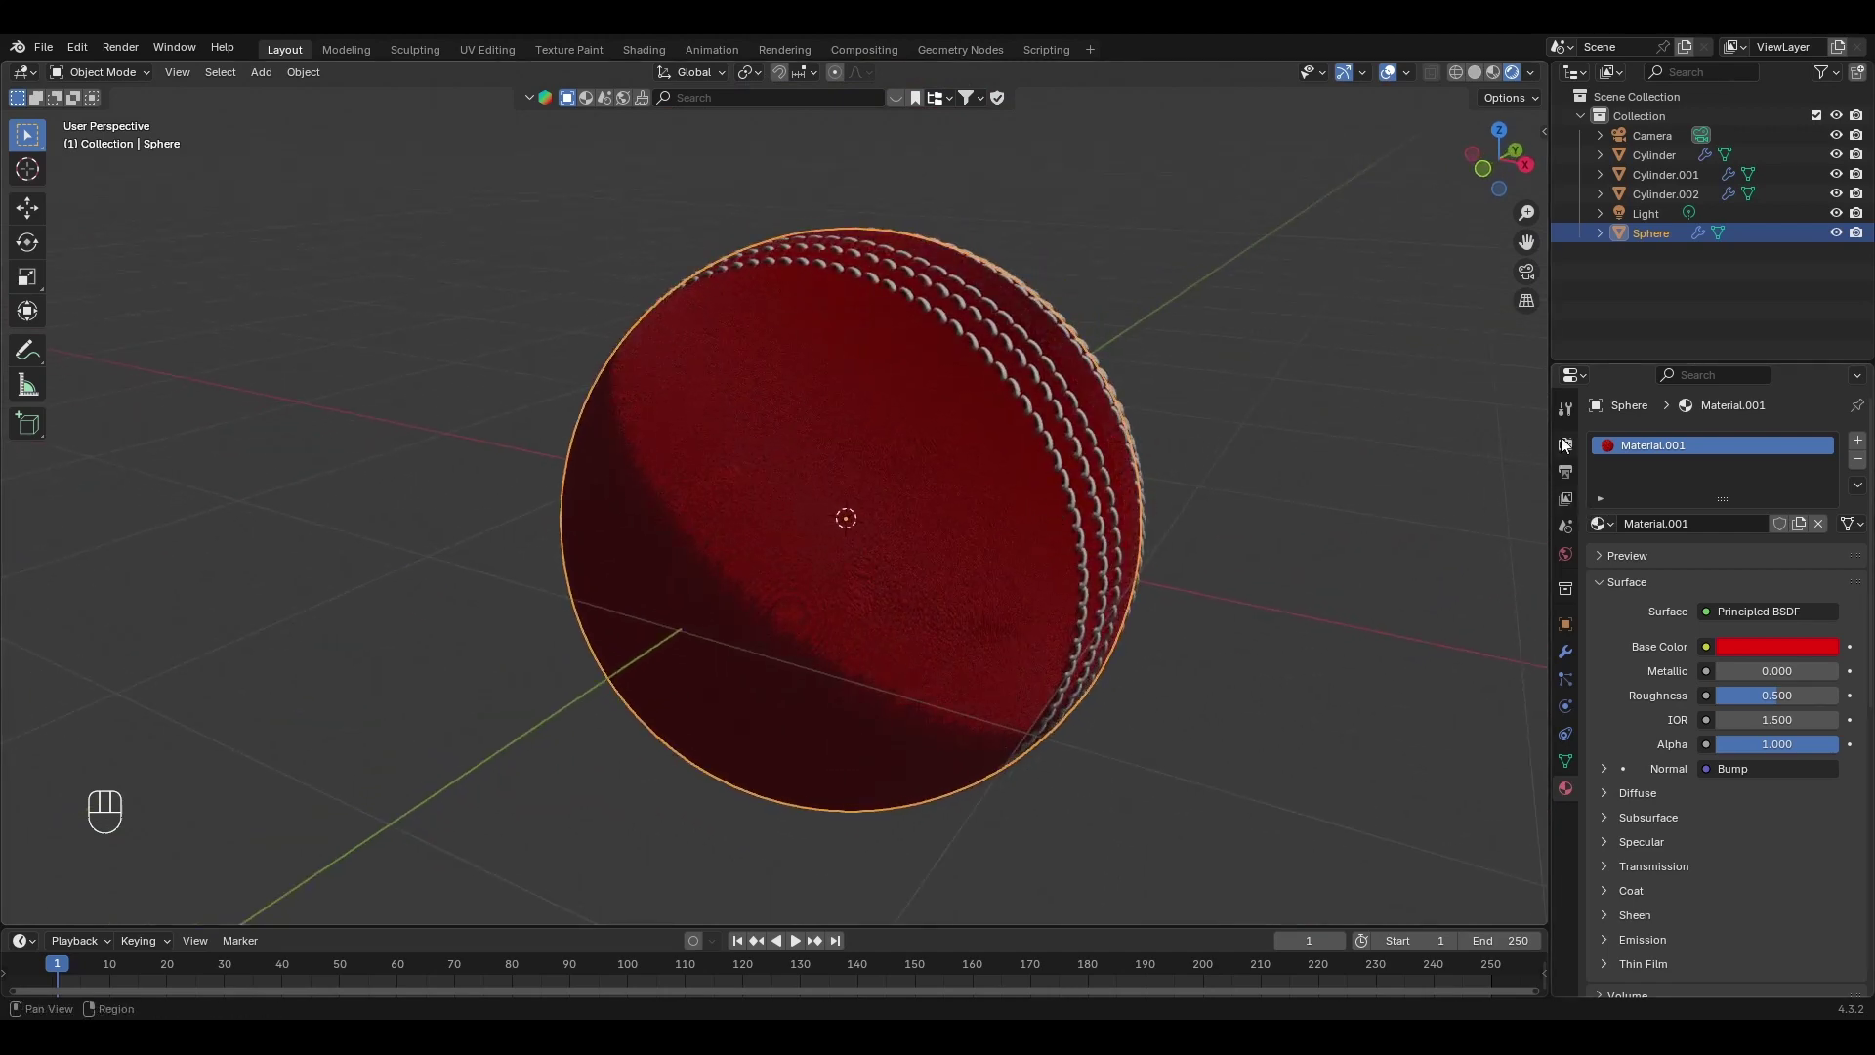
left_click(1570, 446)
Set the render engine to Cycles on GPU Compute and enable viewport denoising.
left_click_drag(1764, 439, 1260, 544)
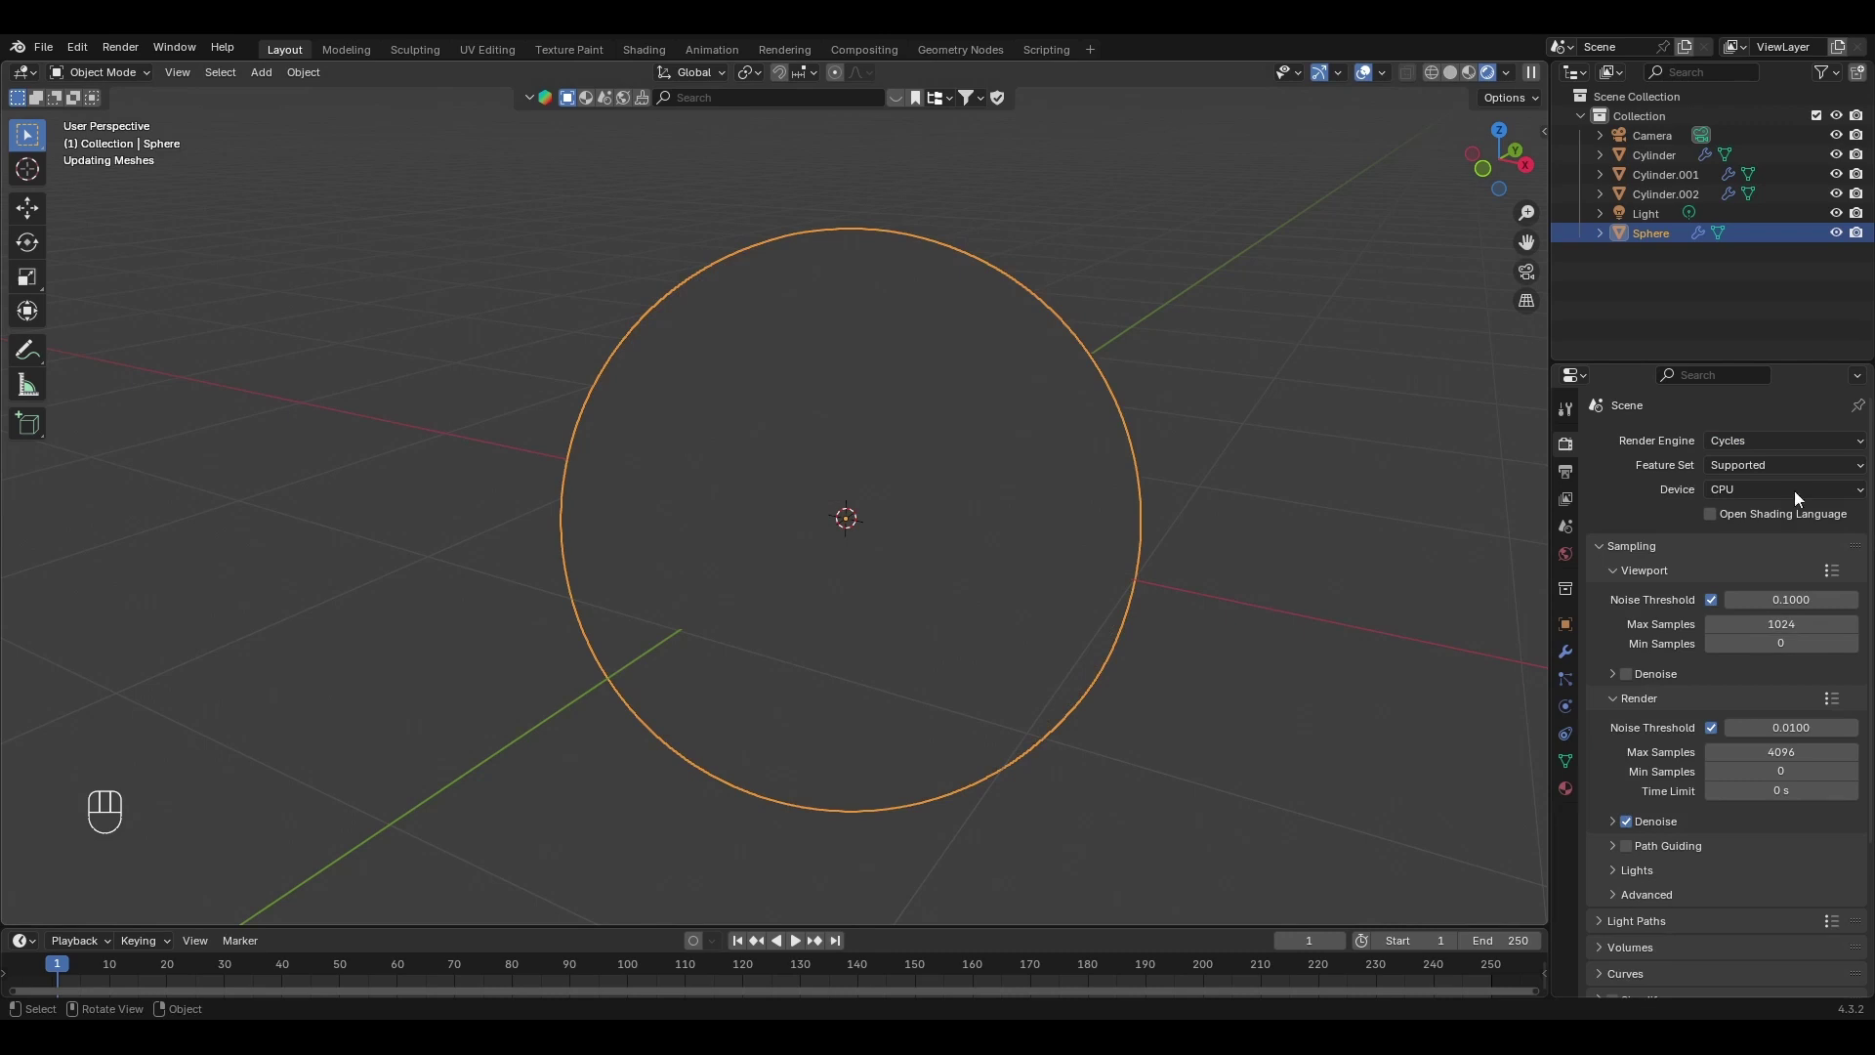
left_click_drag(1801, 496, 1825, 499)
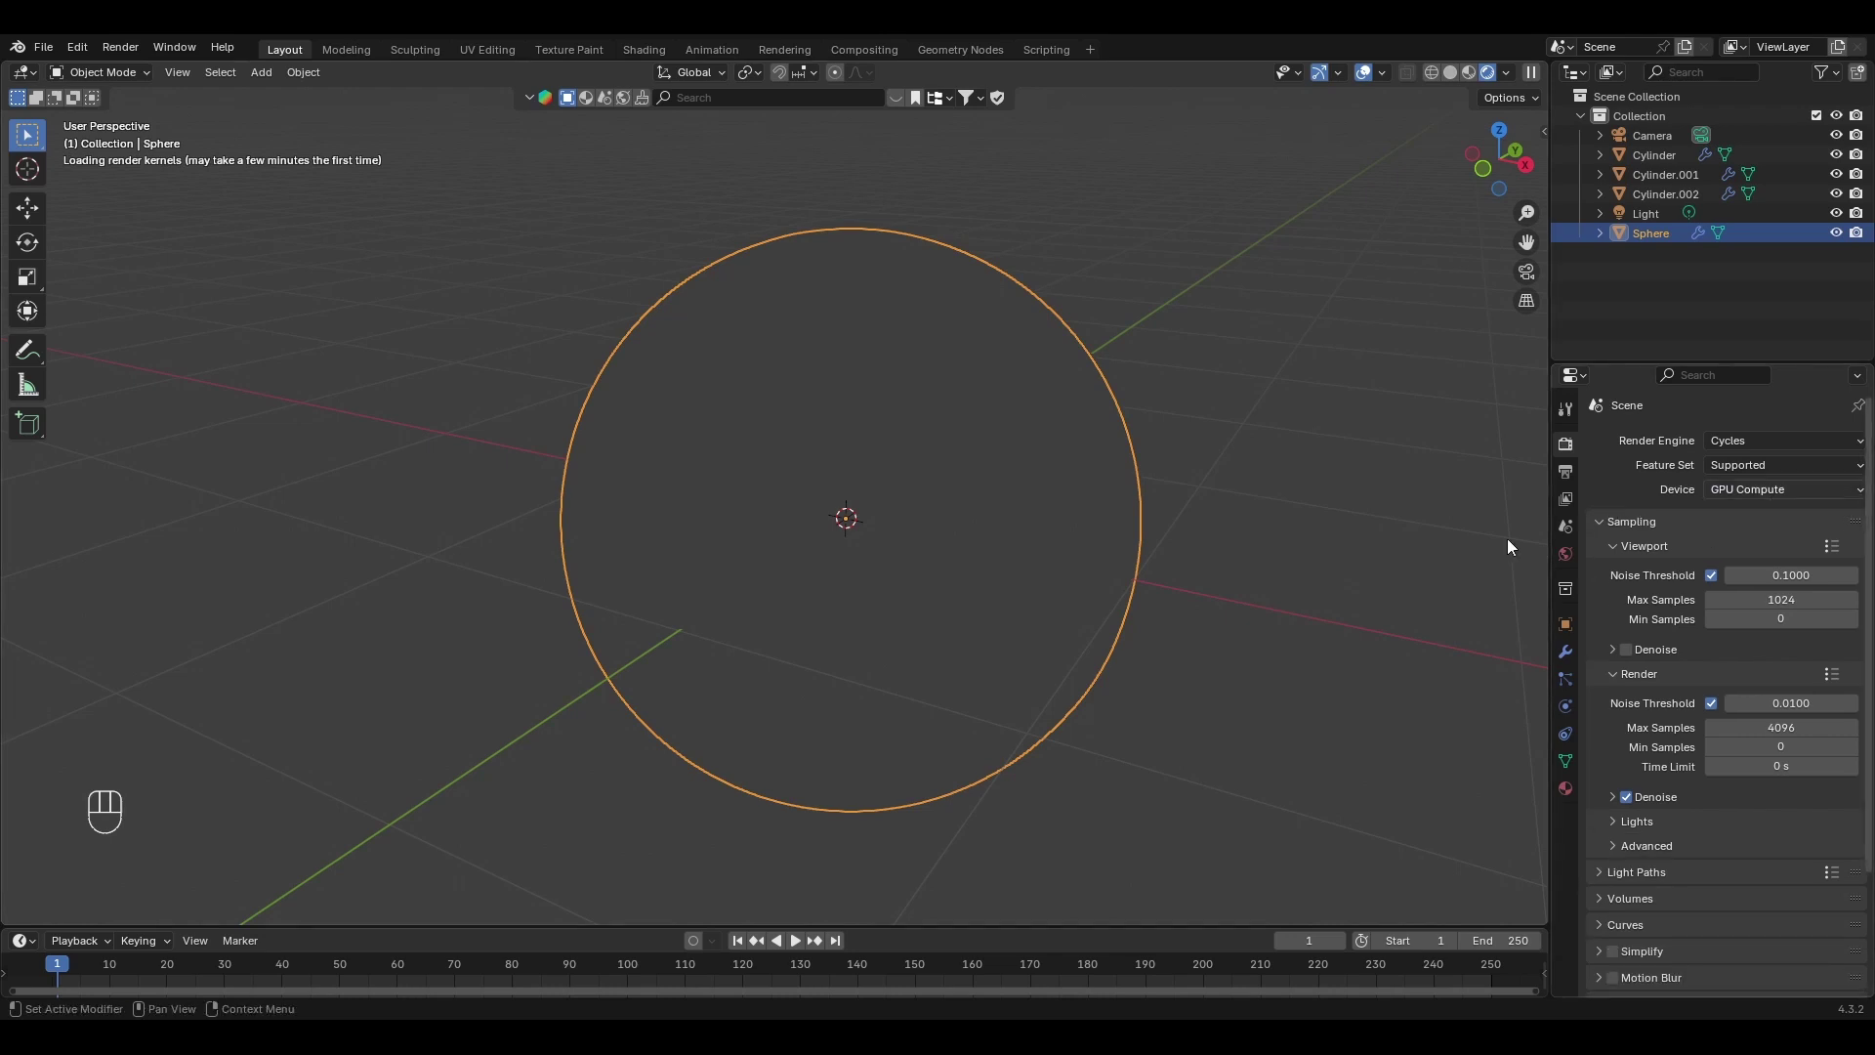
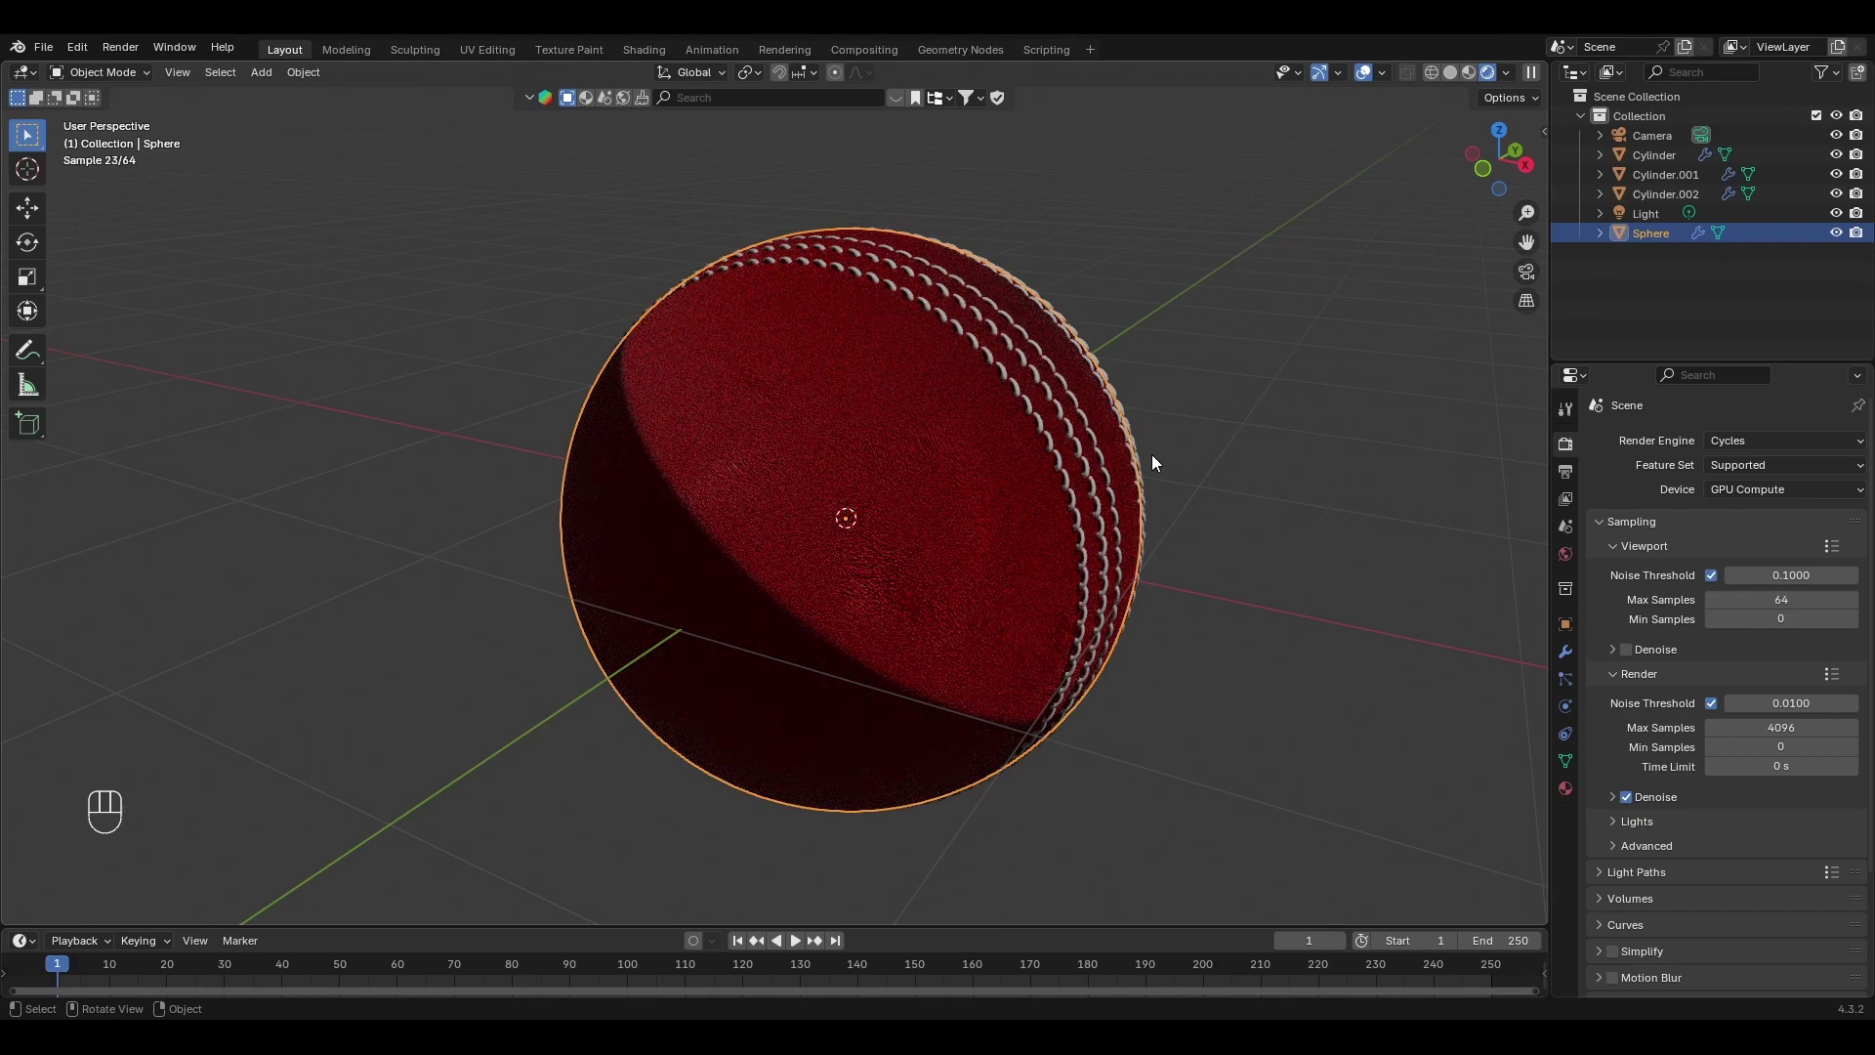
middle_click(1156, 459)
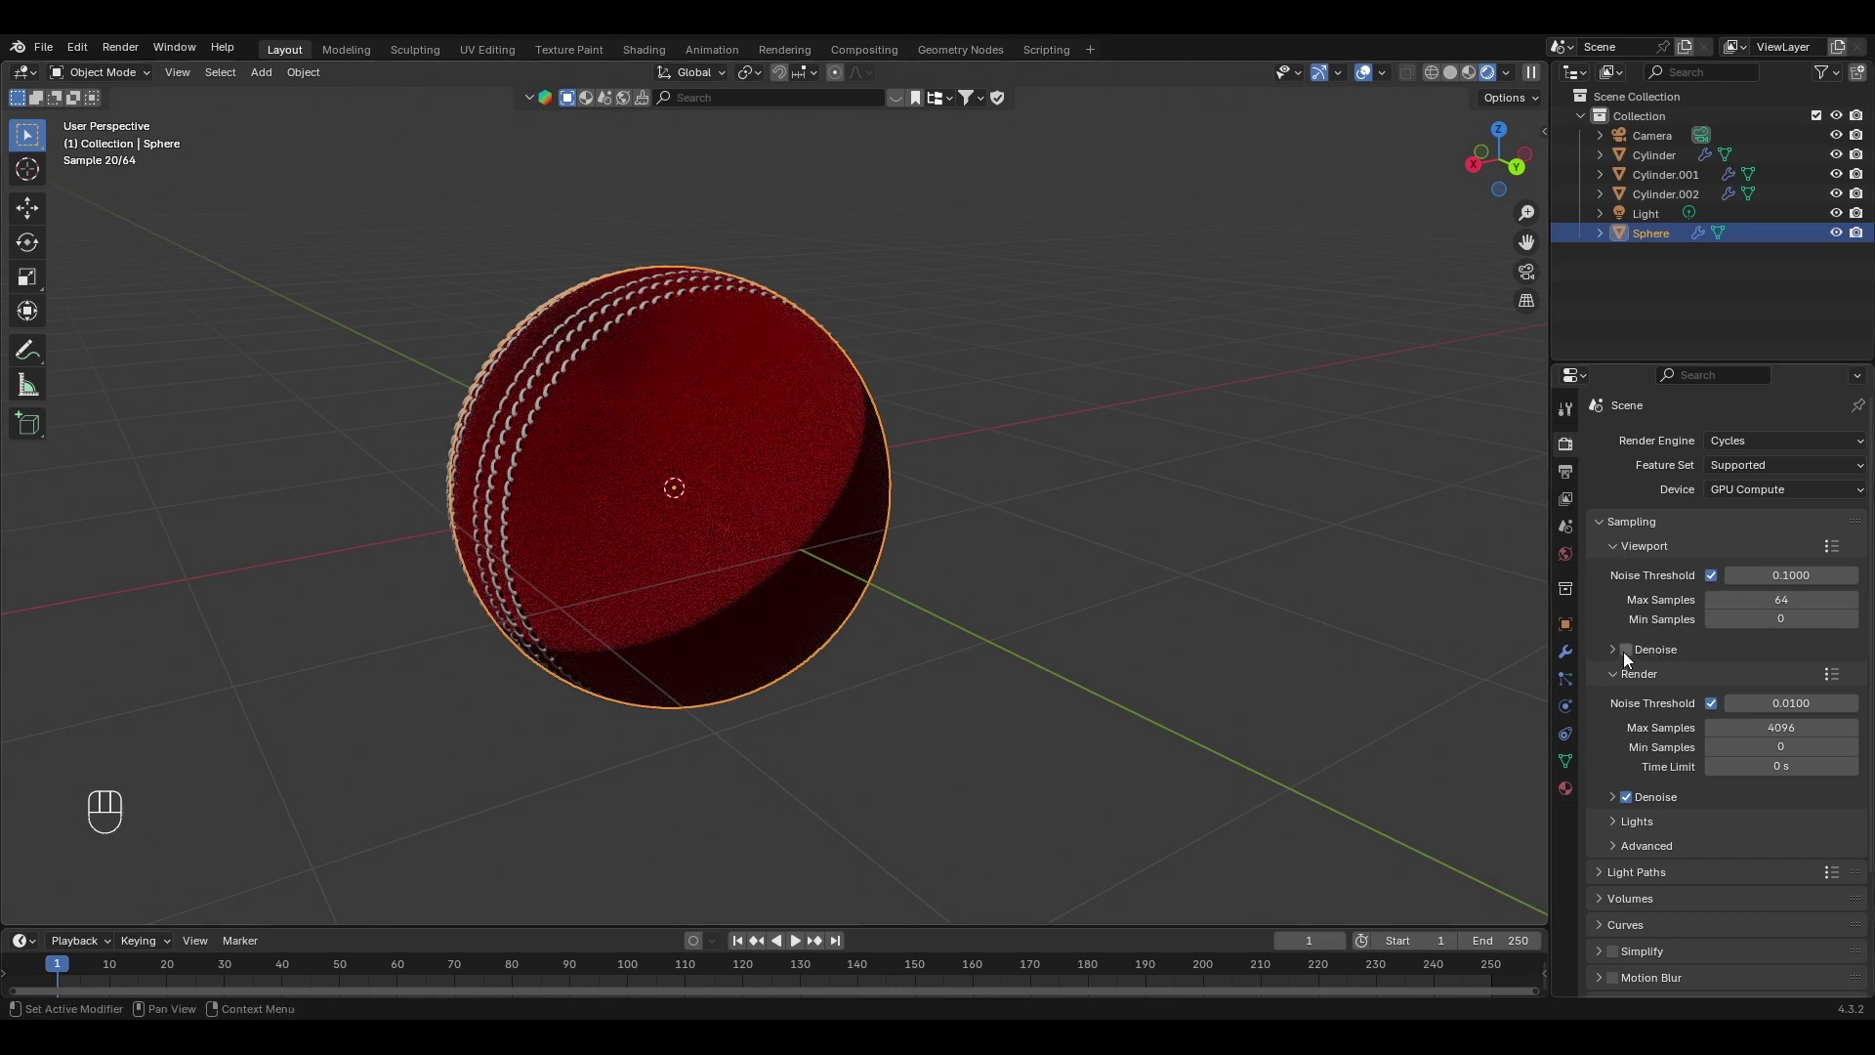
left_click(1631, 662)
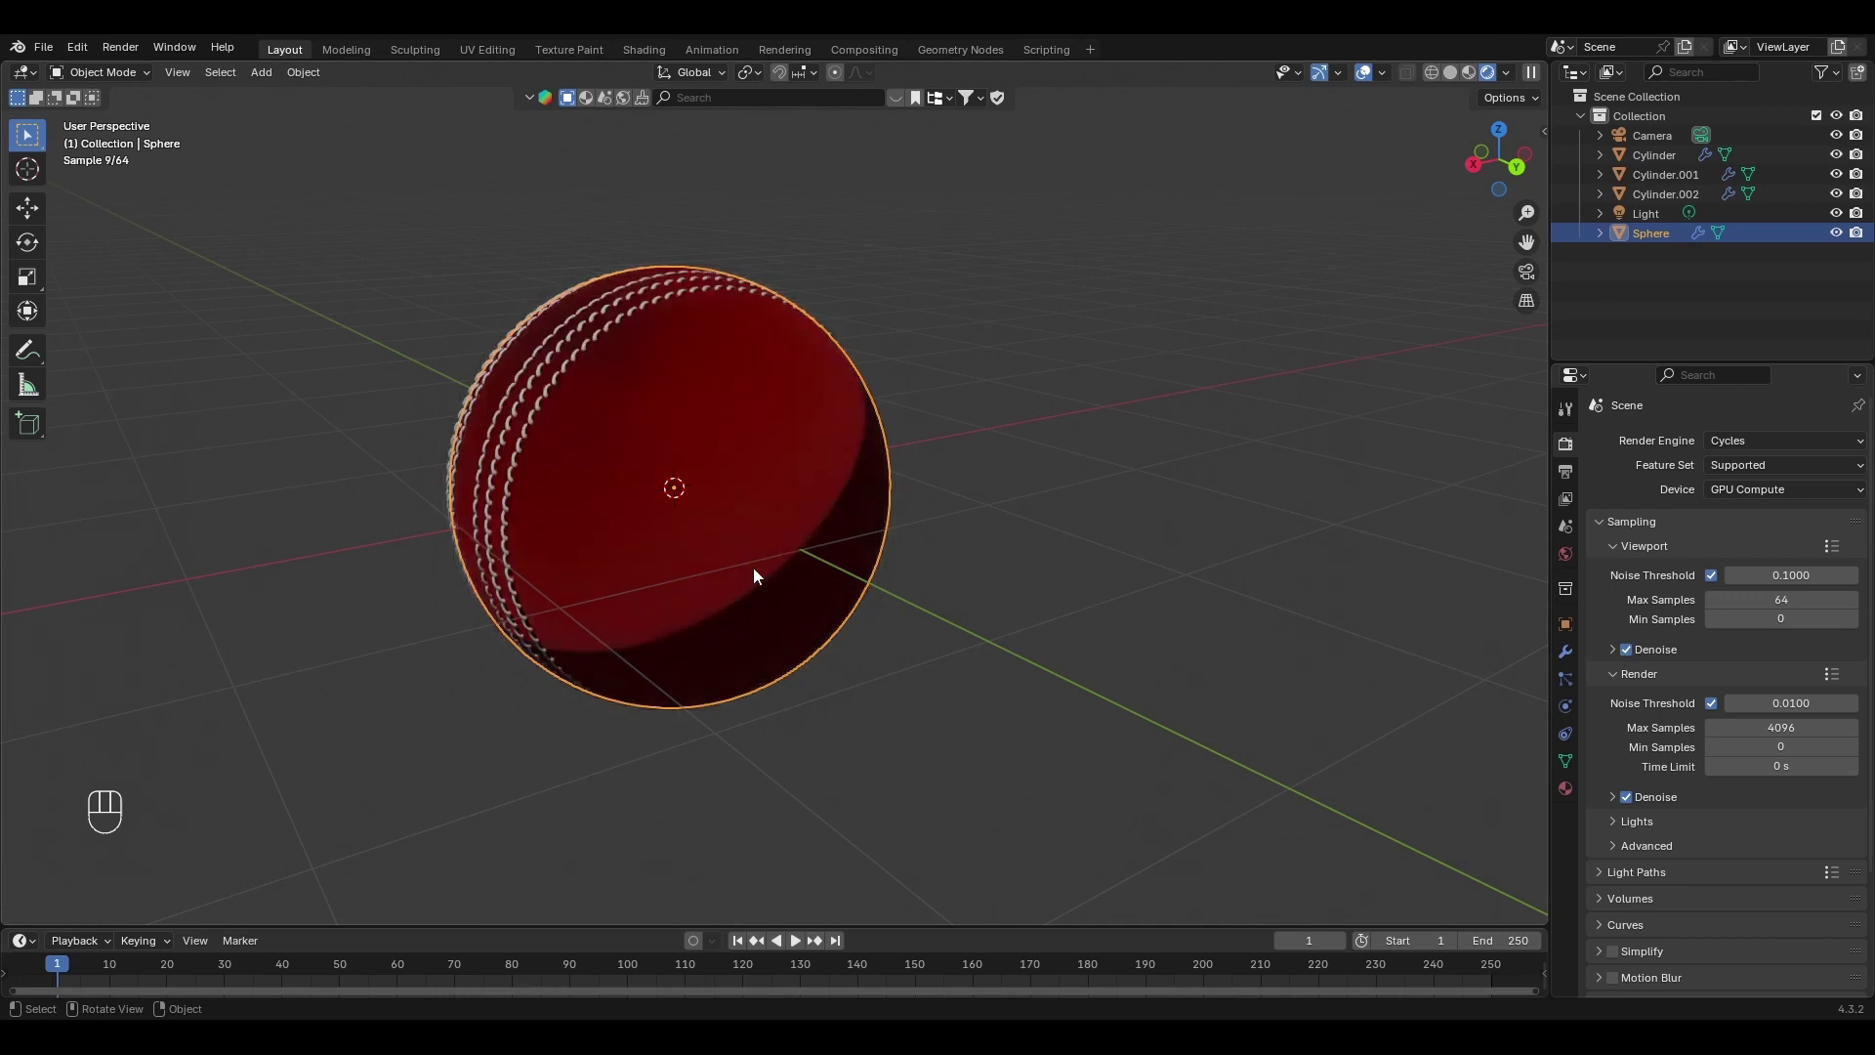
Add an Area light and raise it along Z above the ball.
key("shift+a")
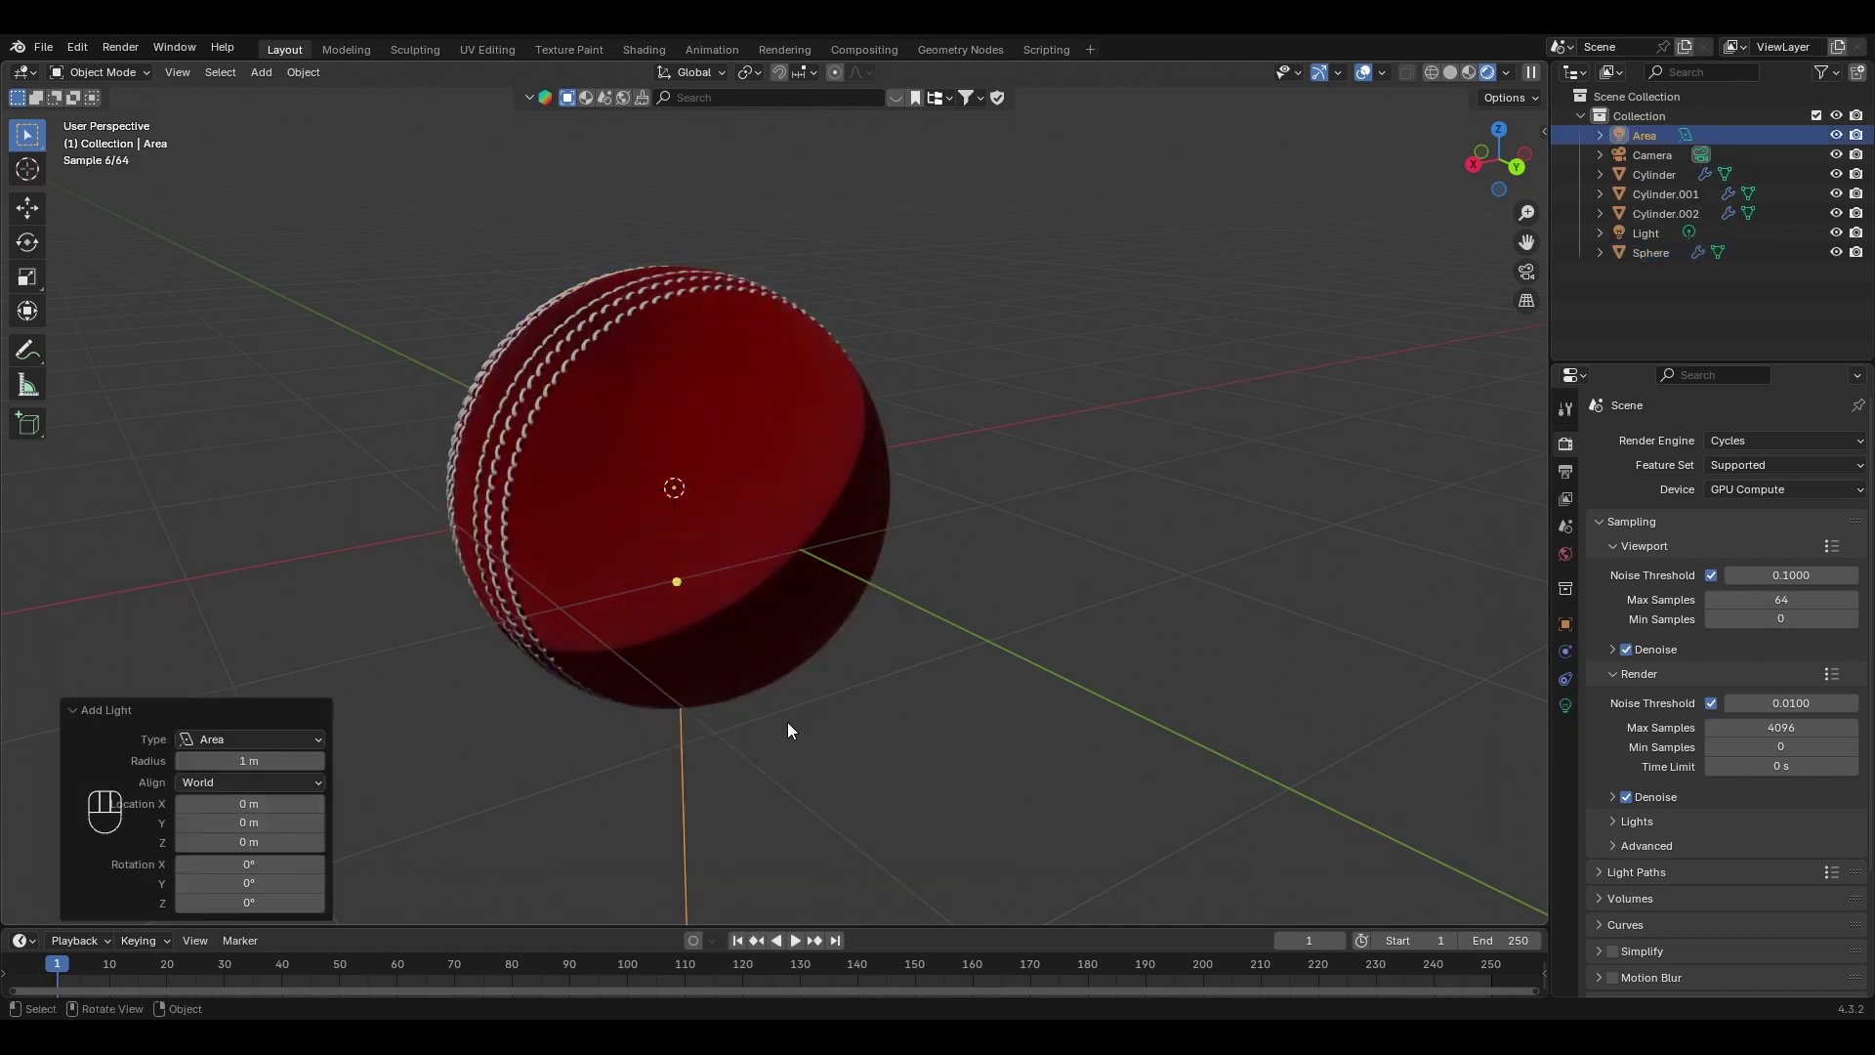
key("g")
key("z")
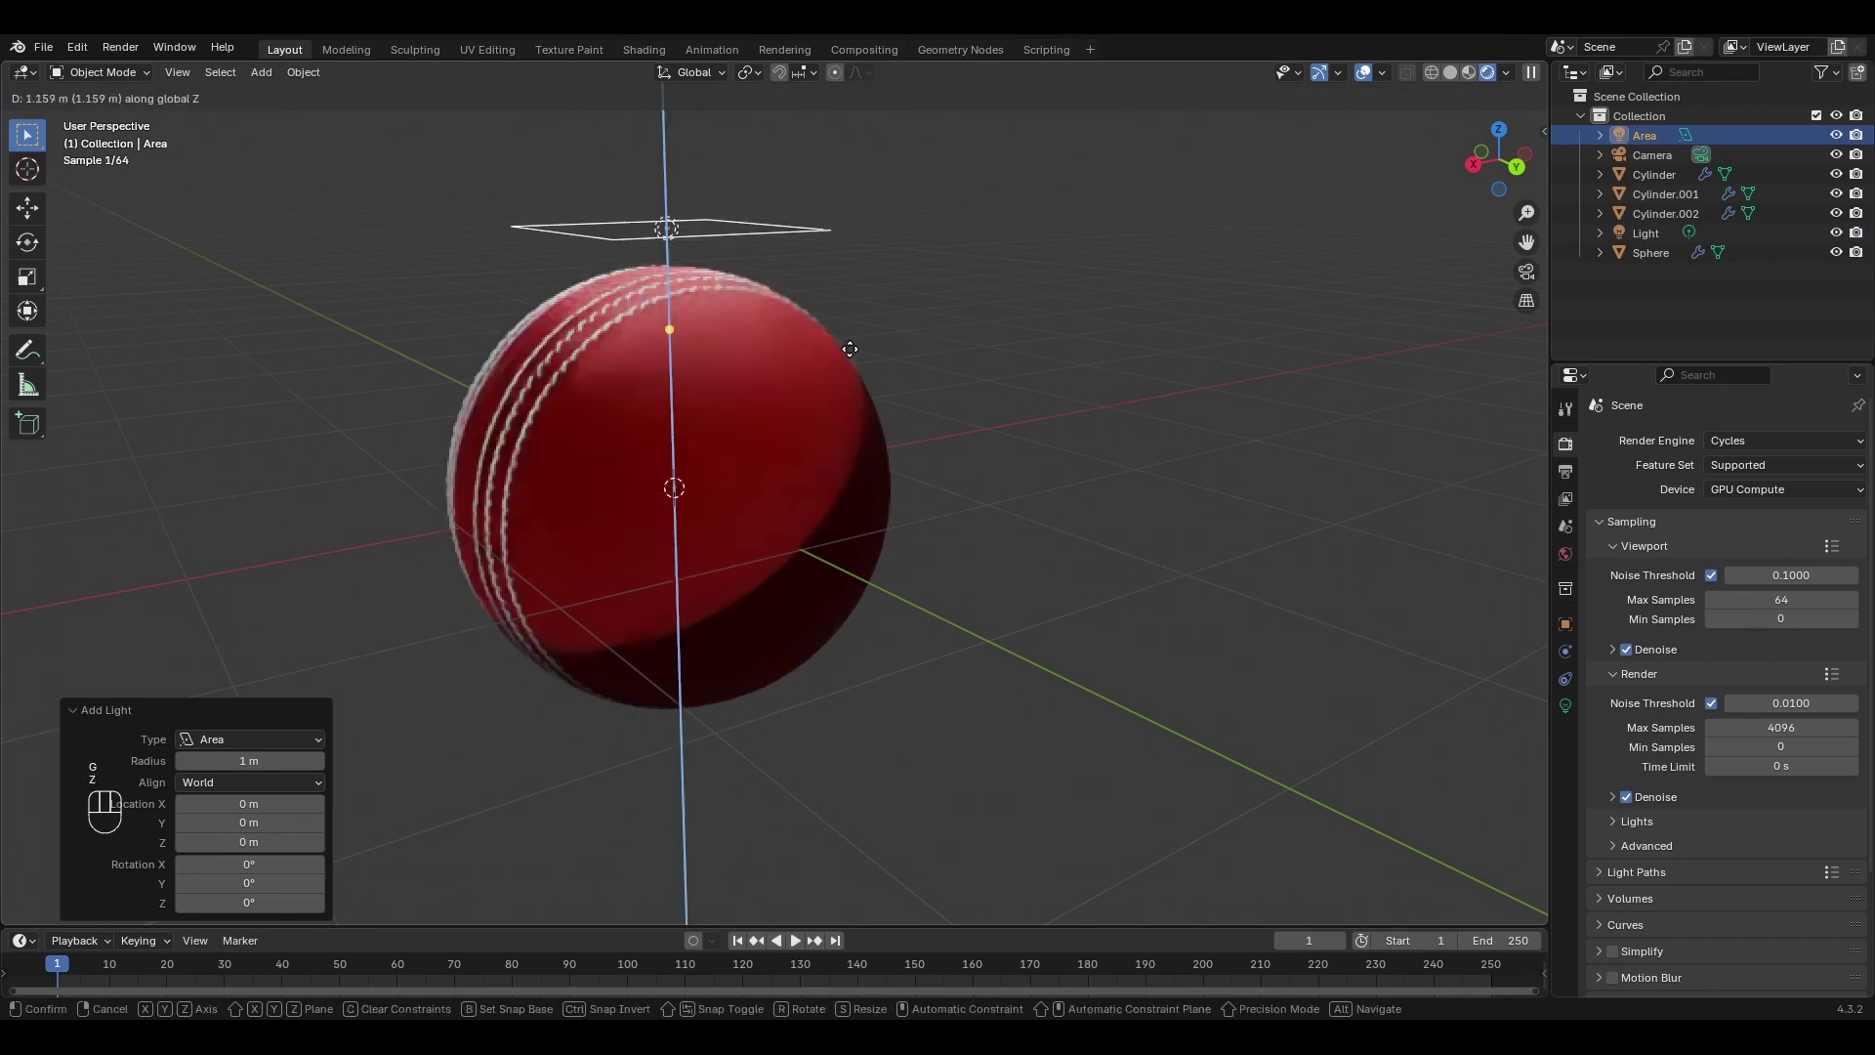
left_click(902, 406)
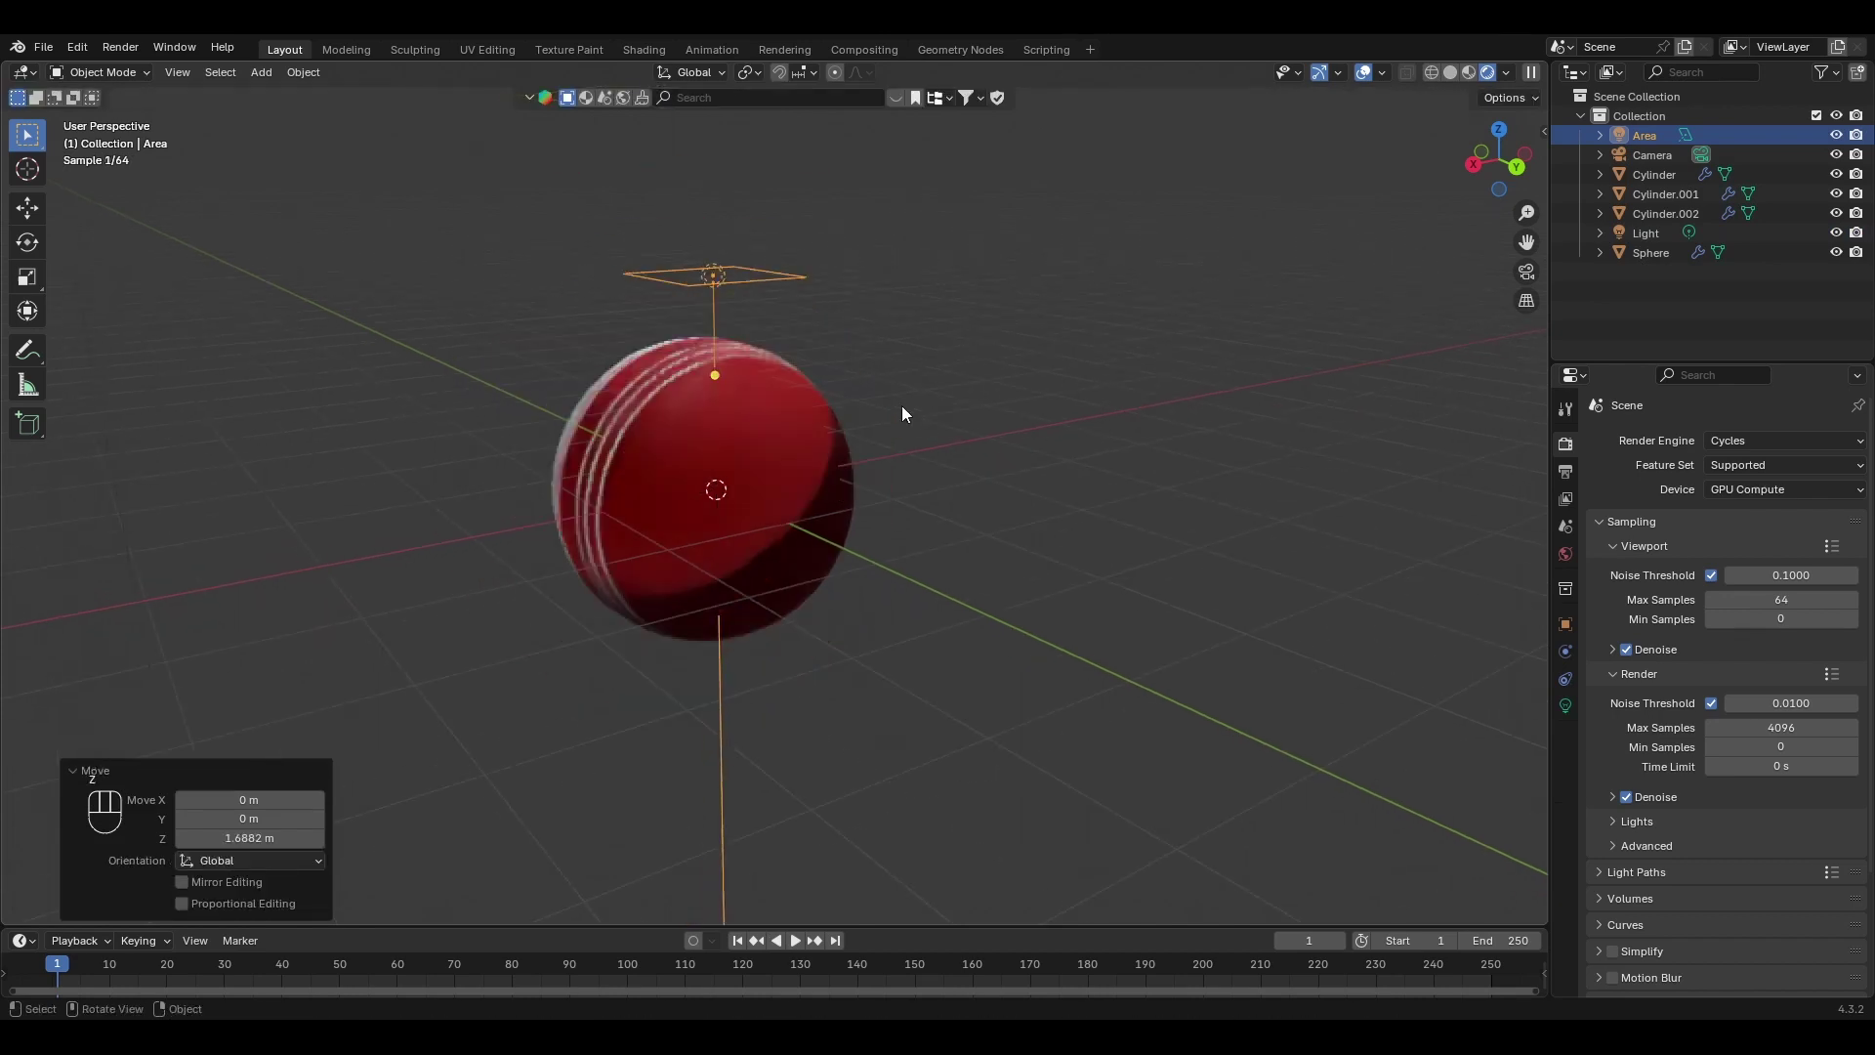
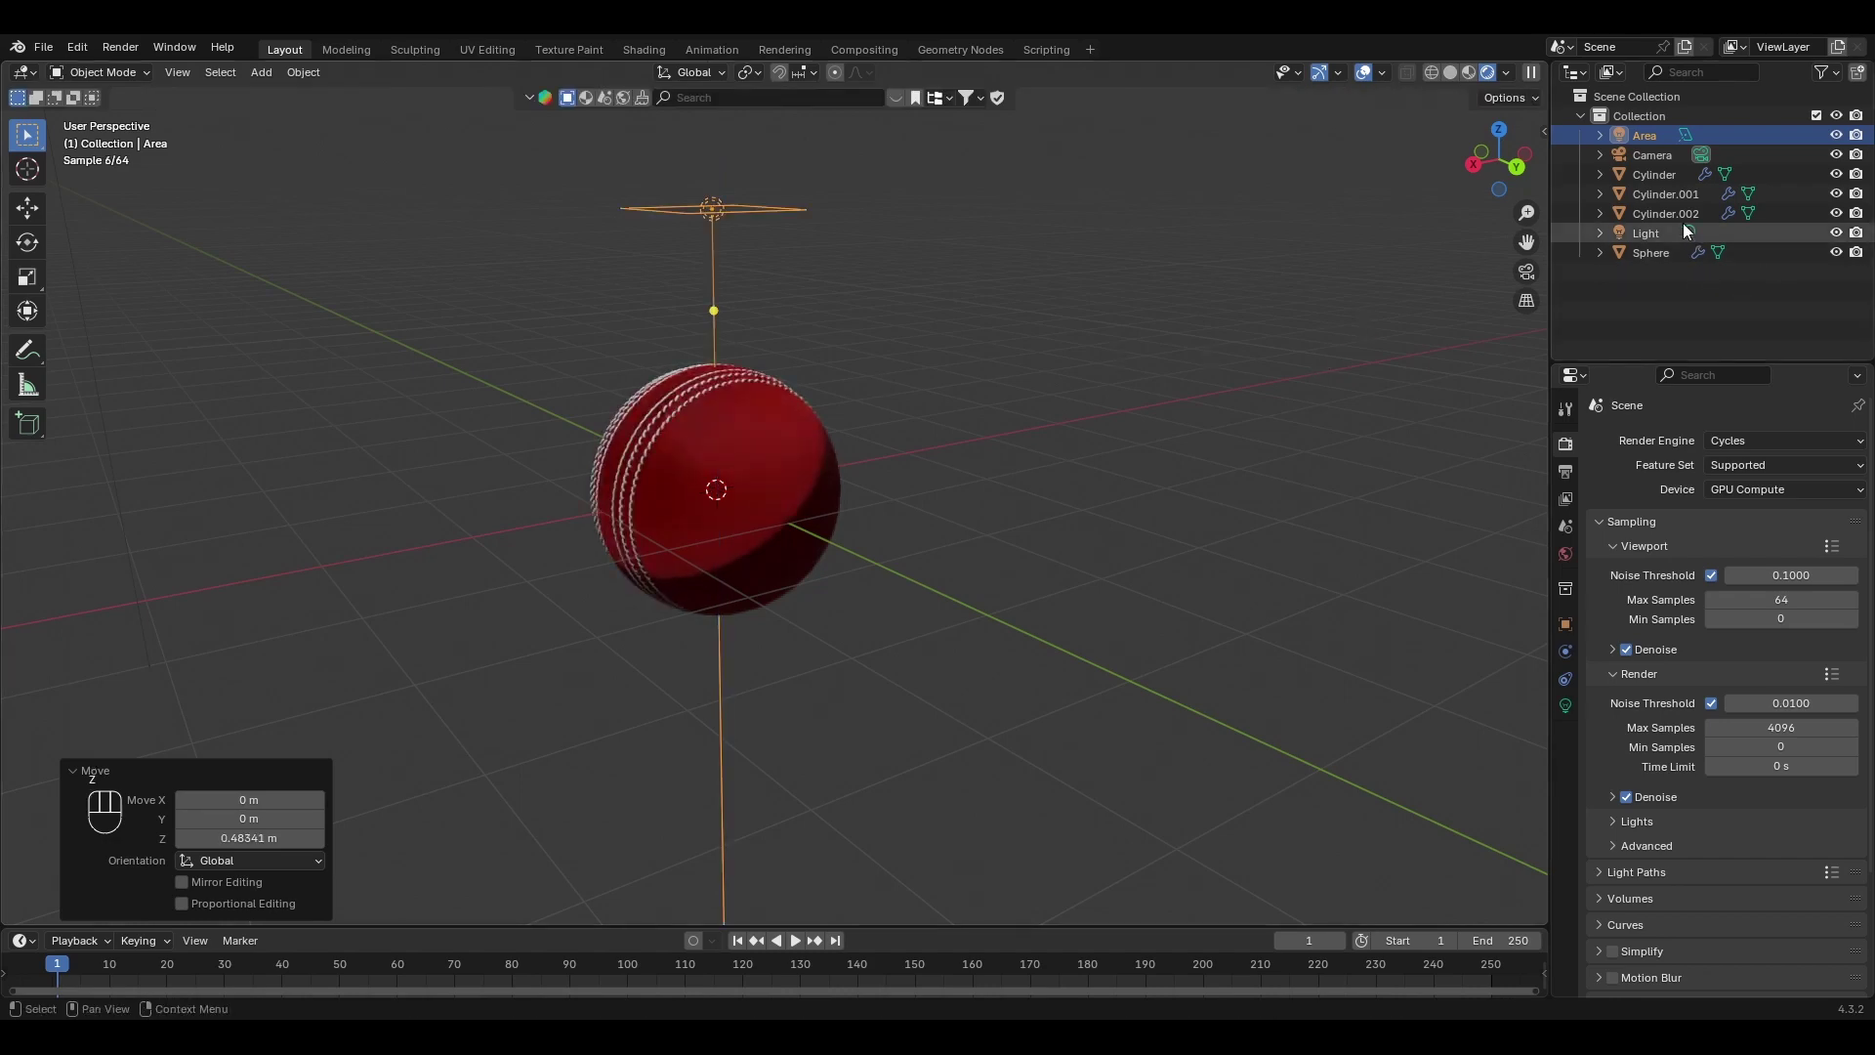
Hide the original Light and scale the area light up to cover the ball.
left_click(1852, 232)
left_click(1724, 252)
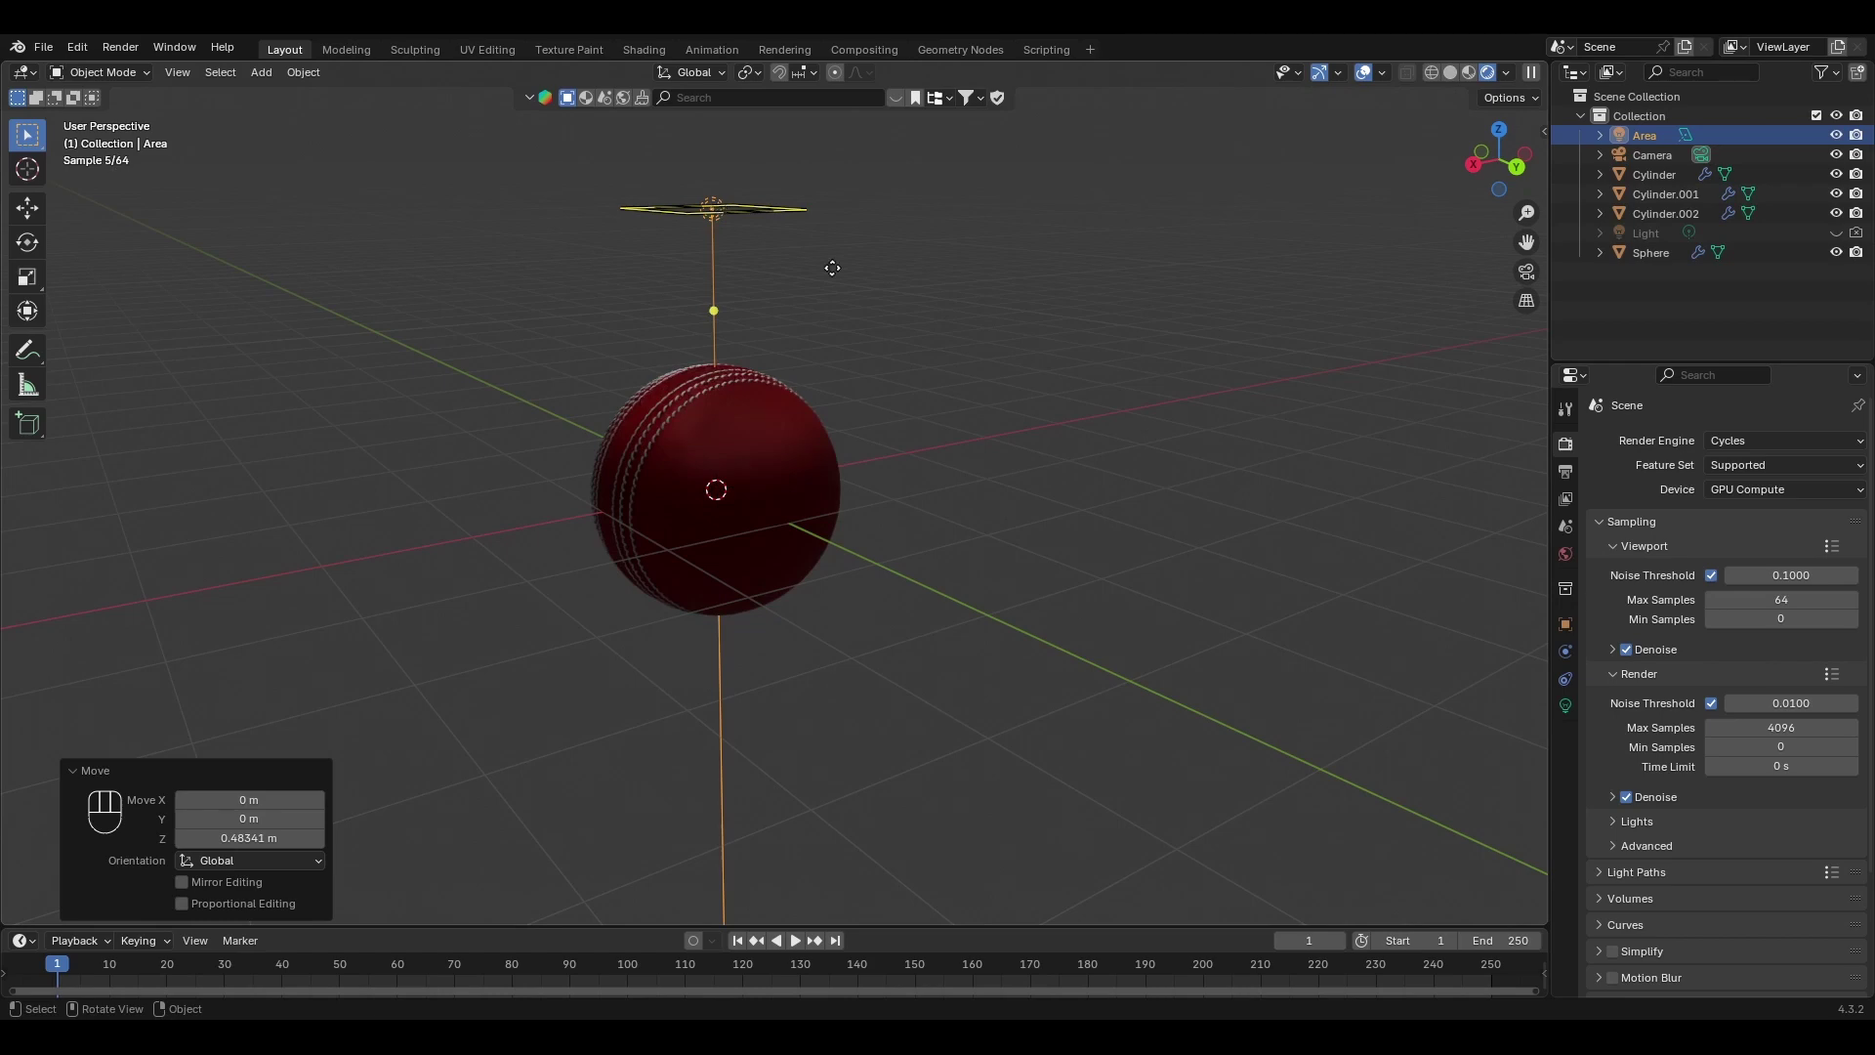
key("s")
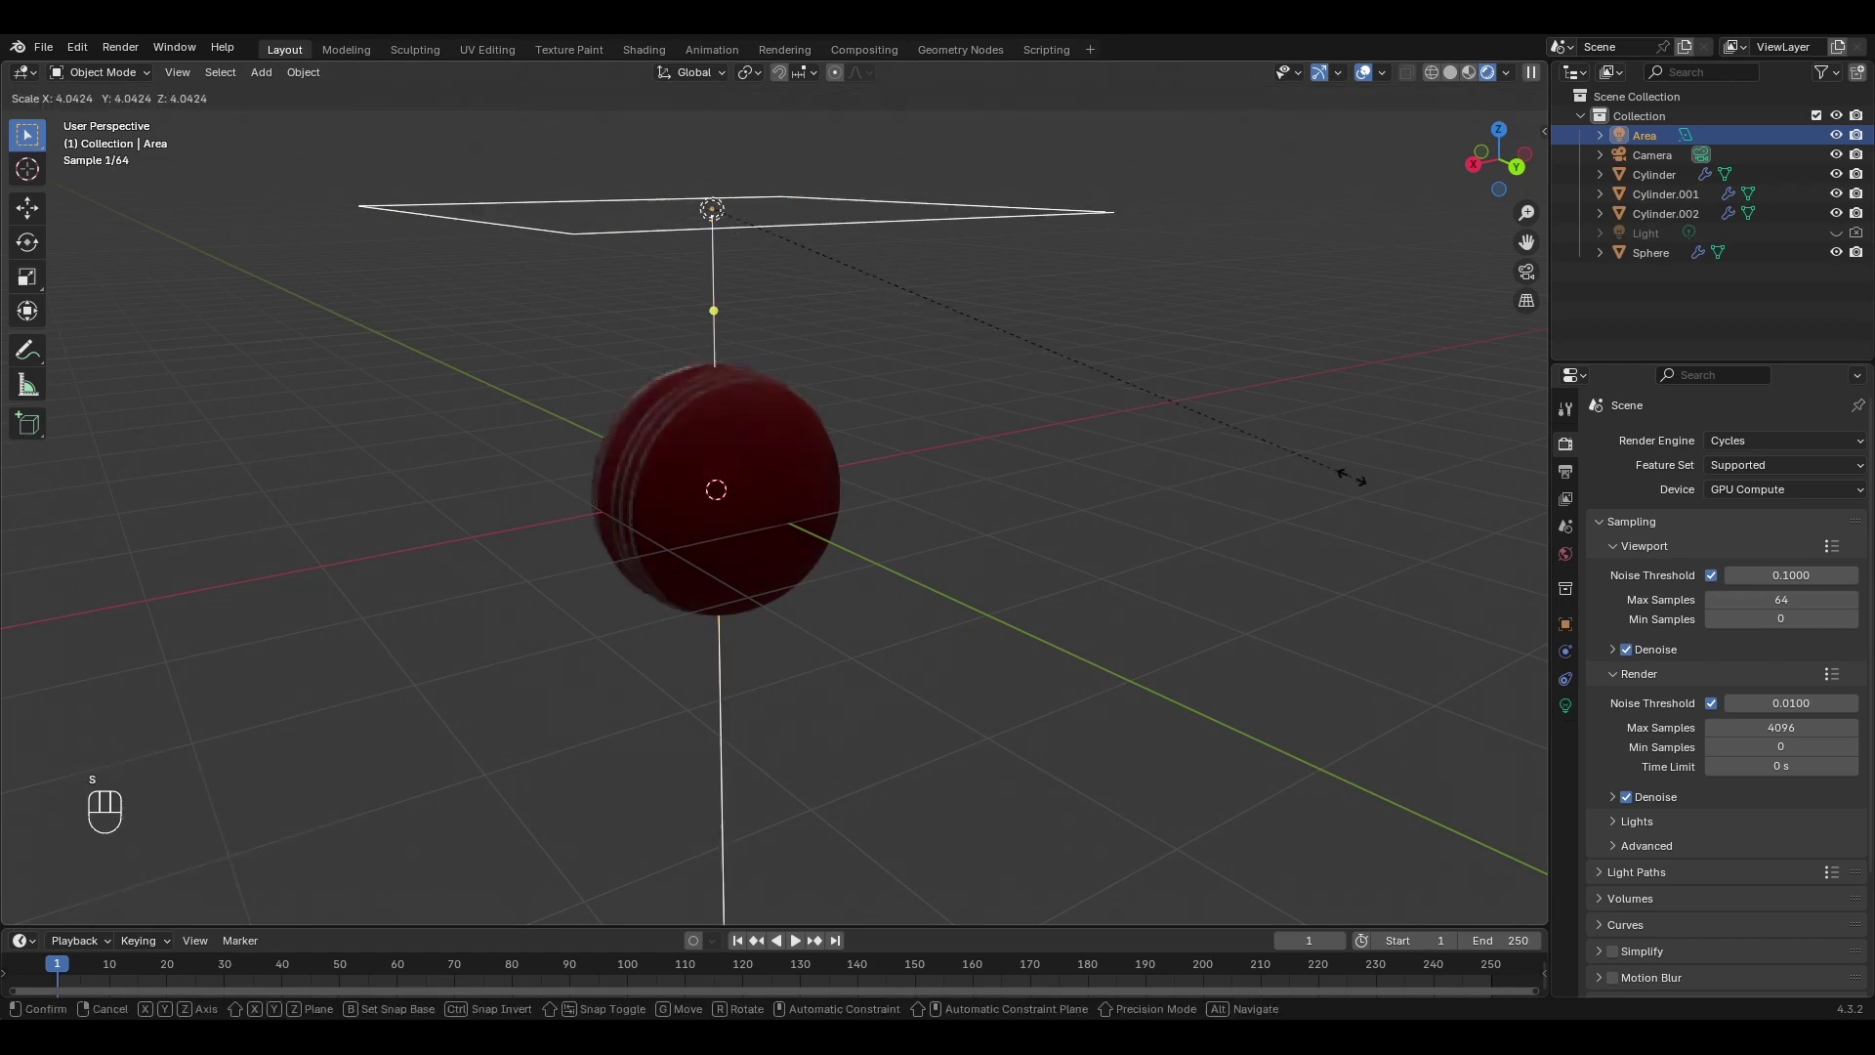
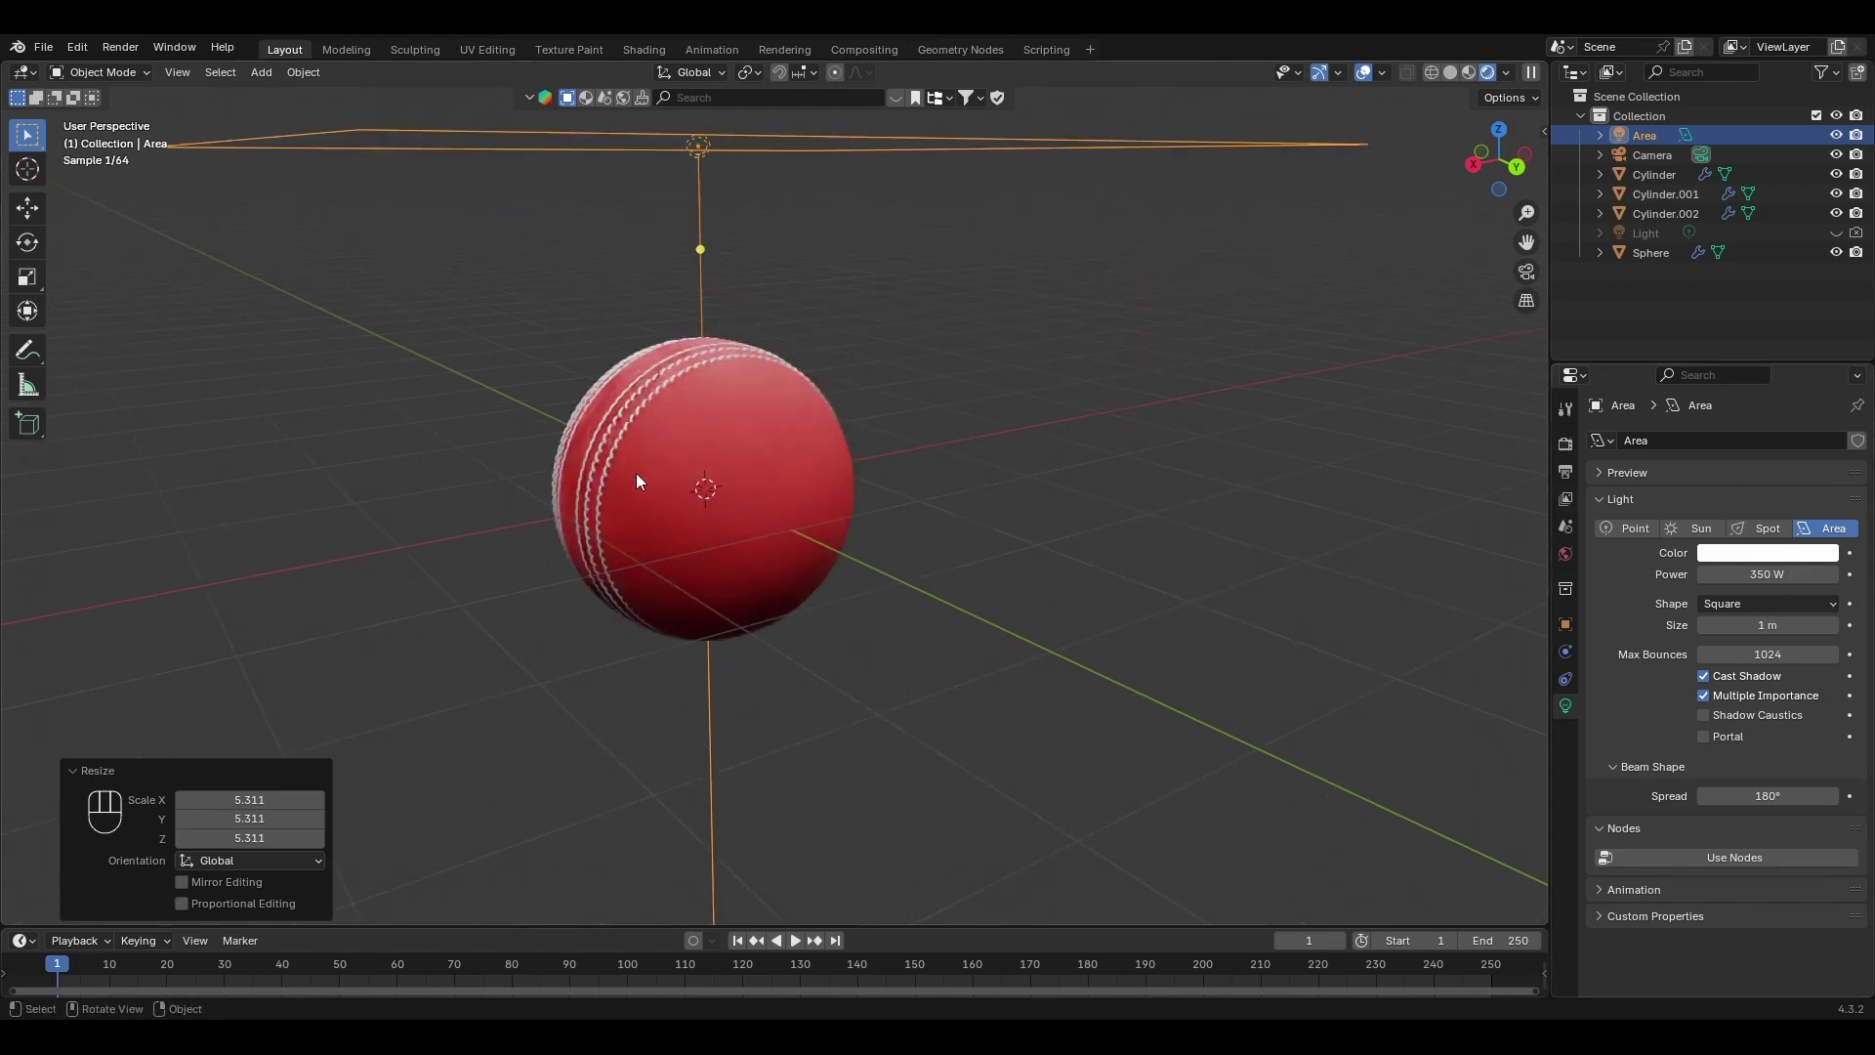
left_click_drag(740, 473, 844, 475)
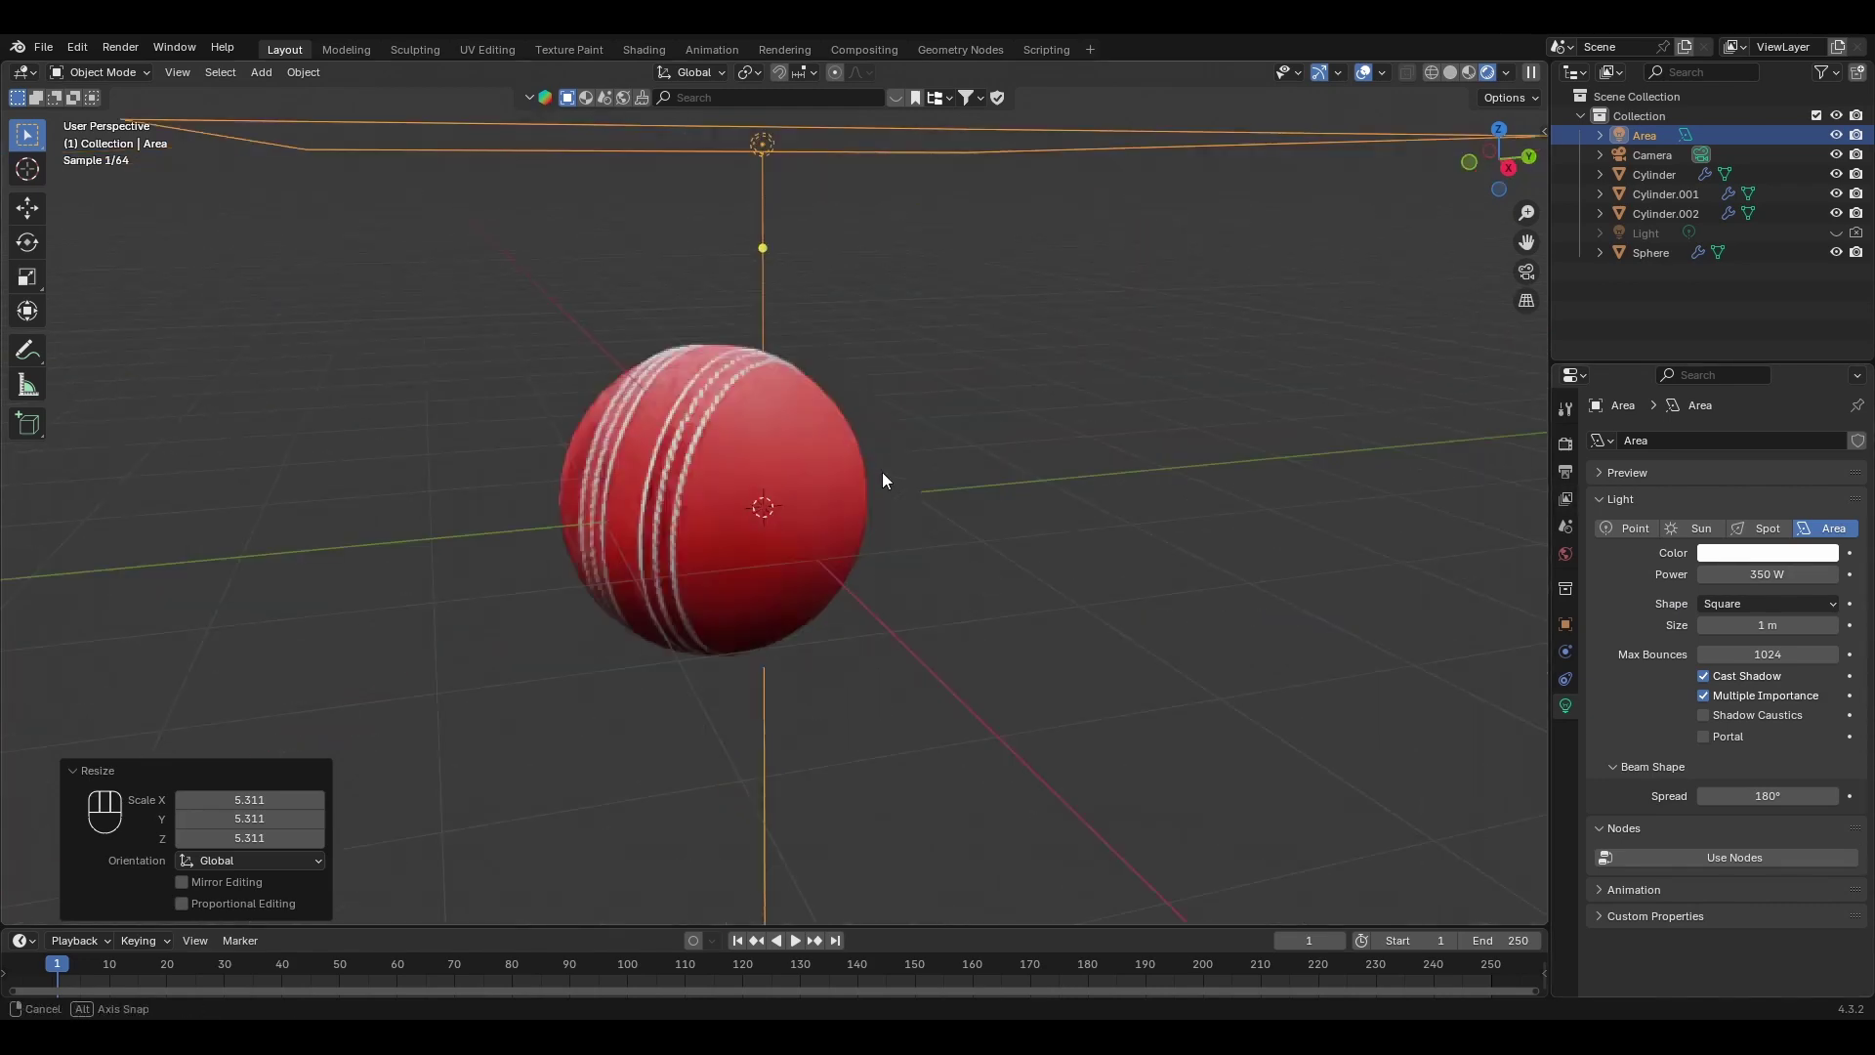